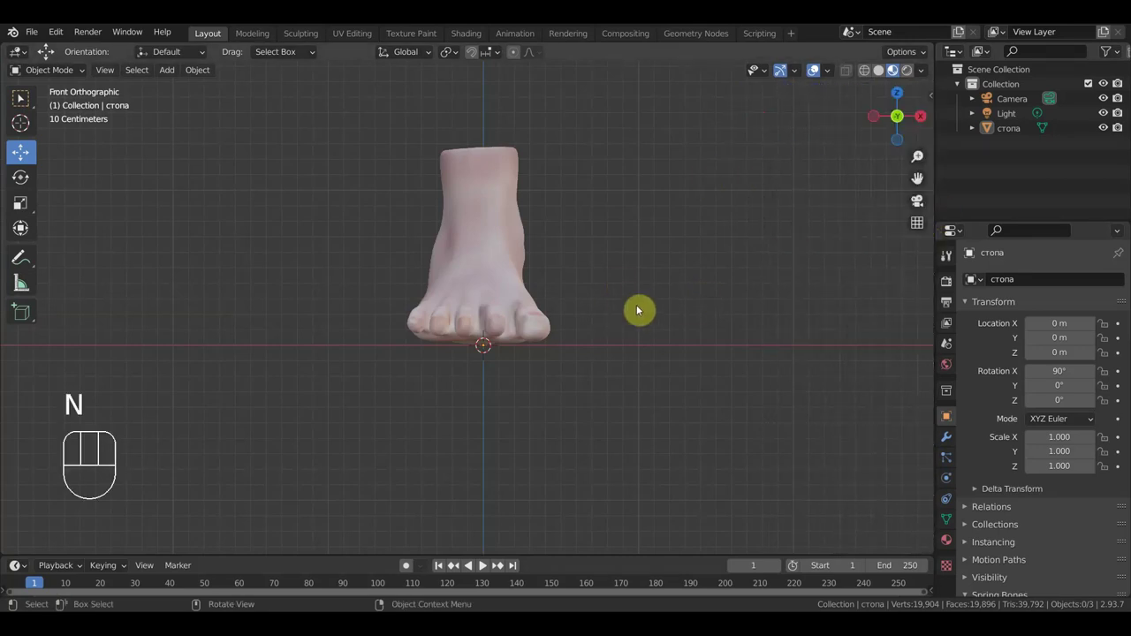
Step: Add a single-bone armature at the foot, enable In Front display, and view it from the right side
{"action": "key", "text": "shift+a"}
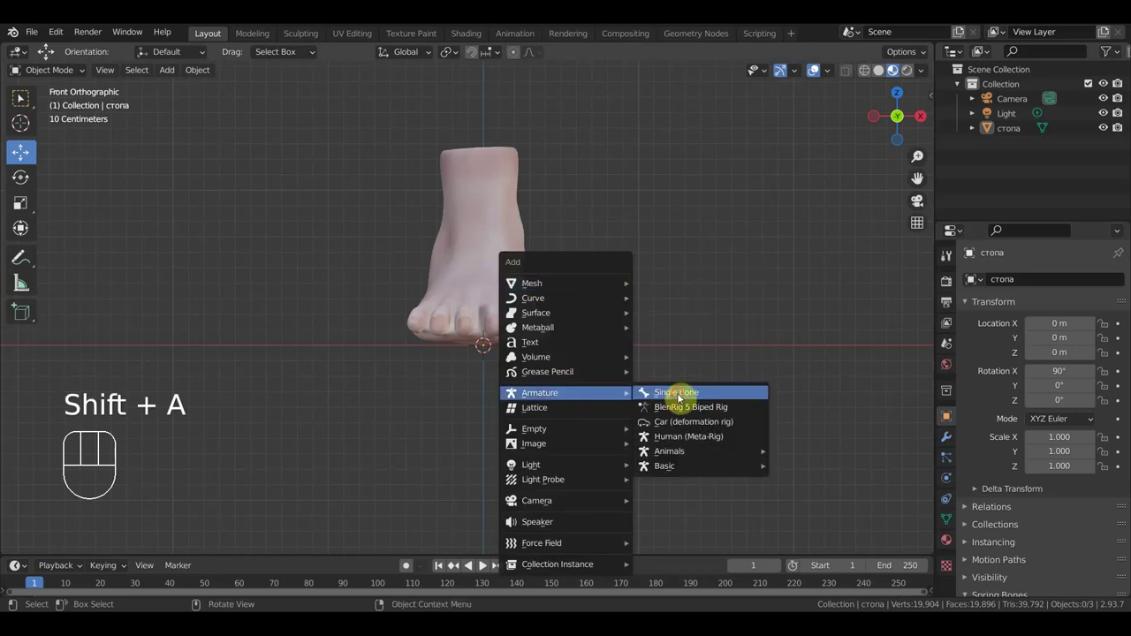
{"action": "left_click", "coordinate": [954, 492]}
{"action": "left_click", "coordinate": [1023, 493]}
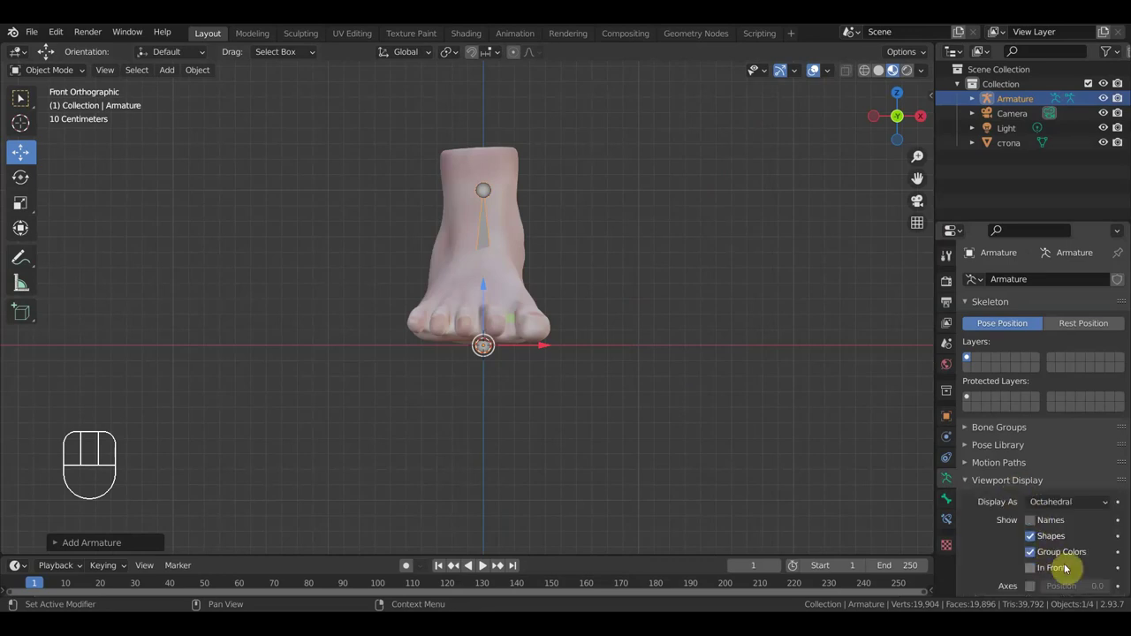
{"action": "left_click", "coordinate": [1039, 573]}
{"action": "left_click_drag", "start_coordinate": [631, 280], "coordinate": [537, 284]}
{"action": "key", "text": "KP_3"}
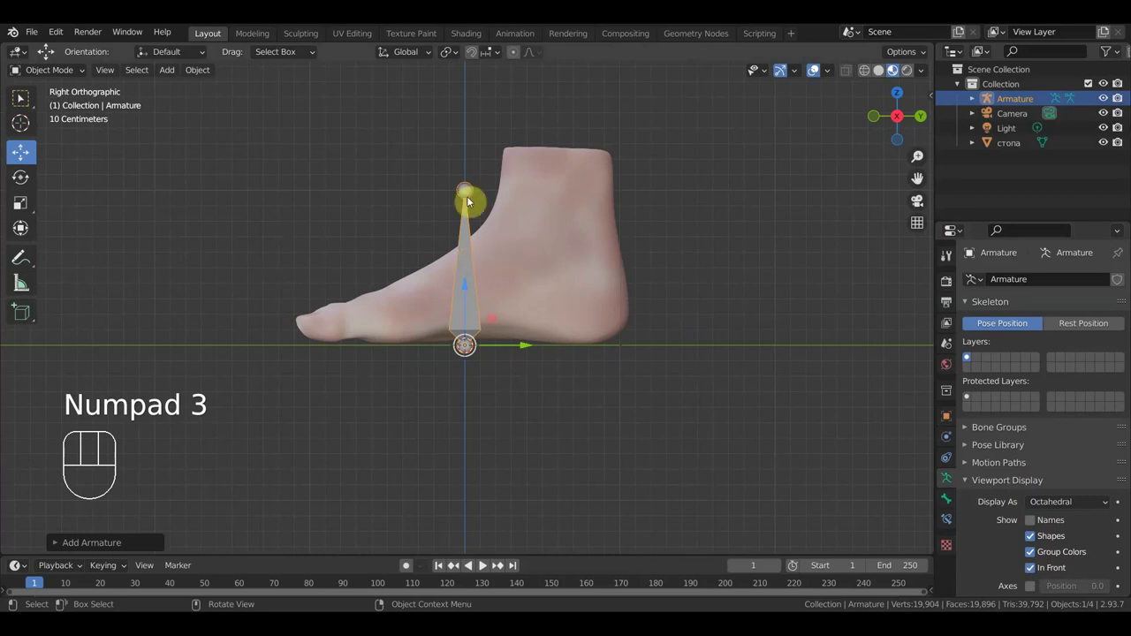
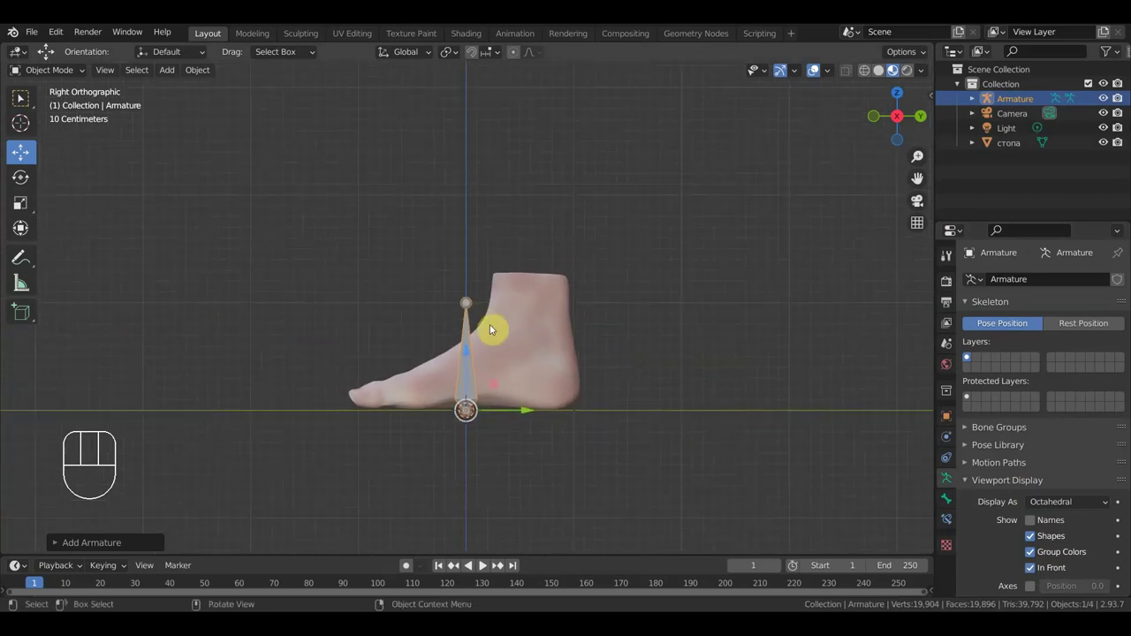
Step: Raise the armature above the foot, extrude a second bone, and clear its parent with Alt+P
{"action": "left_click", "coordinate": [475, 355]}
{"action": "key", "text": "ctrl+z"}
{"action": "left_click_drag", "start_coordinate": [77, 80], "coordinate": [24, 100]}
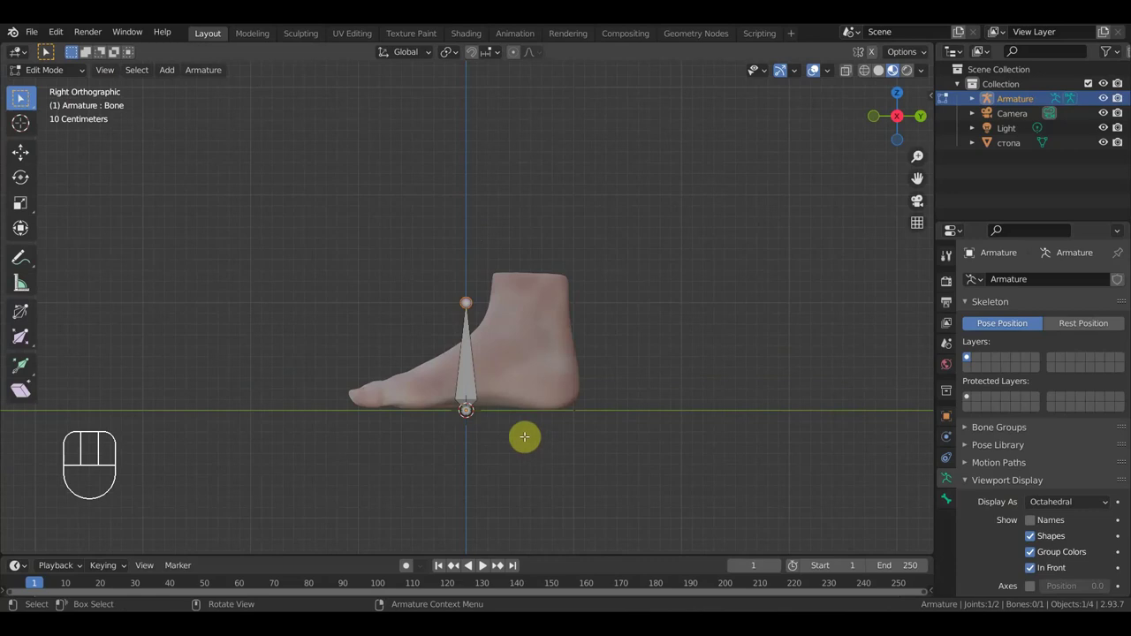
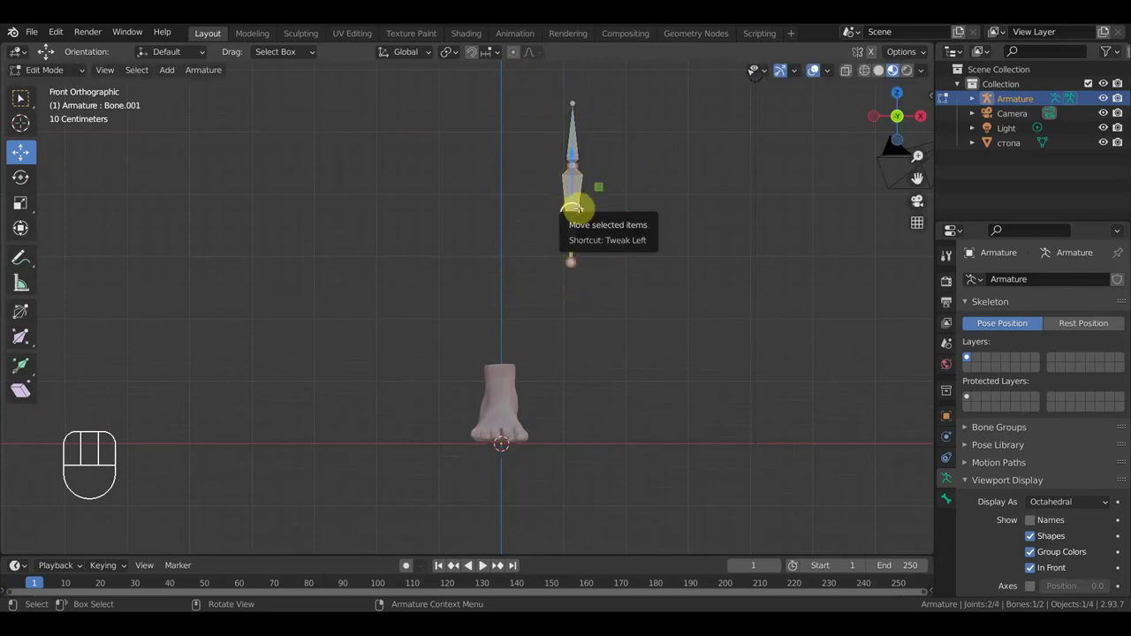
{"action": "key", "text": "alt+p"}
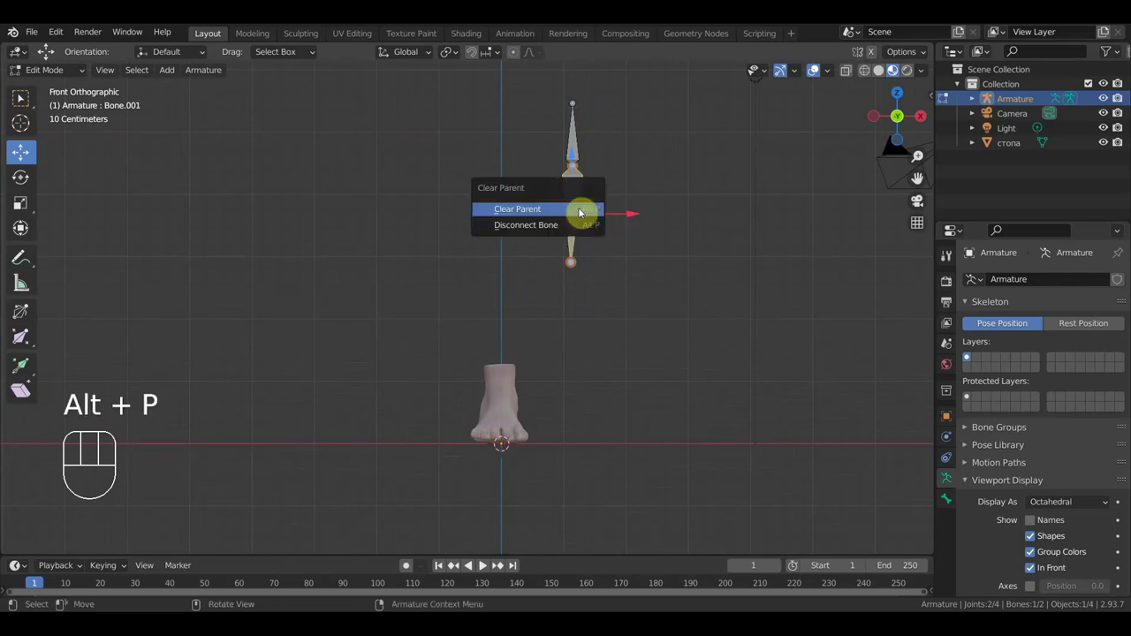
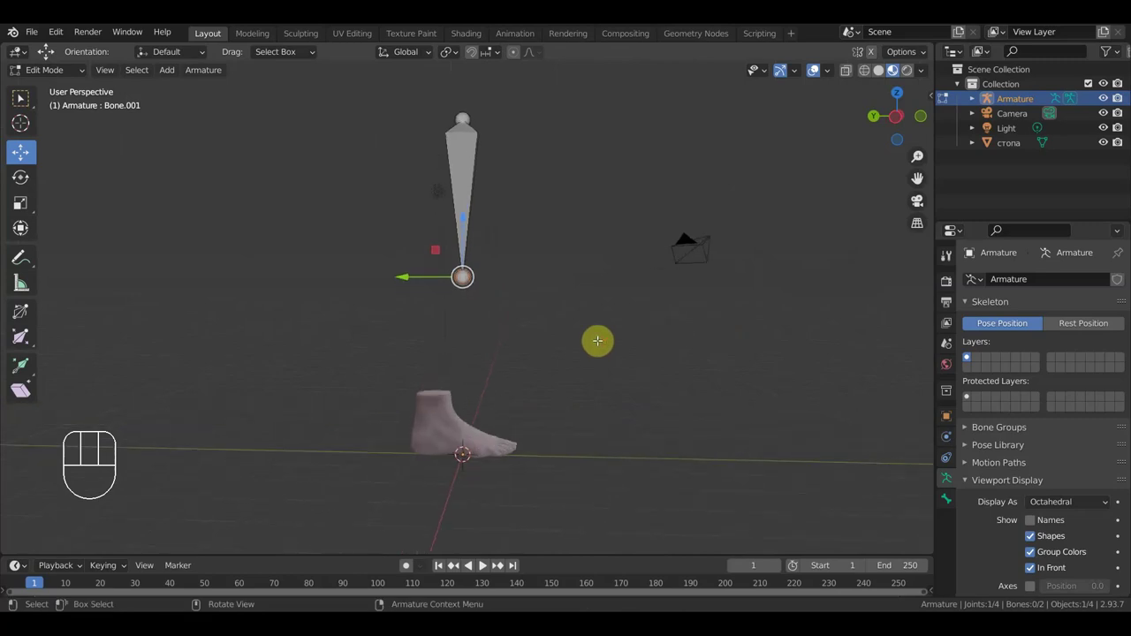
Step: From the right-side view, rotate the leg bone about 10° toward the ankle and heel
{"action": "key", "text": "KP_3"}
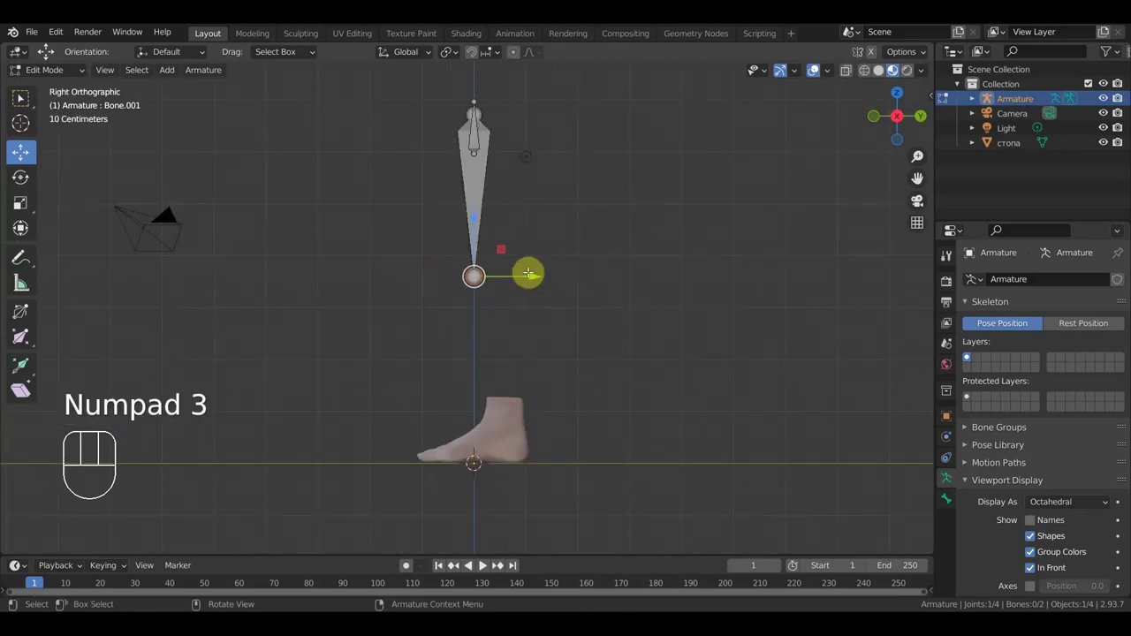
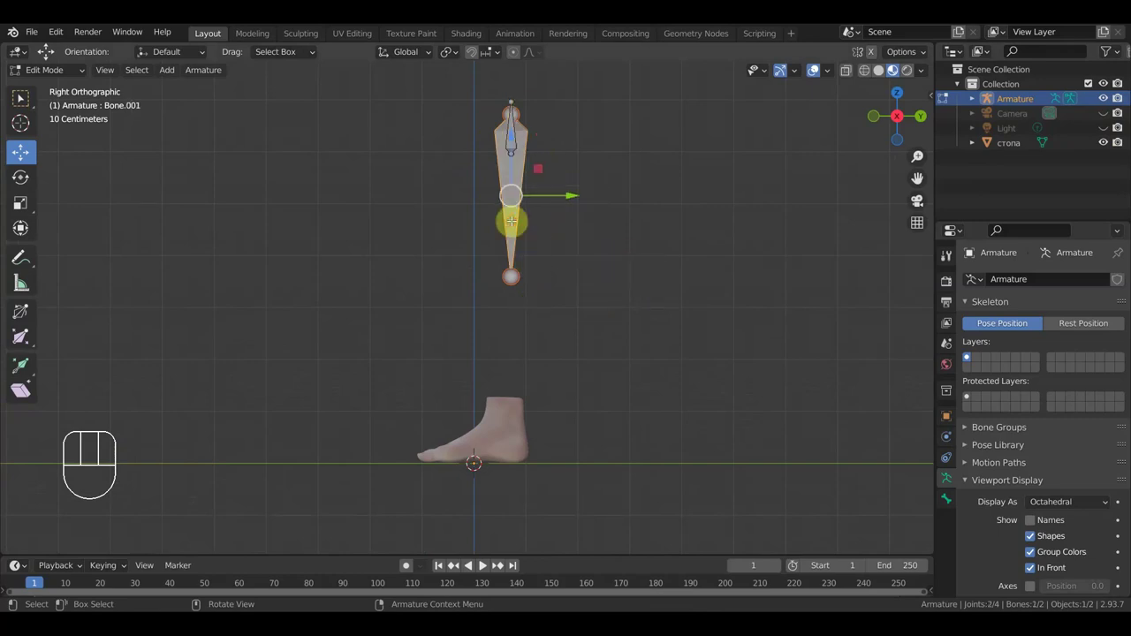
{"action": "key", "text": "r"}
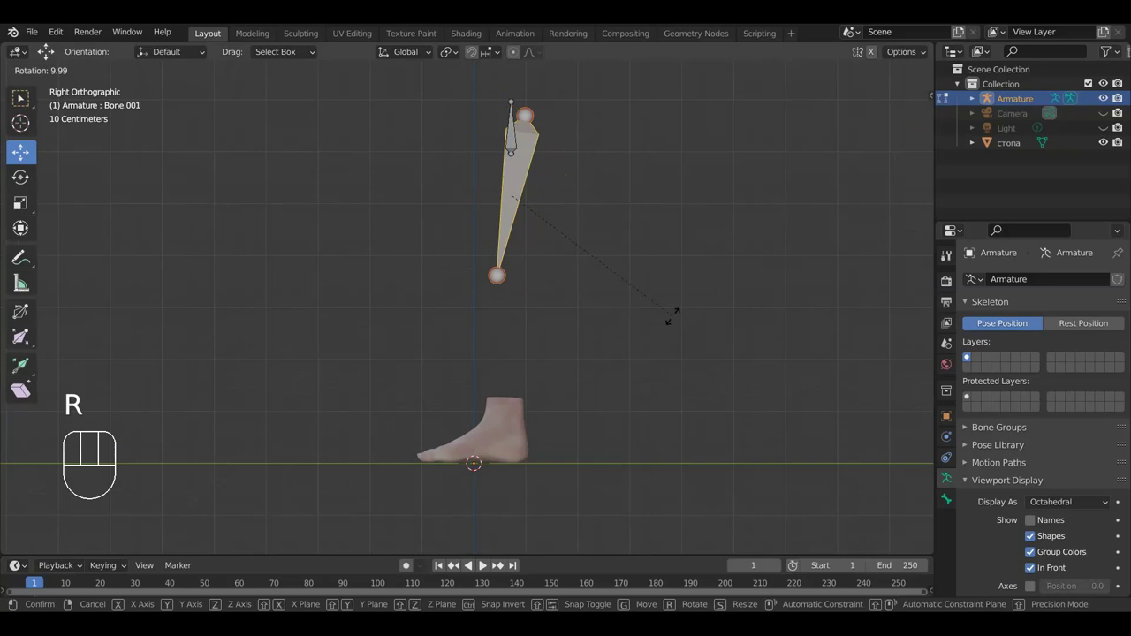
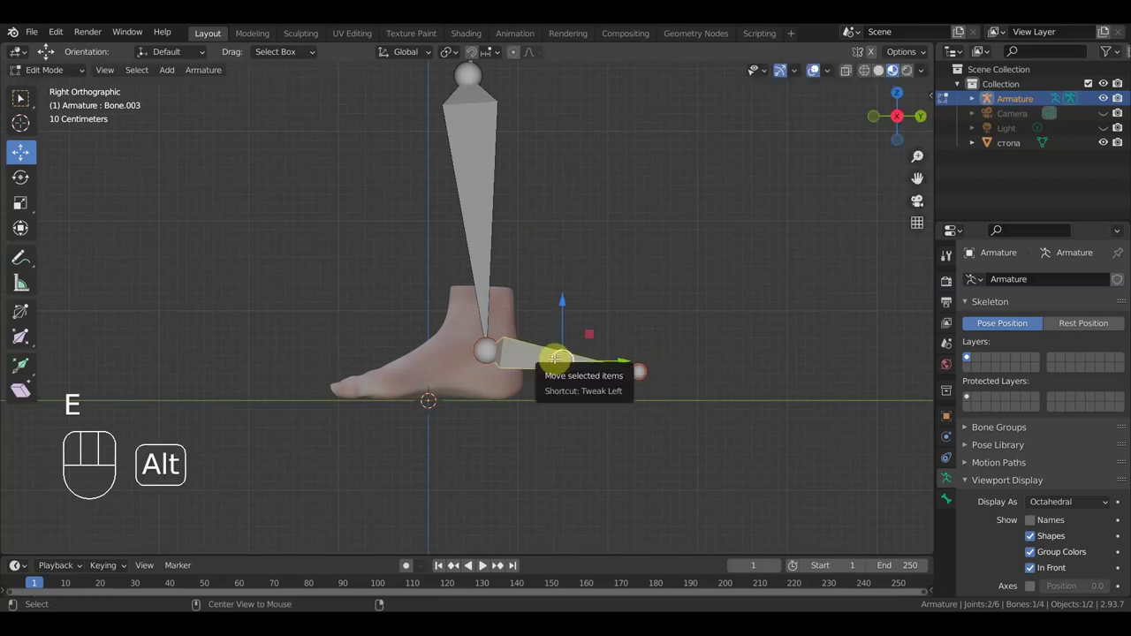
Step: Extrude two bones forward from the ankle joint along the foot toward the toes
{"action": "key", "text": "alt+p"}
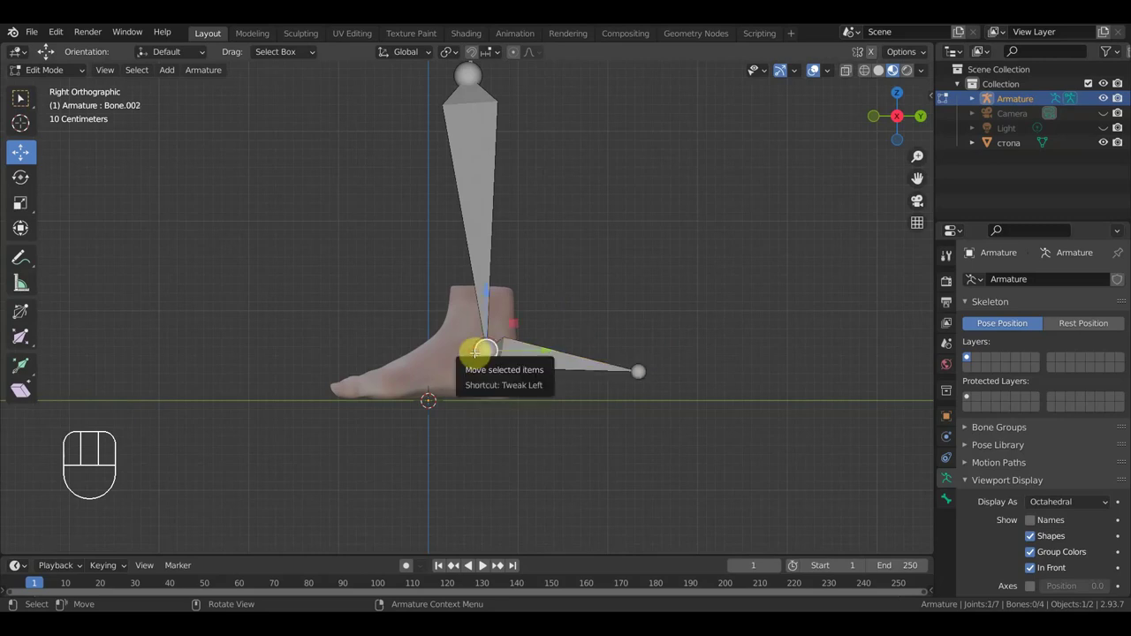
{"action": "key", "text": "e"}
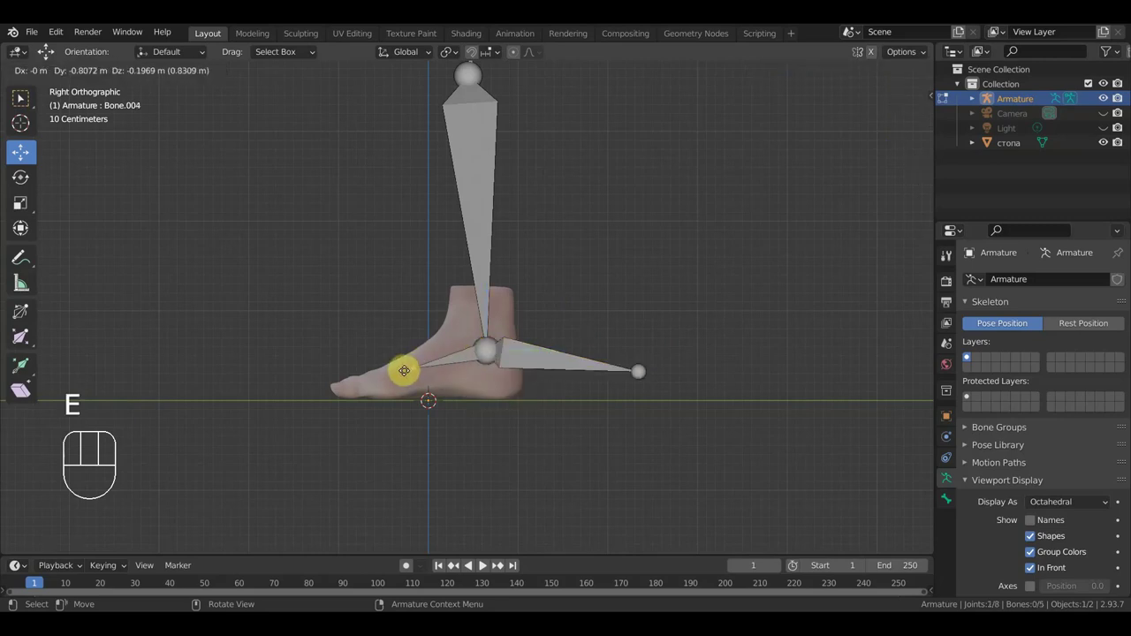
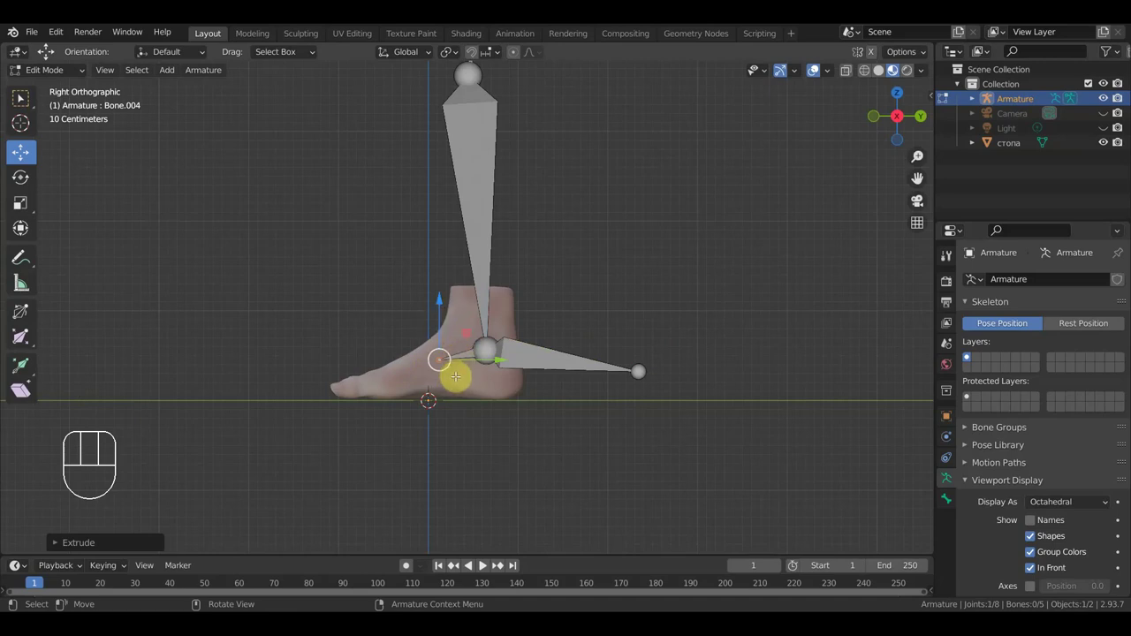
{"action": "key", "text": "e"}
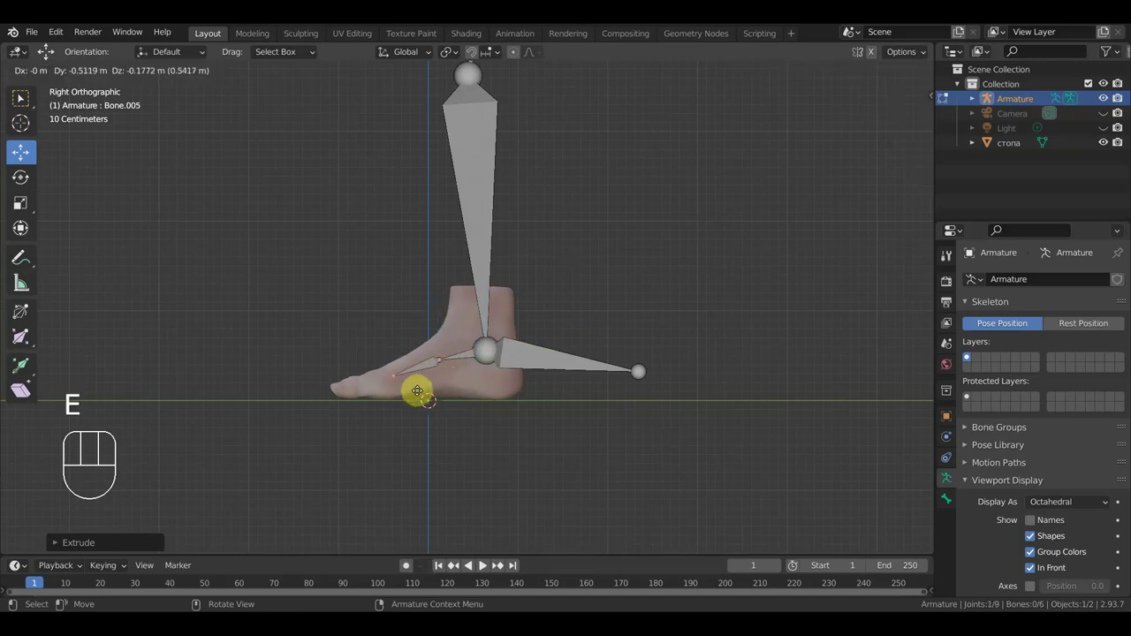
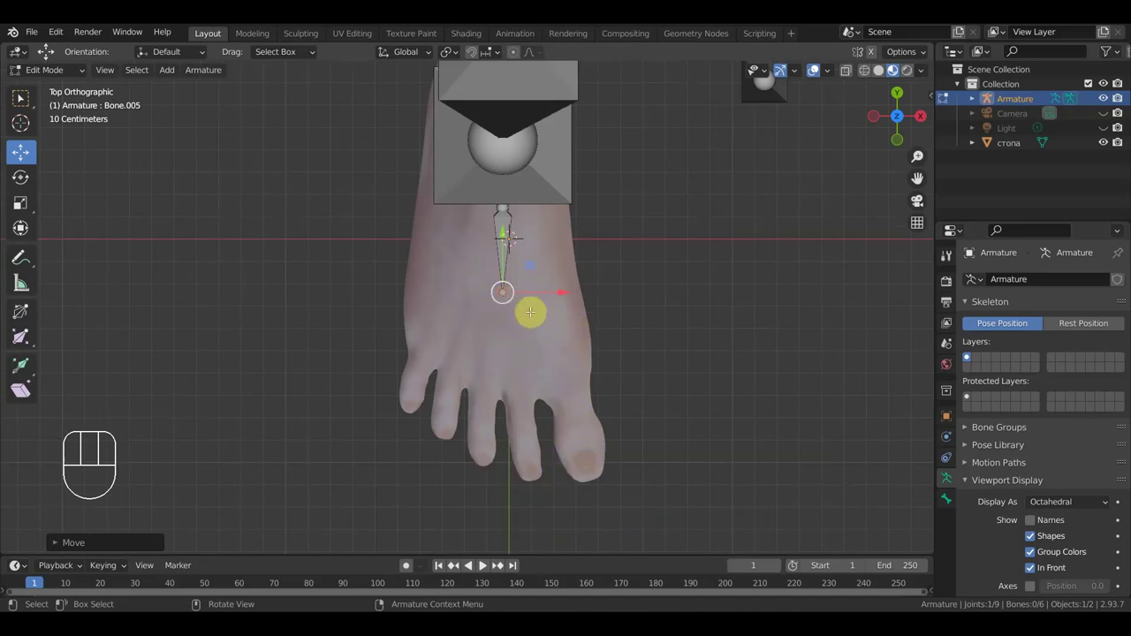
Step: Extrude a bone toward the smallest toe, then from top view extrude one along the big toe
{"action": "key", "text": "e"}
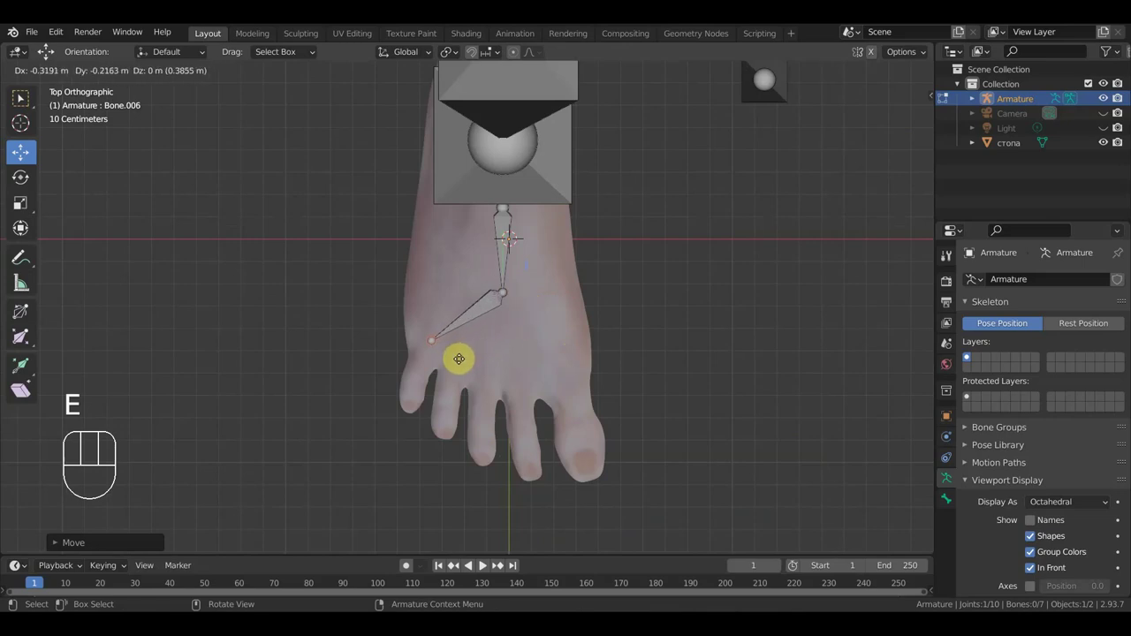
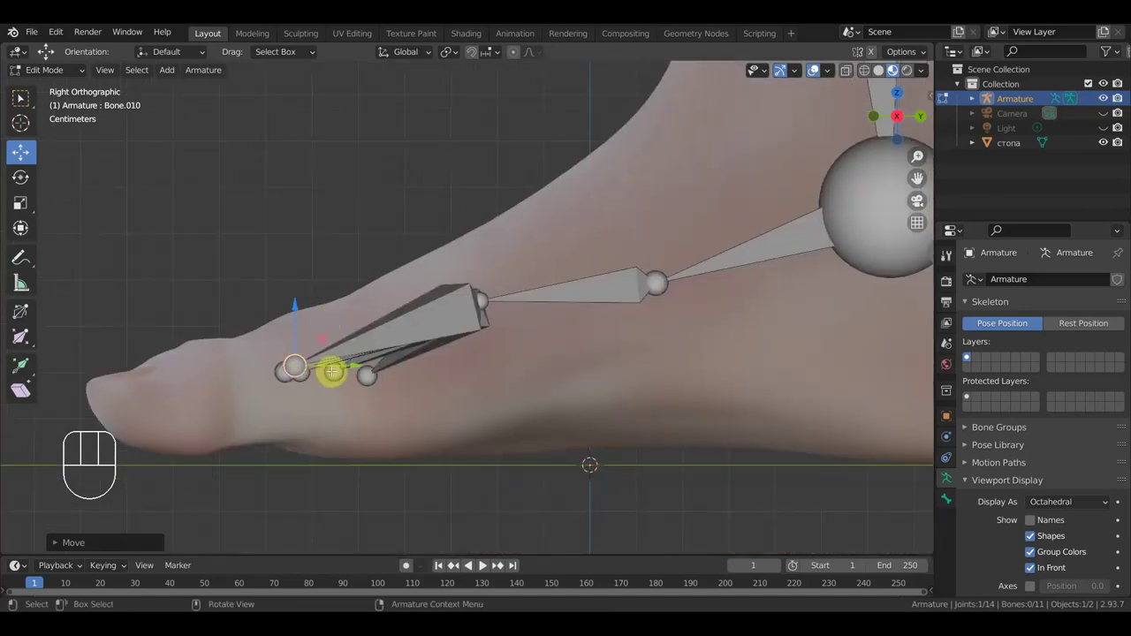
{"action": "key", "text": "KP_7"}
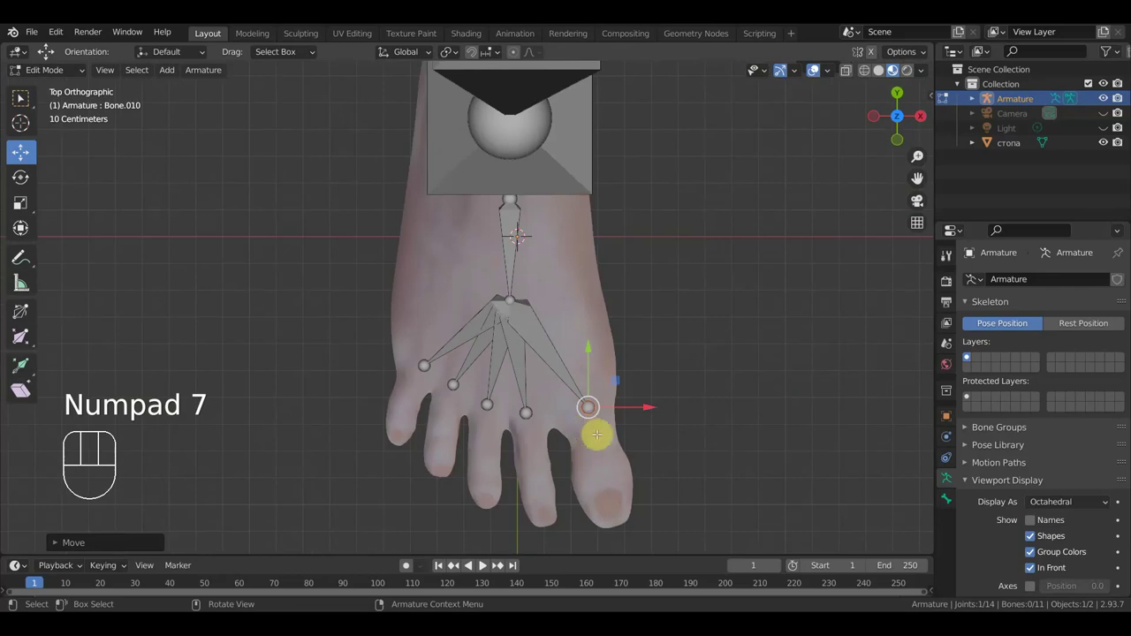
{"action": "key", "text": "e"}
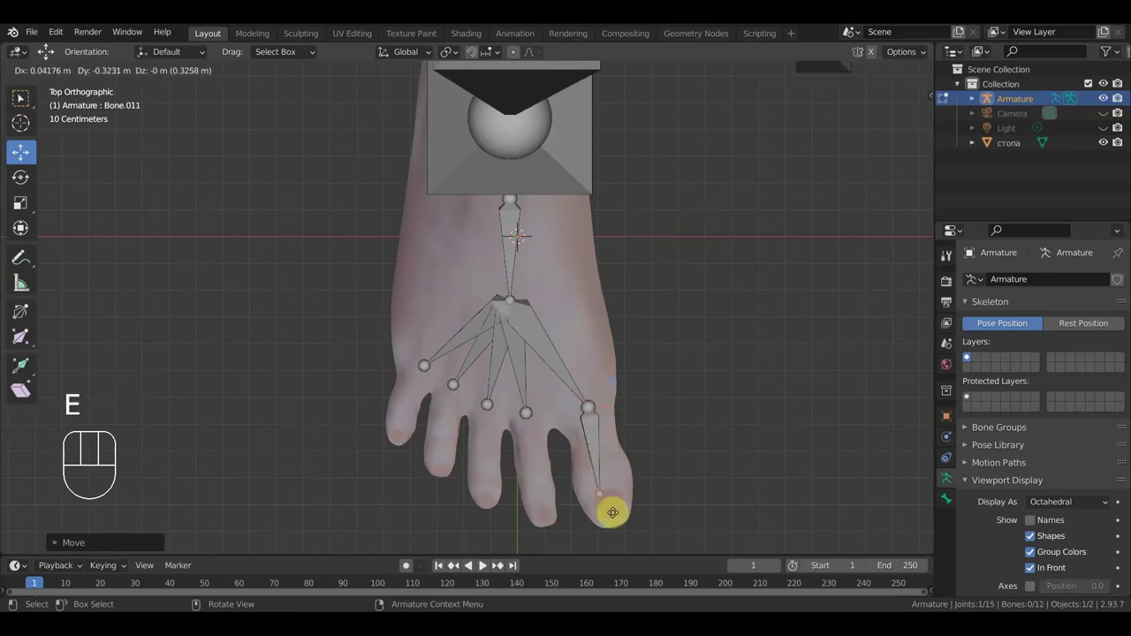
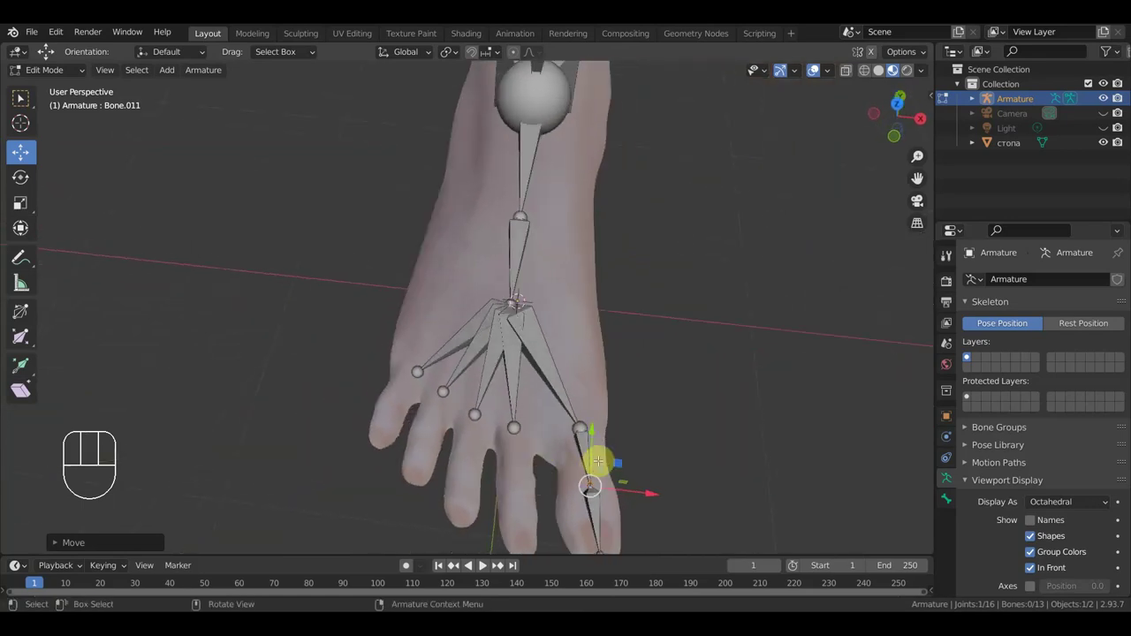
Step: From the side view, extrude a bone from the second toe's base toward its tip
{"action": "key", "text": "KP_1"}
{"action": "key", "text": "KP_2"}
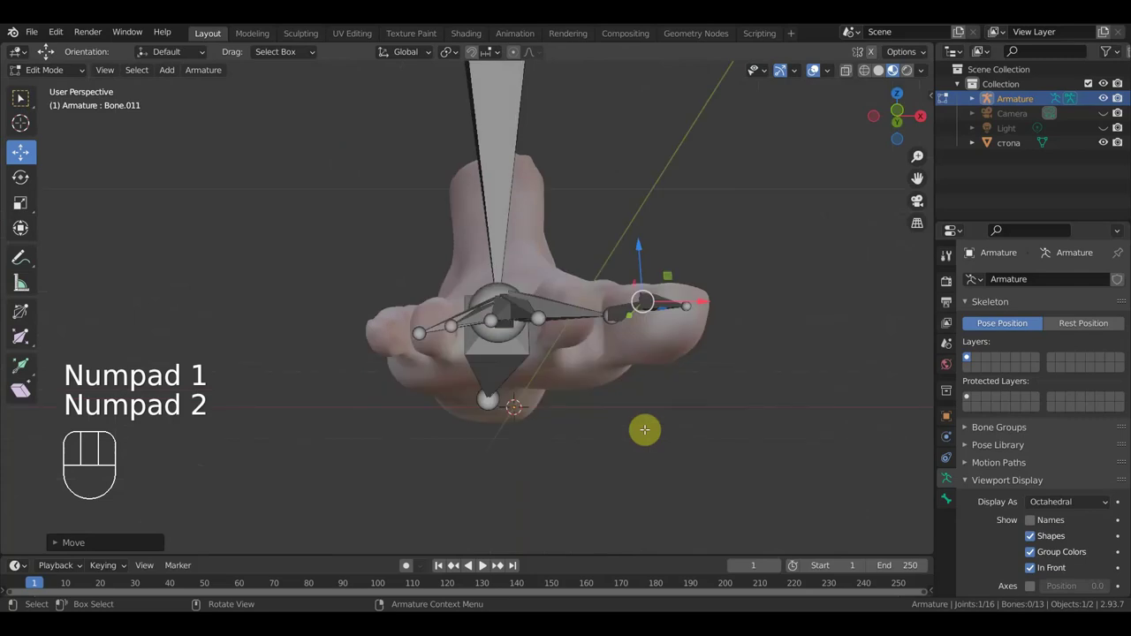
{"action": "key", "text": "KP_3"}
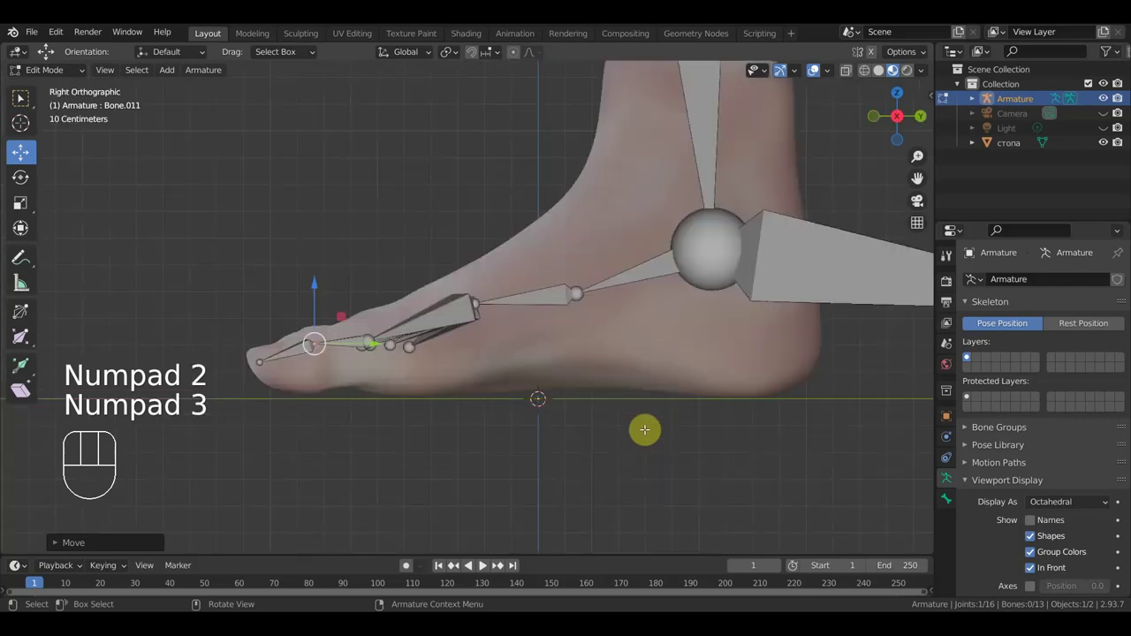
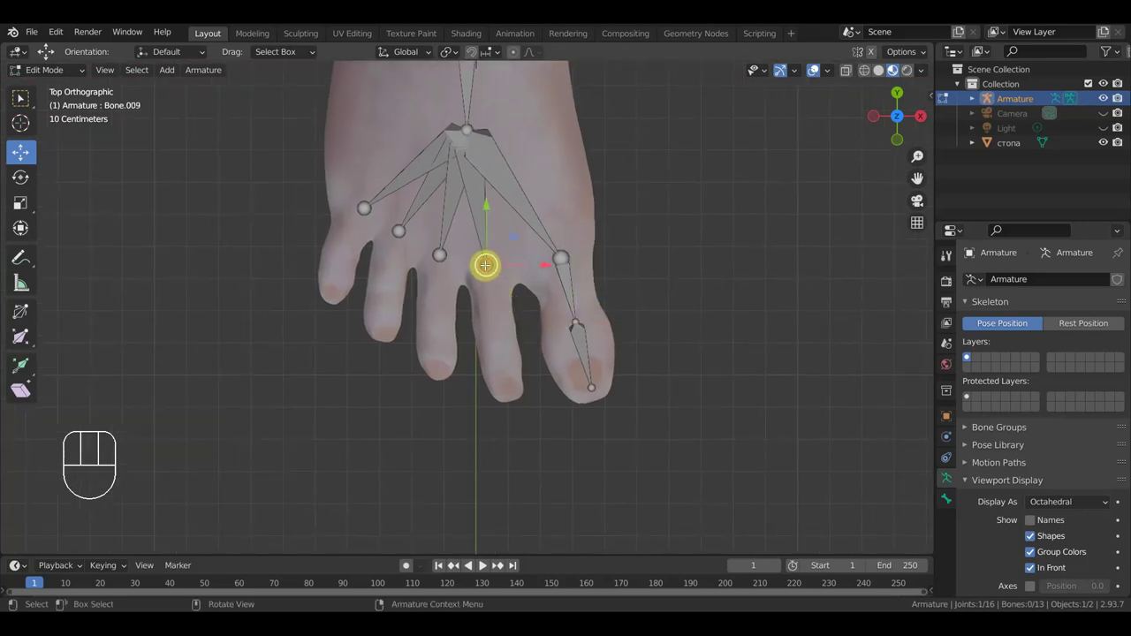
{"action": "key", "text": "e"}
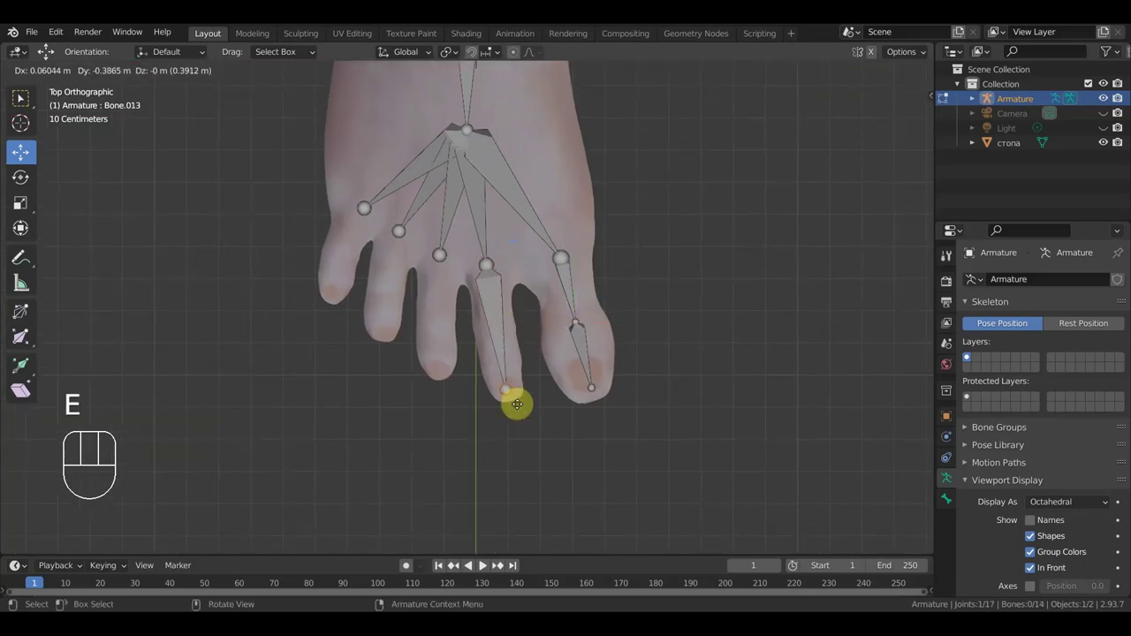
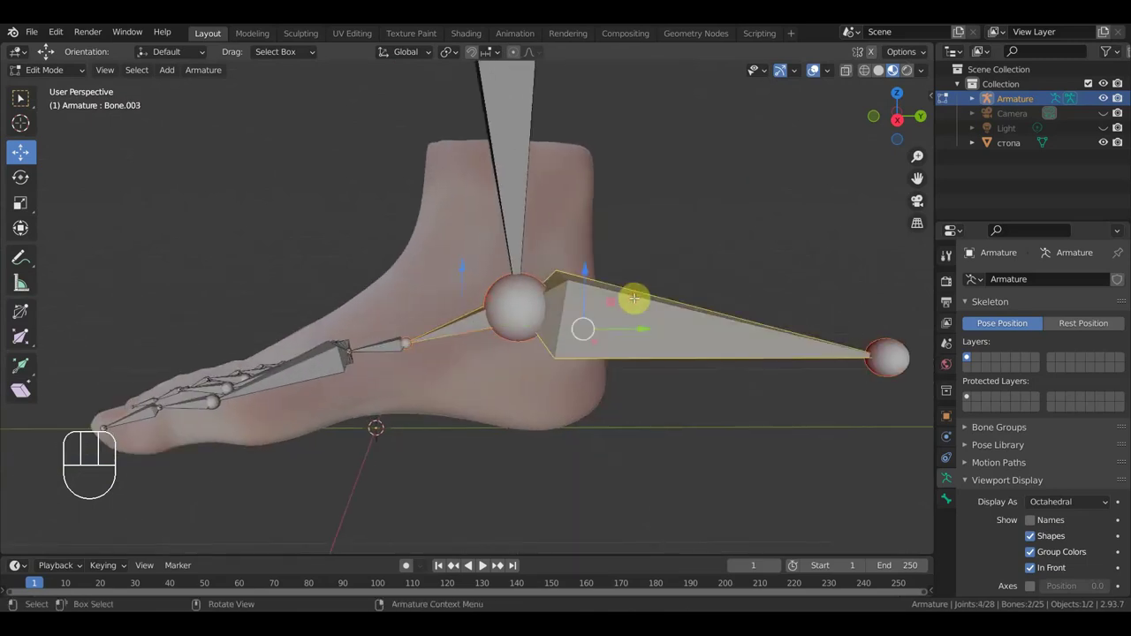
Step: Parent the foot and toe bones with Ctrl+P using Keep Offset
{"action": "key", "text": "ctrl+p"}
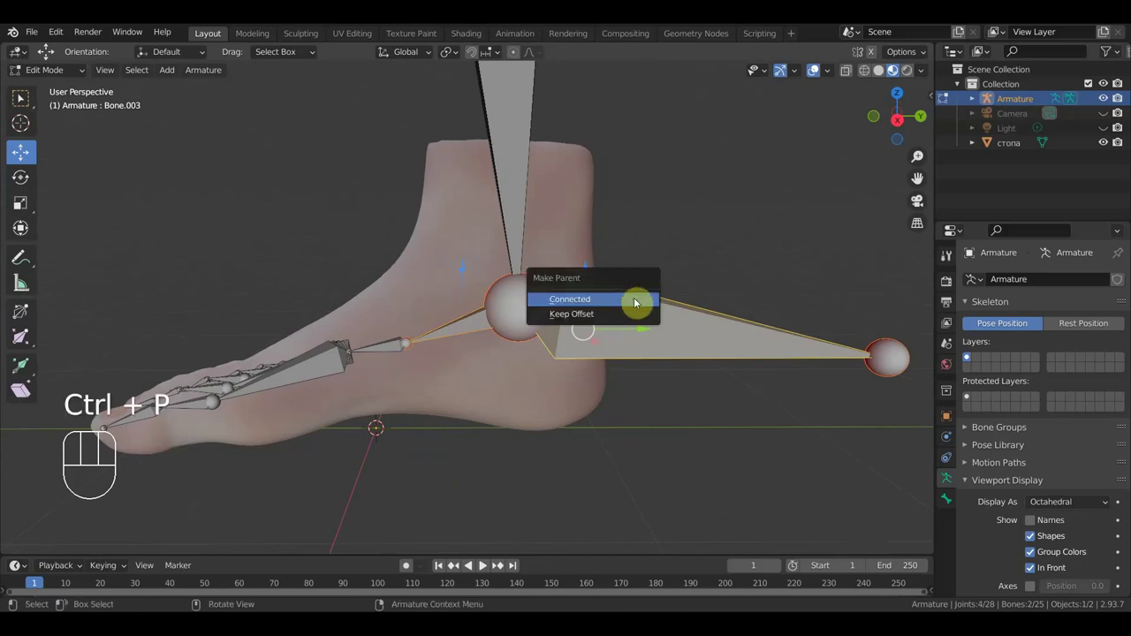
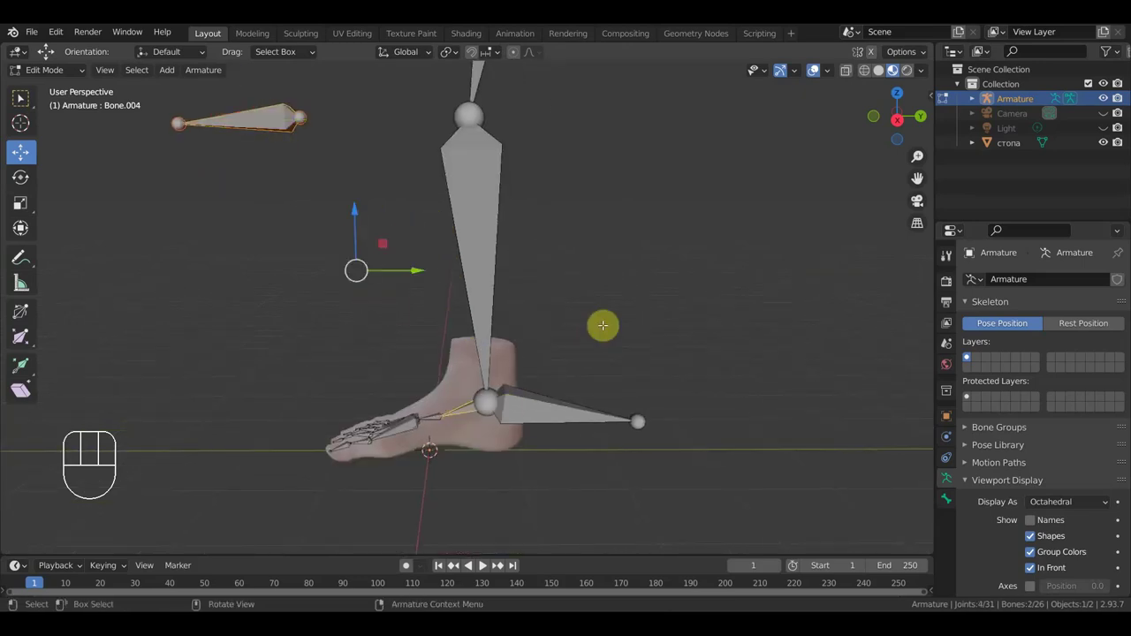
{"action": "key", "text": "ctrl+p"}
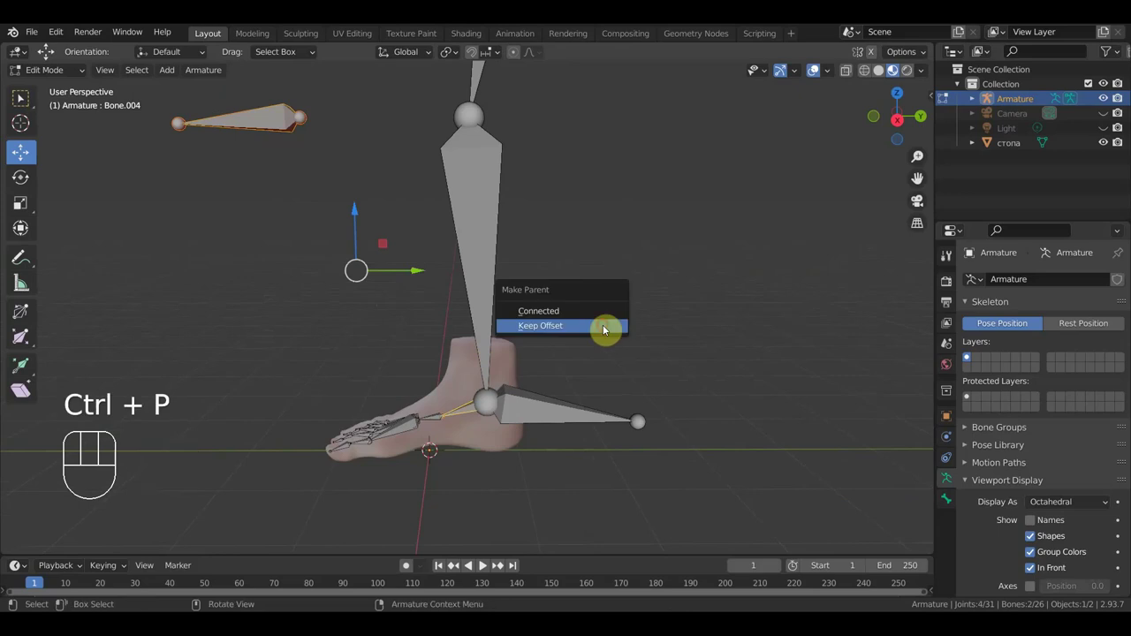
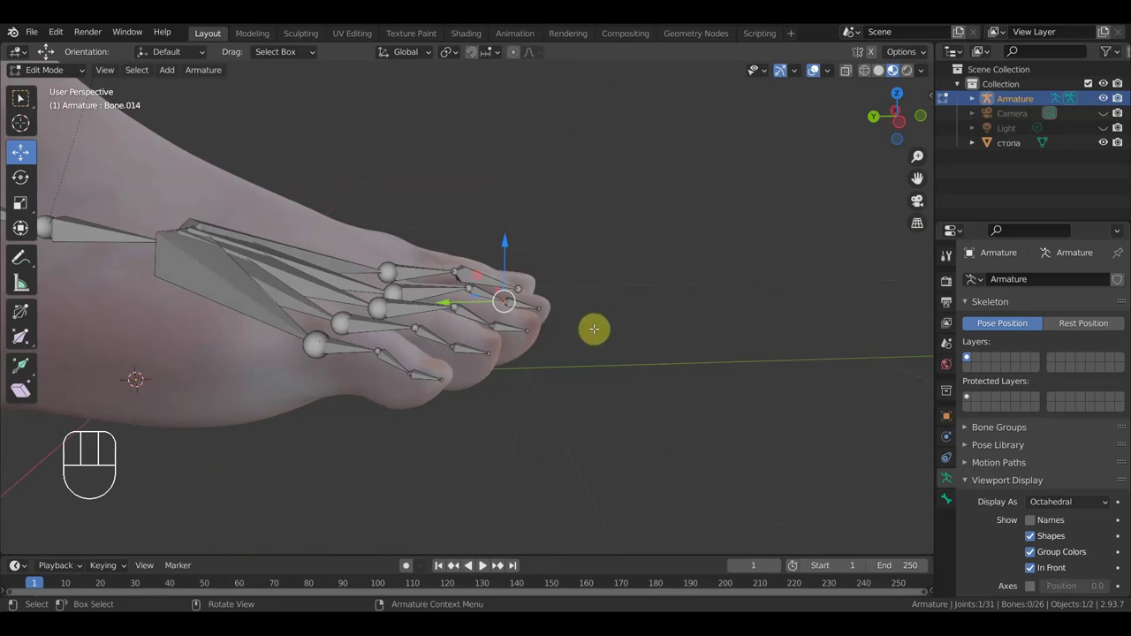
Step: Extrude an upright control bone from a toe tip and check it from the side view
{"action": "key", "text": "e"}
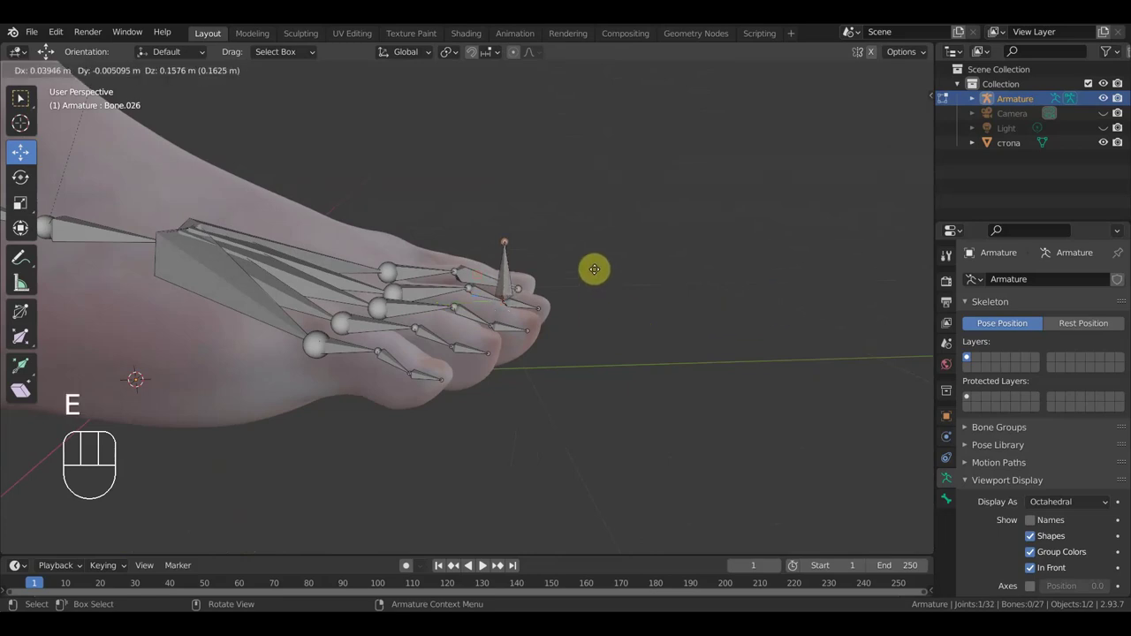
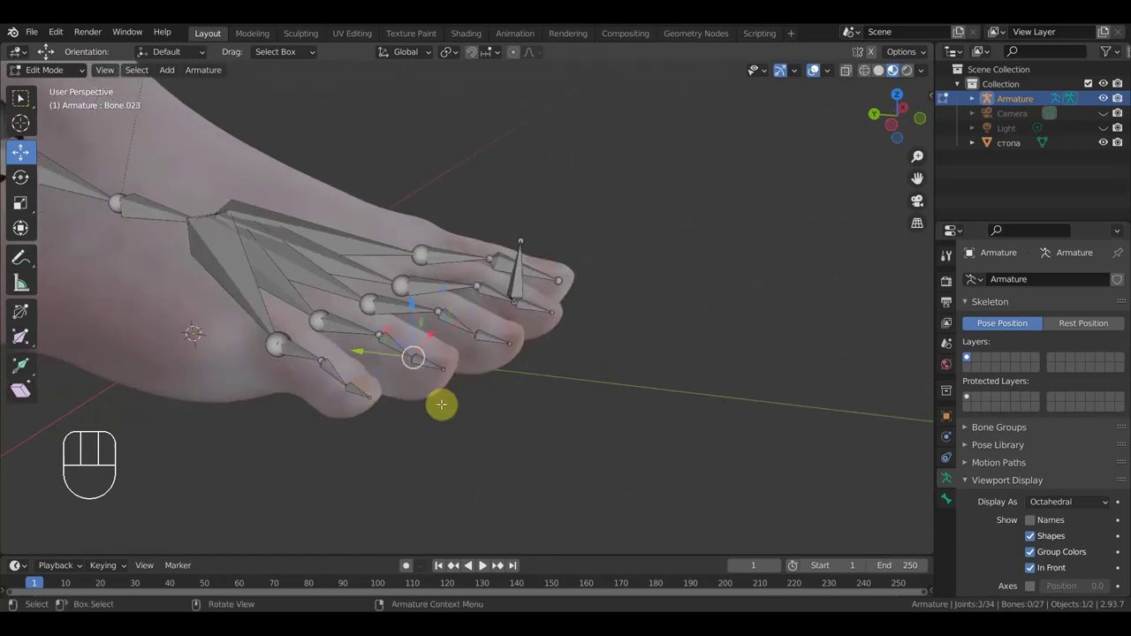
{"action": "key", "text": "KP_3"}
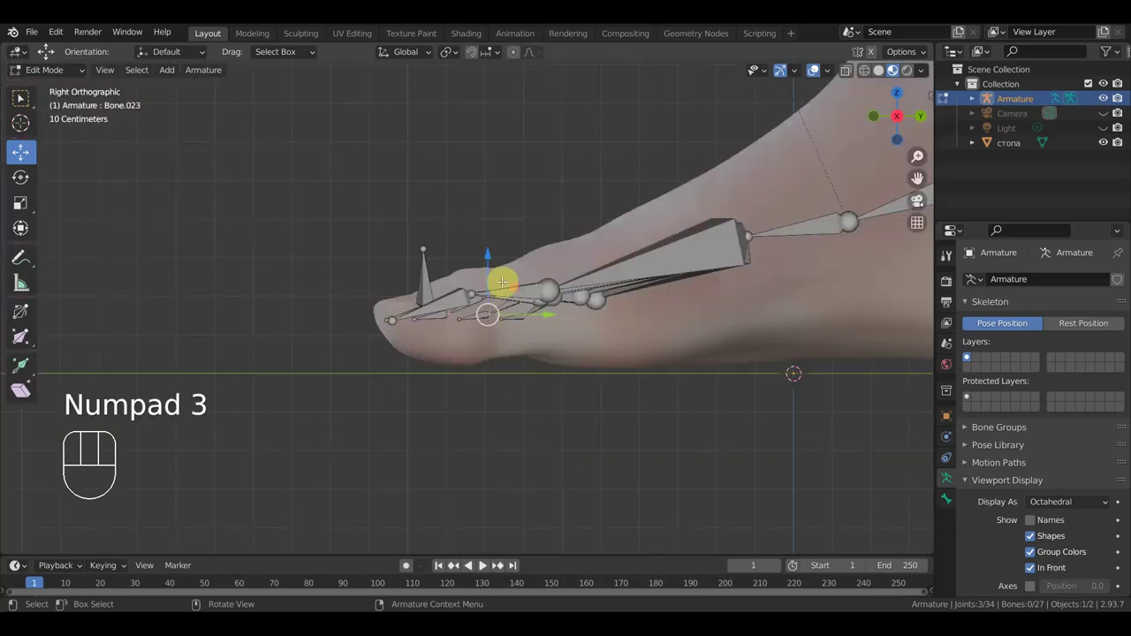
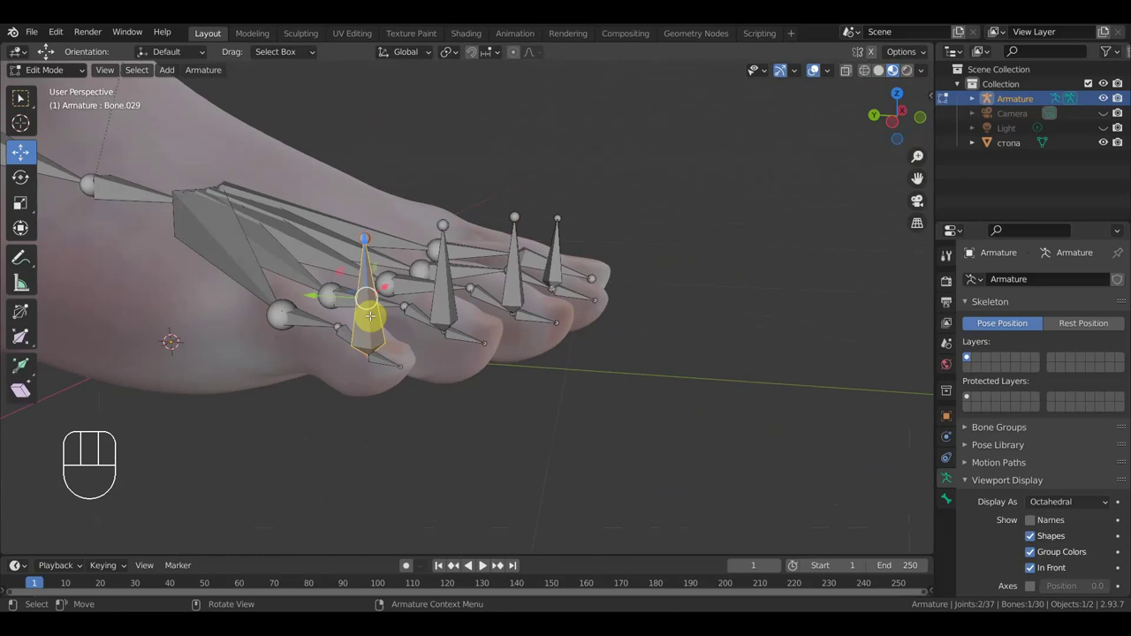
Step: Clear the parents of the upright toe control bones with Alt+P
{"action": "key", "text": "alt+p"}
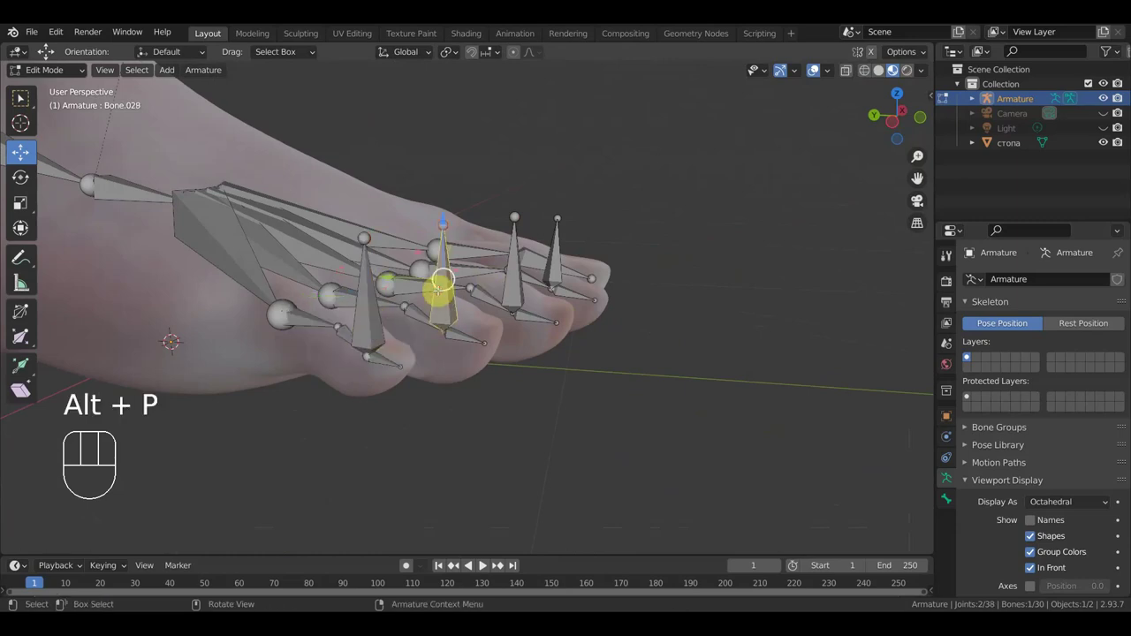
{"action": "key", "text": "alt+p"}
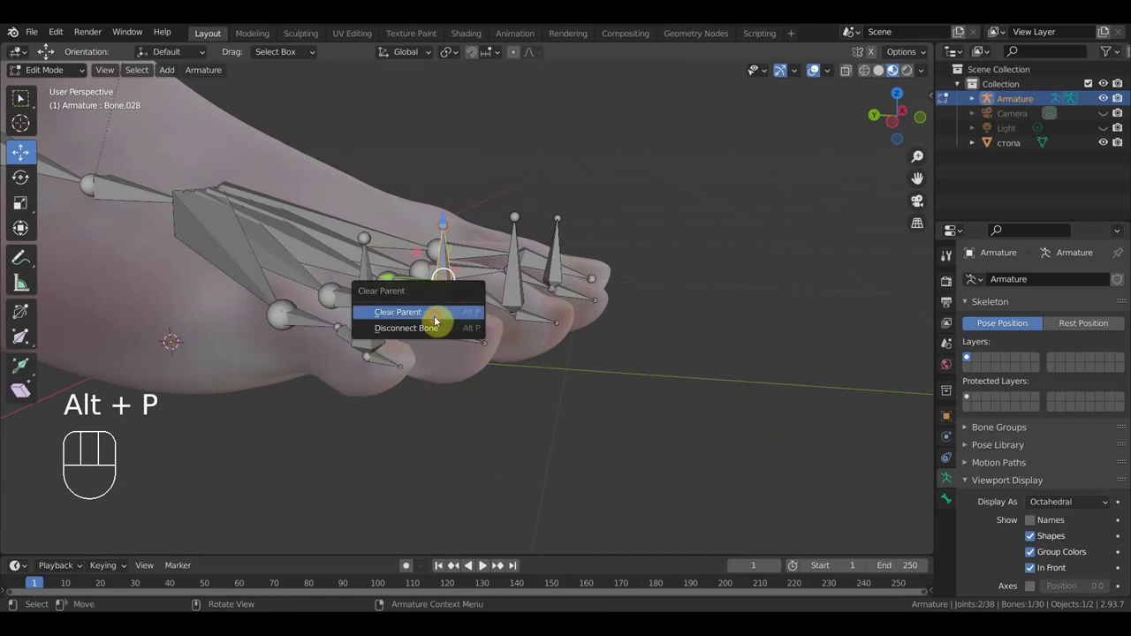
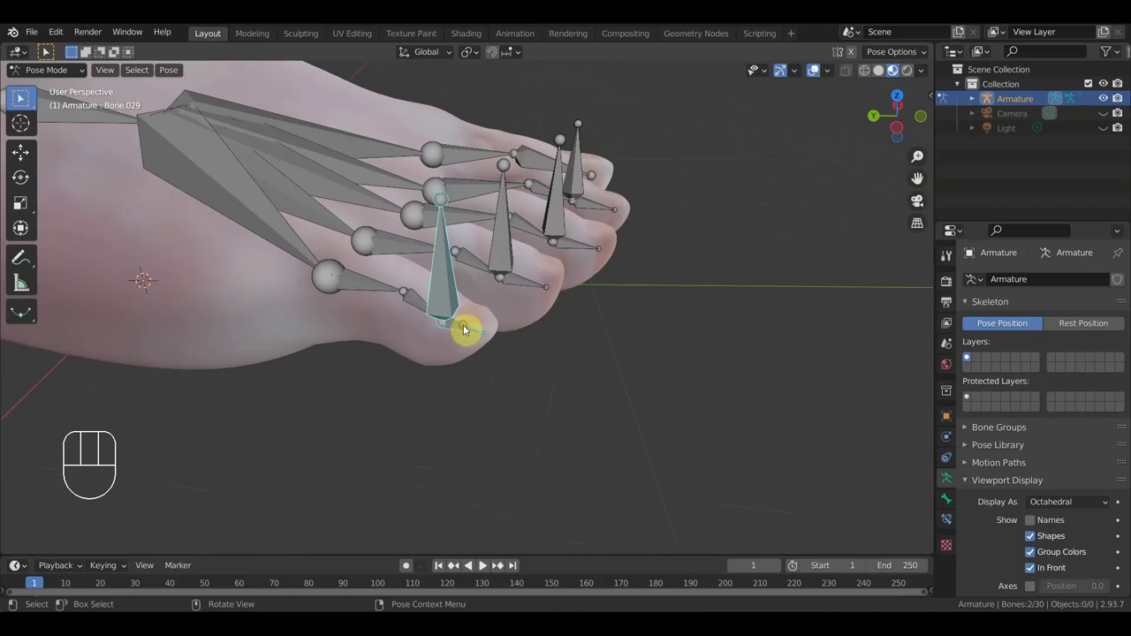
Step: Give the big toe an Inverse Kinematics constraint targeting its control bone with chain length 2
{"action": "left_click", "coordinate": [25, 100]}
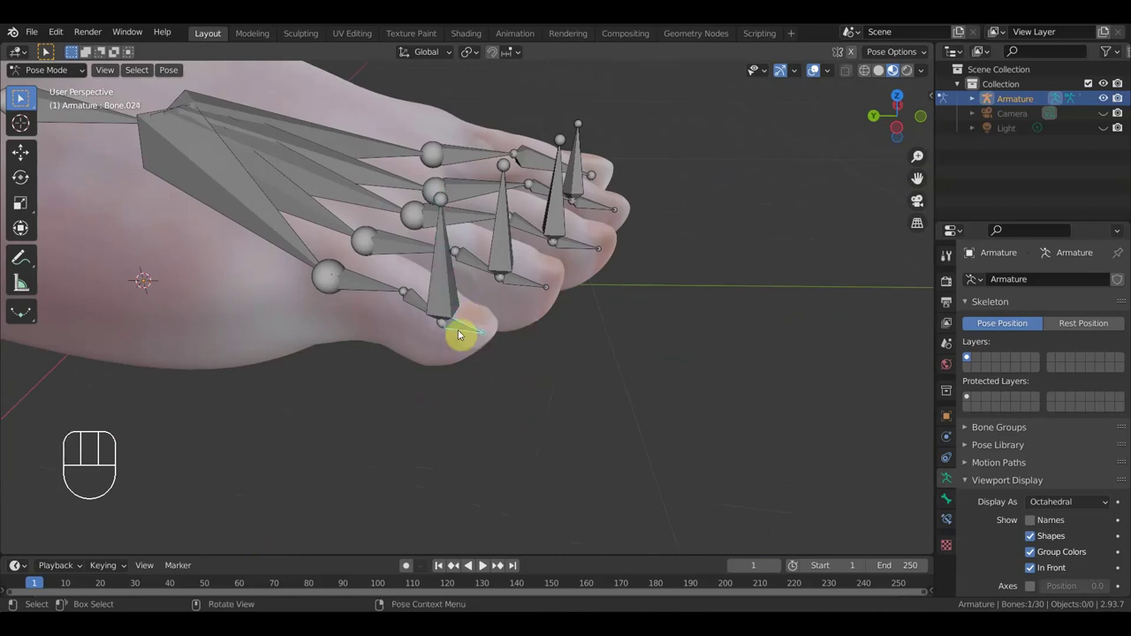
{"action": "left_click", "coordinate": [25, 100]}
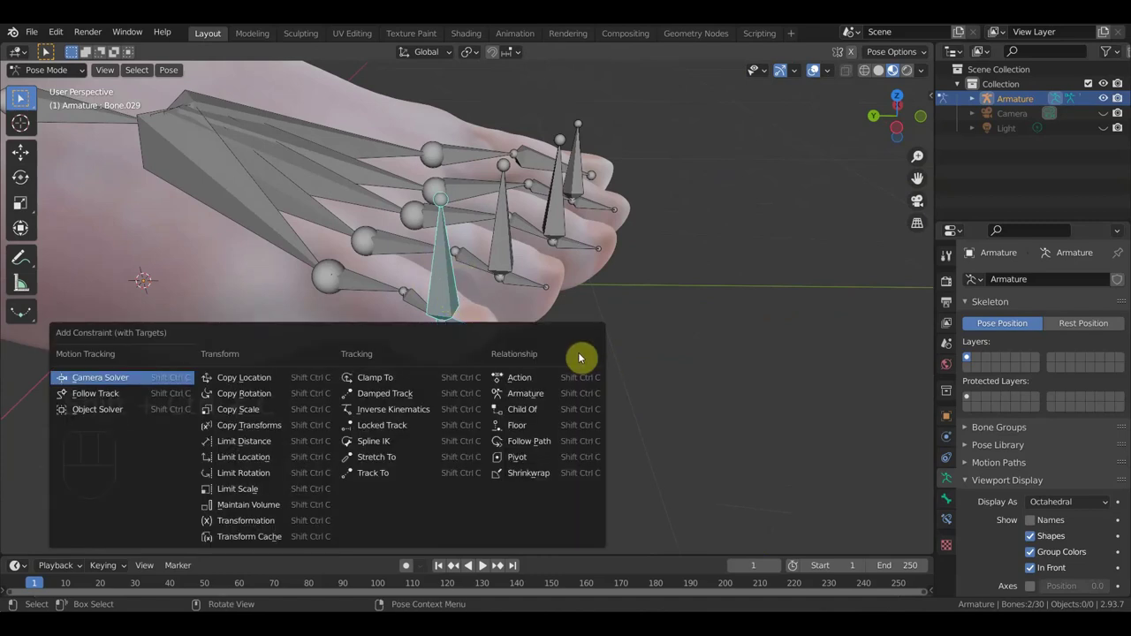
{"action": "key", "text": "ctrl+shift+c"}
{"action": "middle_click", "coordinate": [25, 100]}
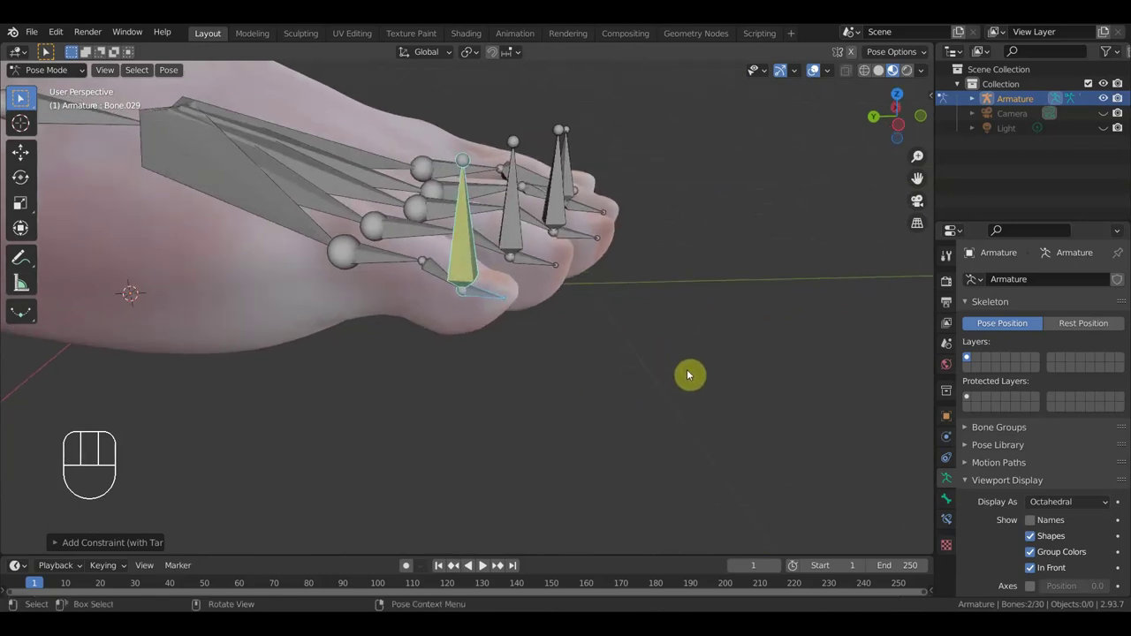
{"action": "key", "text": "ctrl+z"}
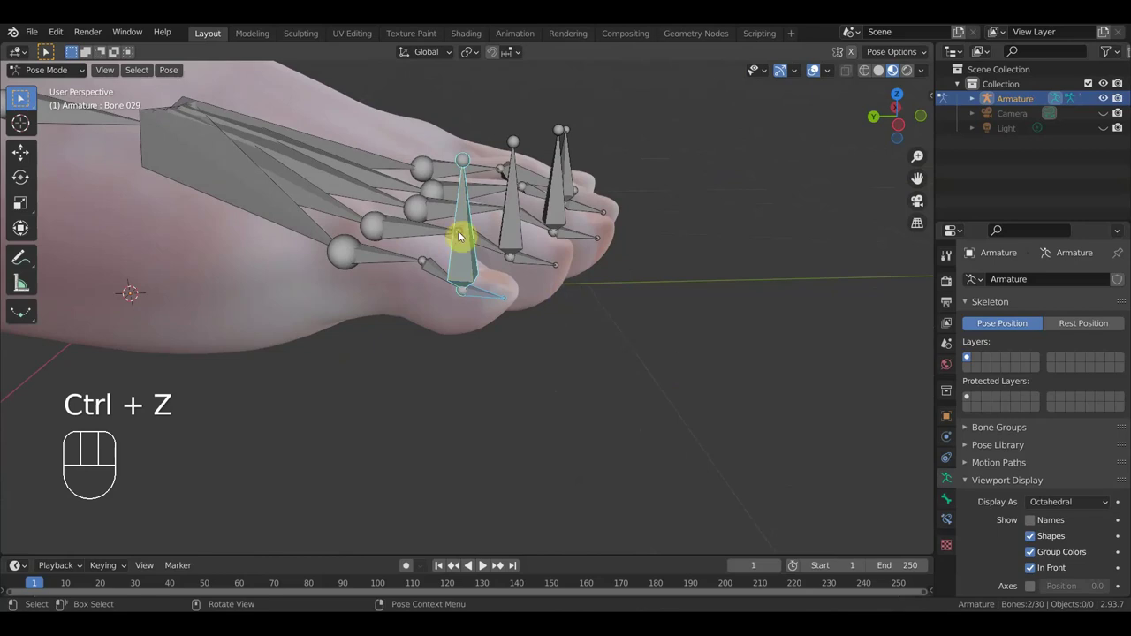
{"action": "left_click", "coordinate": [25, 100]}
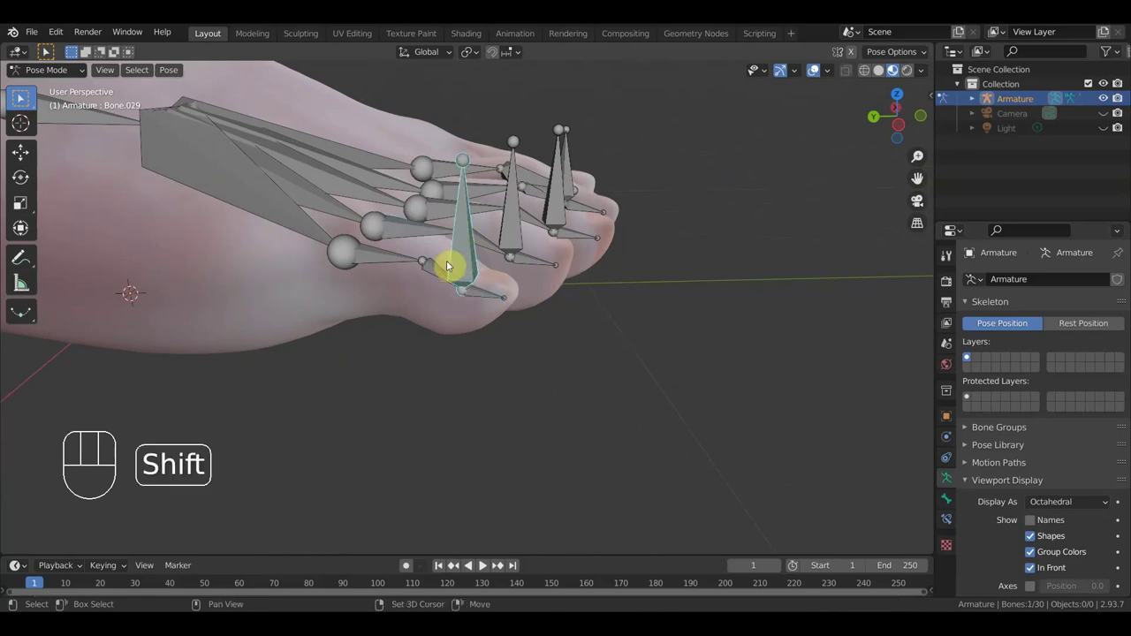
{"action": "left_click", "coordinate": [25, 100]}
{"action": "key", "text": "ctrl+shift+c"}
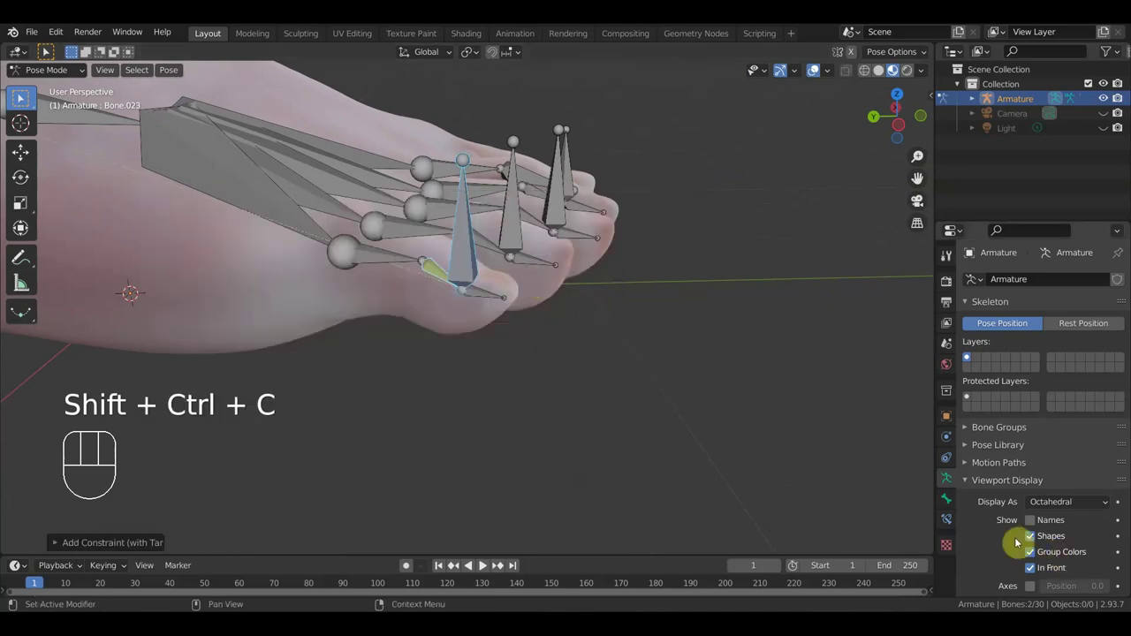
{"action": "left_click", "coordinate": [25, 100]}
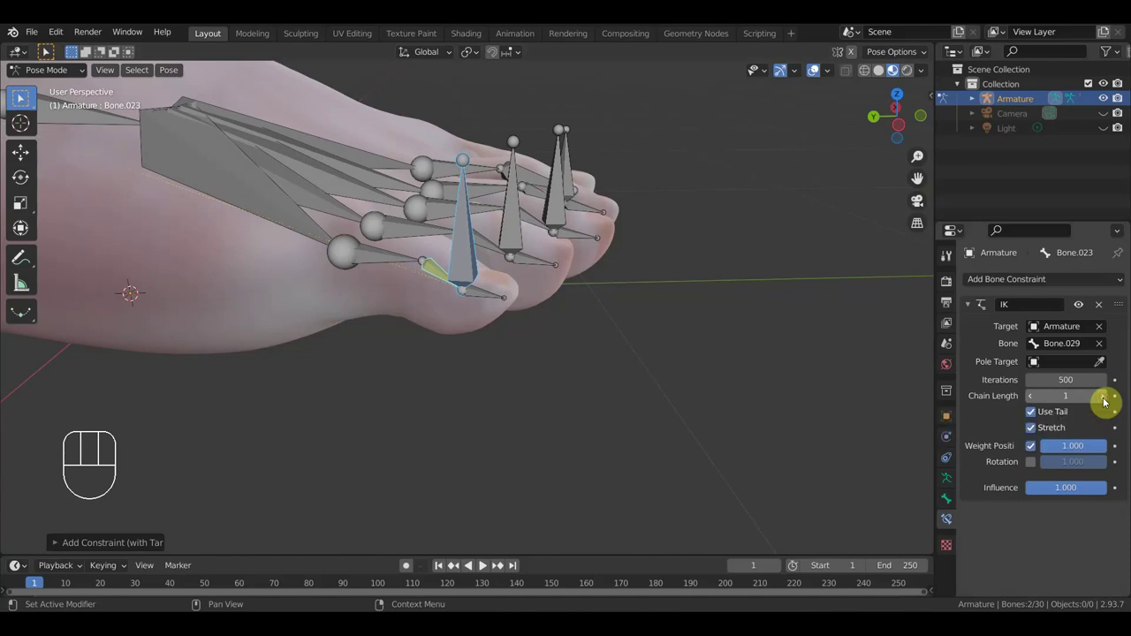
{"action": "middle_click", "coordinate": [25, 99]}
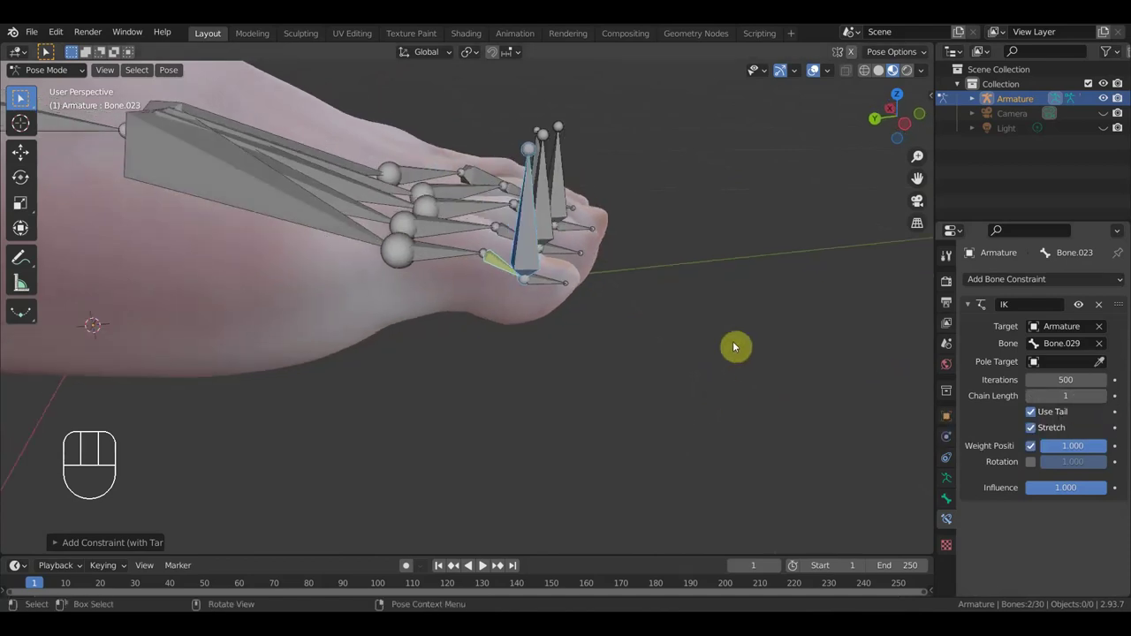
{"action": "left_click", "coordinate": [25, 100]}
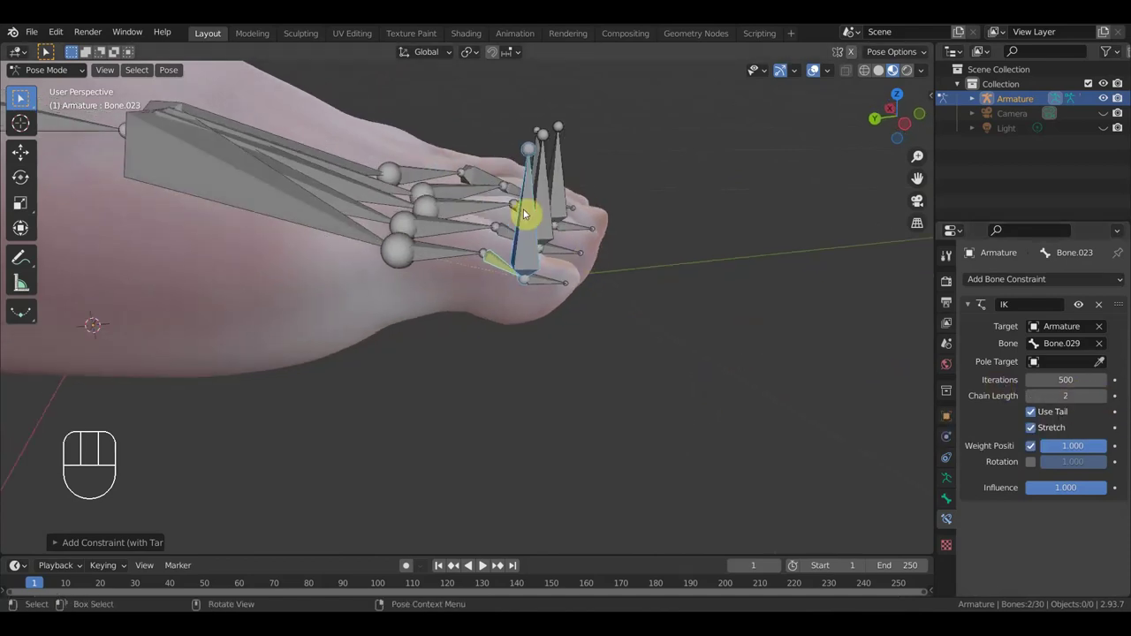
Step: Move the big toe's control bone to test the bend, then undo the test move
{"action": "key", "text": "g"}
{"action": "left_click", "coordinate": [25, 100]}
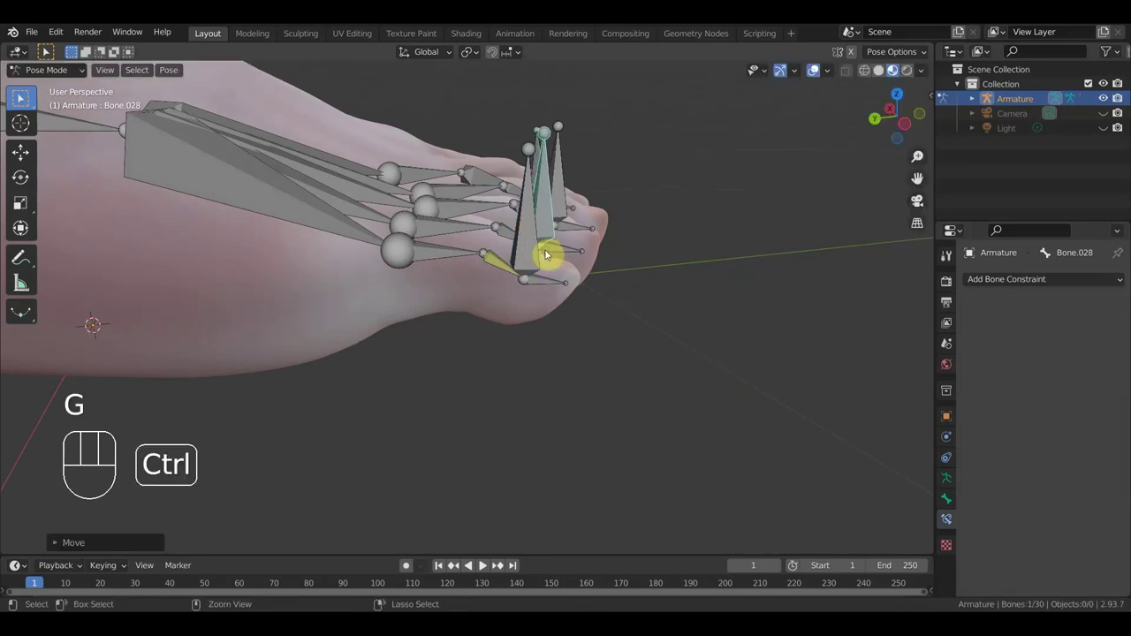
{"action": "key", "text": "ctrl+z"}
{"action": "left_click", "coordinate": [24, 100]}
{"action": "key", "text": "g"}
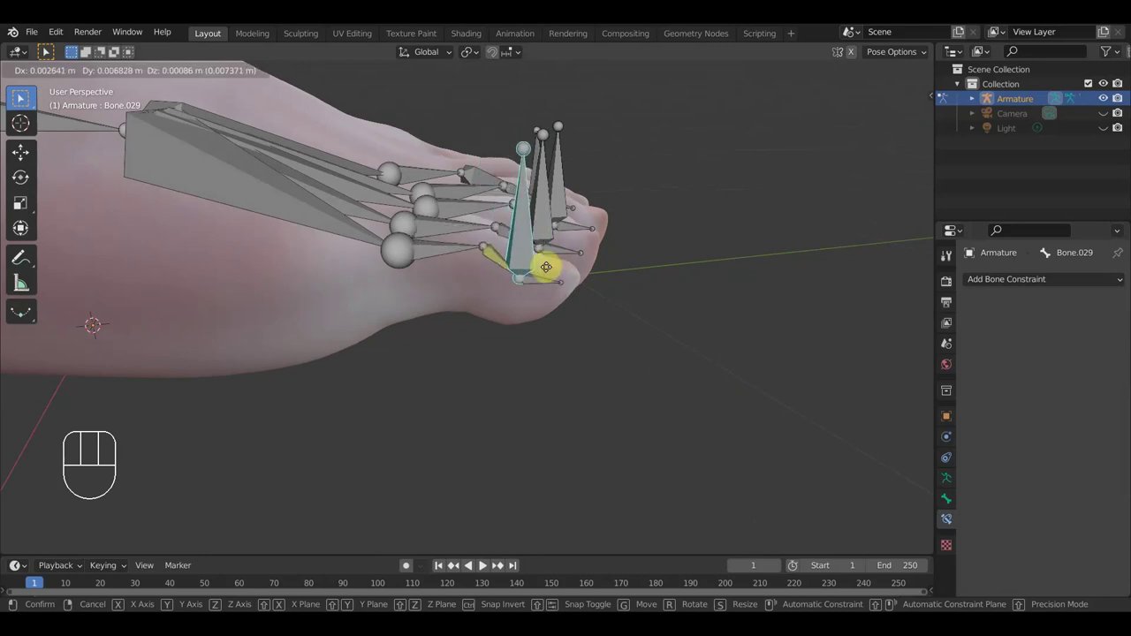
{"action": "key", "text": "ctrl+z"}
{"action": "middle_click", "coordinate": [25, 100]}
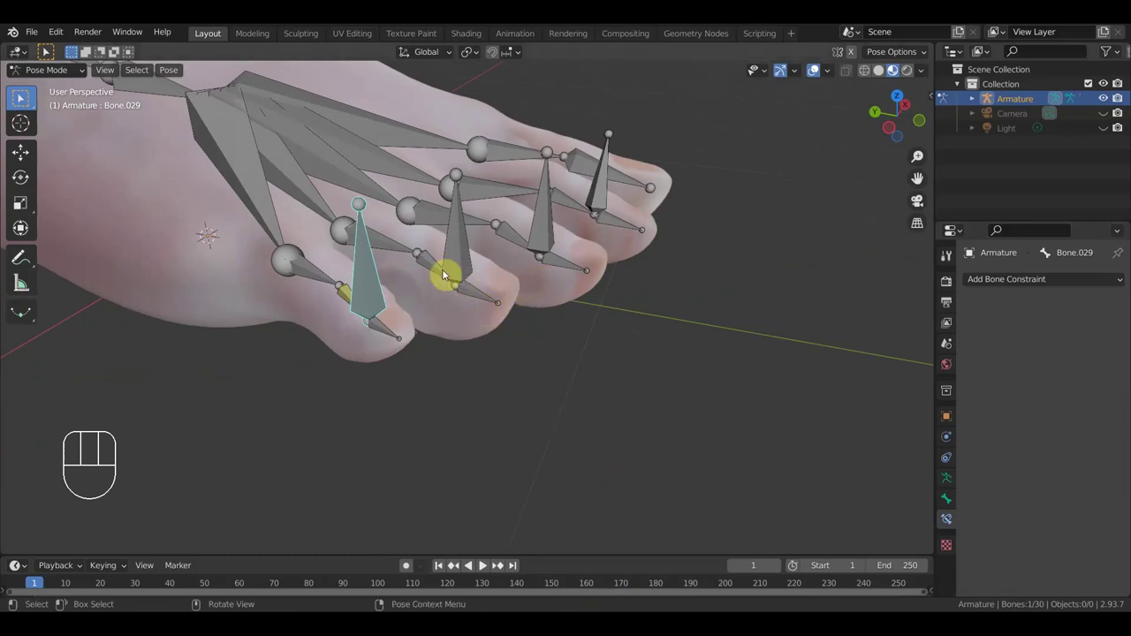
Step: Give the second toe an IK constraint aimed at its control bone with chain length 2
{"action": "left_click", "coordinate": [25, 100]}
{"action": "left_click", "coordinate": [25, 100]}
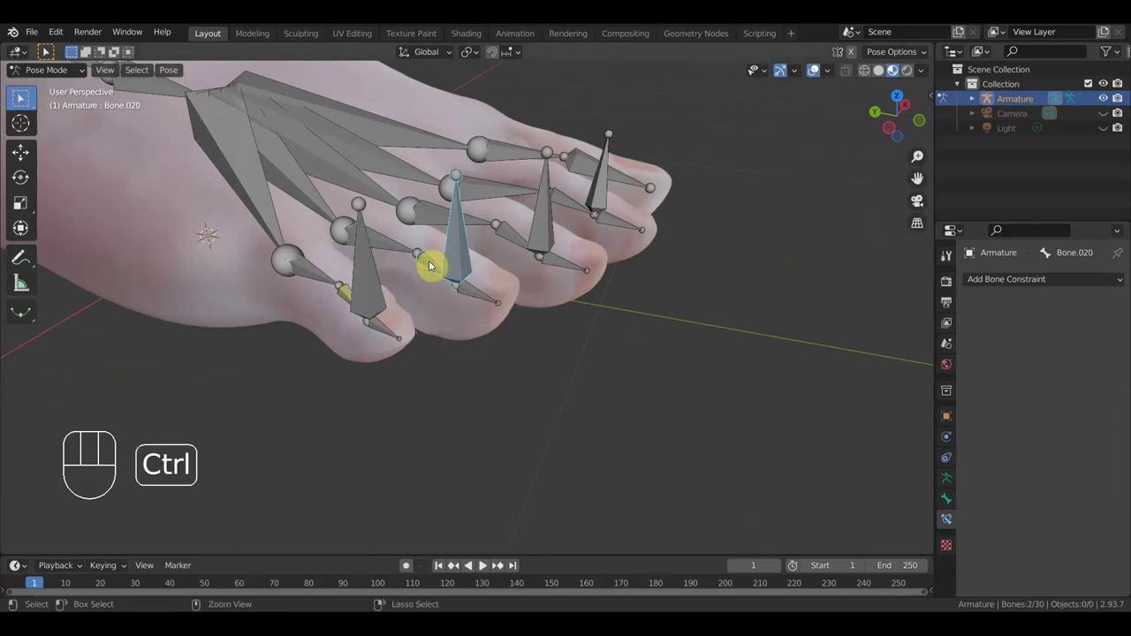
{"action": "key", "text": "ctrl+shift+c"}
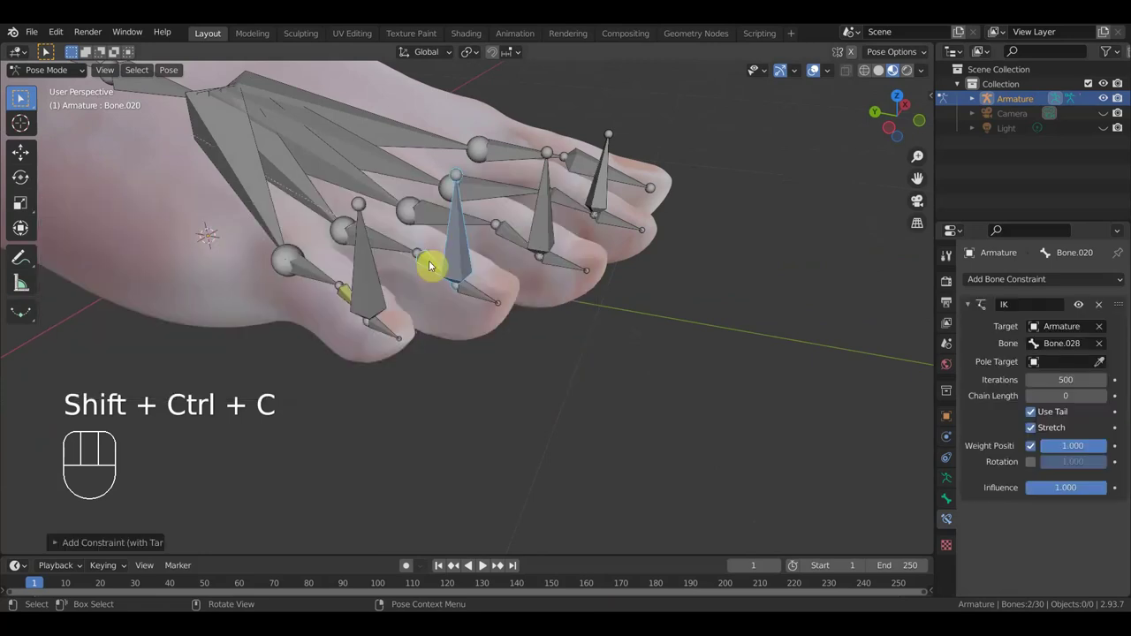
{"action": "left_click", "coordinate": [25, 100]}
{"action": "left_click", "coordinate": [25, 100]}
Step: Add IK constraints for the third and fourth toes, setting the third toe's chain length to 2
{"action": "left_click", "coordinate": [25, 99]}
{"action": "key", "text": "ctrl+shift+c"}
{"action": "left_click", "coordinate": [24, 100]}
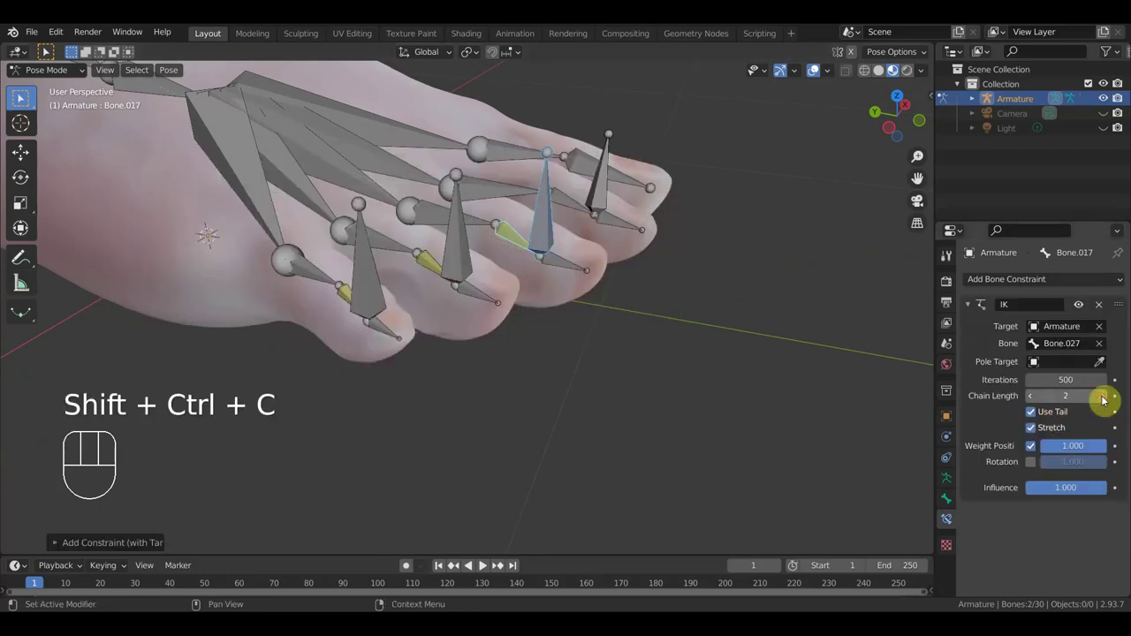
{"action": "left_click", "coordinate": [25, 99]}
{"action": "left_click", "coordinate": [24, 100]}
{"action": "key", "text": "ctrl+shift+c"}
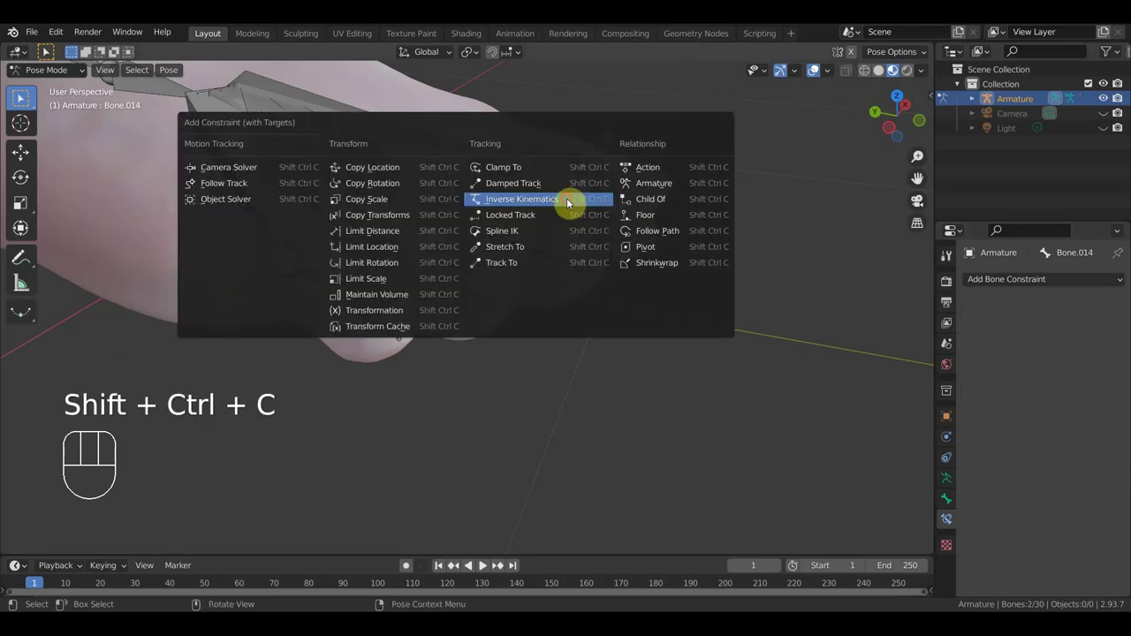
{"action": "left_click", "coordinate": [25, 100]}
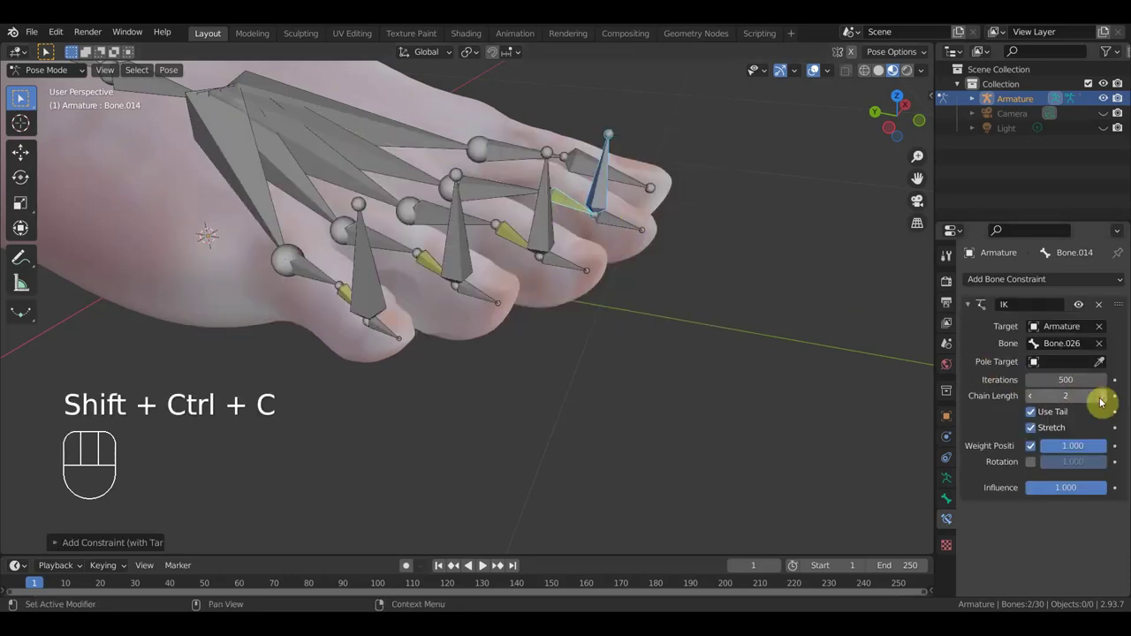
{"action": "middle_click", "coordinate": [24, 100]}
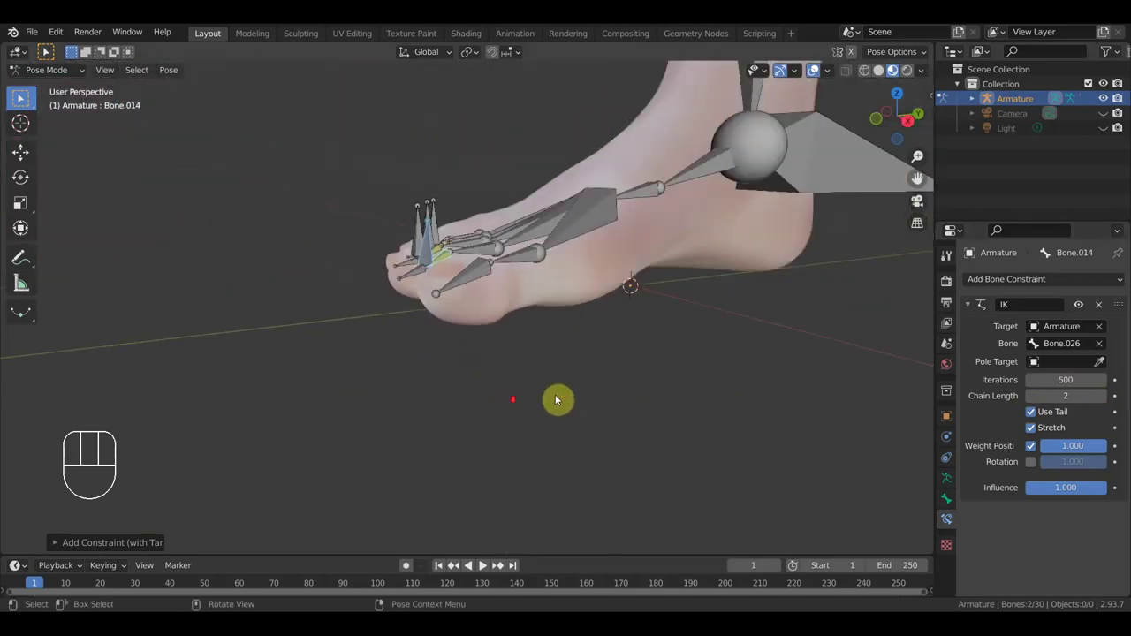
Step: Add an Inverse Kinematics constraint on the shin bone targeting the foot bone with chain length 2
{"action": "middle_click", "coordinate": [24, 100]}
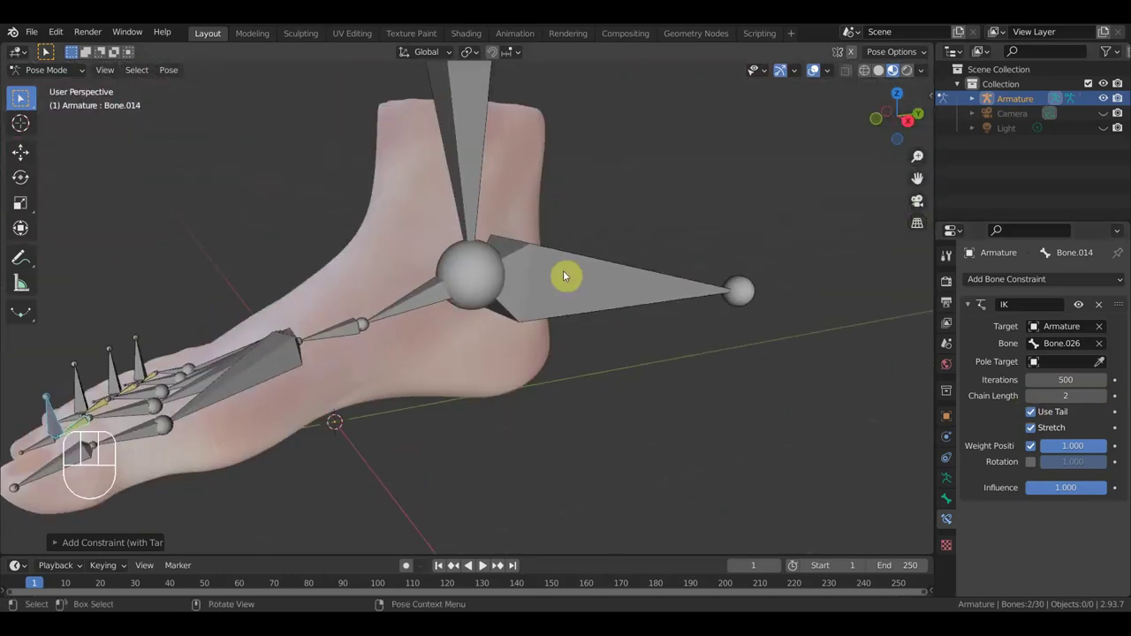
{"action": "left_click", "coordinate": [24, 100]}
{"action": "middle_click", "coordinate": [25, 100]}
{"action": "left_click", "coordinate": [25, 100]}
{"action": "key", "text": "ctrl+shift+c"}
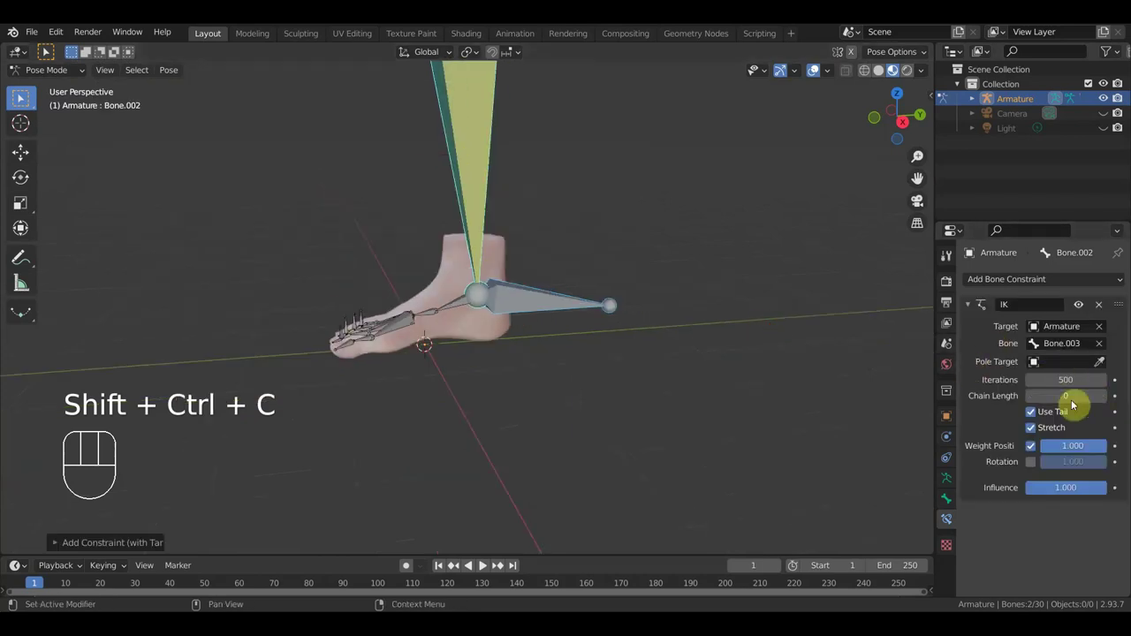
{"action": "left_click", "coordinate": [25, 100]}
{"action": "left_click", "coordinate": [25, 100]}
Step: Enable bone name display in the armature's Viewport Display settings
{"action": "middle_click", "coordinate": [25, 100]}
{"action": "middle_click", "coordinate": [25, 100]}
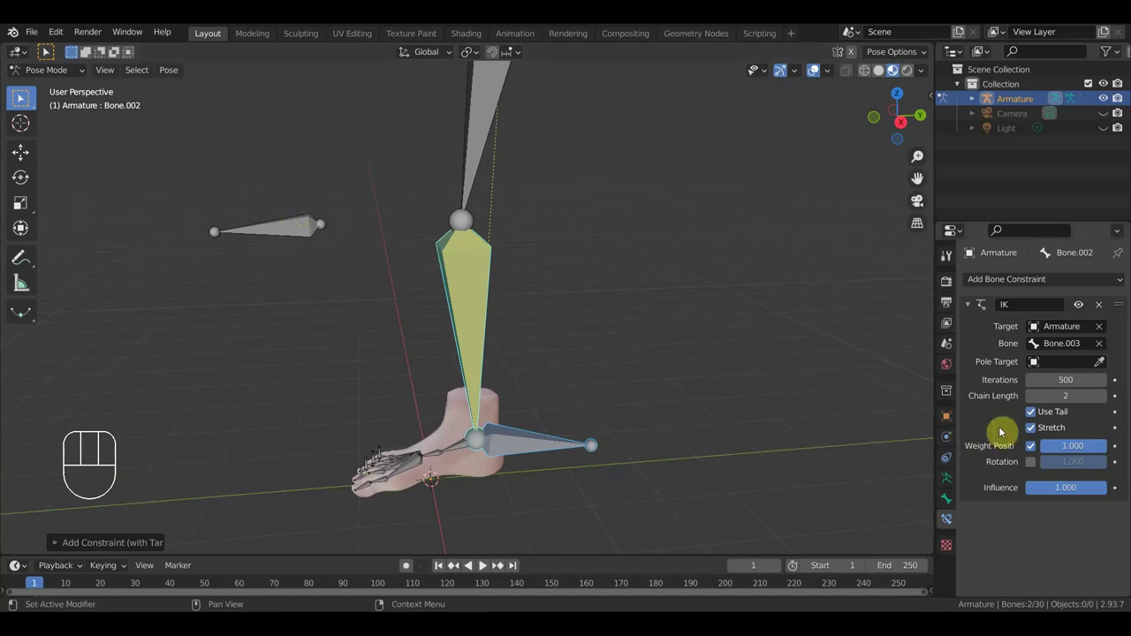
{"action": "left_click", "coordinate": [25, 100]}
{"action": "left_click", "coordinate": [25, 100]}
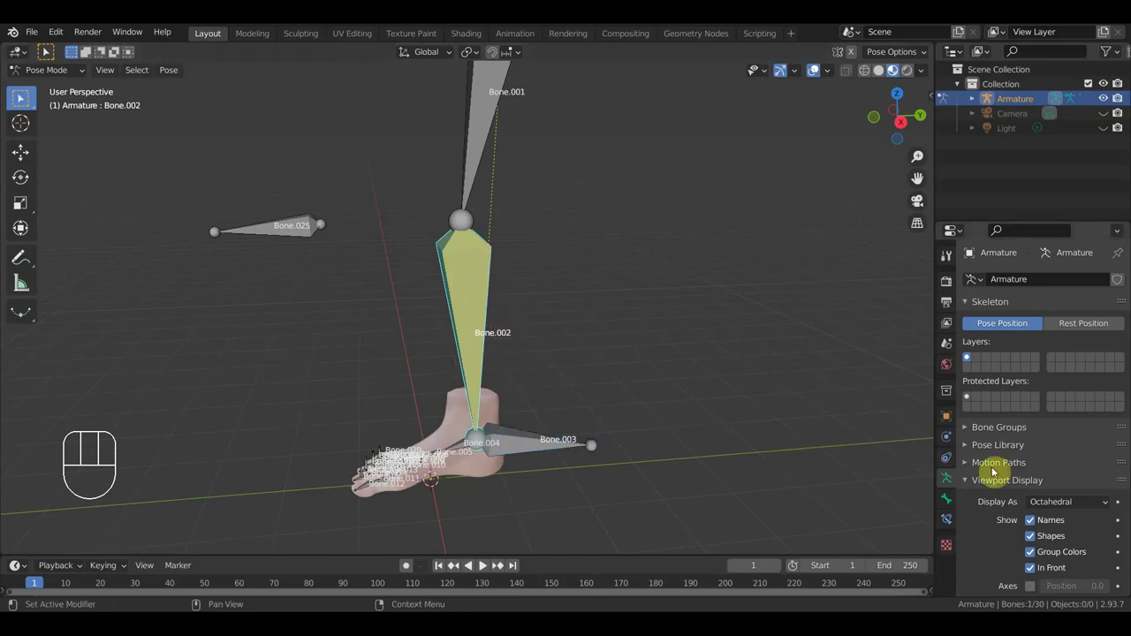
Step: Set the shin IK constraint's pole target to the Armature with pole bone Bone.025
{"action": "left_click", "coordinate": [25, 100]}
{"action": "left_click", "coordinate": [24, 100]}
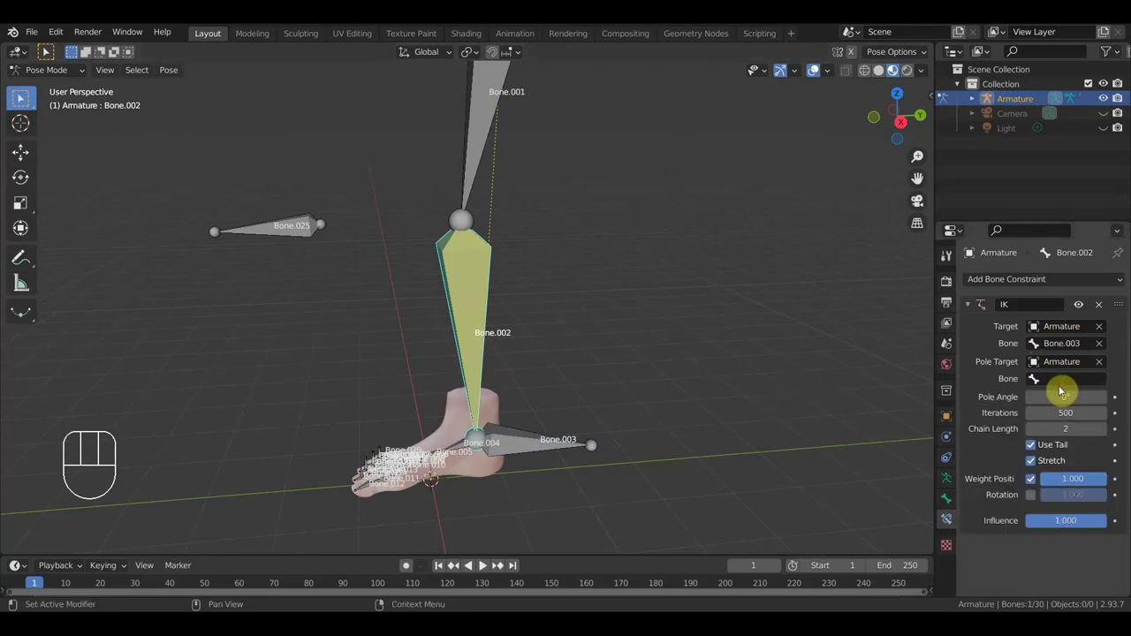
{"action": "left_click", "coordinate": [24, 100]}
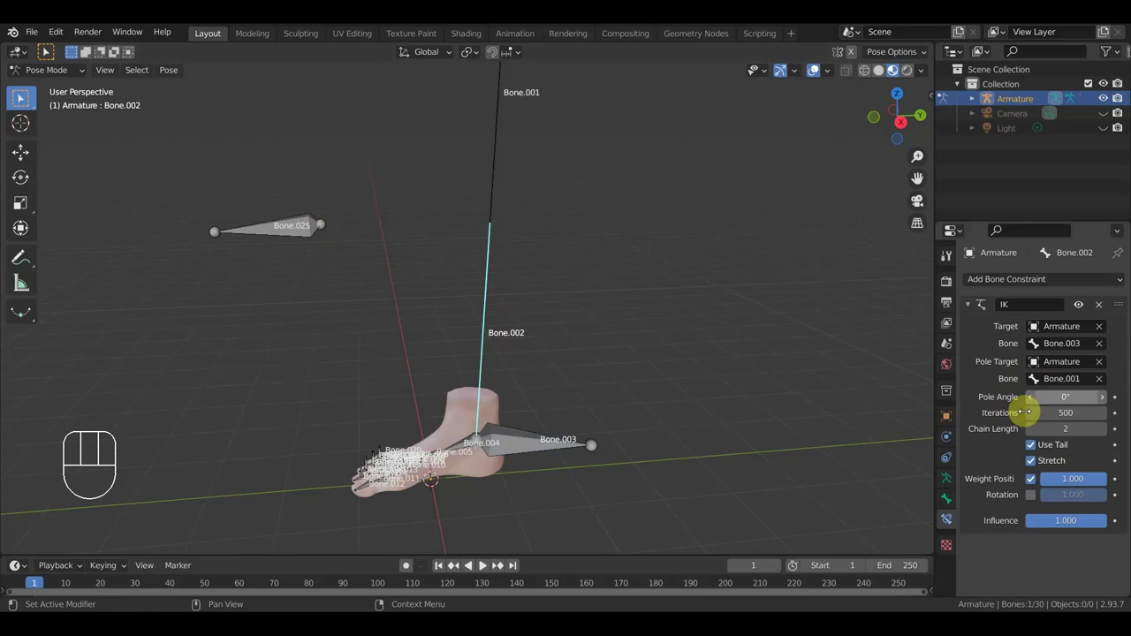
{"action": "left_click", "coordinate": [25, 100]}
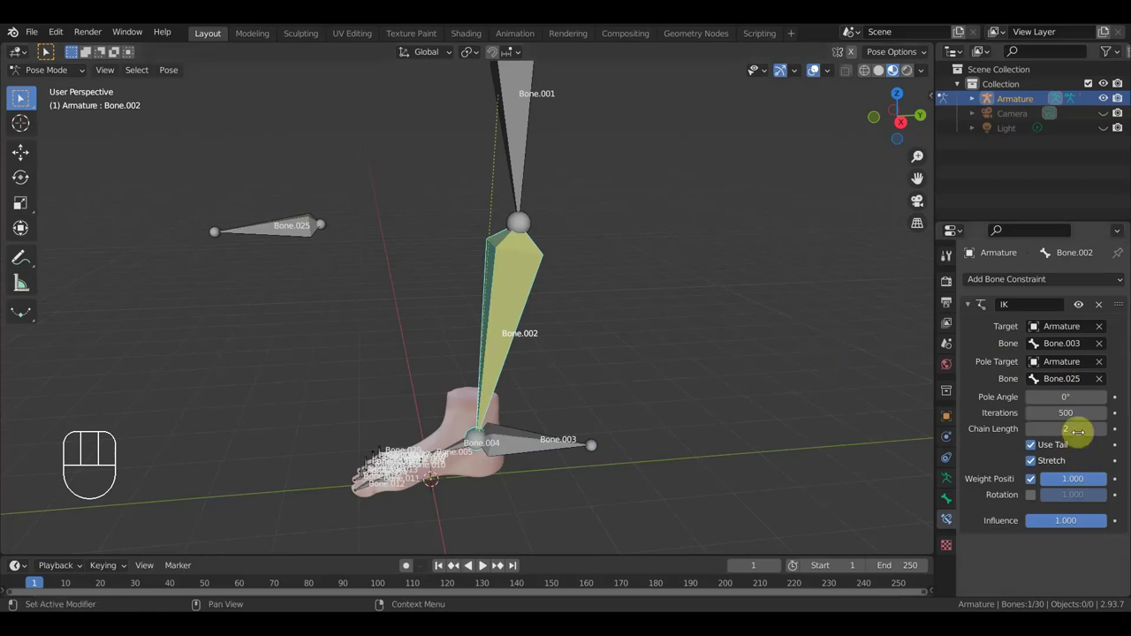
Step: Set the IK pole angle to 180° and check the leg's bend from the side
{"action": "left_click", "coordinate": [24, 100]}
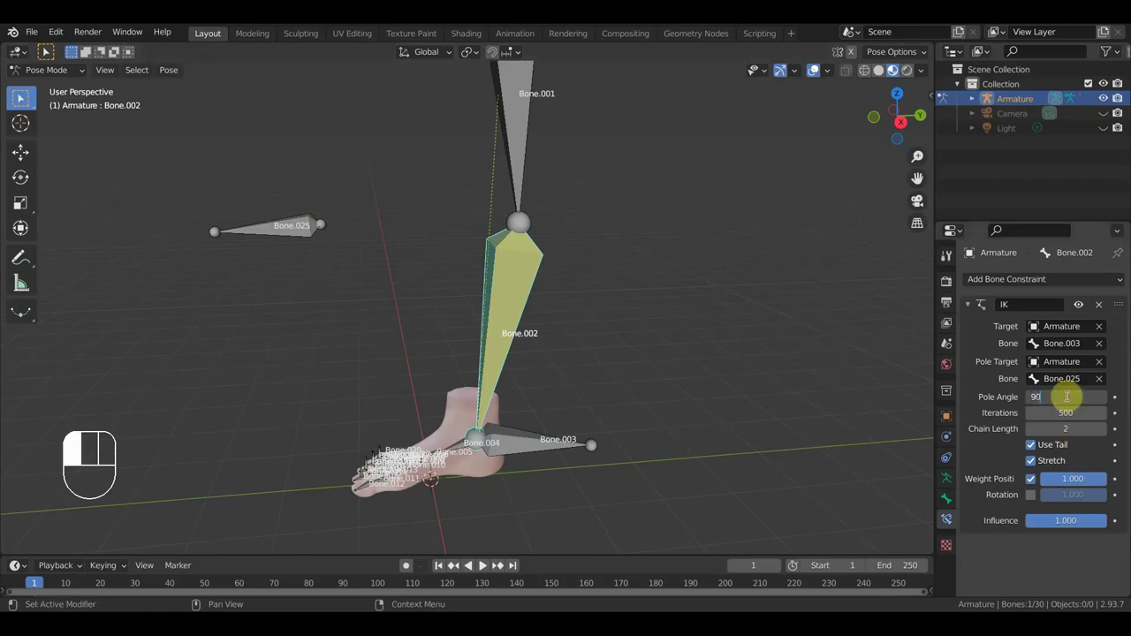
{"action": "middle_click", "coordinate": [25, 100]}
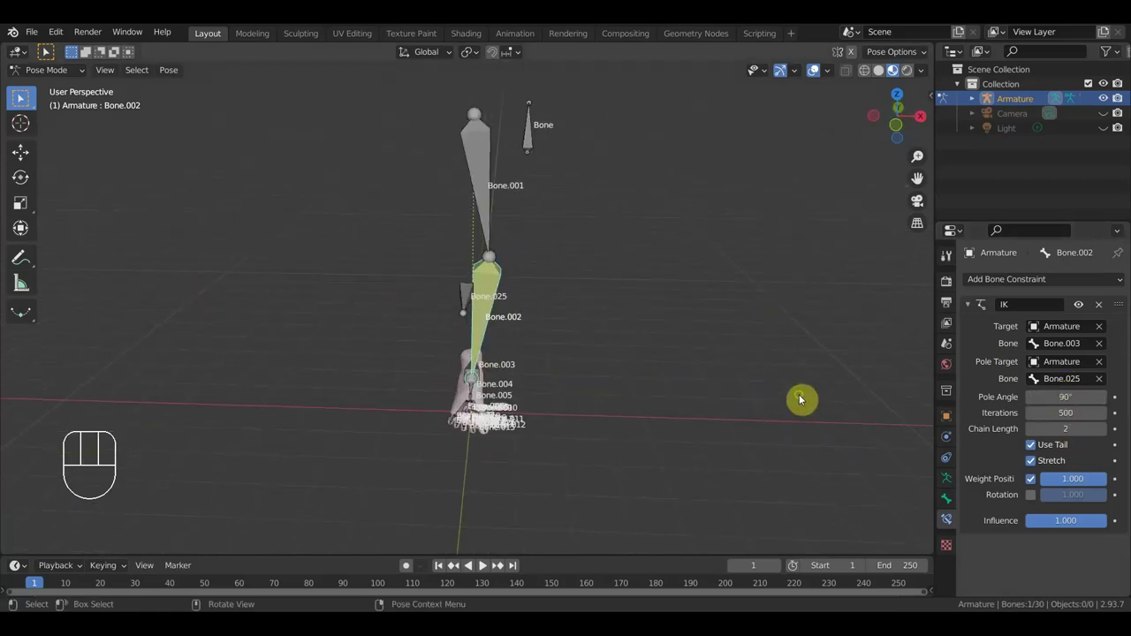
{"action": "left_click", "coordinate": [25, 100]}
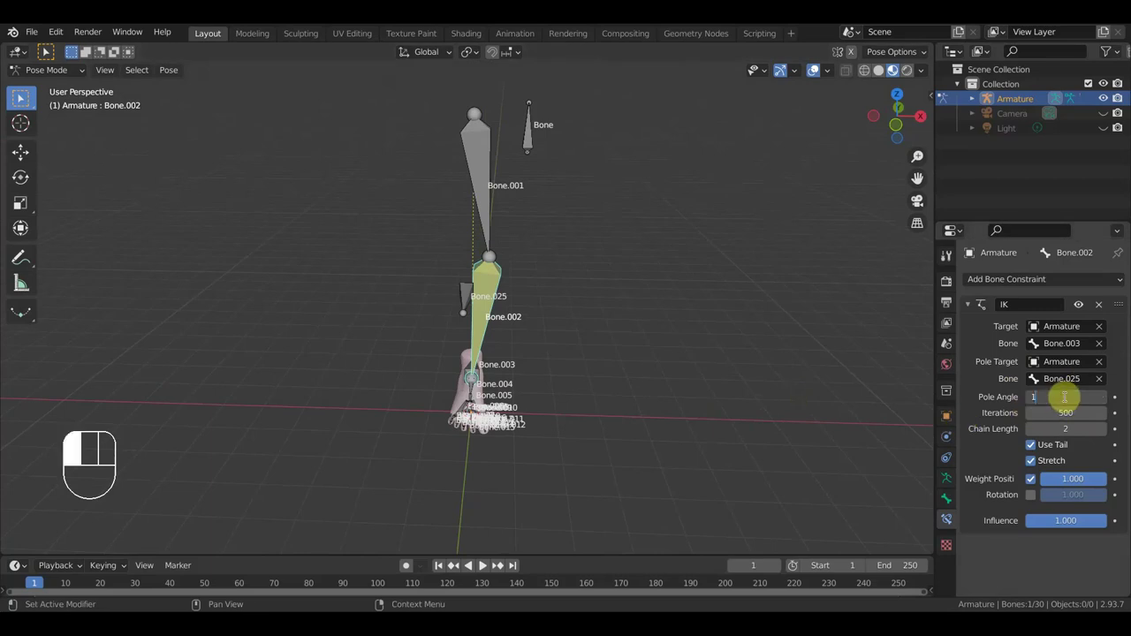
{"action": "middle_click", "coordinate": [24, 100]}
{"action": "middle_click", "coordinate": [25, 100]}
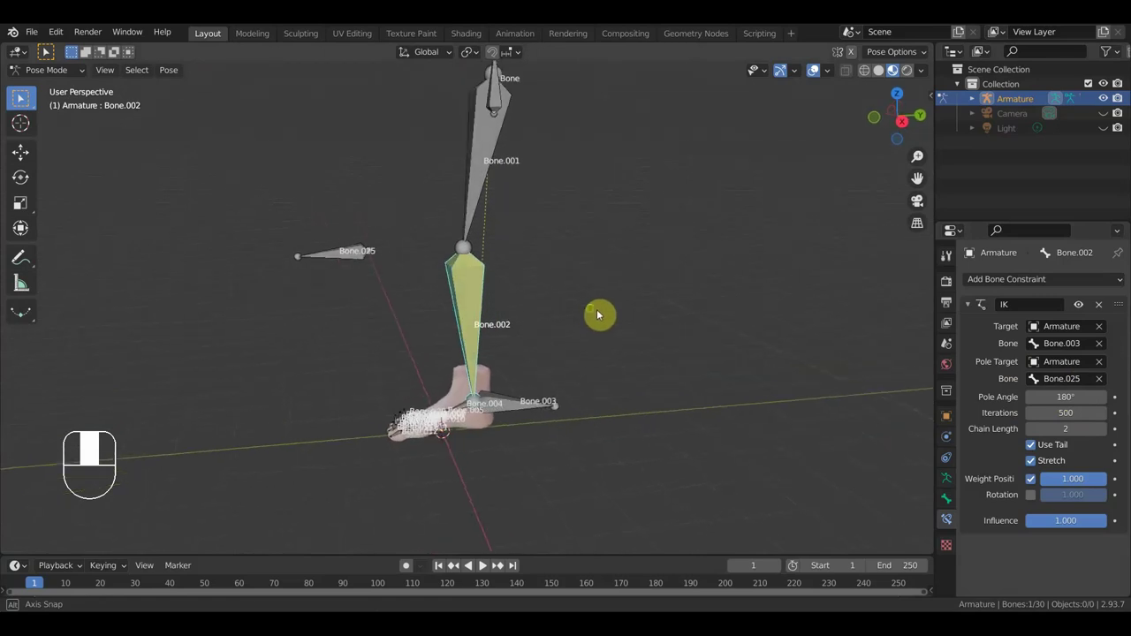
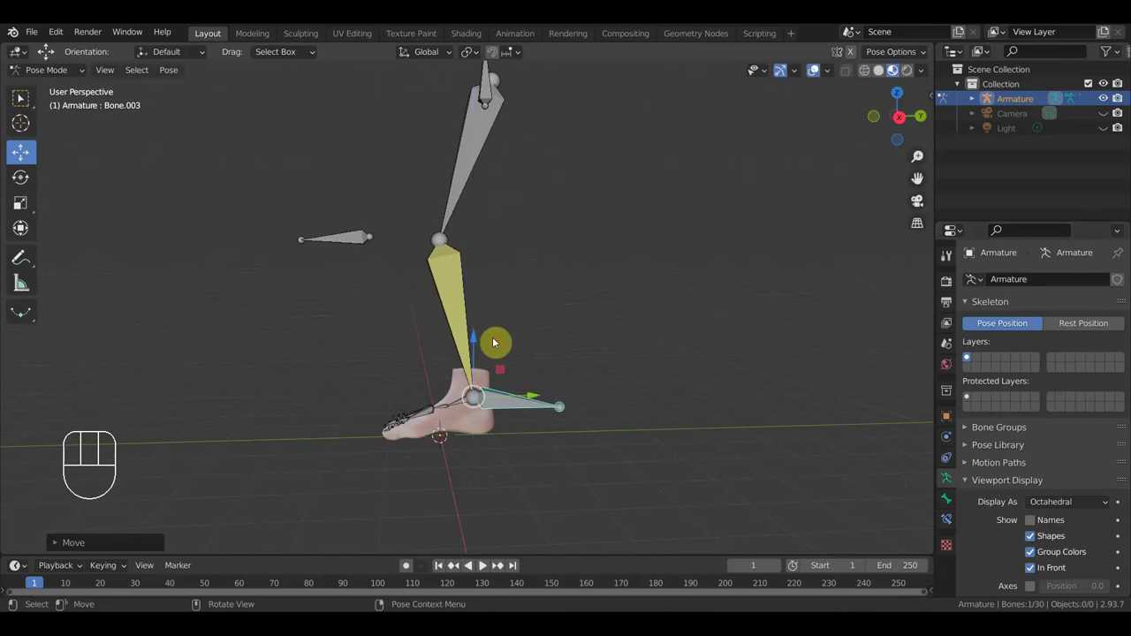
Step: Undo the test pose, look down on the foot and select the foot mesh in object mode
{"action": "key", "text": "ctrl+z"}
{"action": "left_click_drag", "start_coordinate": [560, 334], "coordinate": [635, 351]}
{"action": "left_click_drag", "start_coordinate": [607, 361], "coordinate": [618, 289]}
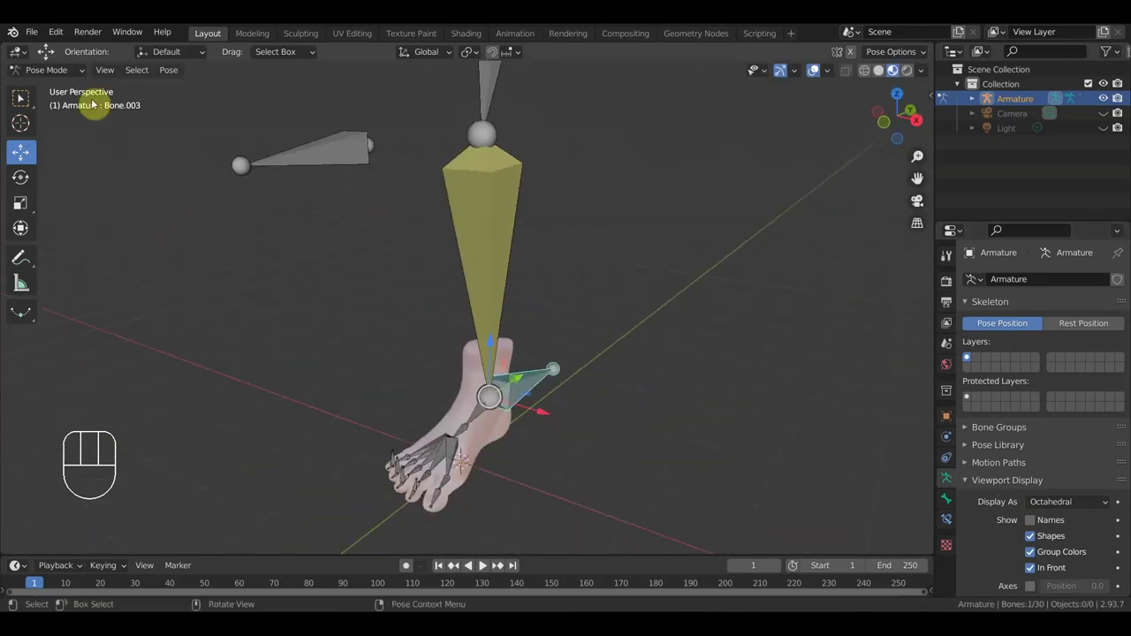
{"action": "left_click_drag", "start_coordinate": [62, 83], "coordinate": [82, 109]}
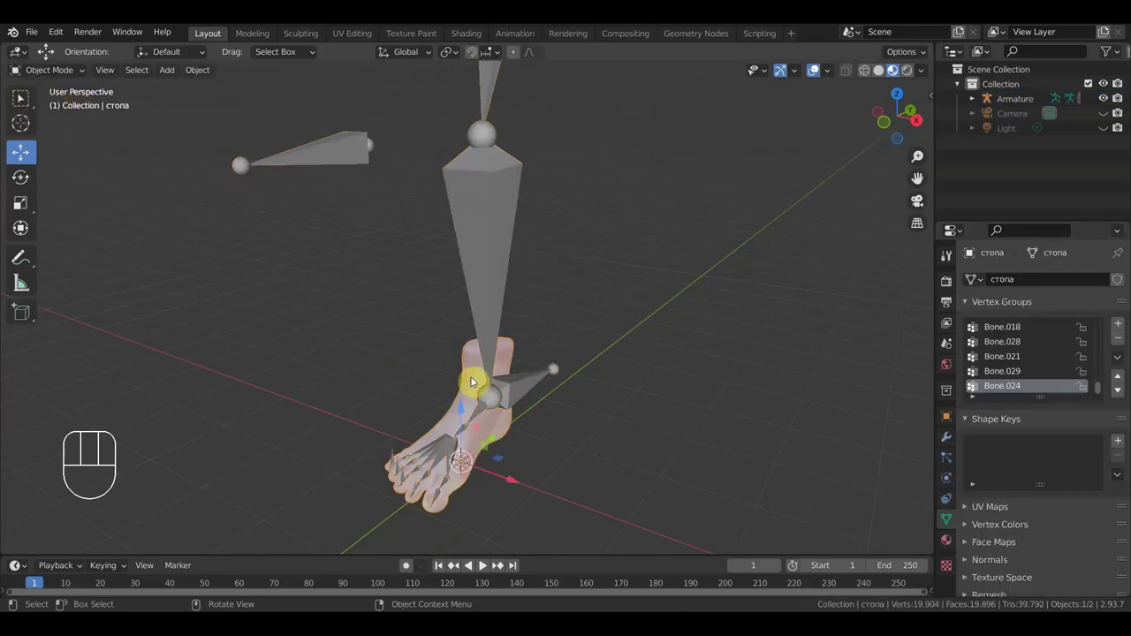
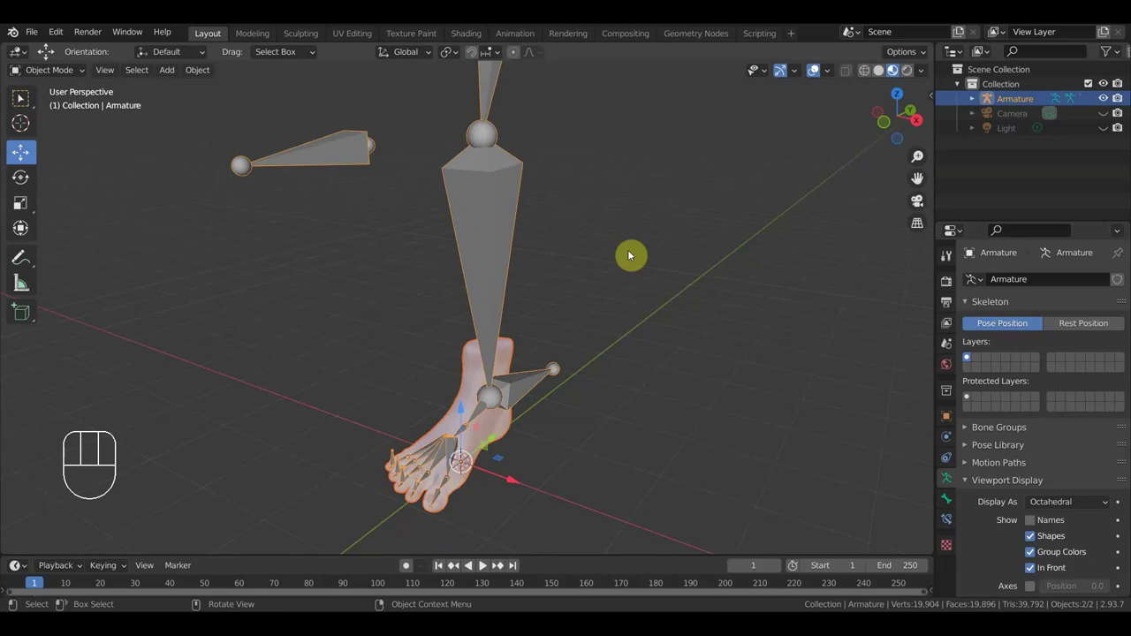
Step: Parent the foot mesh to the armature with automatic weights, then reselect only the foot
{"action": "key", "text": "ctrl+p"}
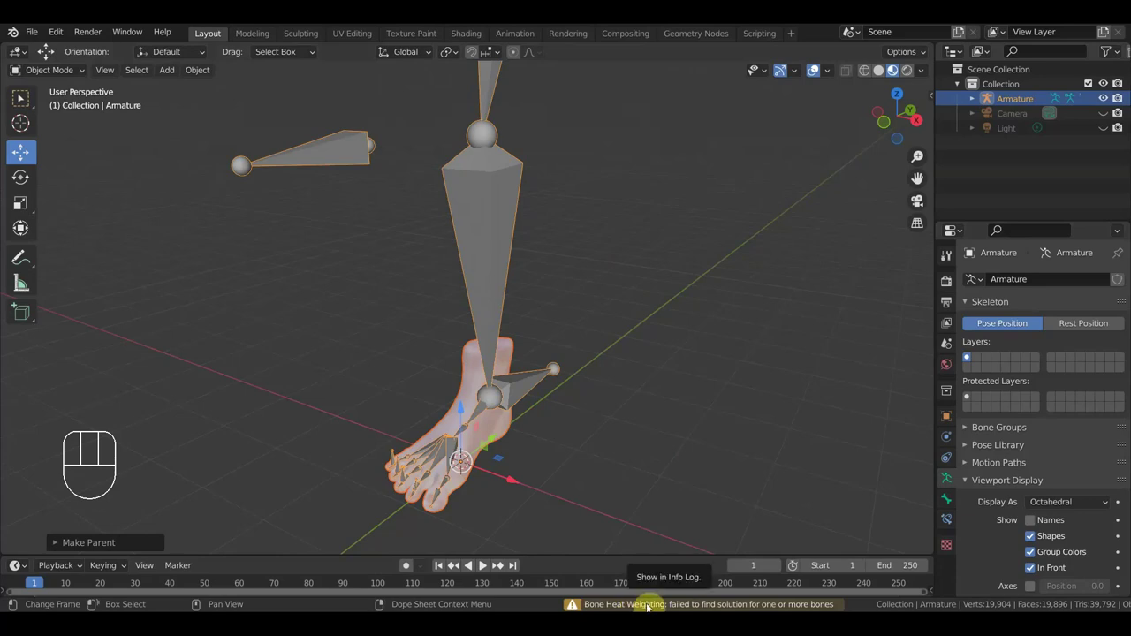
{"action": "left_click", "coordinate": [476, 393]}
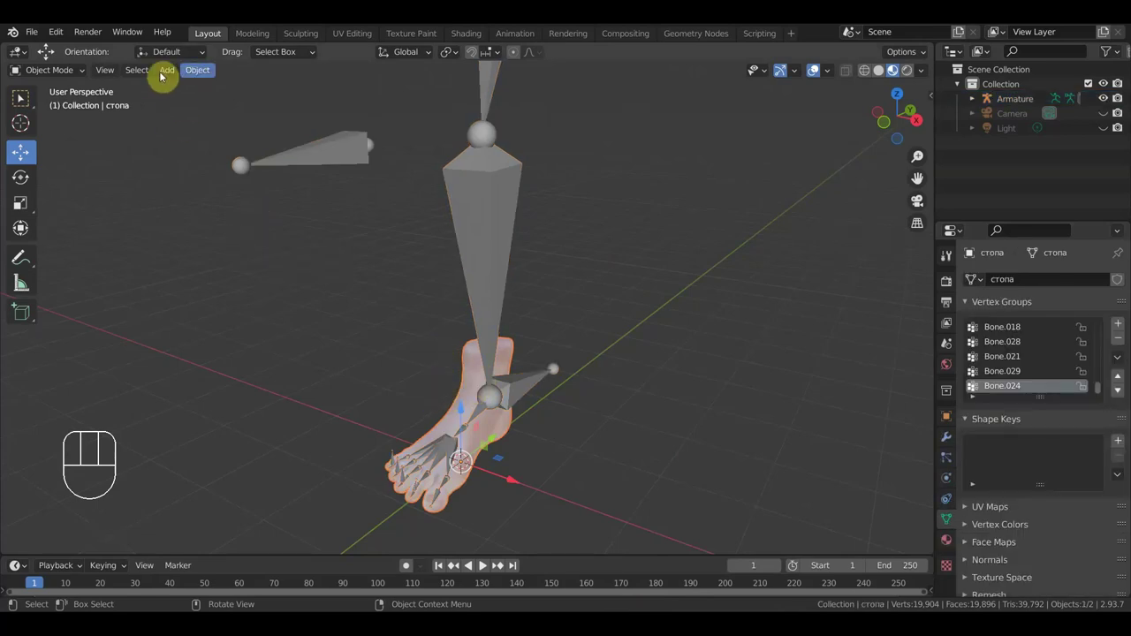
Step: Run Merge by Distance on the foot mesh in edit mode, removing nothing, and return to object mode
{"action": "left_click_drag", "start_coordinate": [63, 80], "coordinate": [24, 102]}
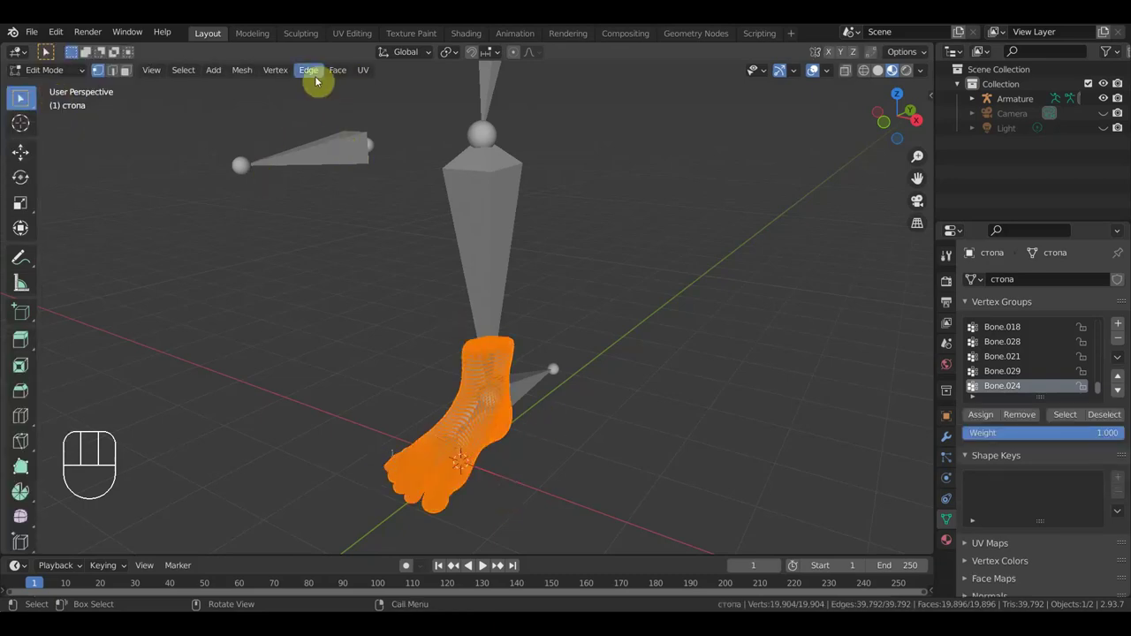
{"action": "left_click", "coordinate": [24, 102]}
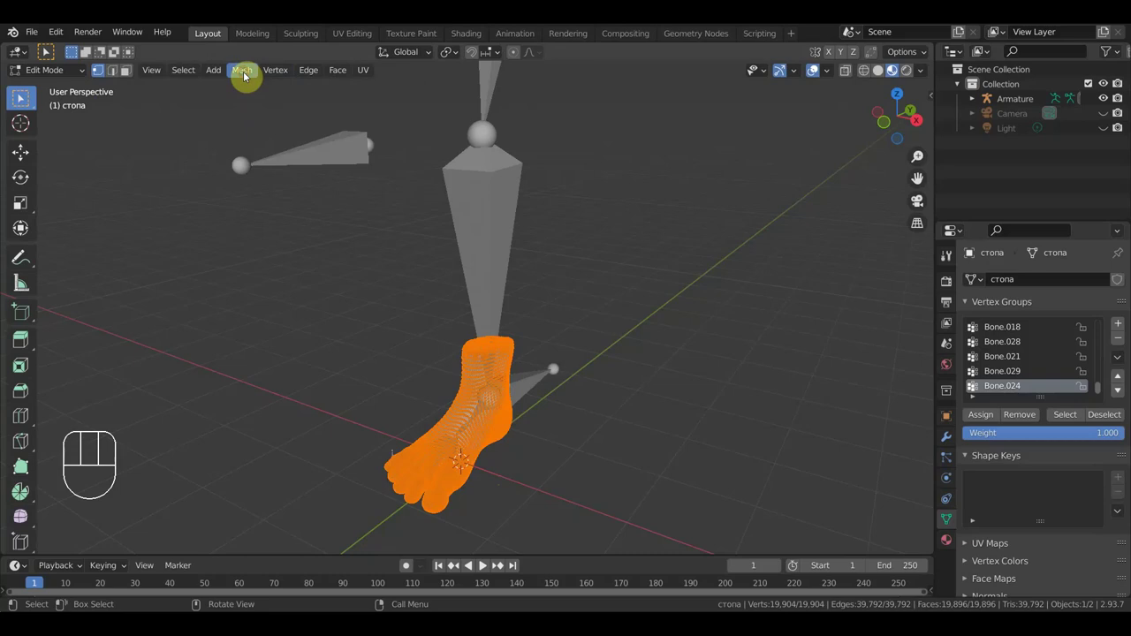
{"action": "left_click", "coordinate": [24, 102]}
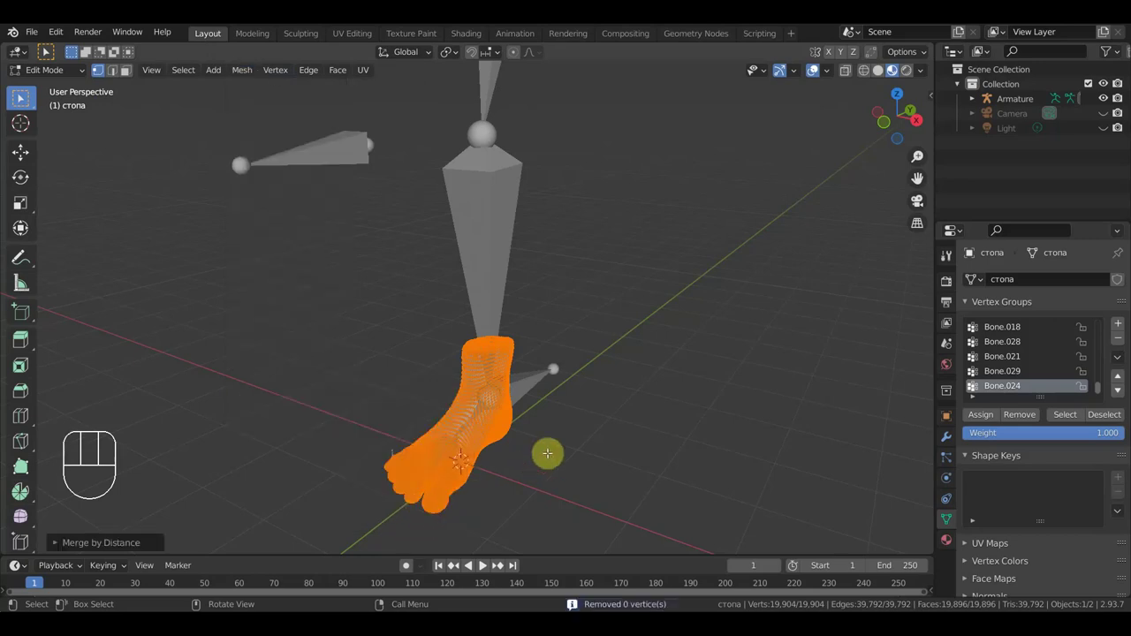
{"action": "left_click_drag", "start_coordinate": [72, 82], "coordinate": [75, 99]}
{"action": "left_click", "coordinate": [499, 279]}
{"action": "key", "text": "ctrl+shift+c"}
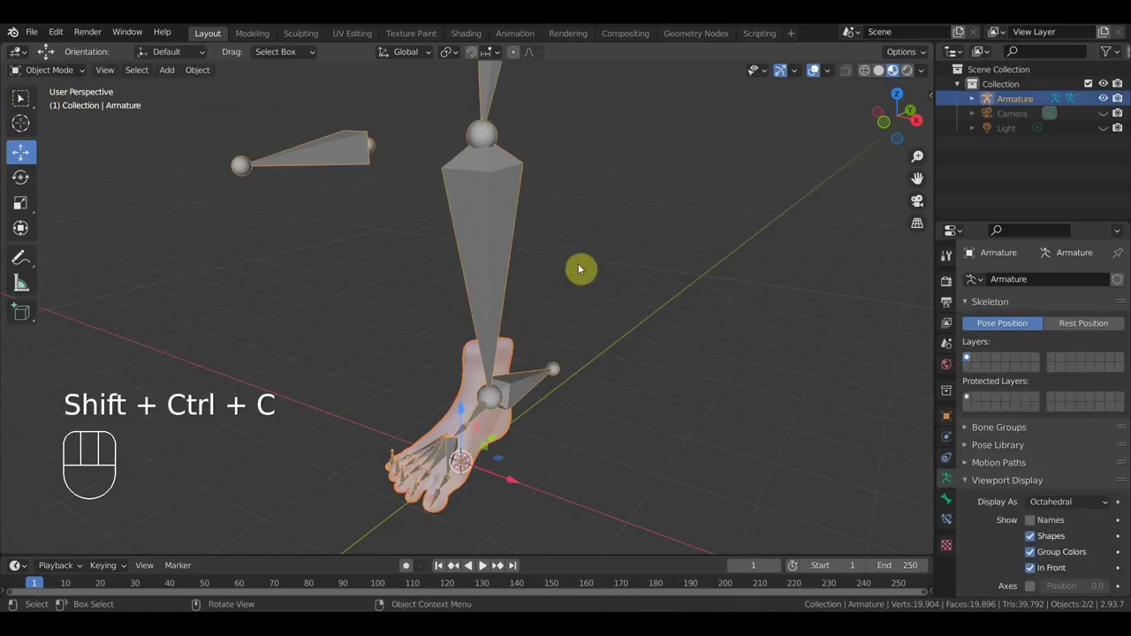
Step: Reselect the foot mesh and armature and parent with automatic weights again, still getting the heat weighting warning
{"action": "left_click", "coordinate": [584, 273]}
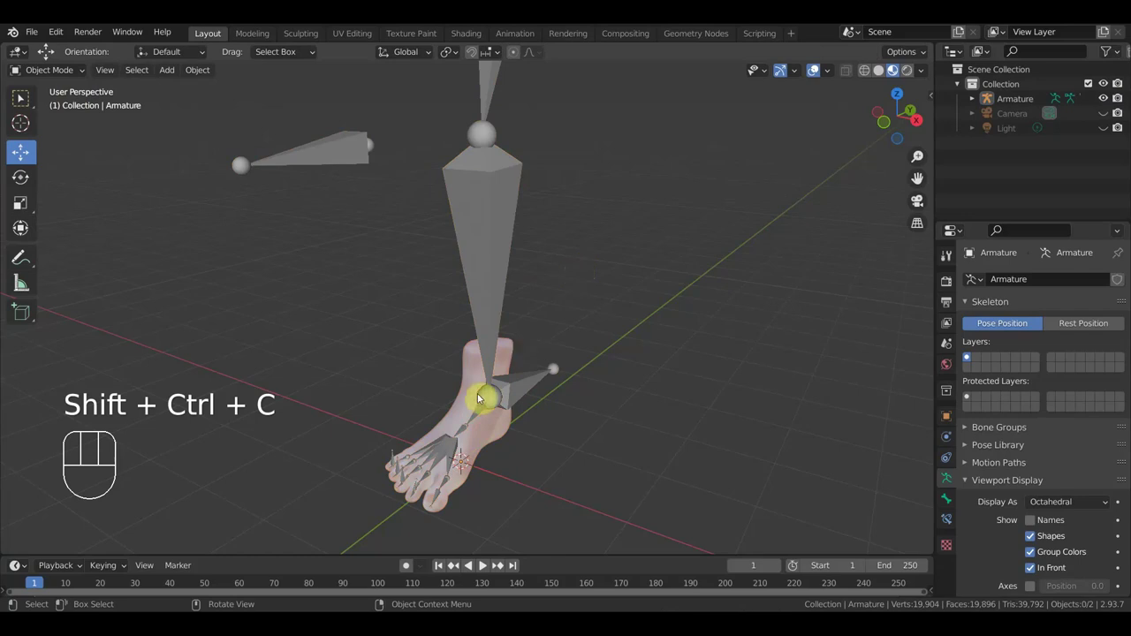
{"action": "key", "text": "ctrl+z"}
{"action": "left_click_drag", "start_coordinate": [471, 400], "coordinate": [499, 351]}
{"action": "left_click", "coordinate": [499, 312]}
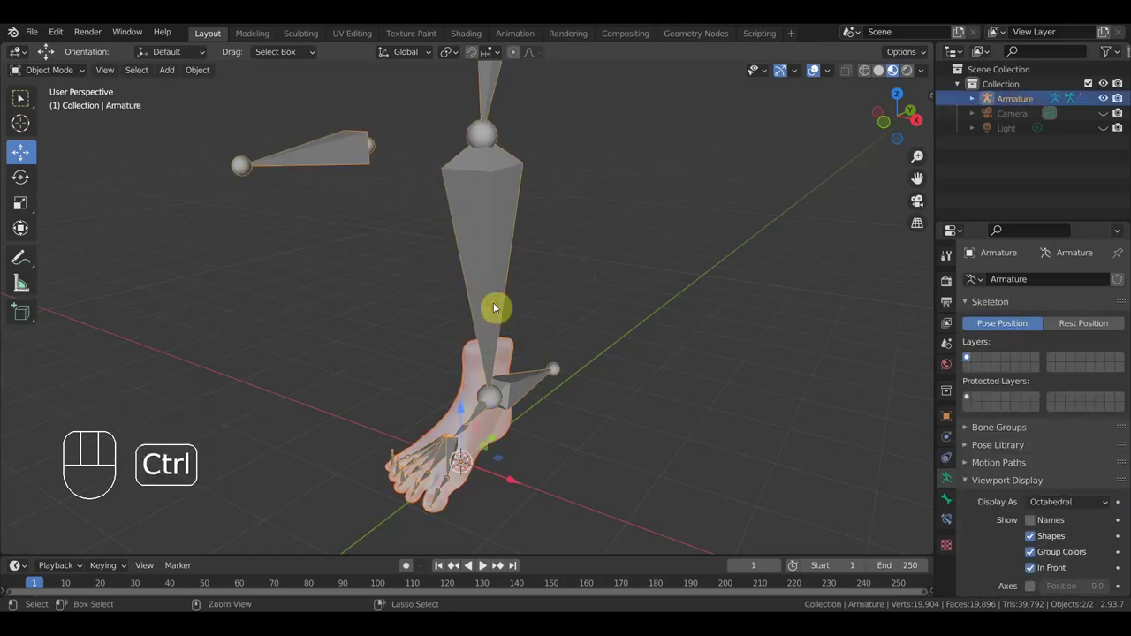
{"action": "key", "text": "ctrl+p"}
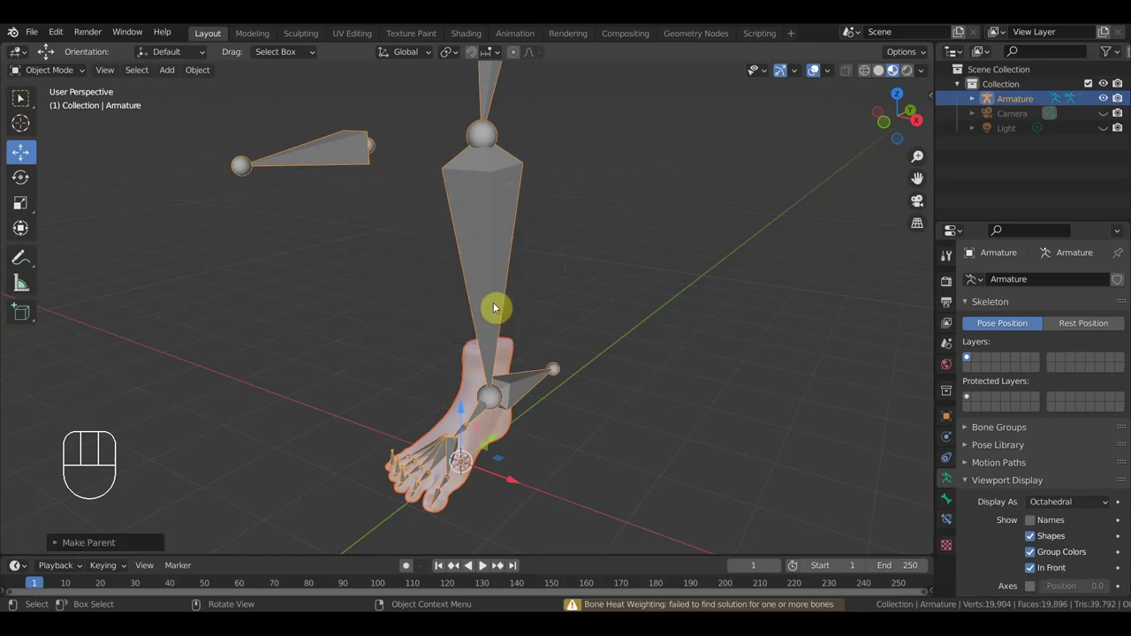
Step: Move the view closer to the foot and select the foot mesh alone
{"action": "left_click_drag", "start_coordinate": [567, 499], "coordinate": [555, 486]}
{"action": "left_click_drag", "start_coordinate": [559, 491], "coordinate": [605, 362]}
{"action": "left_click_drag", "start_coordinate": [612, 377], "coordinate": [628, 410]}
{"action": "left_click", "coordinate": [538, 365]}
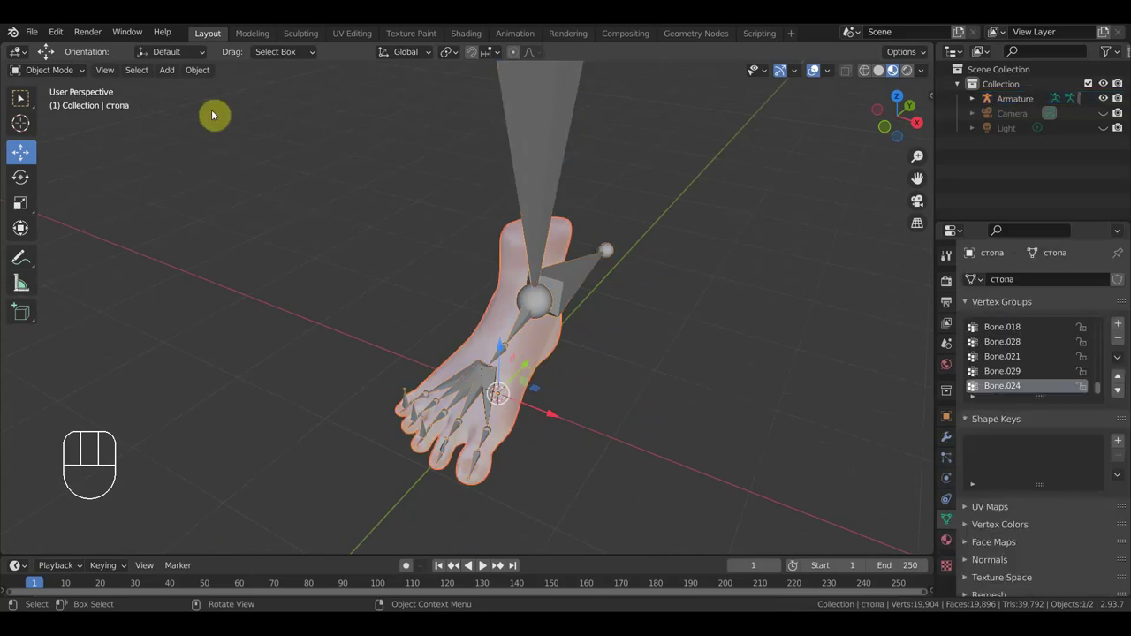
Step: In edit mode run a Clean Up degenerate dissolve on all of the foot's geometry, removing nothing
{"action": "left_click_drag", "start_coordinate": [59, 78], "coordinate": [66, 116]}
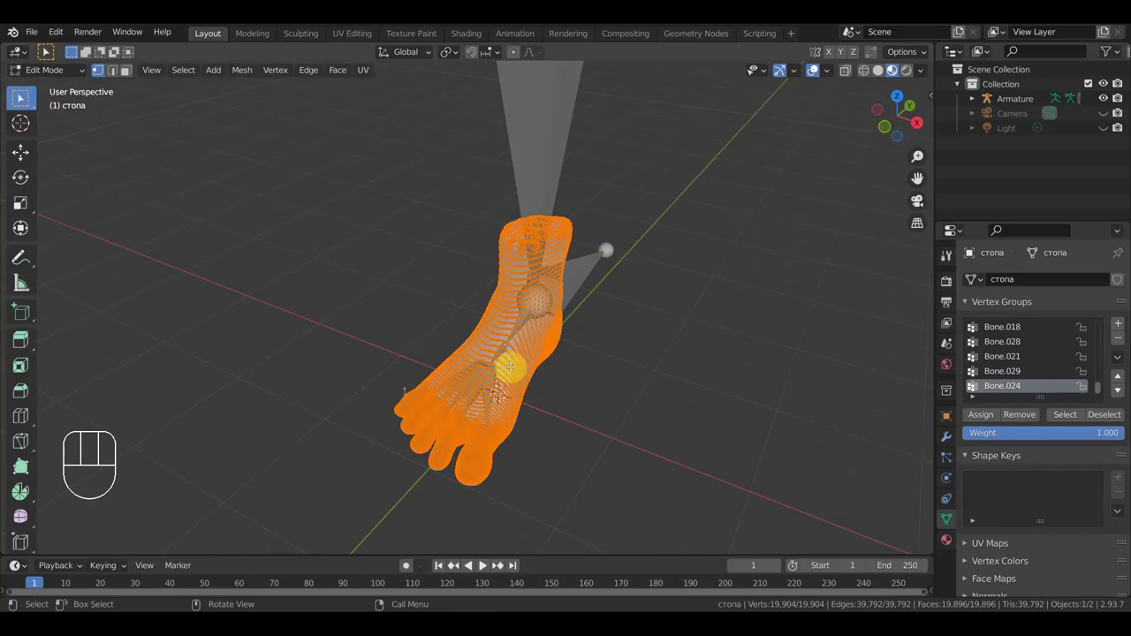
{"action": "left_click", "coordinate": [24, 100]}
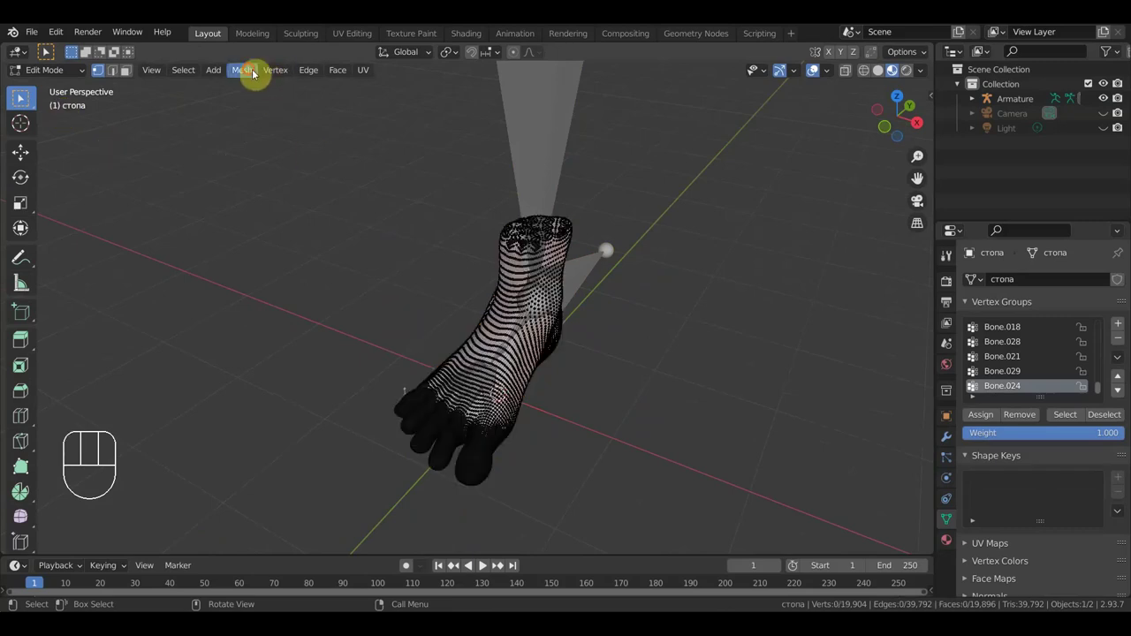
{"action": "left_click", "coordinate": [25, 99]}
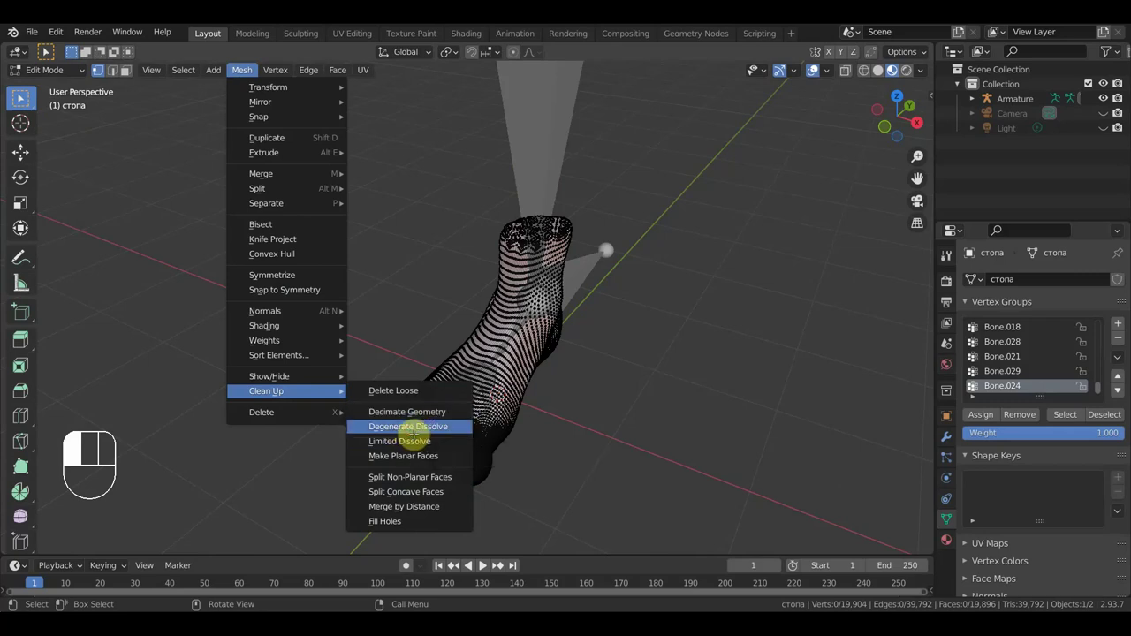
{"action": "key", "text": "a"}
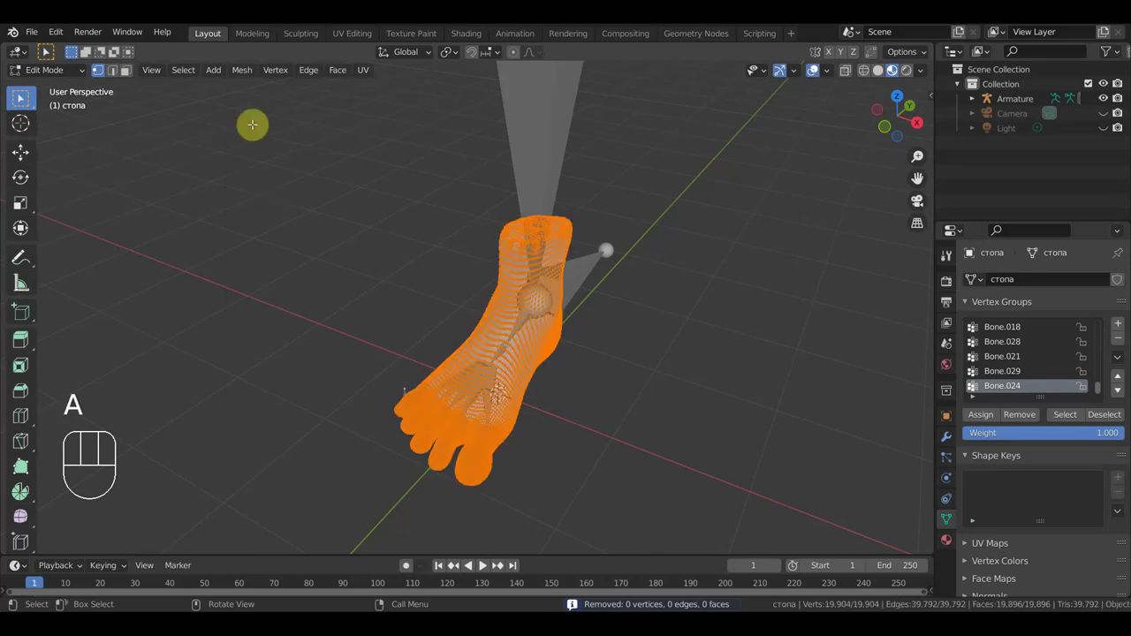
{"action": "left_click", "coordinate": [25, 99]}
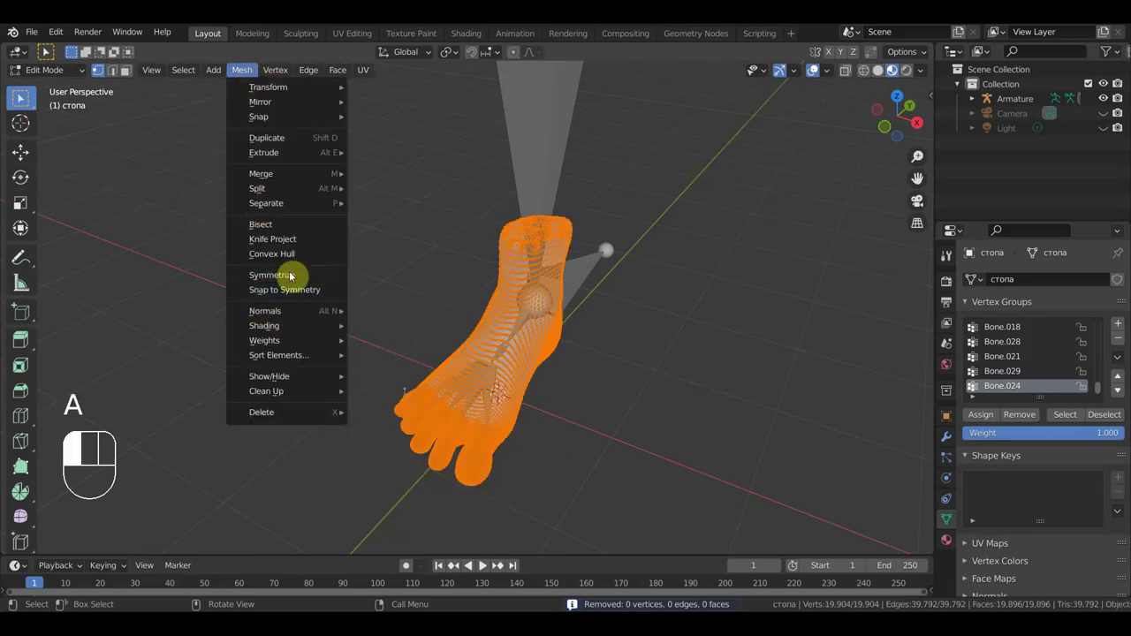
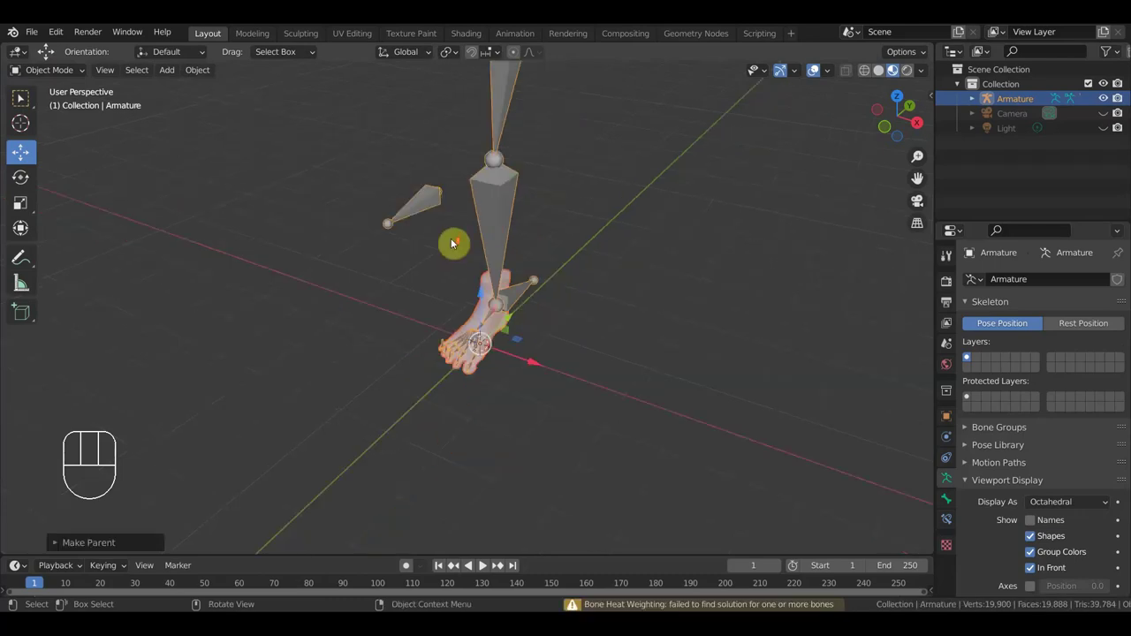
Step: Orbit around the whole leg and foot skeleton to inspect the rig from the side
{"action": "left_click_drag", "start_coordinate": [566, 264], "coordinate": [514, 231]}
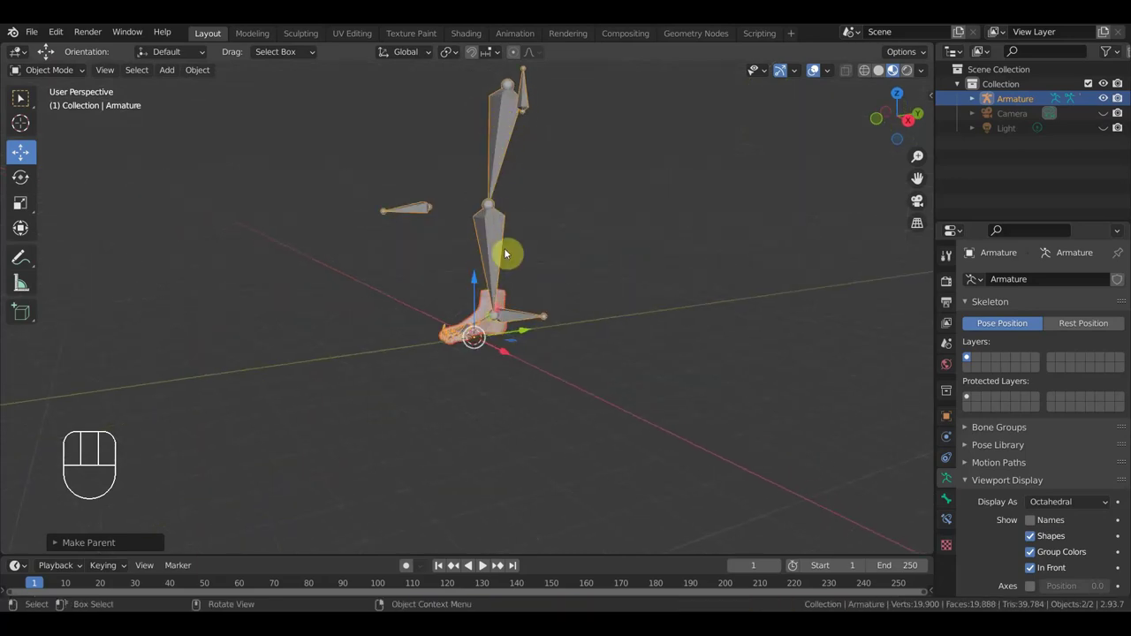
{"action": "left_click_drag", "start_coordinate": [547, 248], "coordinate": [561, 341]}
{"action": "left_click_drag", "start_coordinate": [559, 338], "coordinate": [600, 350]}
{"action": "middle_click", "coordinate": [550, 238]}
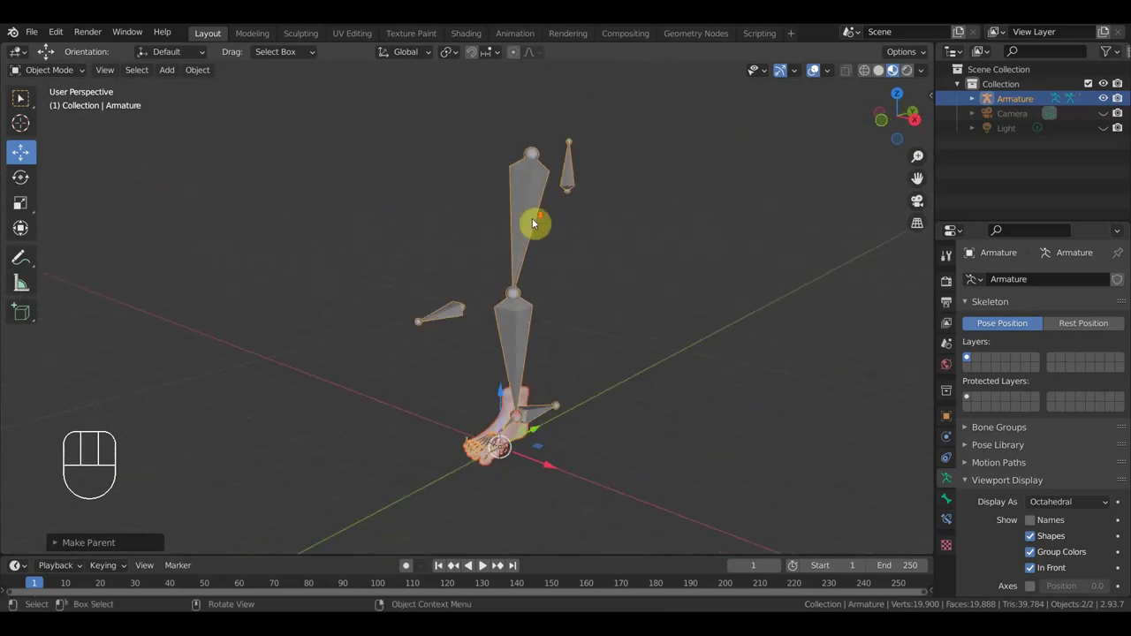
{"action": "left_click_drag", "start_coordinate": [566, 265], "coordinate": [597, 256]}
{"action": "left_click_drag", "start_coordinate": [574, 272], "coordinate": [577, 239]}
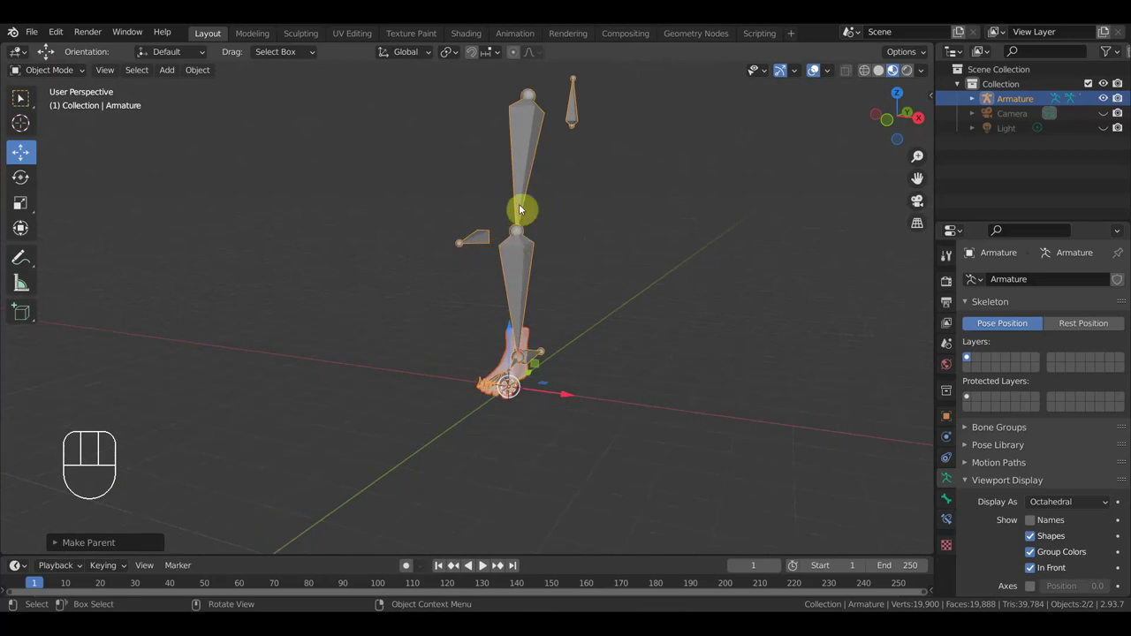
{"action": "left_click_drag", "start_coordinate": [530, 256], "coordinate": [541, 268]}
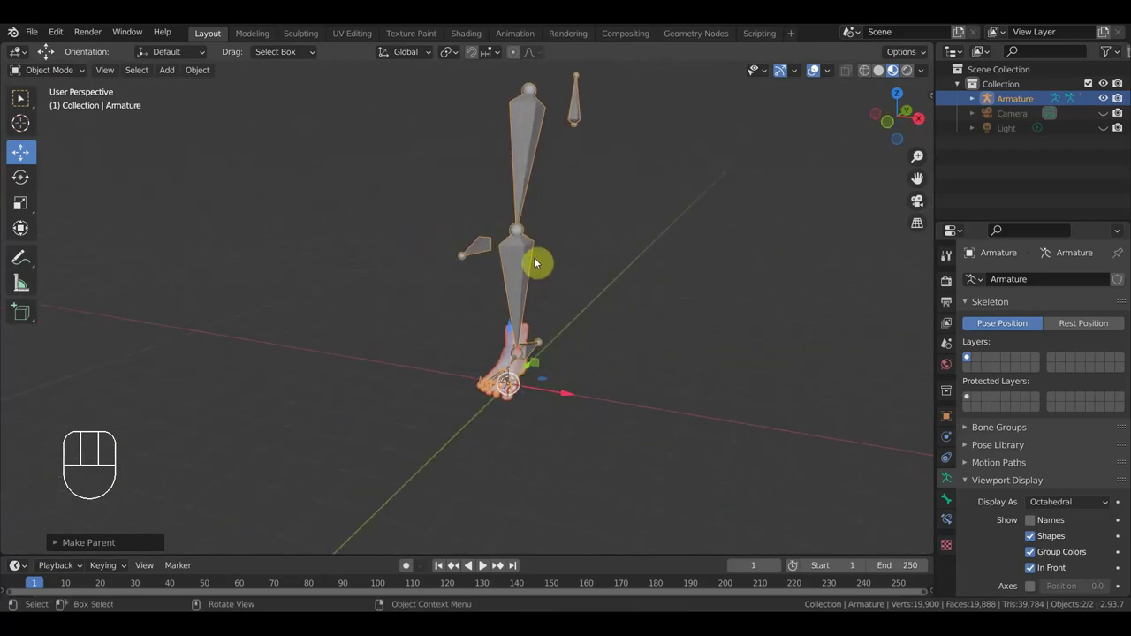
{"action": "left_click_drag", "start_coordinate": [613, 312], "coordinate": [556, 344]}
{"action": "left_click_drag", "start_coordinate": [423, 291], "coordinate": [372, 272]}
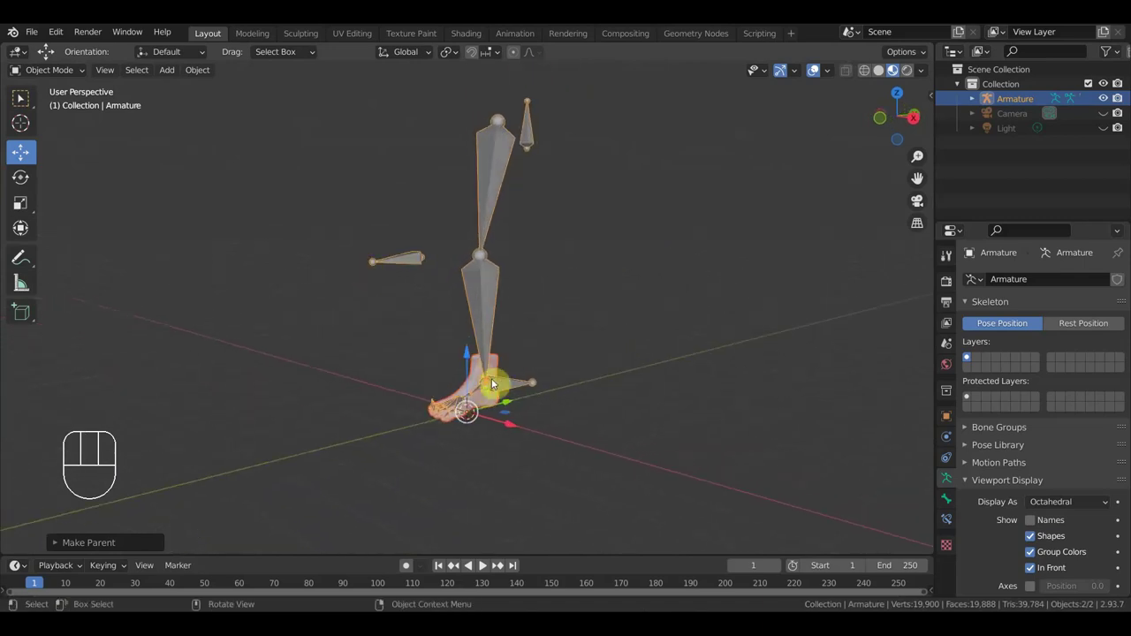
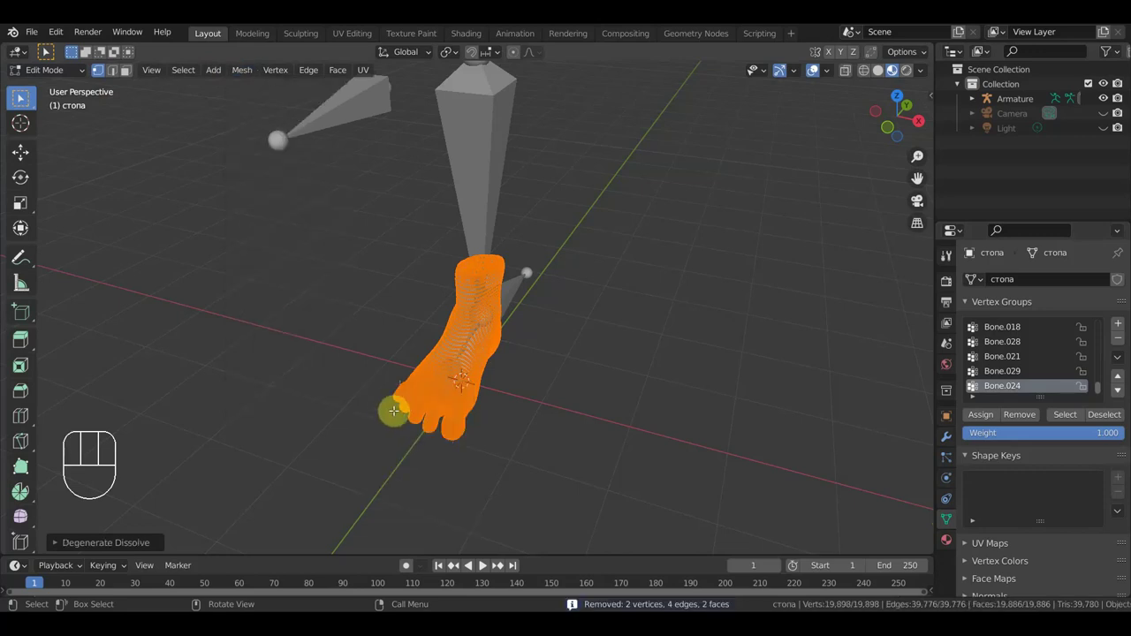
Step: Merge duplicate vertices once more, leave edit mode and parent the foot to the armature with automatic weights
{"action": "left_click", "coordinate": [25, 100]}
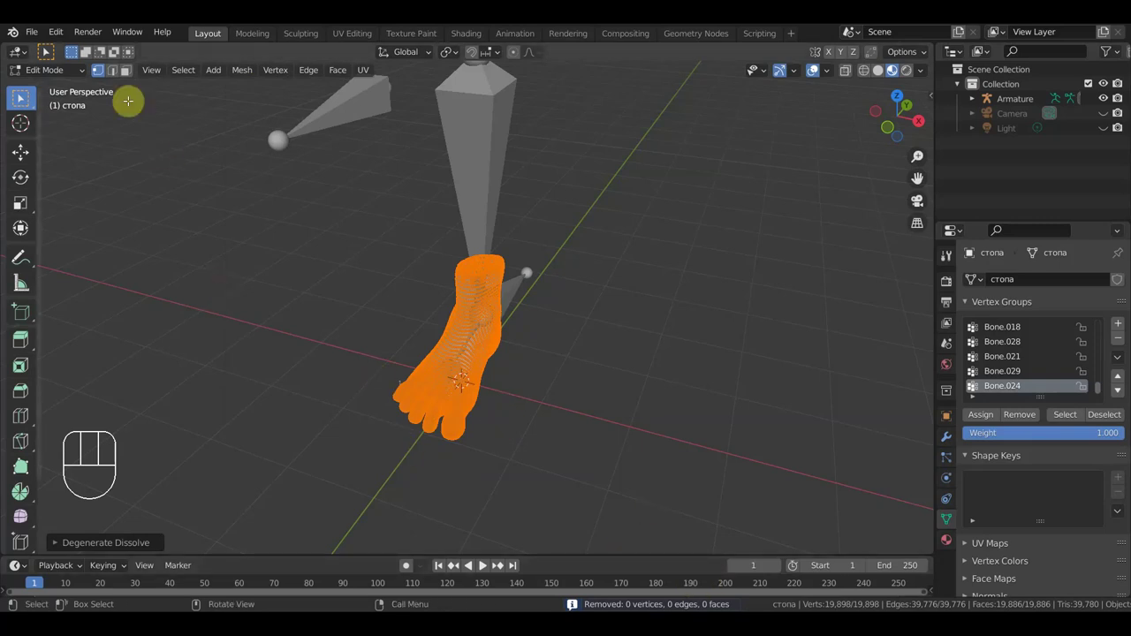
{"action": "left_click_drag", "start_coordinate": [68, 80], "coordinate": [66, 96]}
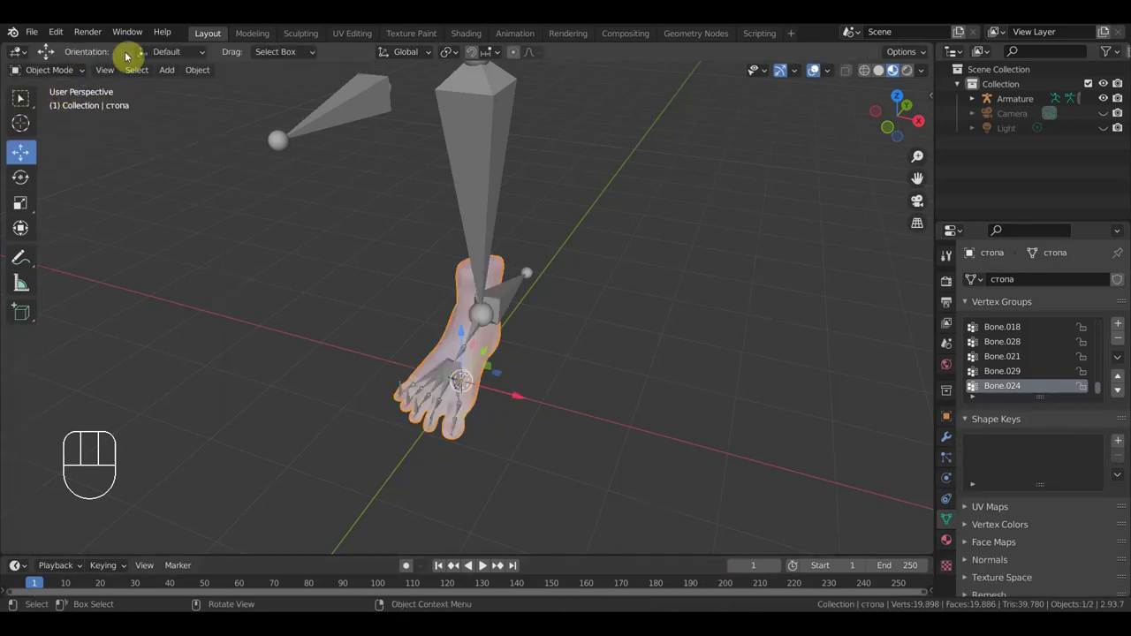
{"action": "left_click", "coordinate": [481, 195]}
{"action": "key", "text": "ctrl+p"}
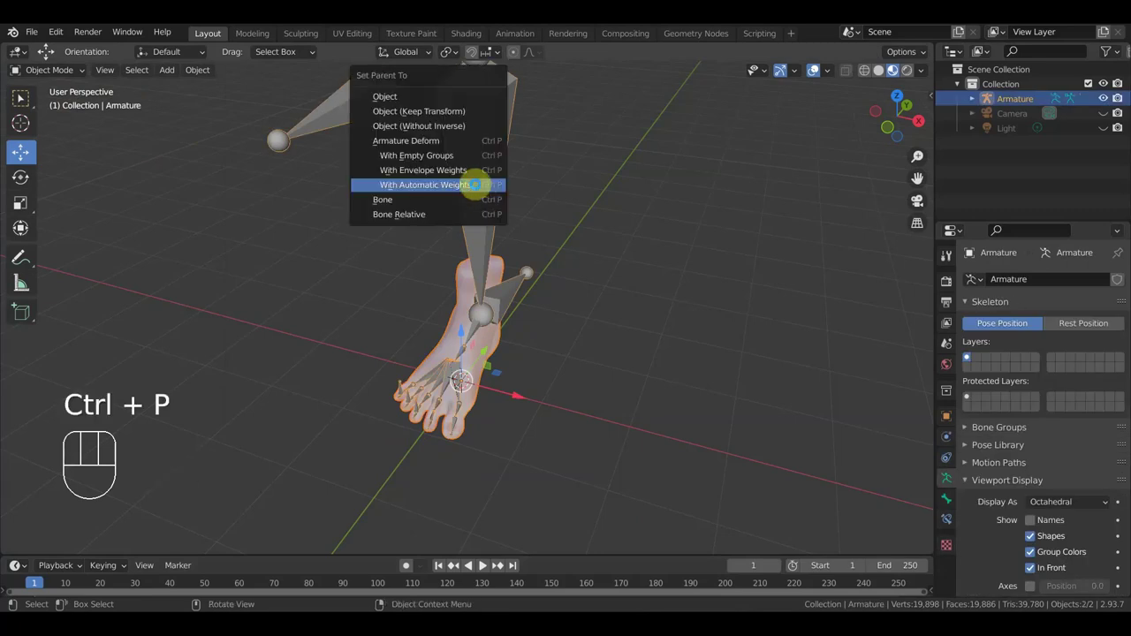
Step: Orbit in toward the heel and select only the armature
{"action": "middle_click", "coordinate": [616, 323]}
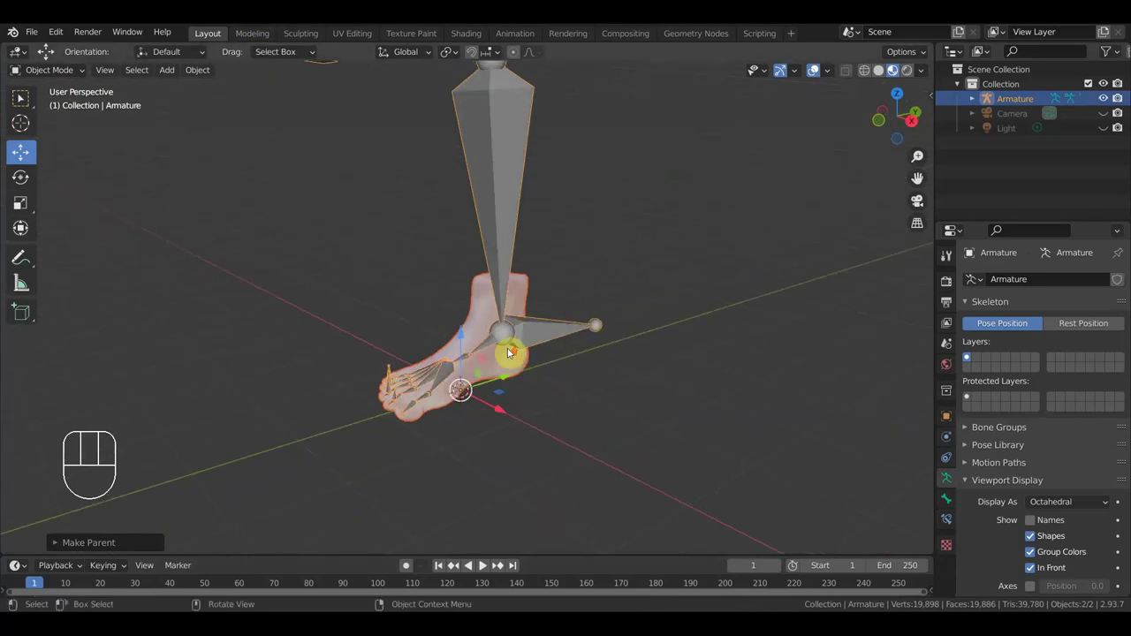
{"action": "left_click_drag", "start_coordinate": [553, 315], "coordinate": [560, 291]}
{"action": "left_click_drag", "start_coordinate": [573, 308], "coordinate": [584, 321]}
{"action": "left_click_drag", "start_coordinate": [533, 281], "coordinate": [476, 245]}
{"action": "left_click", "coordinate": [621, 284]}
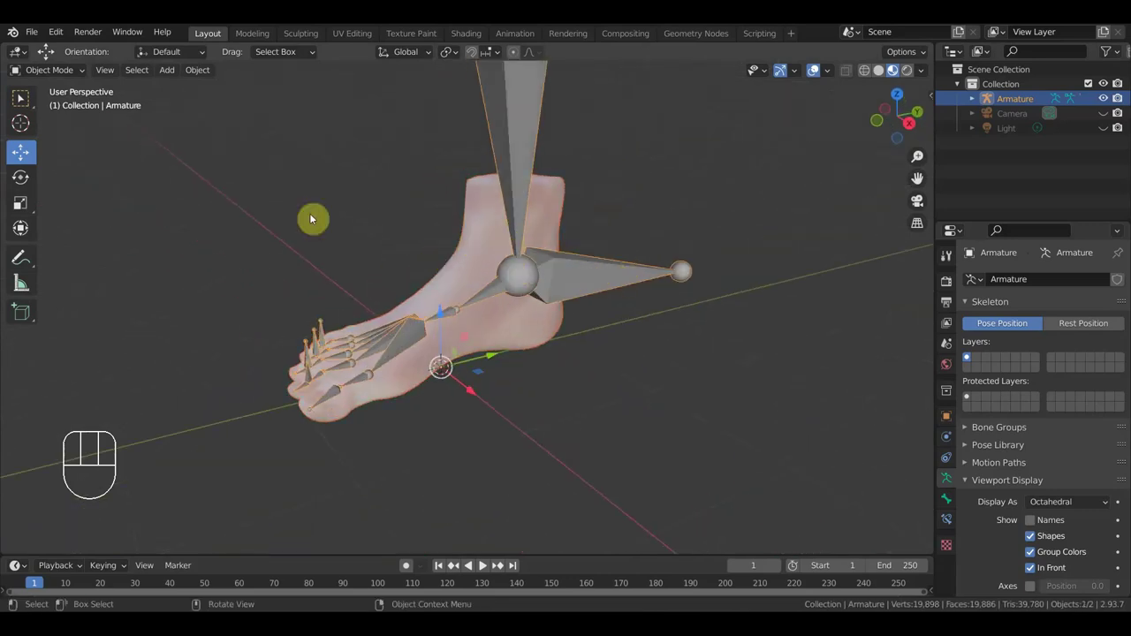
Step: Switch the armature into pose mode, test-move the heel bone and undo the move
{"action": "left_click_drag", "start_coordinate": [68, 79], "coordinate": [72, 126]}
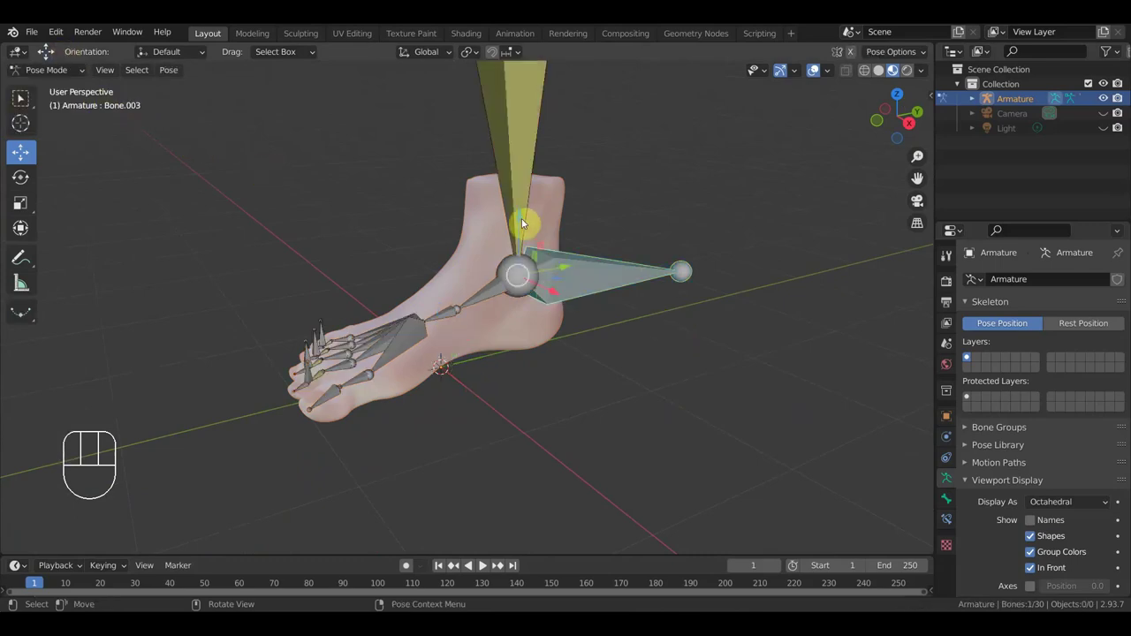
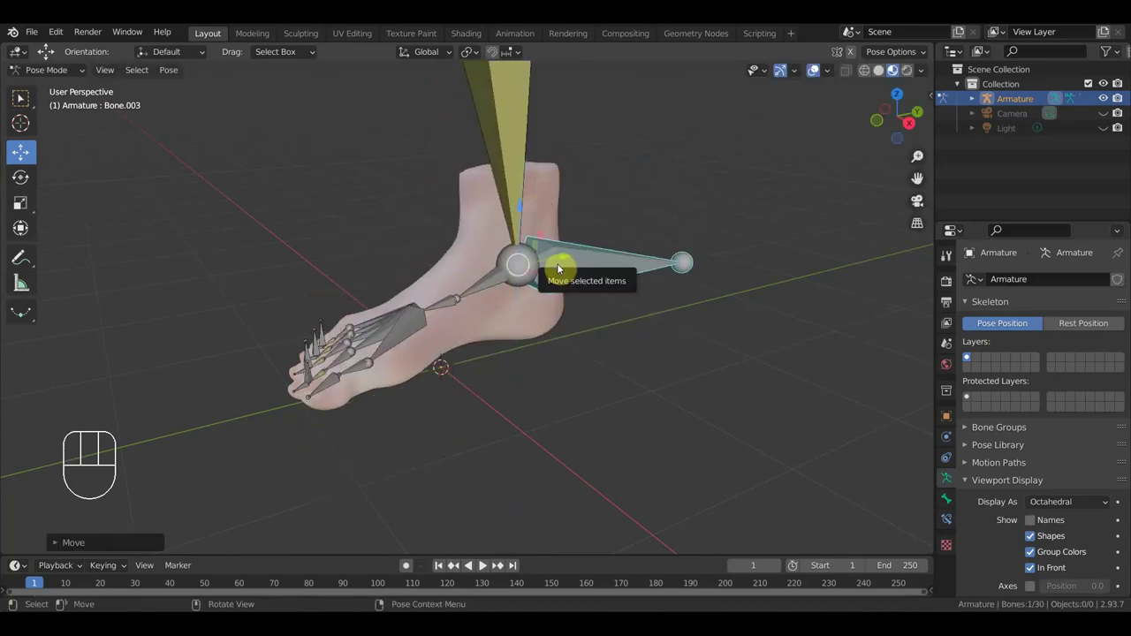
{"action": "key", "text": "ctrl+z"}
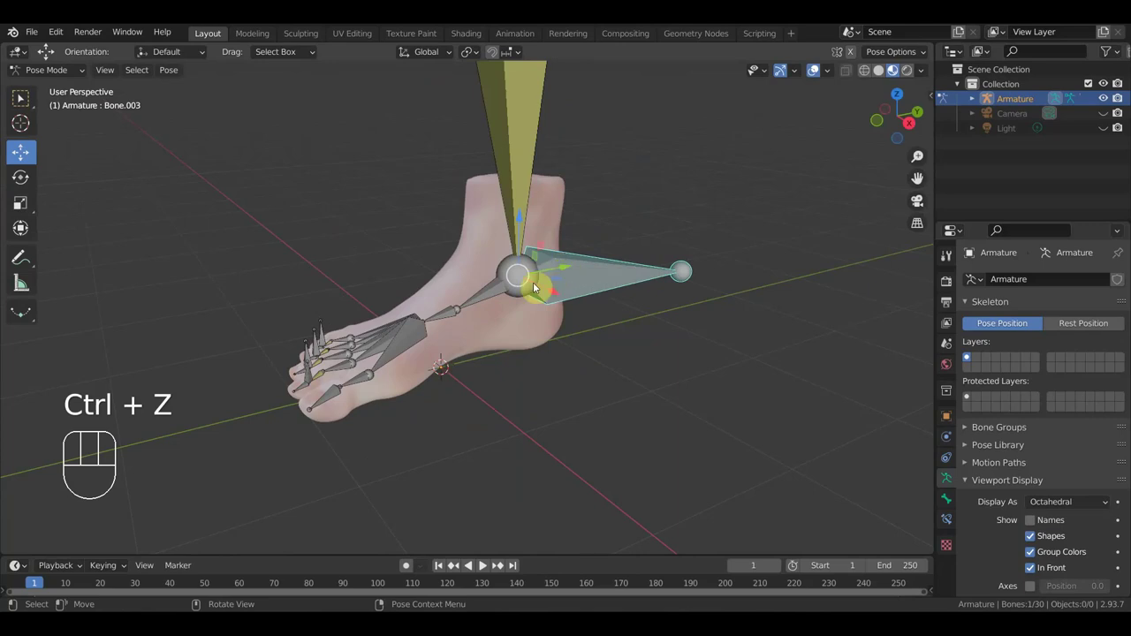
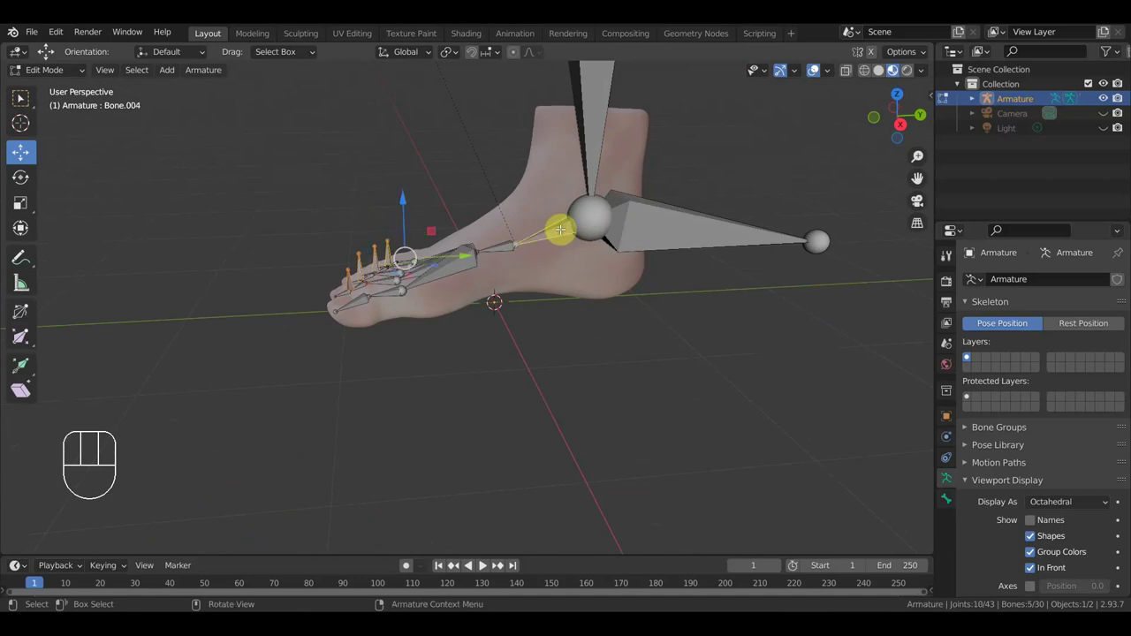
Step: Parent the heel bone to Bone.004 with Keep Offset and orbit around the heel to check it
{"action": "key", "text": "ctrl+p"}
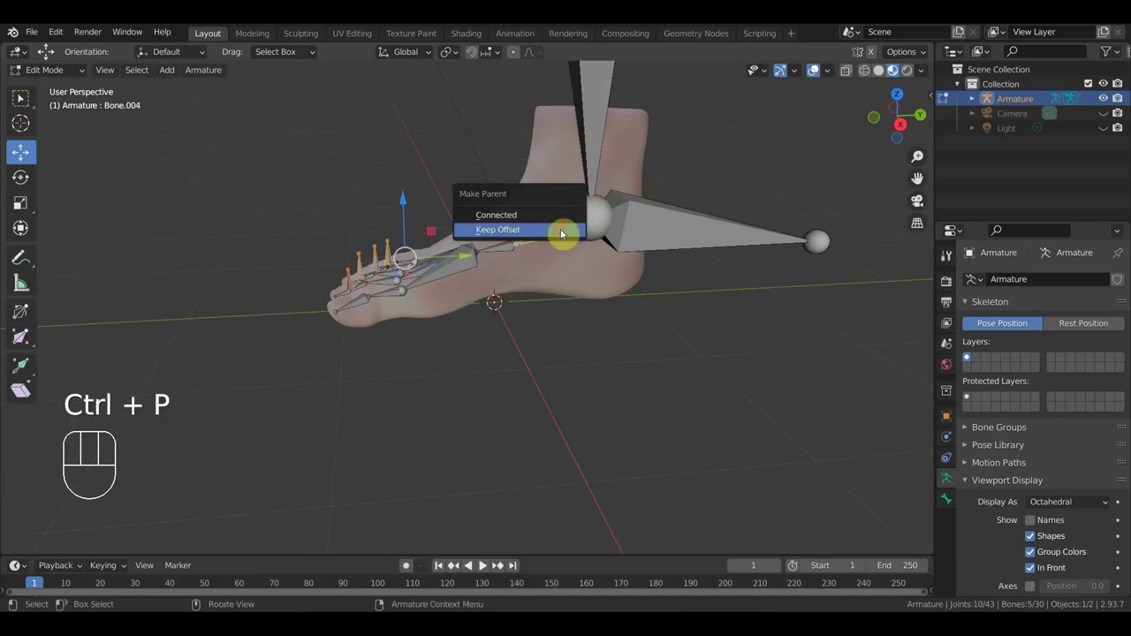
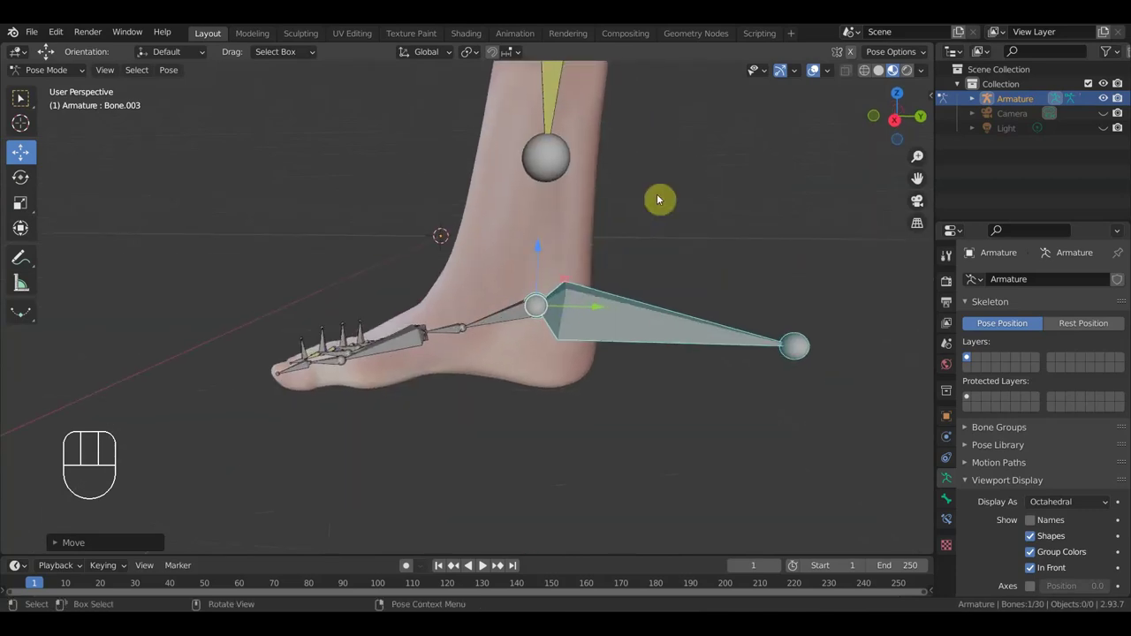
{"action": "left_click_drag", "start_coordinate": [669, 212], "coordinate": [691, 248]}
{"action": "left_click_drag", "start_coordinate": [705, 249], "coordinate": [716, 251]}
{"action": "left_click_drag", "start_coordinate": [694, 323], "coordinate": [692, 292]}
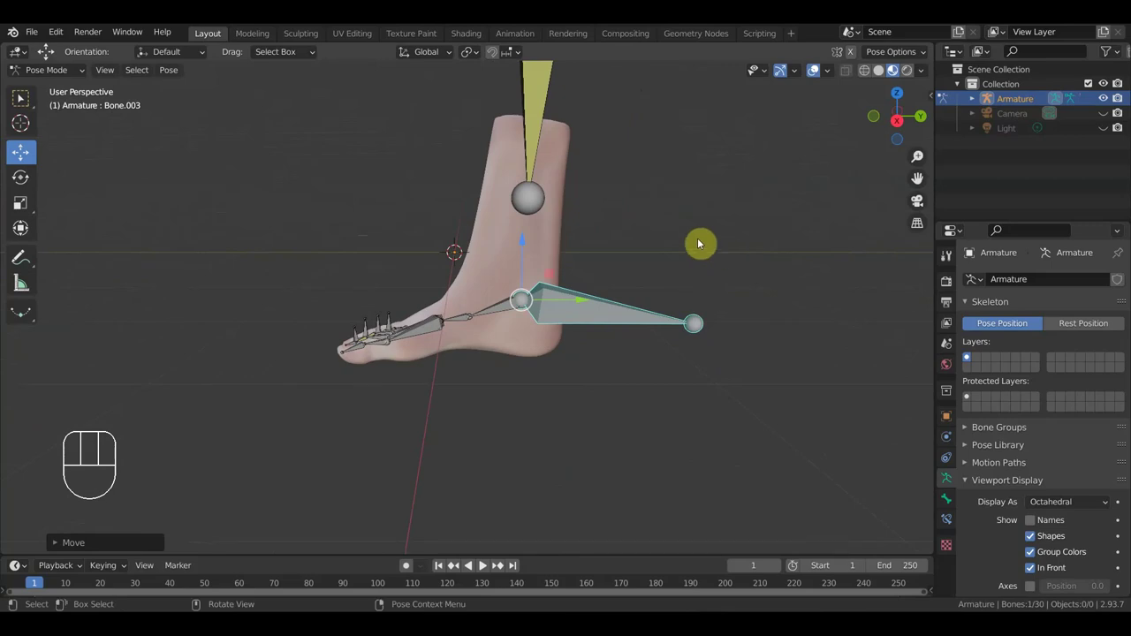
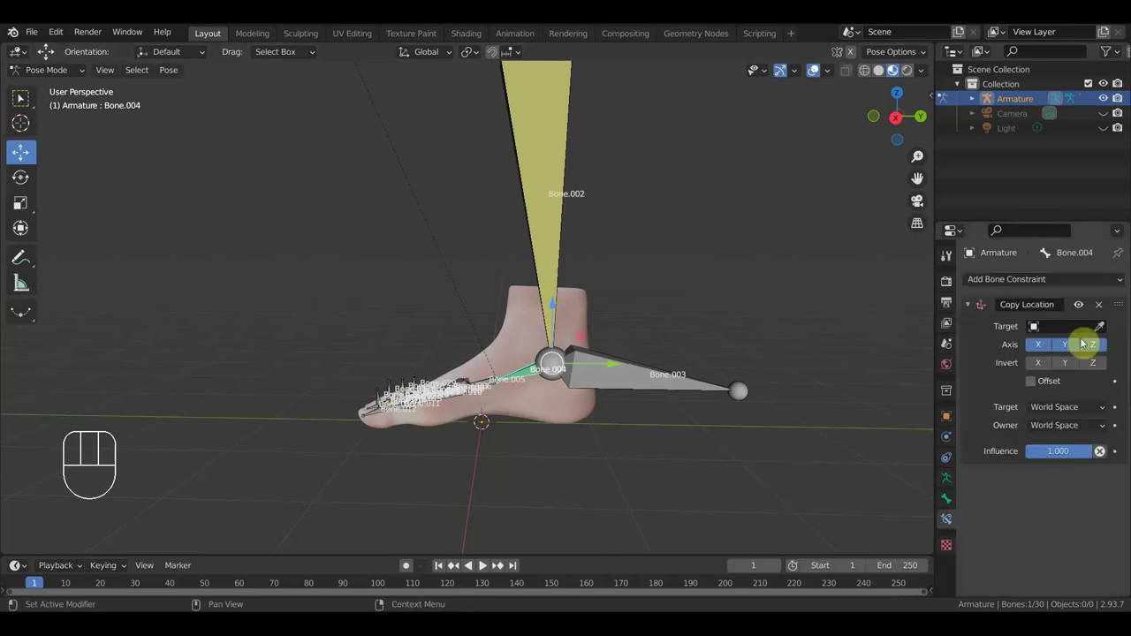
Step: Set the Copy Location constraint's target to the foot mesh, clear it, and browse other target objects
{"action": "left_click", "coordinate": [1104, 335]}
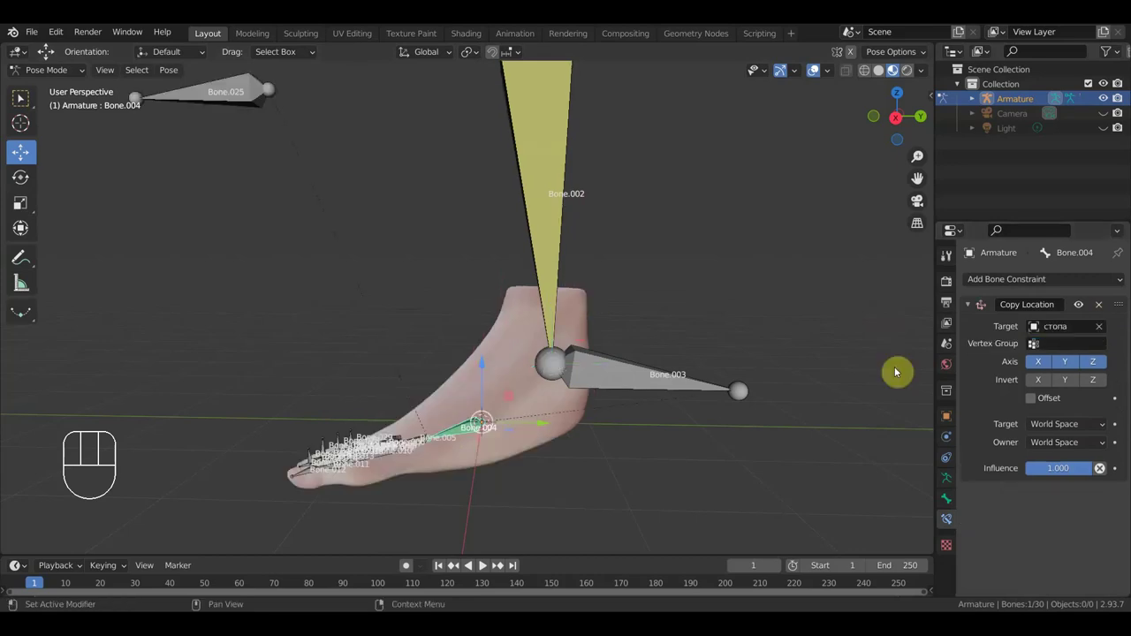
{"action": "left_click", "coordinate": [1107, 336]}
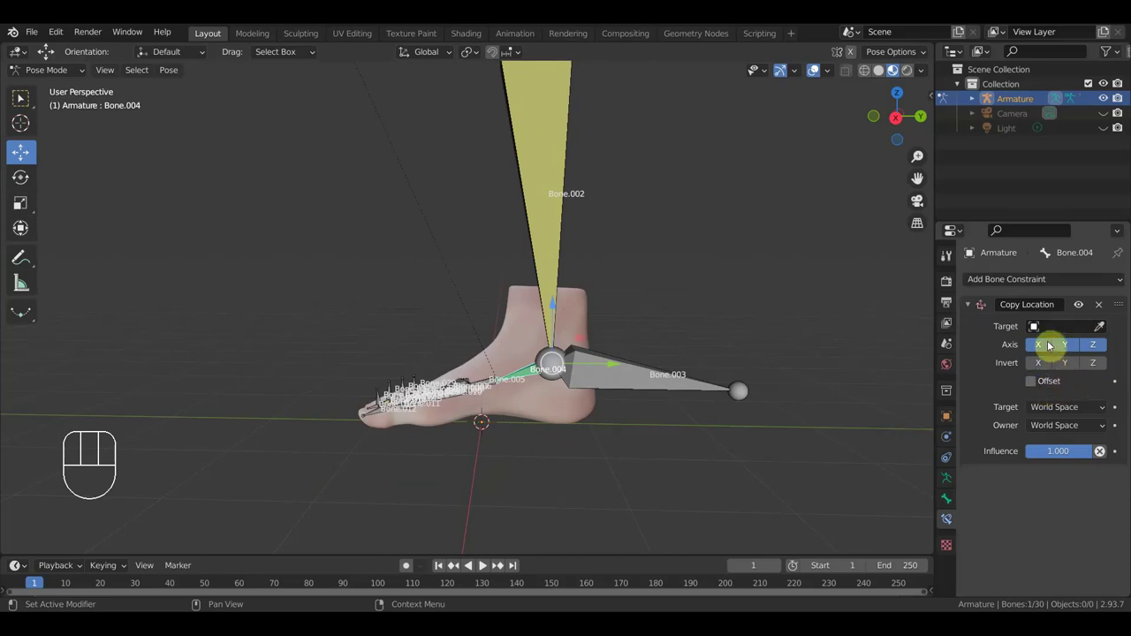
{"action": "left_click", "coordinate": [1069, 334]}
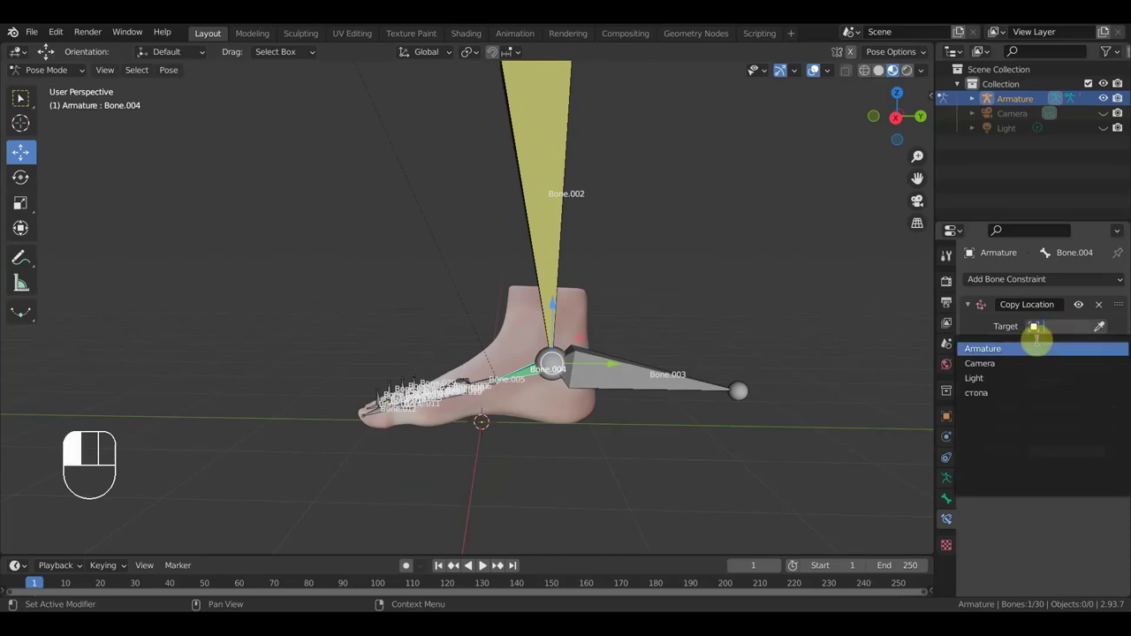
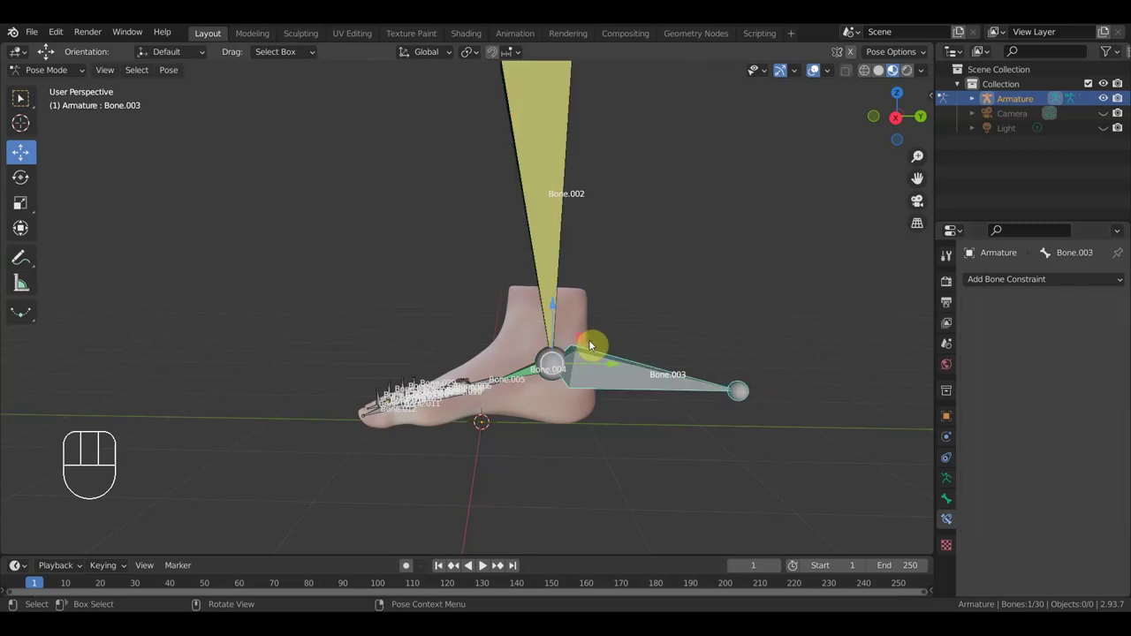
Step: Orbit around the foot and snap to the right orthographic side view with numpad 3
{"action": "left_click_drag", "start_coordinate": [560, 312], "coordinate": [653, 342]}
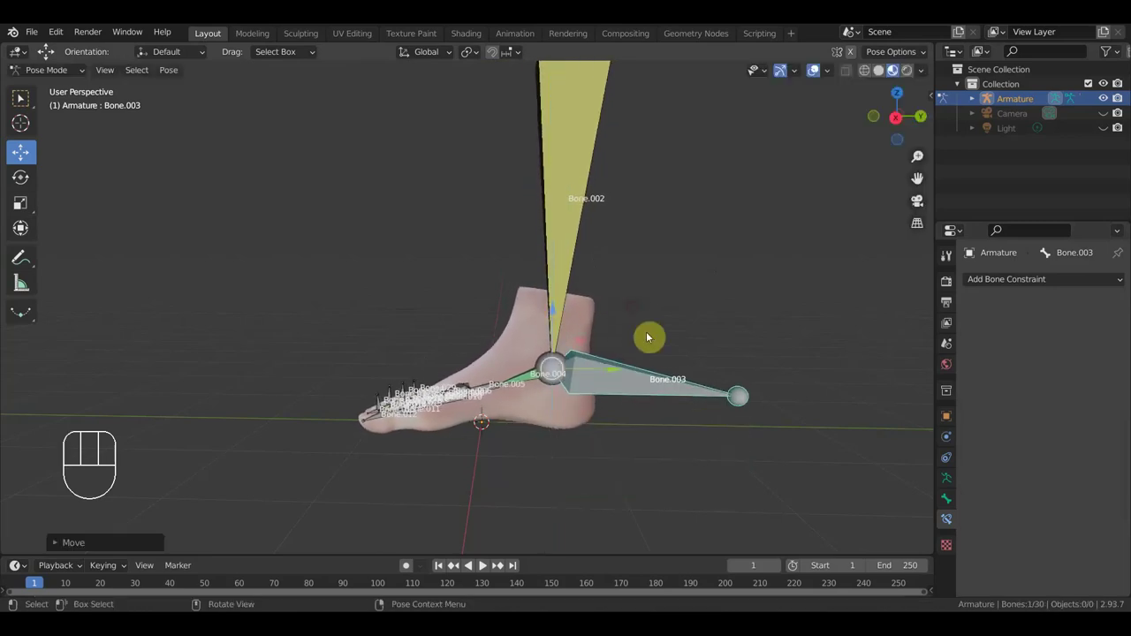
{"action": "left_click_drag", "start_coordinate": [687, 381], "coordinate": [669, 359]}
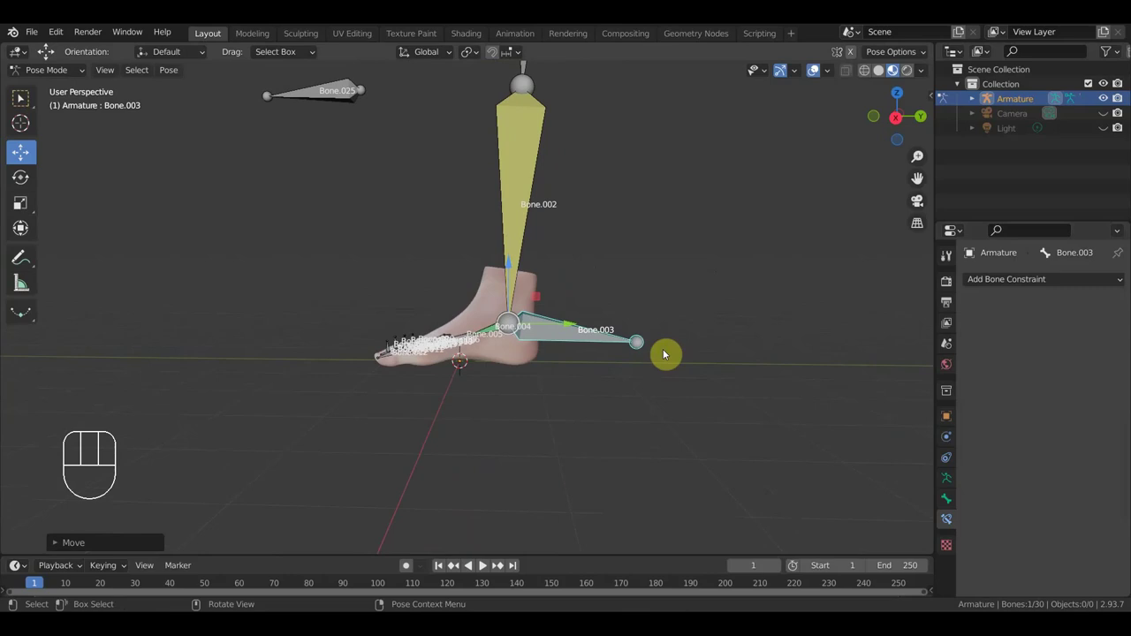
{"action": "key", "text": "KP_2"}
{"action": "key", "text": "KP_3"}
{"action": "middle_click", "coordinate": [629, 386]}
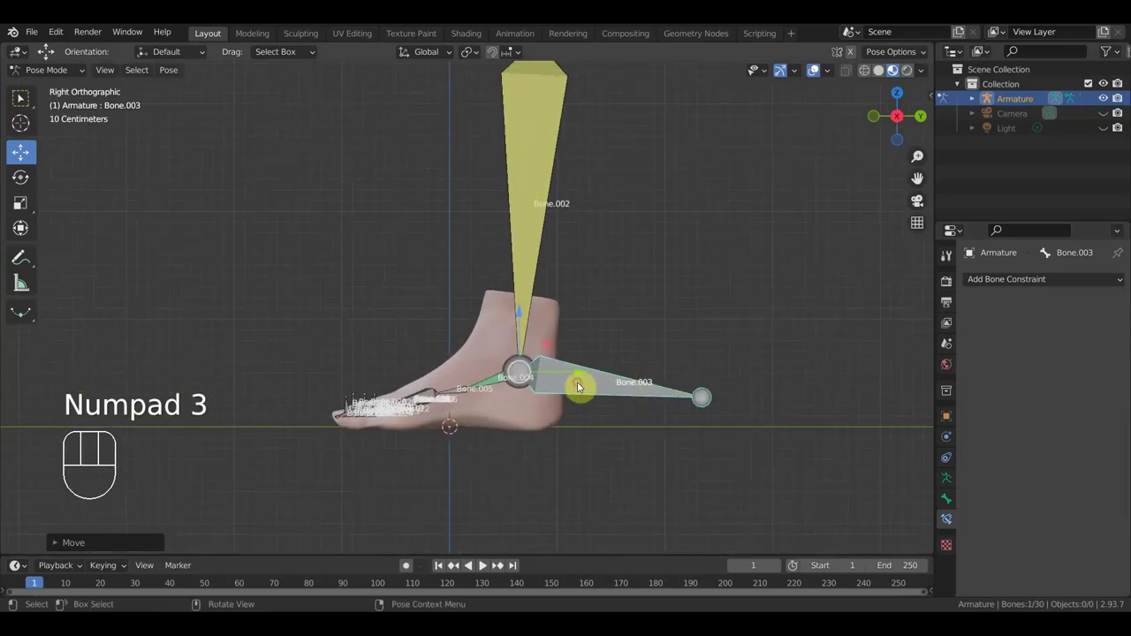
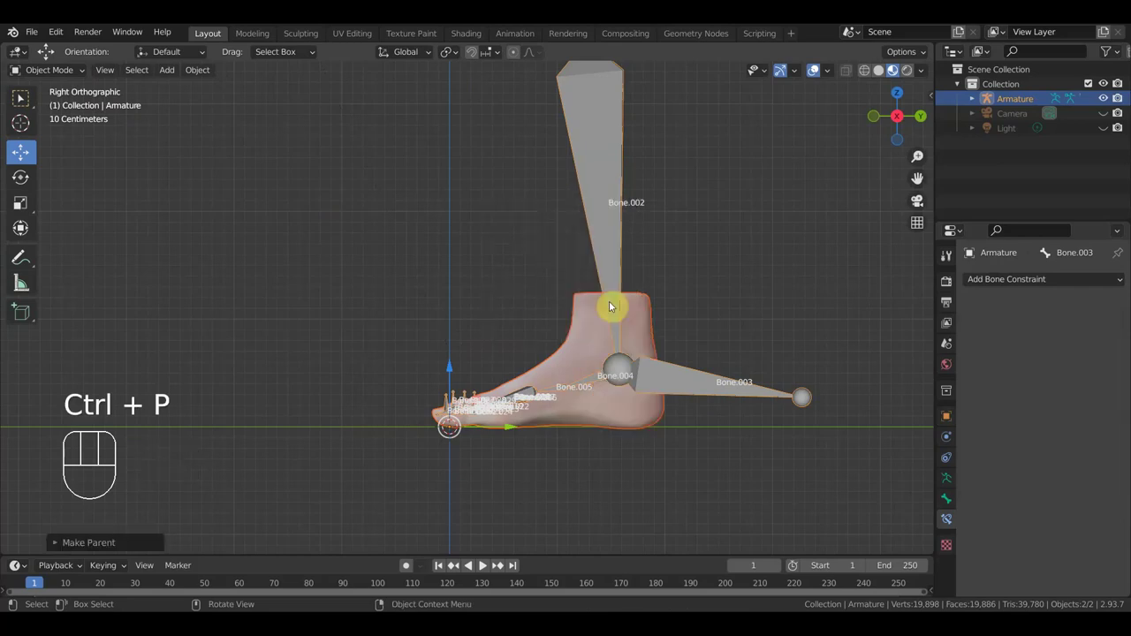
{"action": "left_click_drag", "start_coordinate": [753, 341], "coordinate": [595, 342]}
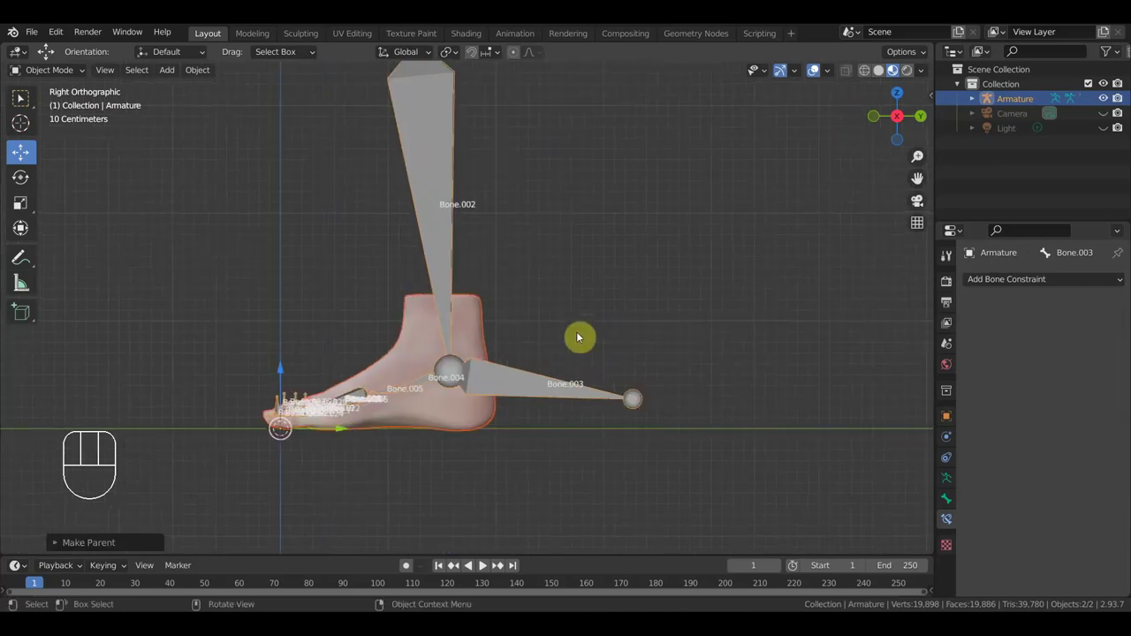
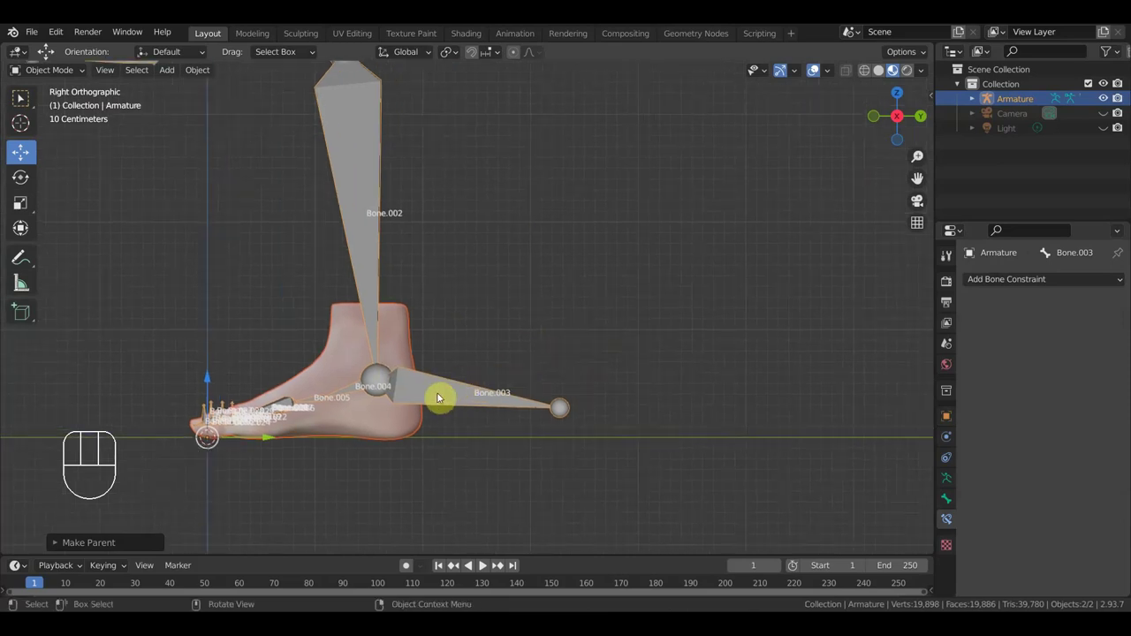
{"action": "left_click", "coordinate": [434, 402]}
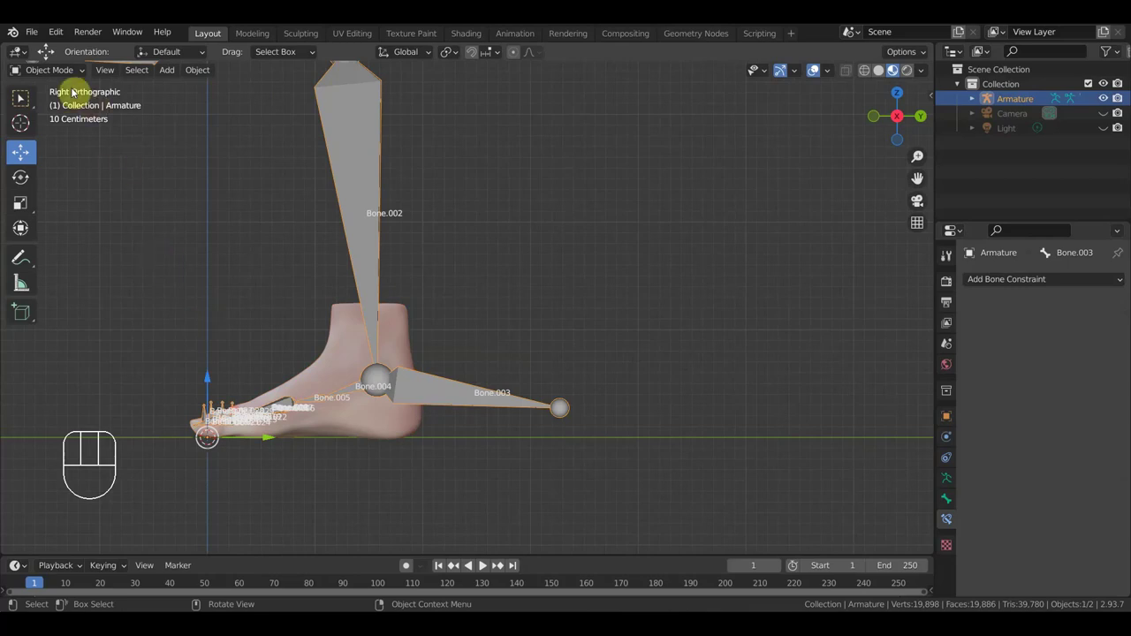
{"action": "left_click_drag", "start_coordinate": [61, 80], "coordinate": [55, 124]}
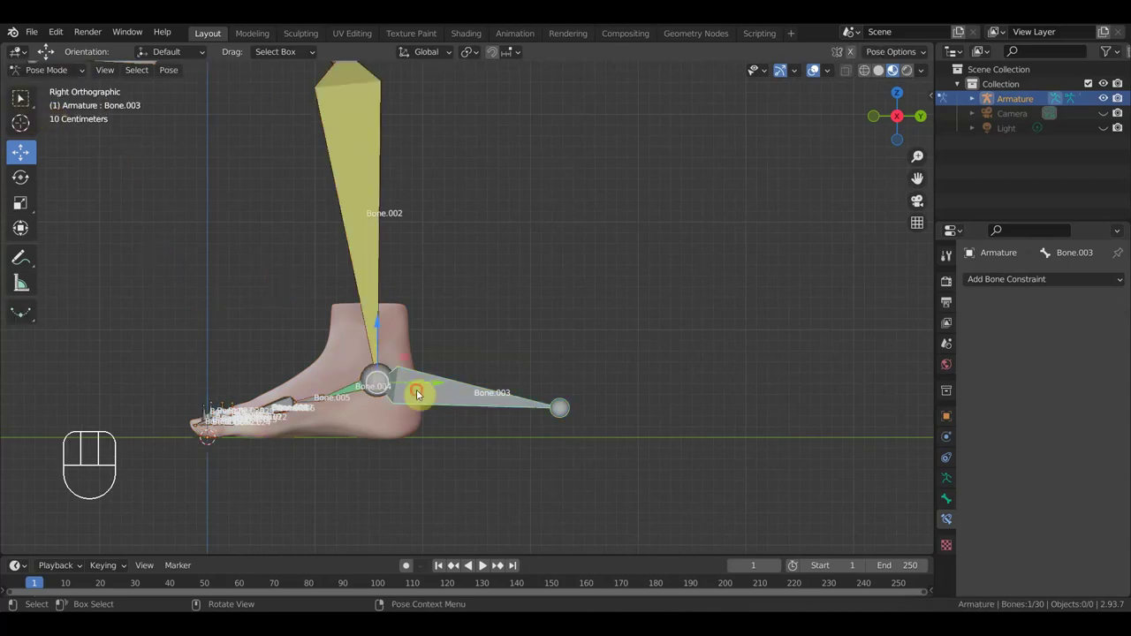
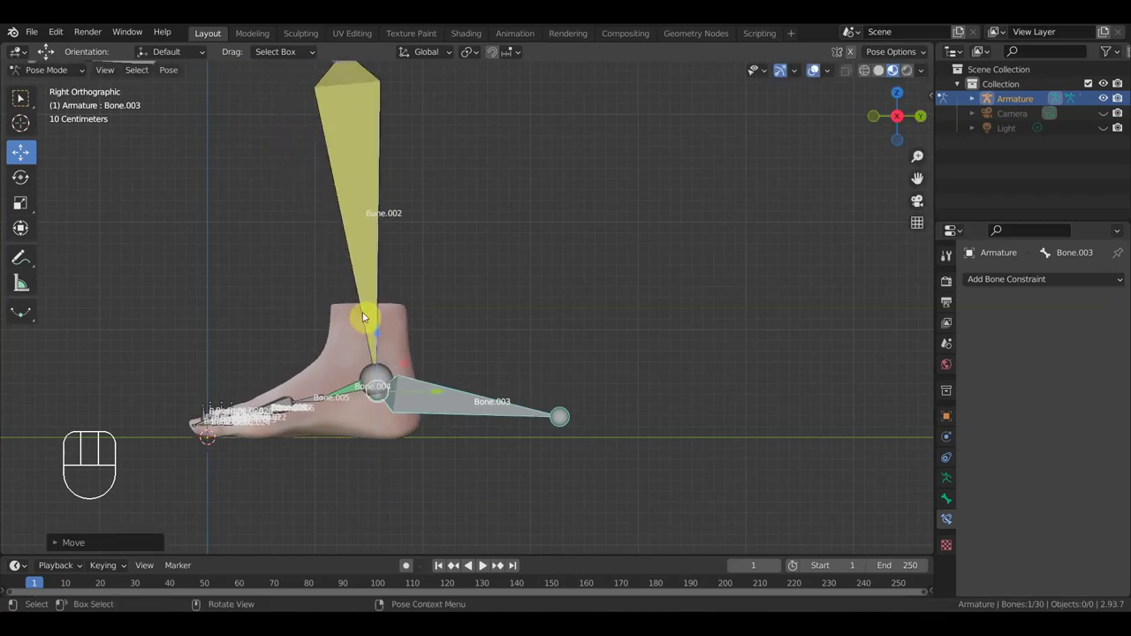
{"action": "key", "text": "ctrl+z"}
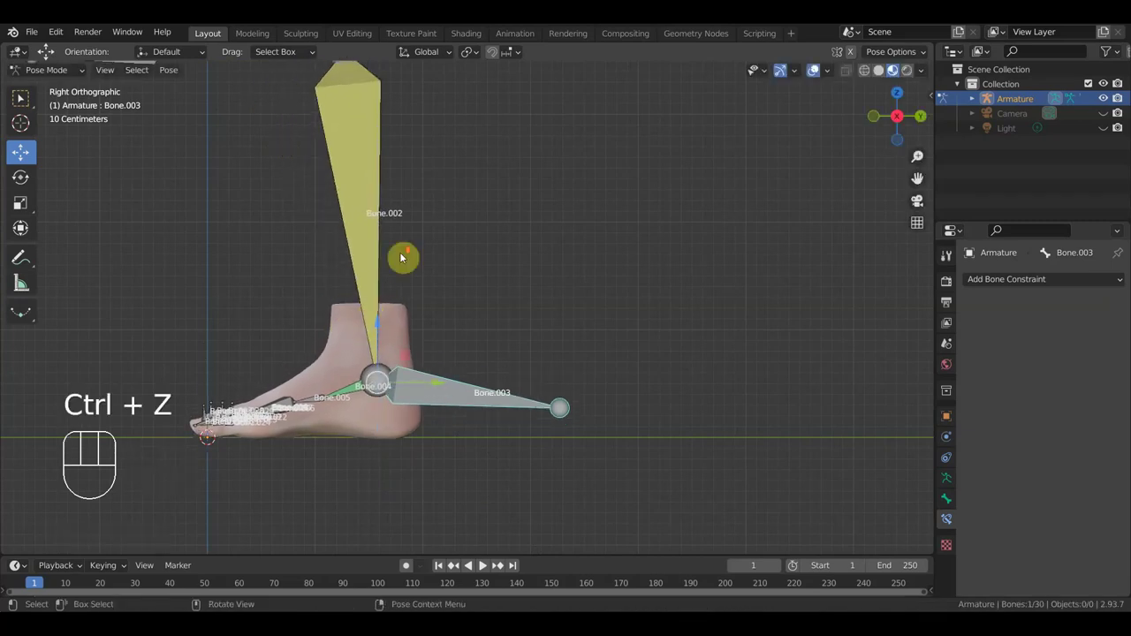
{"action": "left_click_drag", "start_coordinate": [460, 274], "coordinate": [495, 319]}
{"action": "left_click_drag", "start_coordinate": [462, 299], "coordinate": [452, 292]}
{"action": "left_click_drag", "start_coordinate": [533, 276], "coordinate": [504, 299]}
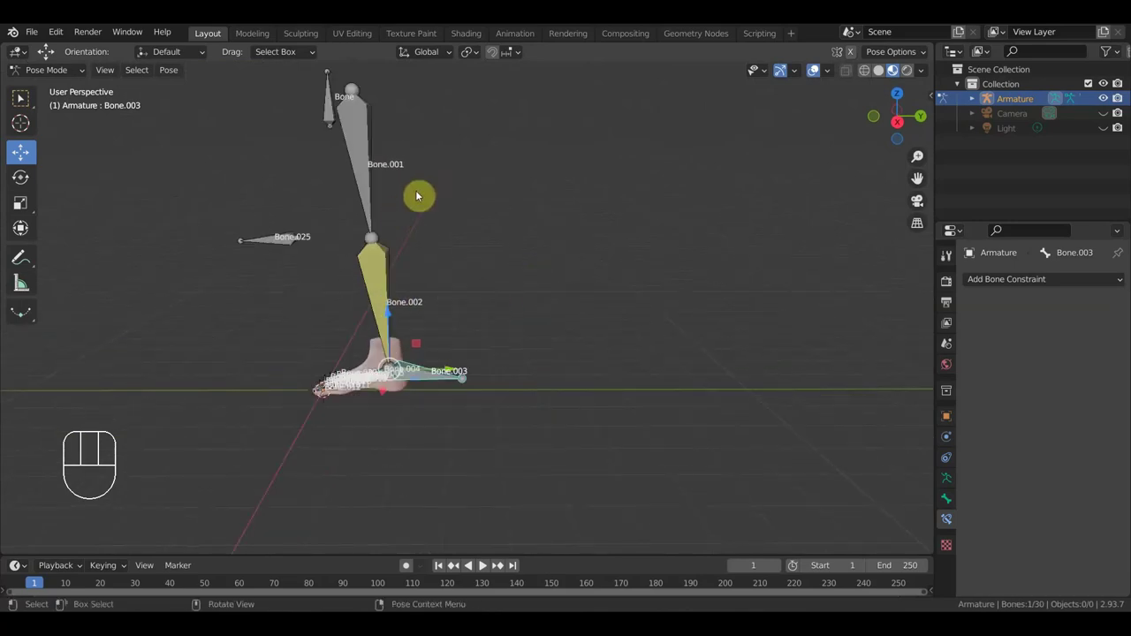
{"action": "left_click_drag", "start_coordinate": [477, 208], "coordinate": [591, 200]}
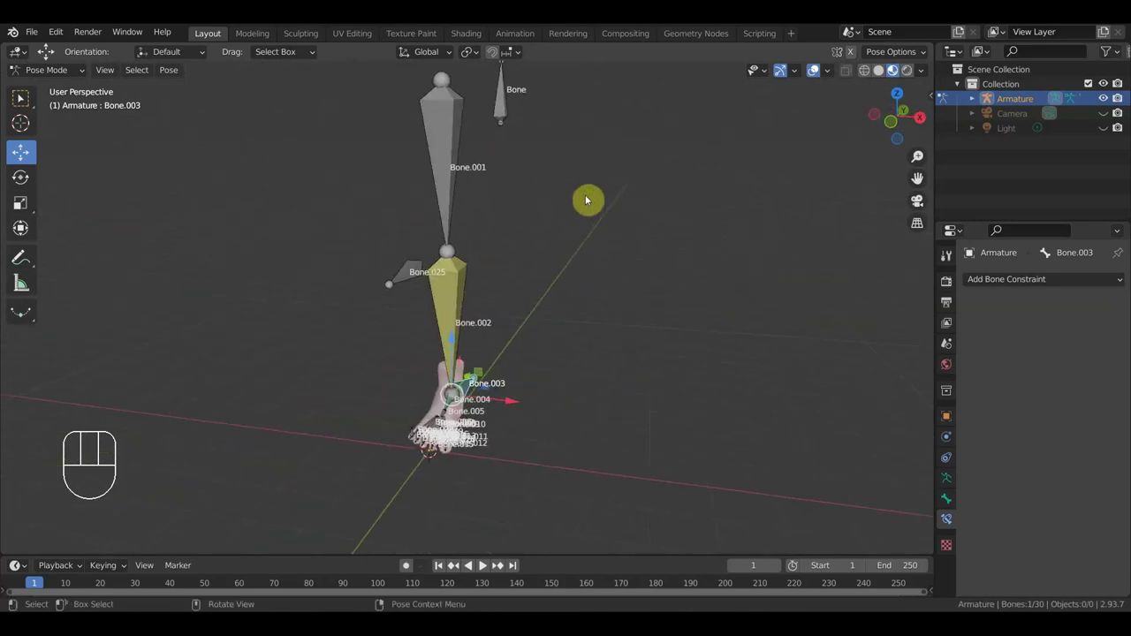
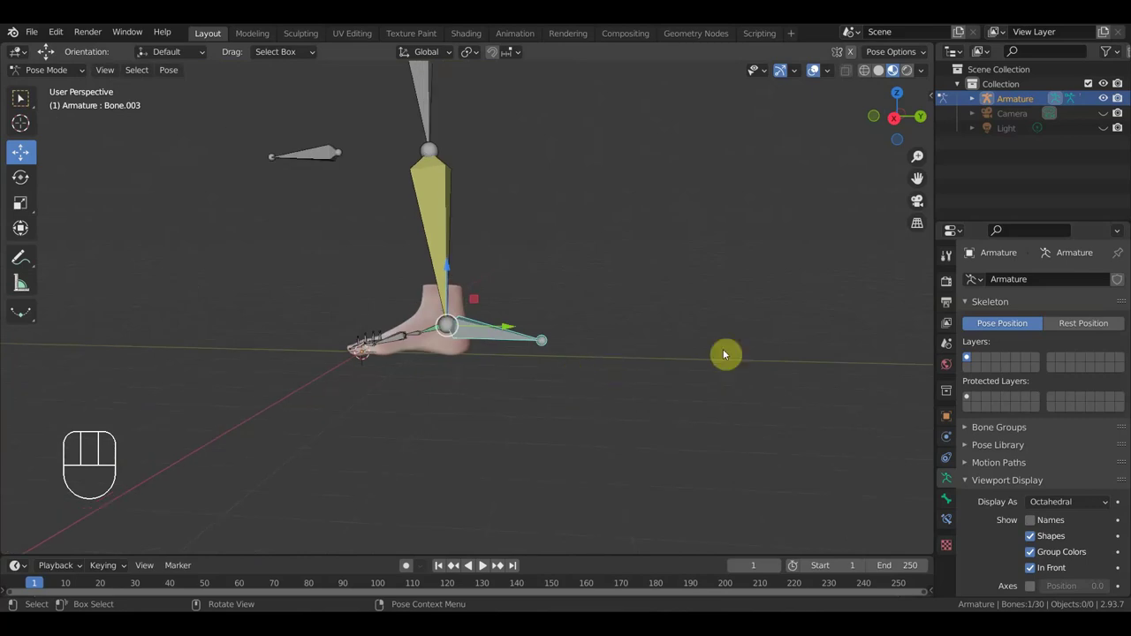
{"action": "key", "text": "KP_1"}
{"action": "key", "text": "KP_3"}
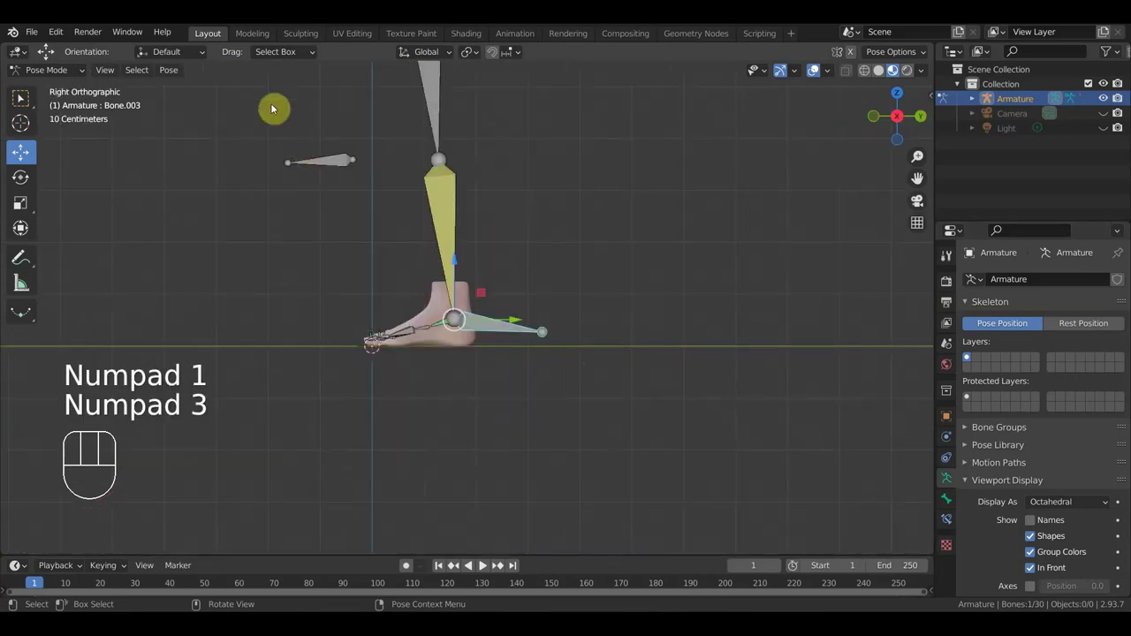
{"action": "left_click_drag", "start_coordinate": [181, 76], "coordinate": [208, 95]}
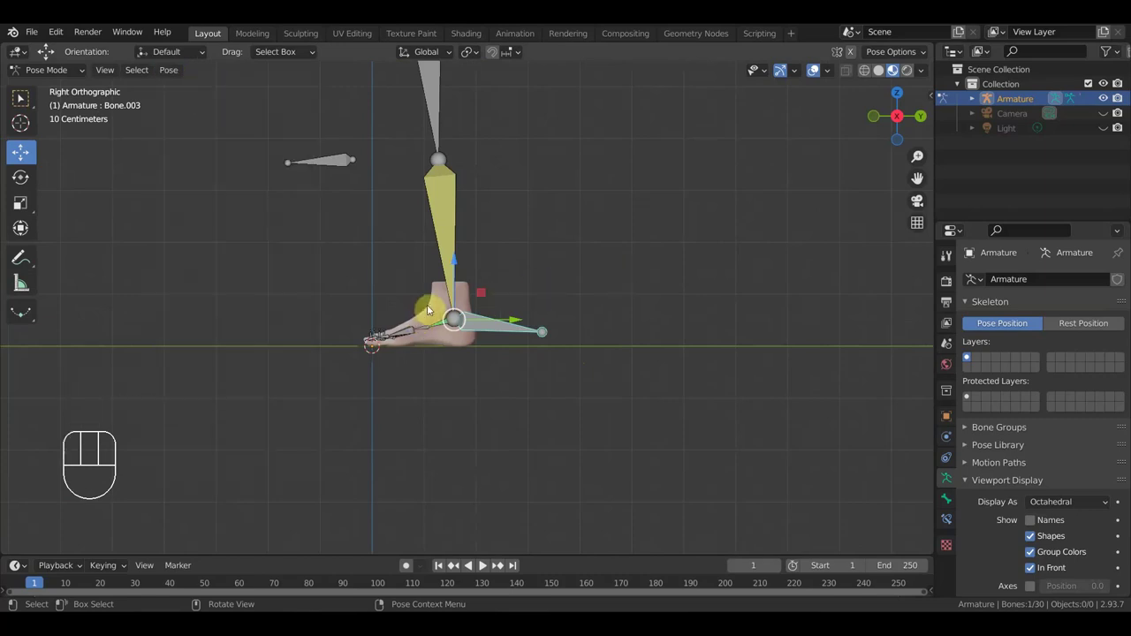
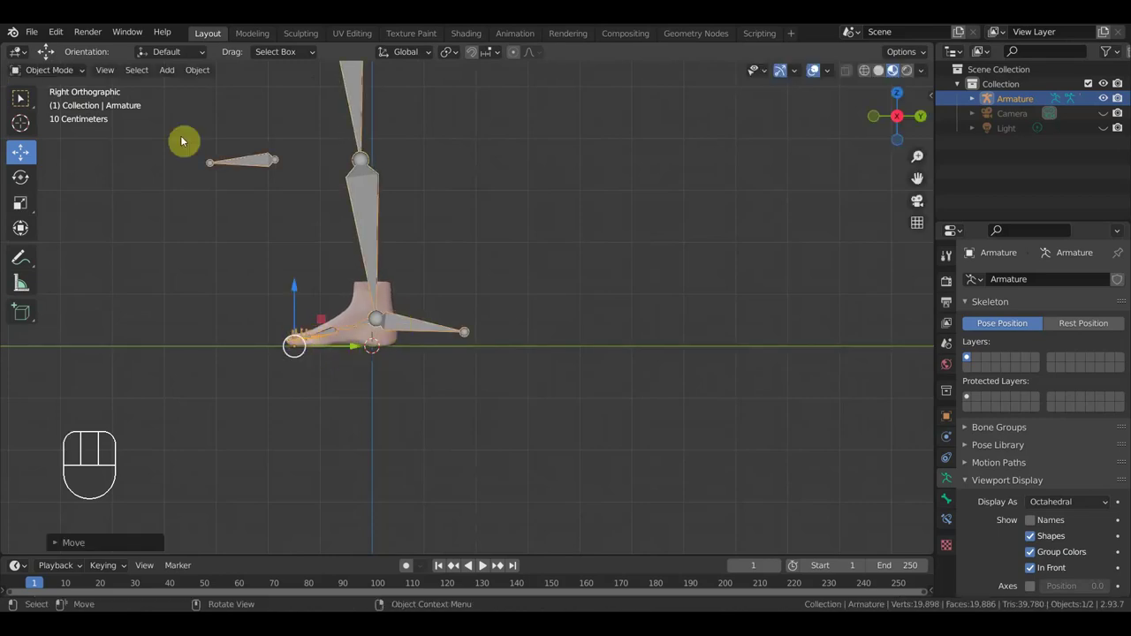
{"action": "left_click_drag", "start_coordinate": [198, 81], "coordinate": [388, 306]}
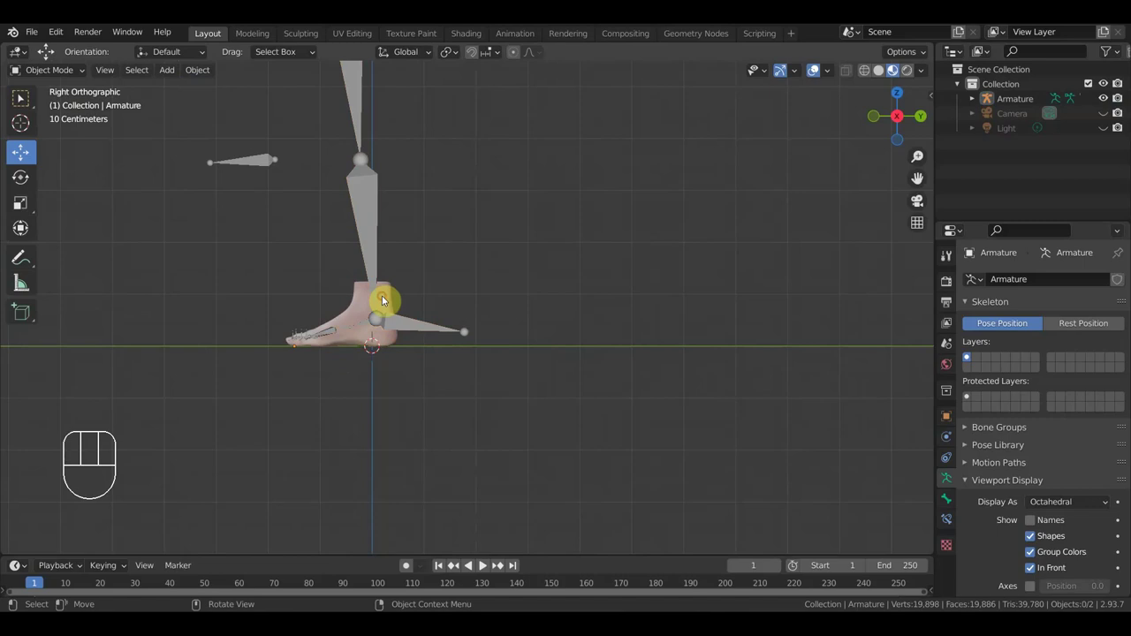
{"action": "left_click", "coordinate": [379, 234]}
{"action": "left_click_drag", "start_coordinate": [197, 81], "coordinate": [420, 144]}
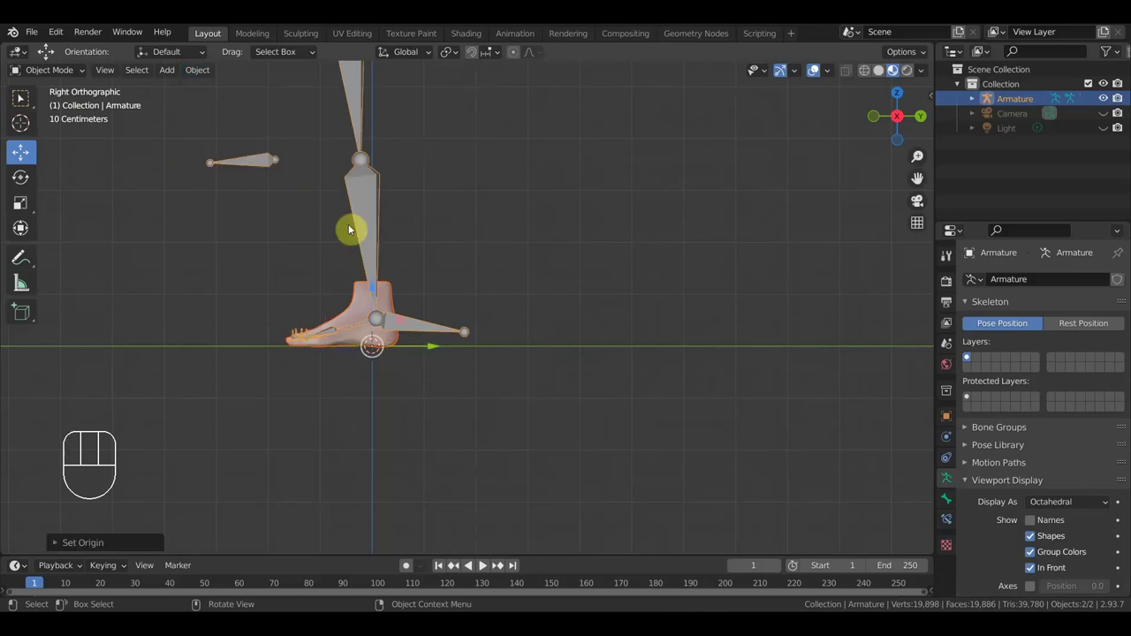
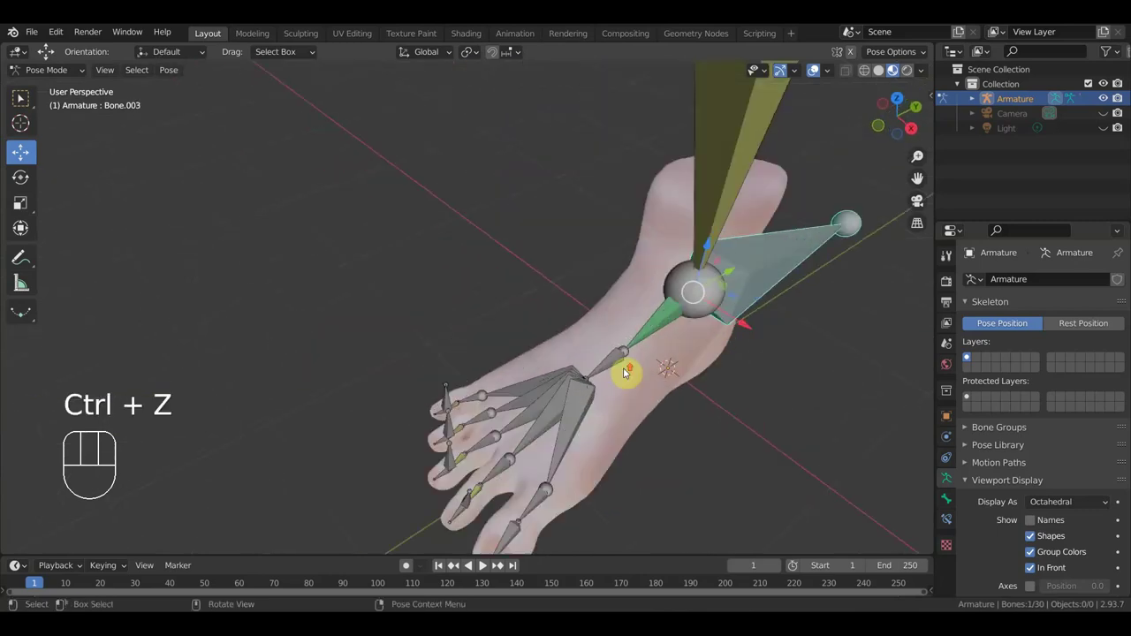
{"action": "middle_click", "coordinate": [646, 367]}
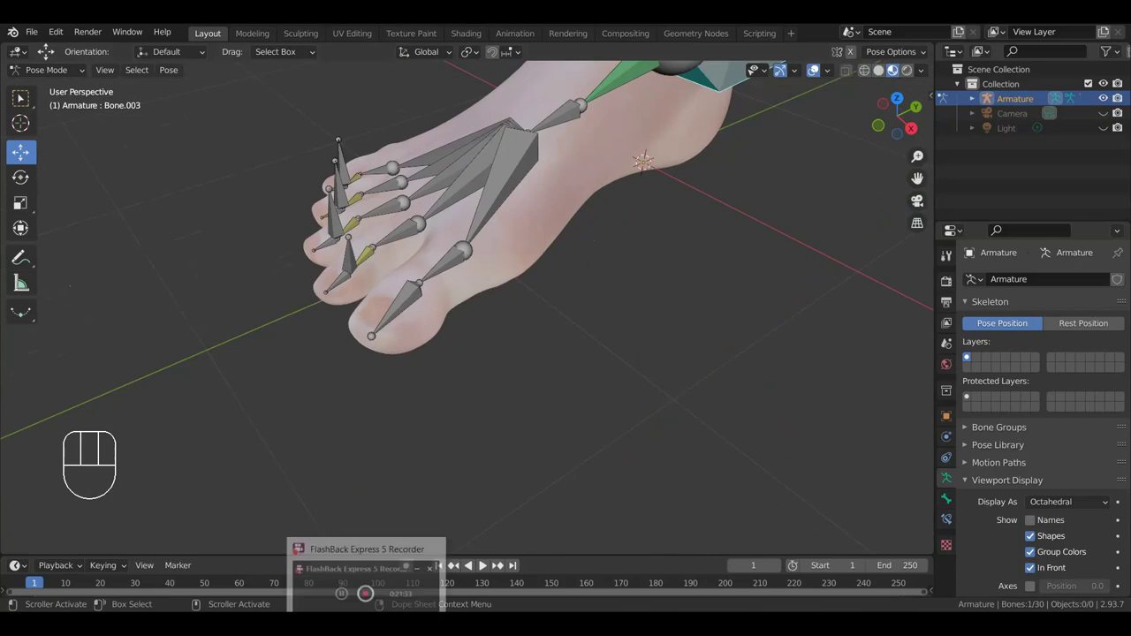
{"action": "middle_click", "coordinate": [540, 338]}
{"action": "left_click_drag", "start_coordinate": [536, 349], "coordinate": [536, 405]}
{"action": "middle_click", "coordinate": [537, 406]}
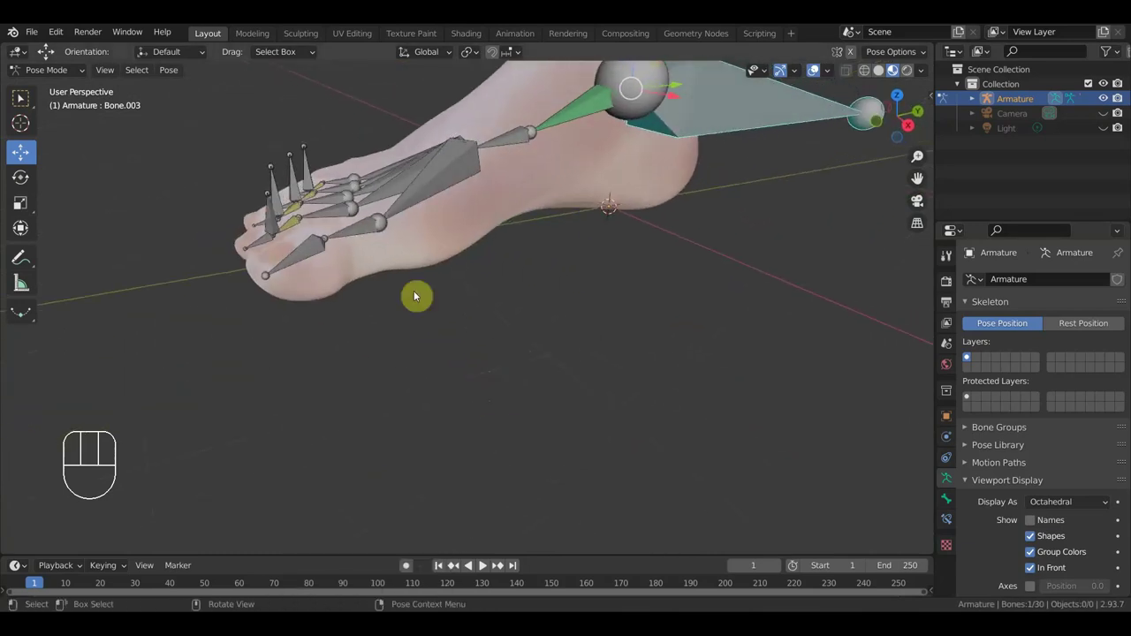
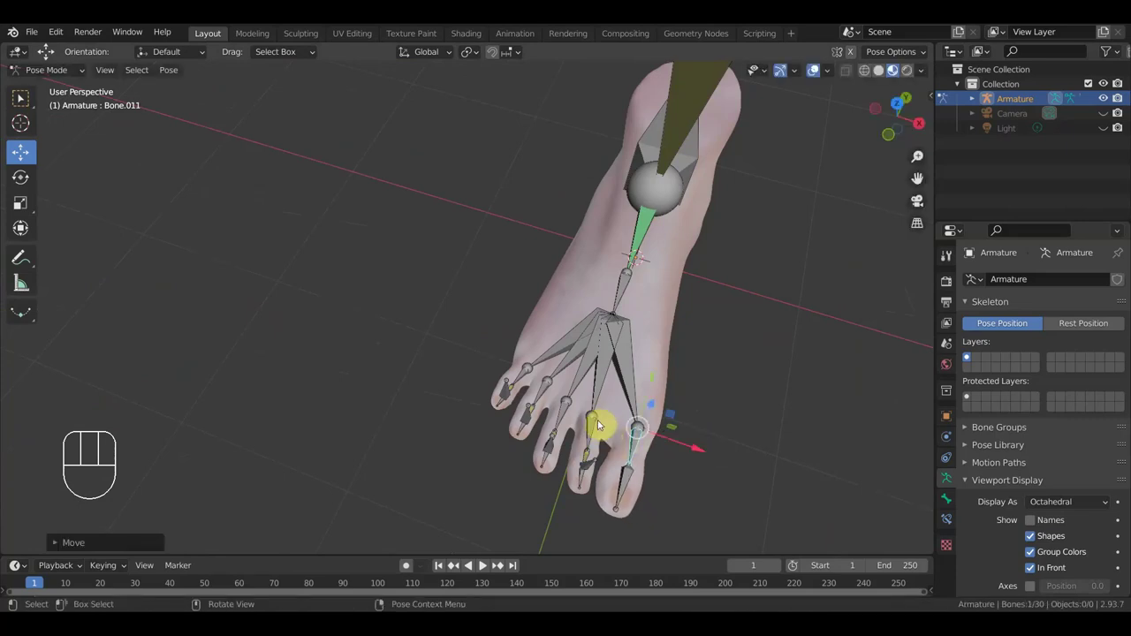
{"action": "middle_click", "coordinate": [615, 448]}
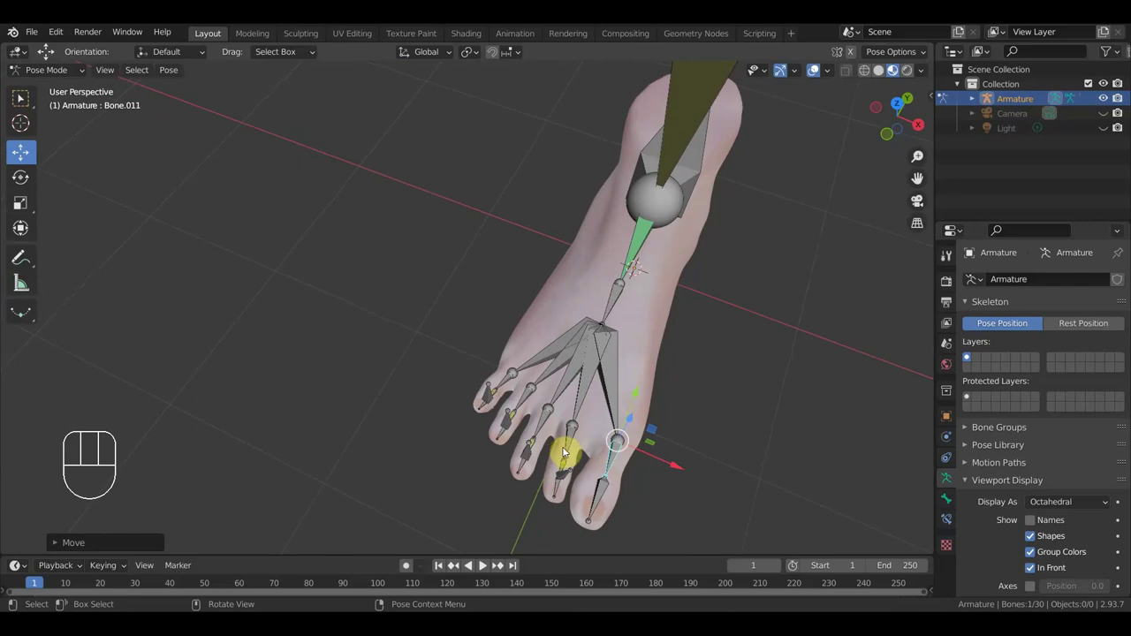
{"action": "key", "text": "g"}
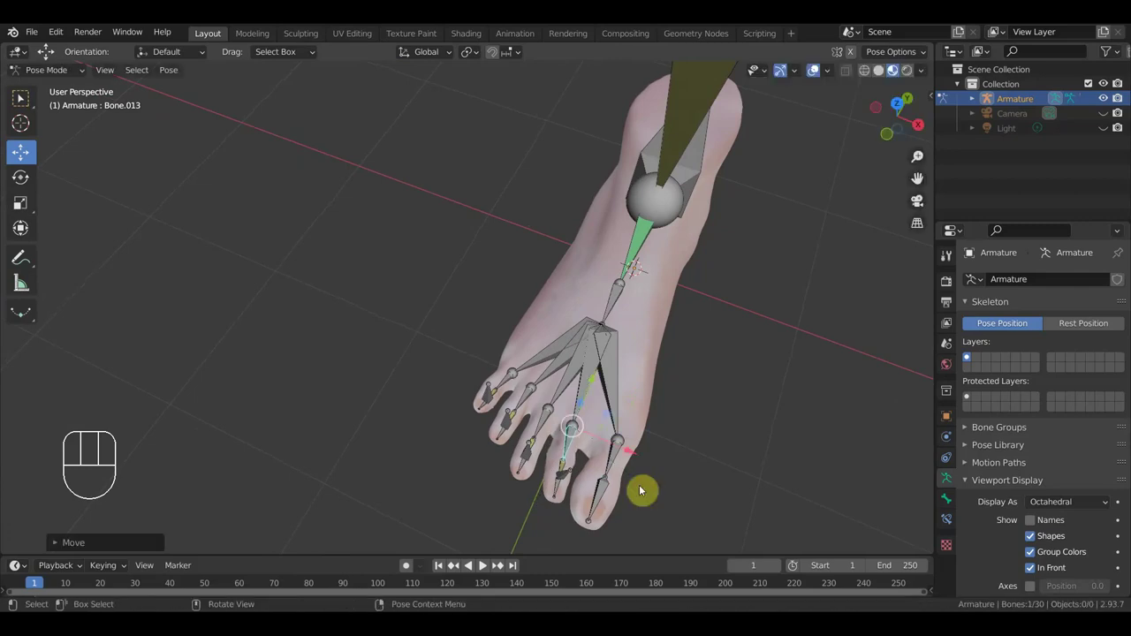
{"action": "key", "text": "ctrl+z"}
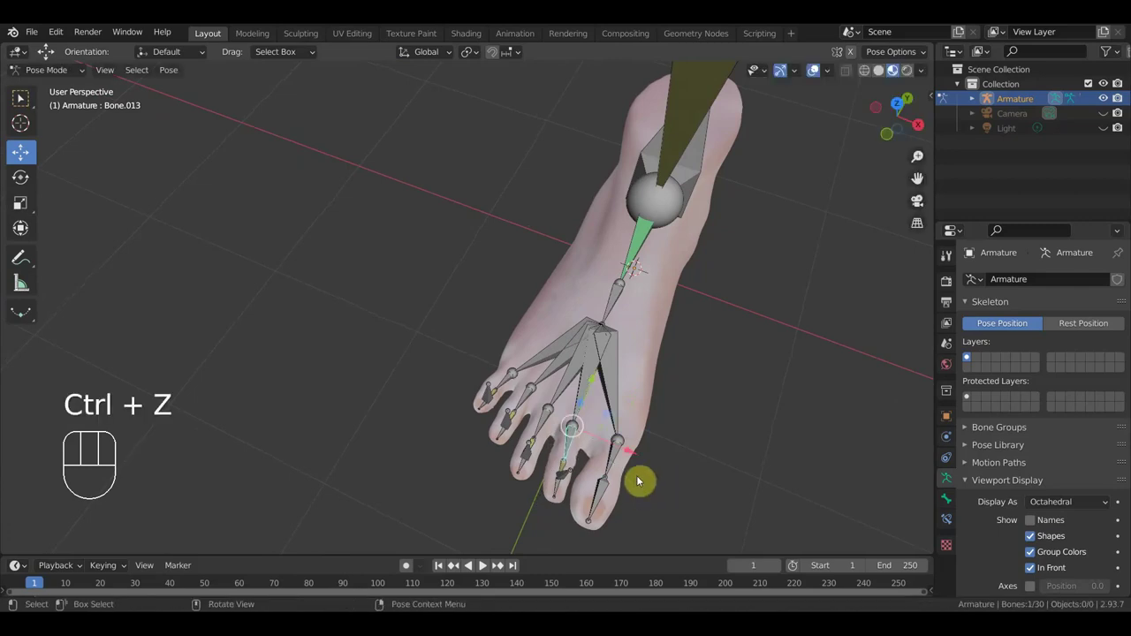
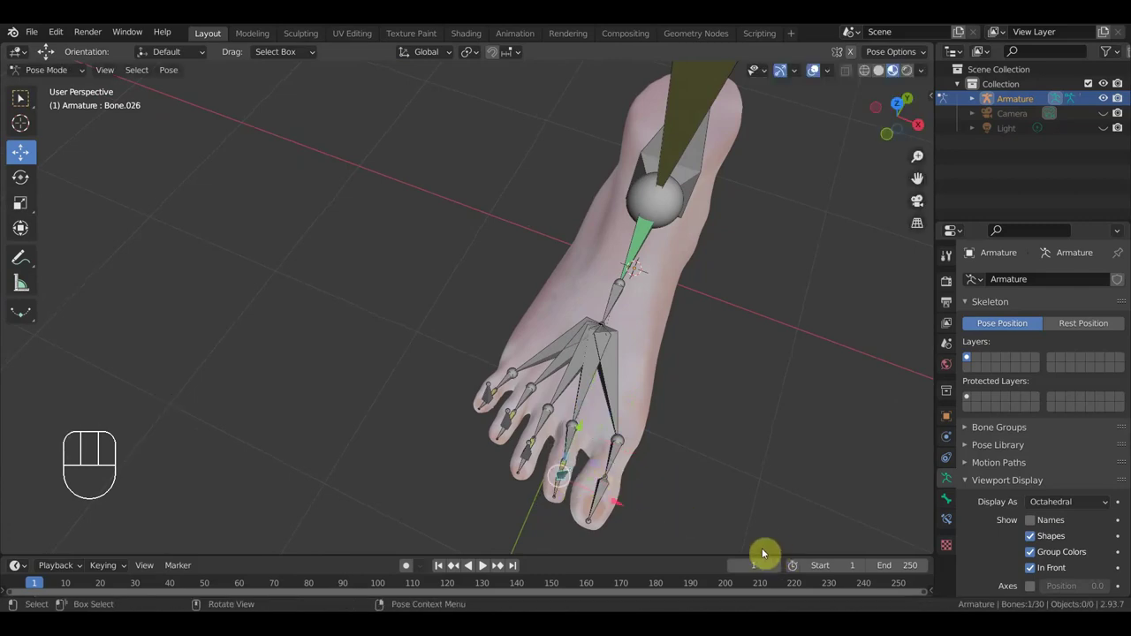
{"action": "key", "text": "g"}
{"action": "left_click", "coordinate": [756, 541]}
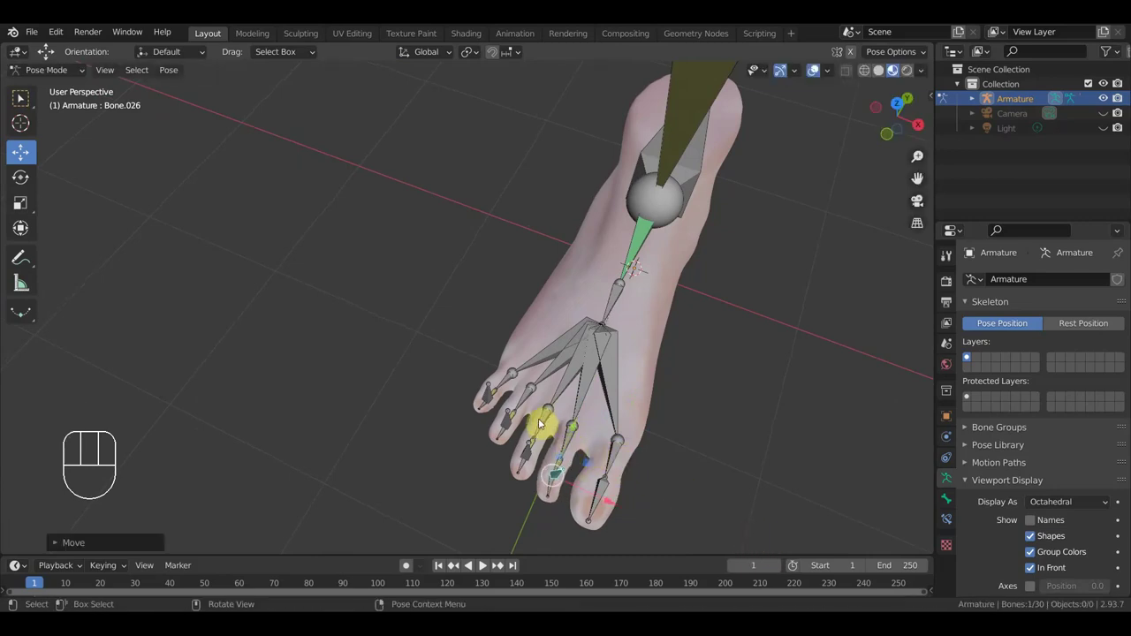
{"action": "left_click", "coordinate": [531, 408]}
{"action": "left_click", "coordinate": [509, 431]}
{"action": "key", "text": "g"}
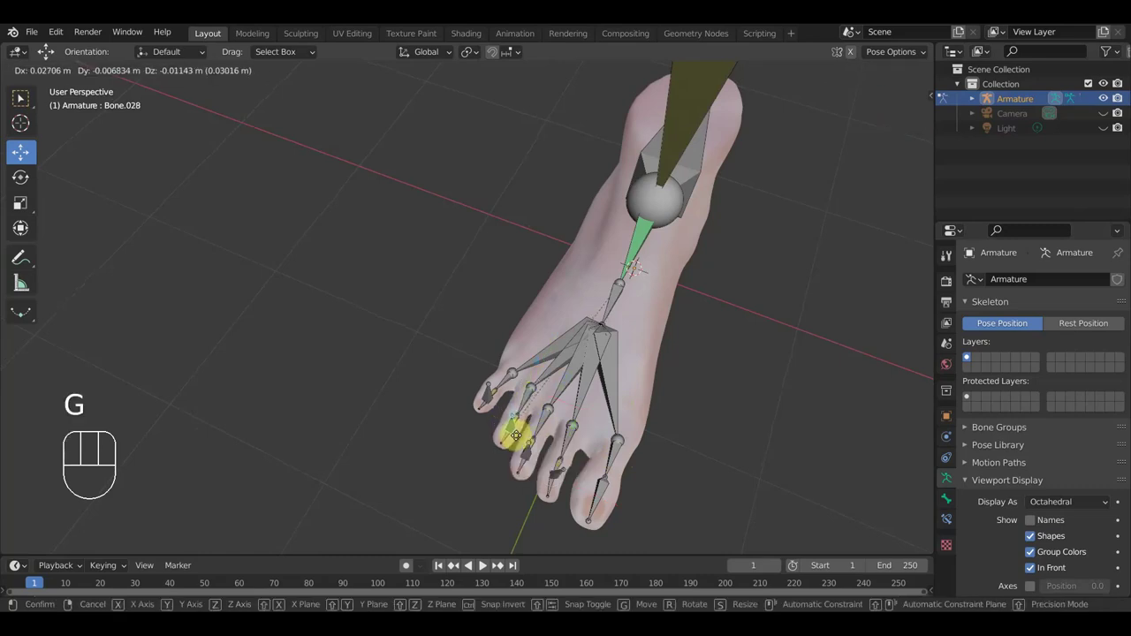
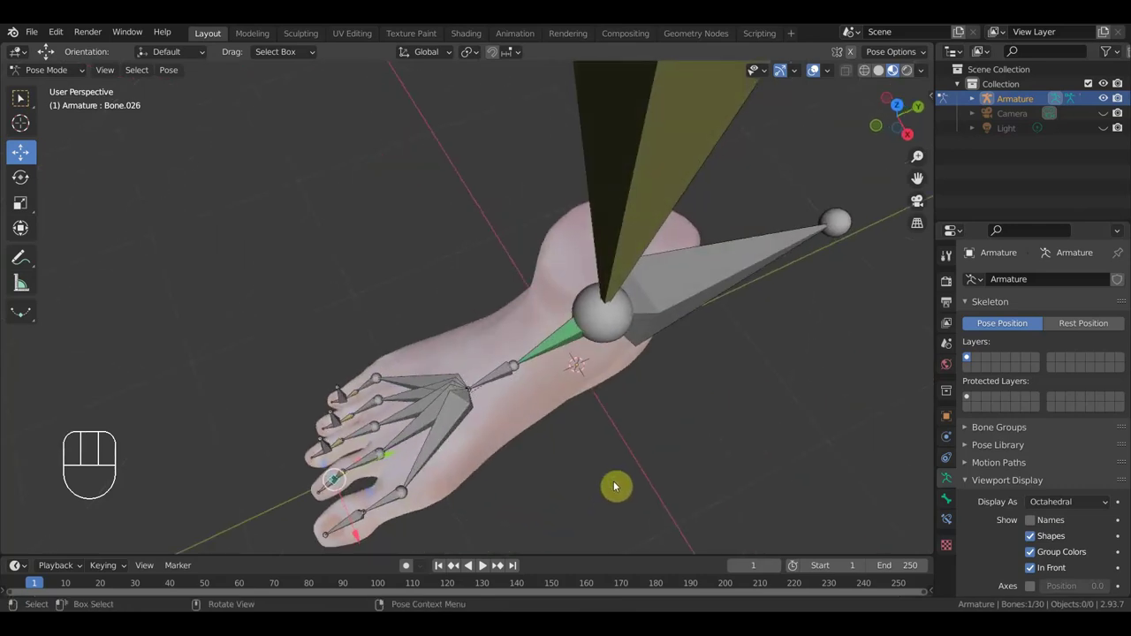
Step: Rotate individual toe bones and the big toe bone to bend the toes, then pick the big toe bone
{"action": "key", "text": "r"}
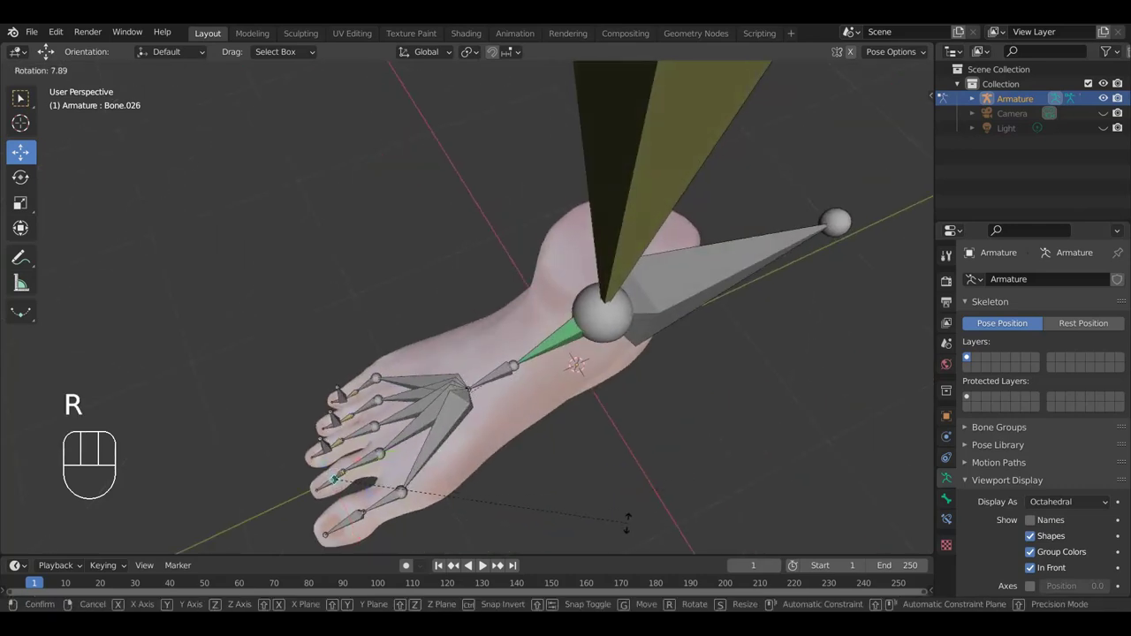
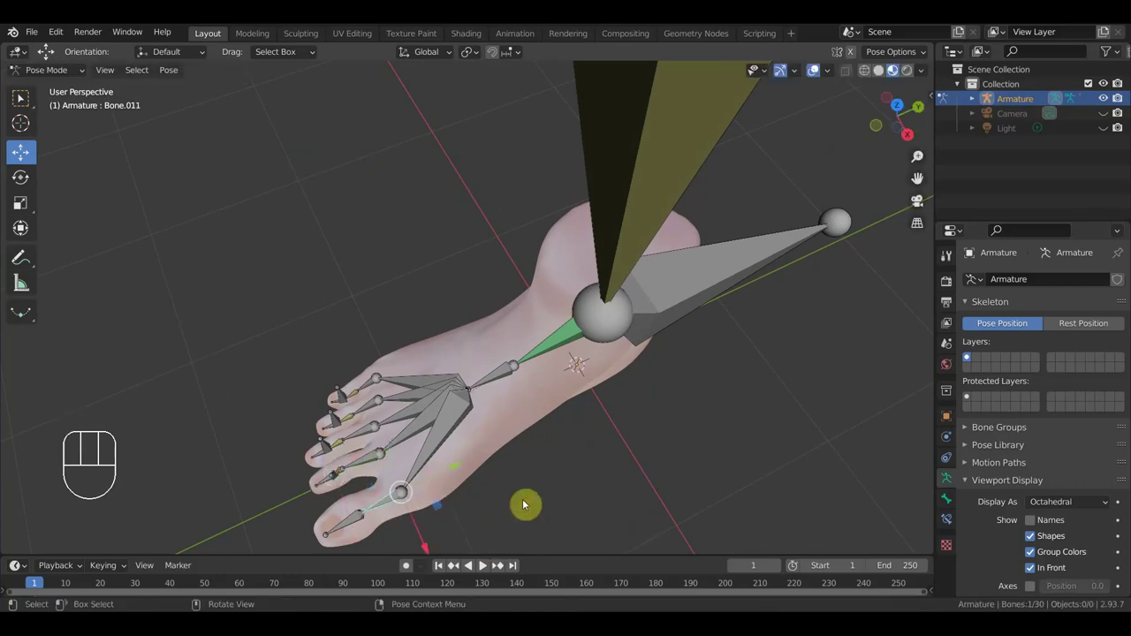
{"action": "key", "text": "r"}
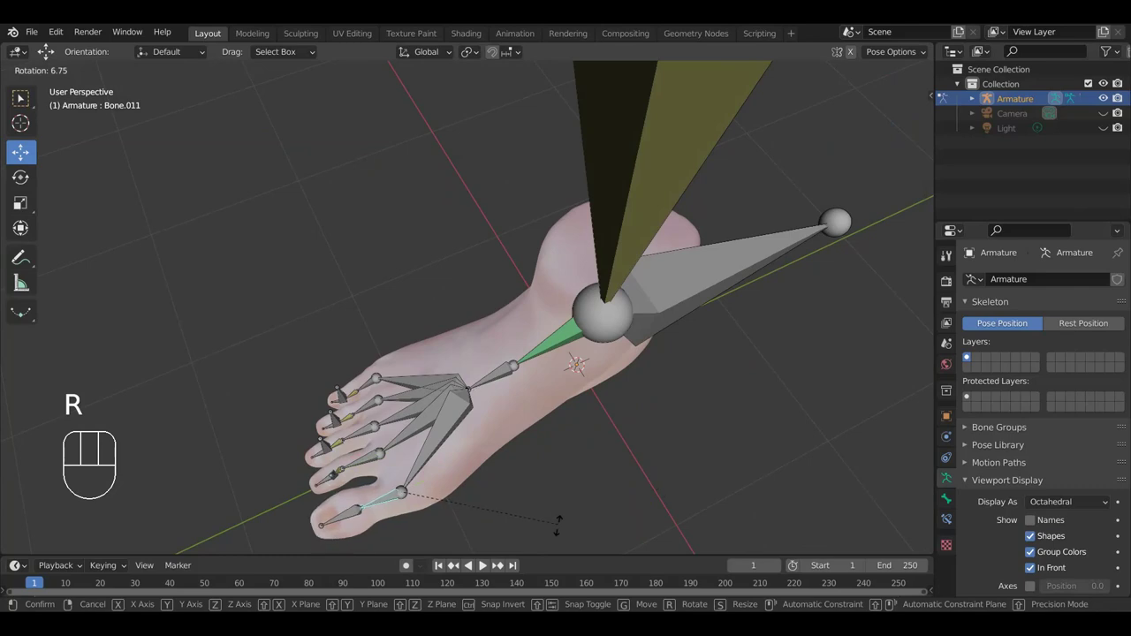
{"action": "left_click_drag", "start_coordinate": [596, 543], "coordinate": [672, 550]}
{"action": "left_click_drag", "start_coordinate": [730, 515], "coordinate": [733, 438]}
{"action": "key", "text": "r"}
{"action": "left_click", "coordinate": [780, 384]}
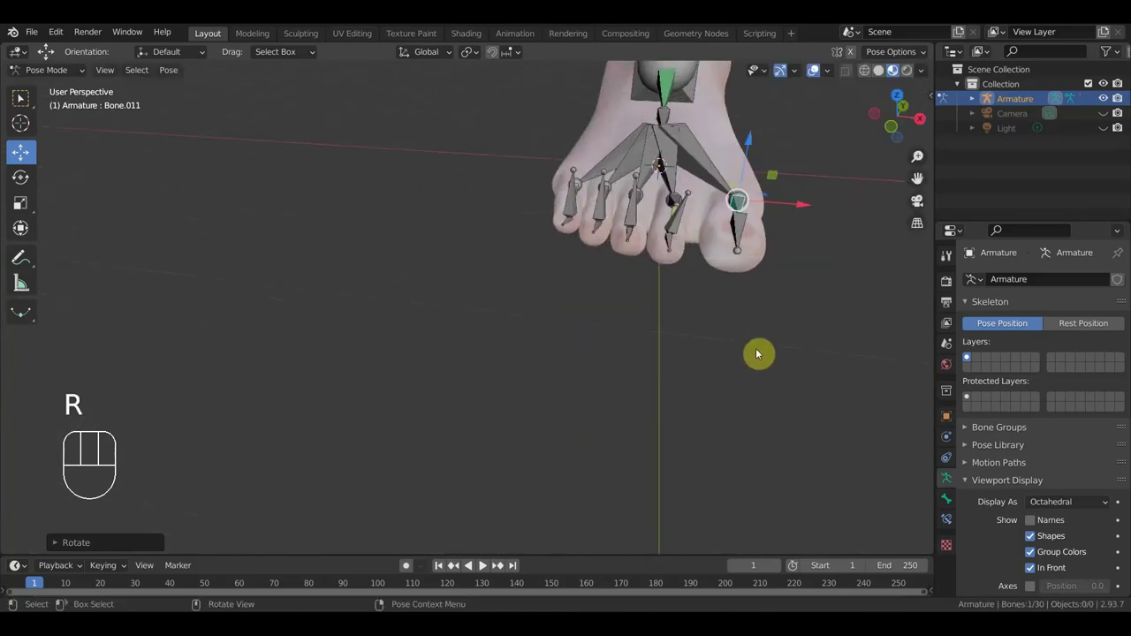
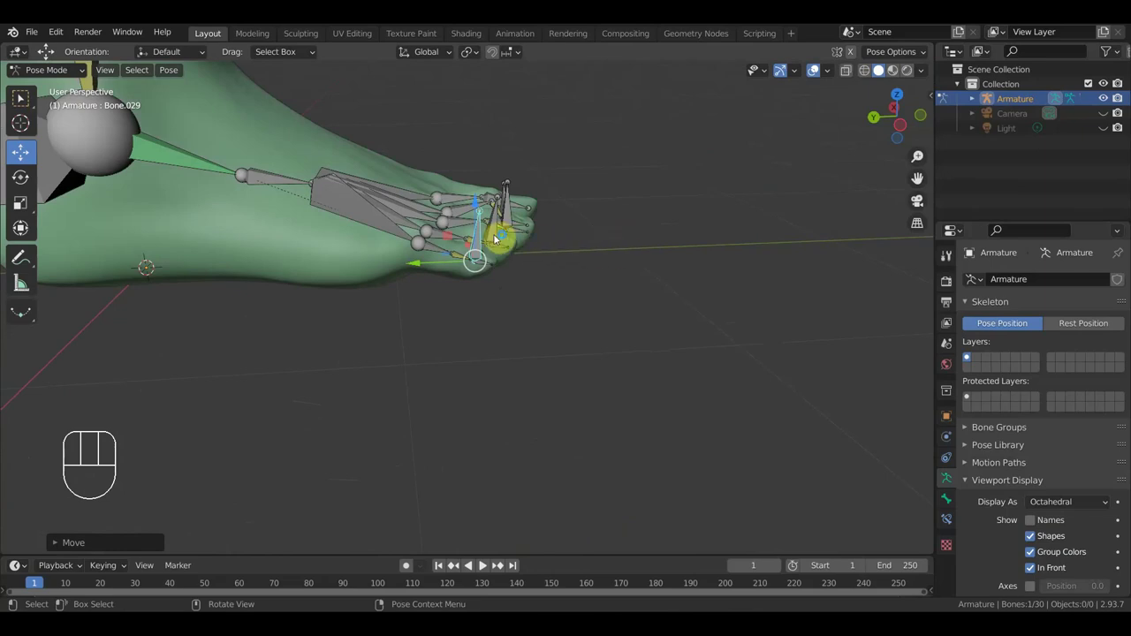
Step: Orbit around the toes and tilt the selected toe bones together to curl them
{"action": "left_click_drag", "start_coordinate": [585, 238], "coordinate": [564, 268]}
{"action": "left_click_drag", "start_coordinate": [473, 292], "coordinate": [490, 275]}
{"action": "left_click_drag", "start_coordinate": [492, 269], "coordinate": [500, 251]}
{"action": "left_click_drag", "start_coordinate": [501, 248], "coordinate": [602, 294]}
{"action": "left_click_drag", "start_coordinate": [602, 294], "coordinate": [603, 262]}
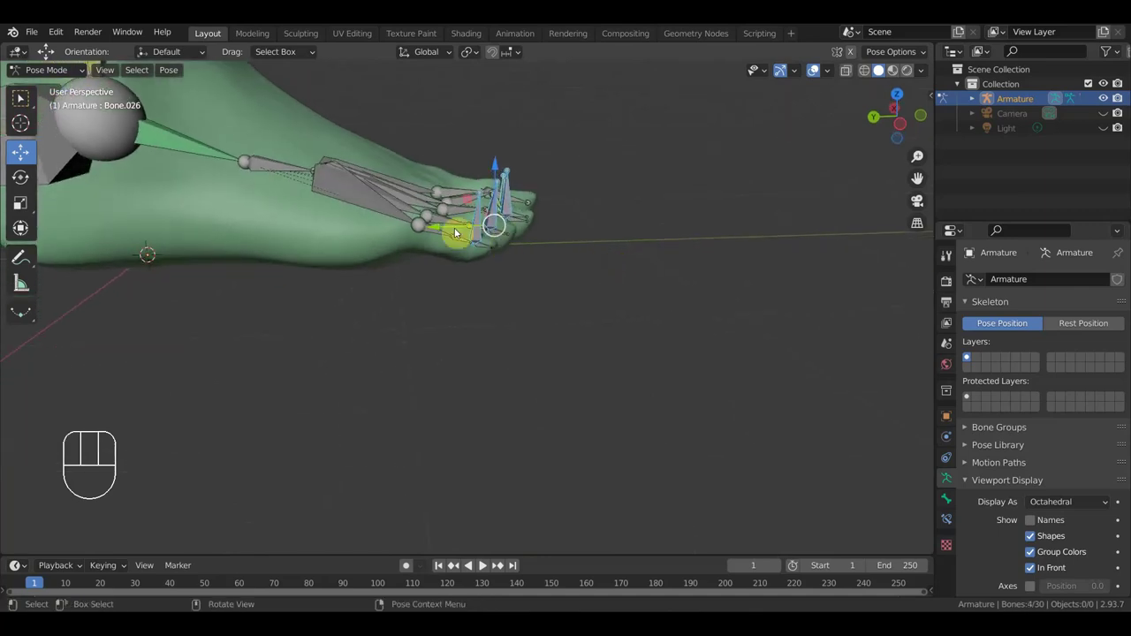
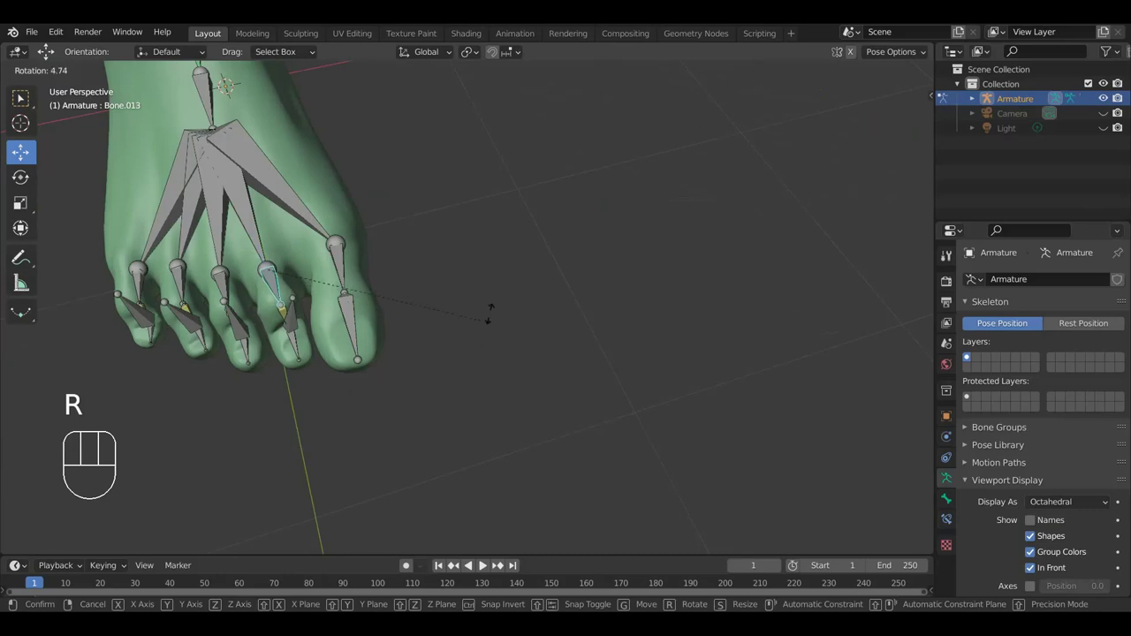
{"action": "left_click_drag", "start_coordinate": [387, 306], "coordinate": [470, 258]}
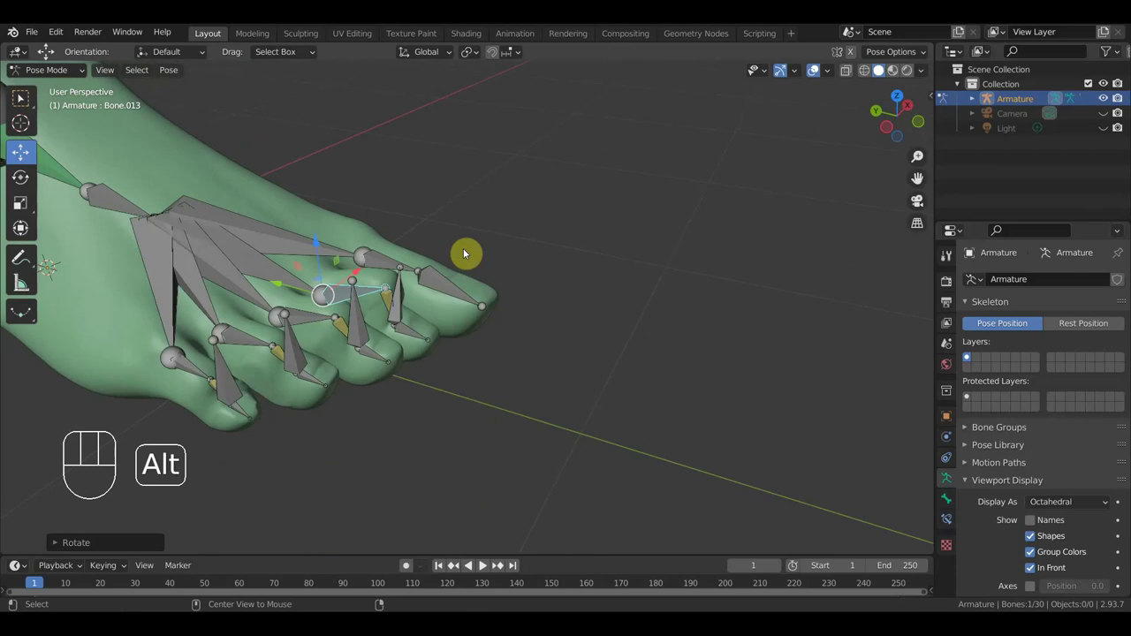
Step: Clear the bones' location and rotation back to rest and orbit to view the foot from the side
{"action": "key", "text": "alt+g"}
{"action": "key", "text": "alt+r"}
{"action": "left_click_drag", "start_coordinate": [565, 316], "coordinate": [446, 353]}
{"action": "left_click_drag", "start_coordinate": [360, 298], "coordinate": [377, 274]}
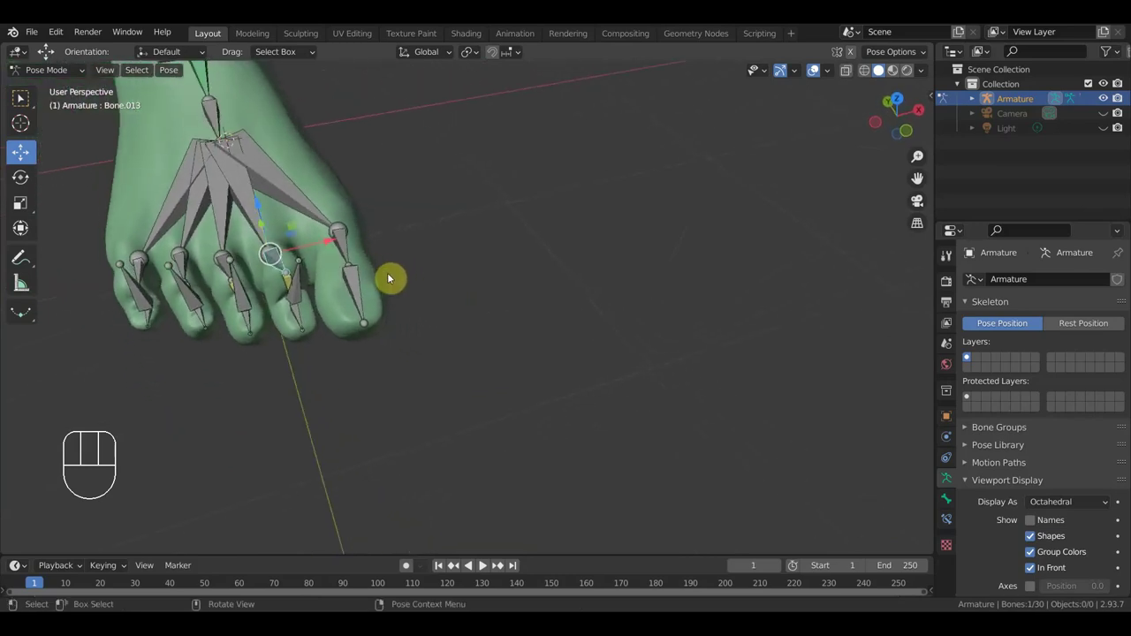
{"action": "left_click_drag", "start_coordinate": [513, 298], "coordinate": [577, 345]}
{"action": "left_click_drag", "start_coordinate": [612, 346], "coordinate": [676, 321]}
{"action": "middle_click", "coordinate": [645, 344]}
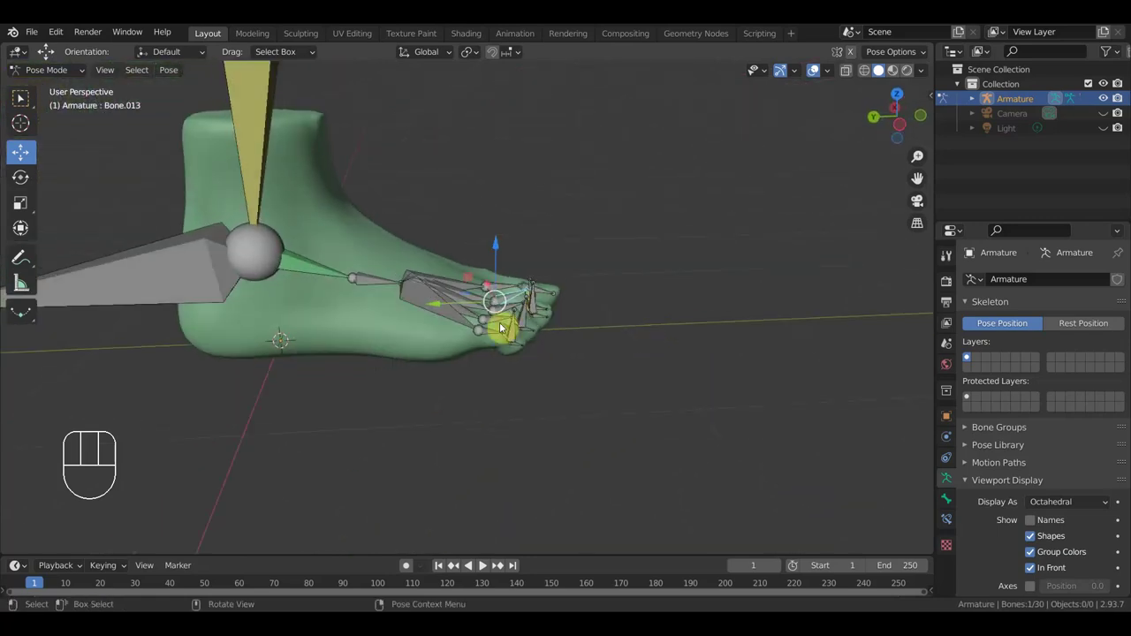
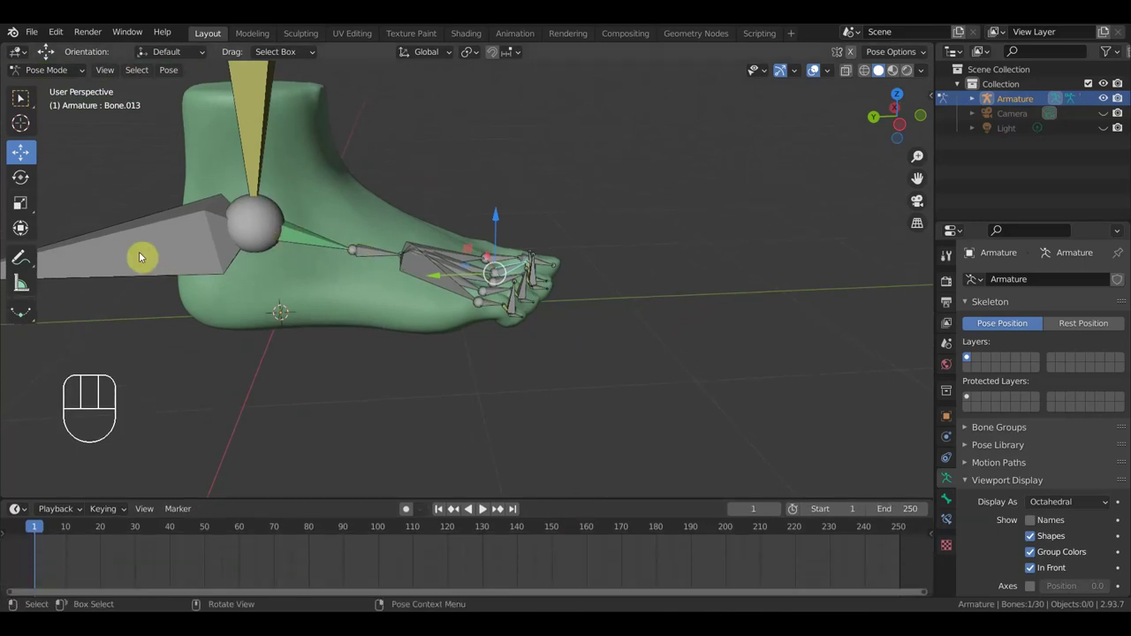
Step: Test-move a toe bone and undo it, then rotate the selected toe bones and confirm the bend
{"action": "left_click_drag", "start_coordinate": [156, 258], "coordinate": [191, 272]}
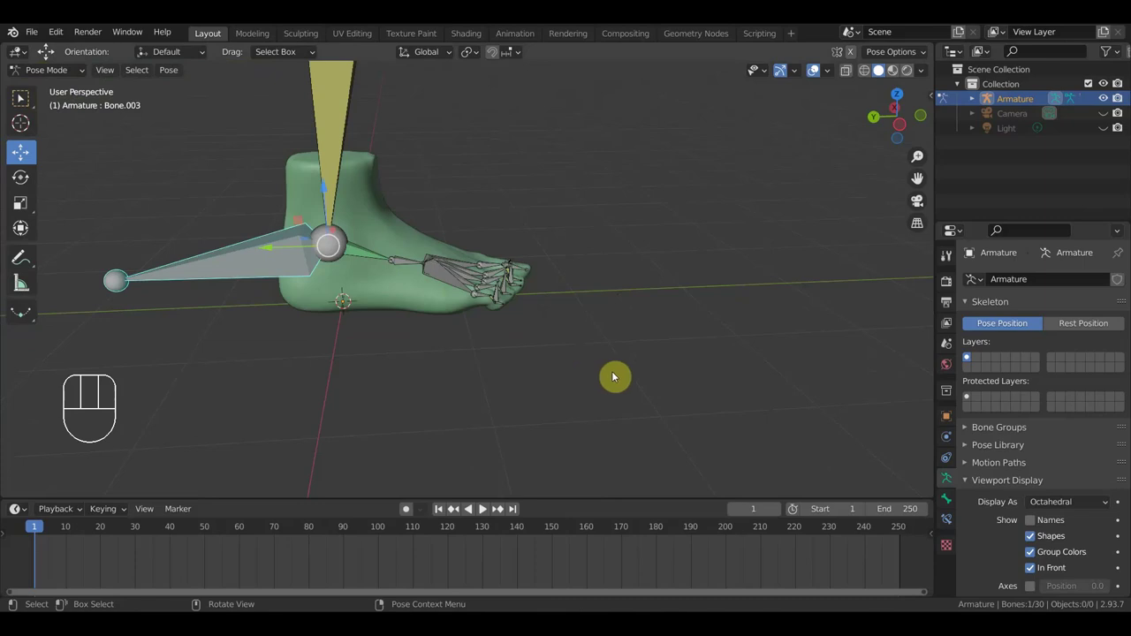
{"action": "key", "text": "g"}
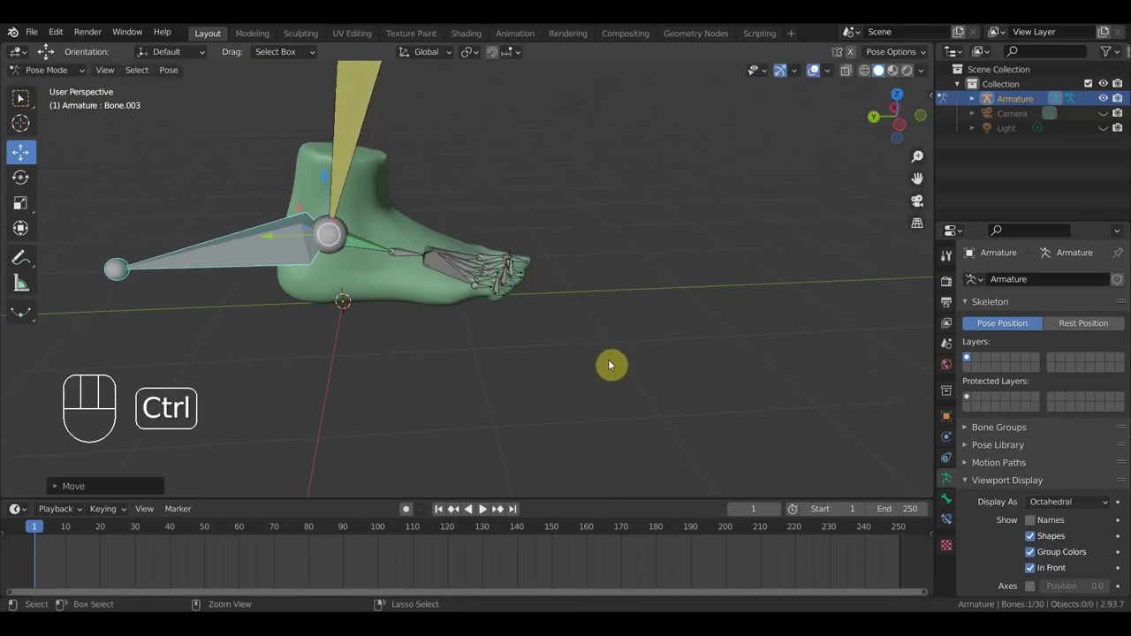
{"action": "key", "text": "ctrl+z"}
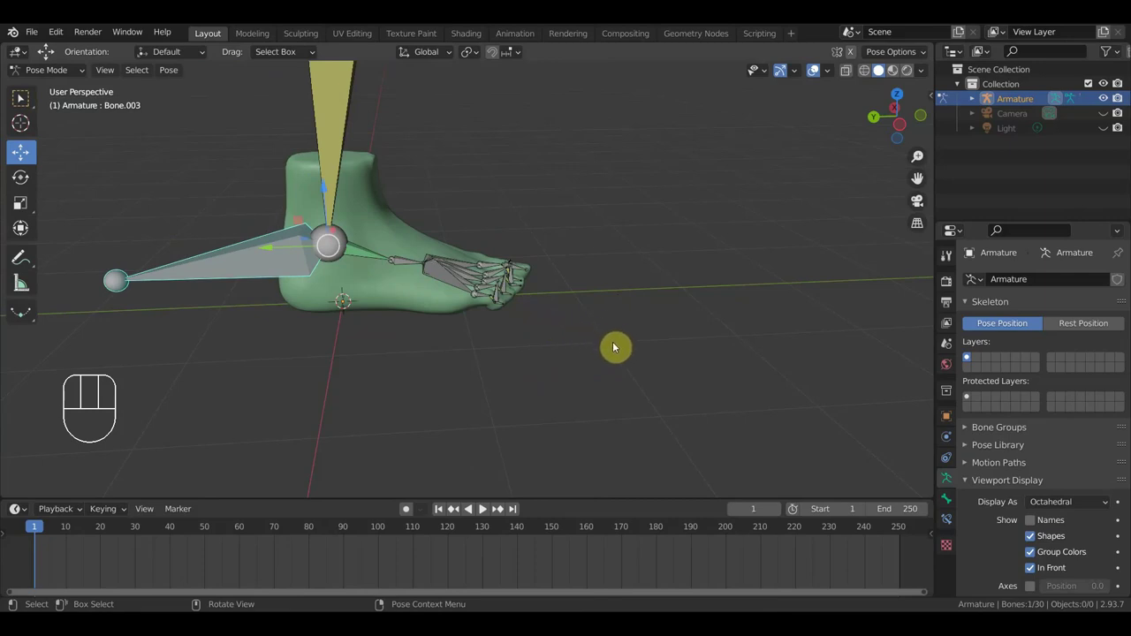
{"action": "key", "text": "r"}
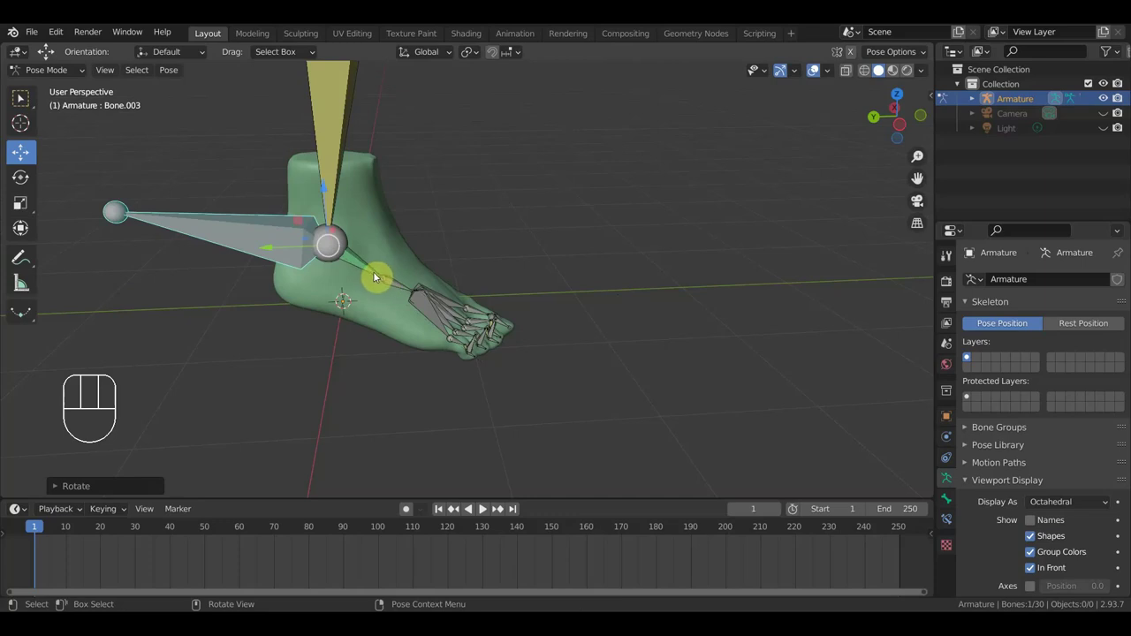
{"action": "key", "text": "r"}
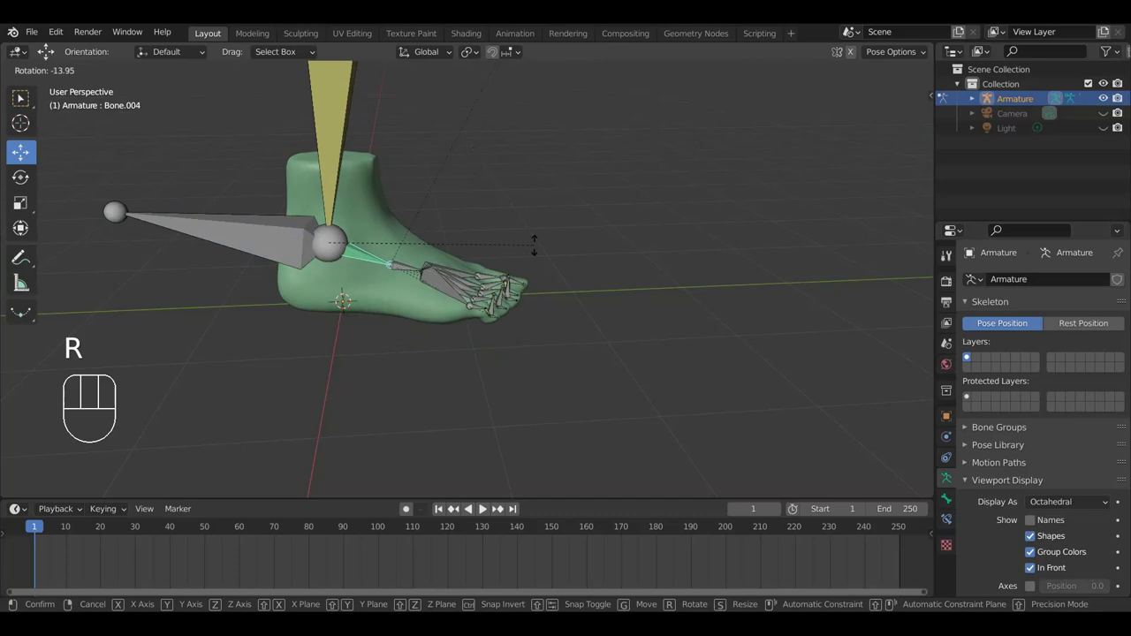
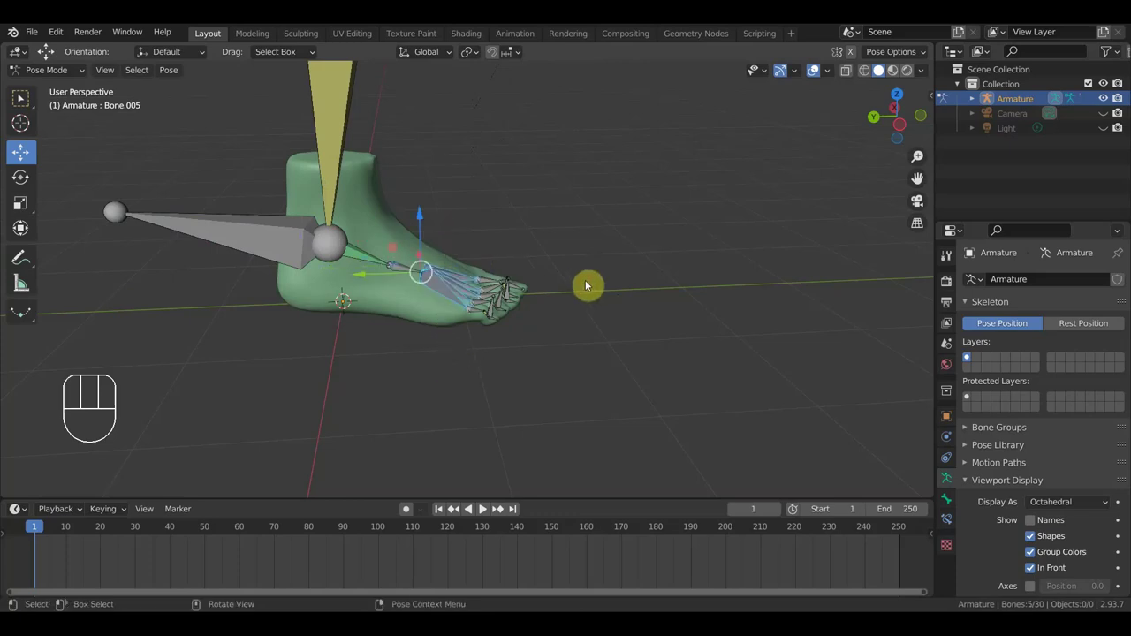
{"action": "key", "text": "r"}
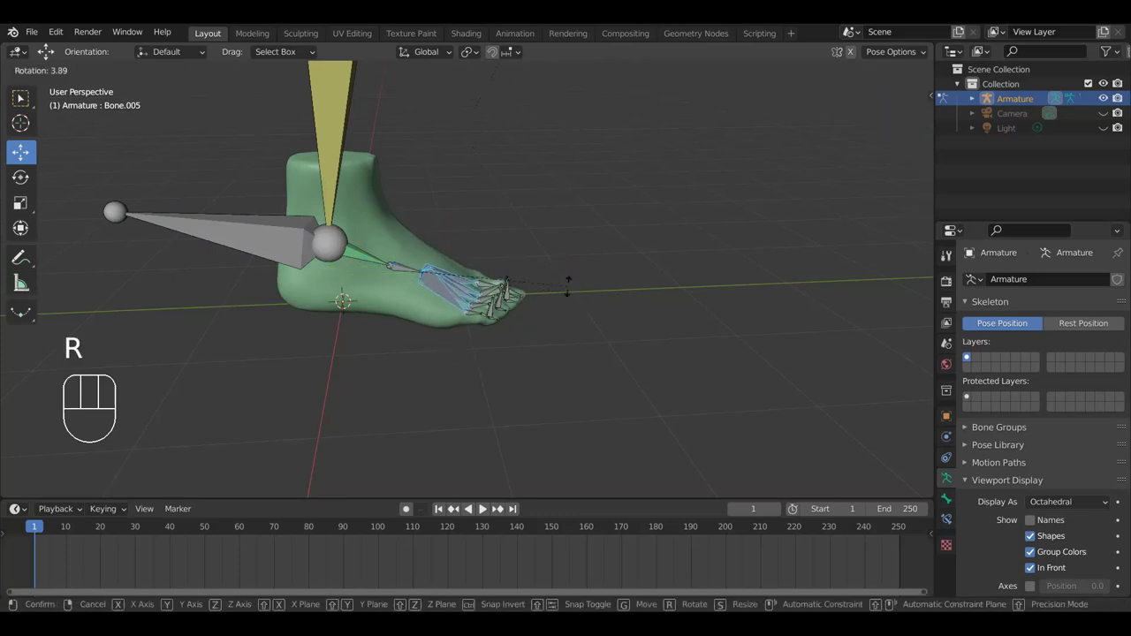
{"action": "left_click", "coordinate": [574, 295]}
Step: Orbit under and around the foot to look down on the curled toes from above
{"action": "left_click_drag", "start_coordinate": [570, 307], "coordinate": [373, 365]}
{"action": "left_click_drag", "start_coordinate": [425, 331], "coordinate": [364, 280]}
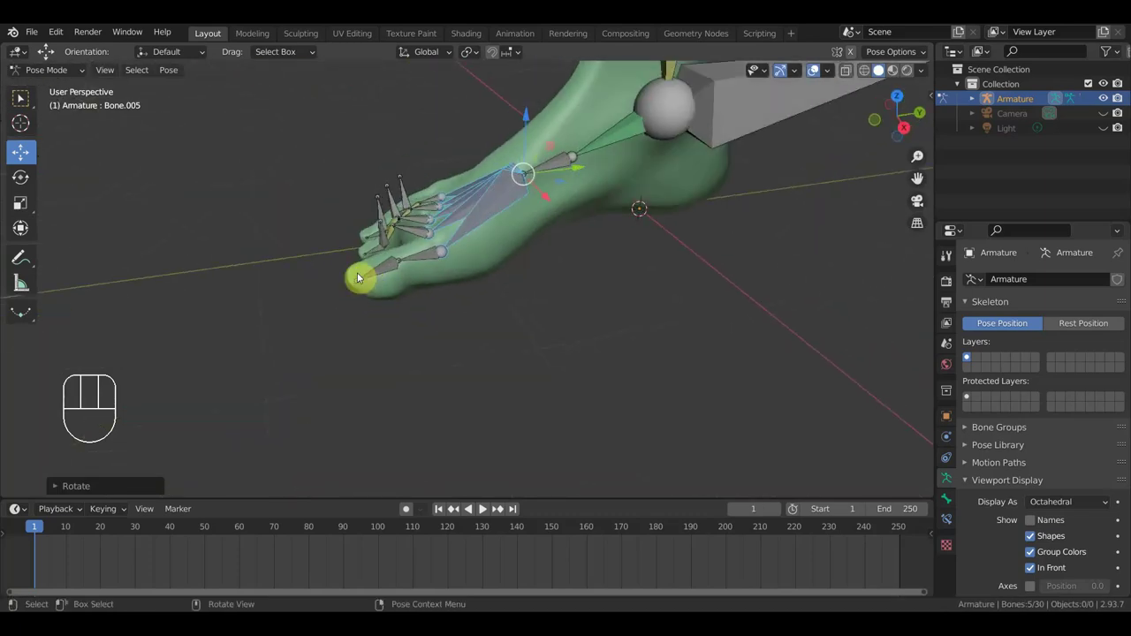
{"action": "left_click_drag", "start_coordinate": [545, 334], "coordinate": [559, 378]}
{"action": "left_click_drag", "start_coordinate": [489, 302], "coordinate": [443, 275]}
{"action": "left_click_drag", "start_coordinate": [492, 278], "coordinate": [567, 257]}
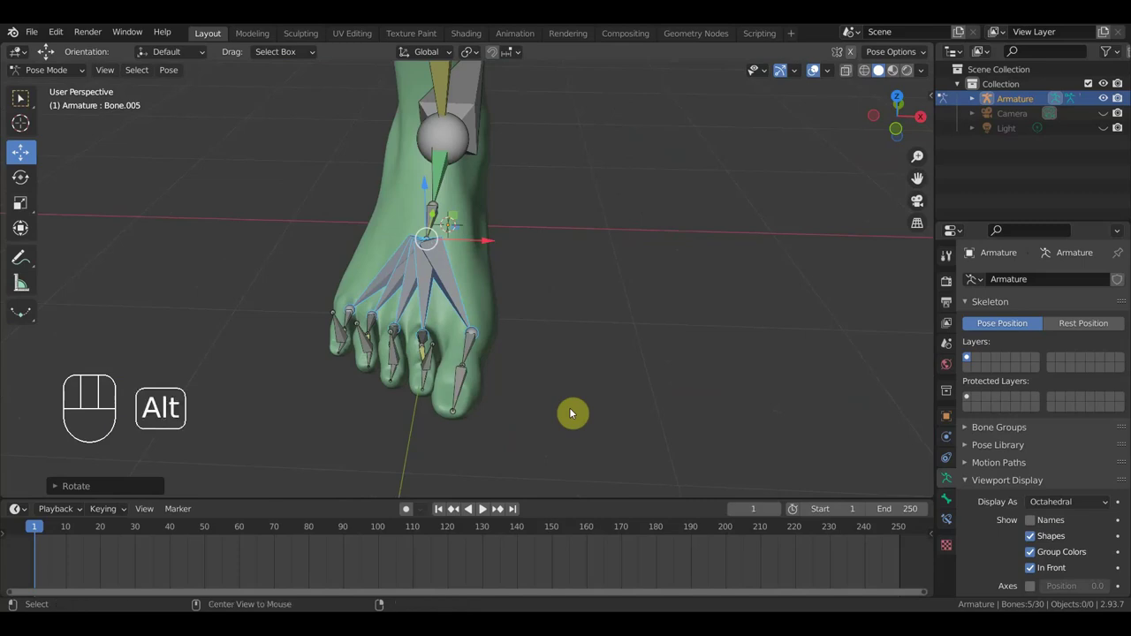
Step: Select all bones and clear their location and rotation, then pick a single toe bone
{"action": "key", "text": "a"}
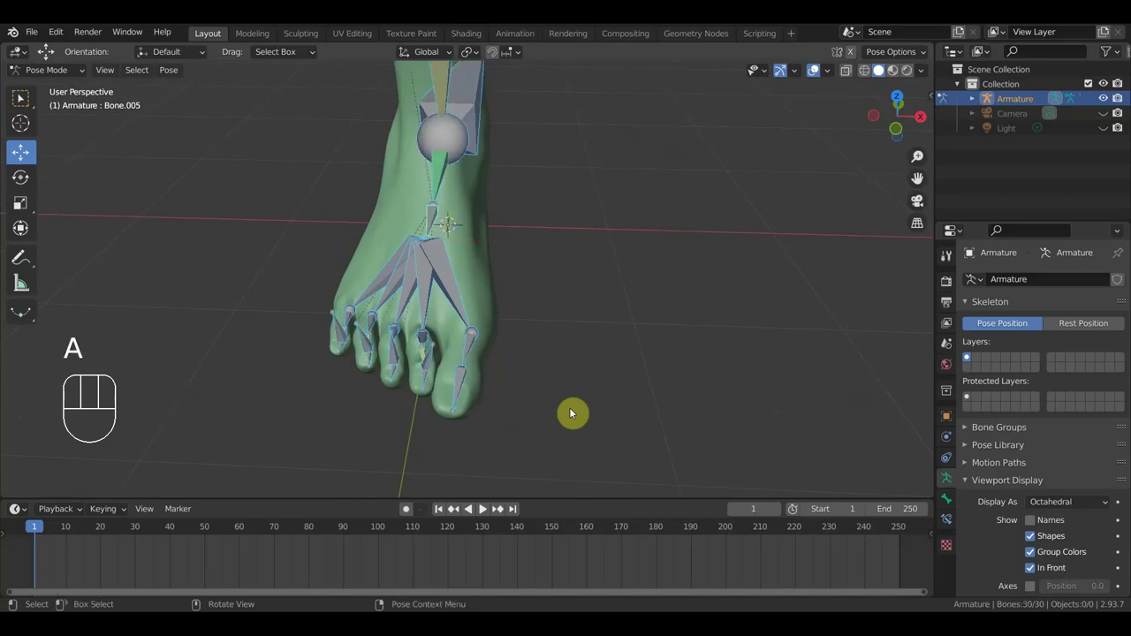
{"action": "key", "text": "alt+g"}
{"action": "key", "text": "alt+r"}
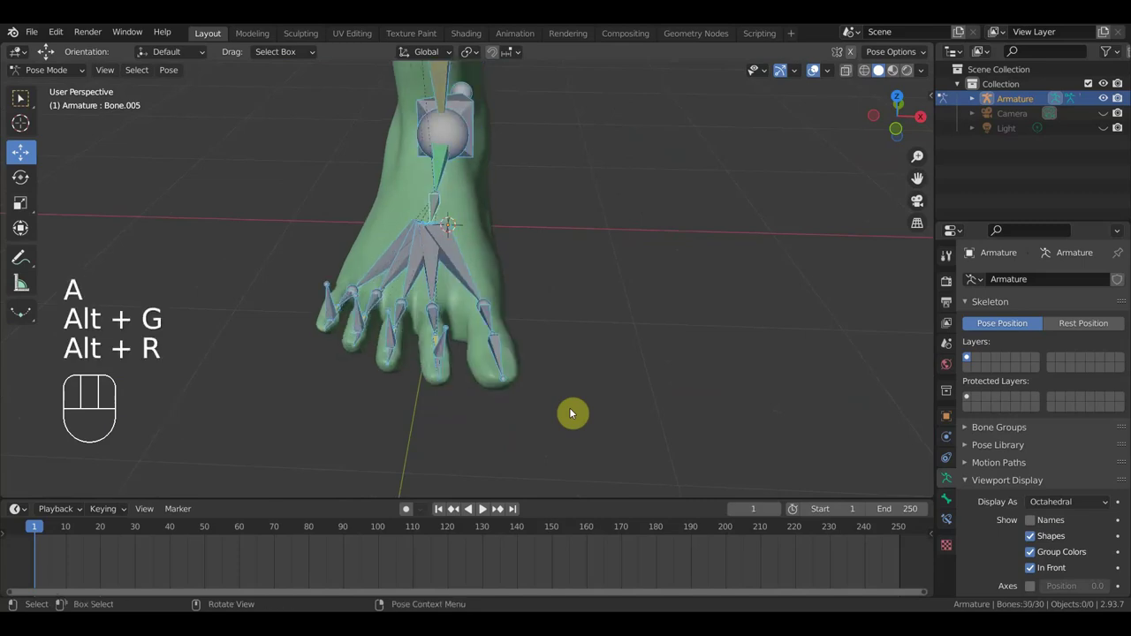
{"action": "left_click_drag", "start_coordinate": [648, 353], "coordinate": [633, 397]}
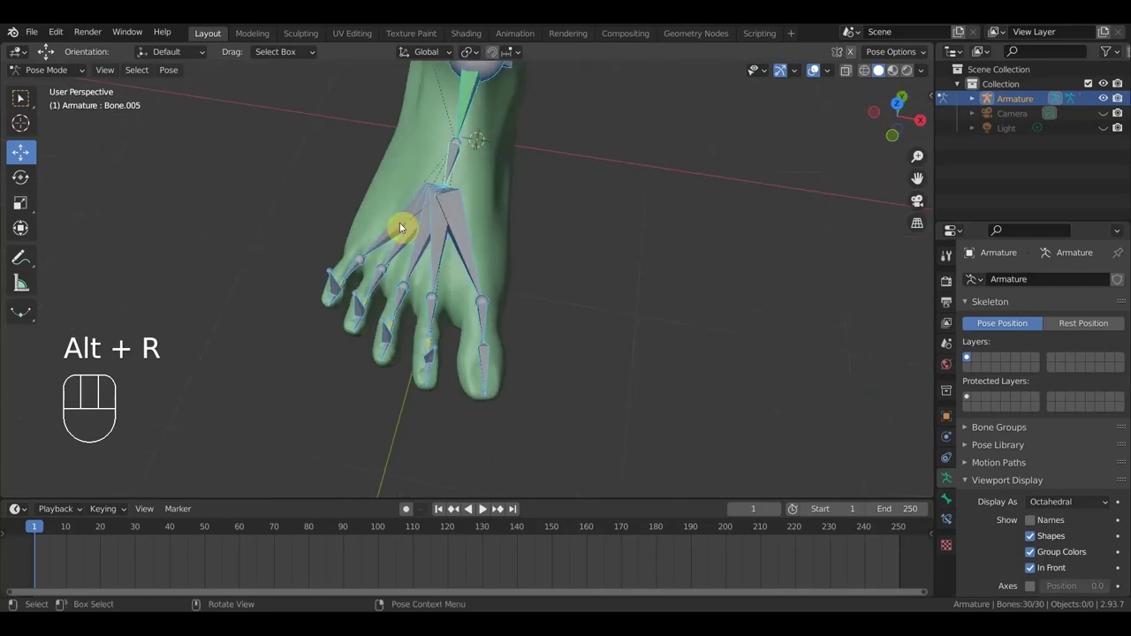
{"action": "left_click", "coordinate": [393, 341]}
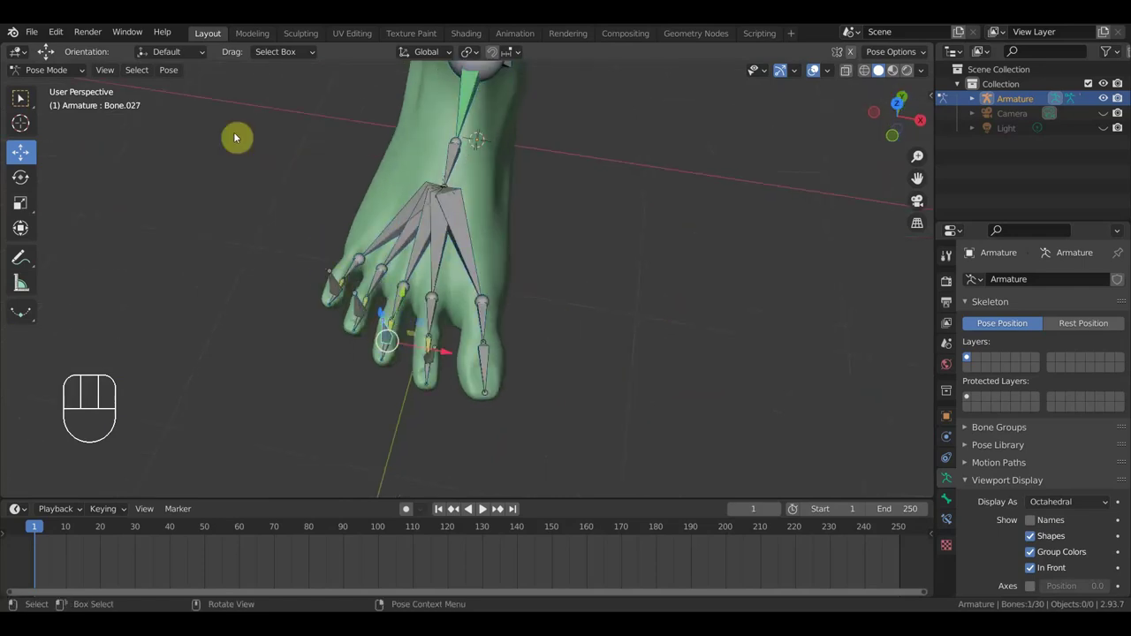
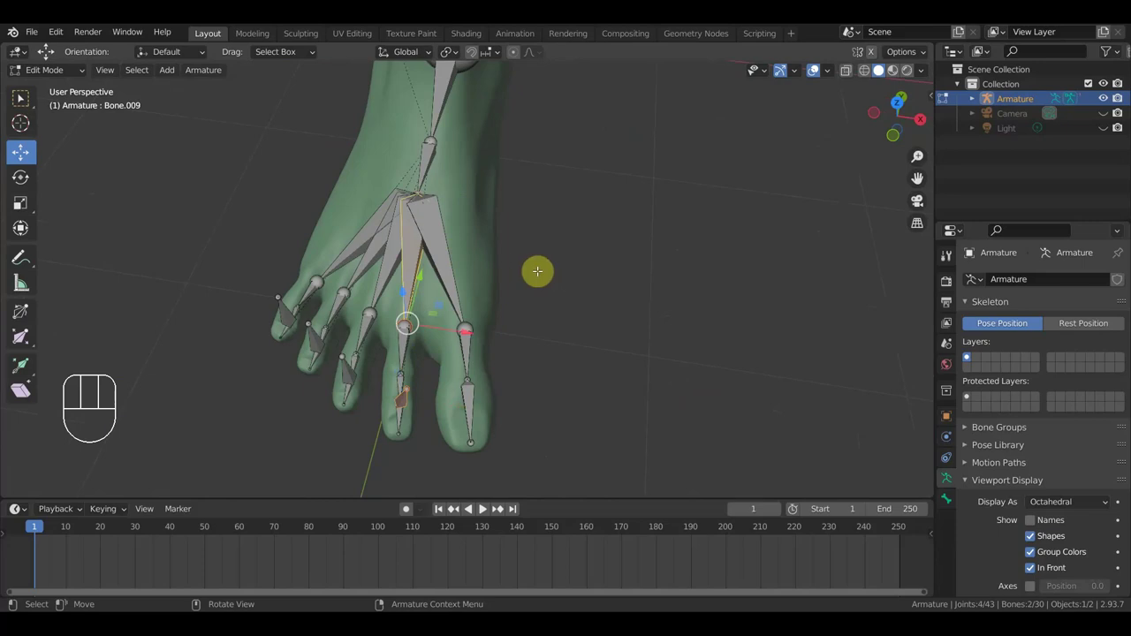
Step: Parent the toe bone to Bone.009 while keeping its offset in armature edit mode
{"action": "key", "text": "ctrl+p"}
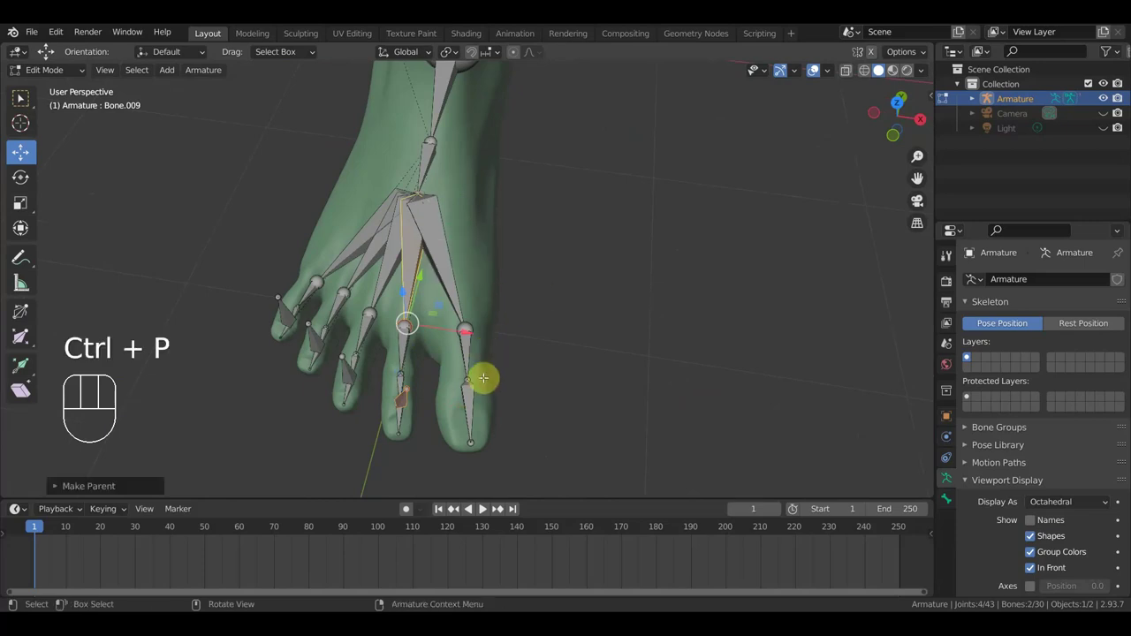
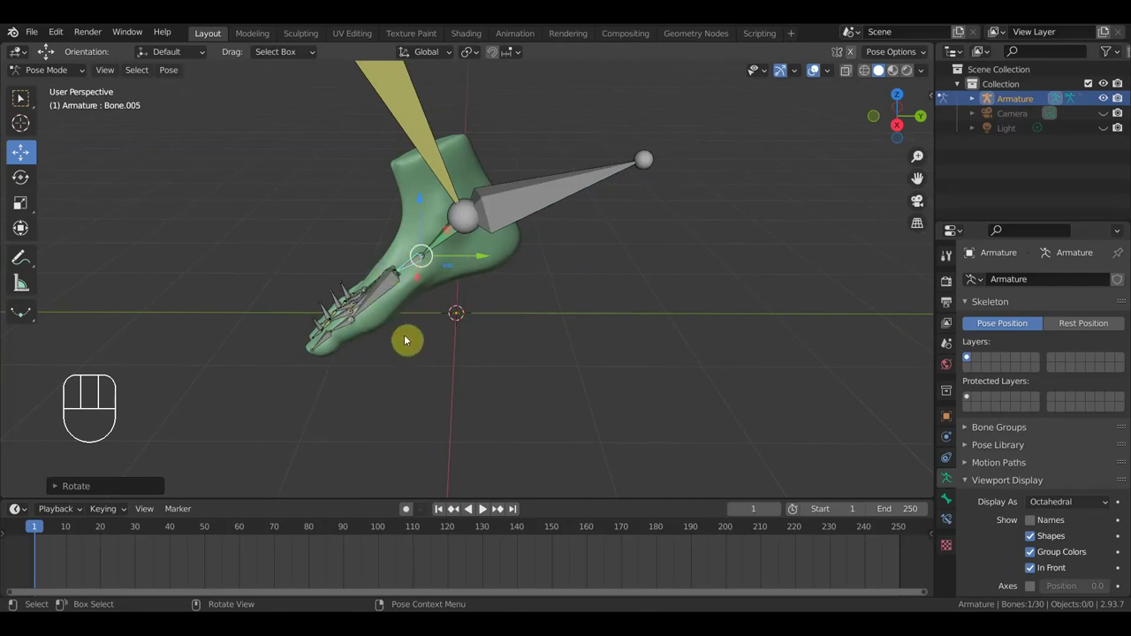
Step: Deselect everything and build up a selection of toe bones while orbiting around the foot
{"action": "left_click", "coordinate": [401, 344]}
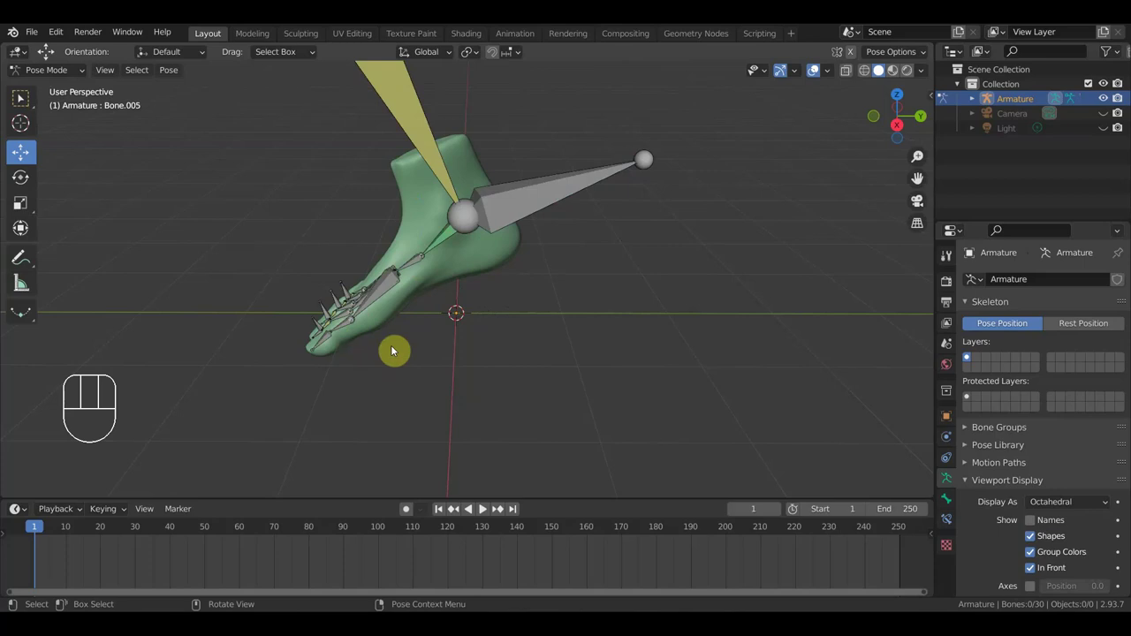
{"action": "left_click", "coordinate": [371, 269]}
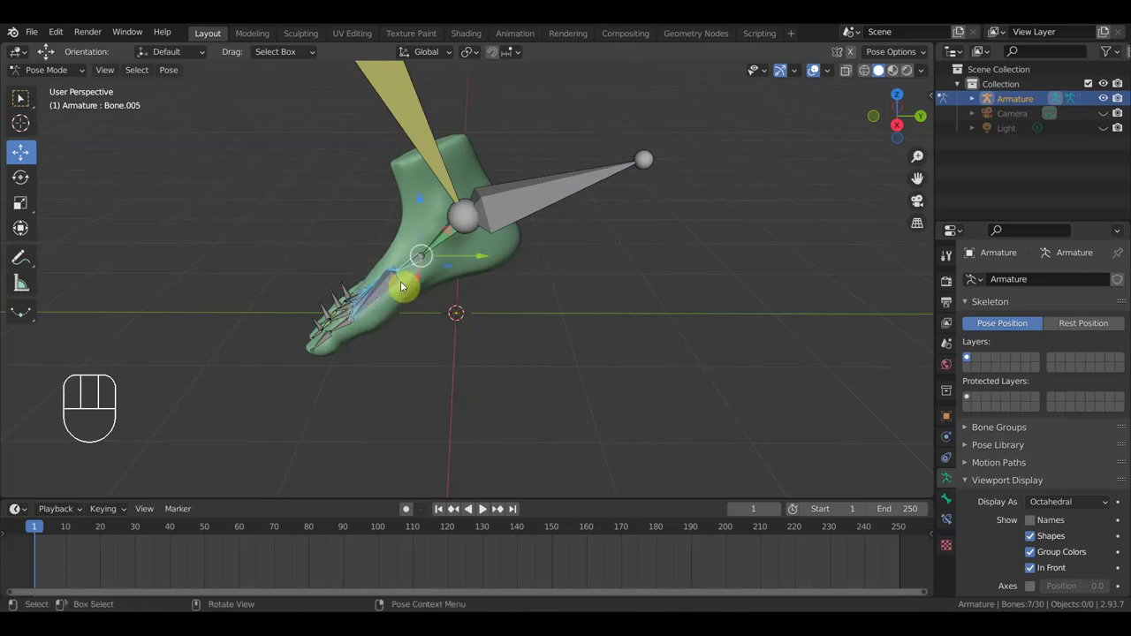
{"action": "left_click_drag", "start_coordinate": [481, 326], "coordinate": [479, 331]}
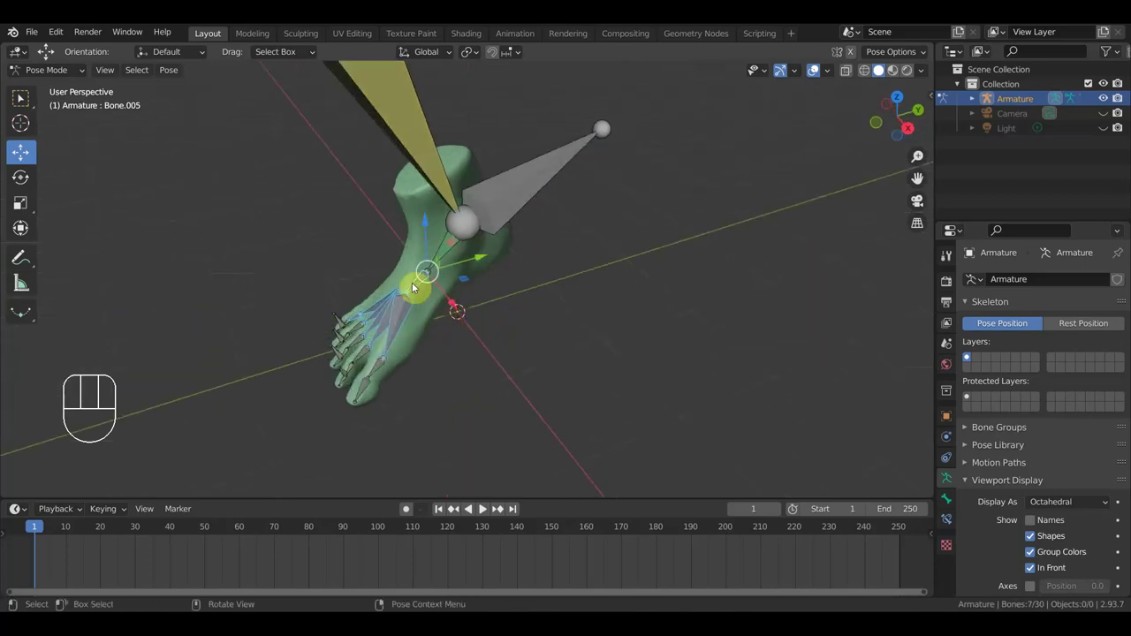
{"action": "left_click", "coordinate": [464, 389]}
{"action": "left_click_drag", "start_coordinate": [487, 398], "coordinate": [470, 396]}
{"action": "left_click_drag", "start_coordinate": [374, 288], "coordinate": [405, 329]}
{"action": "left_click_drag", "start_coordinate": [558, 331], "coordinate": [519, 280]}
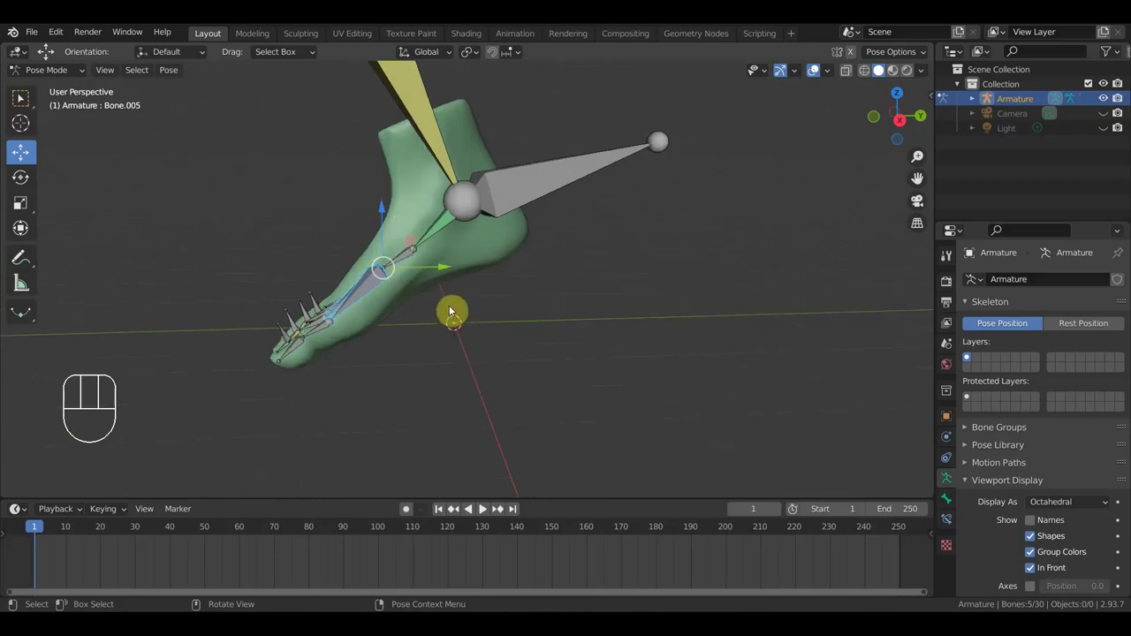
{"action": "left_click_drag", "start_coordinate": [320, 318], "coordinate": [310, 303]}
{"action": "left_click_drag", "start_coordinate": [322, 315], "coordinate": [360, 397]}
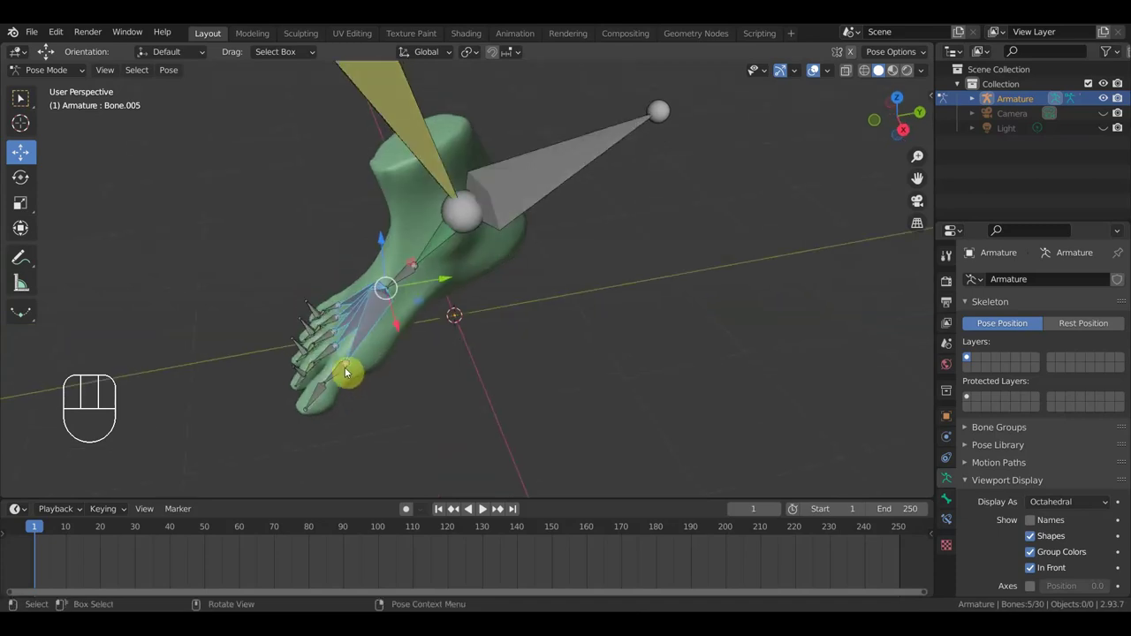
{"action": "left_click", "coordinate": [352, 374]}
{"action": "left_click_drag", "start_coordinate": [375, 379], "coordinate": [391, 385]}
{"action": "left_click_drag", "start_coordinate": [326, 407], "coordinate": [317, 387]}
{"action": "left_click", "coordinate": [317, 364]}
{"action": "left_click", "coordinate": [317, 342]}
Step: Rotate the selected toe bones in right orthographic view to curl them, confirm, and orbit to check the bend
{"action": "key", "text": "KP_3"}
{"action": "key", "text": "r"}
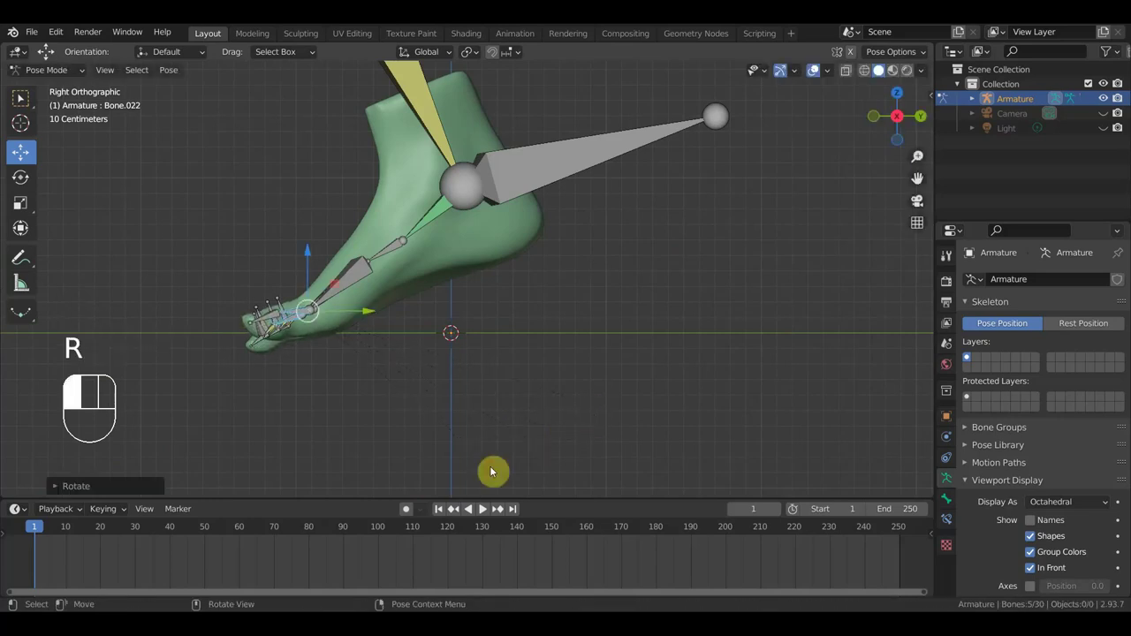
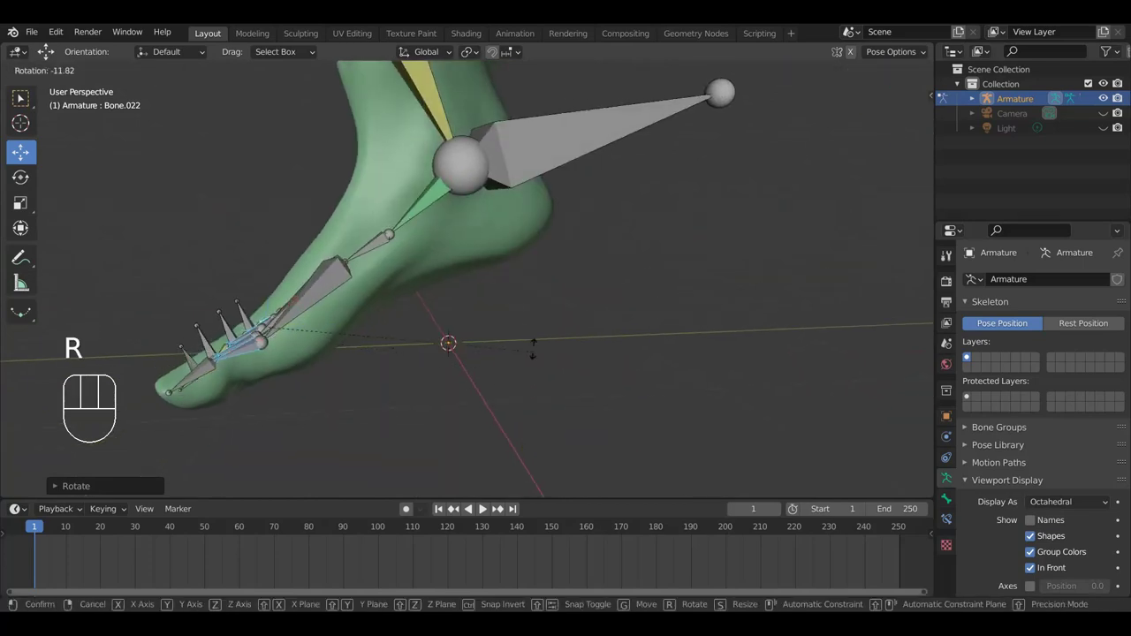
{"action": "left_click", "coordinate": [521, 330]}
{"action": "middle_click", "coordinate": [526, 363]}
{"action": "left_click_drag", "start_coordinate": [197, 301], "coordinate": [246, 332]}
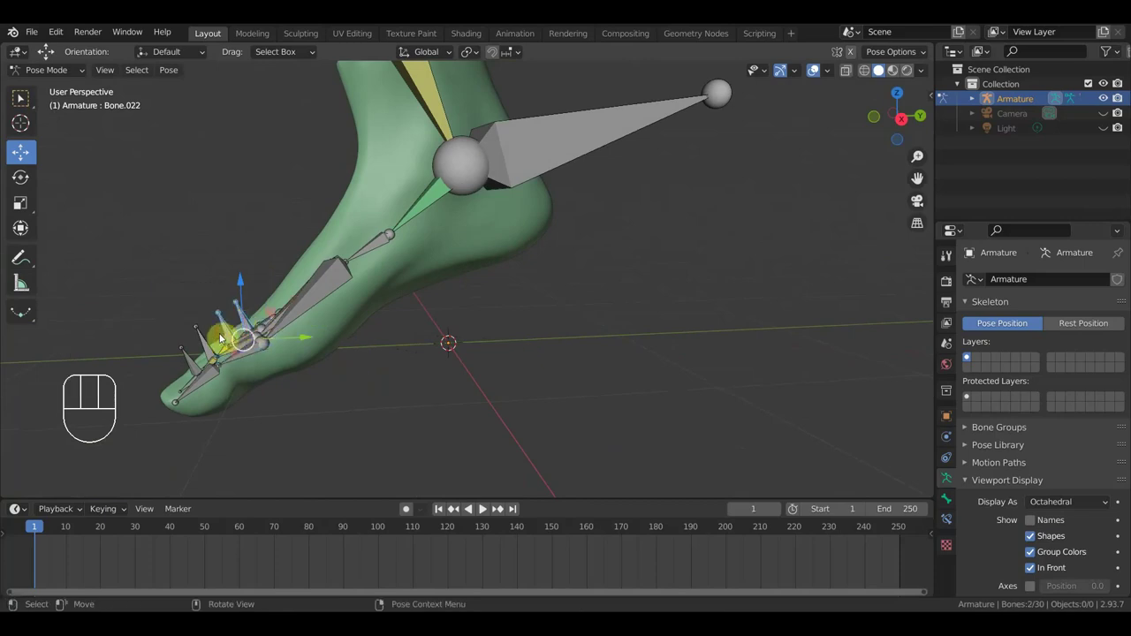
{"action": "middle_click", "coordinate": [200, 361]}
{"action": "left_click_drag", "start_coordinate": [191, 361], "coordinate": [208, 369]}
{"action": "left_click_drag", "start_coordinate": [223, 307], "coordinate": [230, 296]}
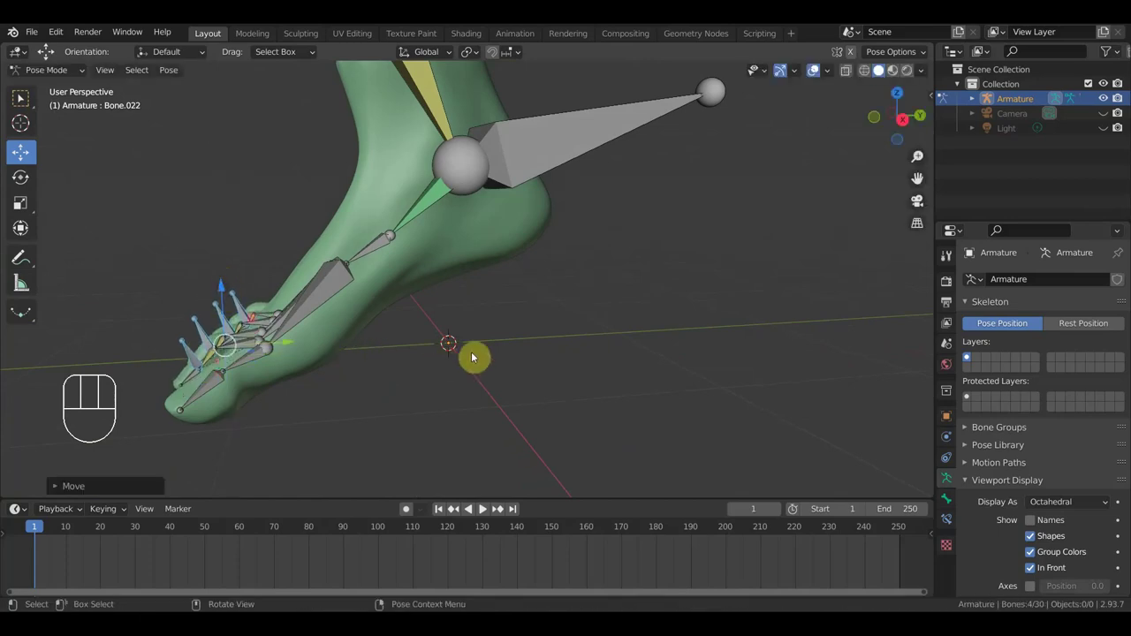
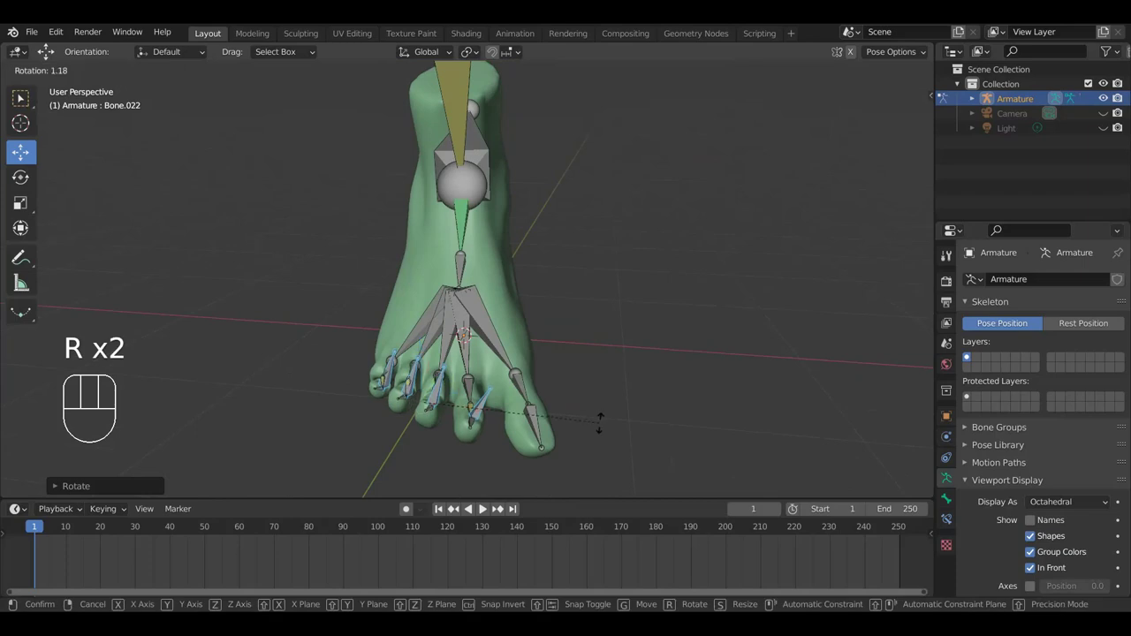
Step: Confirm the toe rotation, test-rotate the leg/foot bone bending the mesh, and bring up options to reset its pose
{"action": "left_click", "coordinate": [605, 412]}
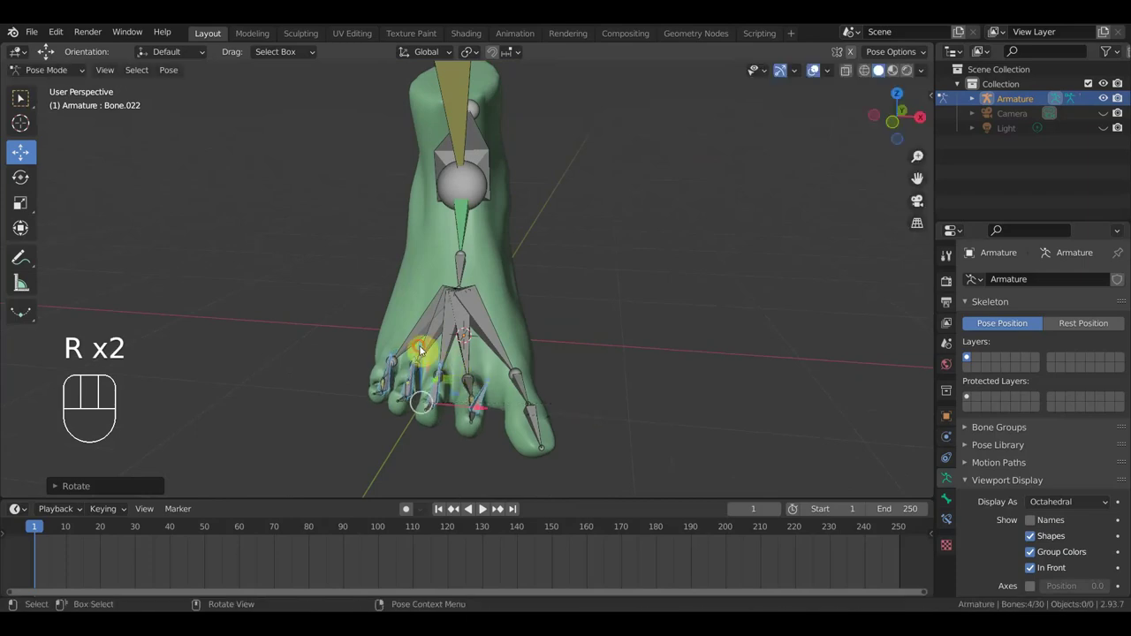
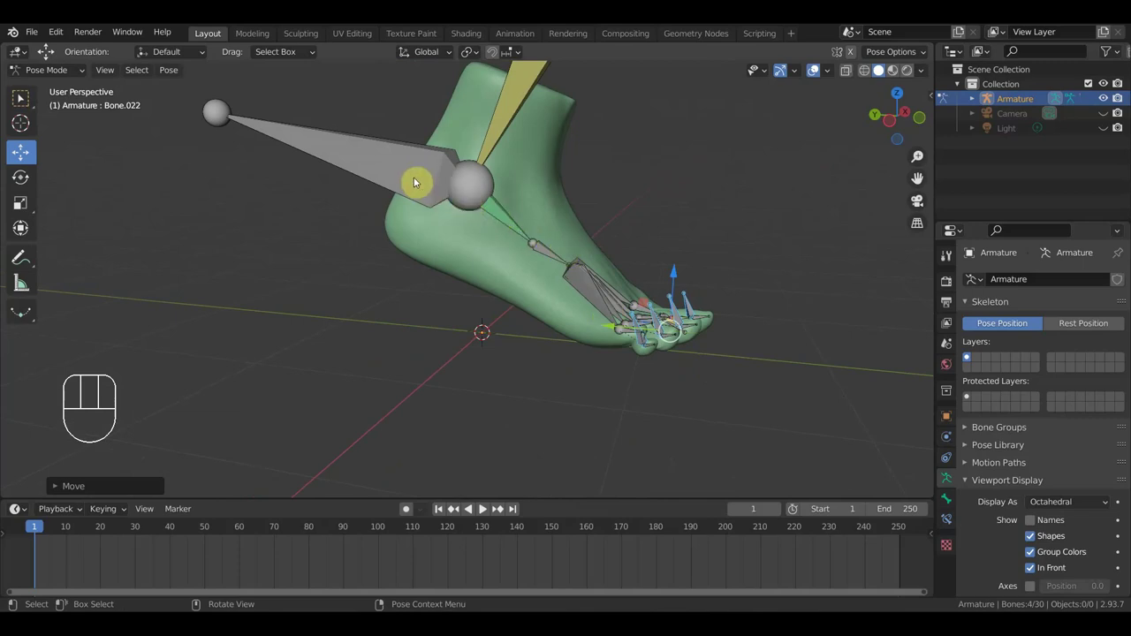
{"action": "left_click_drag", "start_coordinate": [506, 218], "coordinate": [569, 232]}
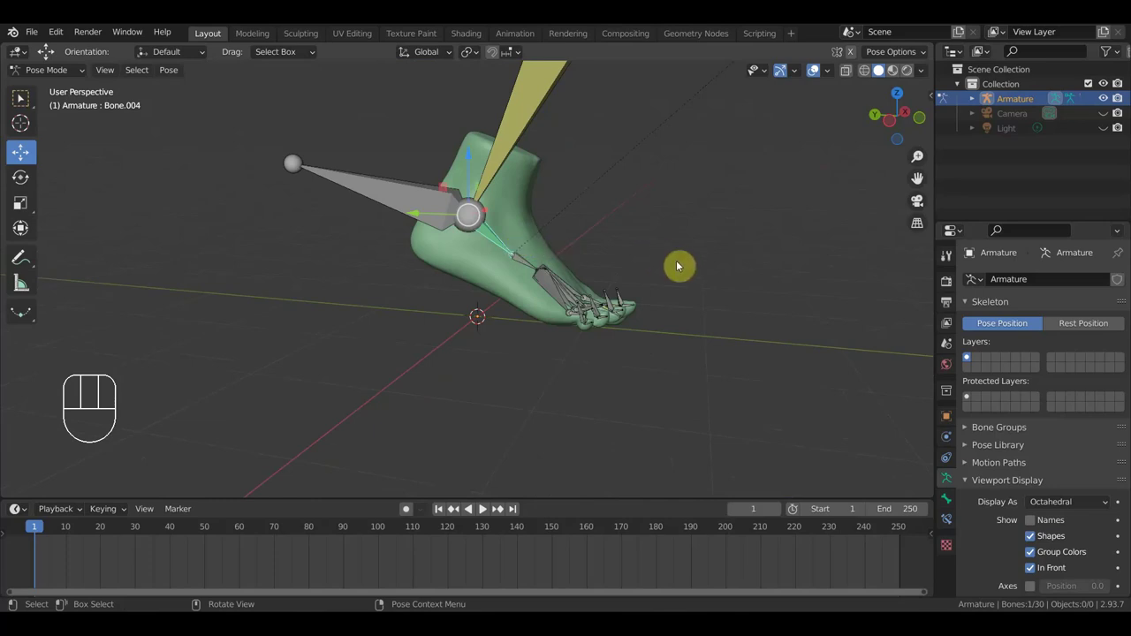
{"action": "key", "text": "r"}
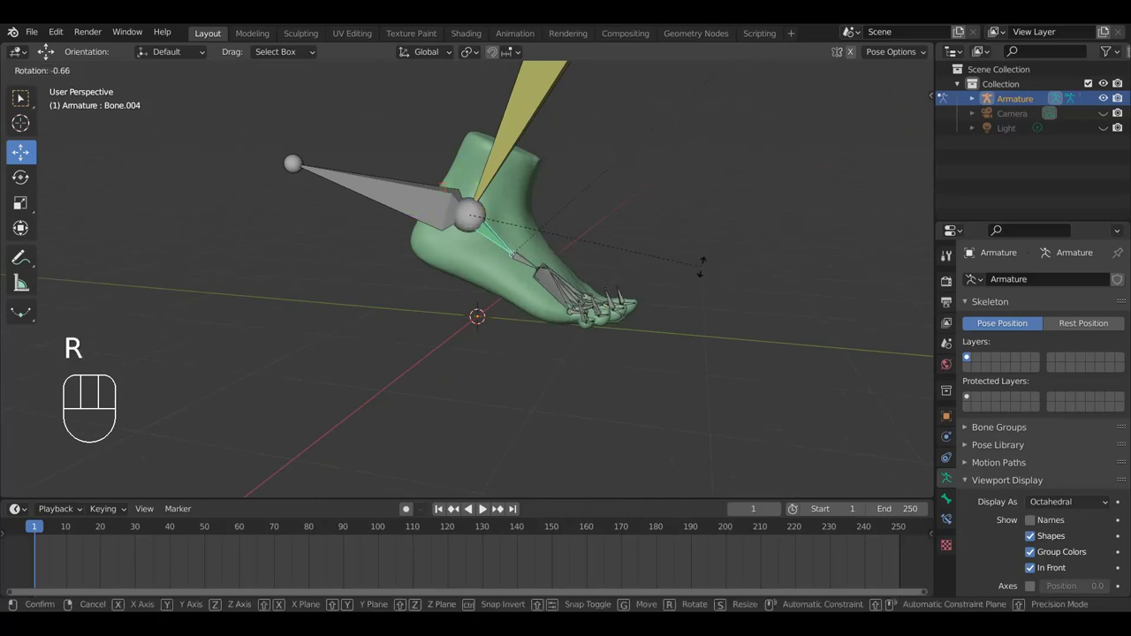
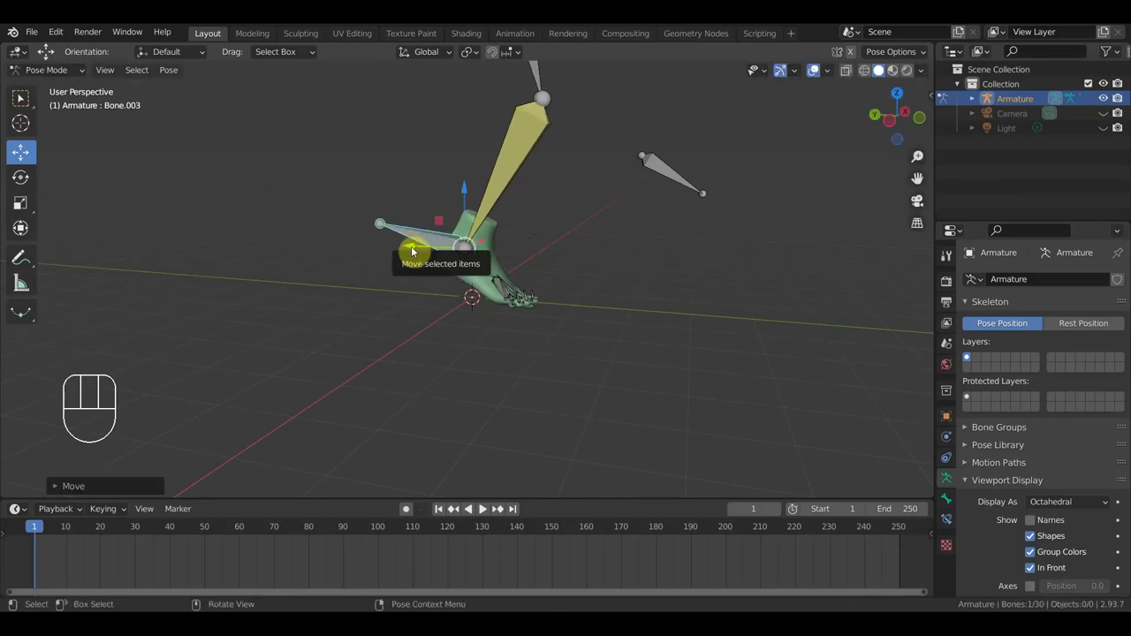
{"action": "key", "text": "ctrl+a"}
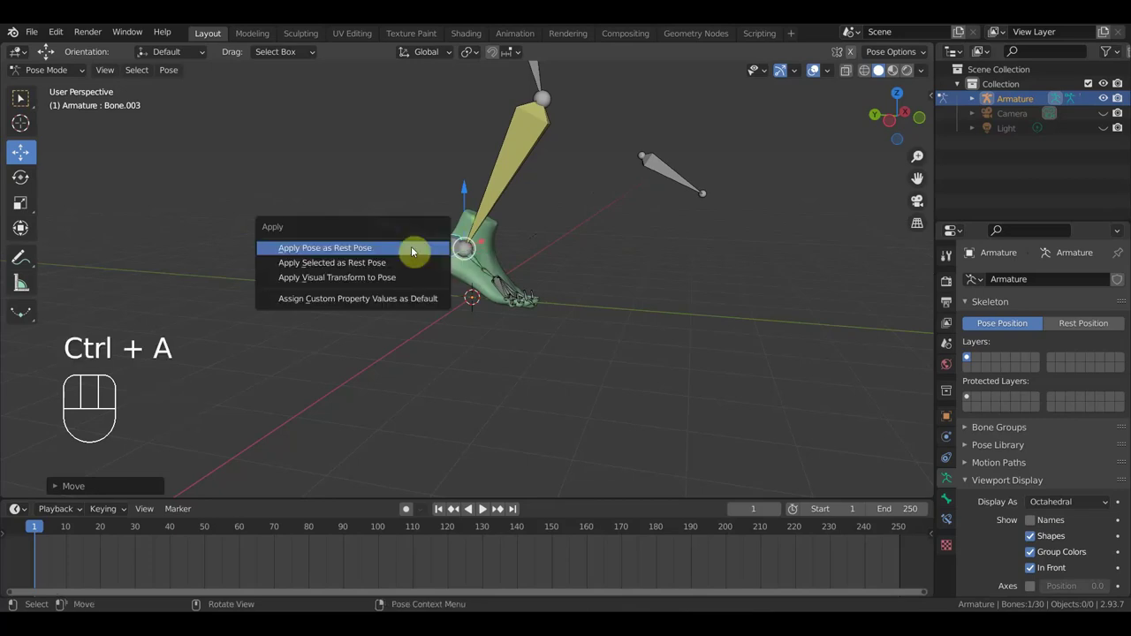
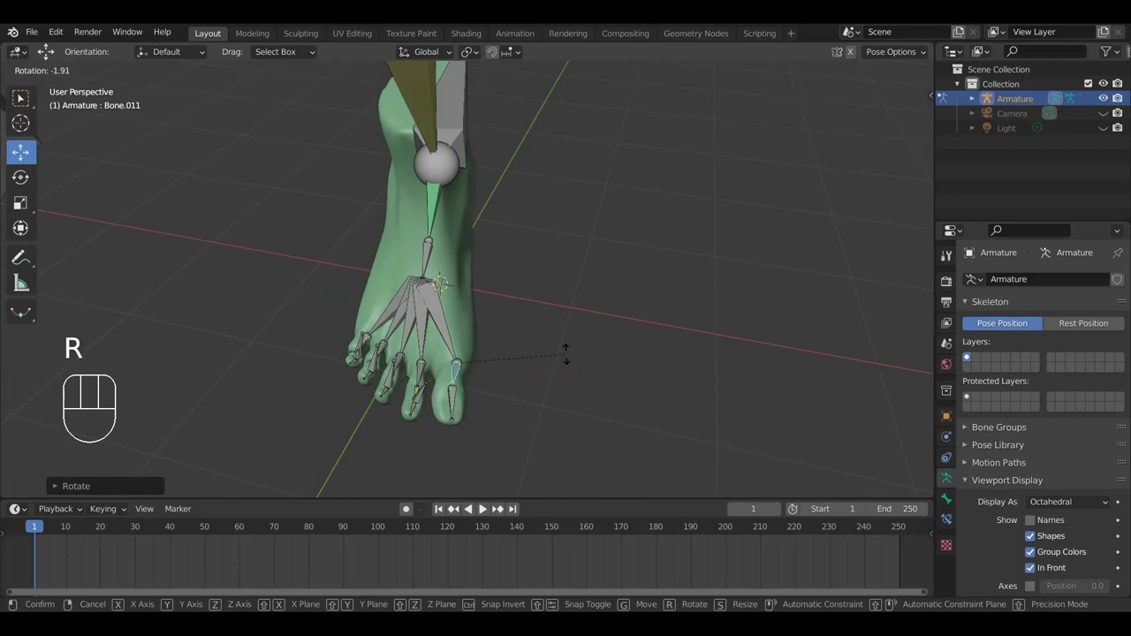
Step: Finish the toe-bone test rotation, pick another toe bone and view it along the toes
{"action": "left_click", "coordinate": [559, 365]}
{"action": "left_click_drag", "start_coordinate": [561, 366], "coordinate": [563, 405]}
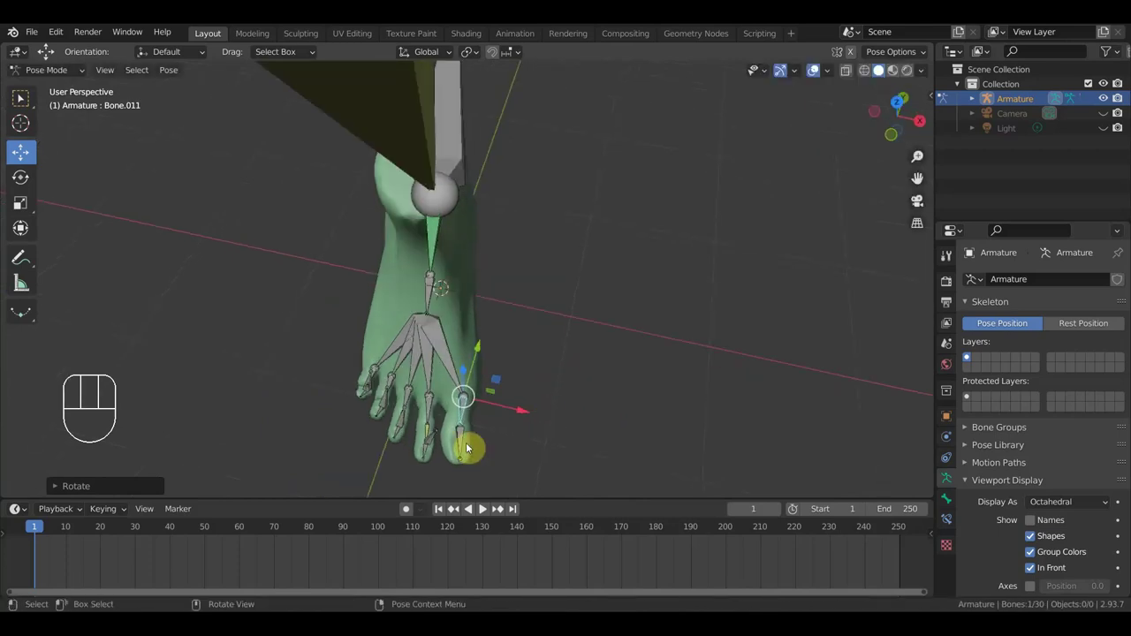
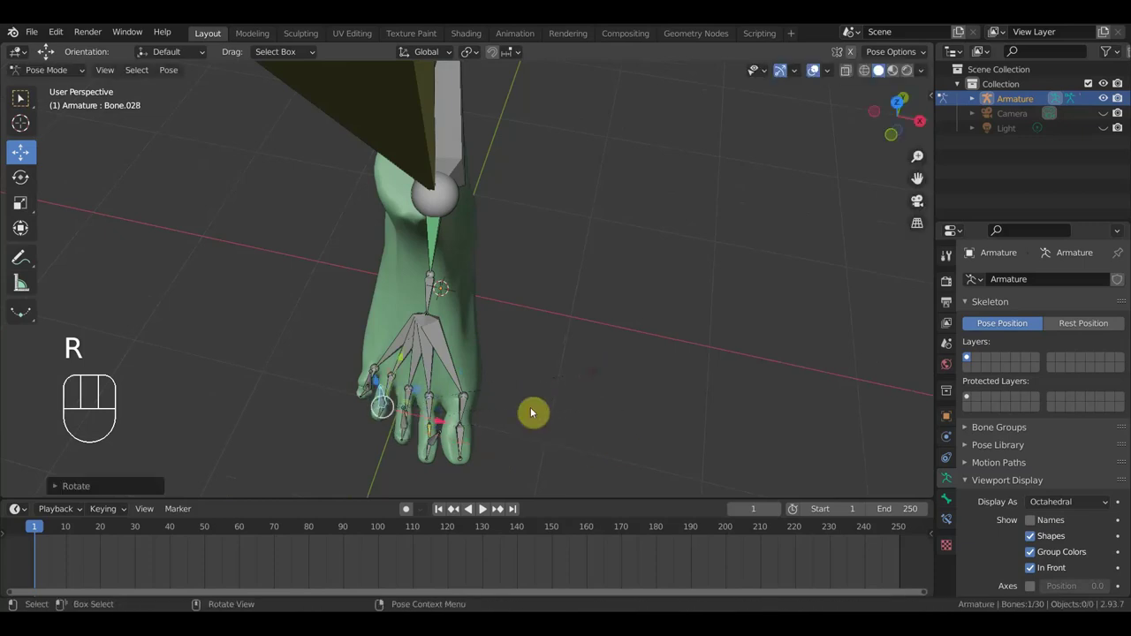
{"action": "left_click_drag", "start_coordinate": [446, 428], "coordinate": [453, 431]}
{"action": "left_click_drag", "start_coordinate": [377, 395], "coordinate": [411, 409]}
{"action": "left_click_drag", "start_coordinate": [550, 448], "coordinate": [537, 390]}
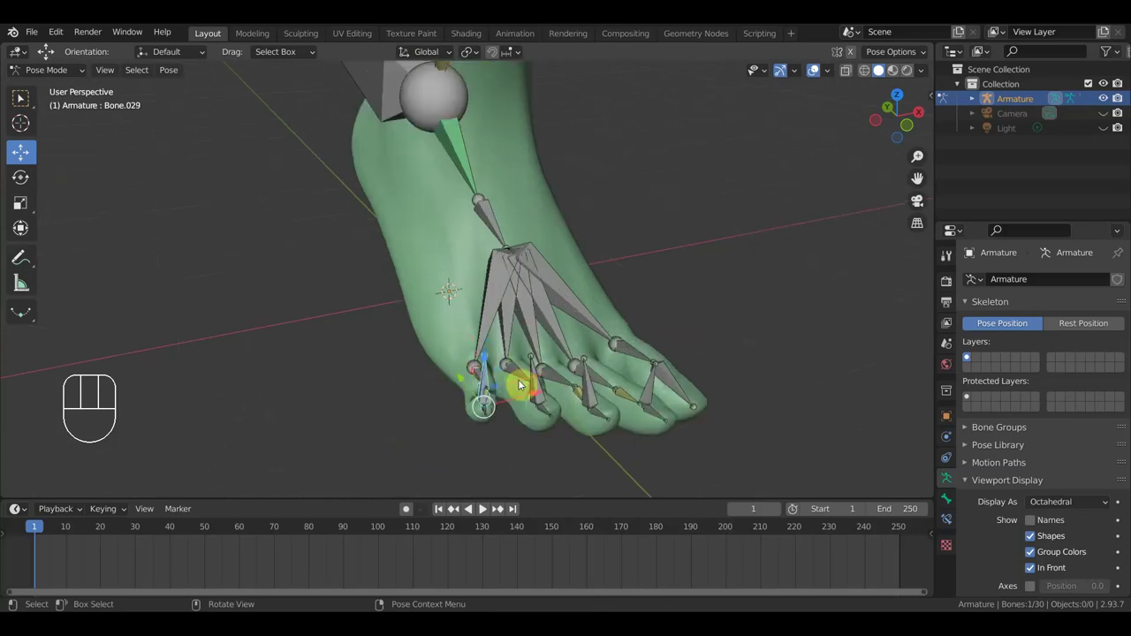
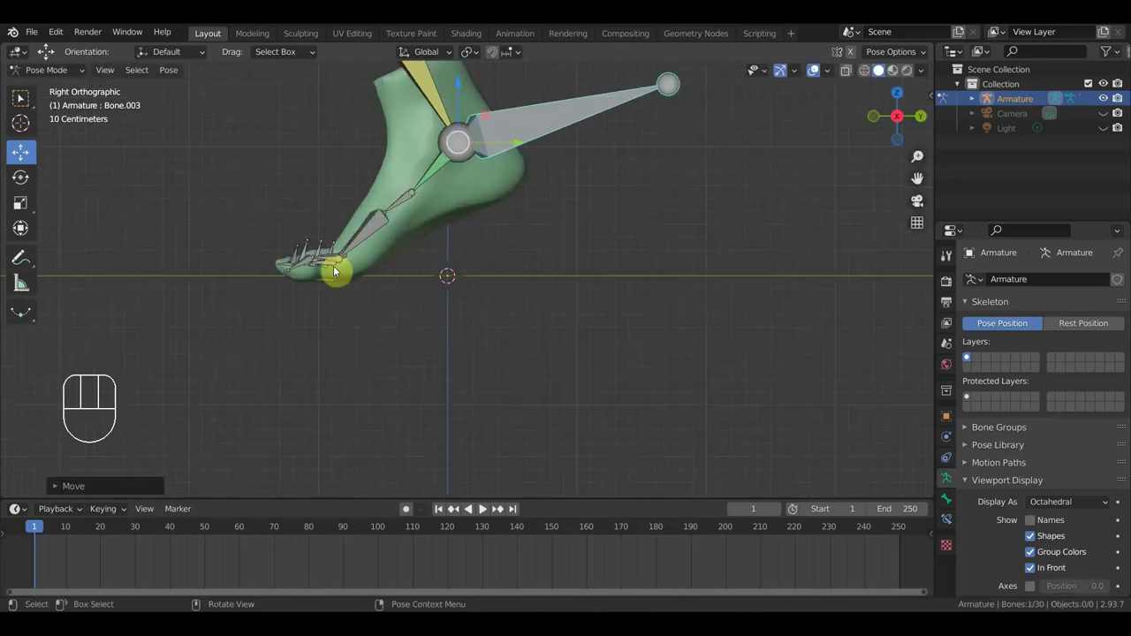
Step: Test-rotate the small bone above the ankle, then make the top-of-foot bone (Bone.006) active
{"action": "left_click", "coordinate": [359, 248]}
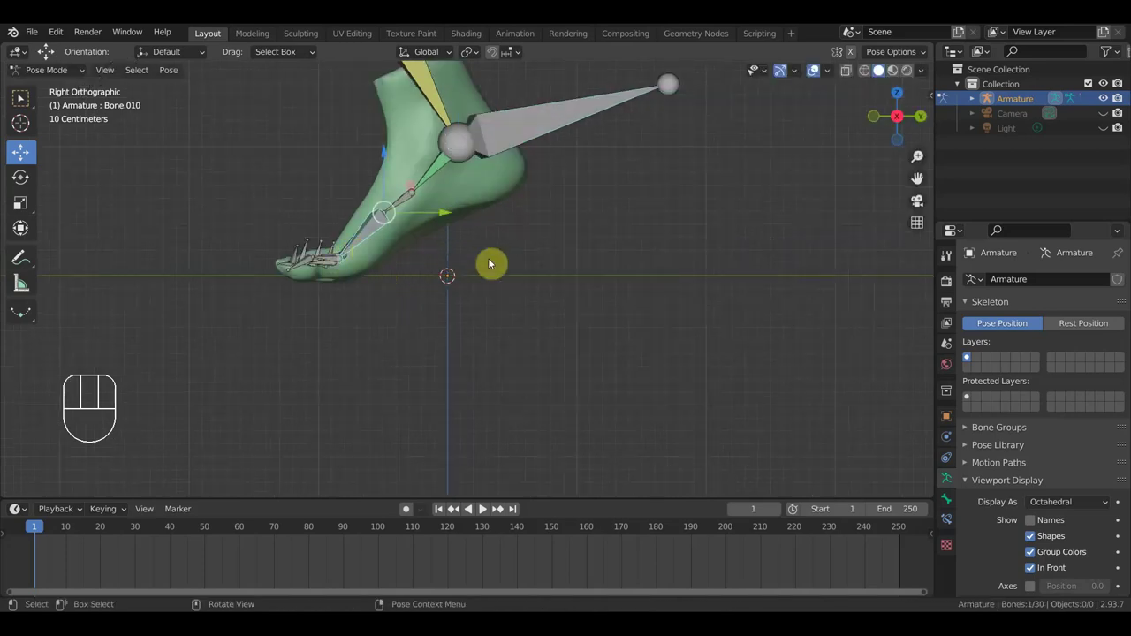
{"action": "key", "text": "r"}
{"action": "left_click_drag", "start_coordinate": [508, 264], "coordinate": [724, 303]}
{"action": "left_click_drag", "start_coordinate": [506, 297], "coordinate": [629, 323]}
{"action": "left_click_drag", "start_coordinate": [630, 323], "coordinate": [697, 294]}
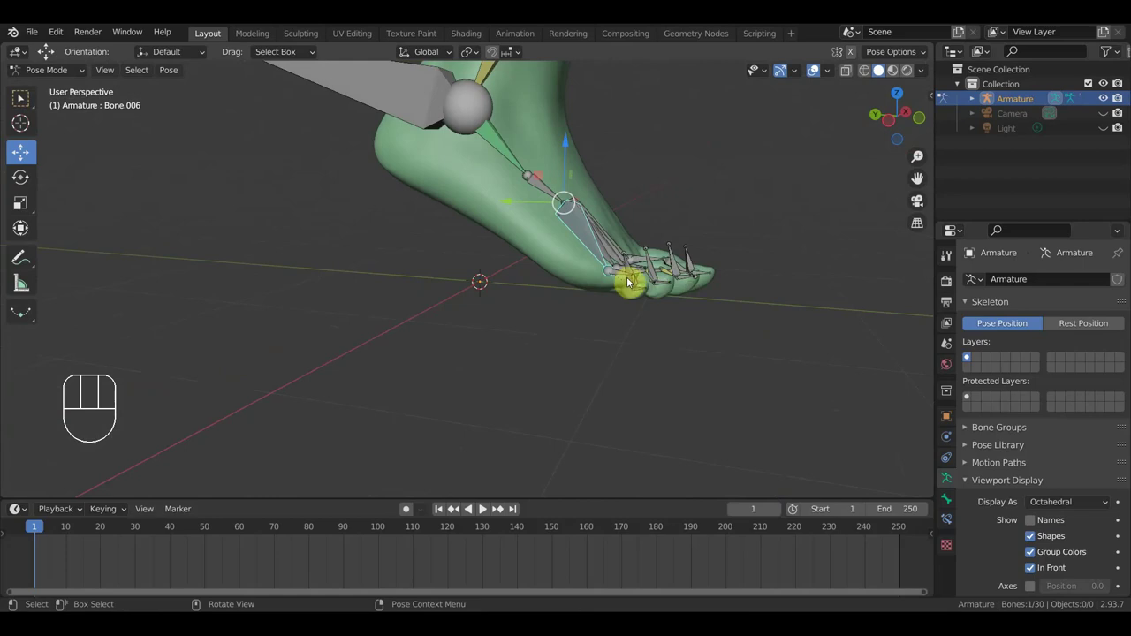
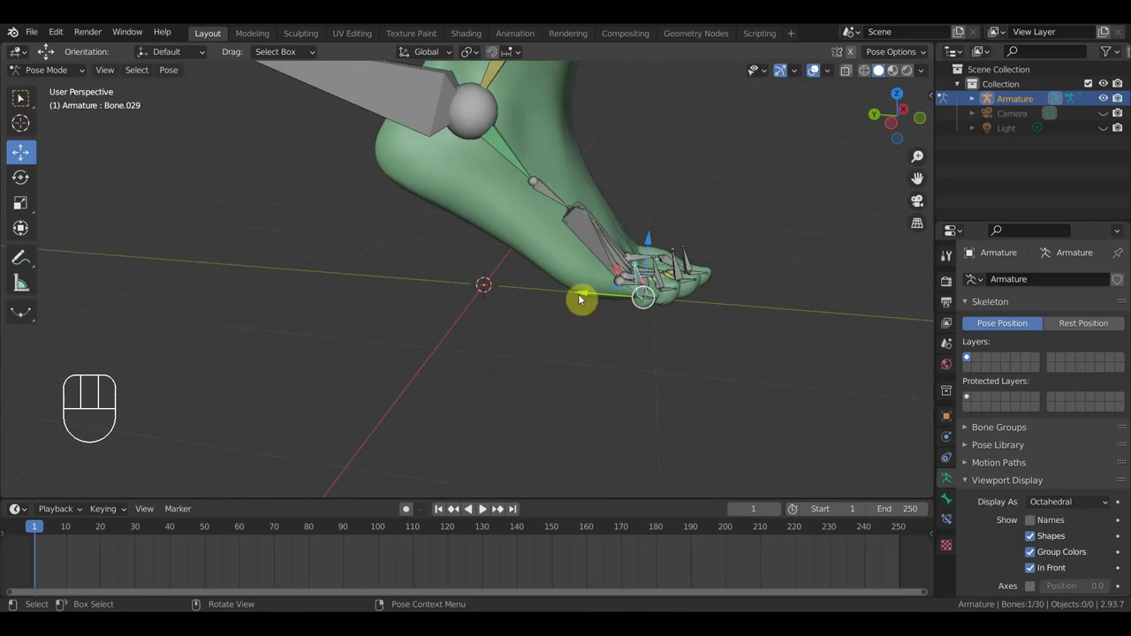
{"action": "left_click_drag", "start_coordinate": [584, 296], "coordinate": [592, 296]}
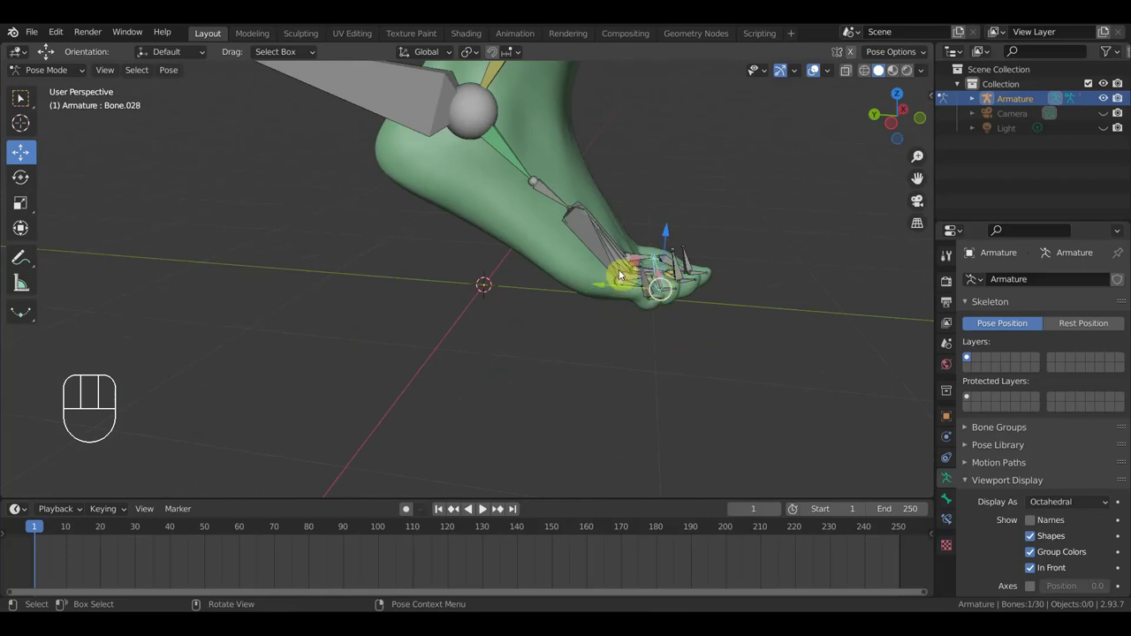
{"action": "left_click_drag", "start_coordinate": [609, 253], "coordinate": [646, 275]}
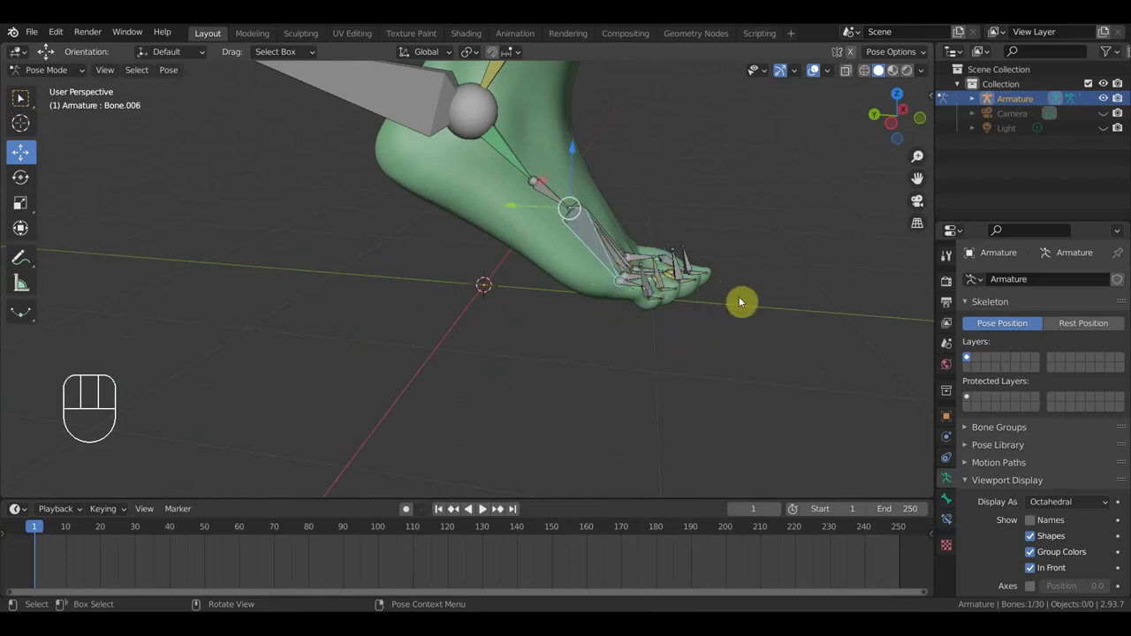
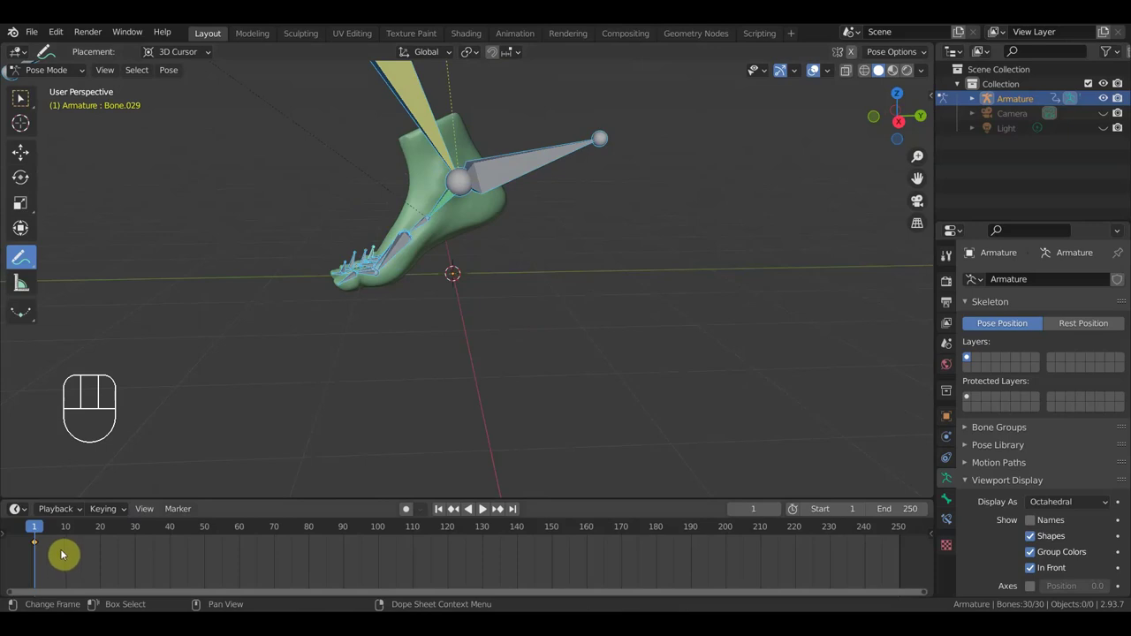
Step: Slide the starting keyframes of all rig bones along the timeline
{"action": "key", "text": "g"}
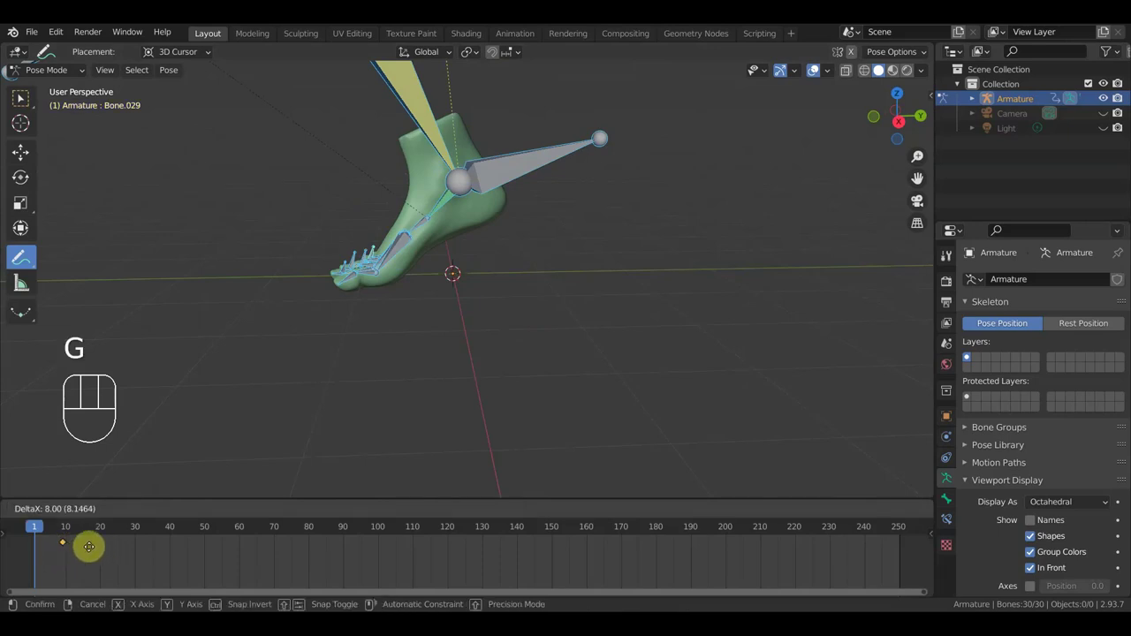
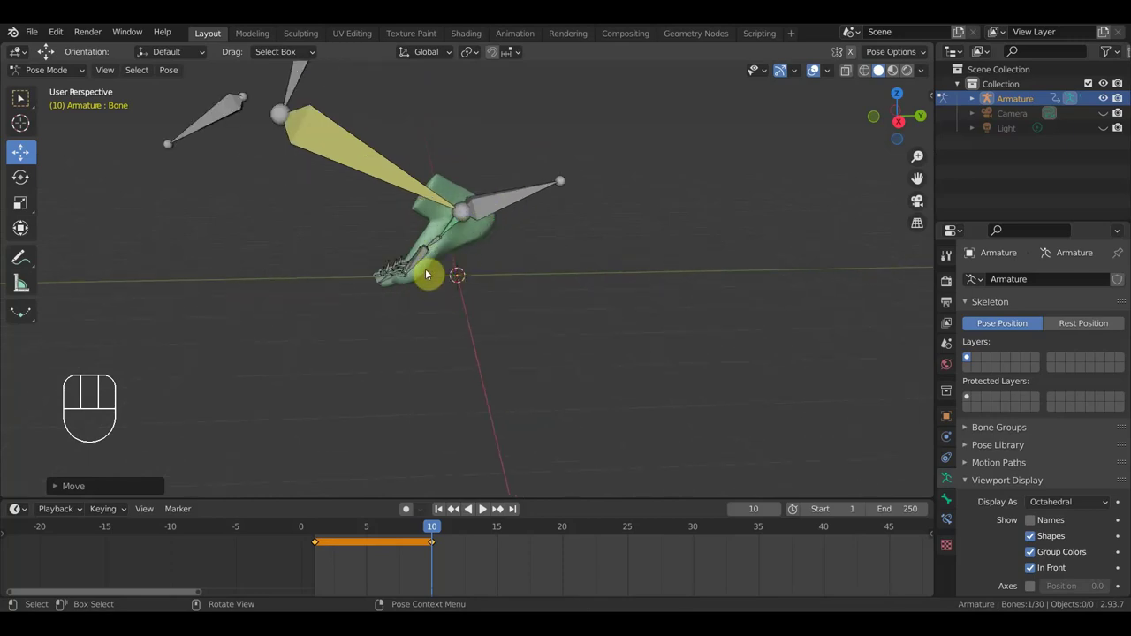
Step: Box-select the toe bones and try curling them with rotate, undoing the attempts
{"action": "left_click_drag", "start_coordinate": [400, 287], "coordinate": [381, 260]}
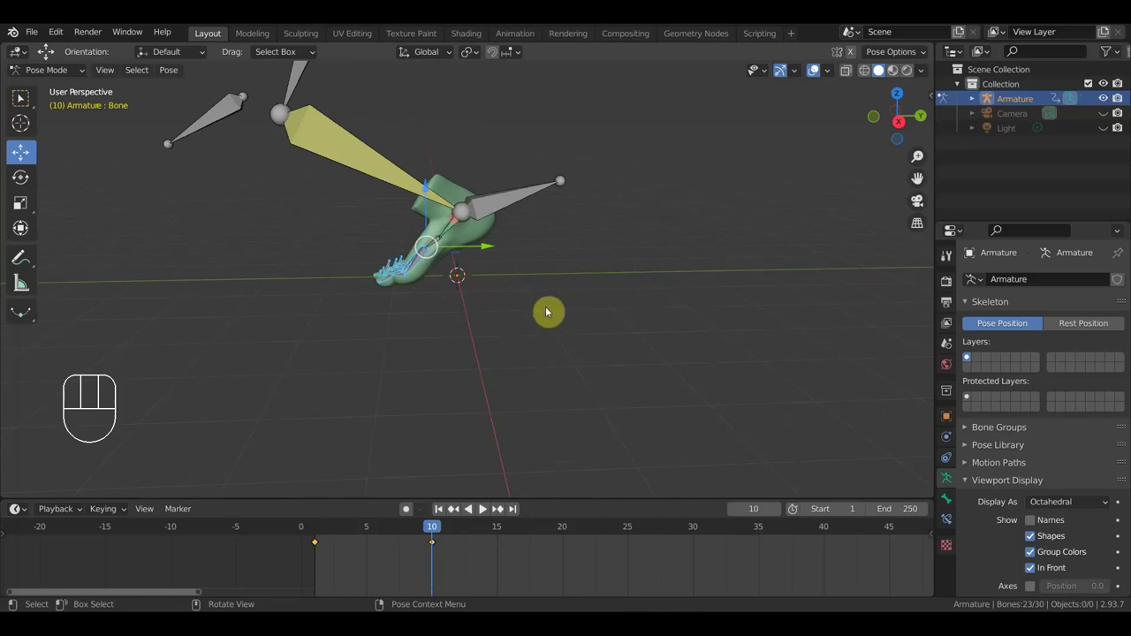
{"action": "key", "text": "r"}
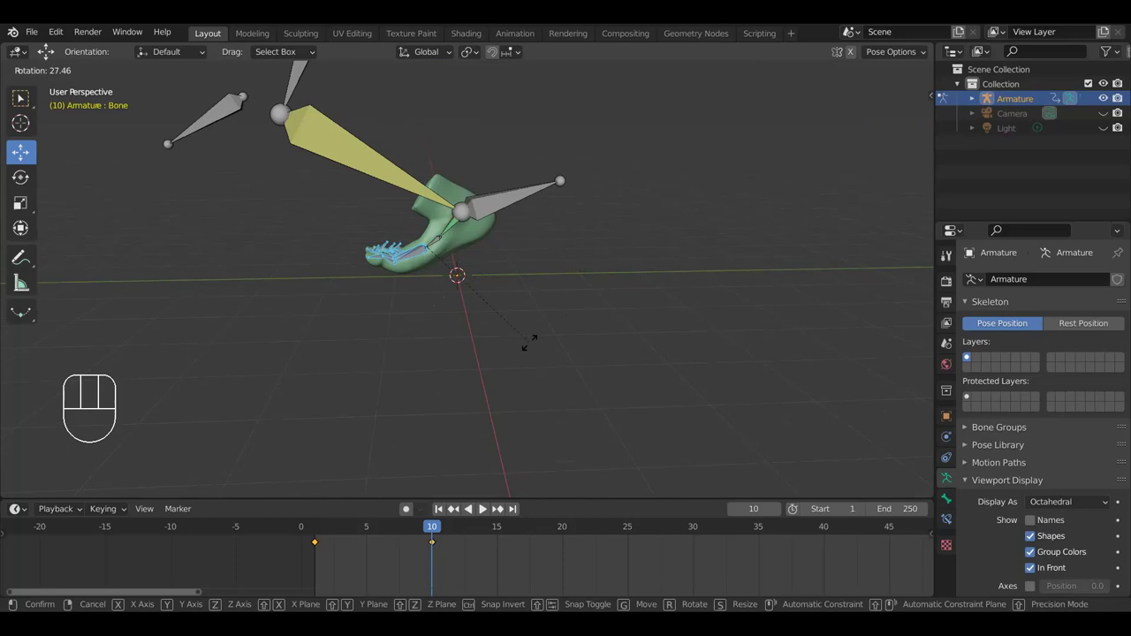
{"action": "left_click", "coordinate": [569, 296]}
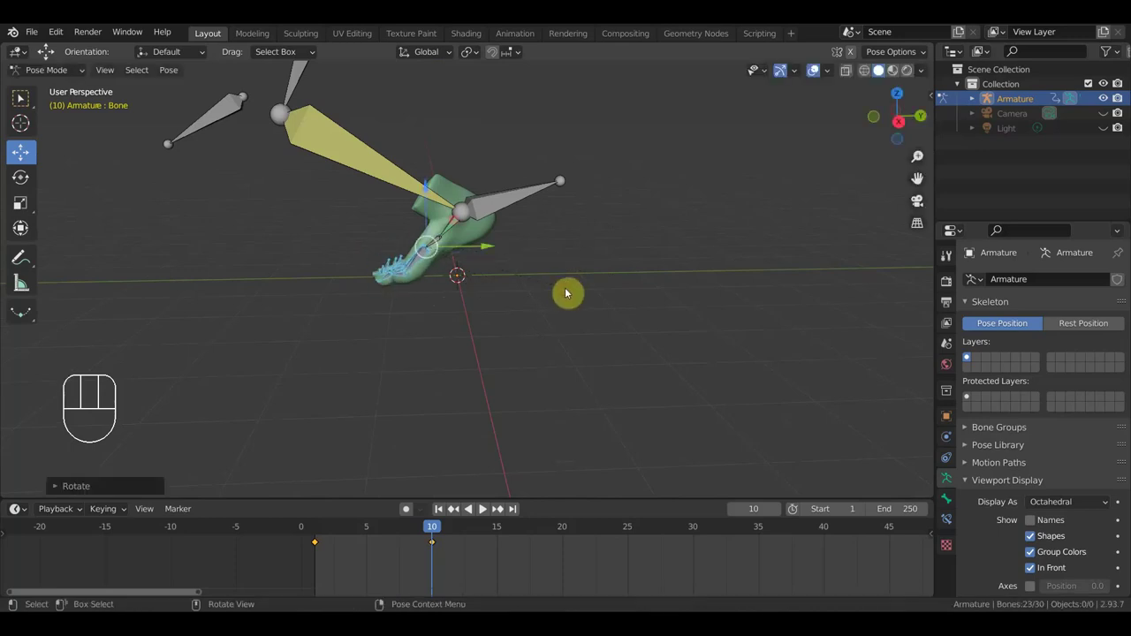
{"action": "key", "text": "ctrl+z"}
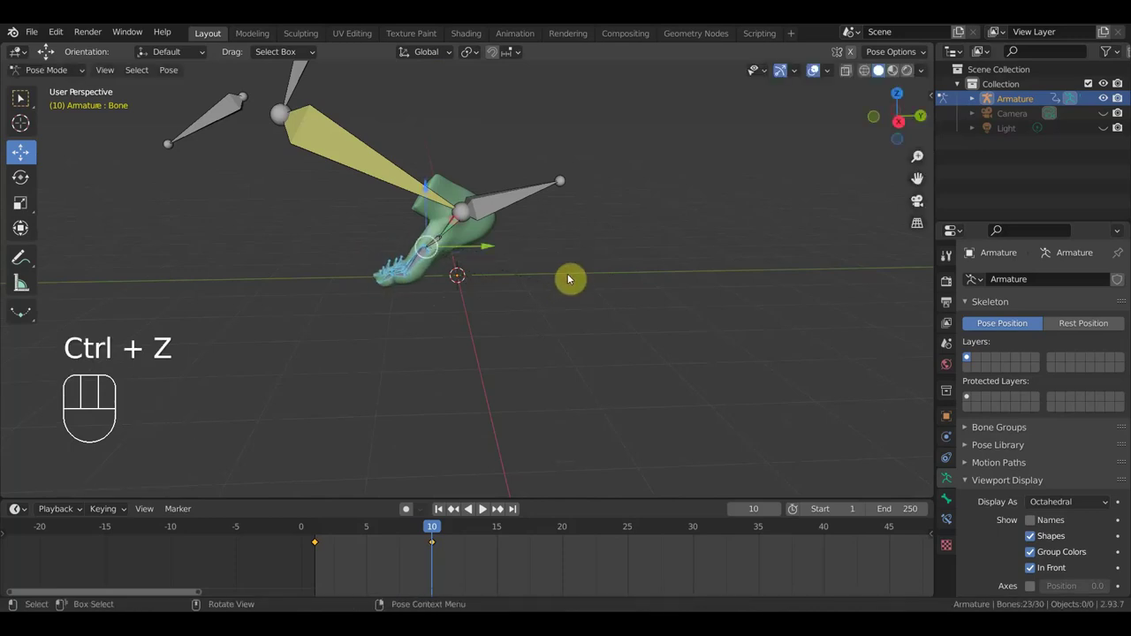
{"action": "key", "text": "r"}
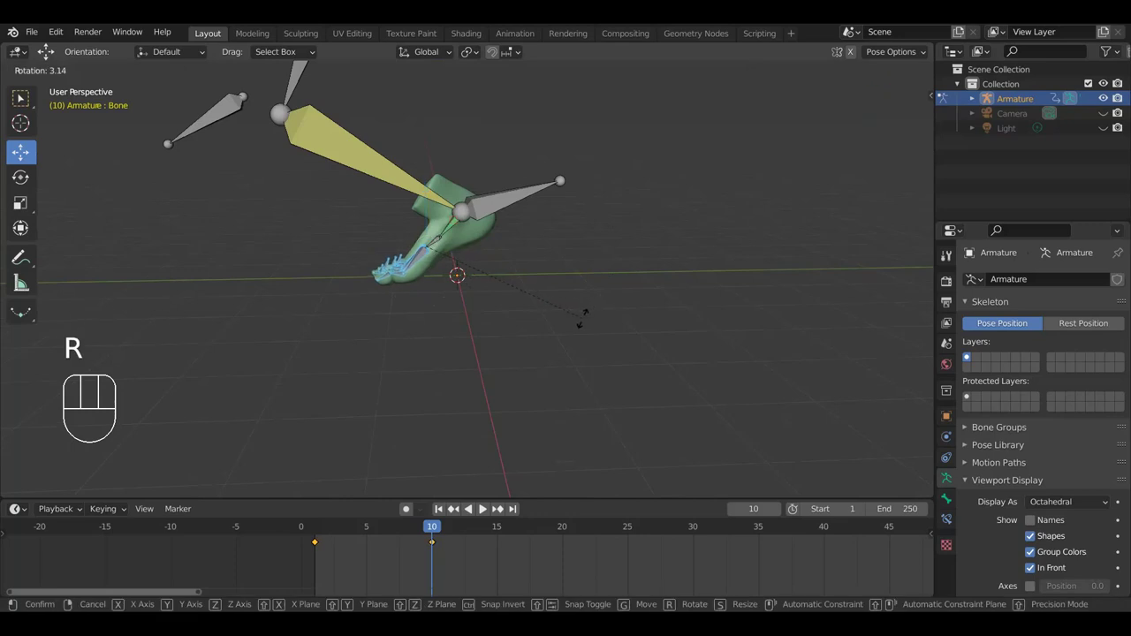
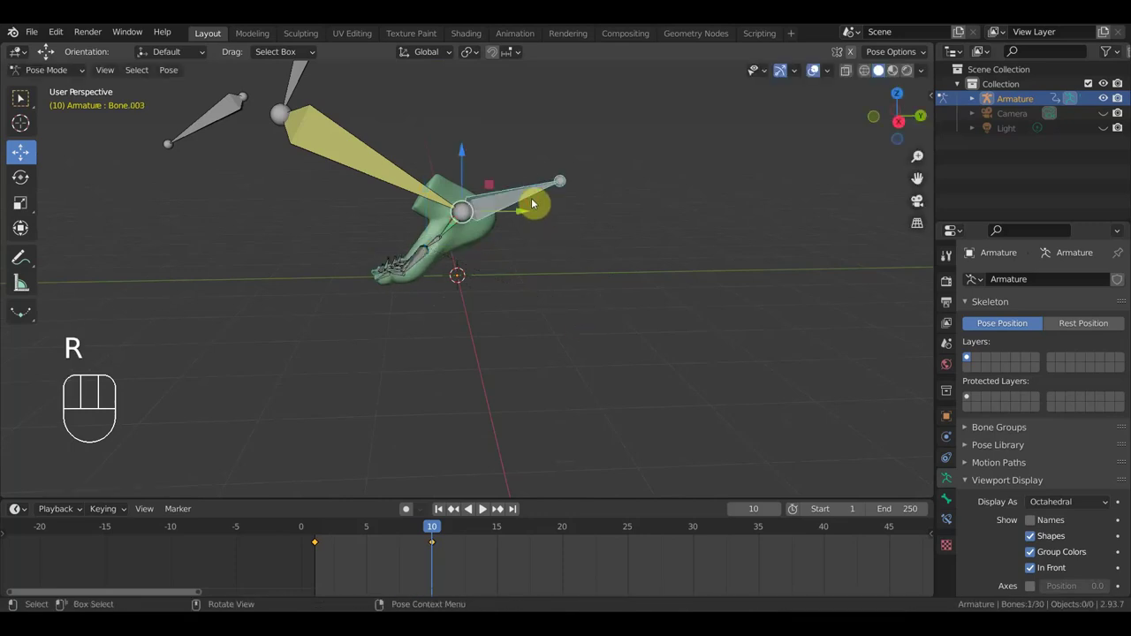
{"action": "left_click_drag", "start_coordinate": [532, 220], "coordinate": [556, 256]}
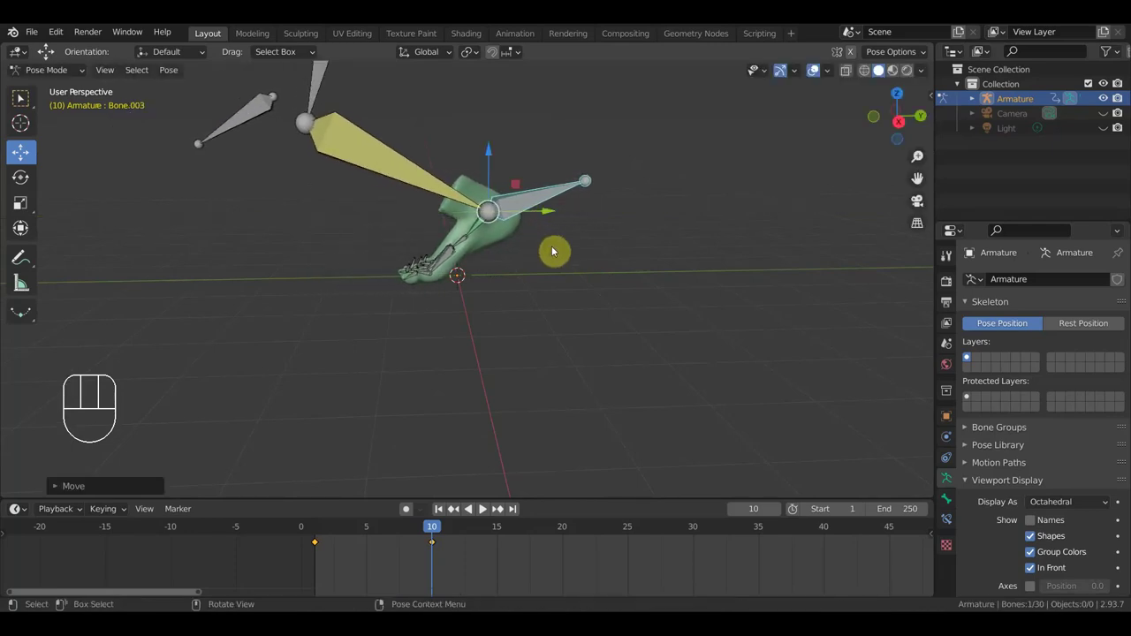
{"action": "key", "text": "ctrl+z"}
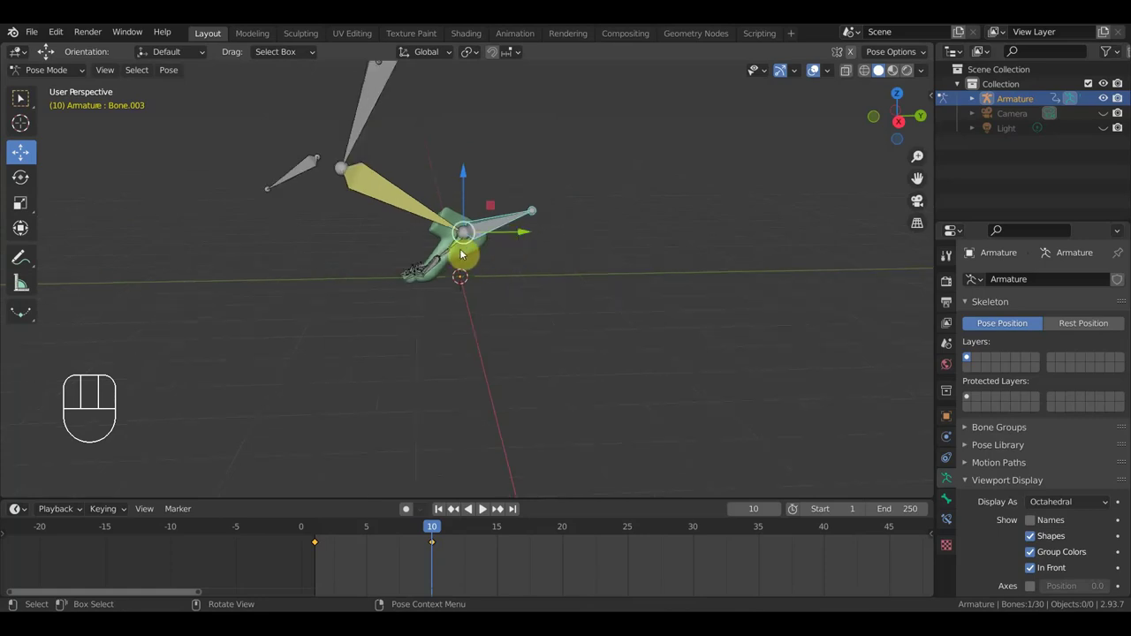
Step: Keyframe the pose on all rig bones at frame 10 and play the toe-curl animation
{"action": "key", "text": "a"}
{"action": "key", "text": "i"}
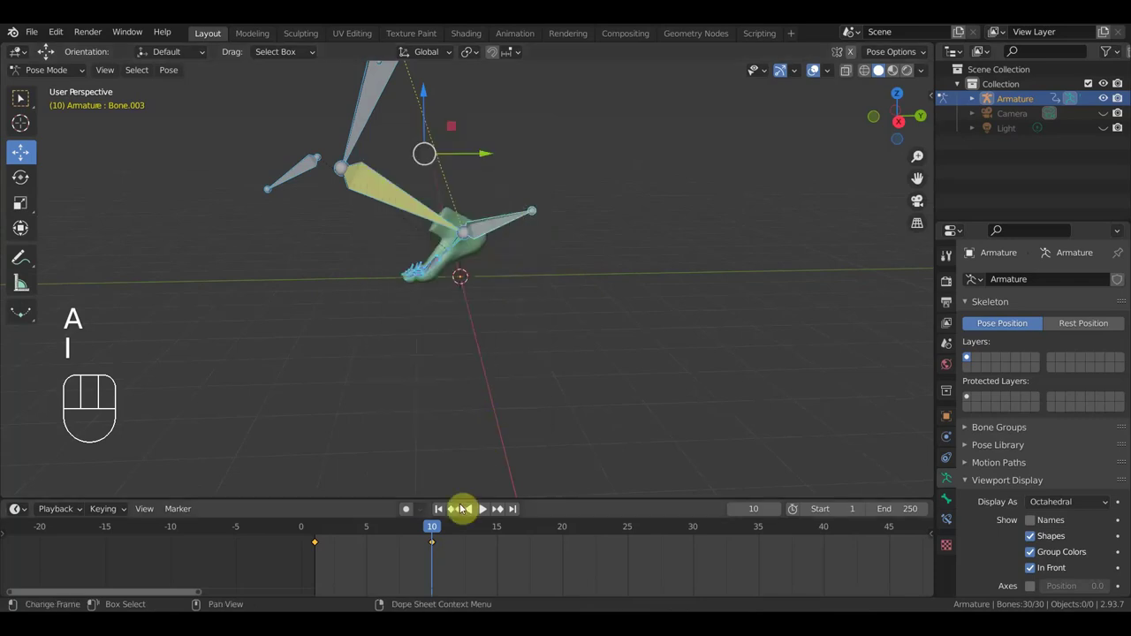
{"action": "left_click_drag", "start_coordinate": [429, 532], "coordinate": [410, 508]}
Step: Scrub back to an earlier frame and select the heel bone while viewing the toes
{"action": "left_click_drag", "start_coordinate": [559, 452], "coordinate": [597, 458]}
{"action": "left_click", "coordinate": [820, 84]}
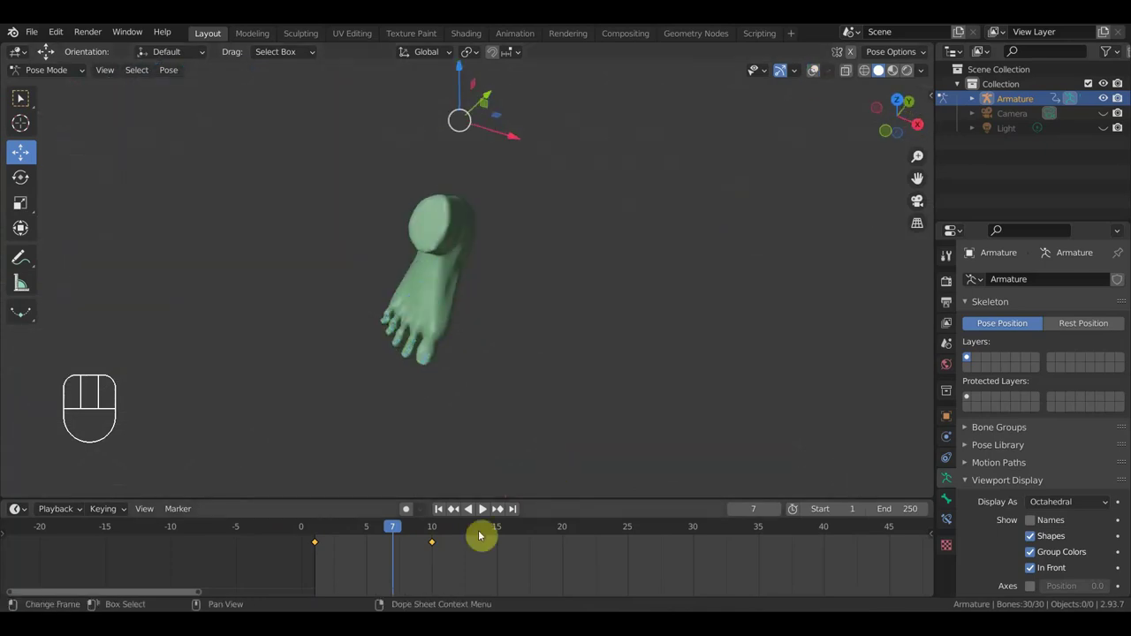
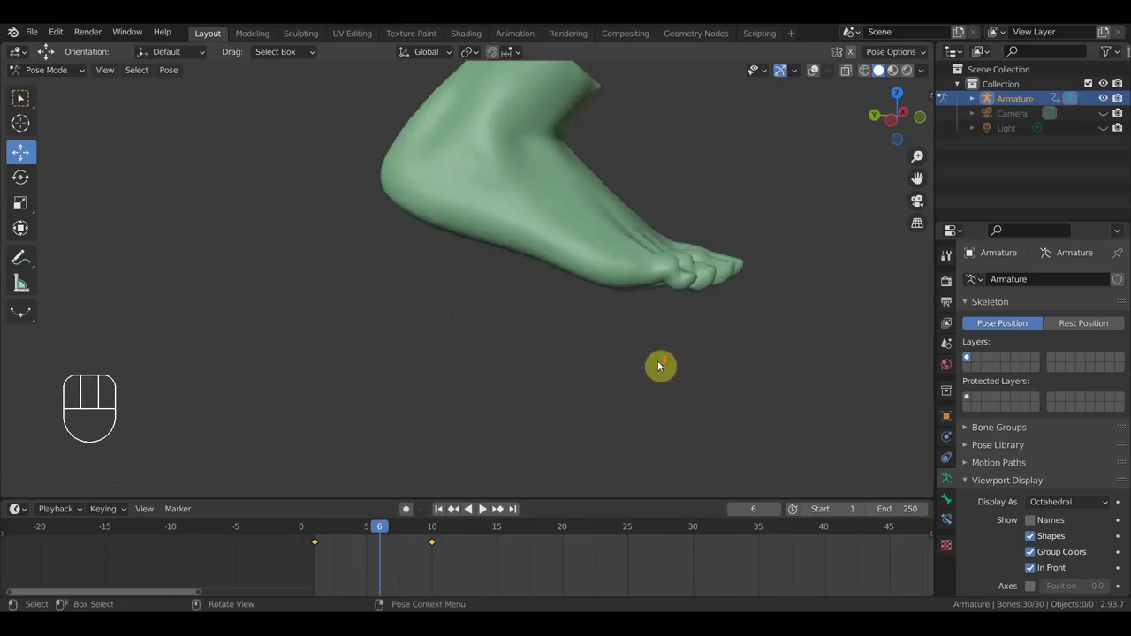
{"action": "left_click_drag", "start_coordinate": [754, 349], "coordinate": [683, 382]}
{"action": "left_click", "coordinate": [820, 80]}
{"action": "middle_click", "coordinate": [674, 307]}
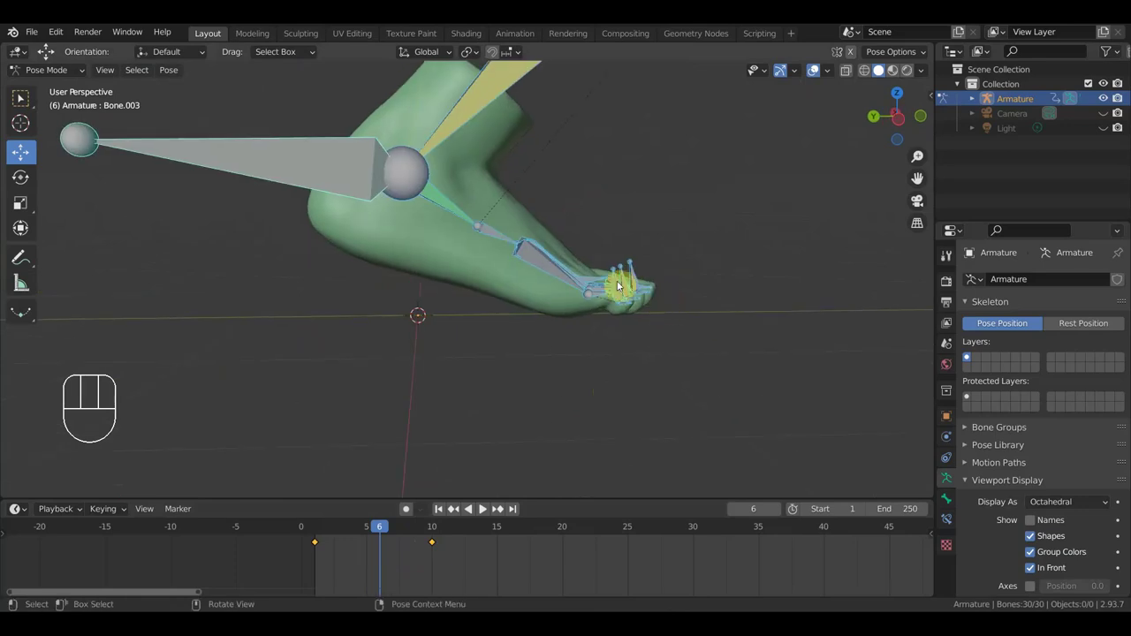
{"action": "left_click_drag", "start_coordinate": [622, 290], "coordinate": [670, 323]}
Step: Test-rotate two individual toe bones (Bone.026, Bone.011) from different angles
{"action": "left_click_drag", "start_coordinate": [652, 328], "coordinate": [623, 341]}
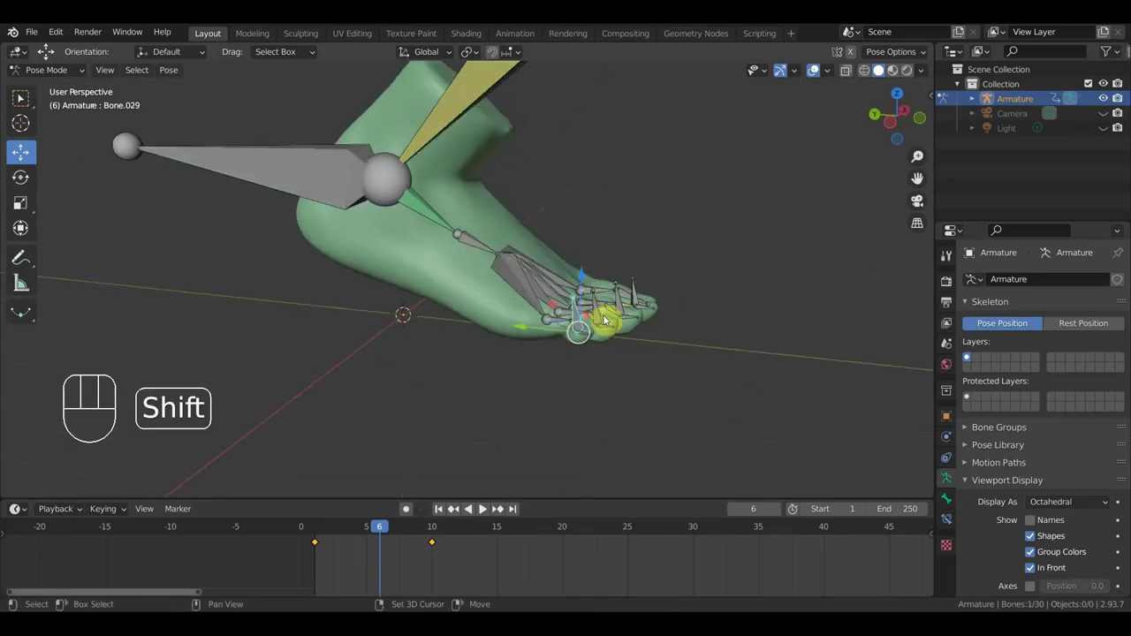
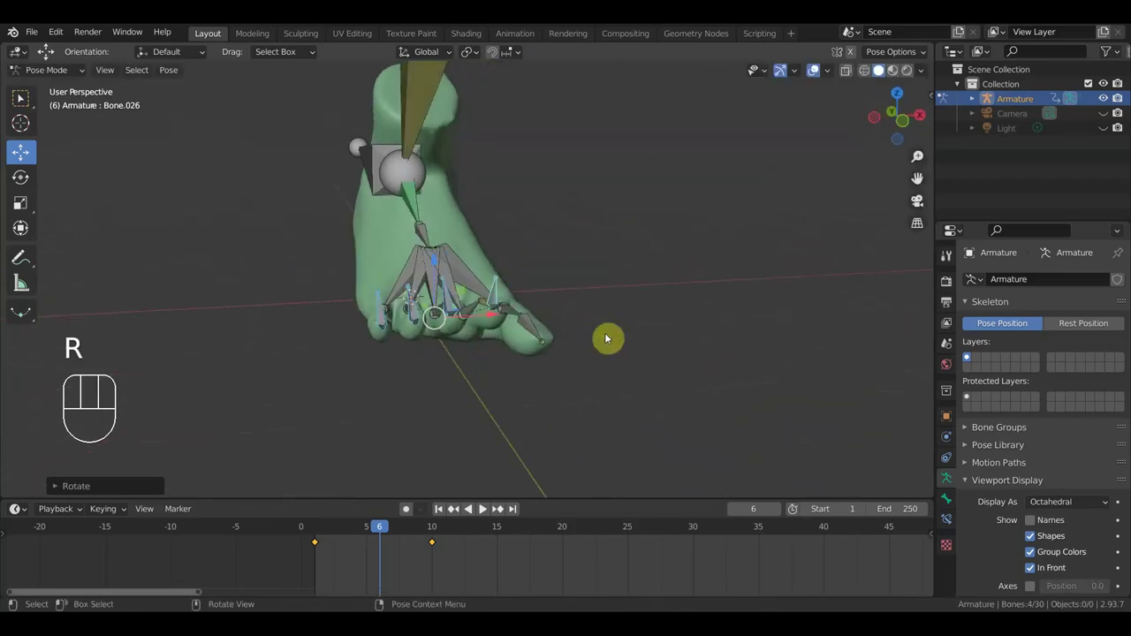
{"action": "key", "text": "r"}
{"action": "left_click", "coordinate": [611, 346]}
{"action": "left_click_drag", "start_coordinate": [590, 367], "coordinate": [733, 365]}
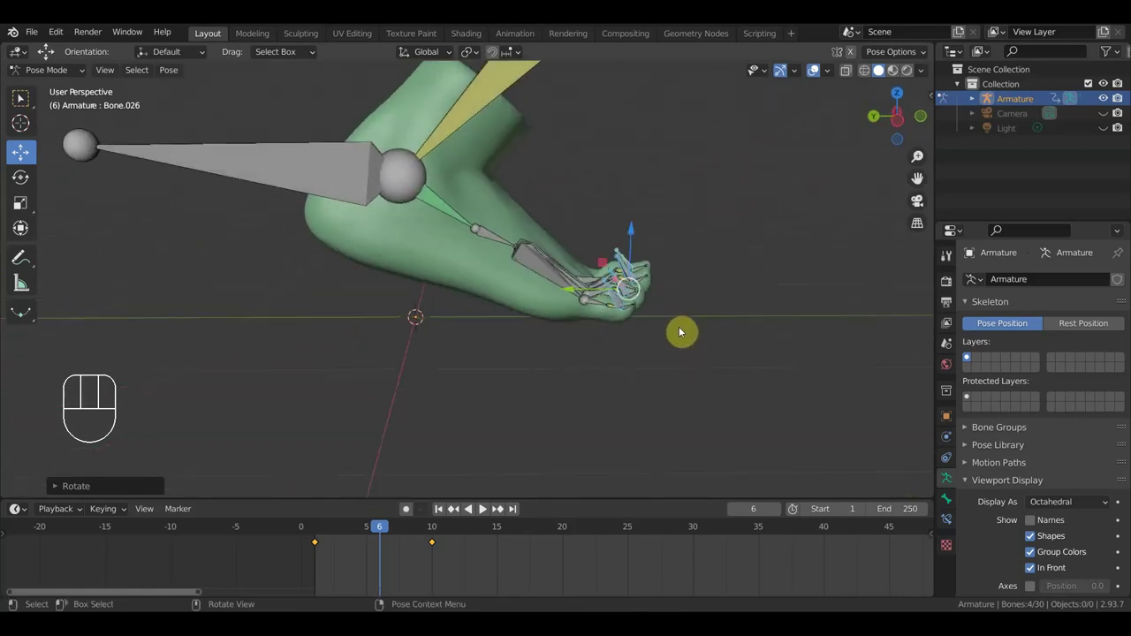
{"action": "left_click_drag", "start_coordinate": [666, 344], "coordinate": [375, 346]}
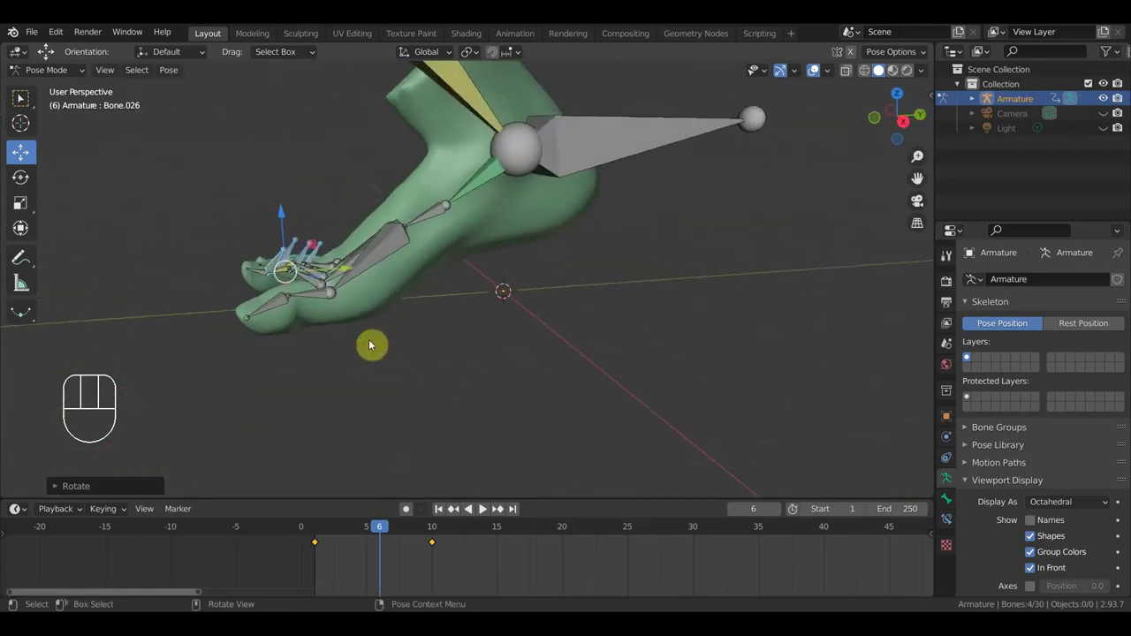
{"action": "left_click", "coordinate": [285, 306]}
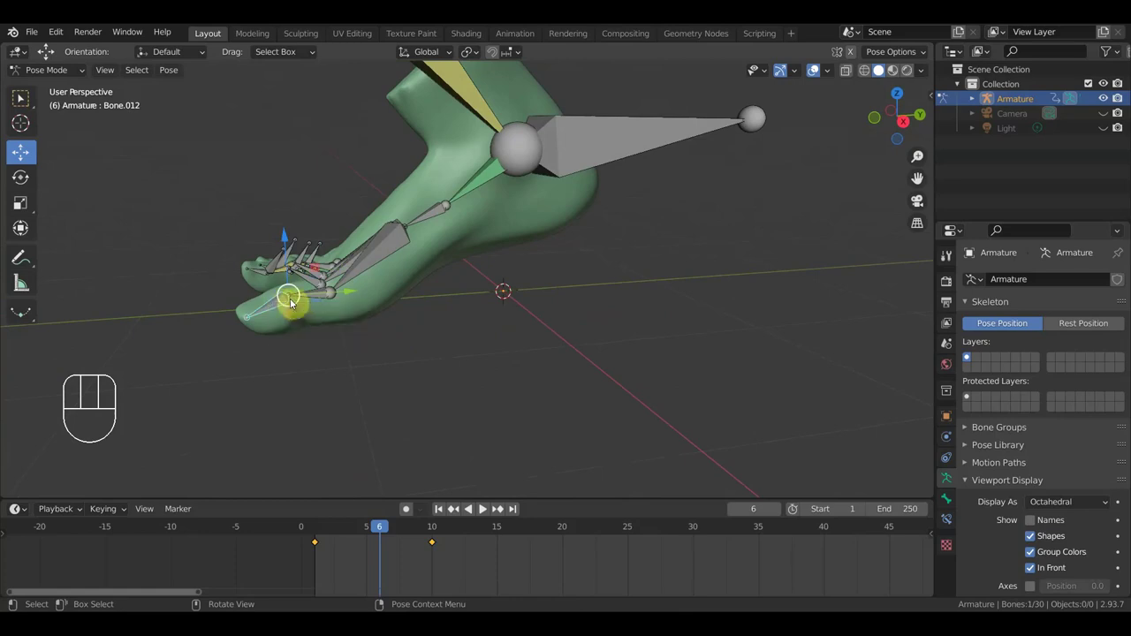
{"action": "key", "text": "r"}
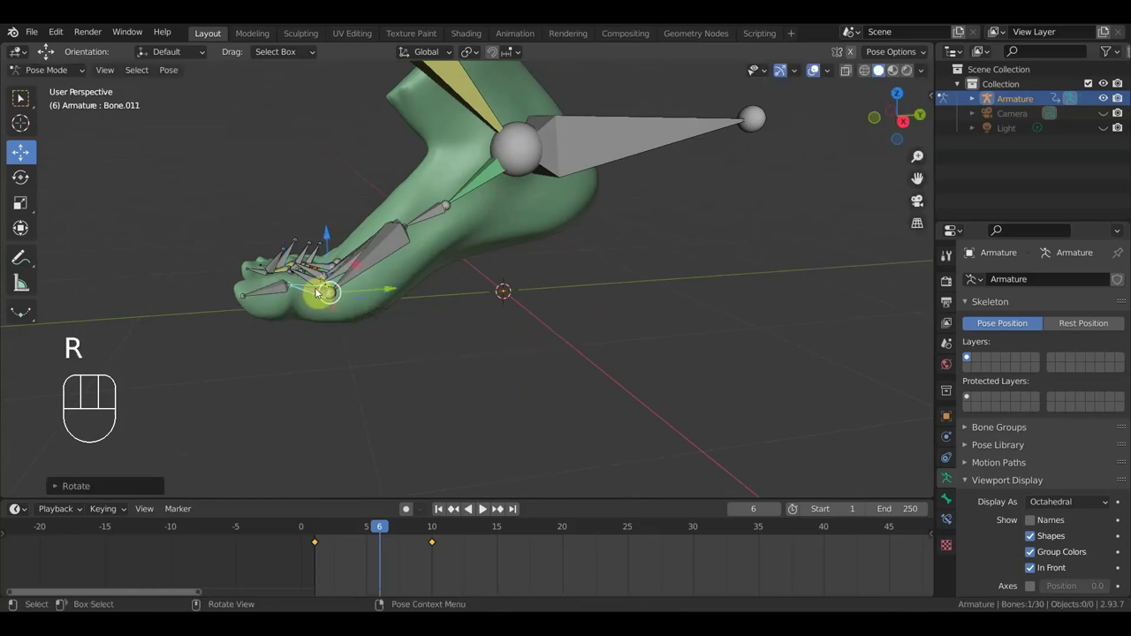
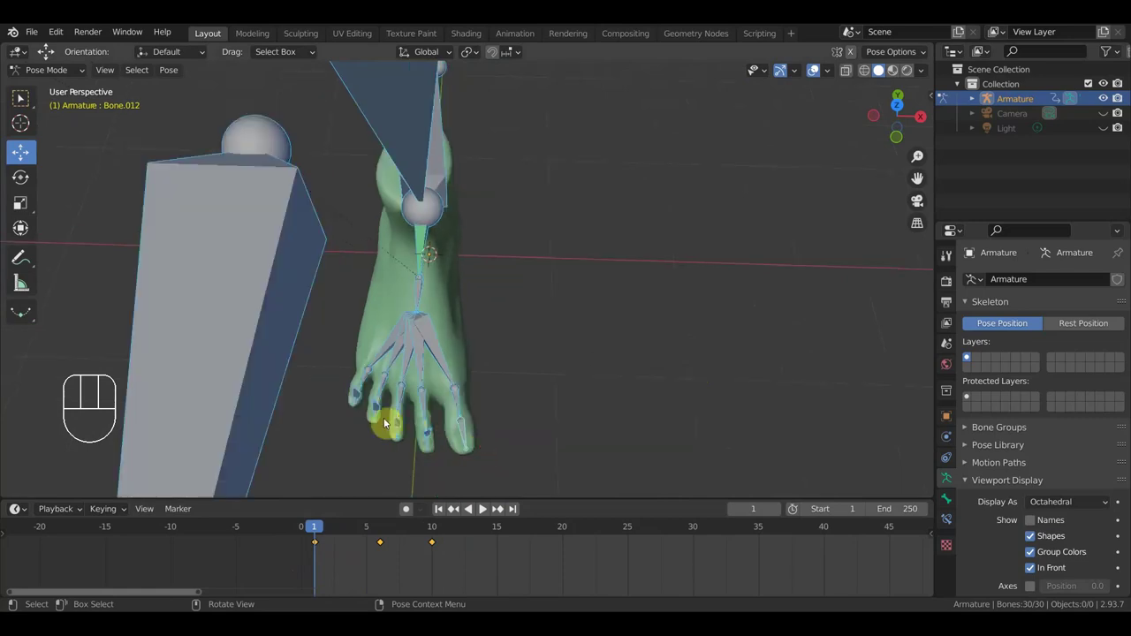
Step: Nudge and rotate a rig bone at frame 1, then select the small toe's bone and tip and frame them closely
{"action": "left_click", "coordinate": [338, 430]}
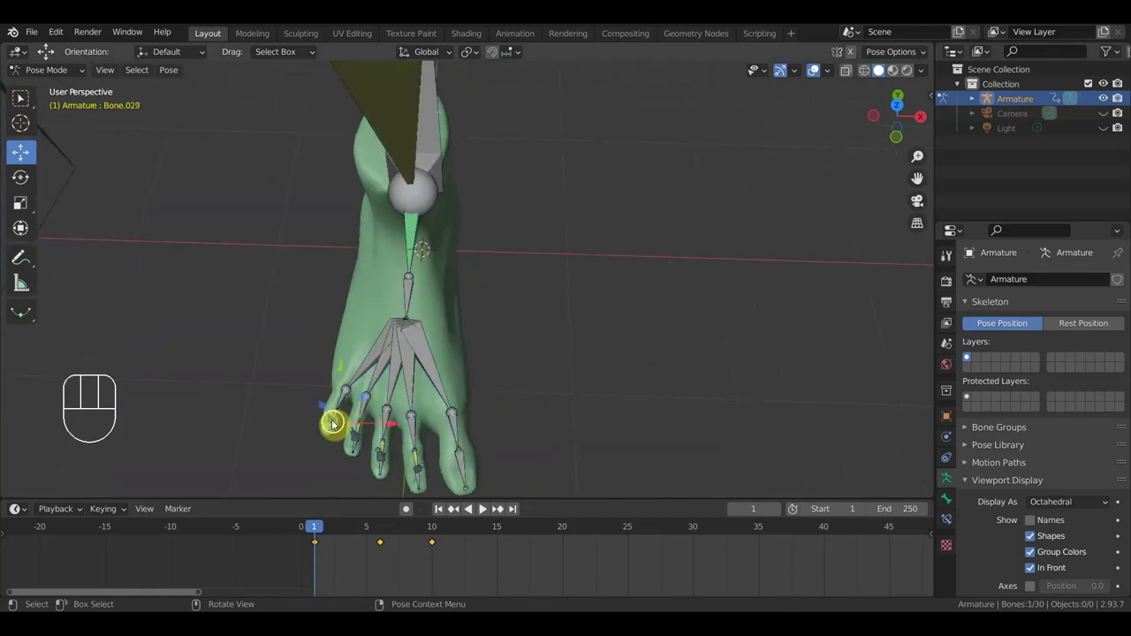
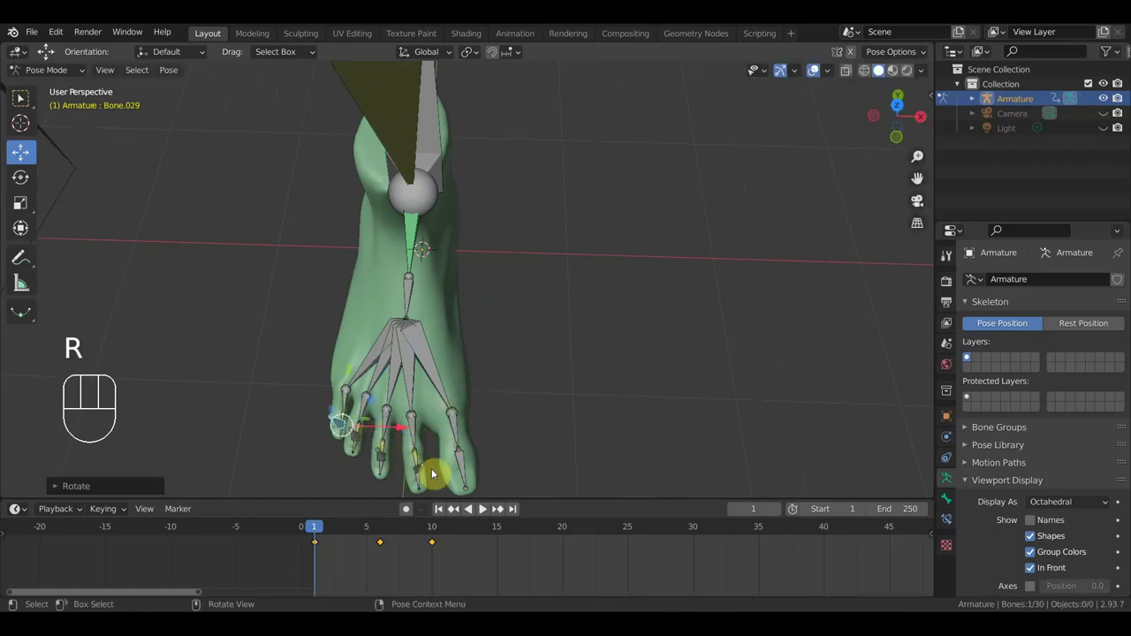
{"action": "left_click_drag", "start_coordinate": [461, 435], "coordinate": [551, 440]}
{"action": "key", "text": "r"}
{"action": "left_click", "coordinate": [546, 463]}
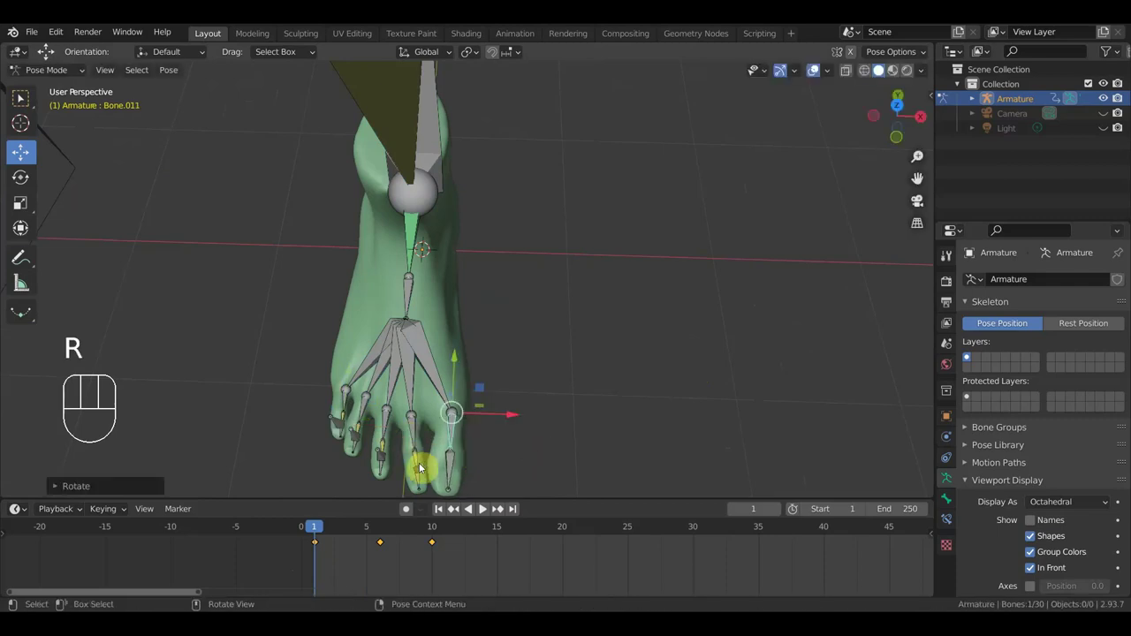
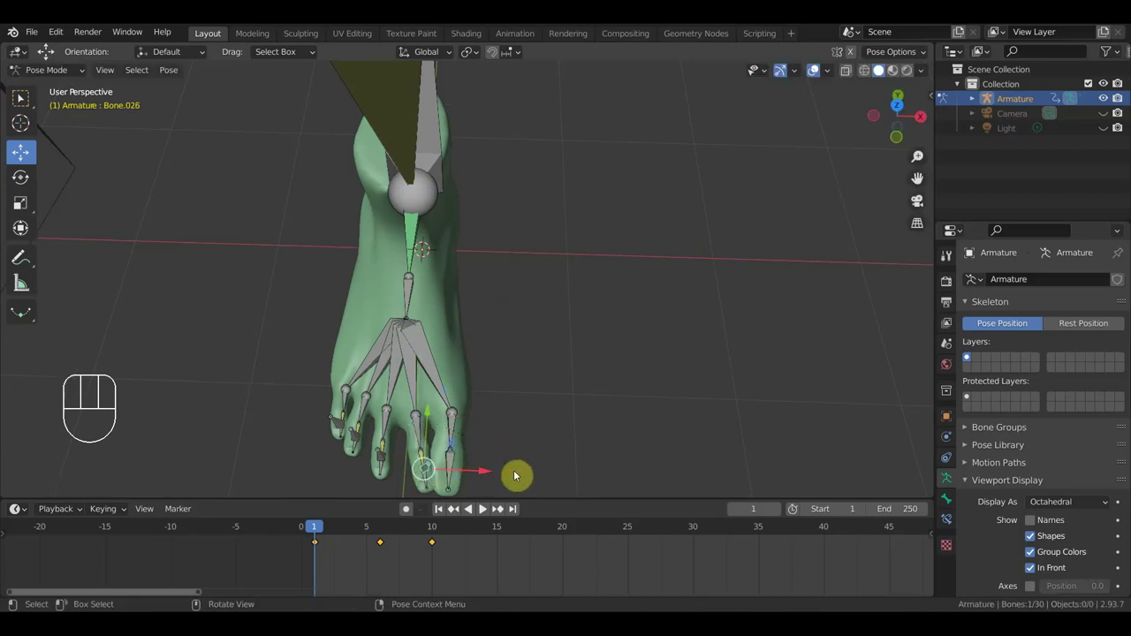
{"action": "key", "text": "g"}
{"action": "left_click", "coordinate": [511, 481]}
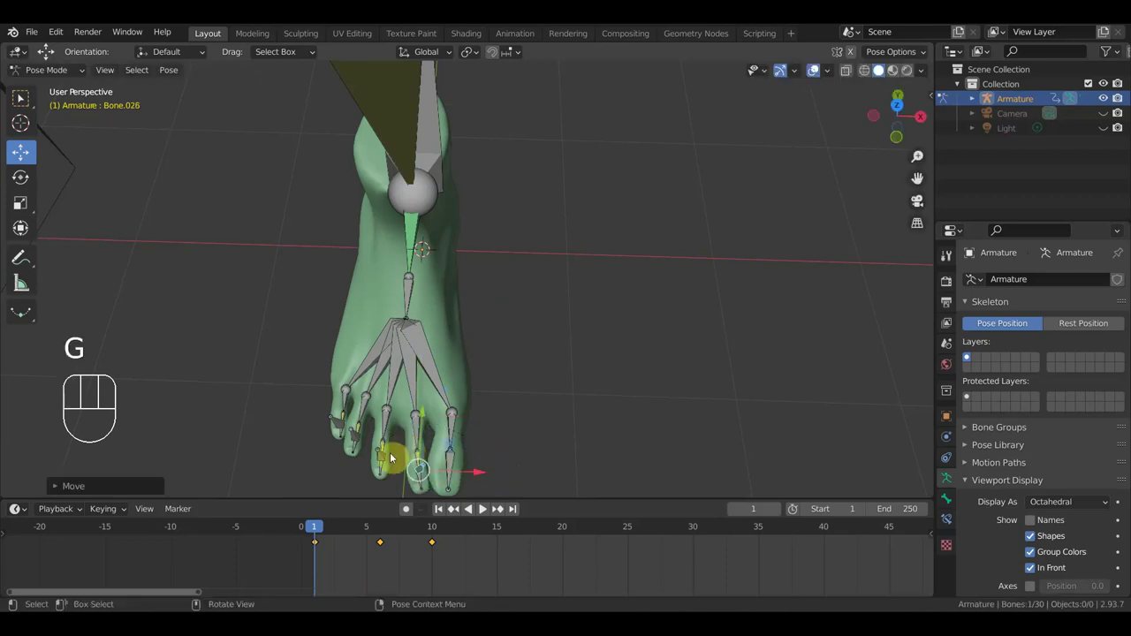
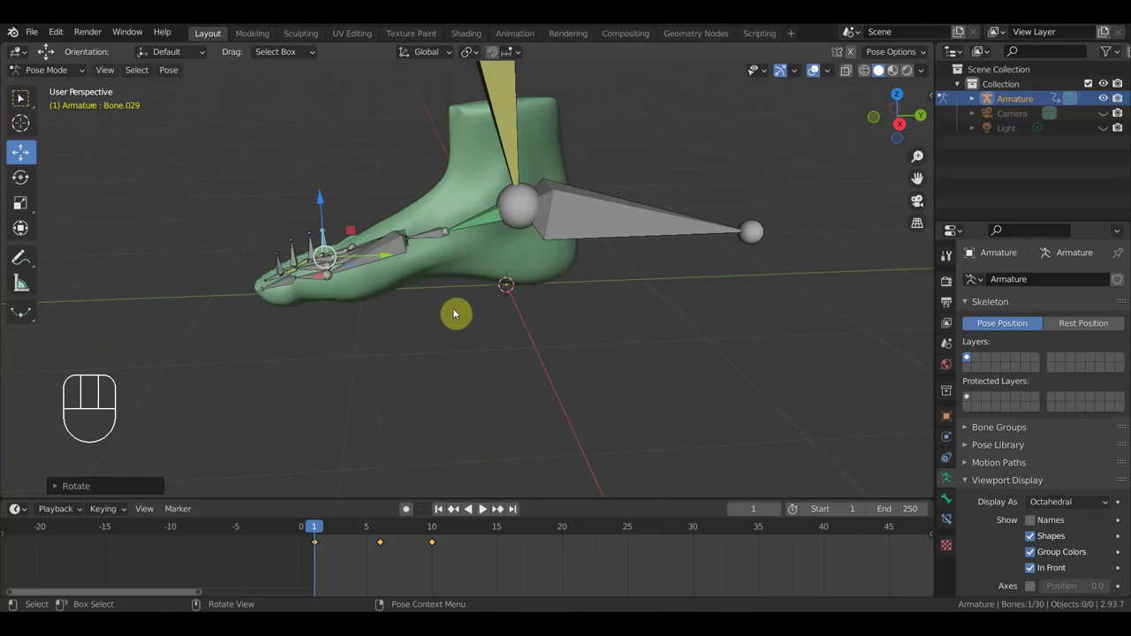
{"action": "left_click_drag", "start_coordinate": [511, 312], "coordinate": [496, 341]}
{"action": "middle_click", "coordinate": [454, 352]}
{"action": "left_click_drag", "start_coordinate": [530, 354], "coordinate": [517, 352]}
{"action": "left_click_drag", "start_coordinate": [394, 378], "coordinate": [305, 282]}
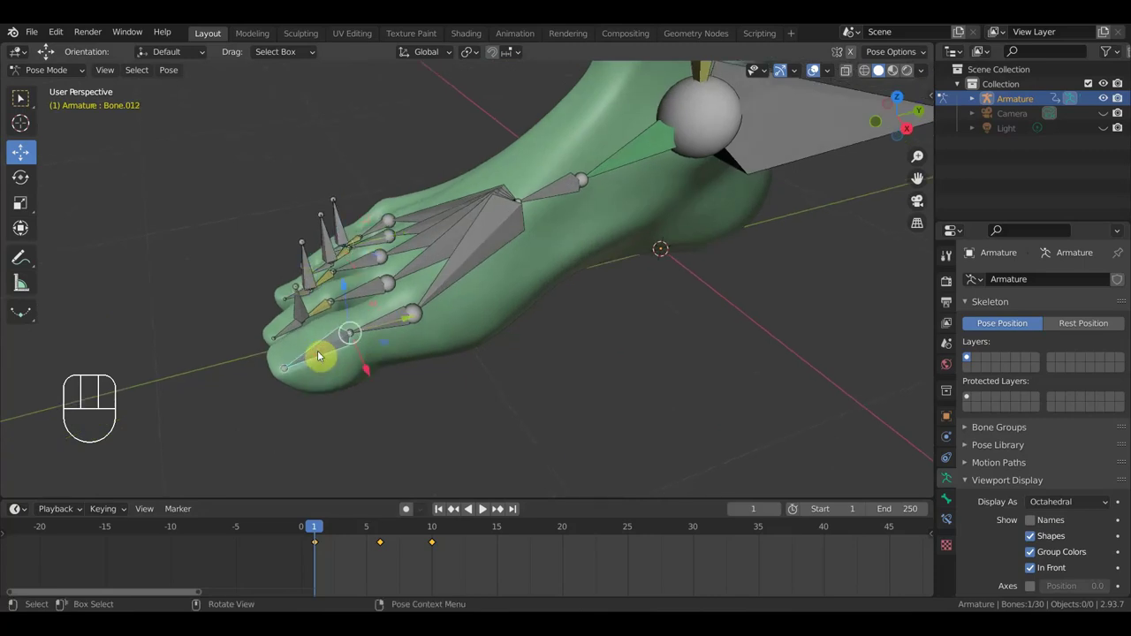
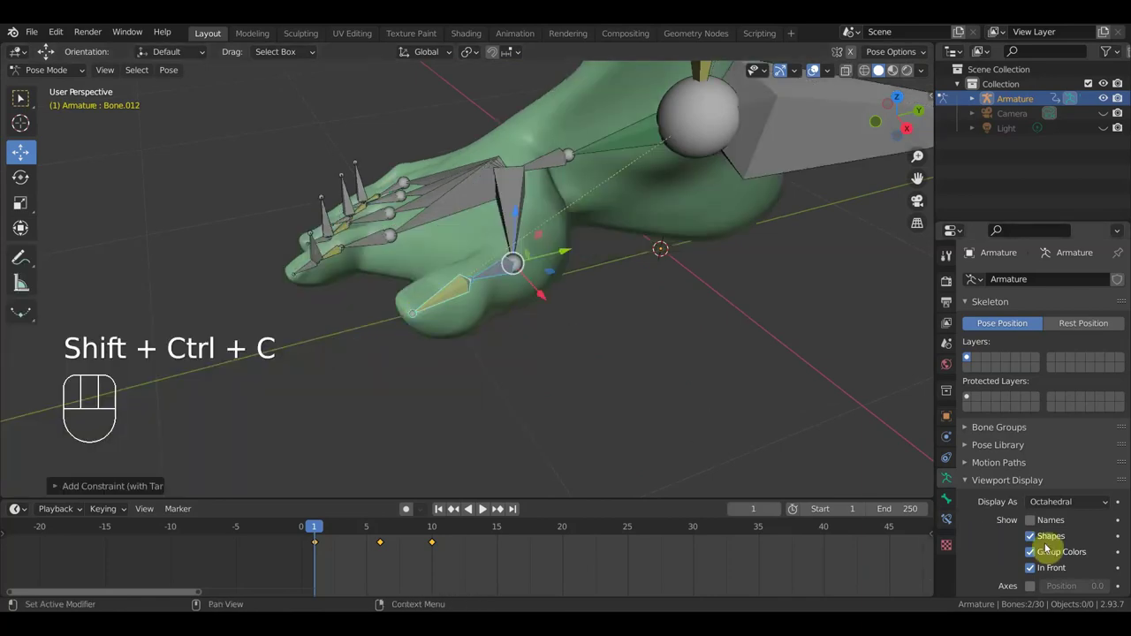
Step: Add an Inverse Kinematics constraint to Bone.012 and grab the tip to test it
{"action": "left_click", "coordinate": [948, 528]}
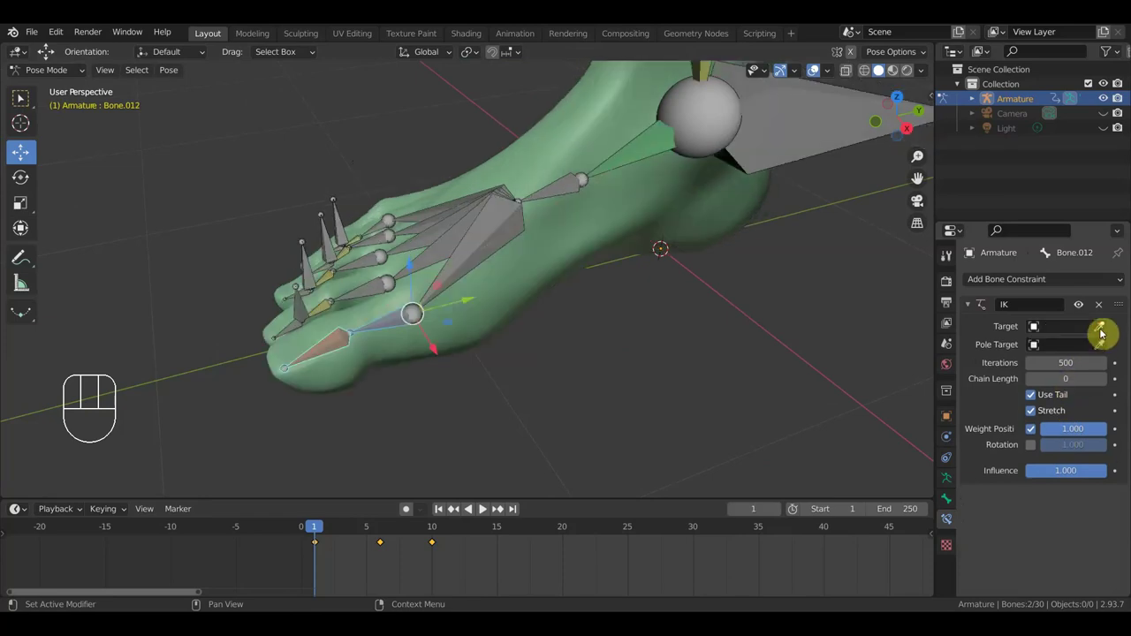
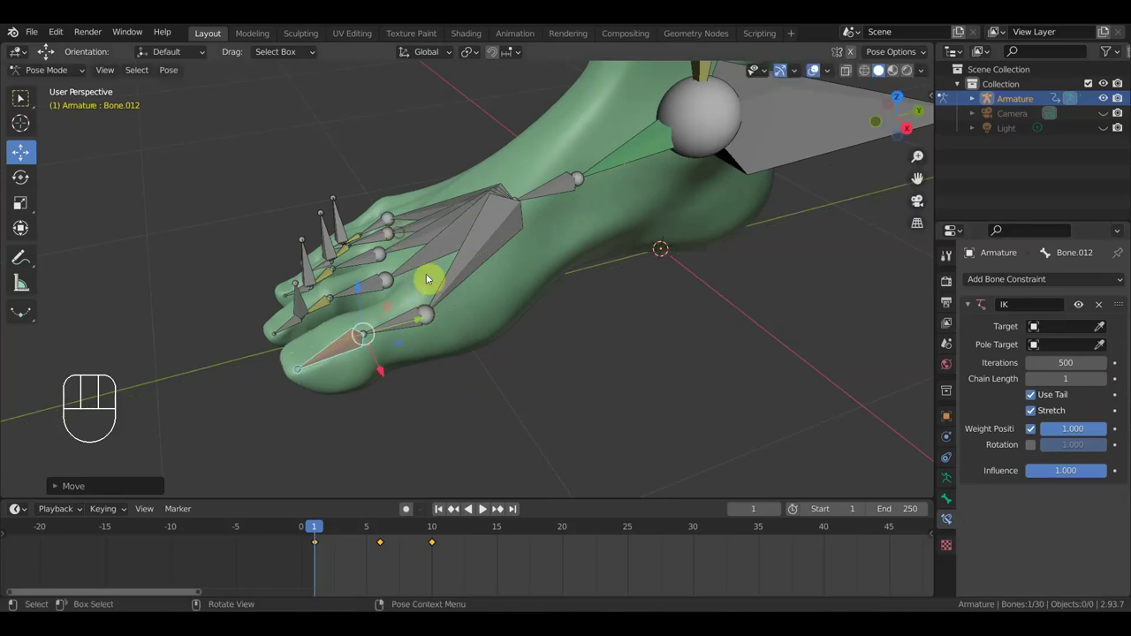
{"action": "key", "text": "g"}
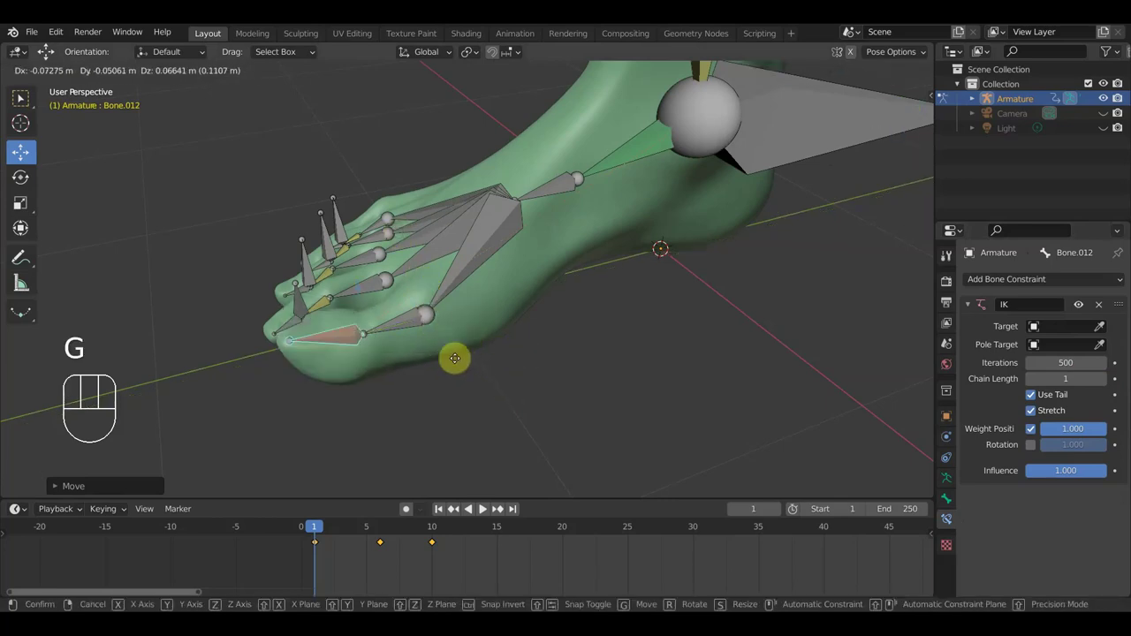
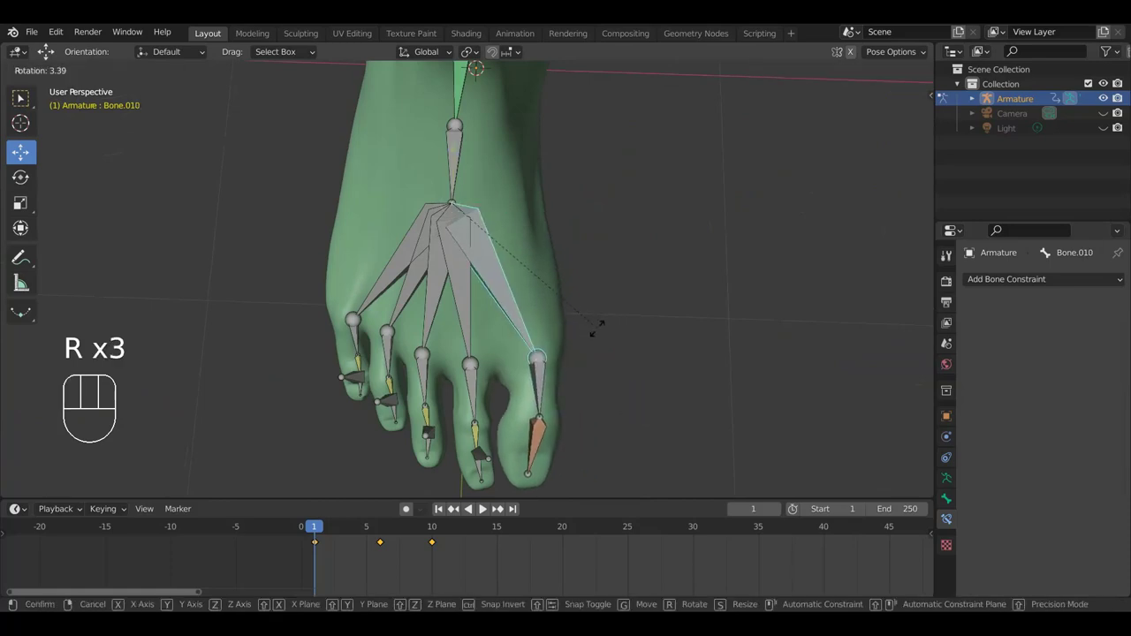
Step: Rotate the IK-constrained toe bone from above to check the 2-bone chain
{"action": "left_click", "coordinate": [602, 340]}
{"action": "left_click_drag", "start_coordinate": [610, 390], "coordinate": [608, 275]}
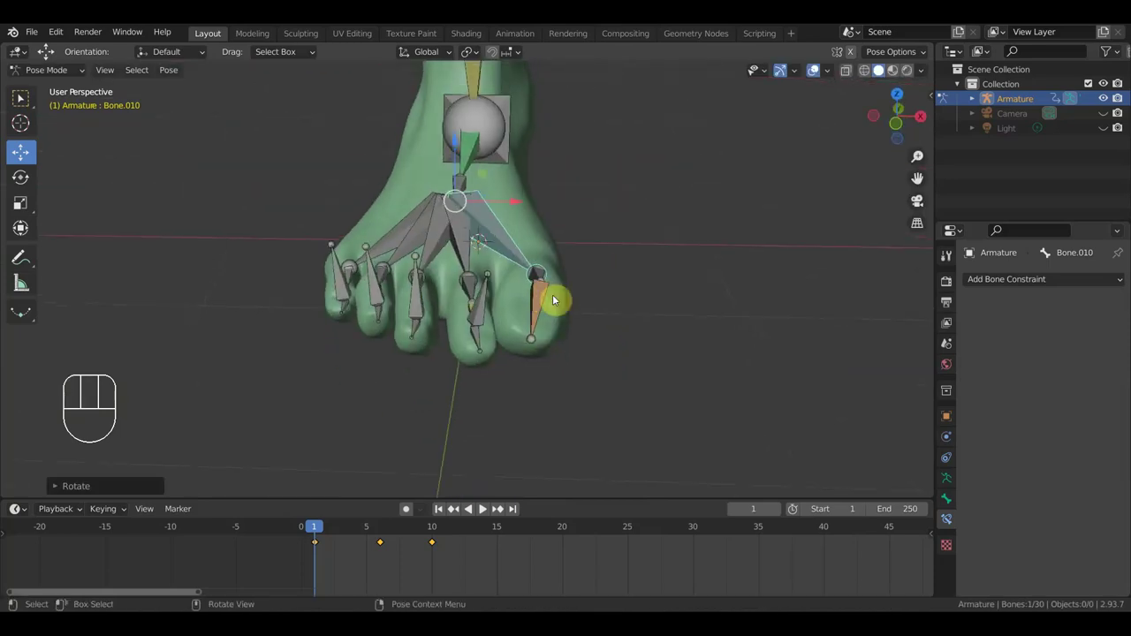
{"action": "key", "text": "r"}
{"action": "left_click", "coordinate": [608, 296]}
{"action": "middle_click", "coordinate": [572, 333]}
{"action": "key", "text": "r"}
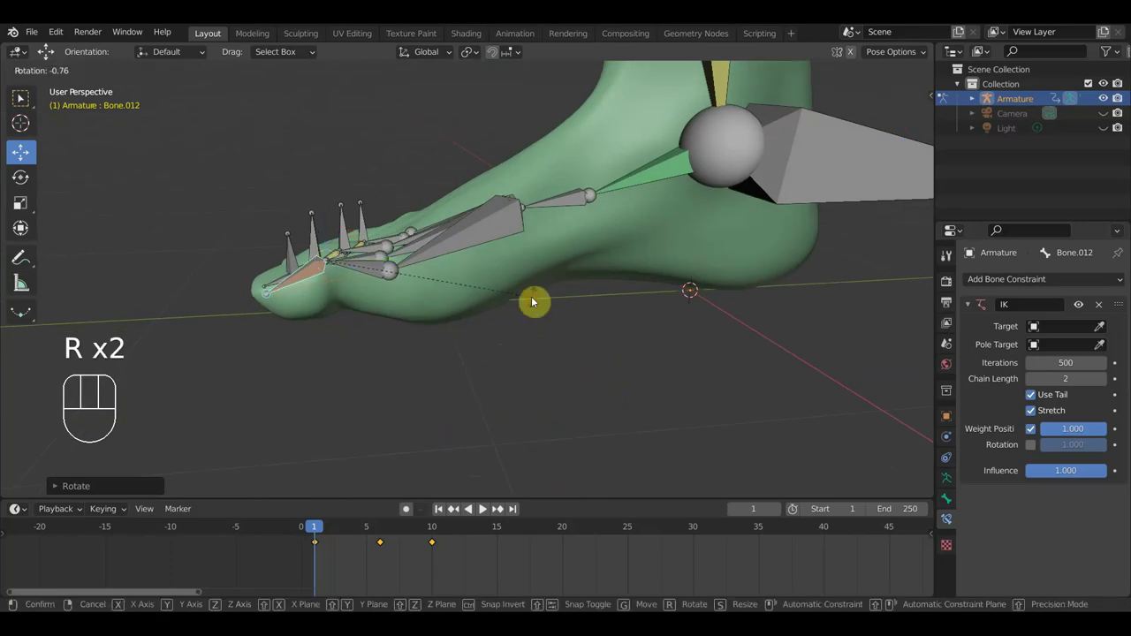
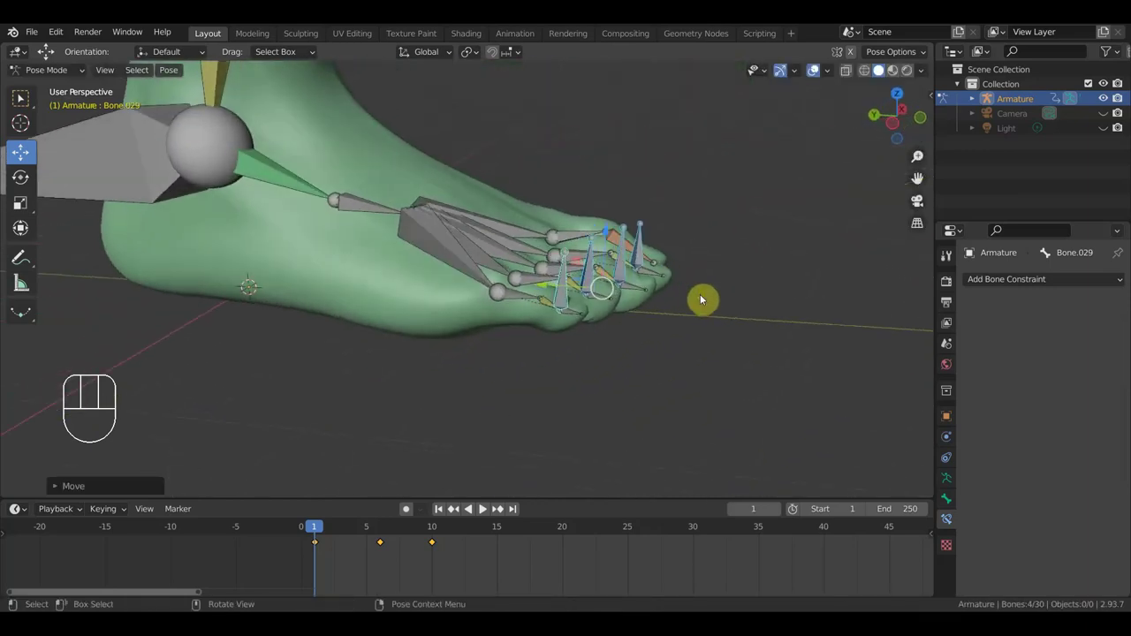
Step: Keyframe all 30 rig bones and scrub the animation to a later frame
{"action": "key", "text": "a"}
{"action": "key", "text": "i"}
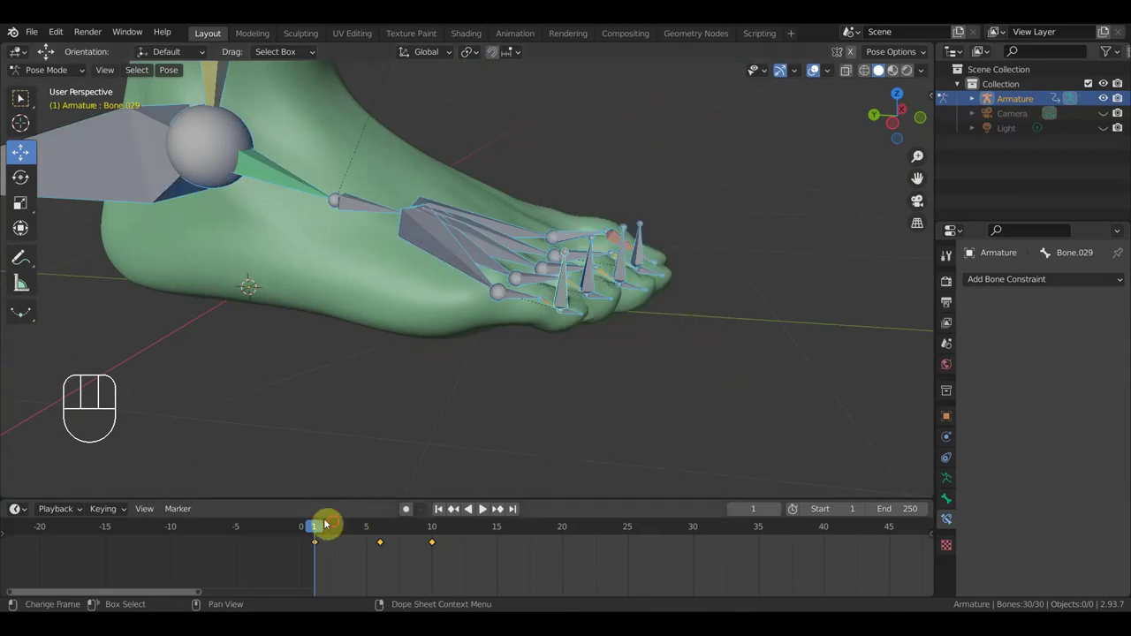
{"action": "left_click_drag", "start_coordinate": [376, 529], "coordinate": [388, 517]}
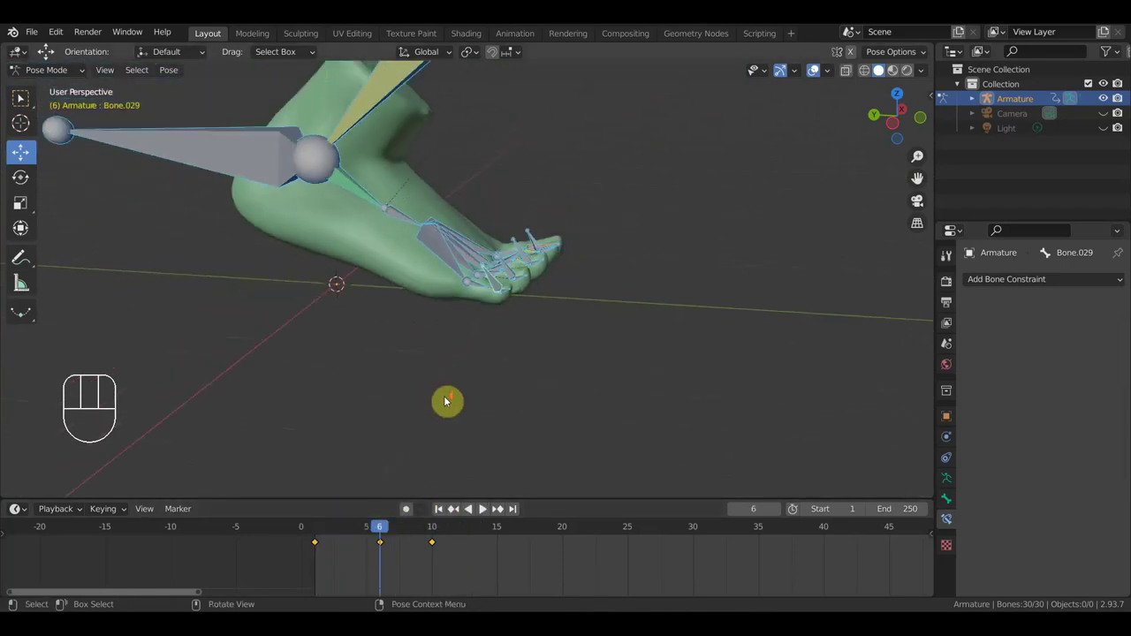
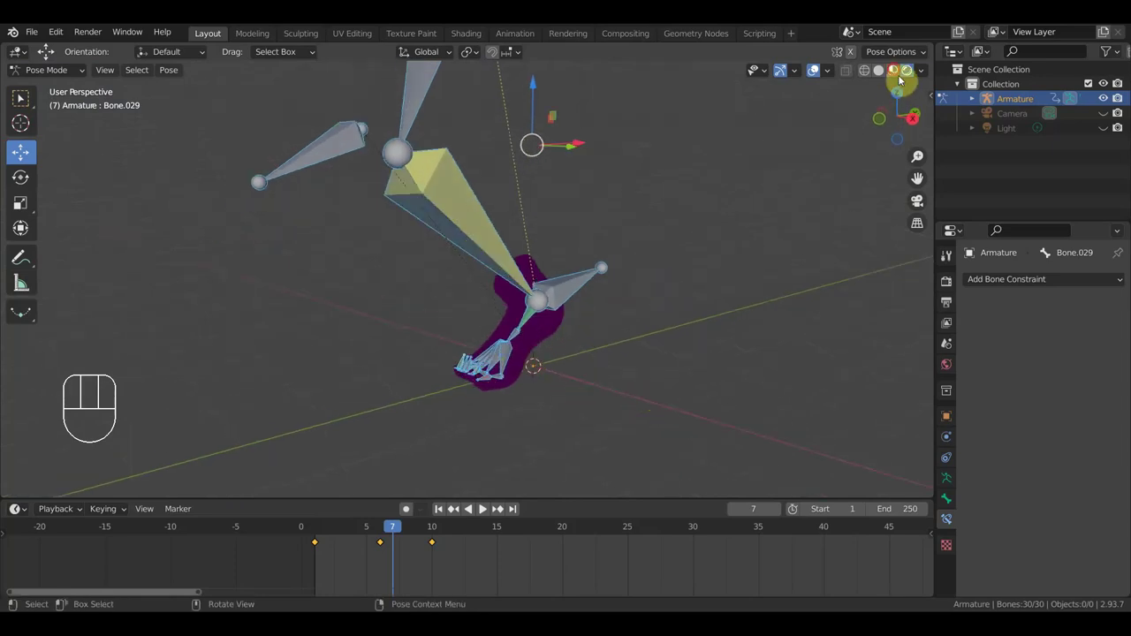
Step: Select the foot mesh in Object Mode and view its skin texture from several sides
{"action": "left_click_drag", "start_coordinate": [632, 290], "coordinate": [573, 291]}
{"action": "left_click_drag", "start_coordinate": [591, 300], "coordinate": [580, 291]}
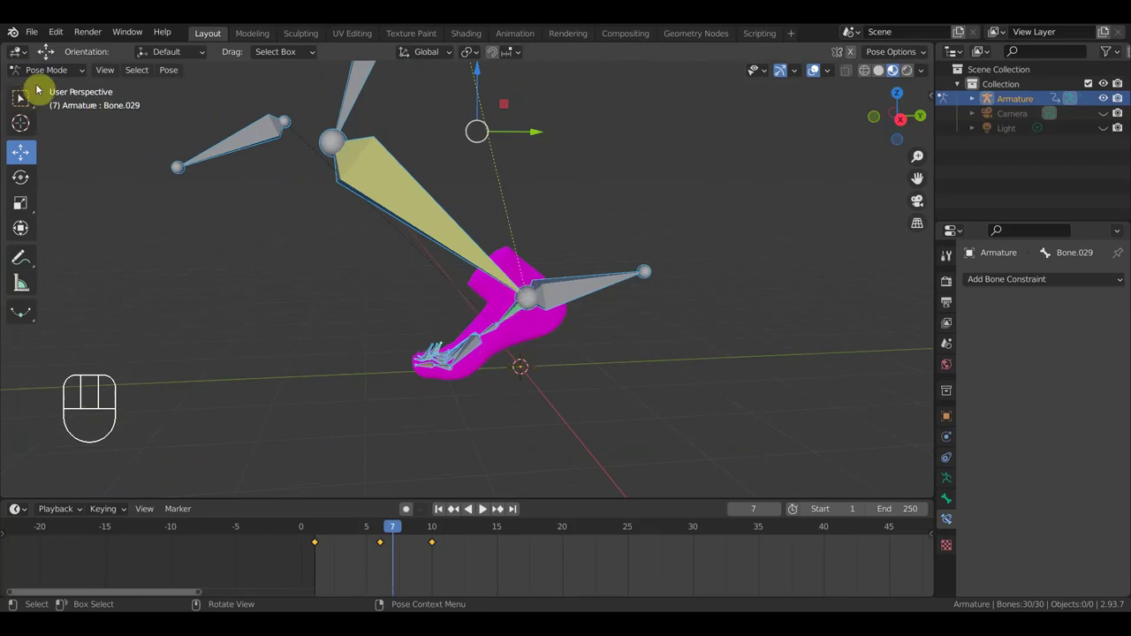
{"action": "left_click_drag", "start_coordinate": [60, 77], "coordinate": [59, 95]}
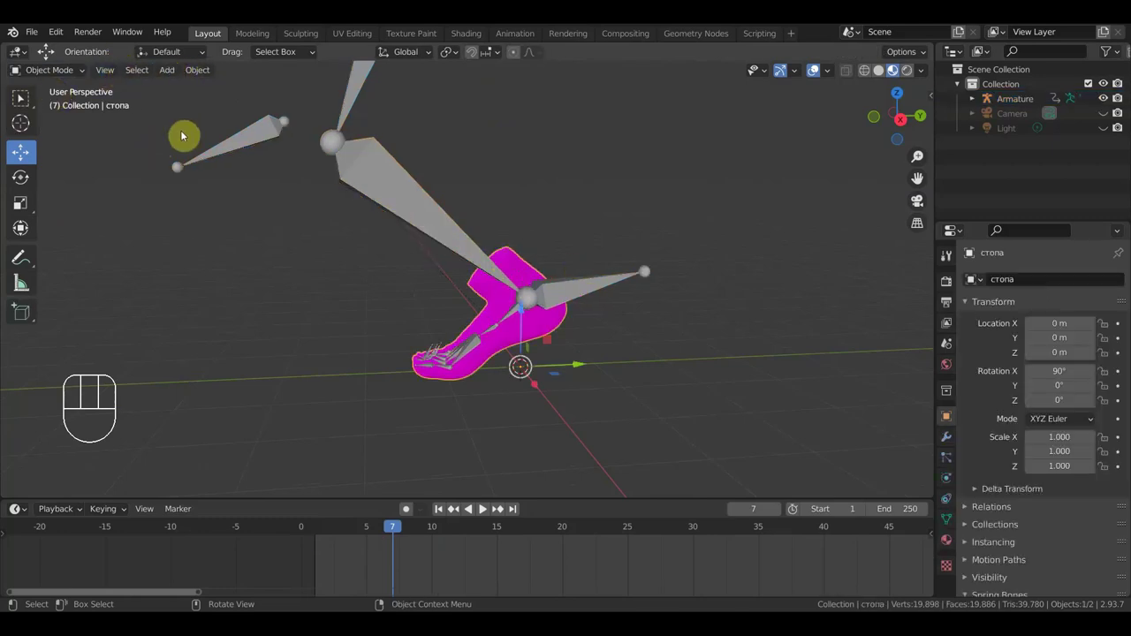
{"action": "left_click_drag", "start_coordinate": [37, 38], "coordinate": [242, 379]}
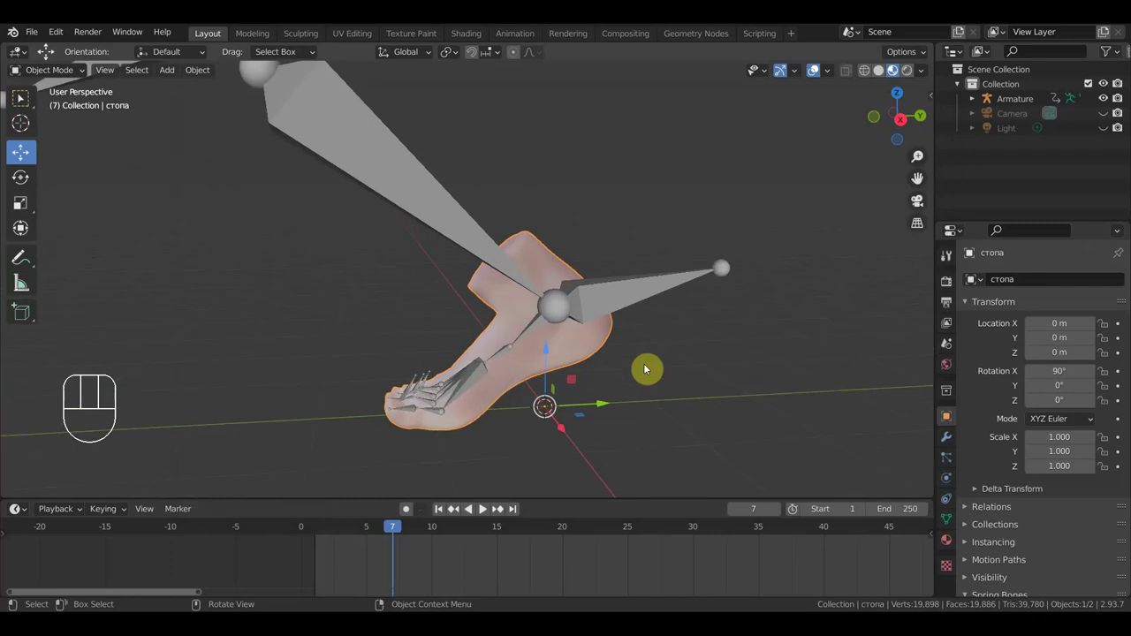
{"action": "left_click_drag", "start_coordinate": [650, 370], "coordinate": [701, 367]}
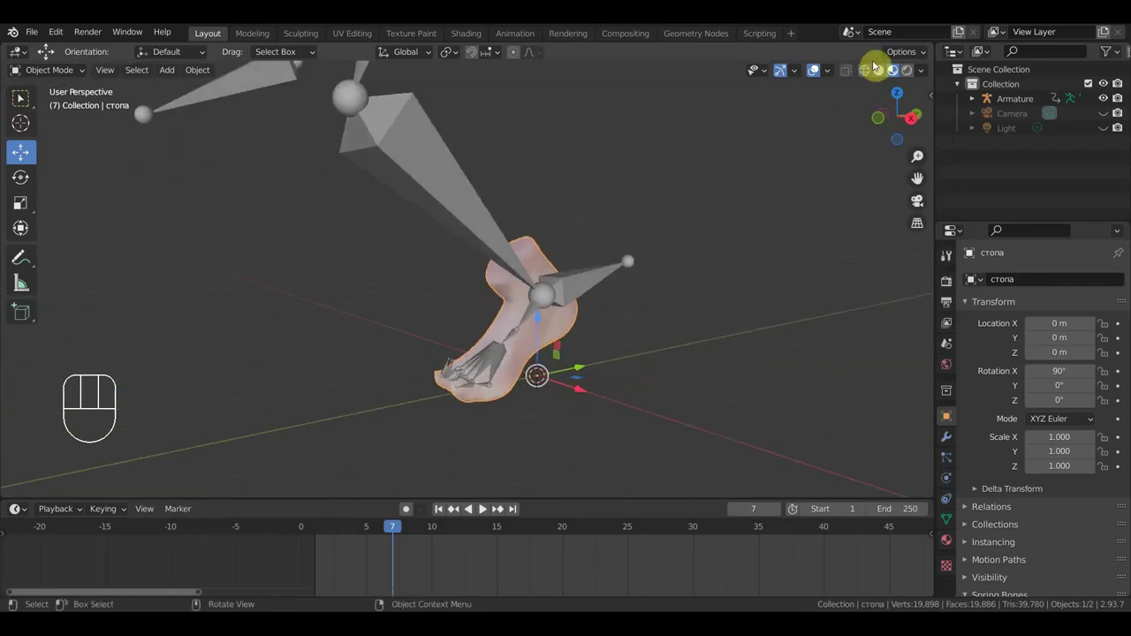
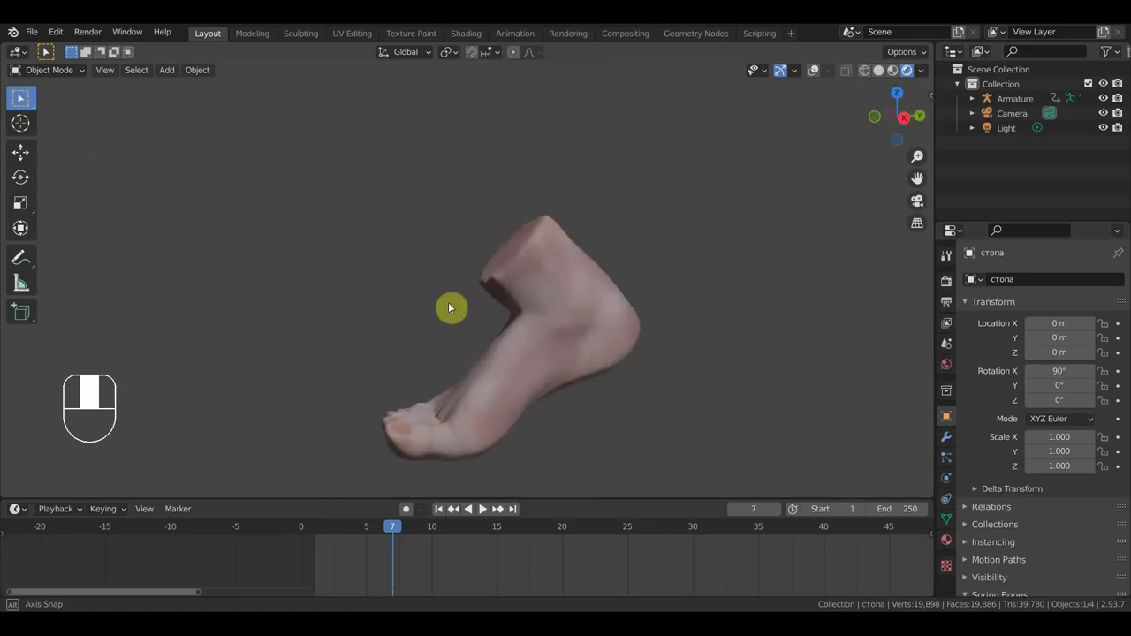
Step: Inspect the textured foot all around and check it briefly in solid shading
{"action": "left_click_drag", "start_coordinate": [425, 347], "coordinate": [413, 325]}
{"action": "left_click_drag", "start_coordinate": [441, 333], "coordinate": [645, 374]}
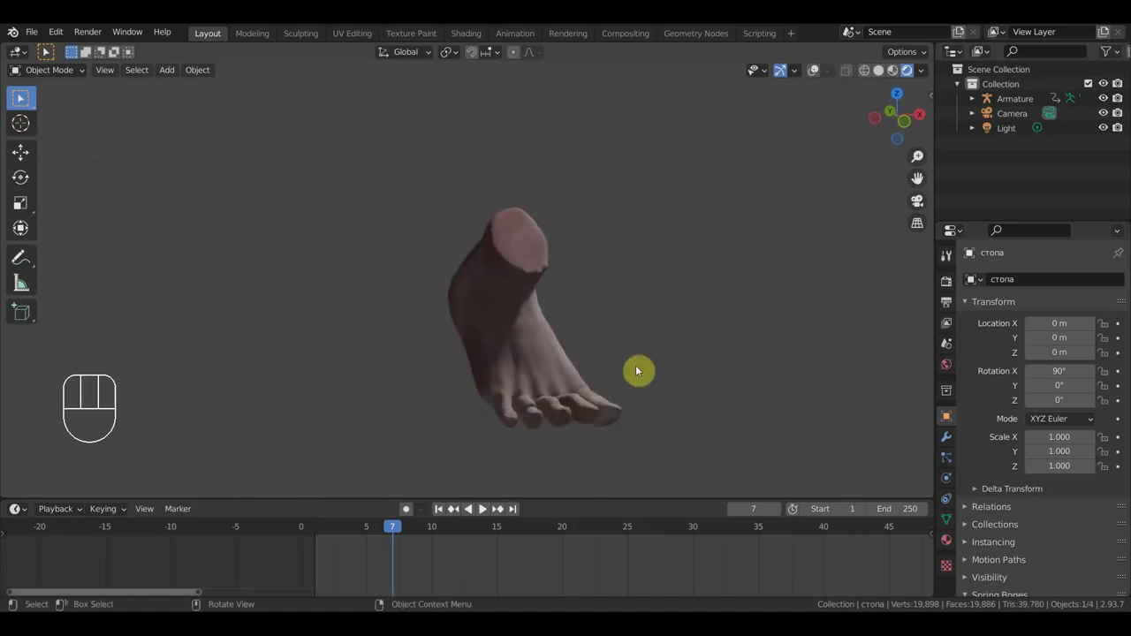
{"action": "left_click_drag", "start_coordinate": [647, 370], "coordinate": [438, 357]}
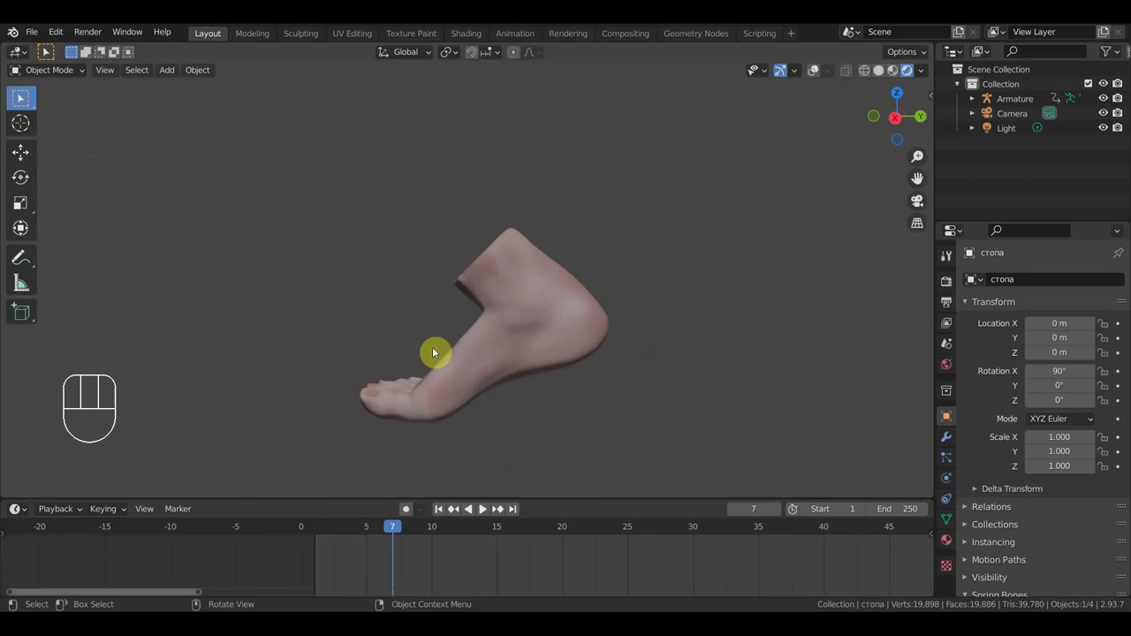
{"action": "left_click_drag", "start_coordinate": [607, 372], "coordinate": [717, 439]}
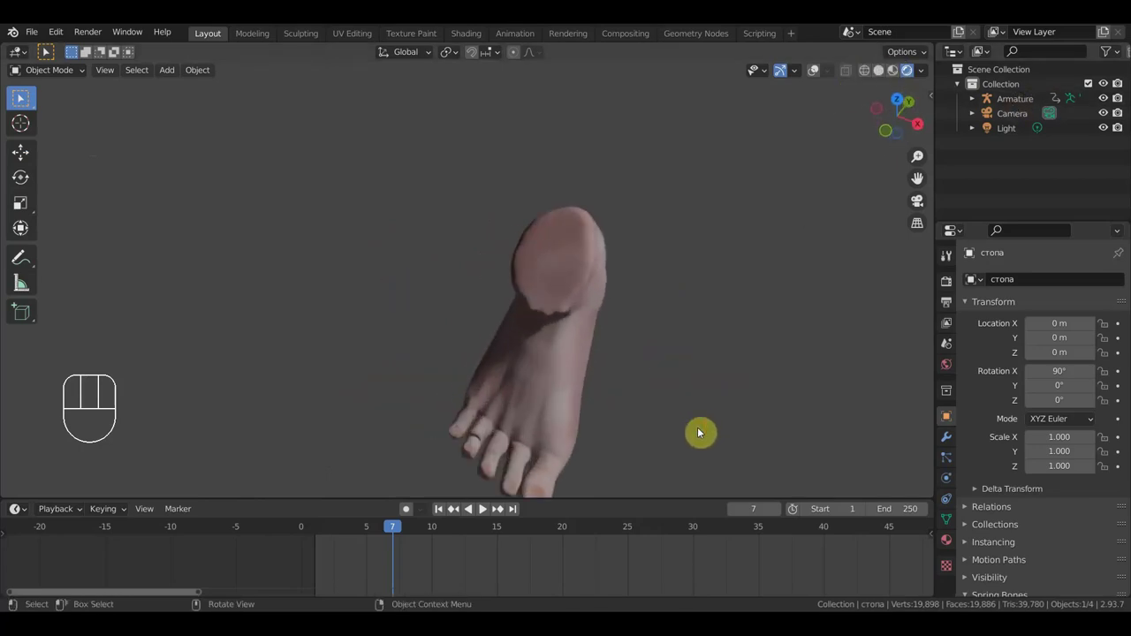
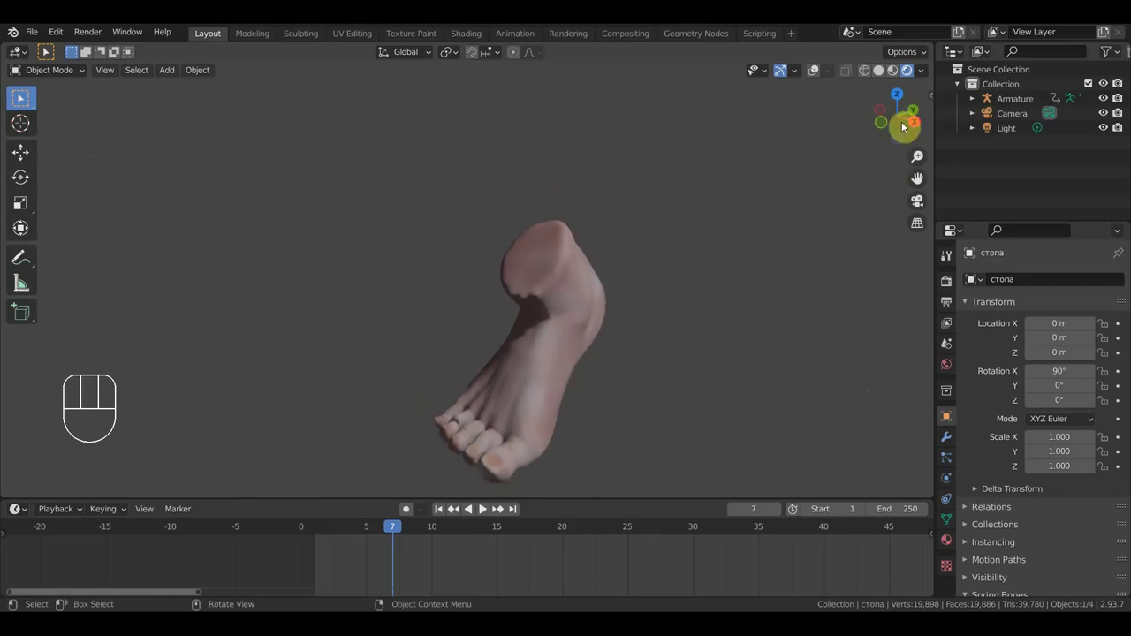
{"action": "left_click", "coordinate": [884, 78]}
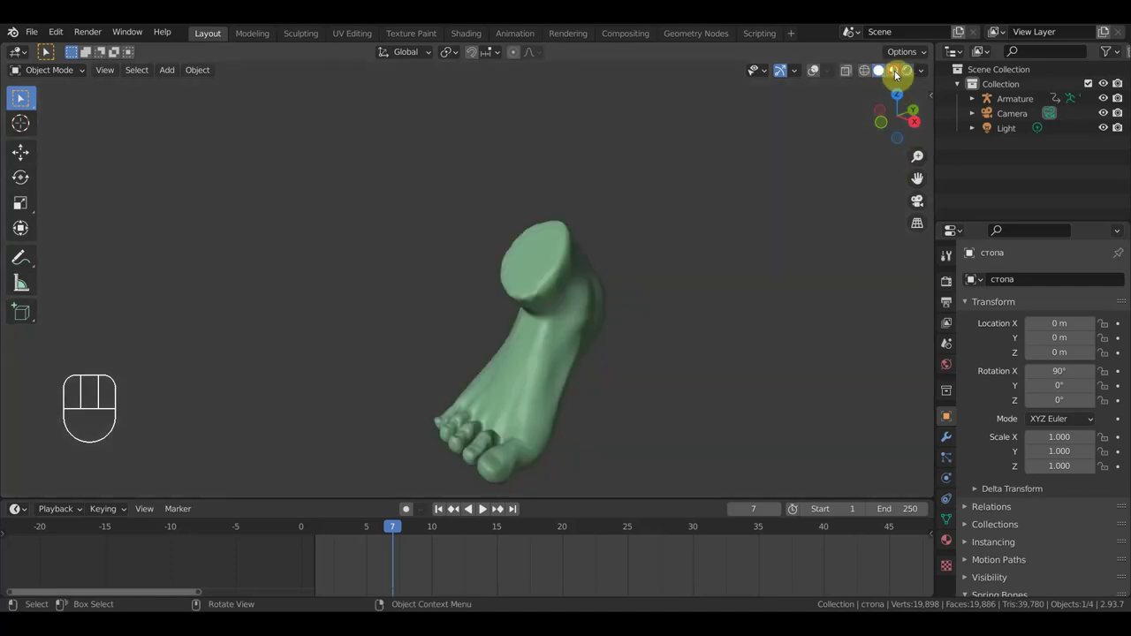
{"action": "left_click_drag", "start_coordinate": [787, 308], "coordinate": [771, 281]}
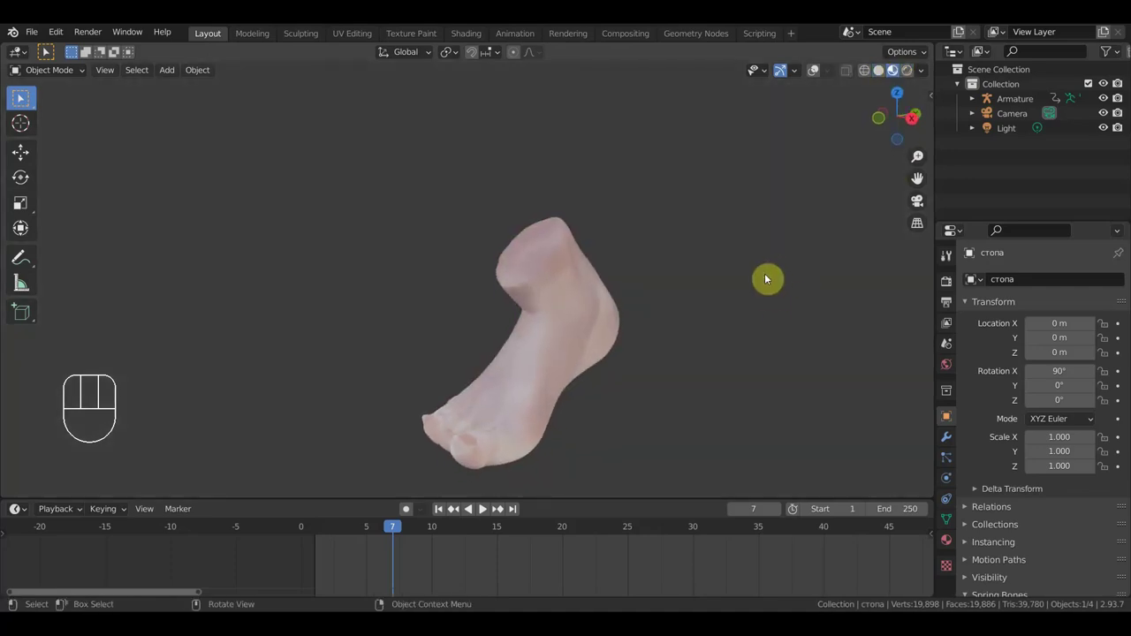
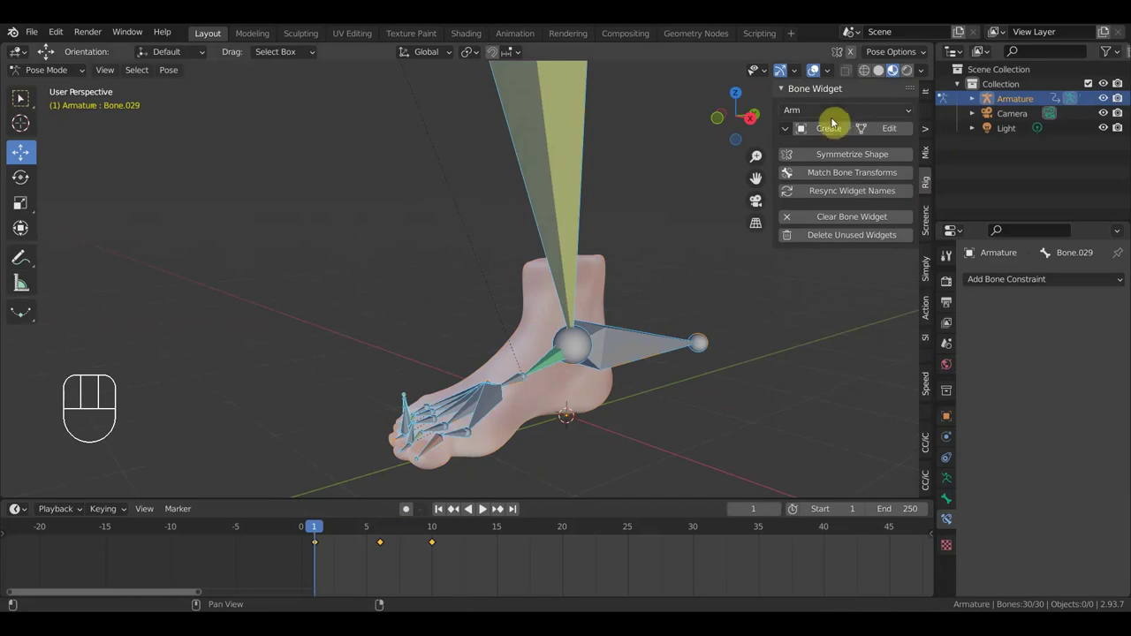
Step: Select the toe control bones and clear their location and rotation (Alt+G, Alt+R)
{"action": "left_click_drag", "start_coordinate": [465, 462], "coordinate": [502, 466]}
{"action": "left_click", "coordinate": [491, 449]}
{"action": "left_click_drag", "start_coordinate": [469, 438], "coordinate": [454, 432]}
{"action": "left_click_drag", "start_coordinate": [454, 431], "coordinate": [442, 422]}
{"action": "left_click", "coordinate": [442, 422]}
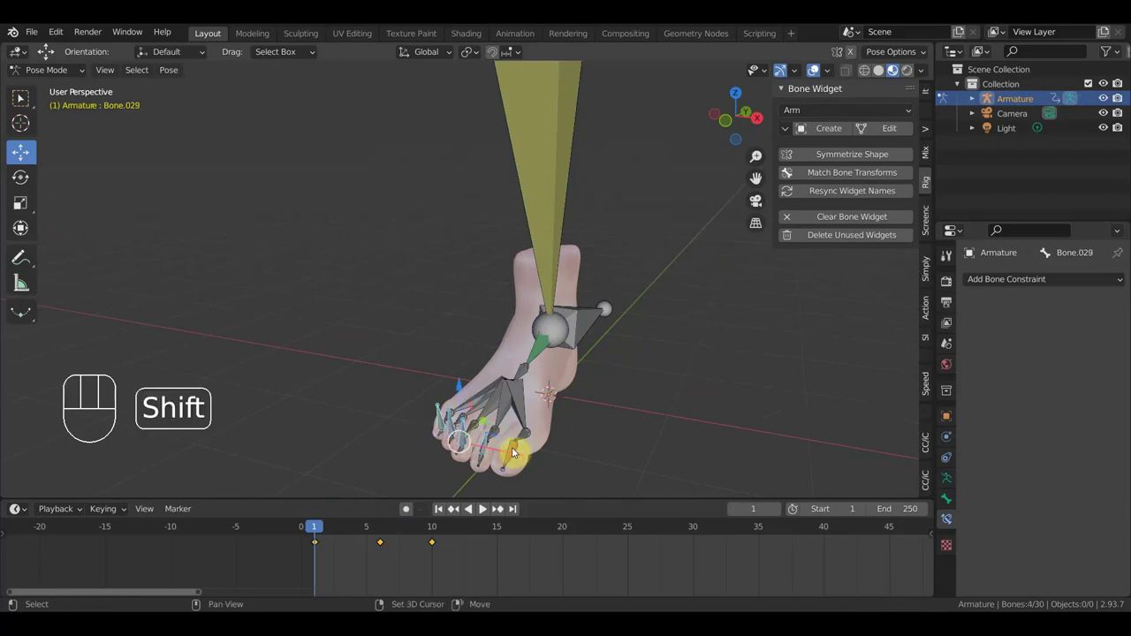
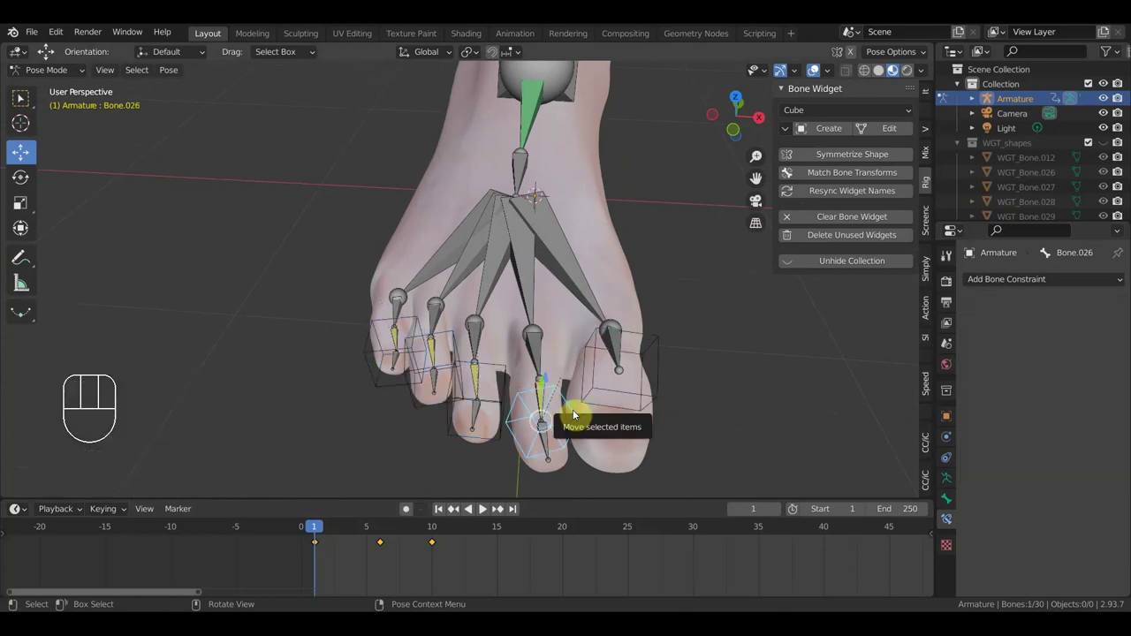
{"action": "key", "text": "alt+g"}
{"action": "key", "text": "alt+r"}
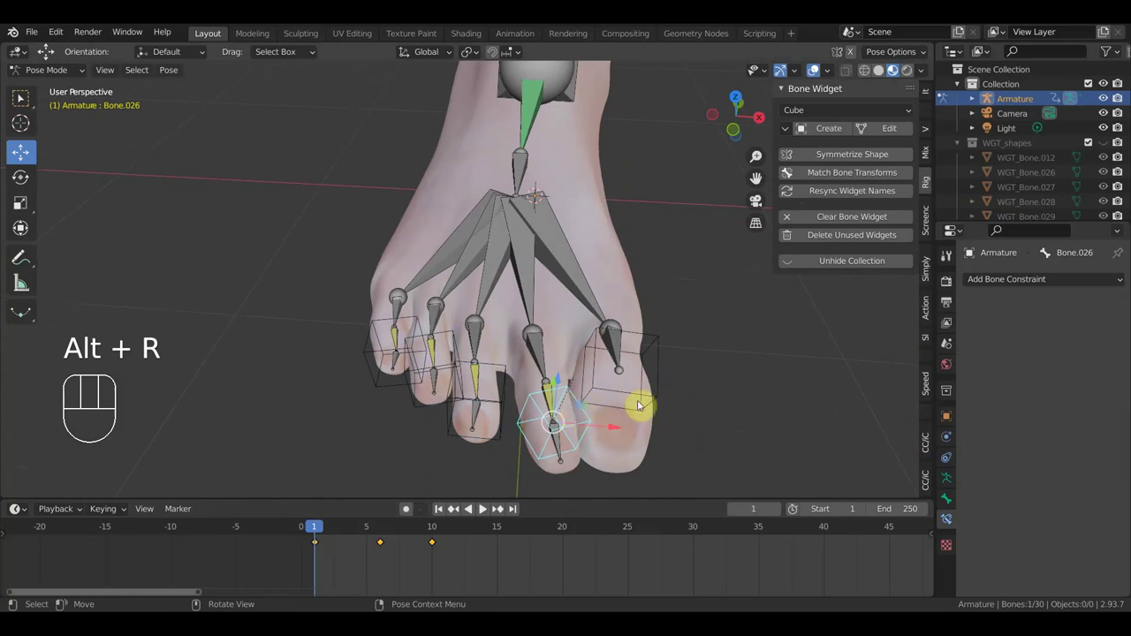
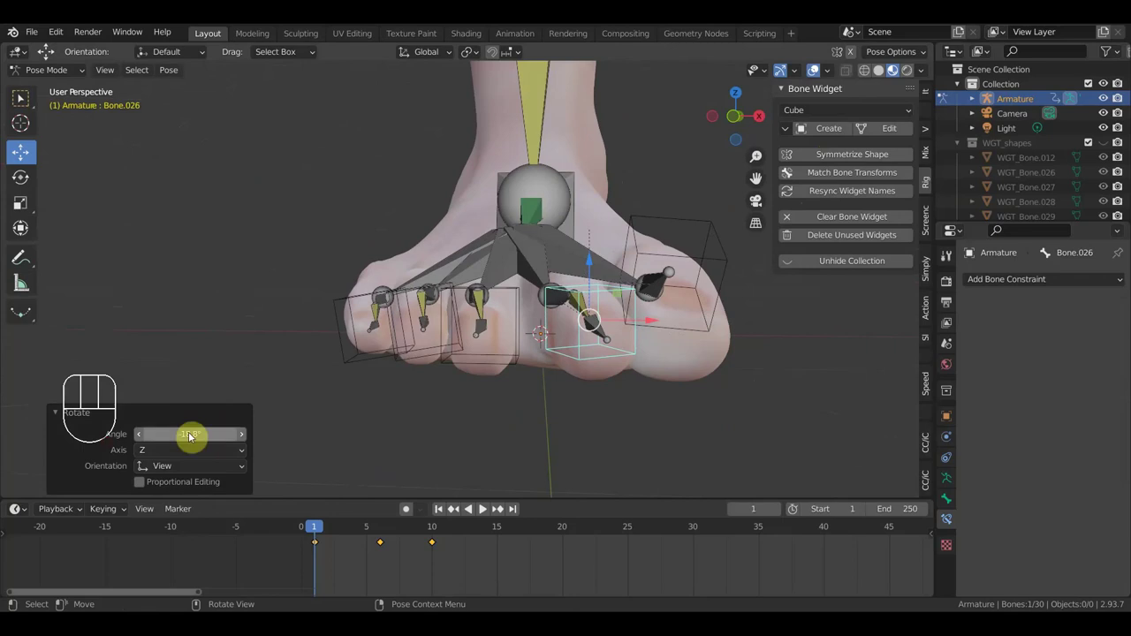
Step: Select the IK toe bone Bone.012 and a toe control, and start test-moving it
{"action": "left_click_drag", "start_coordinate": [678, 354], "coordinate": [602, 379]}
{"action": "left_click", "coordinate": [501, 338]}
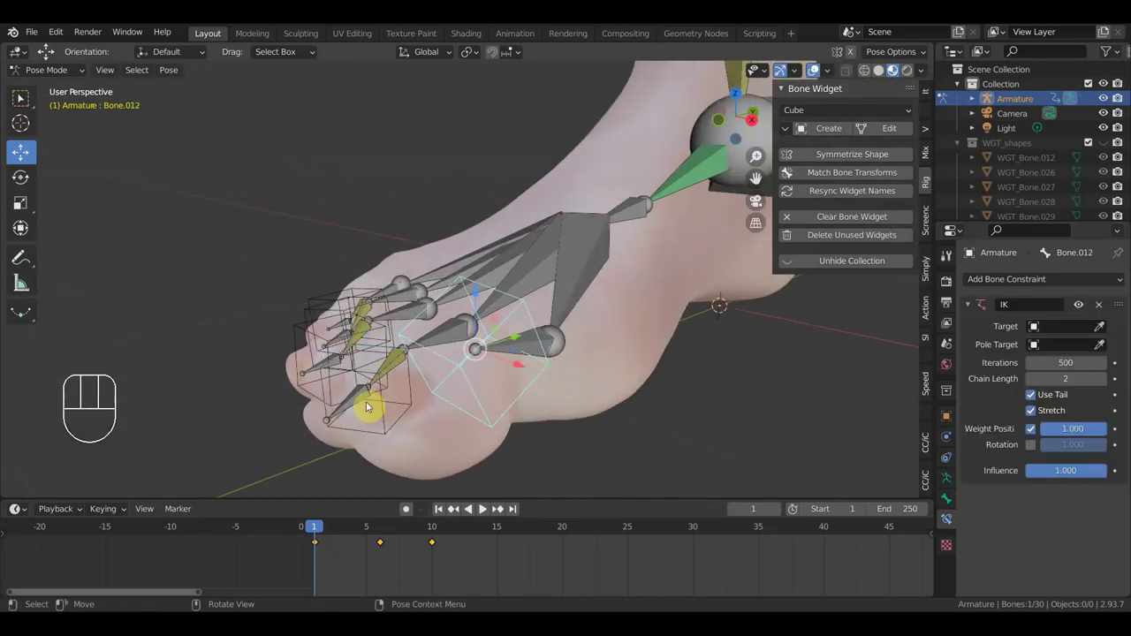
{"action": "left_click_drag", "start_coordinate": [581, 369], "coordinate": [513, 361]}
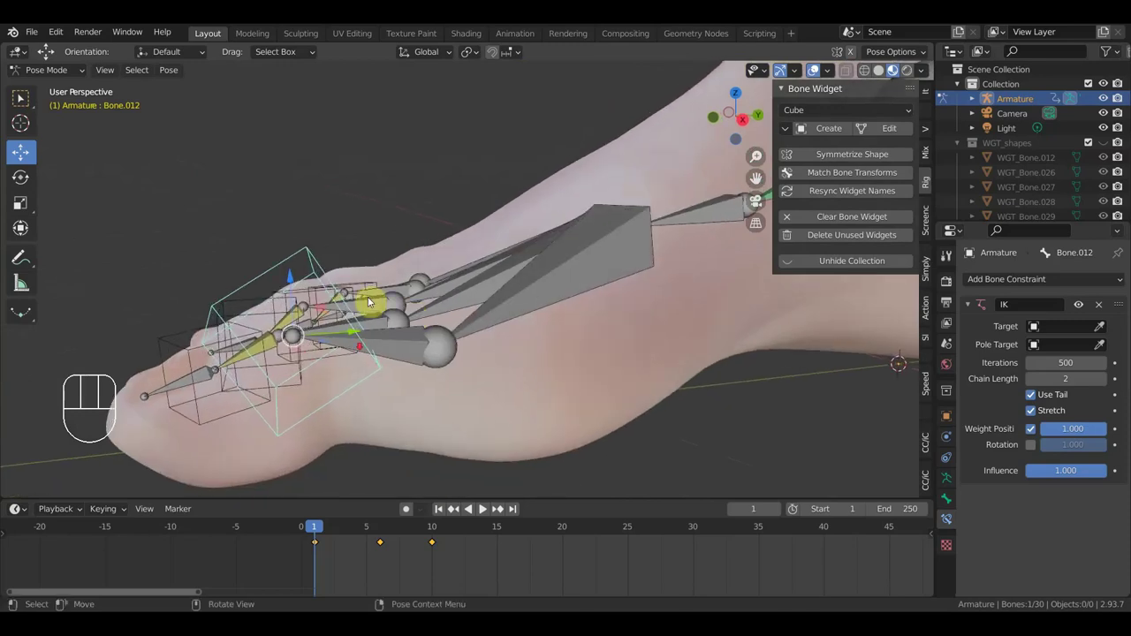
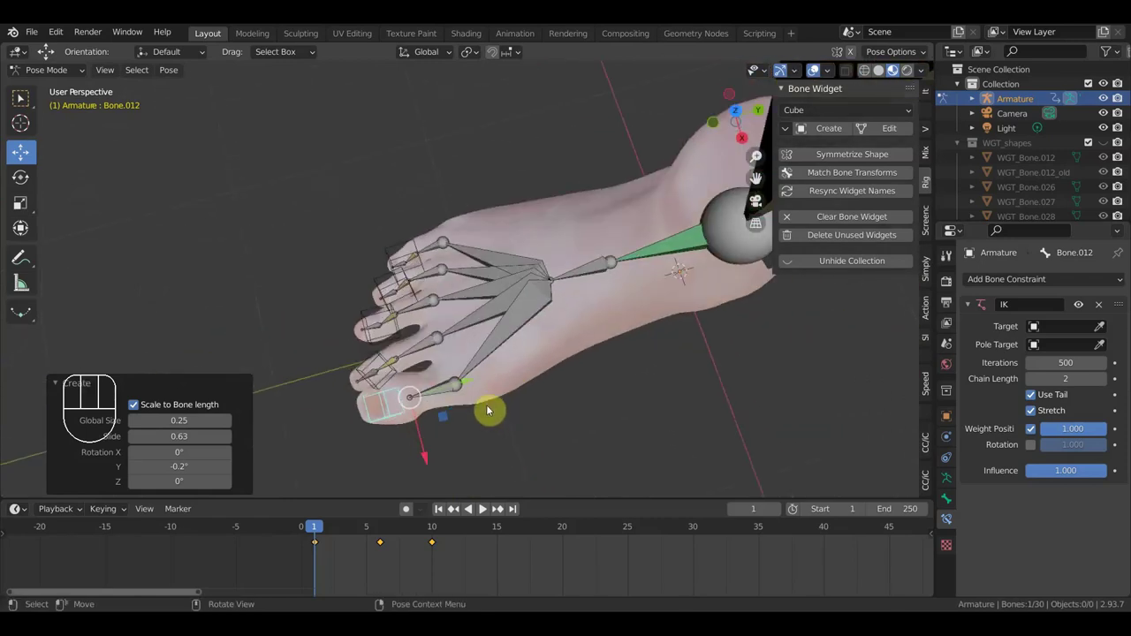
{"action": "middle_click", "coordinate": [483, 392]}
{"action": "left_click_drag", "start_coordinate": [445, 403], "coordinate": [454, 328]}
{"action": "left_click_drag", "start_coordinate": [456, 348], "coordinate": [495, 165]}
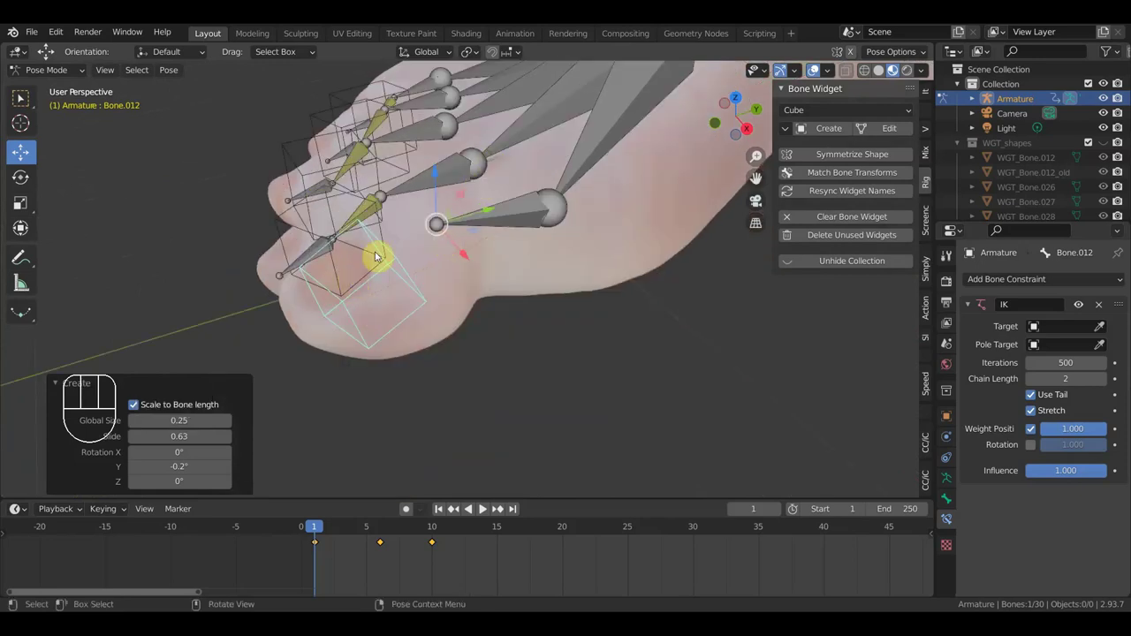
{"action": "left_click", "coordinate": [386, 276]}
{"action": "key", "text": "g"}
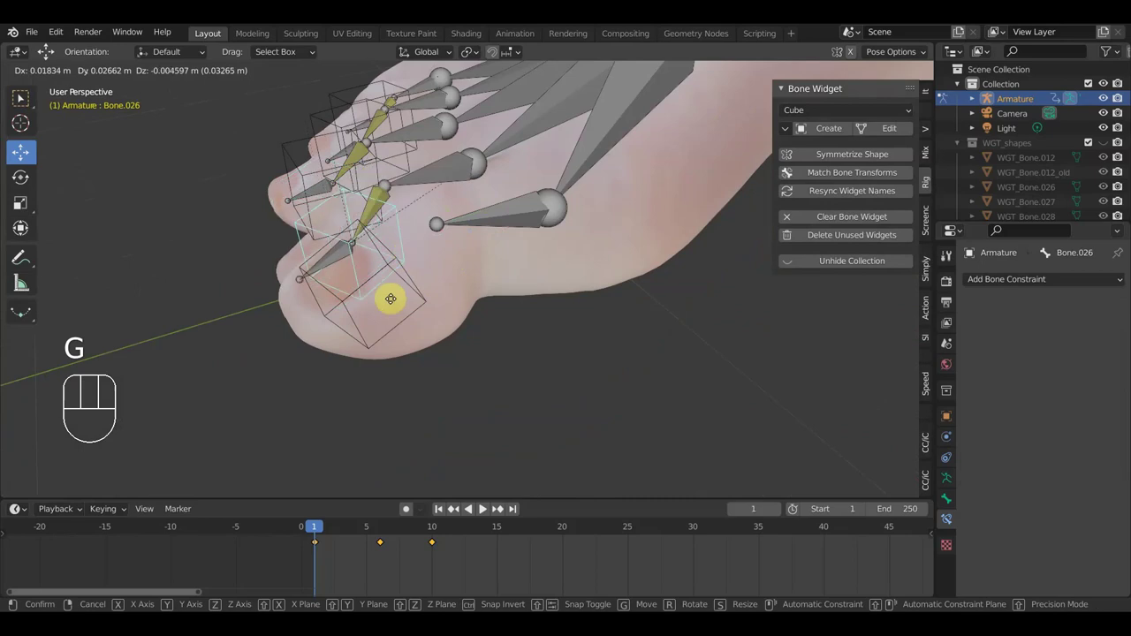
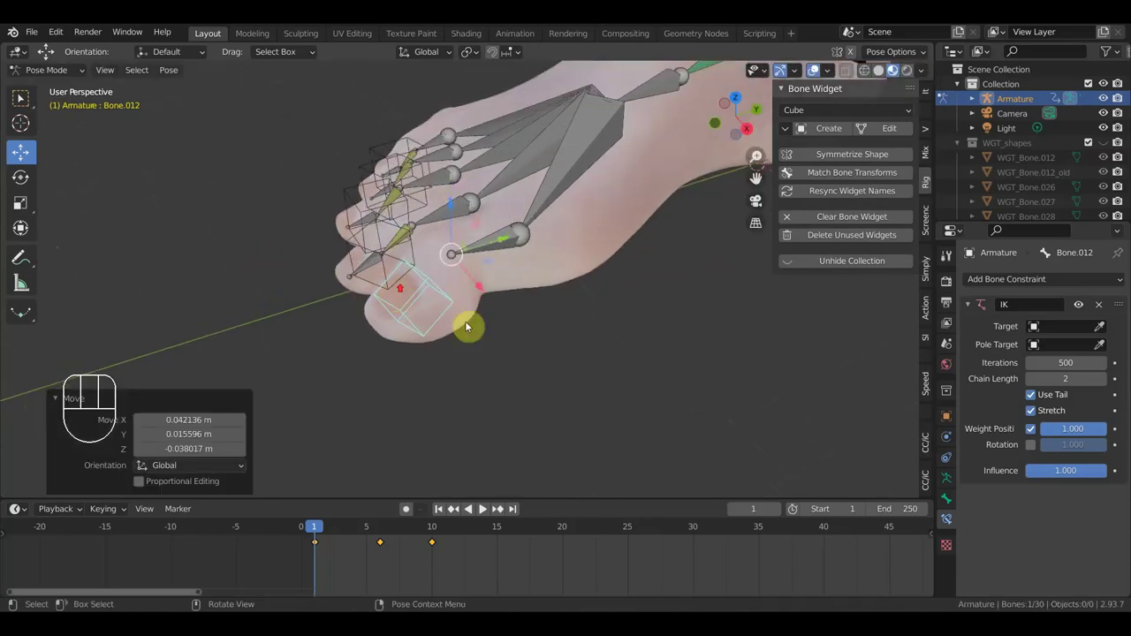
Step: Drag the big toe's cube-widget control around and check the result from above the toes
{"action": "key", "text": "g"}
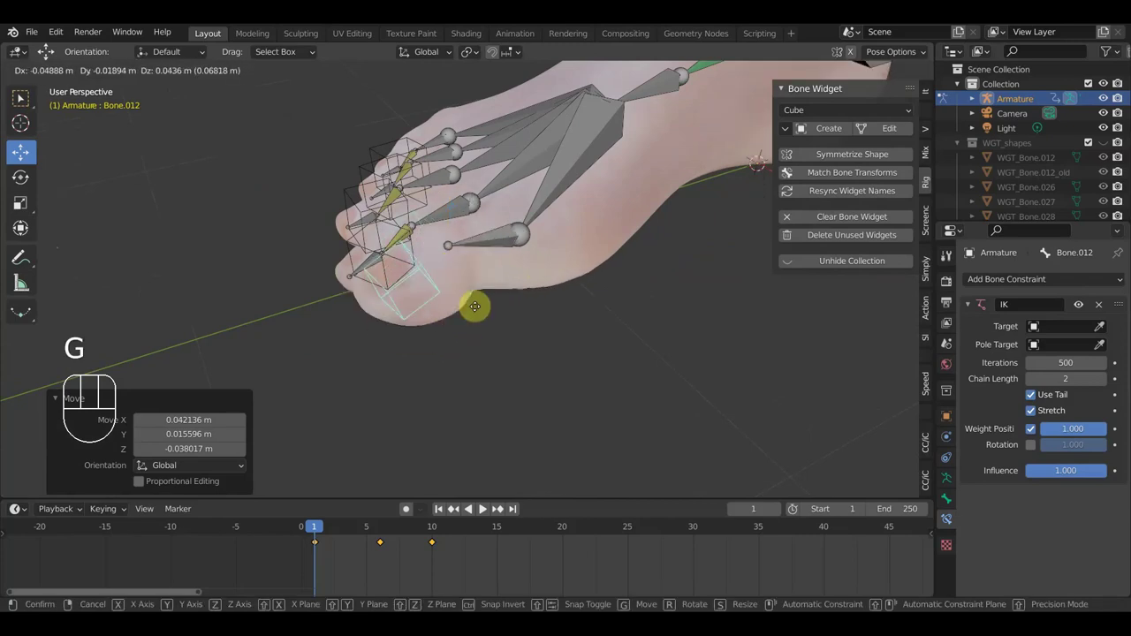
{"action": "left_click", "coordinate": [477, 321]}
{"action": "left_click_drag", "start_coordinate": [532, 340], "coordinate": [463, 321]}
{"action": "scroll", "scroll_direction": "up", "scroll_amount": 3}
{"action": "left_click_drag", "start_coordinate": [528, 333], "coordinate": [596, 335]}
{"action": "left_click_drag", "start_coordinate": [411, 233], "coordinate": [546, 286]}
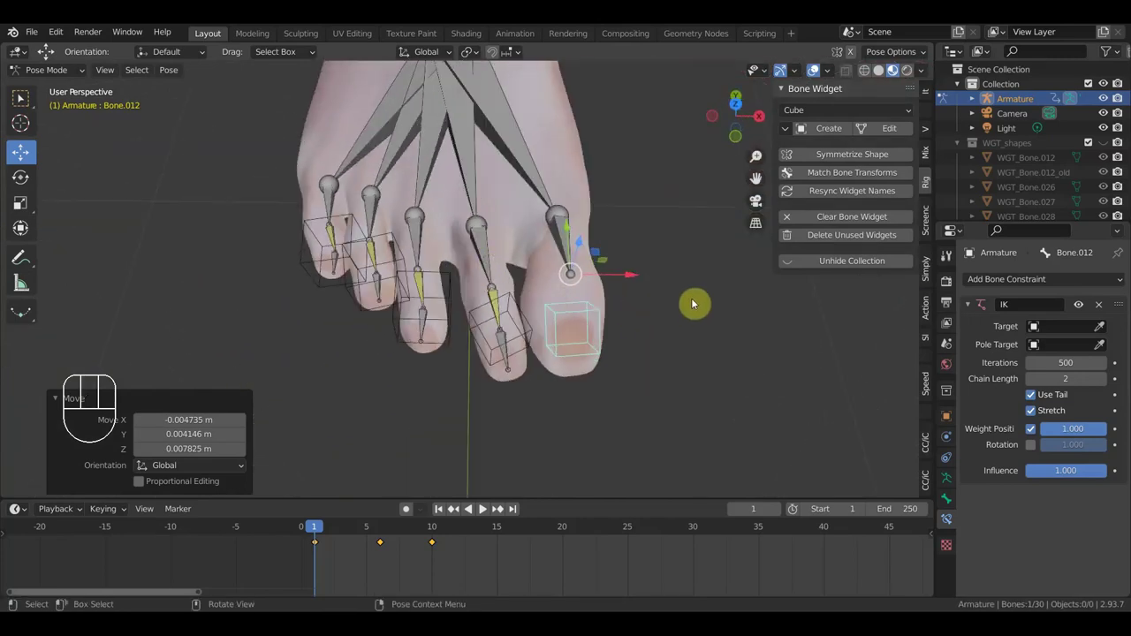
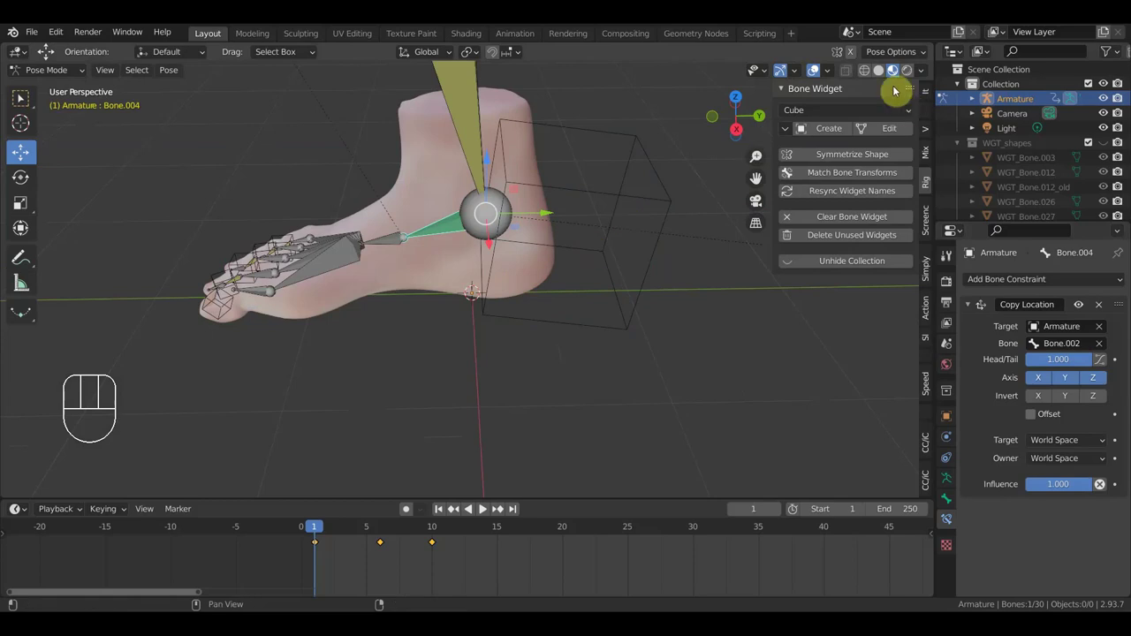
Step: Create a Circle bone widget on Bone.004, the ankle control bone
{"action": "left_click_drag", "start_coordinate": [861, 118], "coordinate": [827, 152]}
{"action": "left_click_drag", "start_coordinate": [839, 138], "coordinate": [738, 233]}
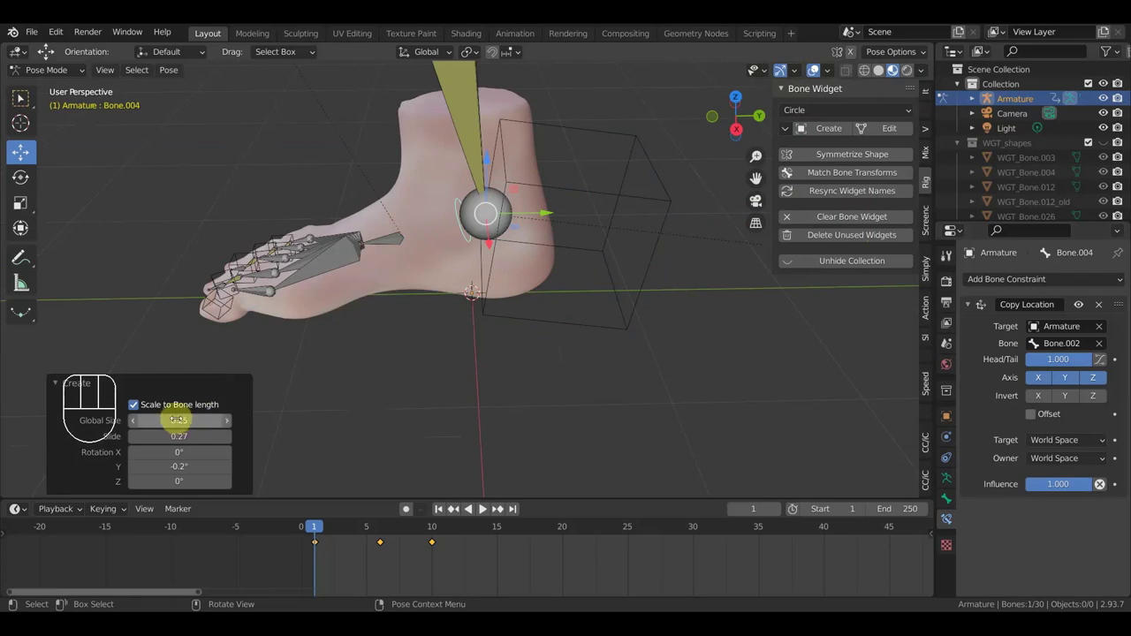
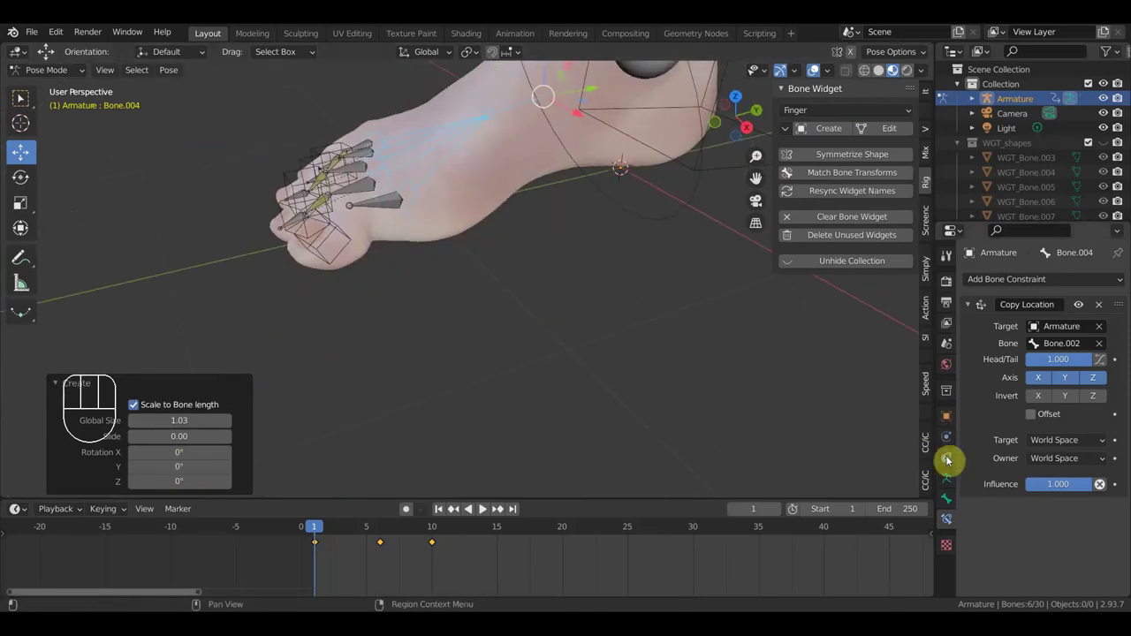
Step: Add a bone group to the armature and give it the red theme colour set 01
{"action": "left_click", "coordinate": [957, 489]}
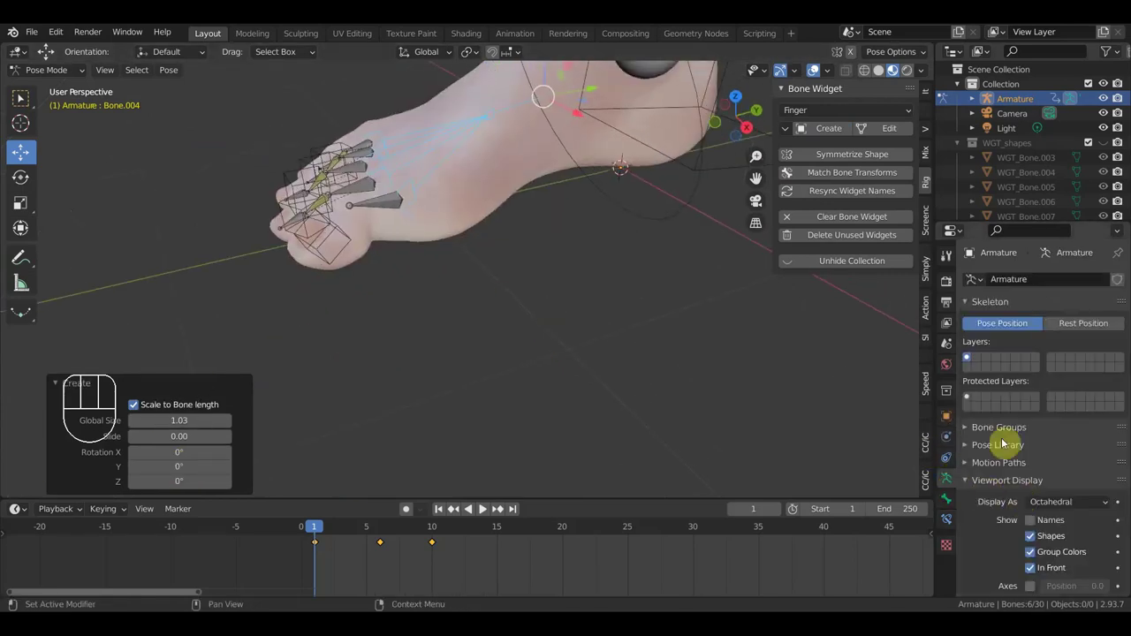
{"action": "left_click", "coordinate": [1013, 438]}
{"action": "left_click", "coordinate": [1124, 459]}
{"action": "left_click_drag", "start_coordinate": [1024, 546], "coordinate": [841, 504]}
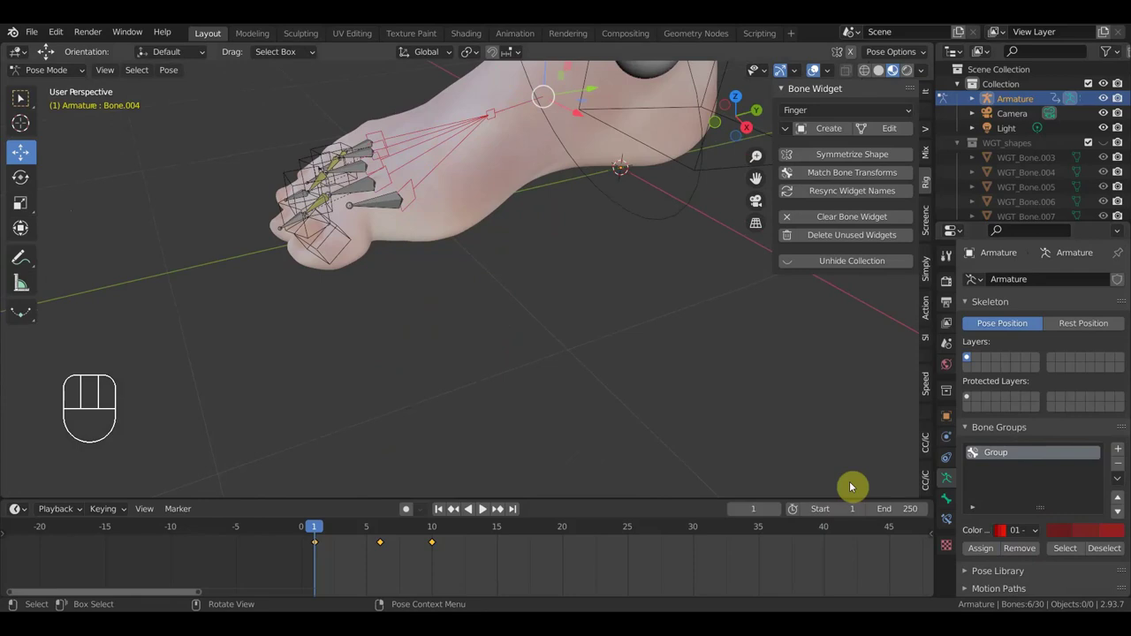
Step: Add a second bone group, Group.001, to the armature
{"action": "middle_click", "coordinate": [680, 392]}
{"action": "middle_click", "coordinate": [677, 398]}
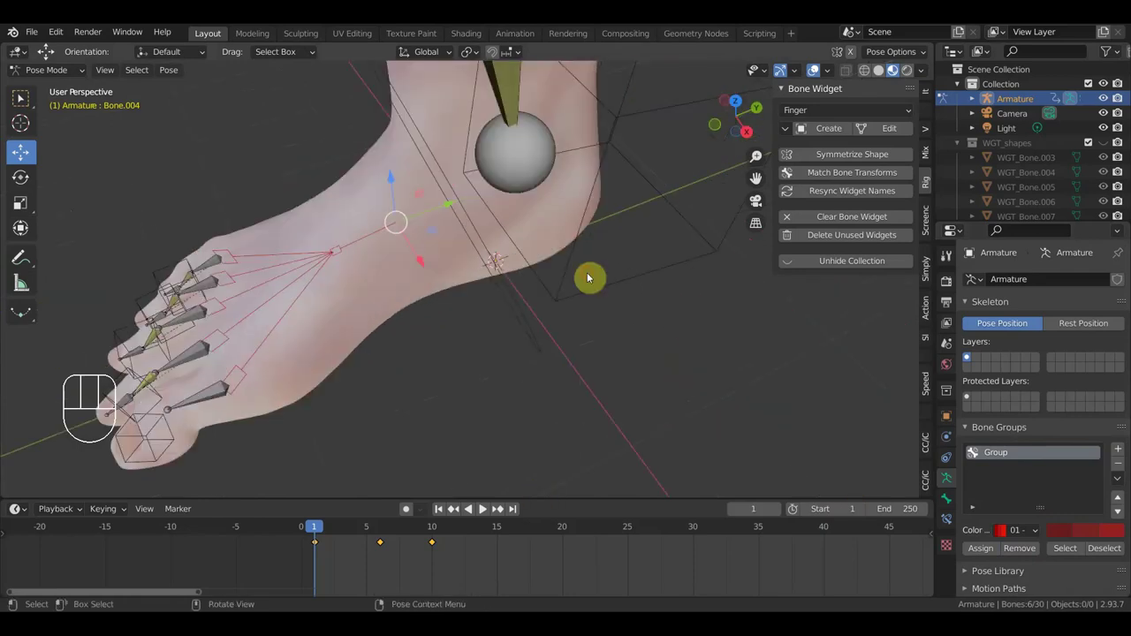
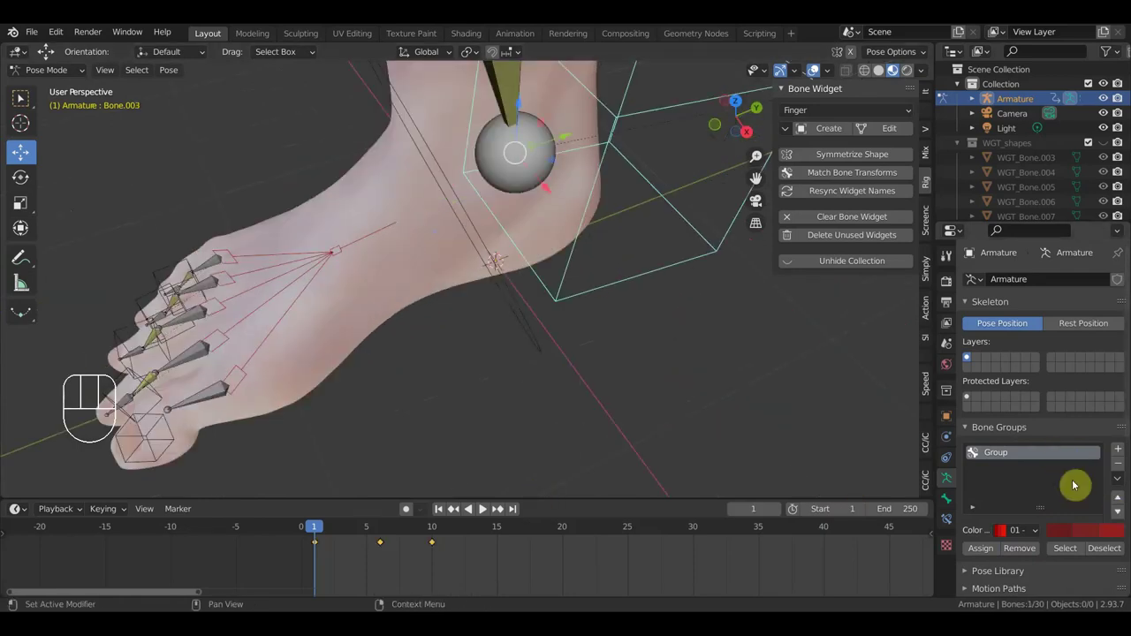
{"action": "left_click", "coordinate": [1125, 457]}
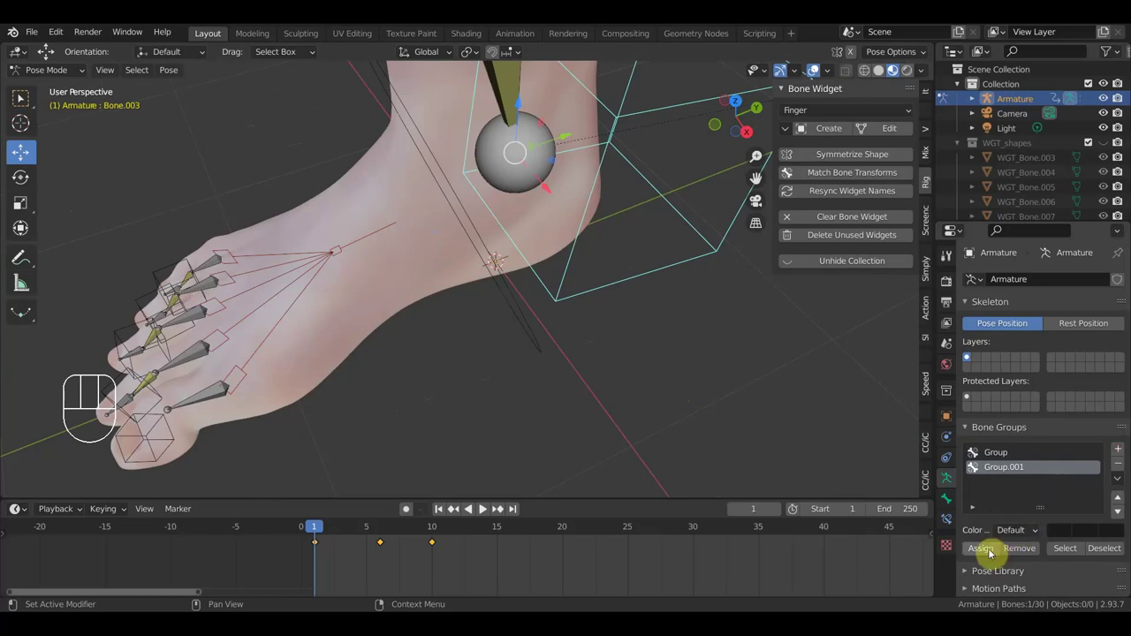
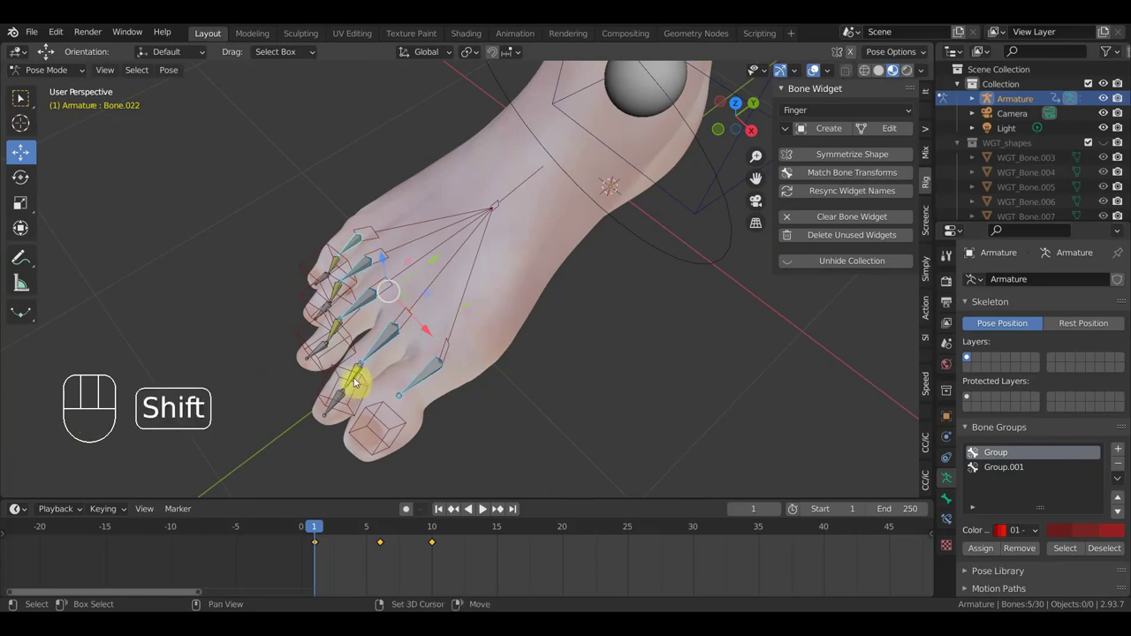
Step: Create line-style bone widgets on the selected toe bones
{"action": "left_click_drag", "start_coordinate": [386, 360], "coordinate": [508, 374]}
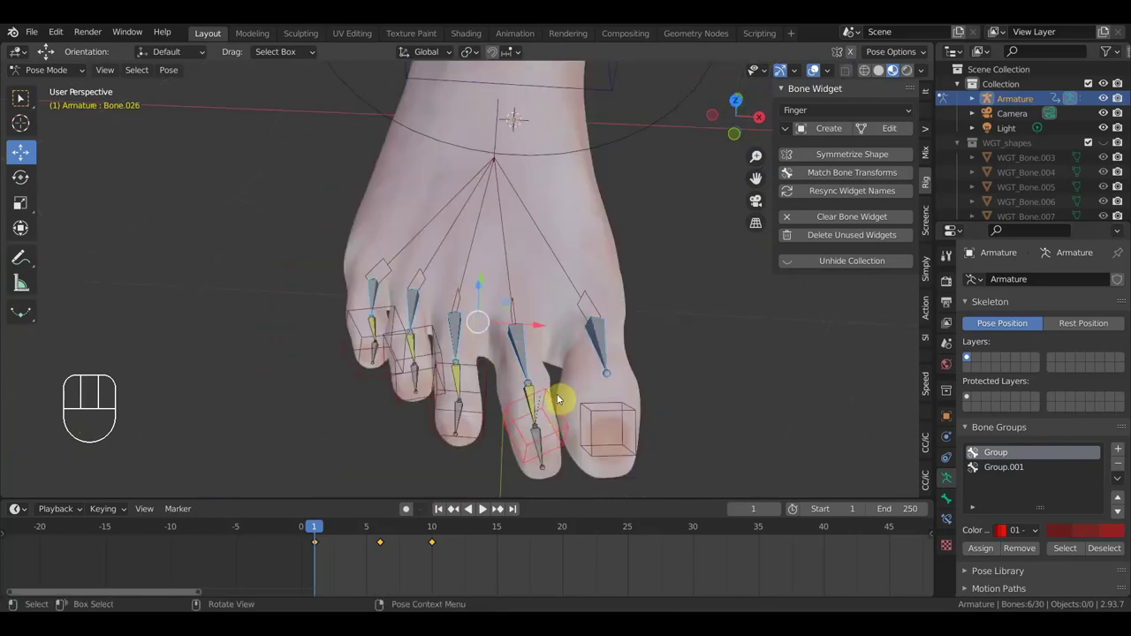
{"action": "key", "text": "ctrl+z"}
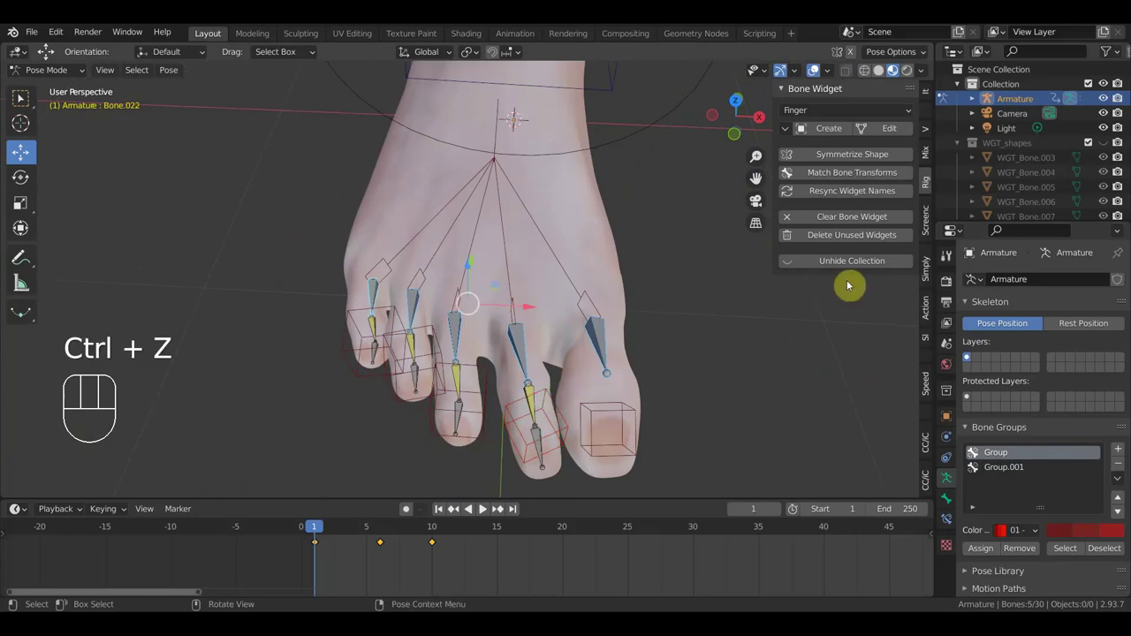
{"action": "left_click_drag", "start_coordinate": [859, 115], "coordinate": [821, 310]}
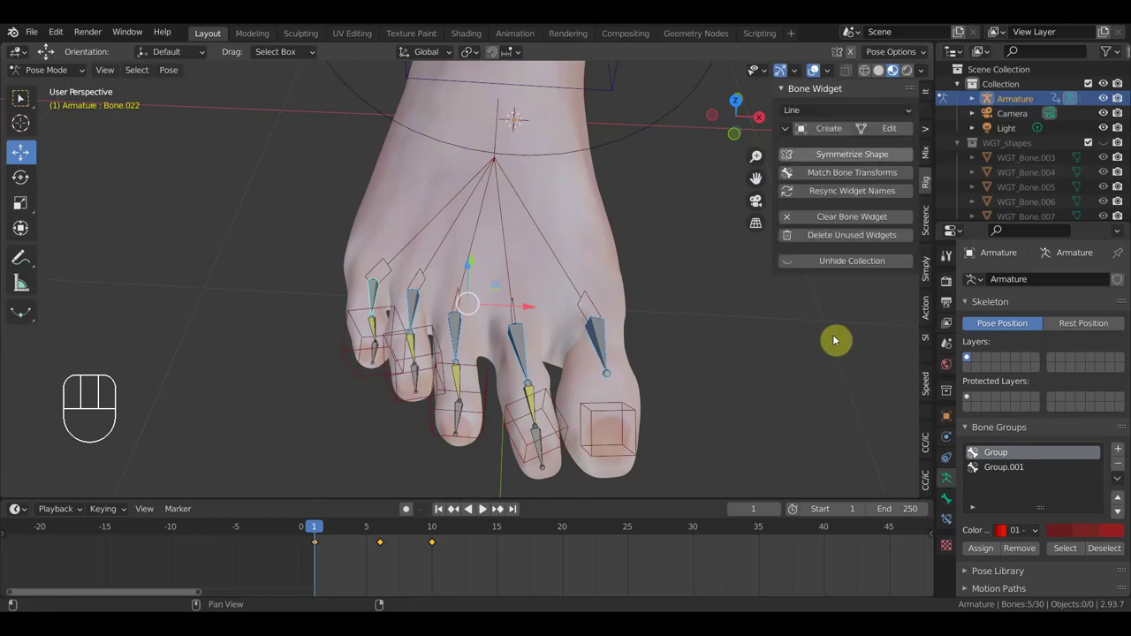
{"action": "left_click", "coordinate": [839, 140]}
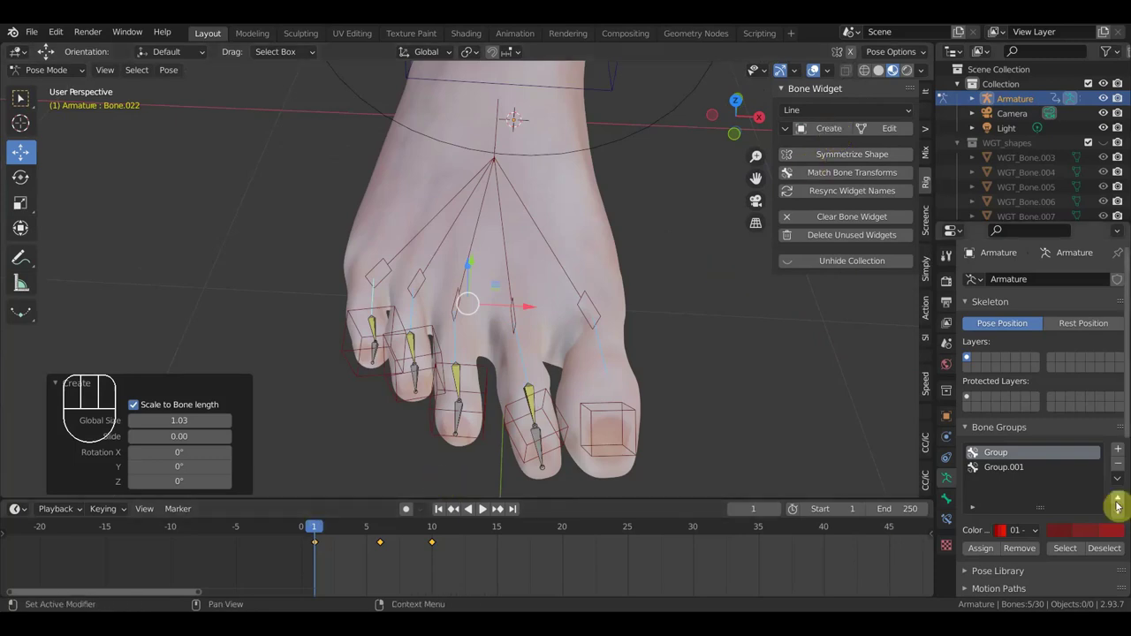
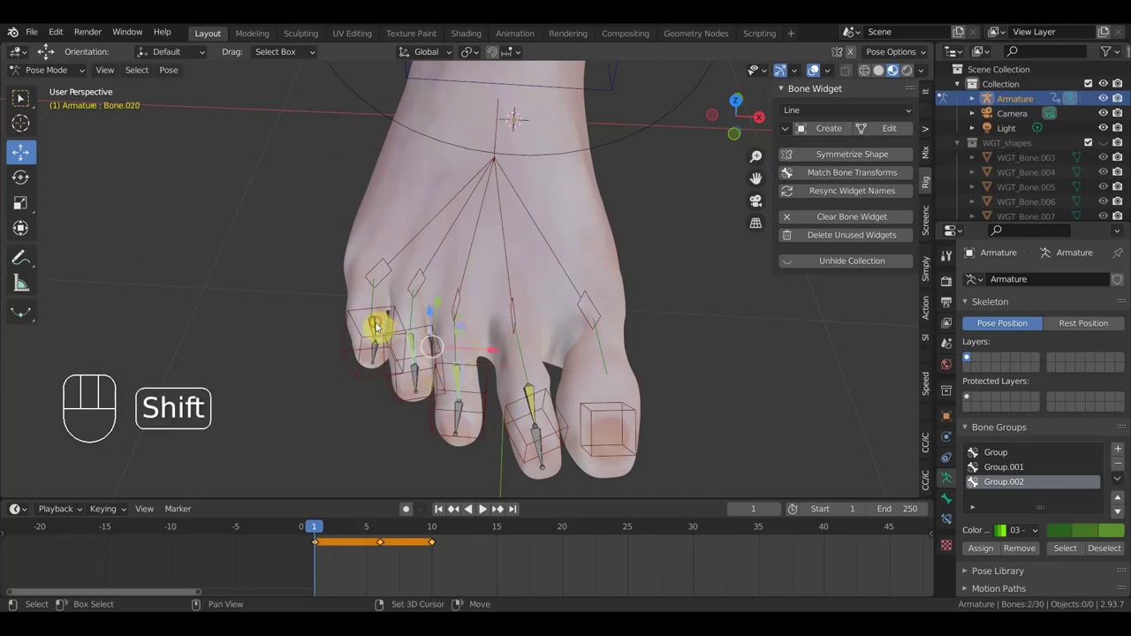
Step: Give the remaining small toe bones sphere control shapes in bone group Group.002
{"action": "left_click", "coordinate": [540, 396]}
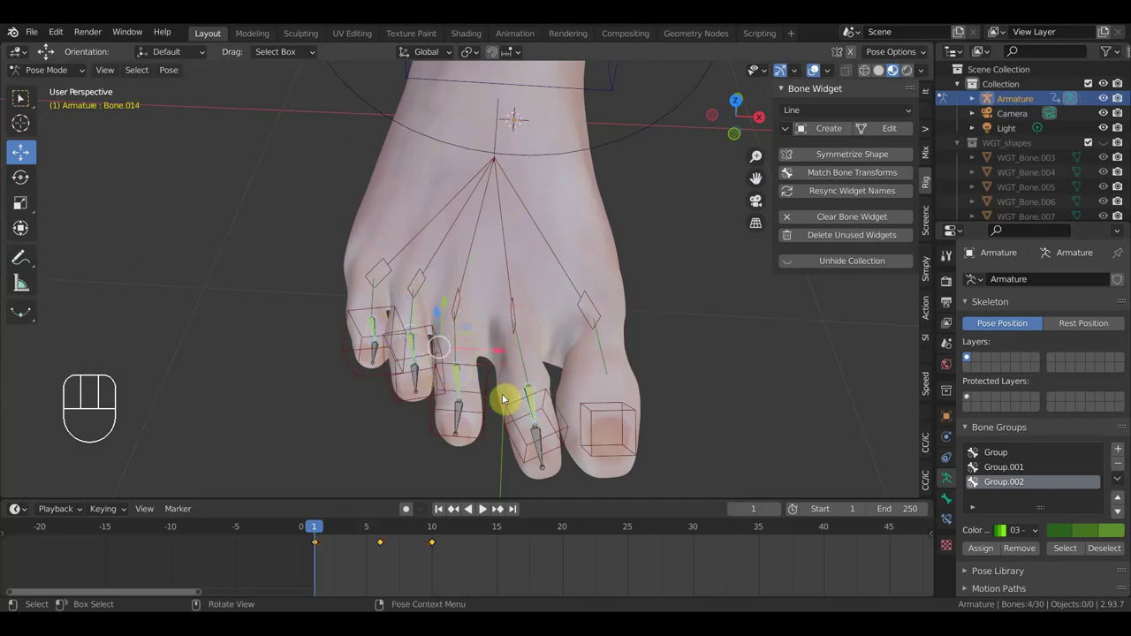
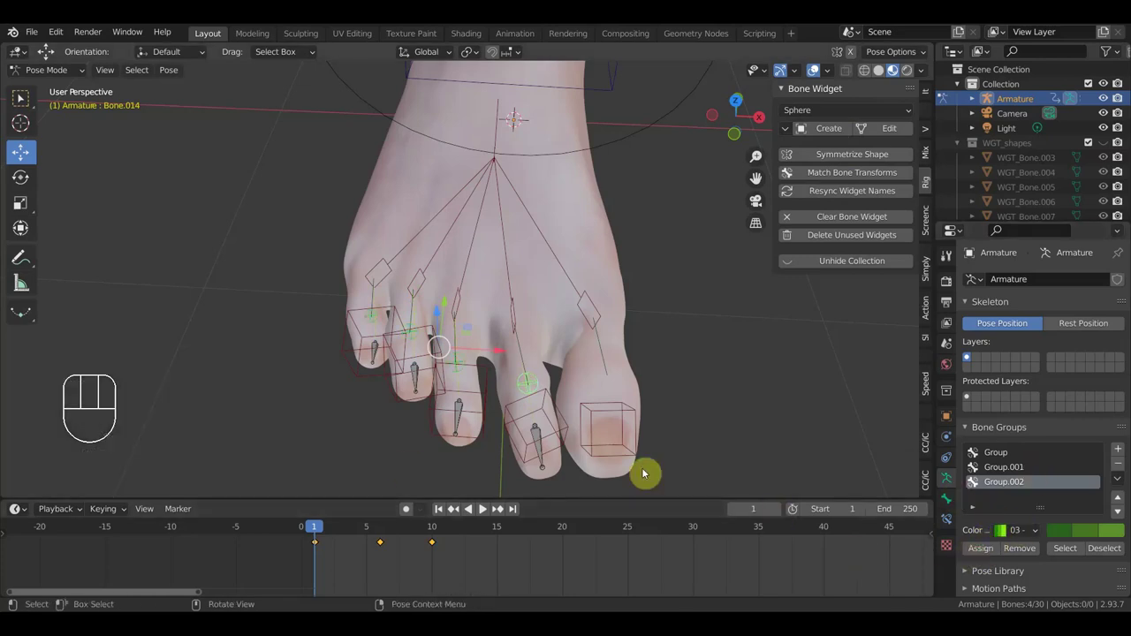
{"action": "left_click", "coordinate": [466, 425]}
{"action": "left_click", "coordinate": [425, 384]}
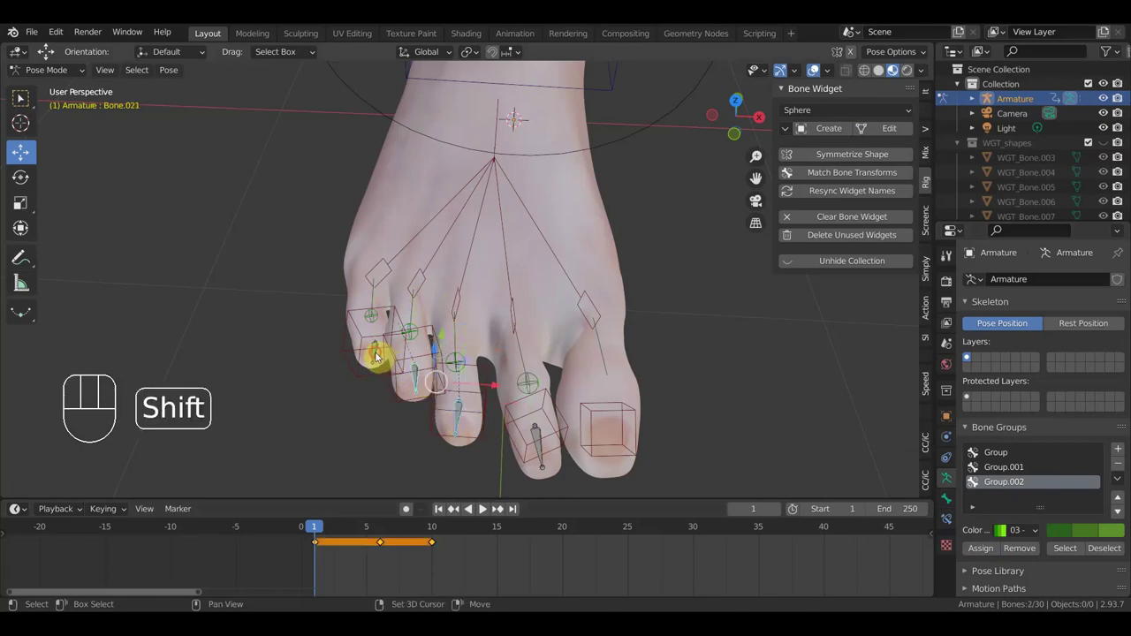
{"action": "left_click", "coordinate": [547, 468]}
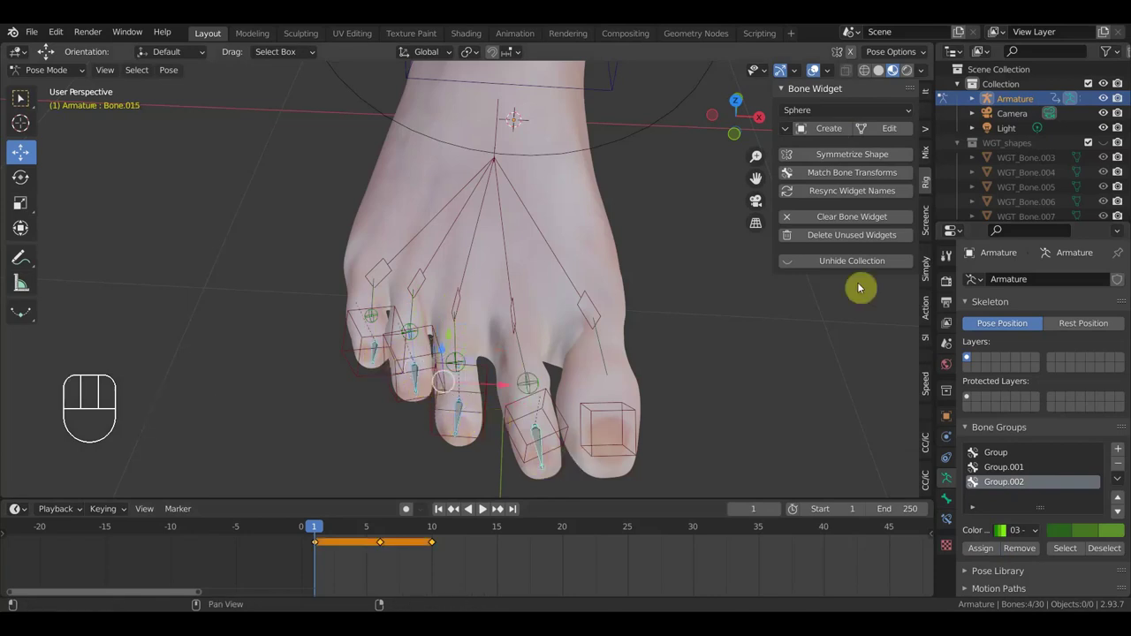
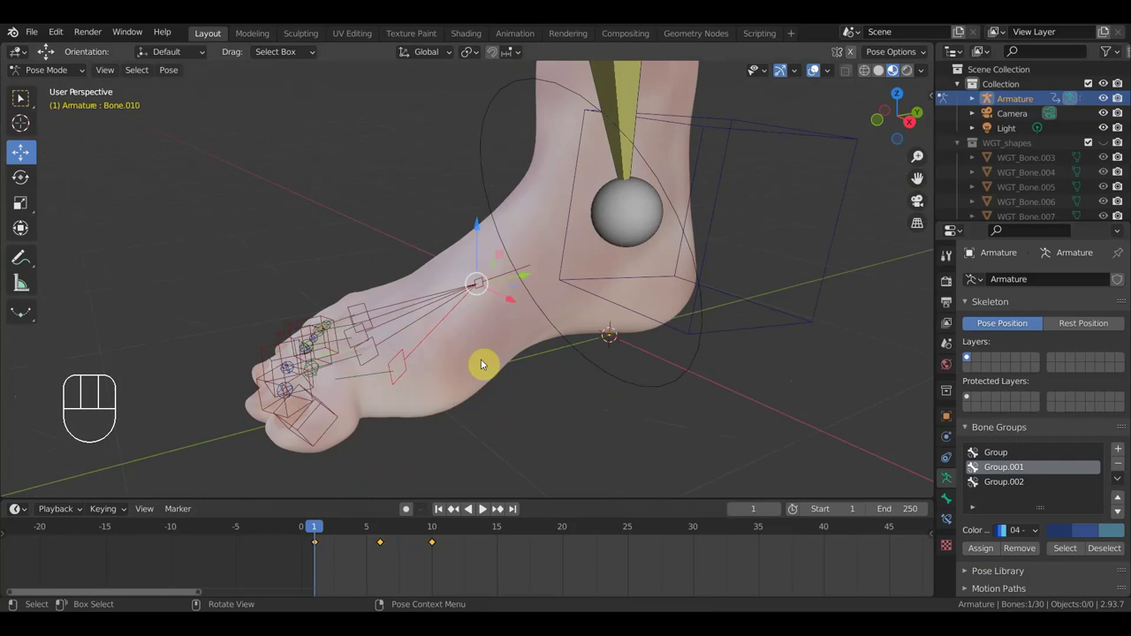
Step: Cancel the test rotation of the heel bone and save the foot rig as a .blend file
{"action": "key", "text": "r"}
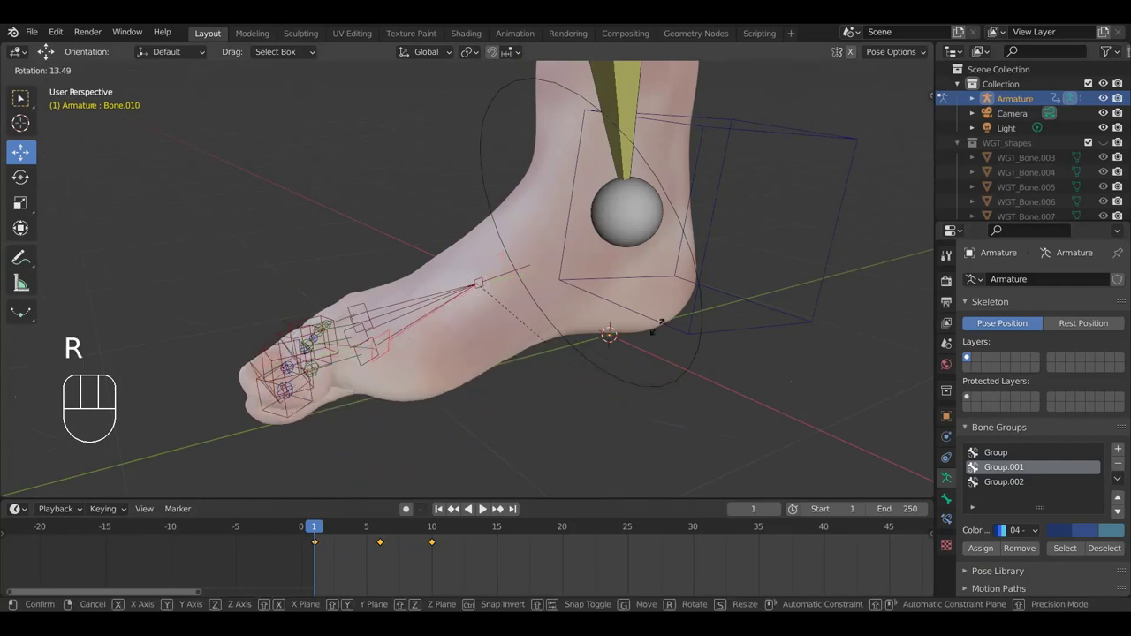
{"action": "left_click", "coordinate": [590, 337]}
{"action": "key", "text": "ctrl+z"}
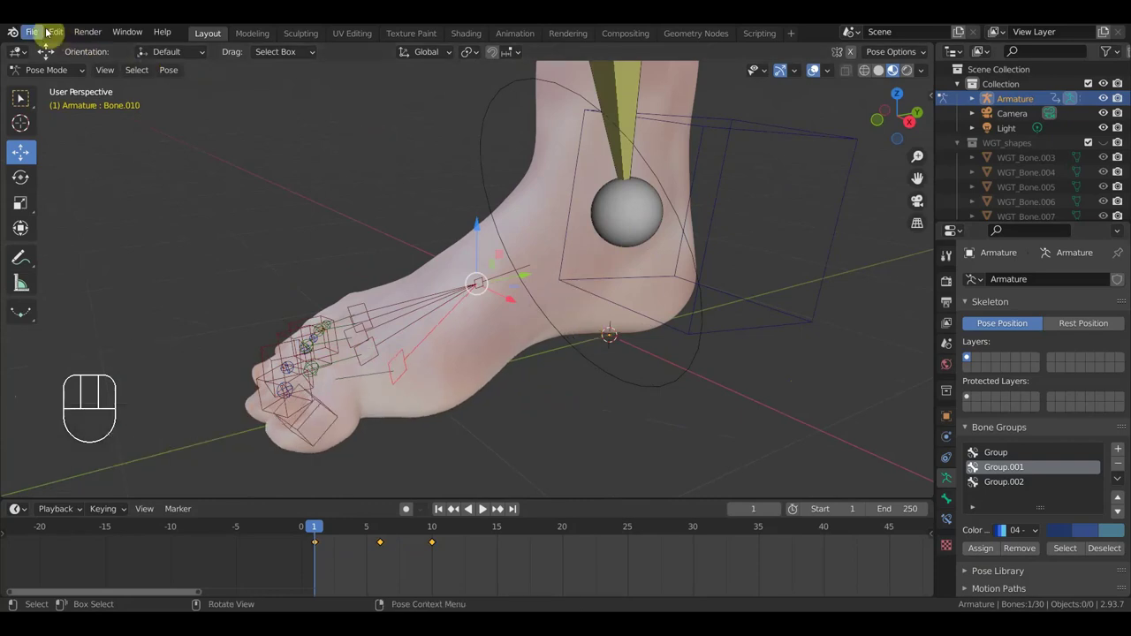
{"action": "left_click_drag", "start_coordinate": [37, 34], "coordinate": [92, 139]}
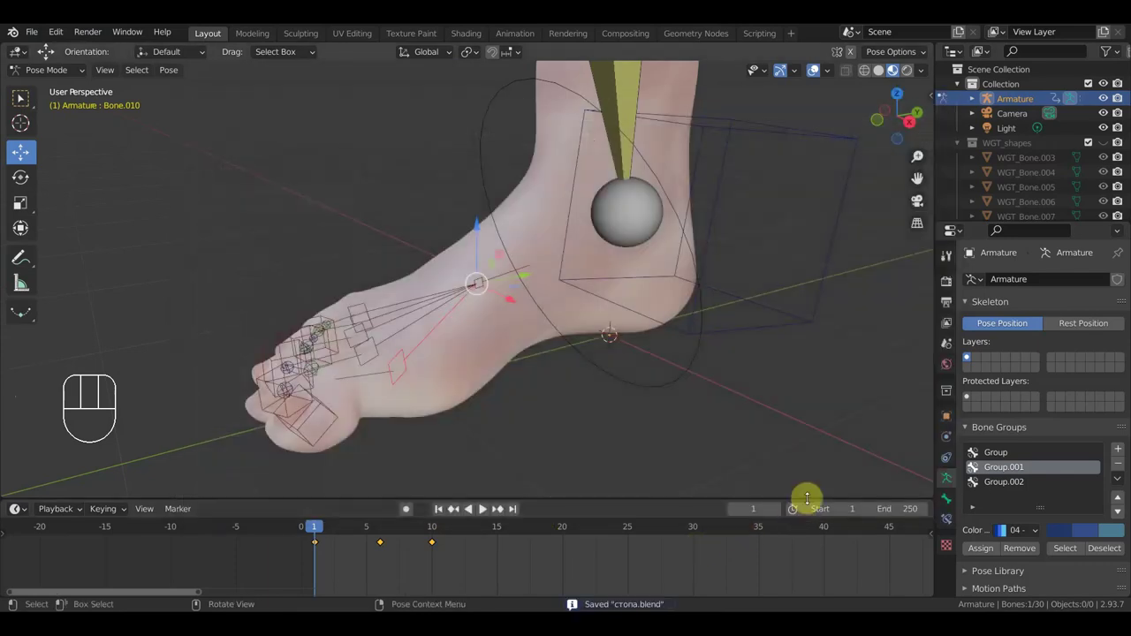
{"action": "left_click_drag", "start_coordinate": [786, 404], "coordinate": [778, 411]}
{"action": "left_click_drag", "start_coordinate": [746, 413], "coordinate": [639, 405]}
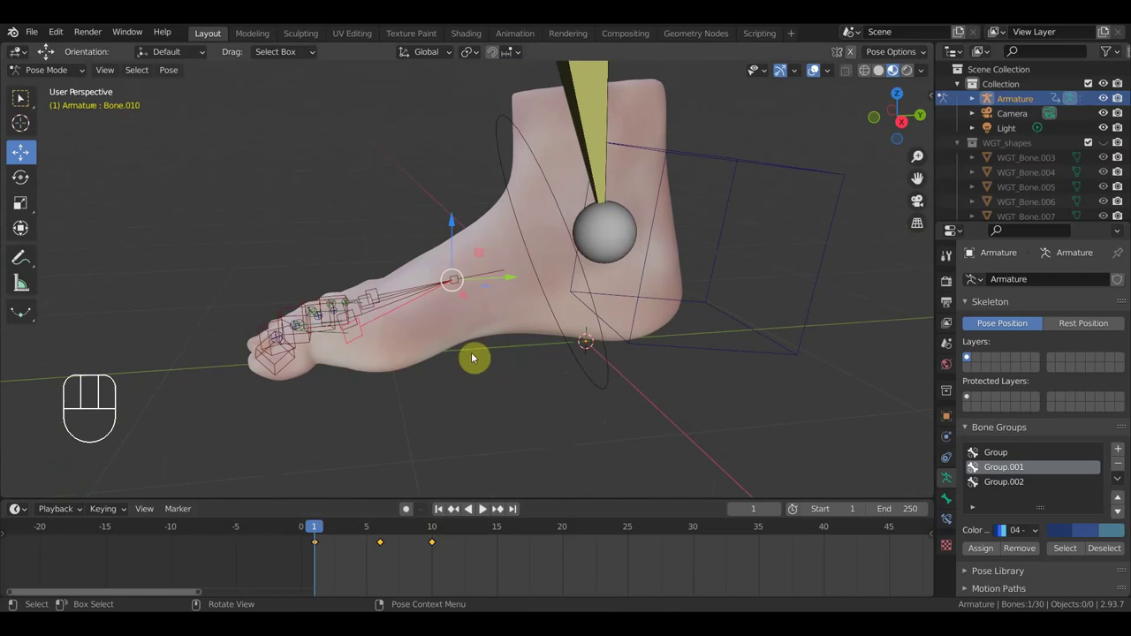
Step: In Object Mode shrink the sandal sole Line002 in Right view and start turning it from Top view
{"action": "key", "text": "n"}
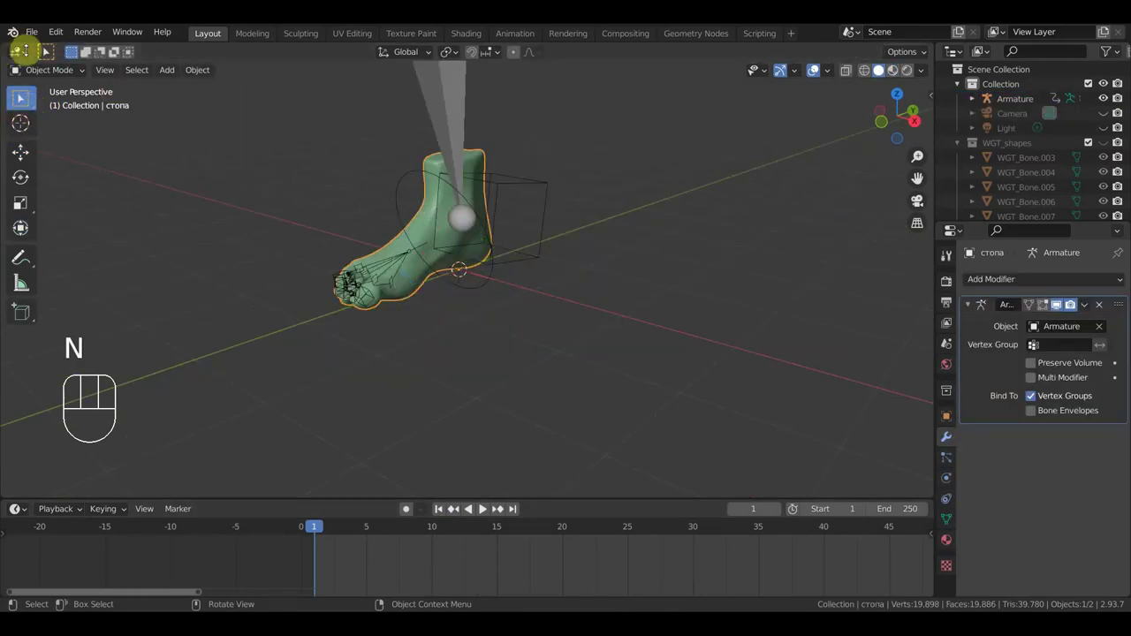
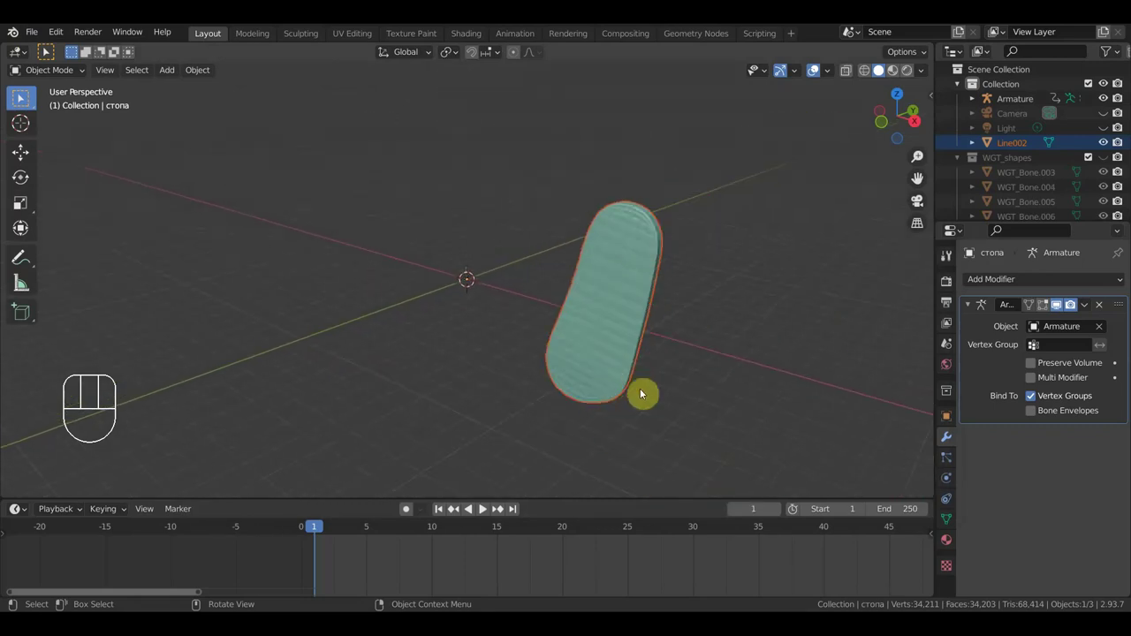
{"action": "key", "text": "KP_3"}
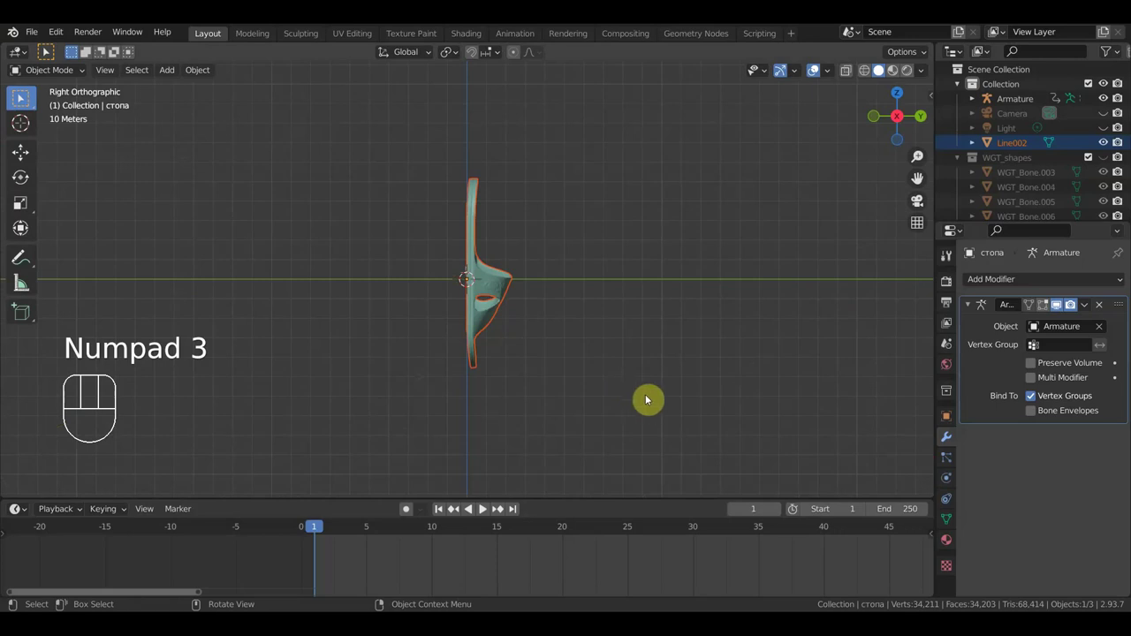
{"action": "key", "text": "s"}
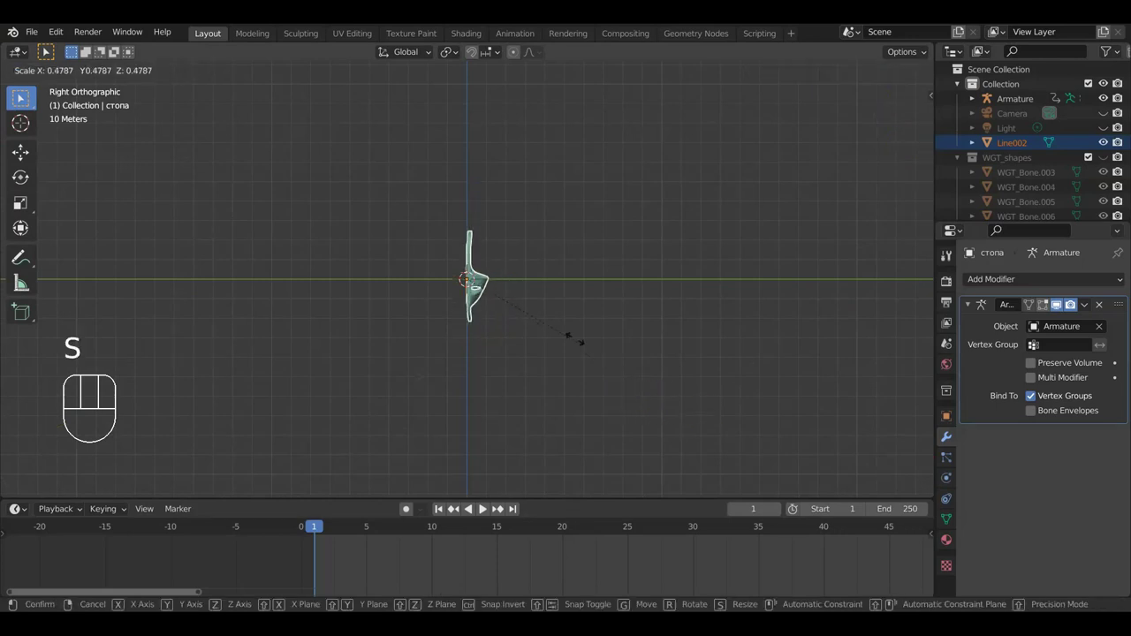
{"action": "left_click", "coordinate": [517, 307]}
{"action": "key", "text": "KP_7"}
{"action": "key", "text": "r"}
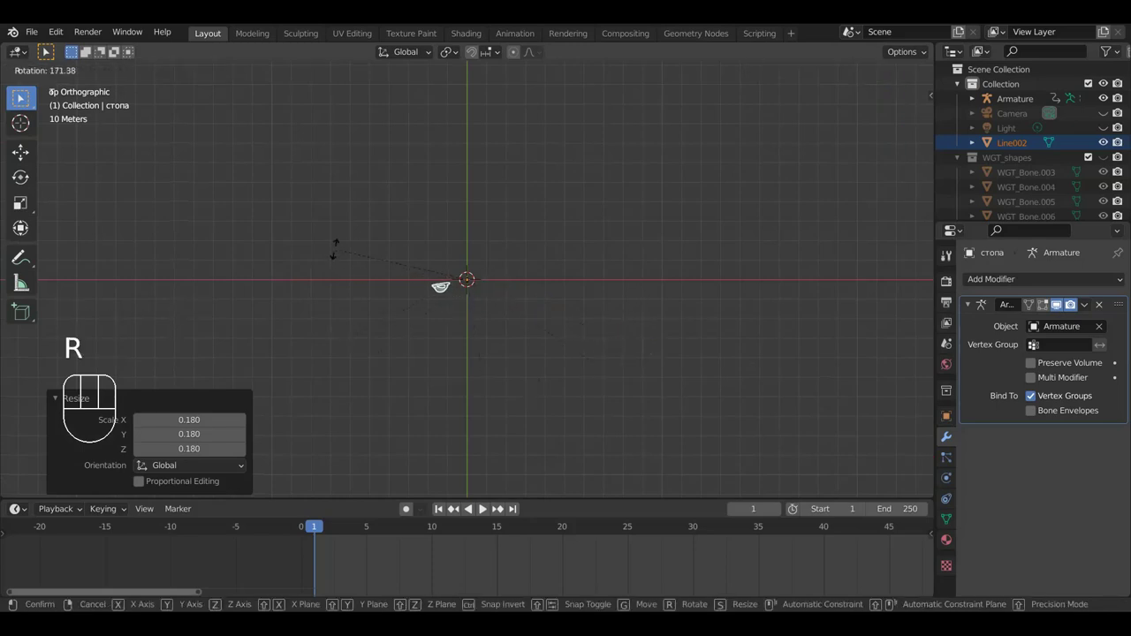
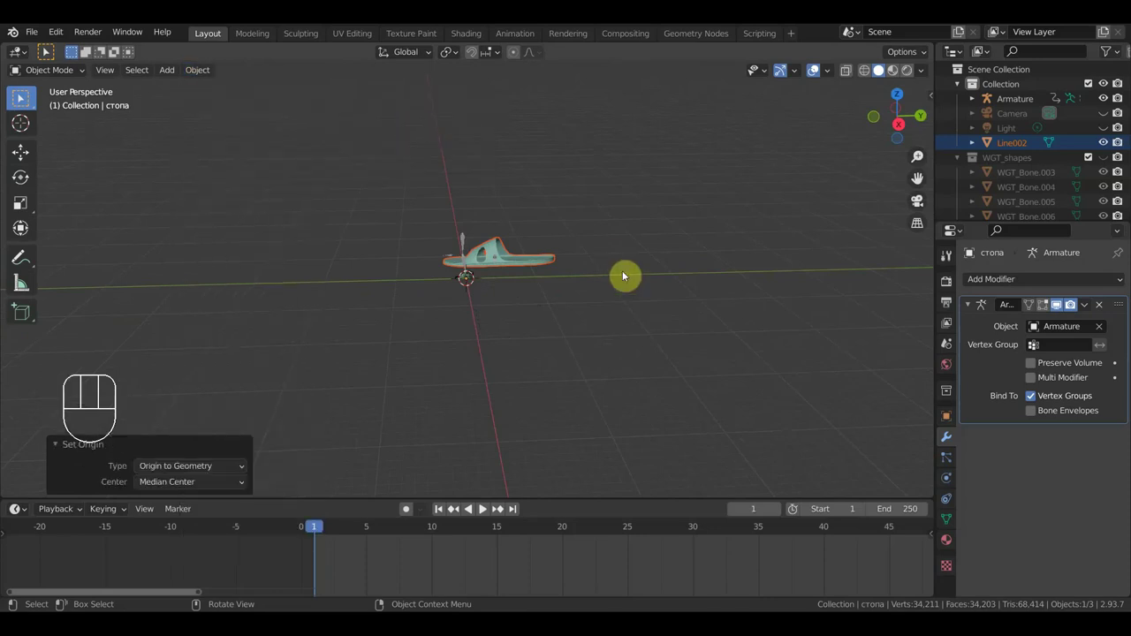
Step: Move, scale and rotate the sandal about 10° so it lines up beneath the foot
{"action": "key", "text": "g"}
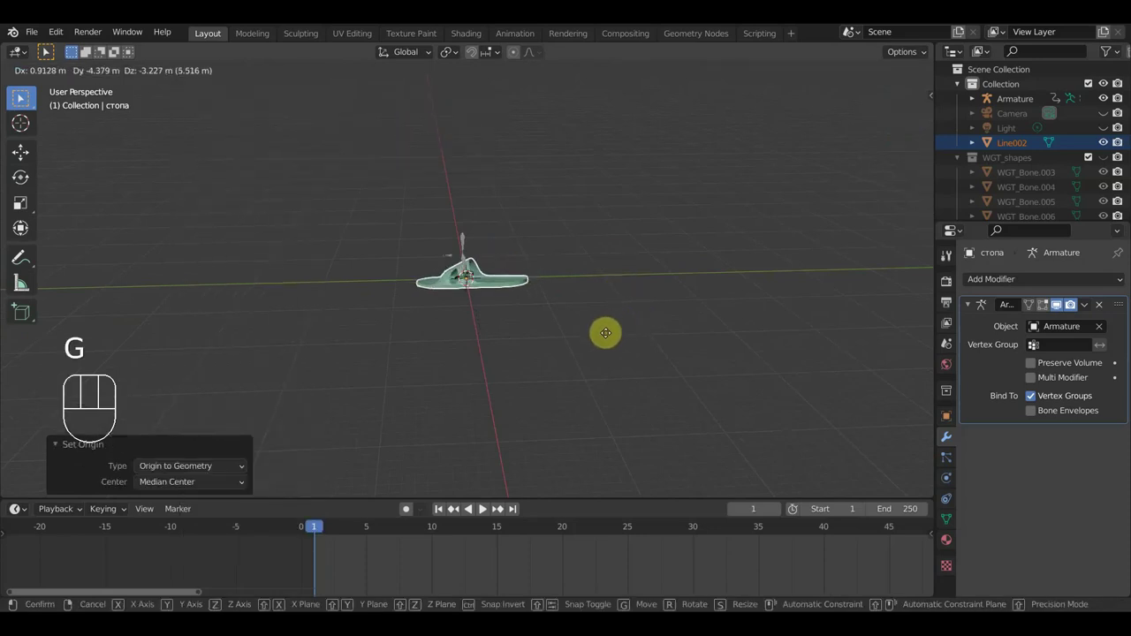
{"action": "key", "text": "s"}
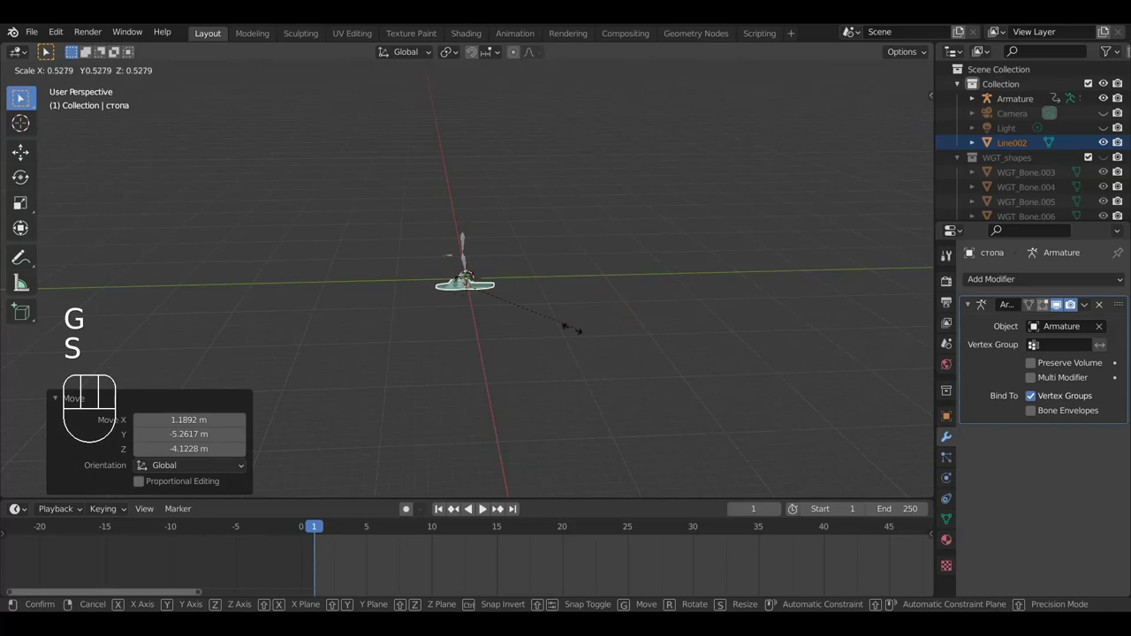
{"action": "key", "text": "KP_7"}
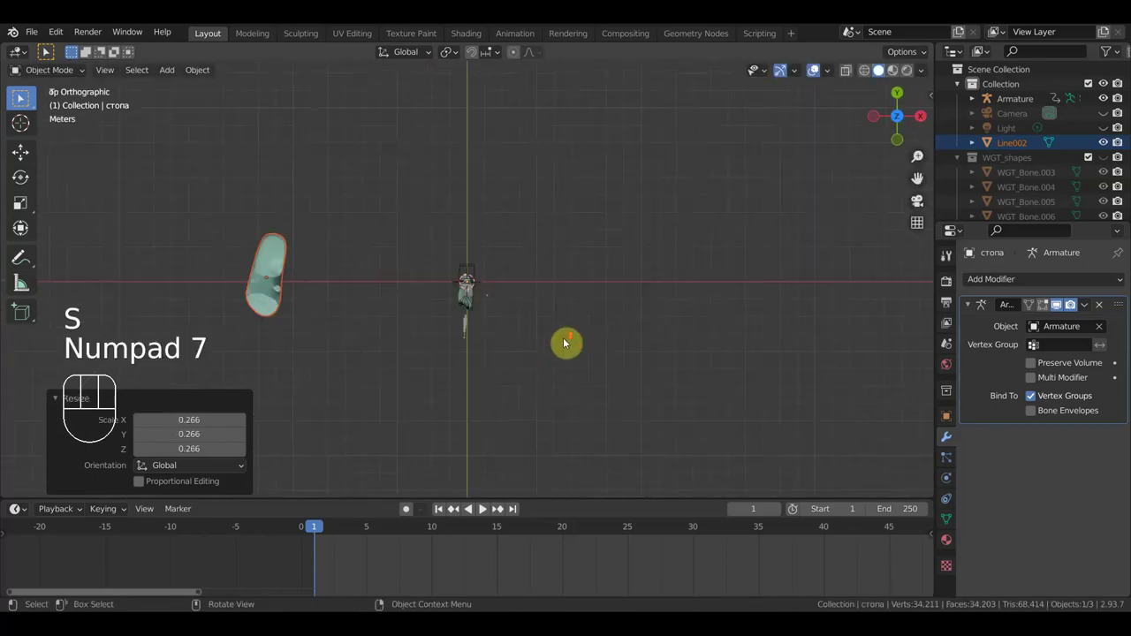
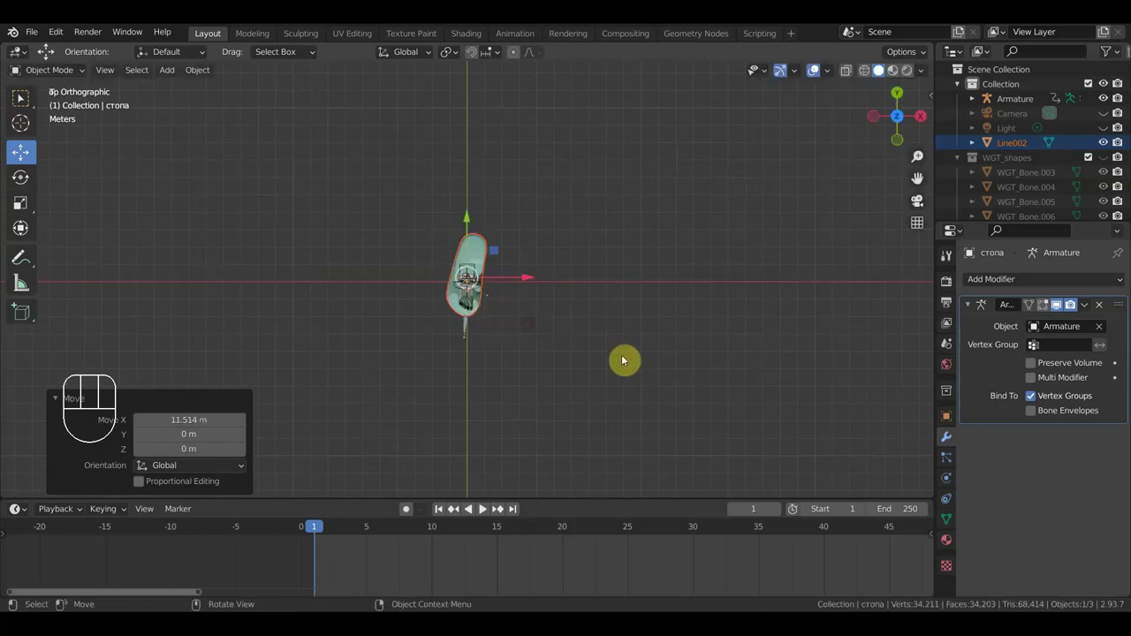
{"action": "key", "text": "s"}
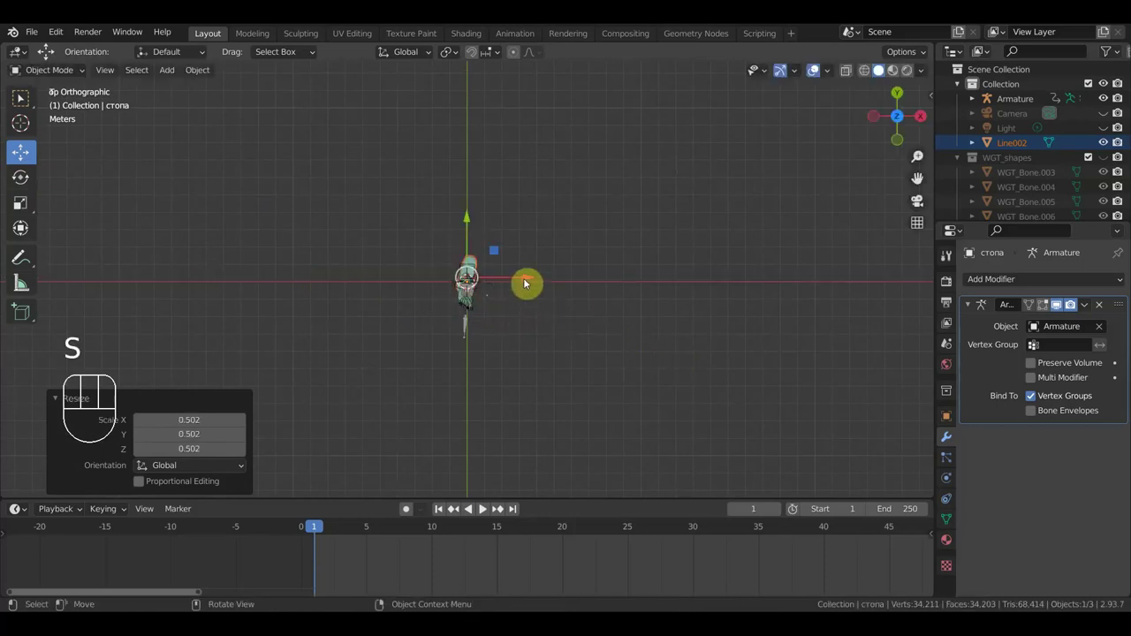
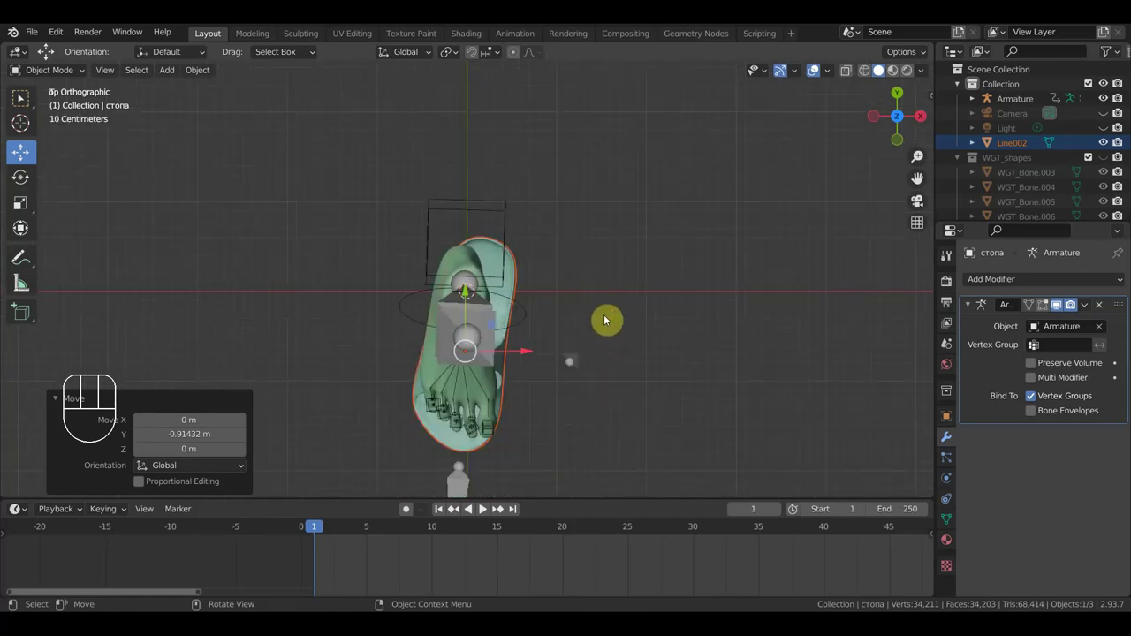
{"action": "key", "text": "r"}
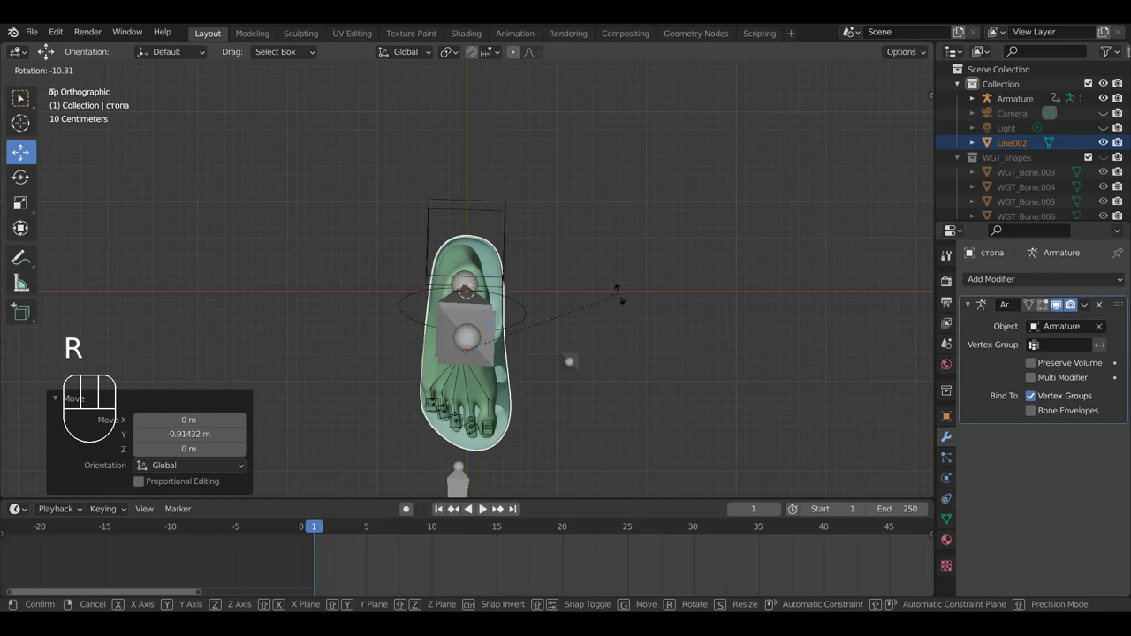
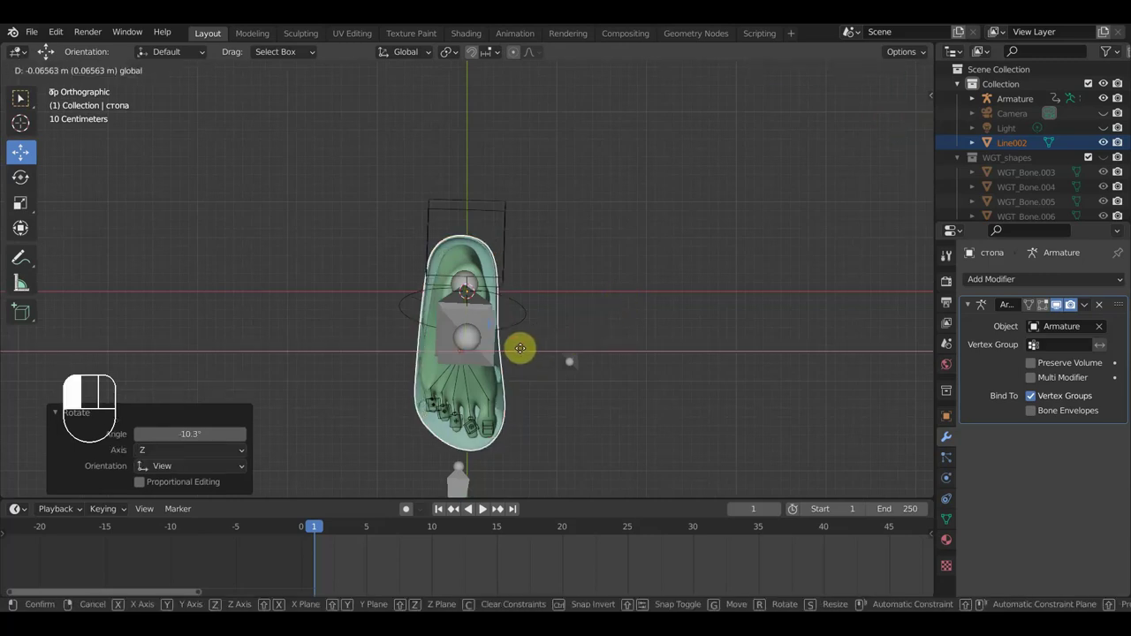
{"action": "left_click_drag", "start_coordinate": [623, 361], "coordinate": [467, 251]}
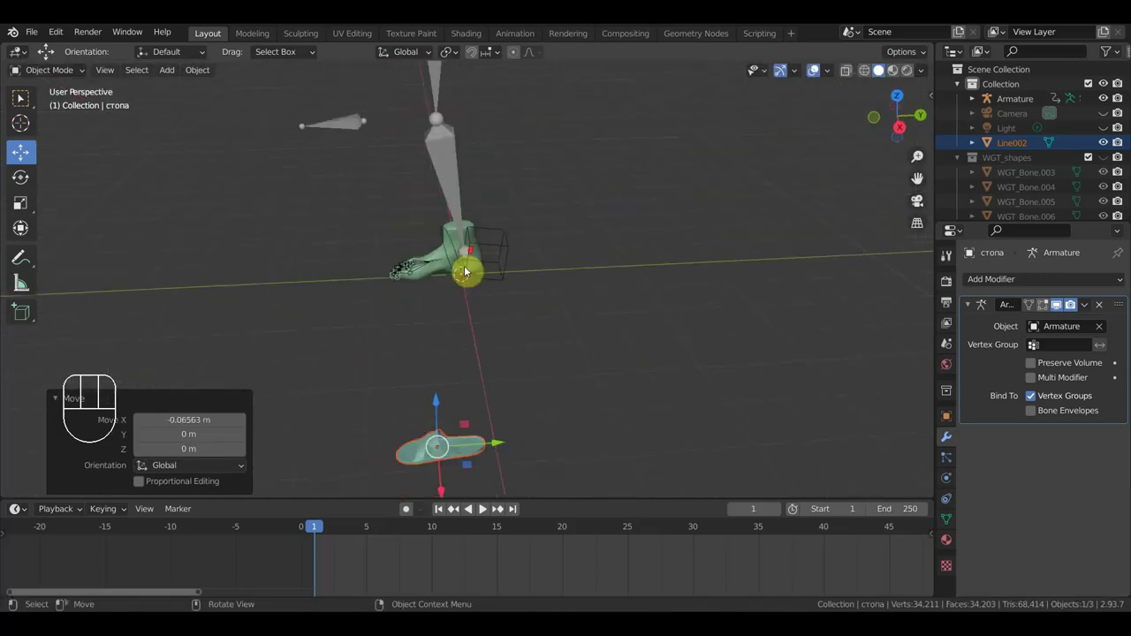
{"action": "key", "text": "KP_3"}
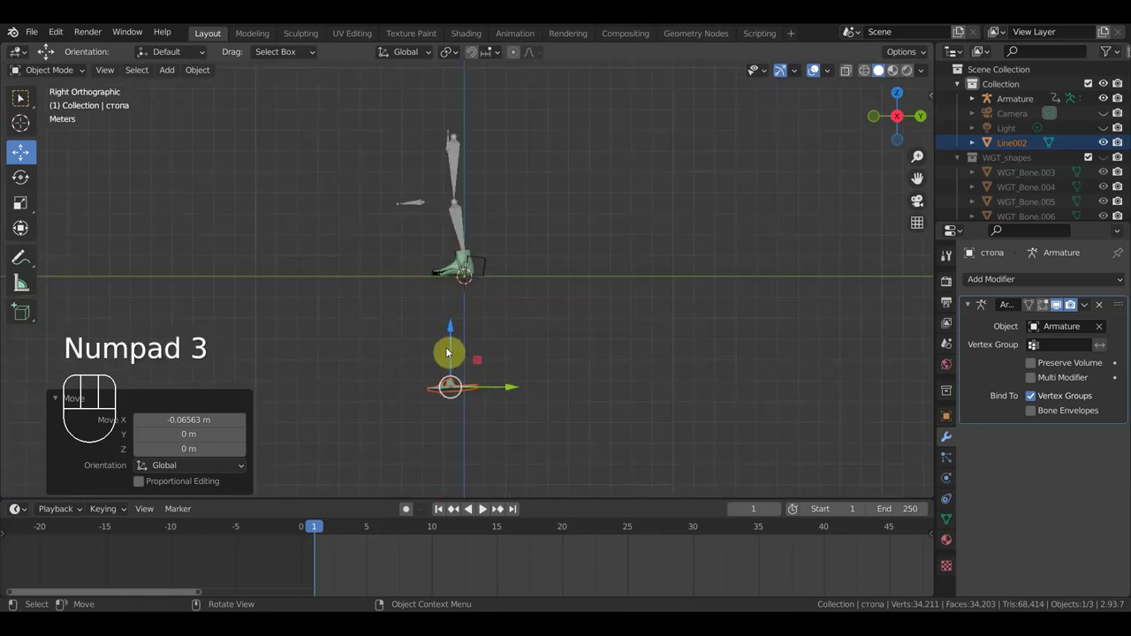
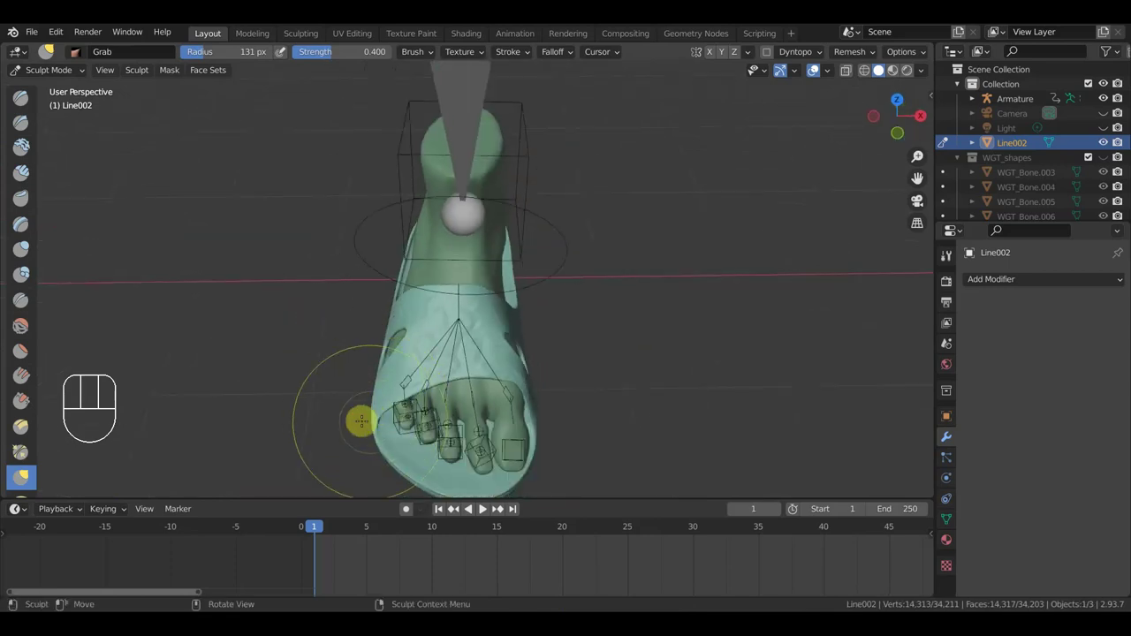
Step: Raise the sandal sole Line002 so it sits snugly against the underside of the foot
{"action": "left_click_drag", "start_coordinate": [502, 430], "coordinate": [538, 428]}
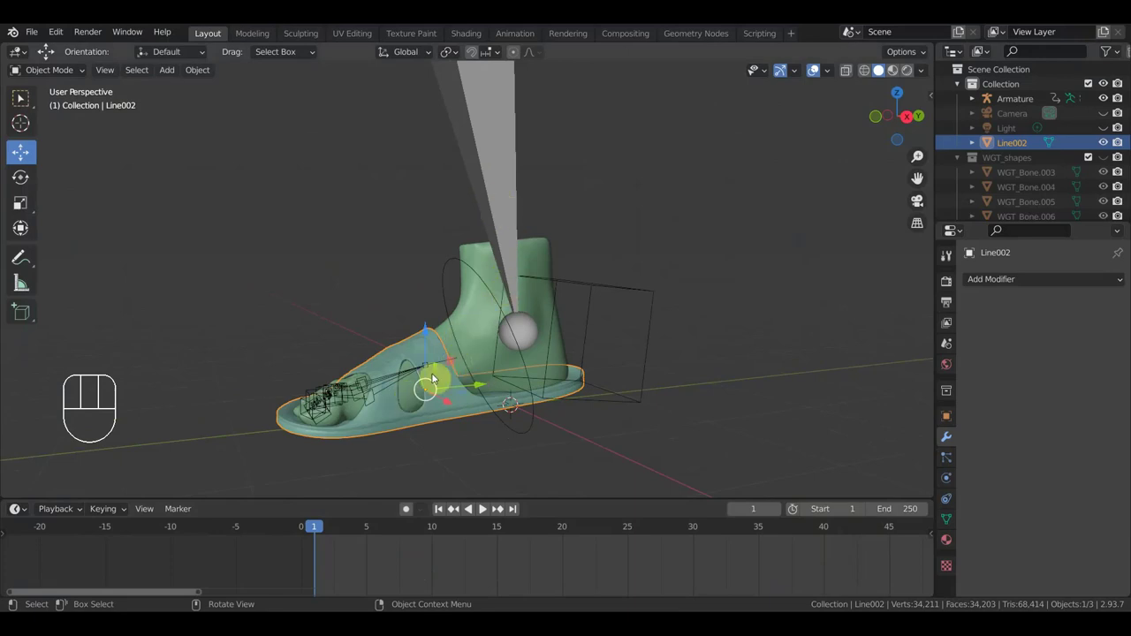
{"action": "left_click_drag", "start_coordinate": [445, 377], "coordinate": [444, 390]}
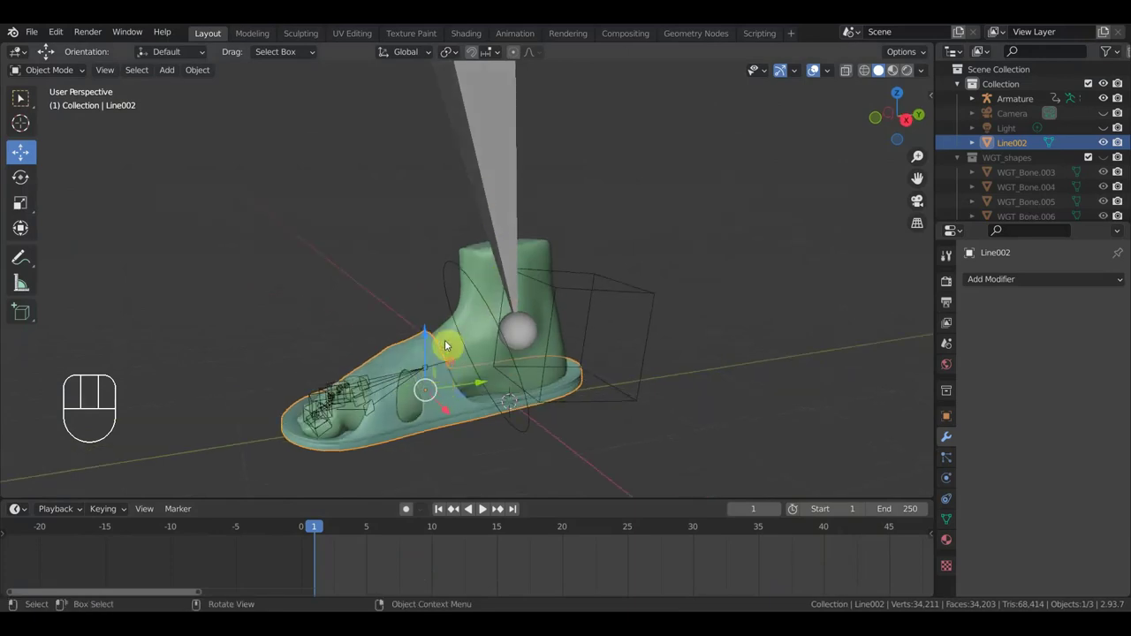
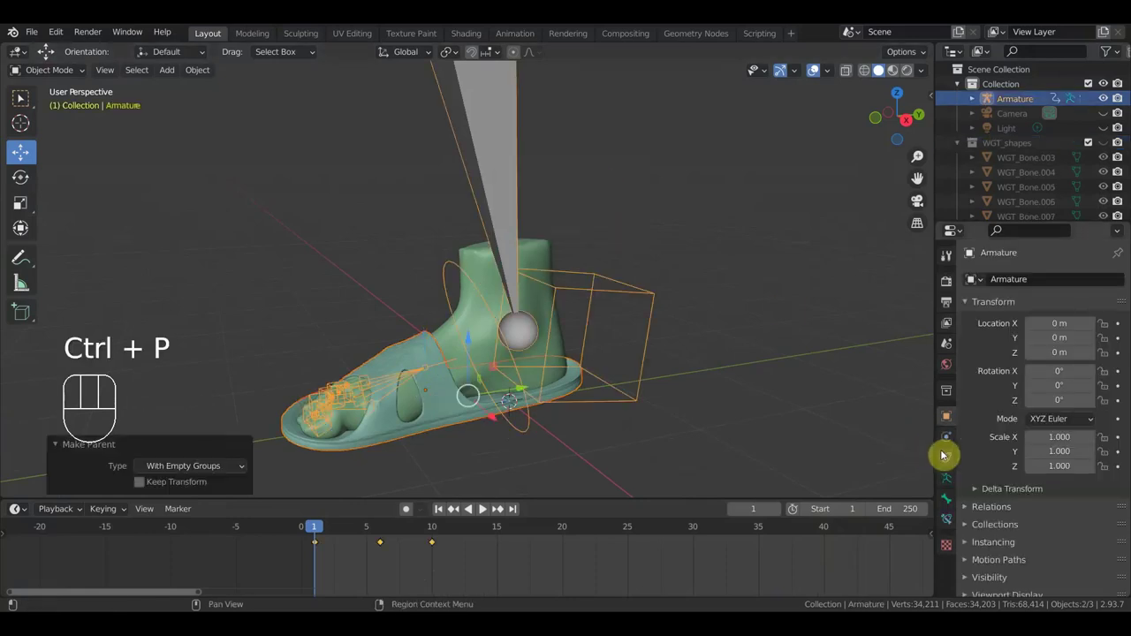
Step: Select the sandal mesh and inspect how it sits under the foot from several angles
{"action": "left_click", "coordinate": [428, 356]}
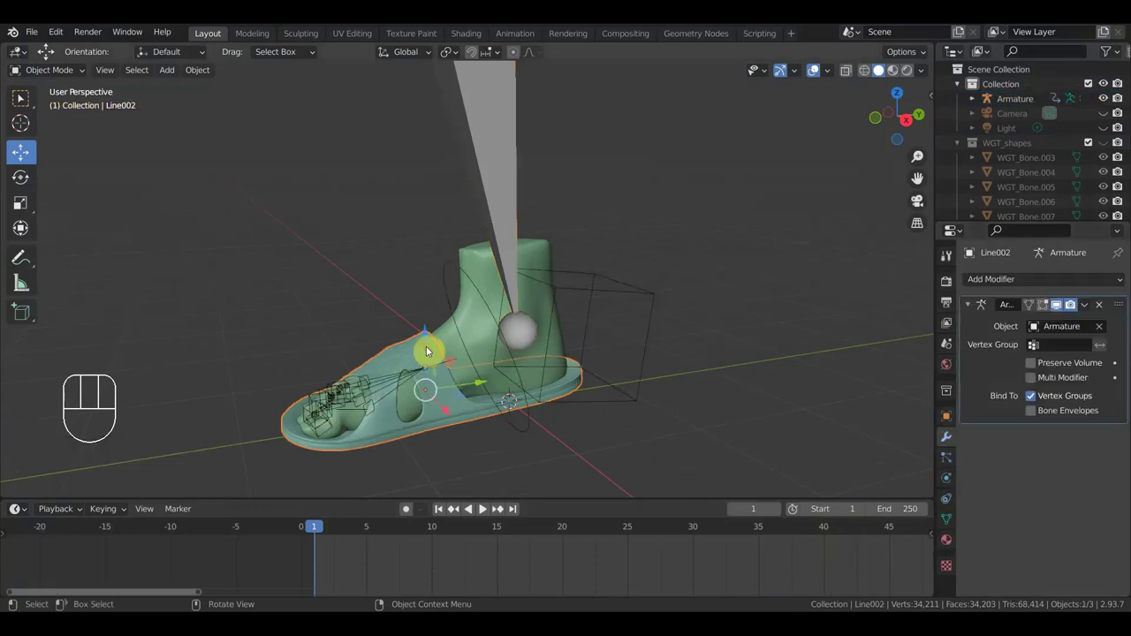
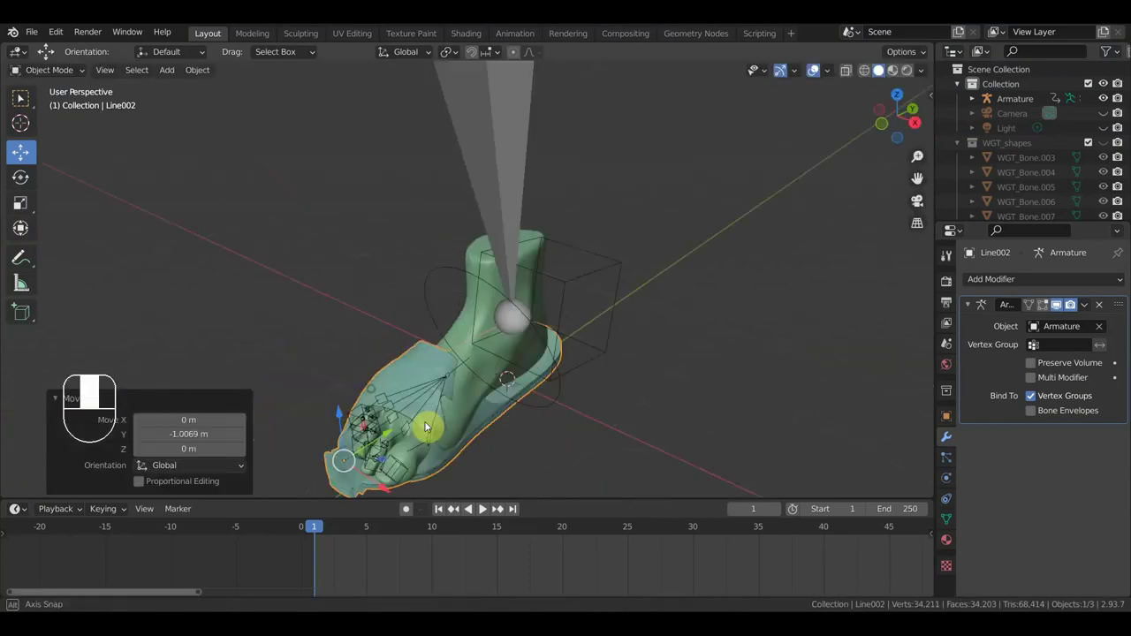
{"action": "left_click_drag", "start_coordinate": [518, 474], "coordinate": [524, 474]}
{"action": "scroll", "scroll_direction": "up", "scroll_amount": 3}
{"action": "left_click_drag", "start_coordinate": [488, 419], "coordinate": [417, 388]}
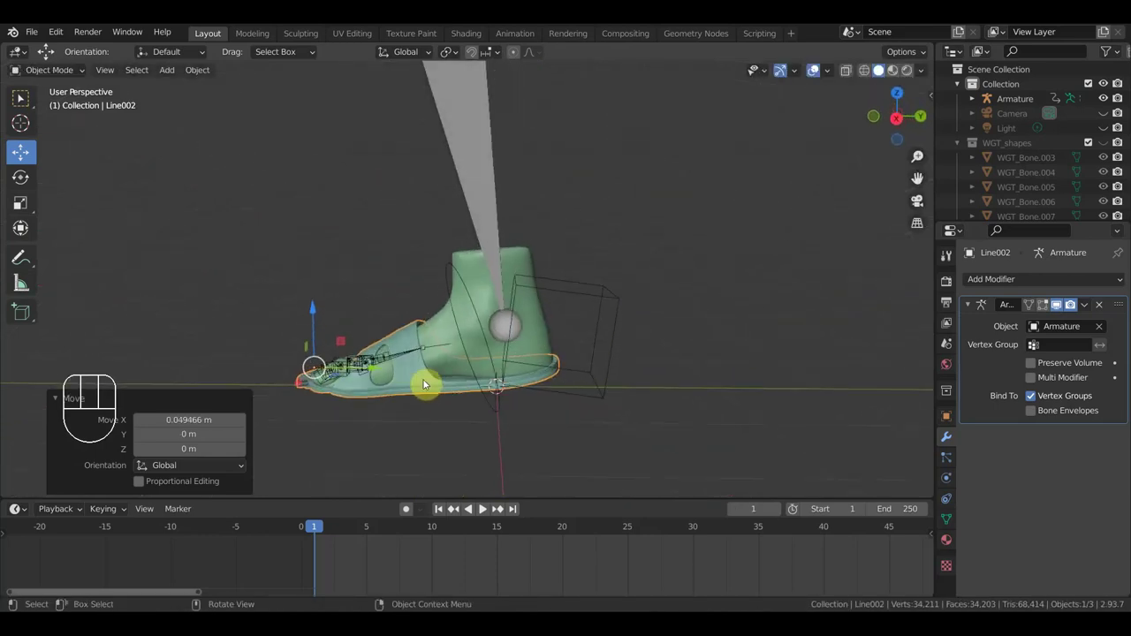
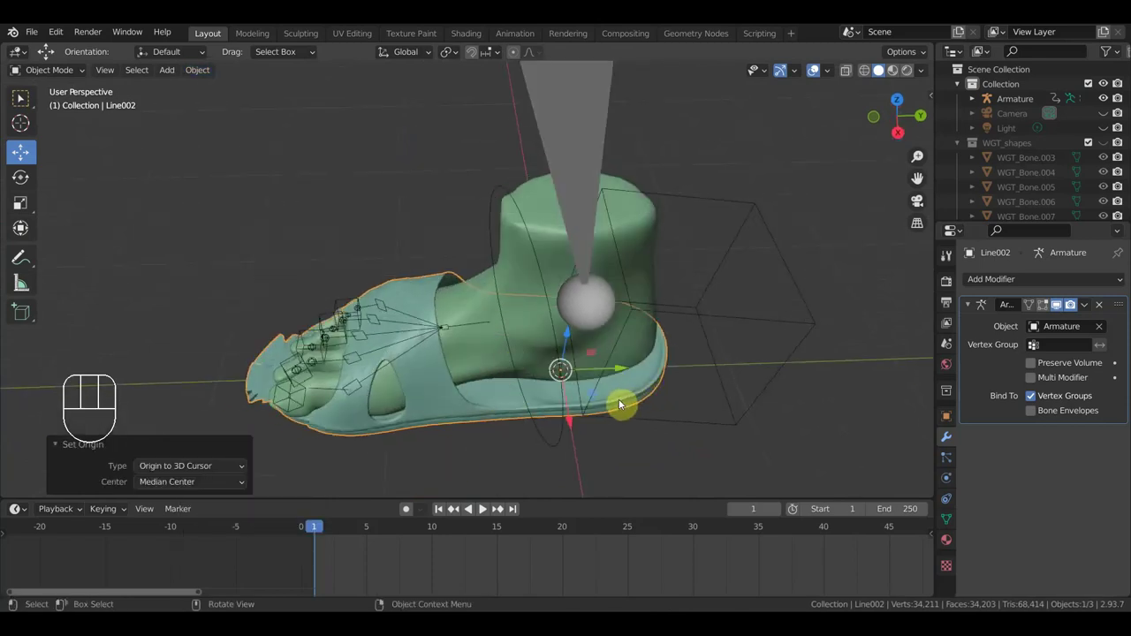
{"action": "left_click_drag", "start_coordinate": [629, 370], "coordinate": [629, 374]}
{"action": "left_click_drag", "start_coordinate": [668, 352], "coordinate": [696, 329]}
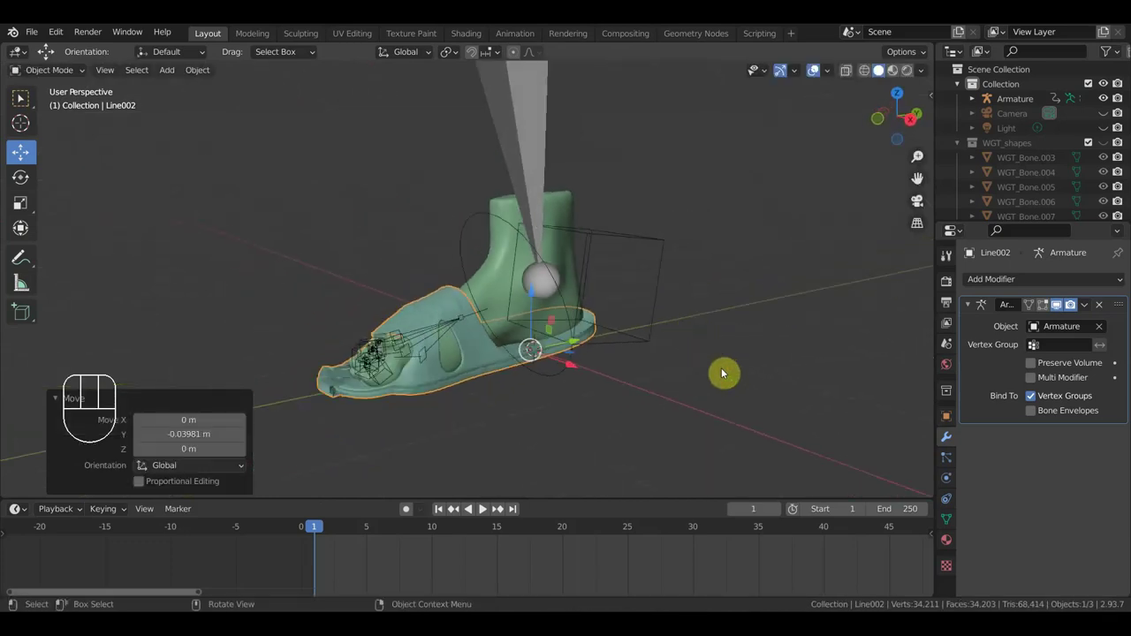
{"action": "left_click_drag", "start_coordinate": [734, 386], "coordinate": [745, 402]}
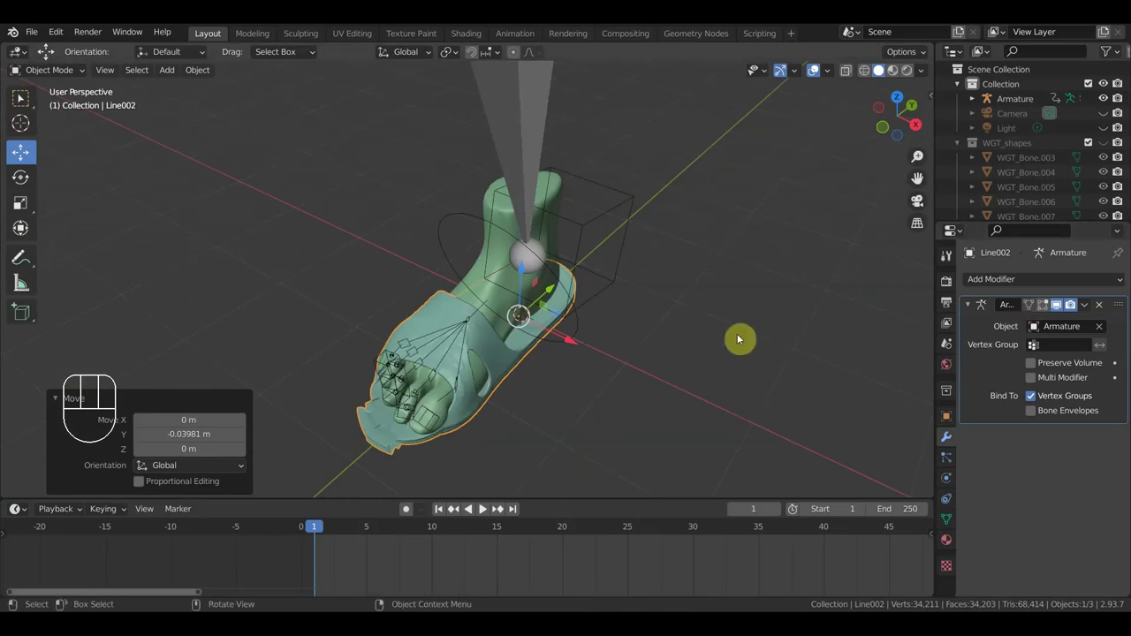
{"action": "left_click", "coordinate": [1105, 307]}
{"action": "left_click_drag", "start_coordinate": [691, 383], "coordinate": [633, 356]}
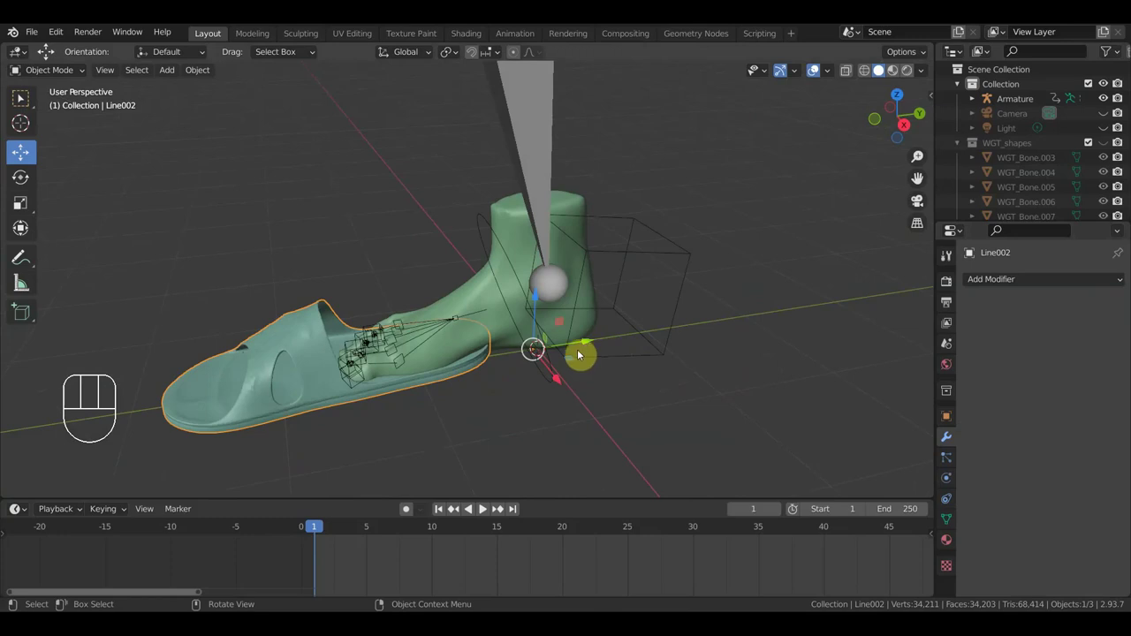
Step: Undo back until Line002 again carries its Armature and Data Transfer (source стопа) modifiers
{"action": "key", "text": "ctrl+z"}
{"action": "key", "text": "ctrl+z"}
{"action": "key", "text": "ctrl+z"}
{"action": "key", "text": "ctrl+z"}
{"action": "key", "text": "ctrl+z"}
{"action": "key", "text": "ctrl+z"}
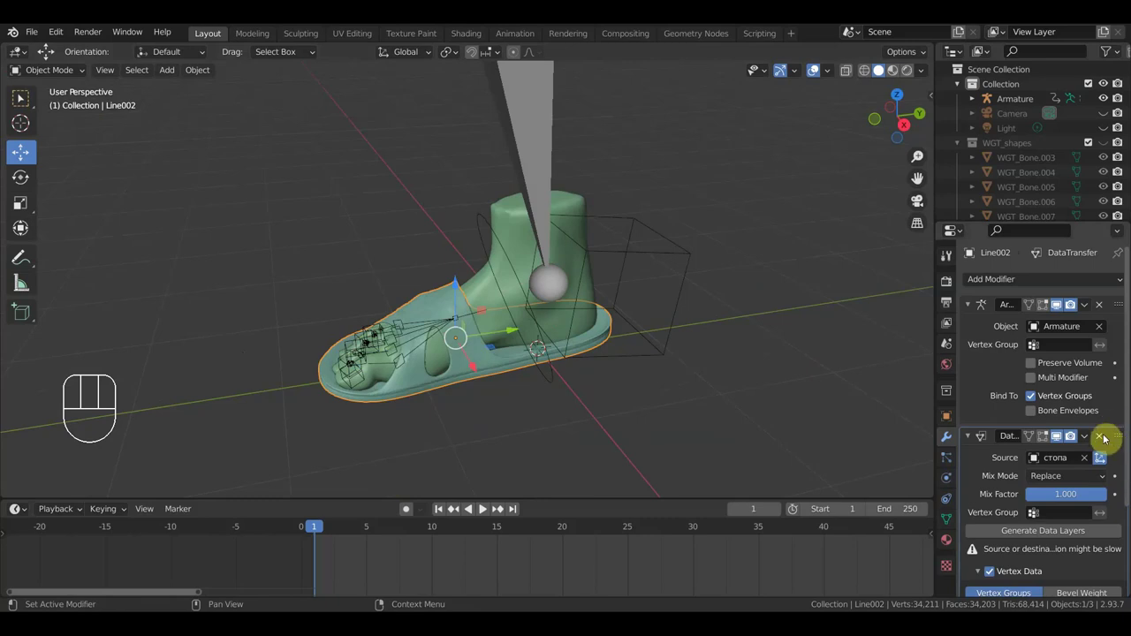
Step: Set the Data Transfer to copy vertex groups from the foot mesh стопа and apply it to the sandal
{"action": "left_click", "coordinate": [1092, 468]}
{"action": "left_click", "coordinate": [1086, 470]}
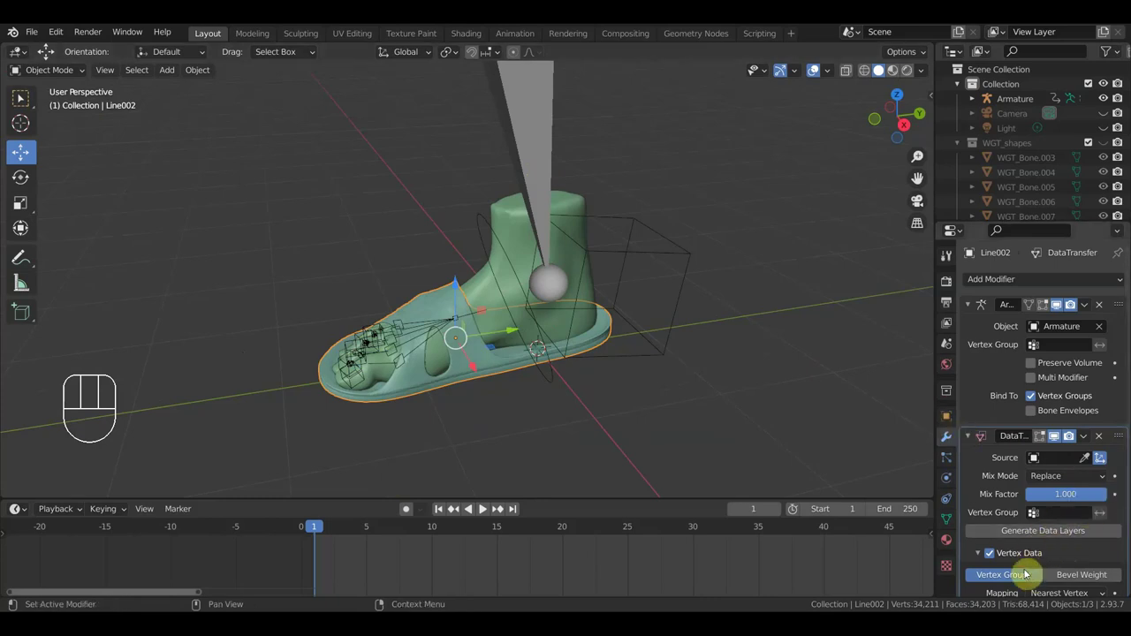
{"action": "left_click_drag", "start_coordinate": [1090, 441], "coordinate": [692, 427]}
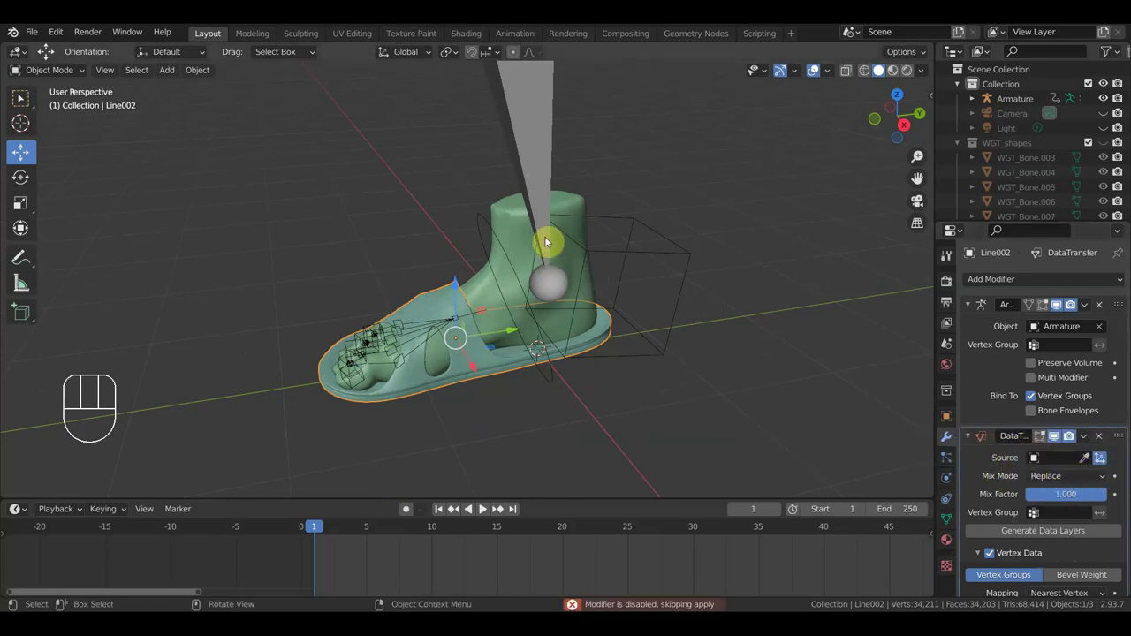
{"action": "left_click", "coordinate": [578, 265]}
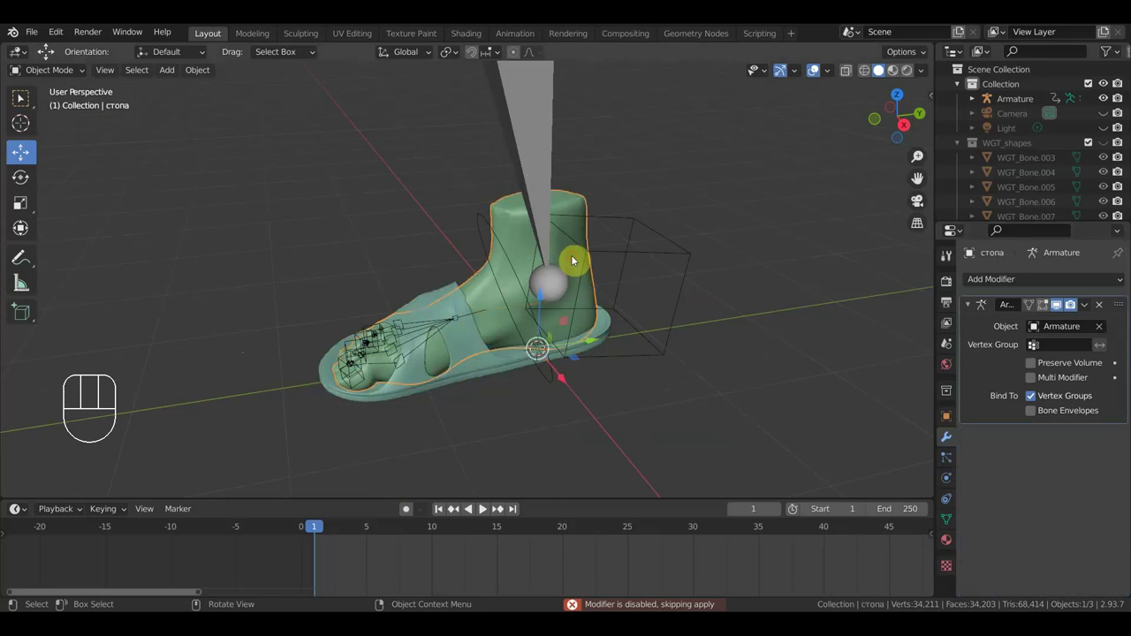
{"action": "left_click", "coordinate": [478, 335]}
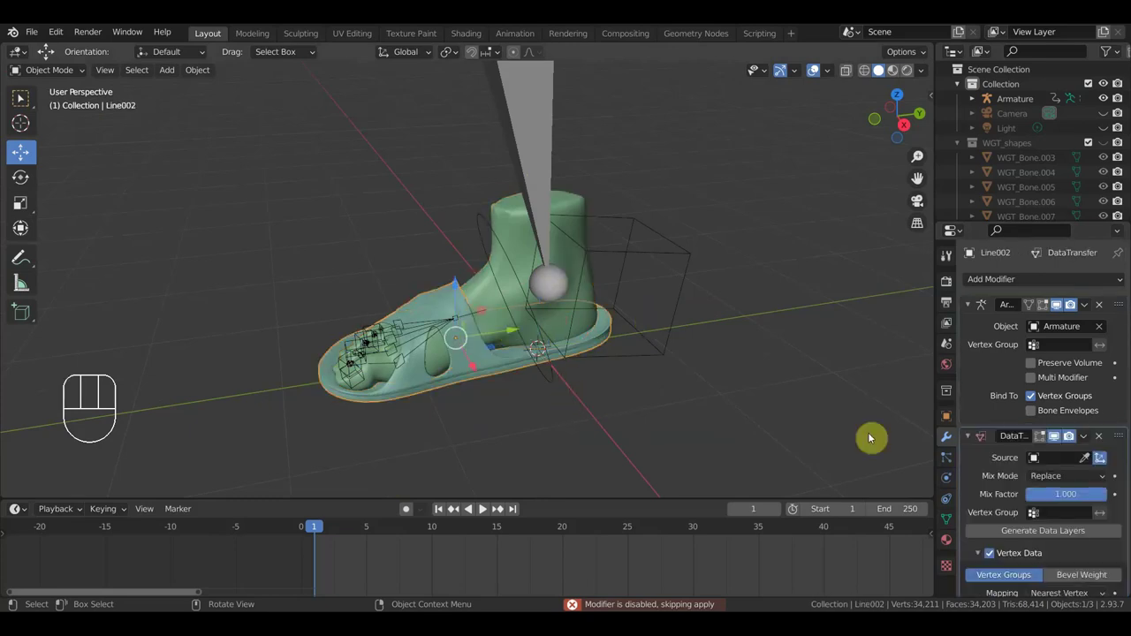
{"action": "left_click", "coordinate": [1087, 469]}
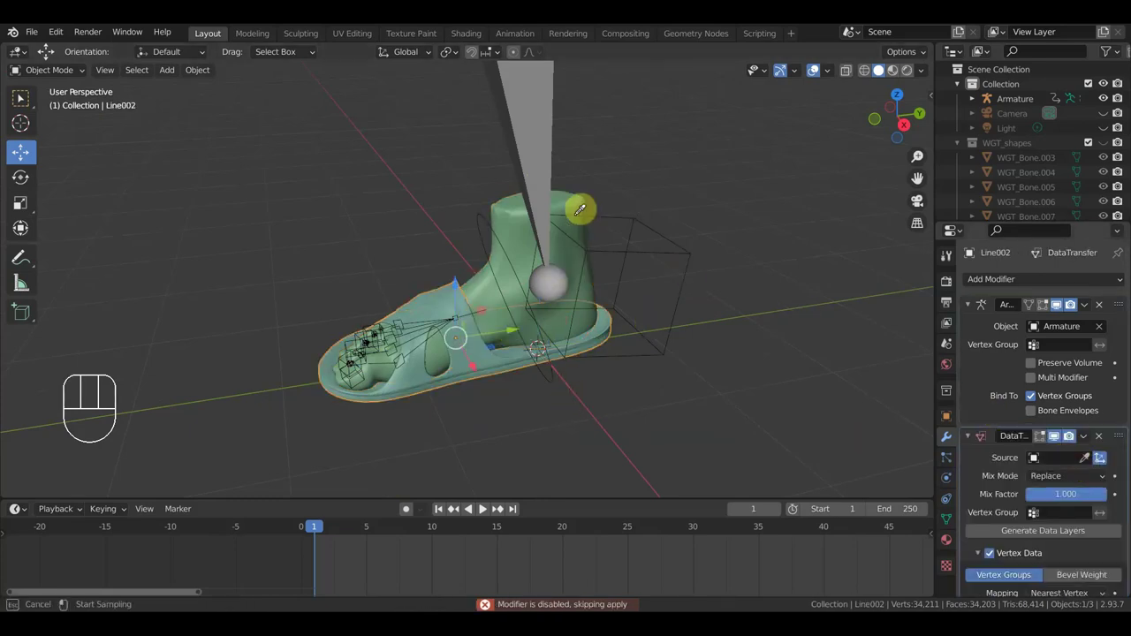
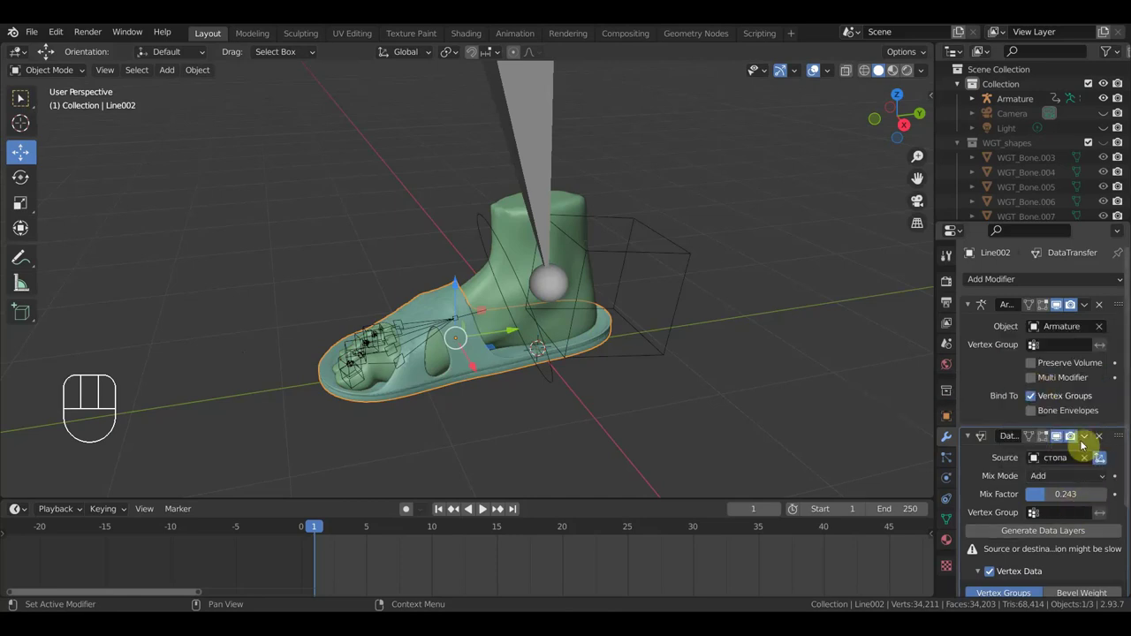
{"action": "left_click_drag", "start_coordinate": [1088, 446], "coordinate": [1063, 459]}
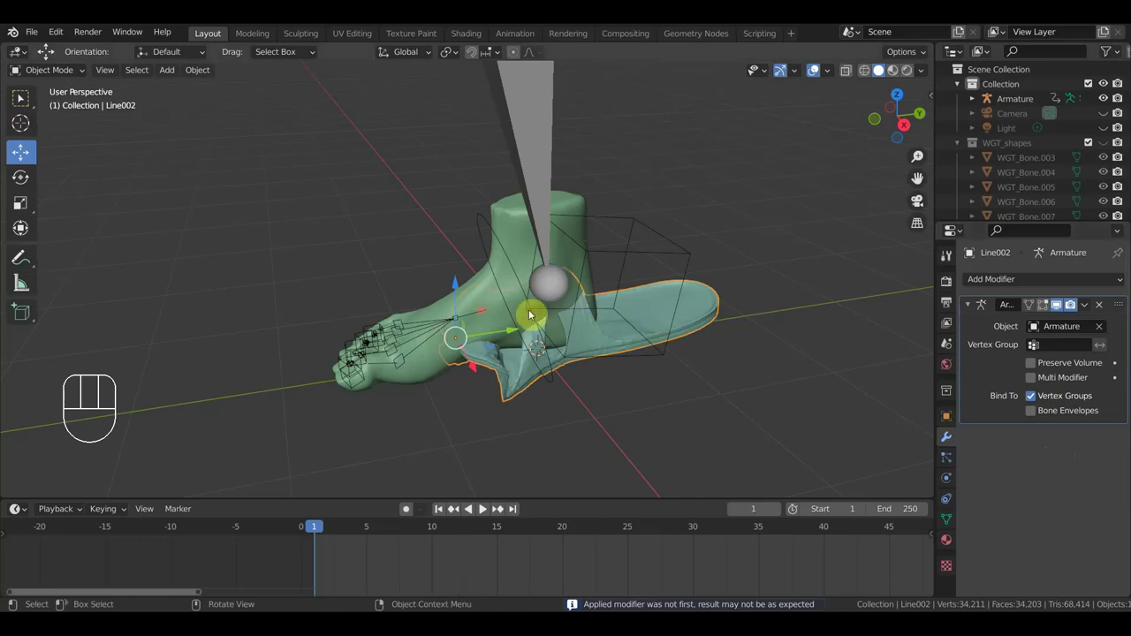
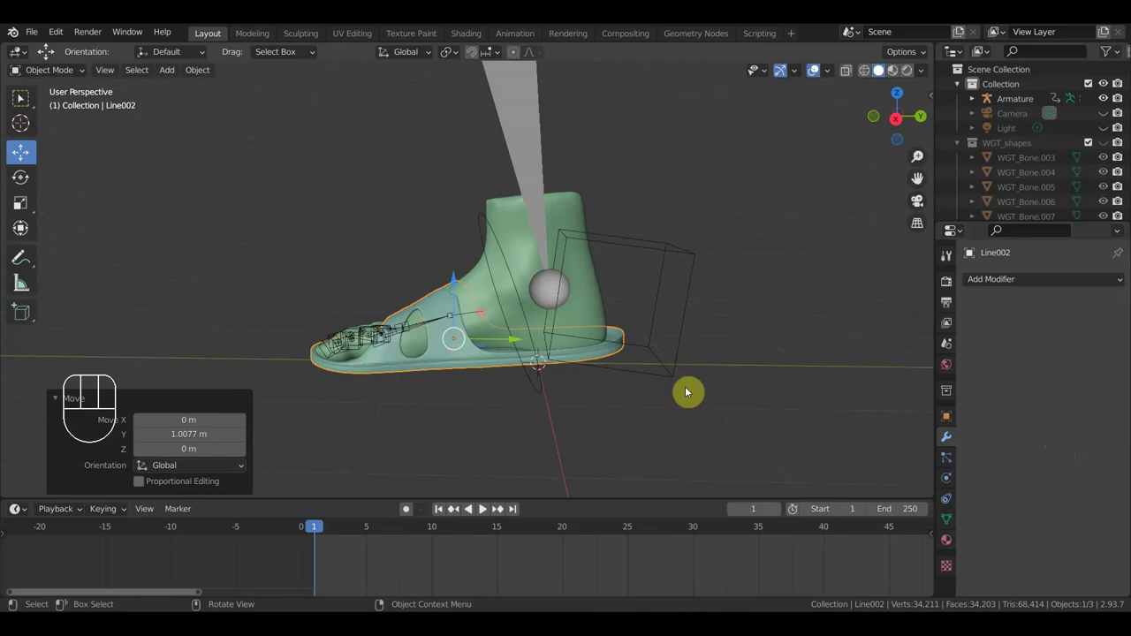
Step: Select the sandal, foot mesh and armature together and bring up the Ctrl+P parenting options
{"action": "scroll", "scroll_direction": "up", "scroll_amount": 3}
{"action": "middle_click", "coordinate": [638, 368]}
{"action": "scroll", "scroll_direction": "up", "scroll_amount": 3}
{"action": "middle_click", "coordinate": [701, 402]}
{"action": "left_click_drag", "start_coordinate": [641, 368], "coordinate": [640, 400]}
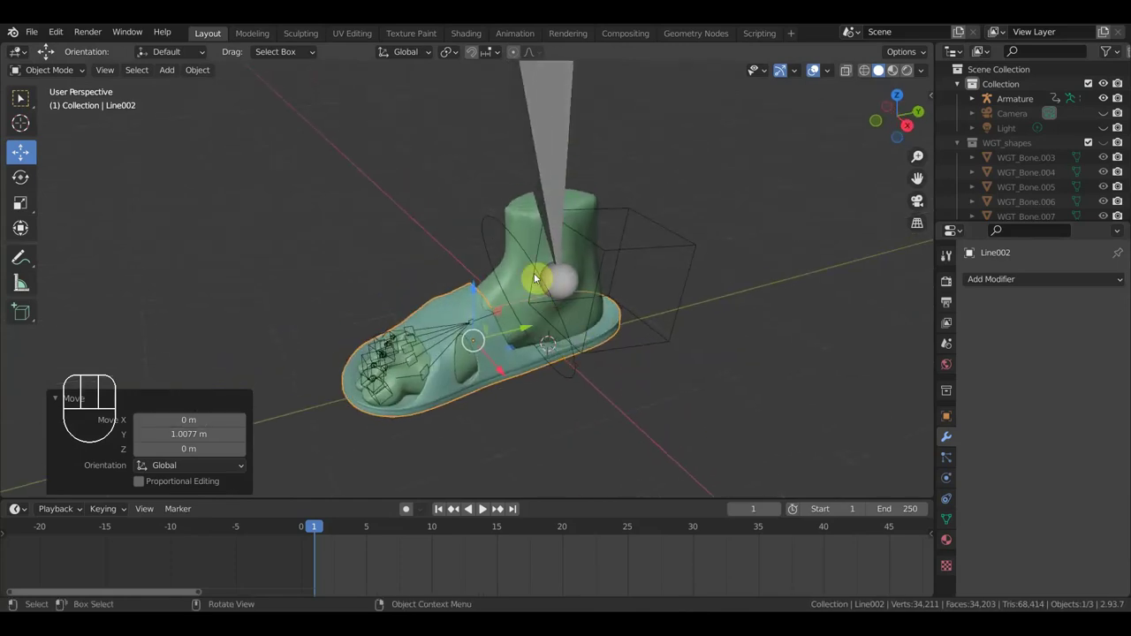
{"action": "left_click", "coordinate": [538, 231]}
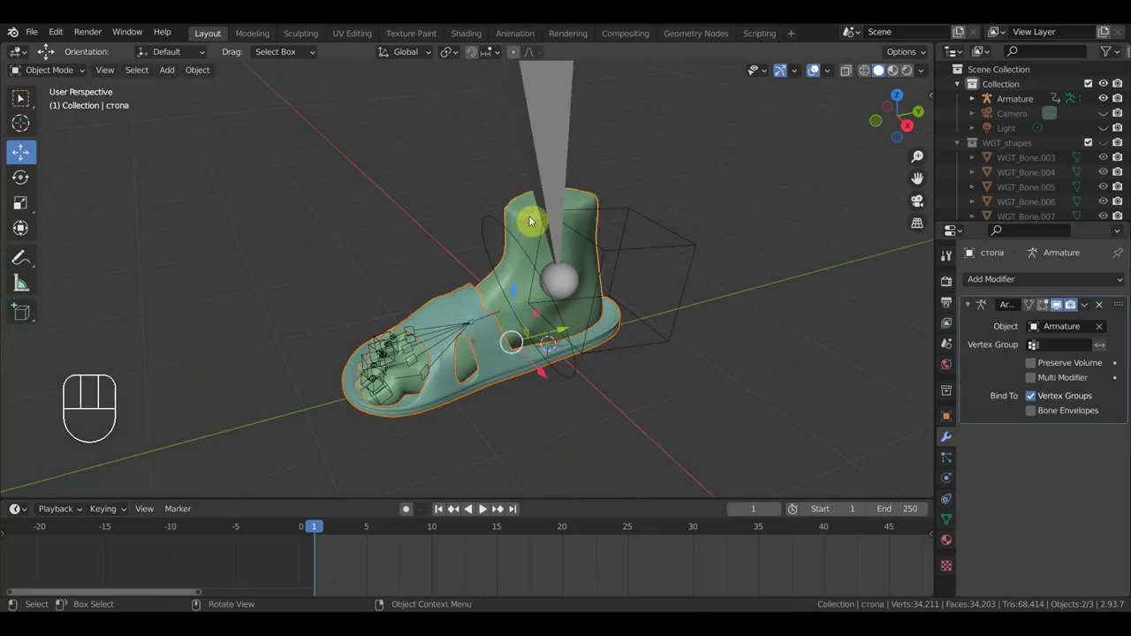
{"action": "left_click", "coordinate": [564, 165]}
{"action": "key", "text": "ctrl+p"}
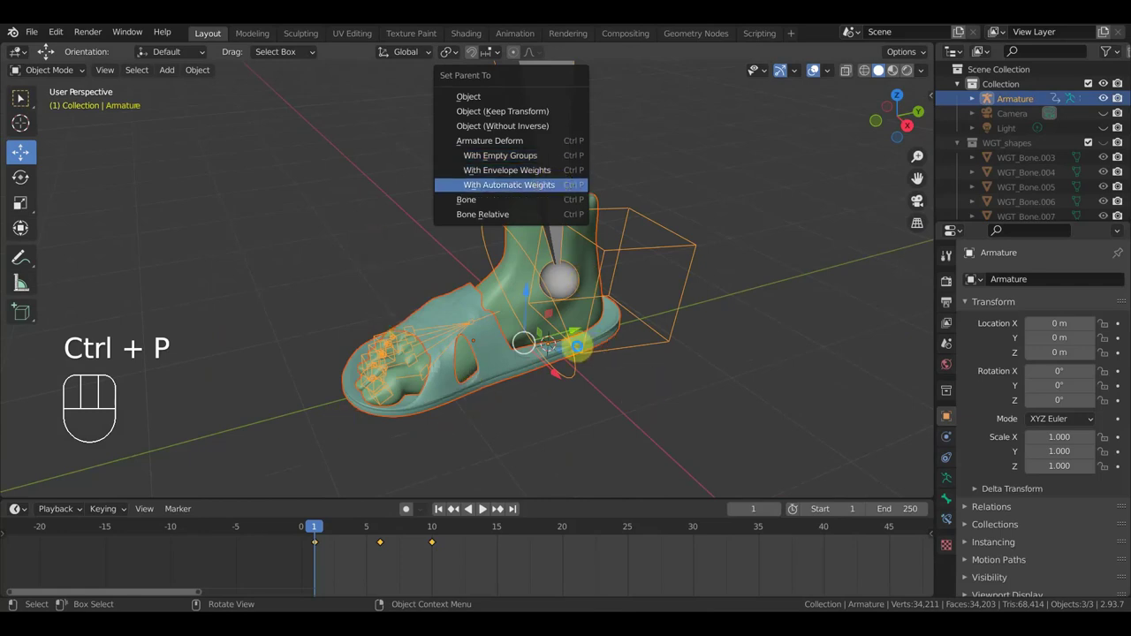
{"action": "left_click_drag", "start_coordinate": [688, 372], "coordinate": [607, 329]}
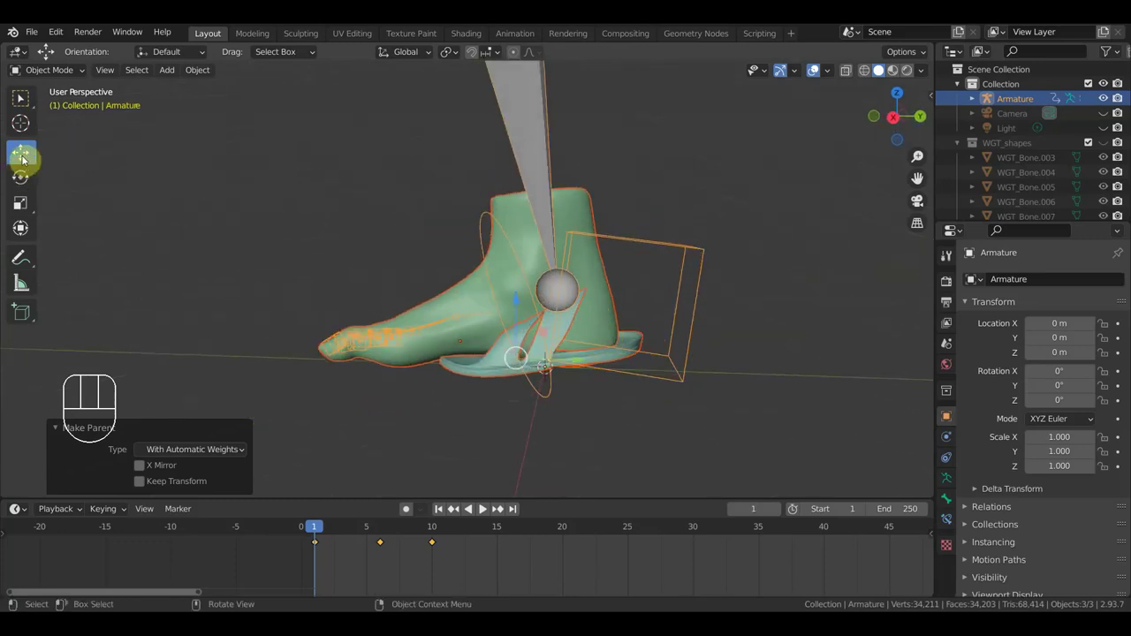
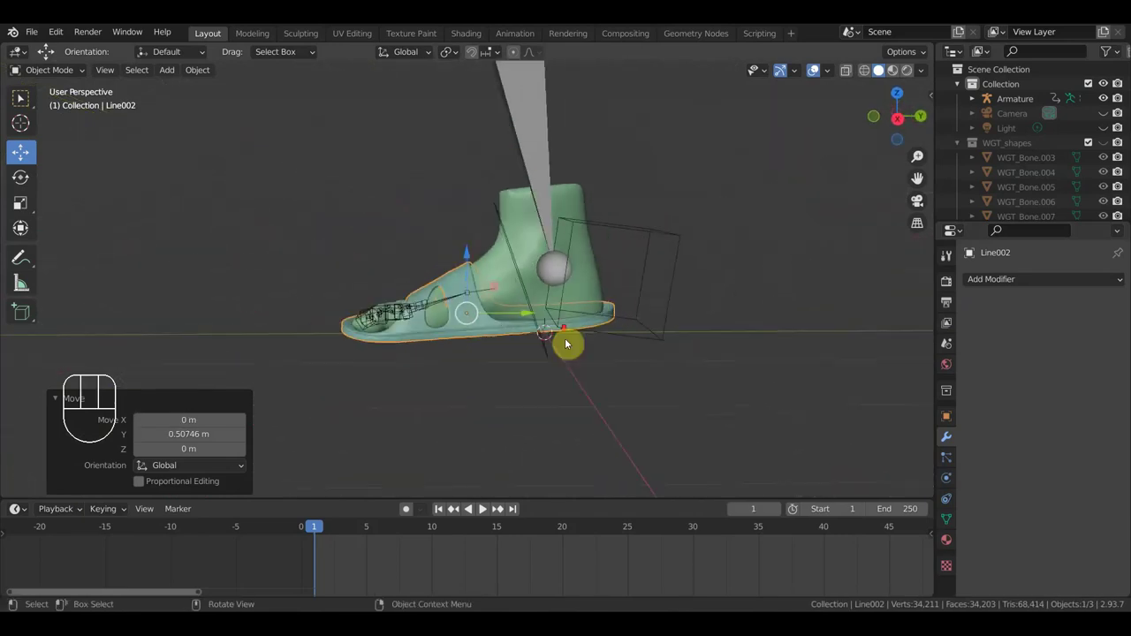
{"action": "middle_click", "coordinate": [602, 348]}
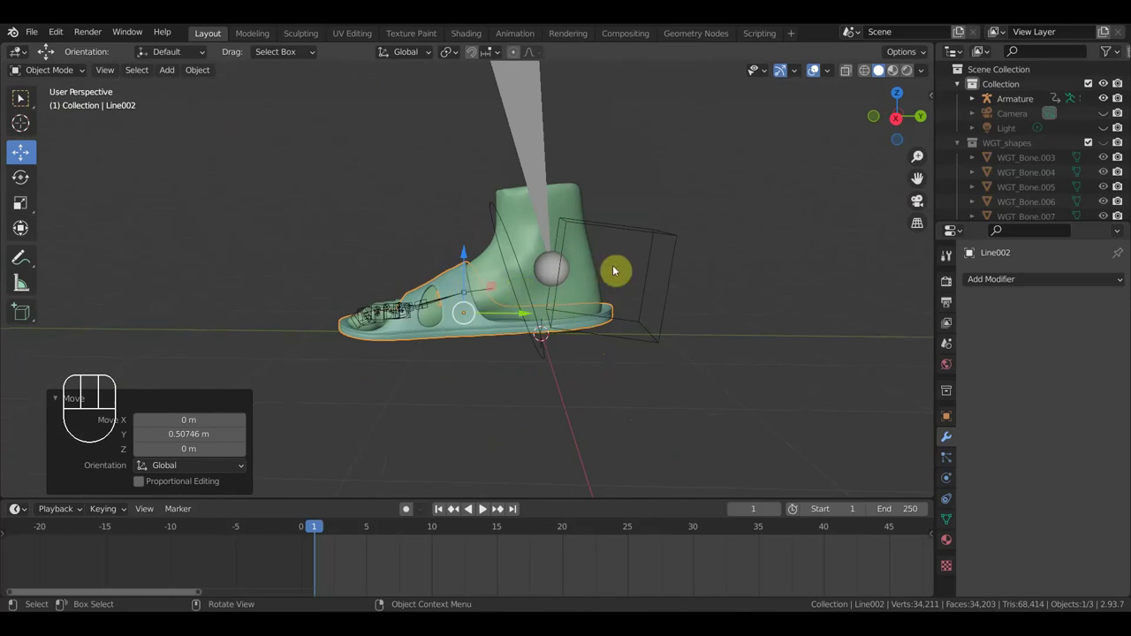
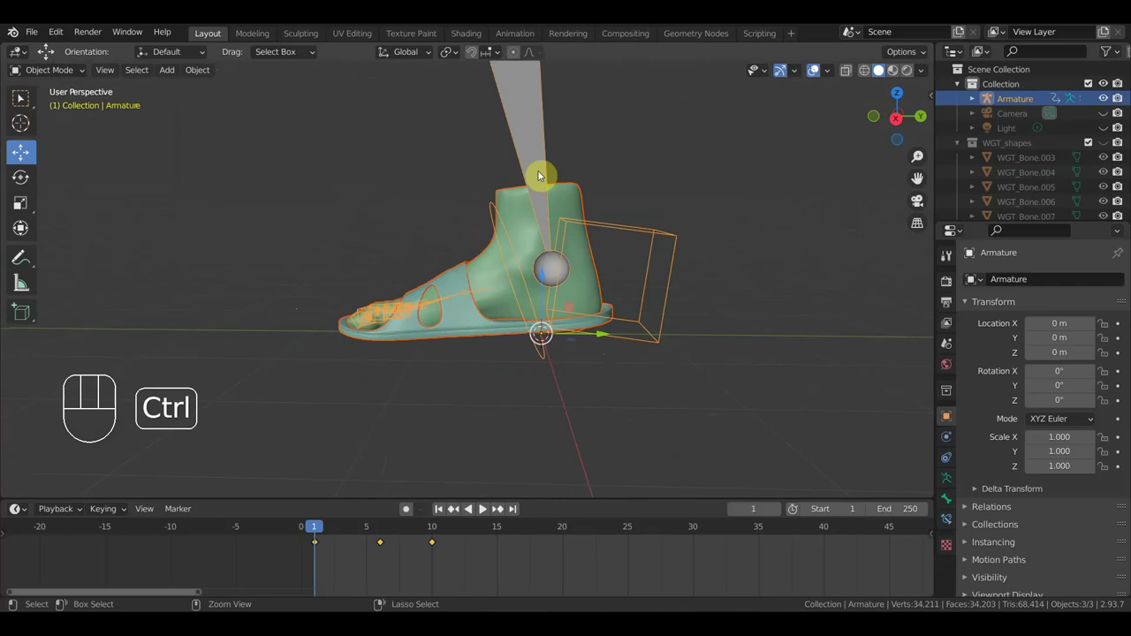
{"action": "key", "text": "ctrl+p"}
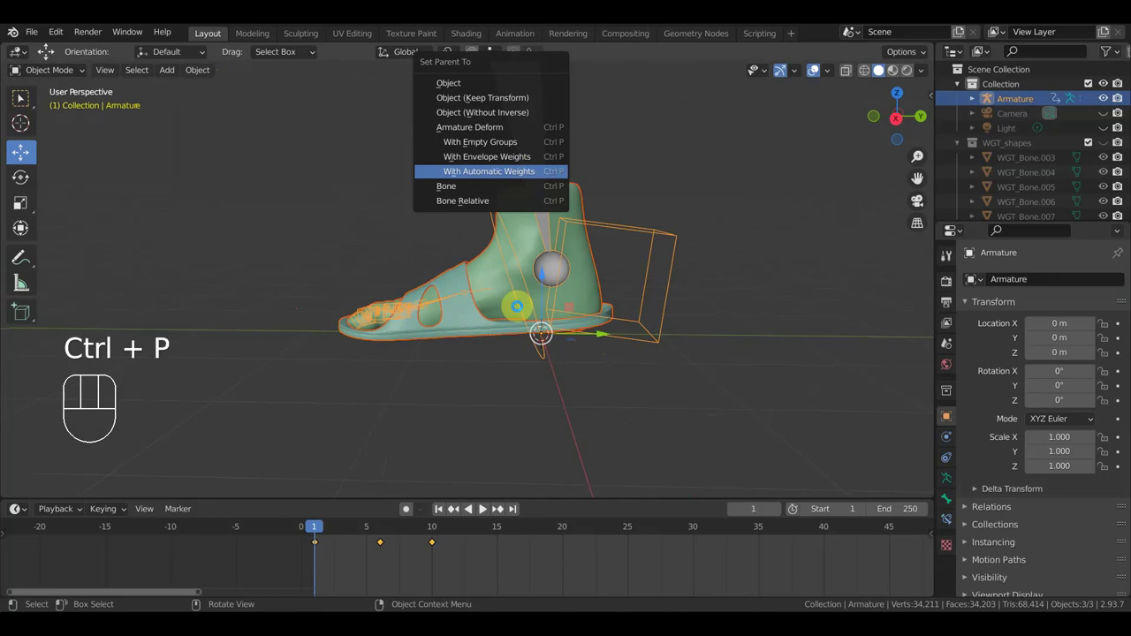
{"action": "left_click_drag", "start_coordinate": [525, 317], "coordinate": [579, 345]}
{"action": "left_click_drag", "start_coordinate": [577, 340], "coordinate": [566, 318]}
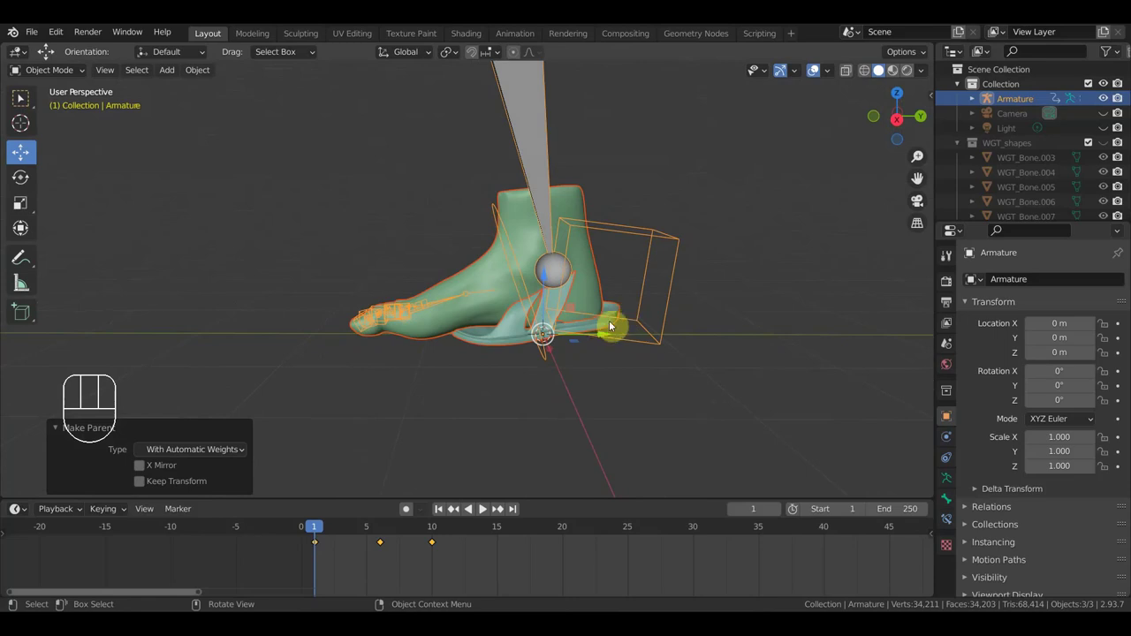
{"action": "left_click_drag", "start_coordinate": [702, 312], "coordinate": [676, 302]}
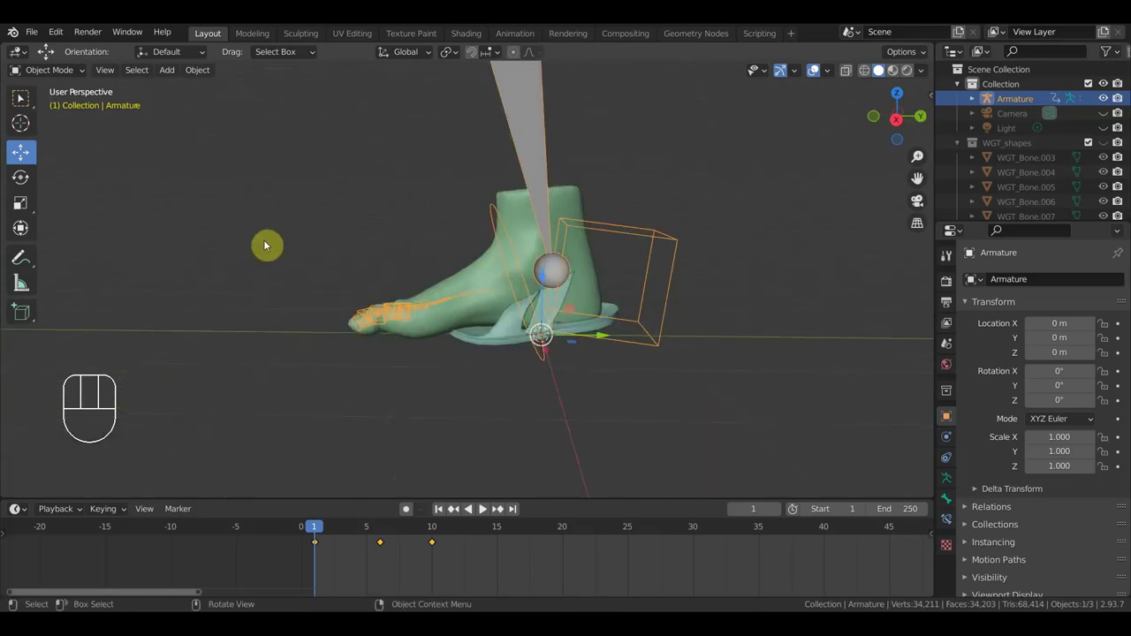
{"action": "key", "text": "ctrl+z"}
{"action": "key", "text": "ctrl+z"}
{"action": "middle_click", "coordinate": [401, 266]}
{"action": "left_click", "coordinate": [491, 302]}
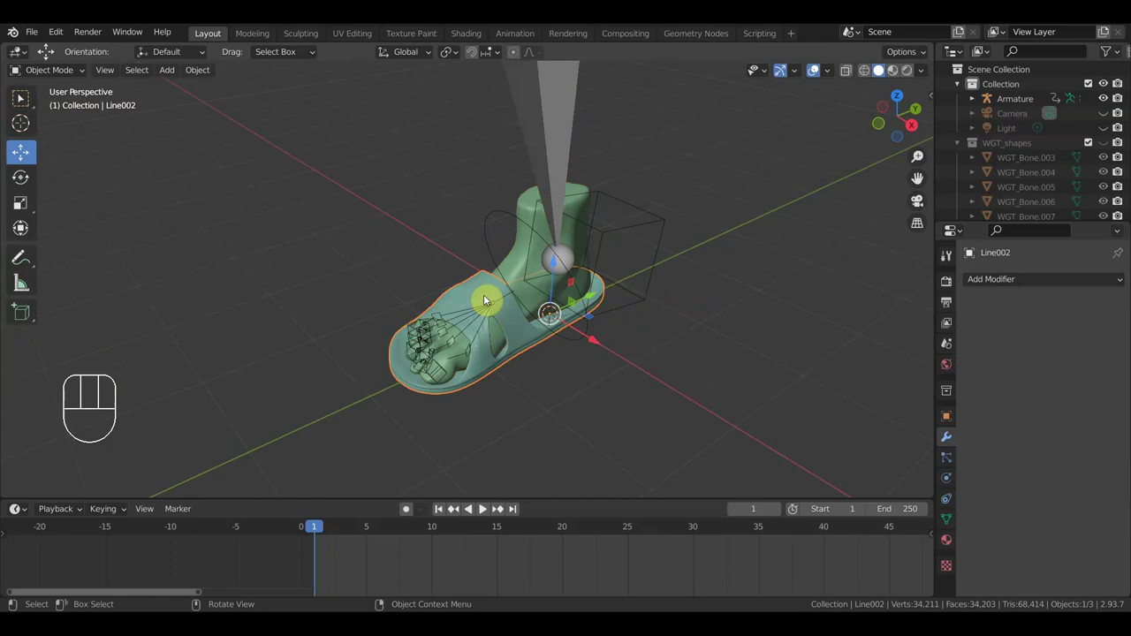
{"action": "left_click_drag", "start_coordinate": [473, 295], "coordinate": [417, 258]}
{"action": "key", "text": "KP_3"}
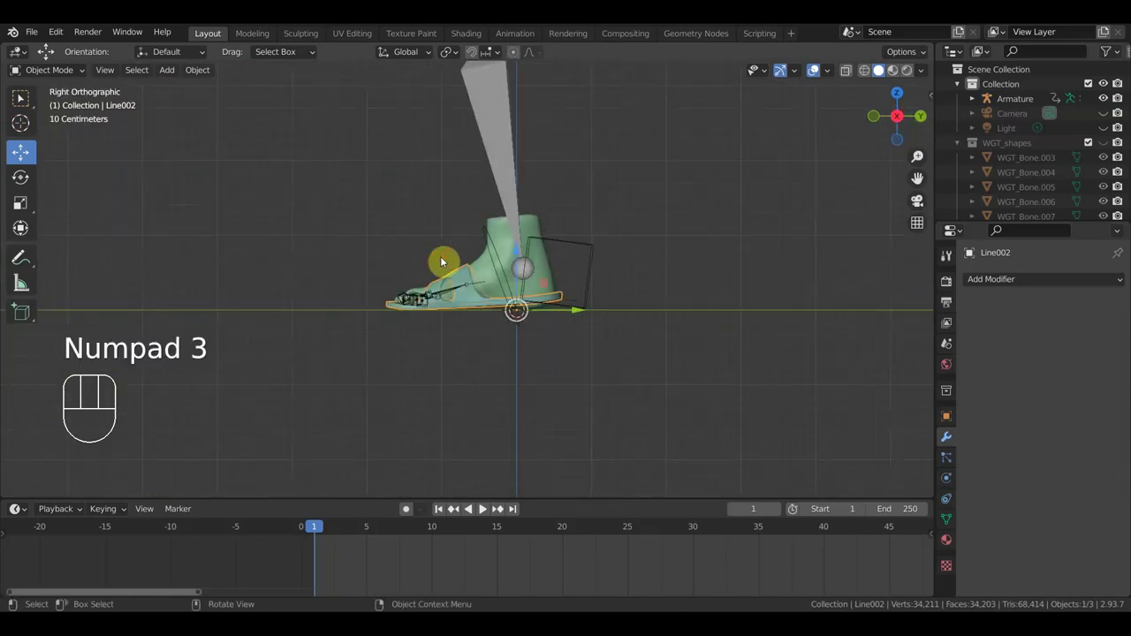
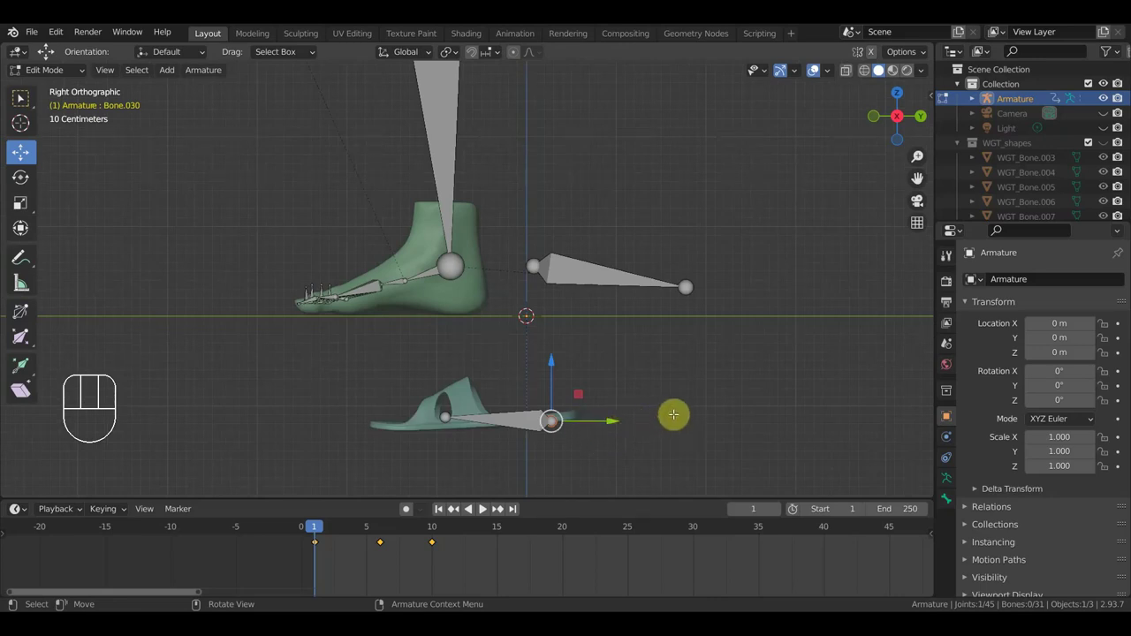
Step: Extrude a new bone from the toe bone and disconnect it from its parent
{"action": "key", "text": "g"}
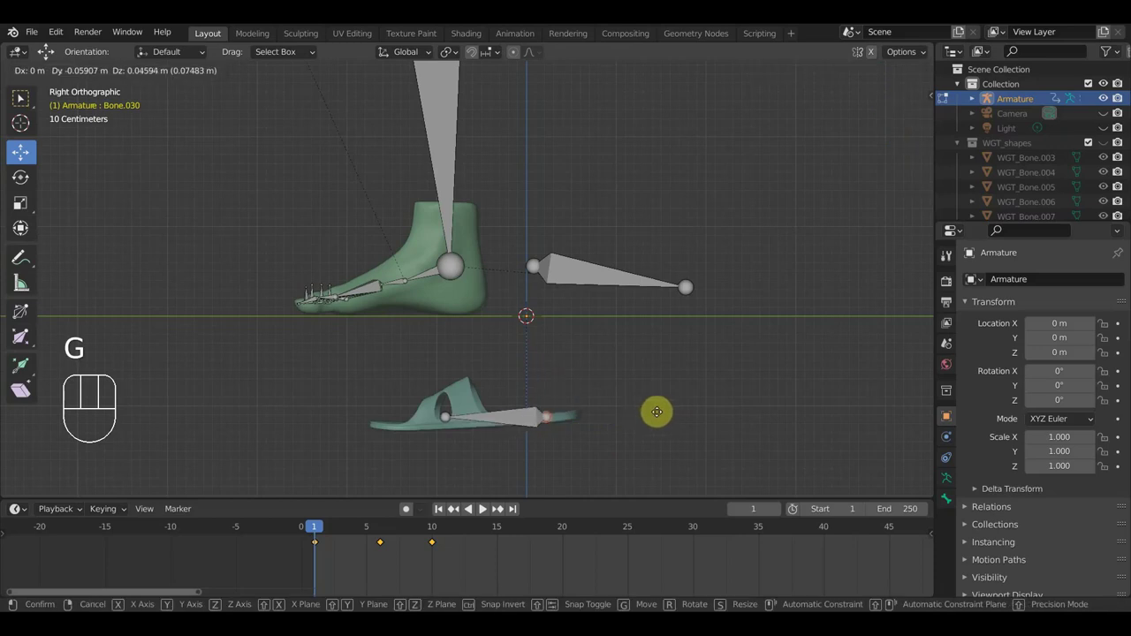
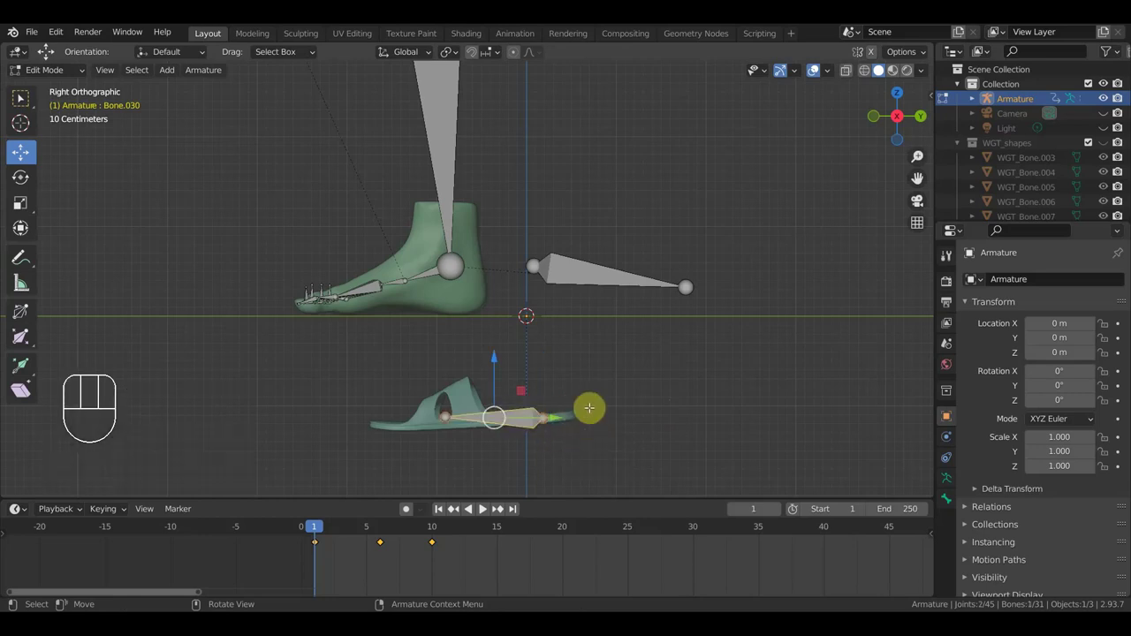
{"action": "key", "text": "g"}
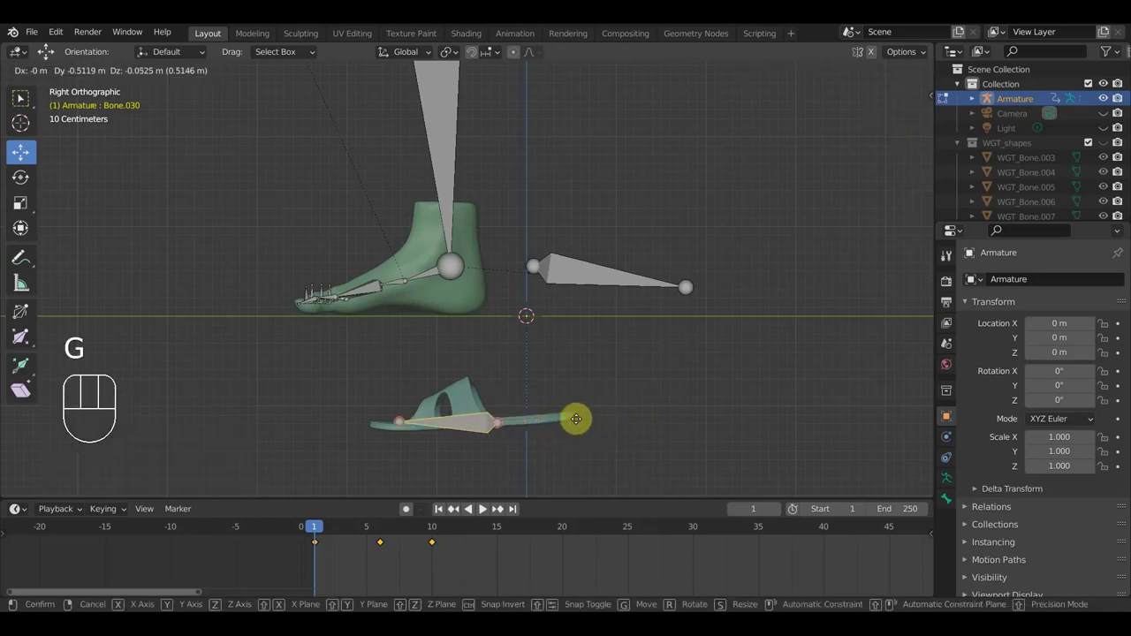
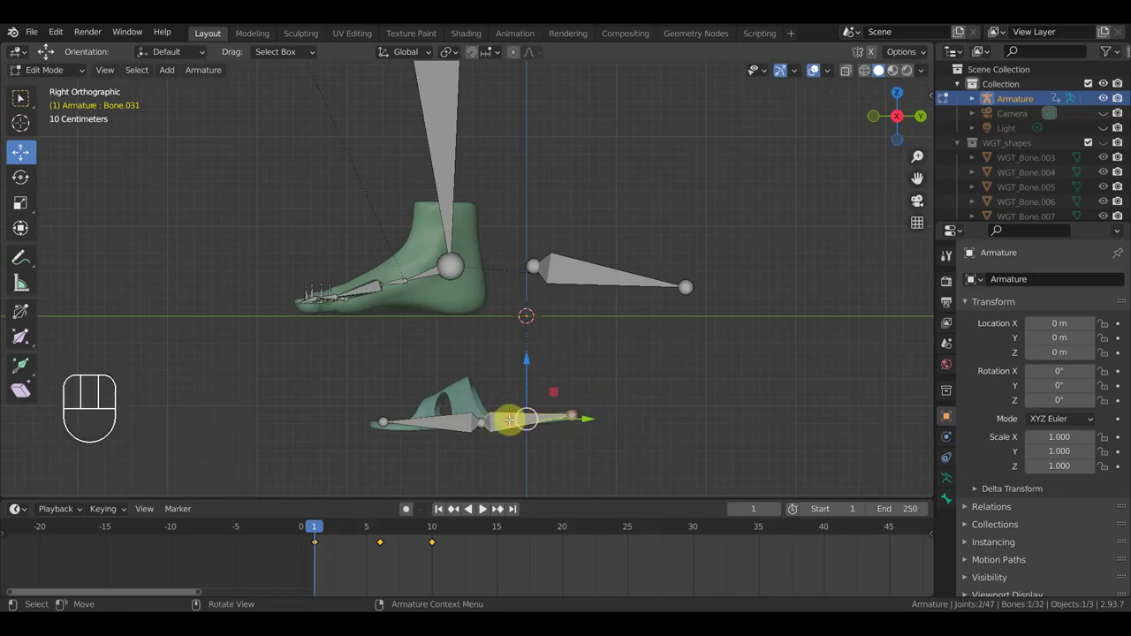
{"action": "key", "text": "alt+p"}
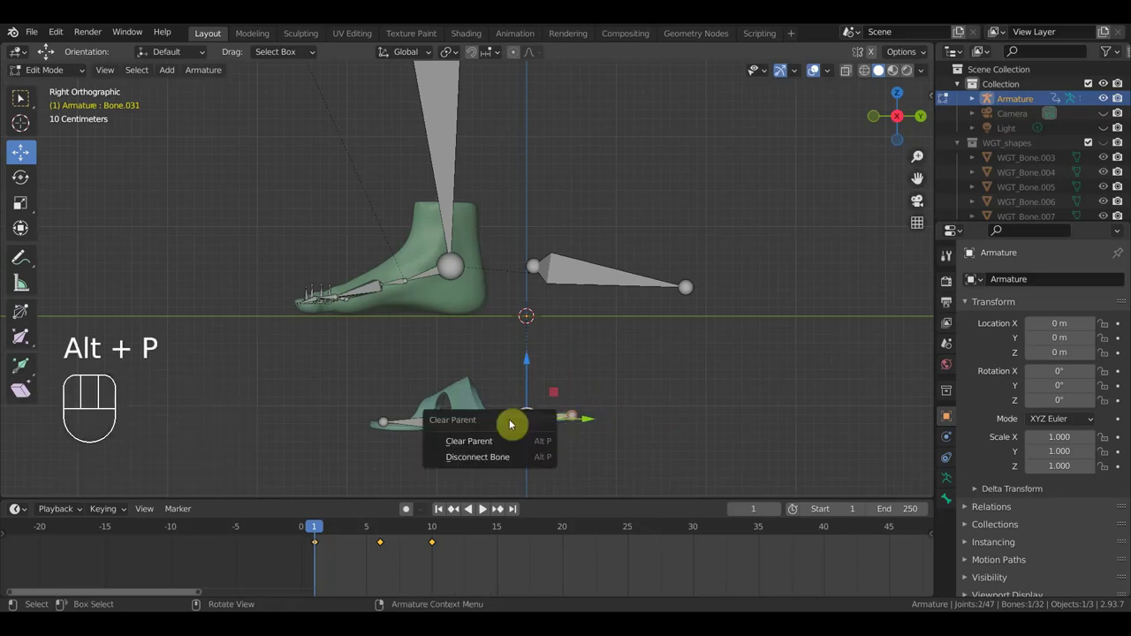
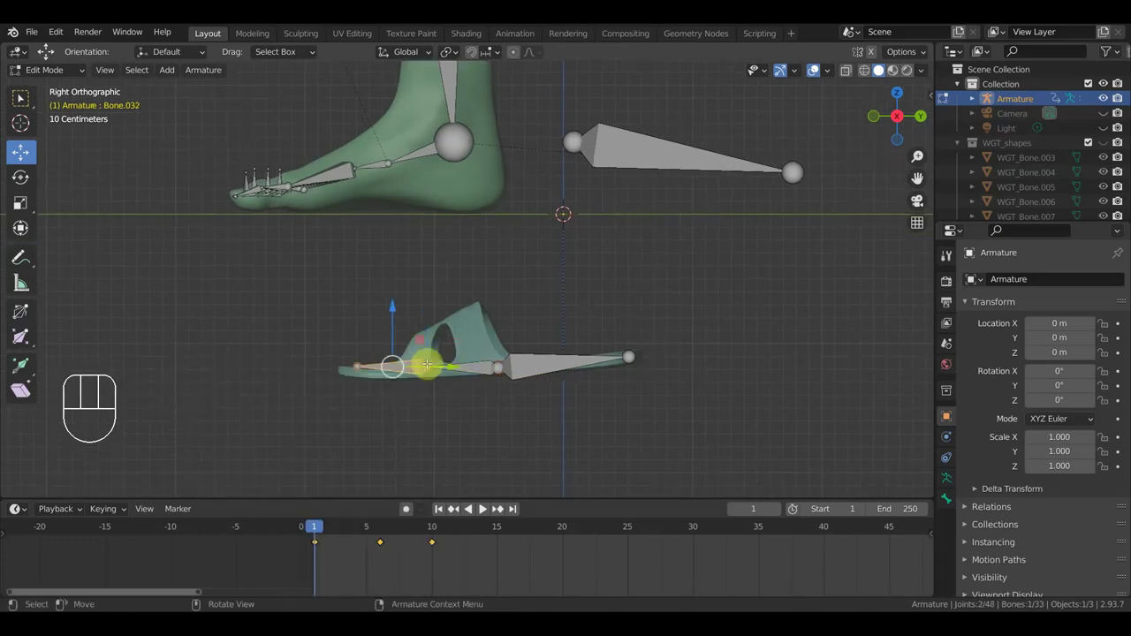
Step: Extrude further sandal bones up to Bone.032, parent them to Bone.004 keeping offset, and return to Object Mode
{"action": "key", "text": "g"}
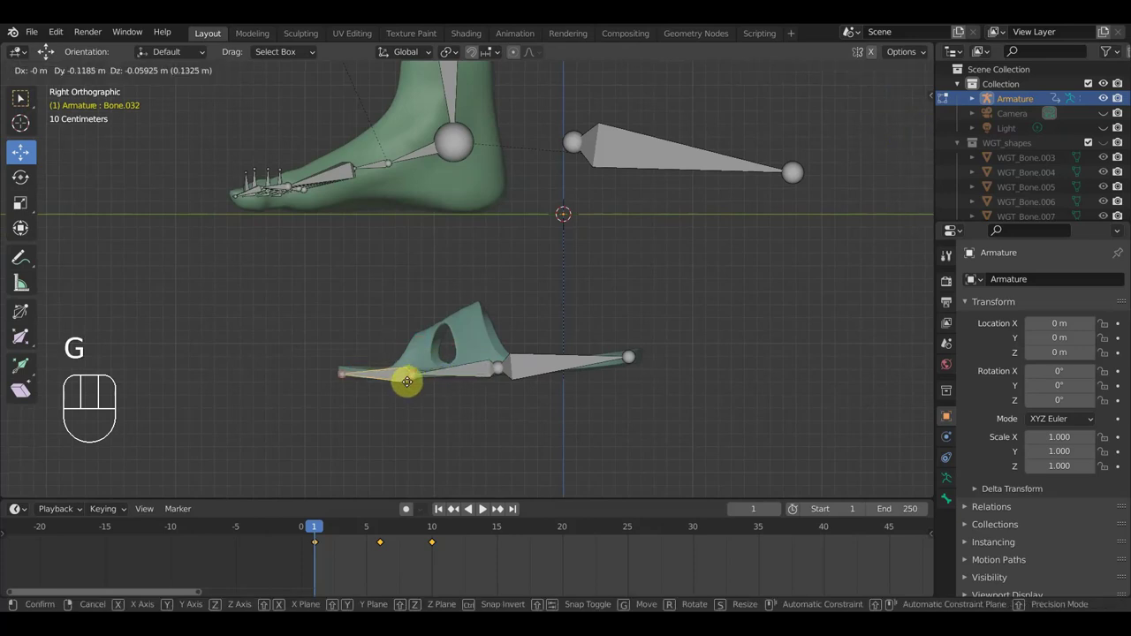
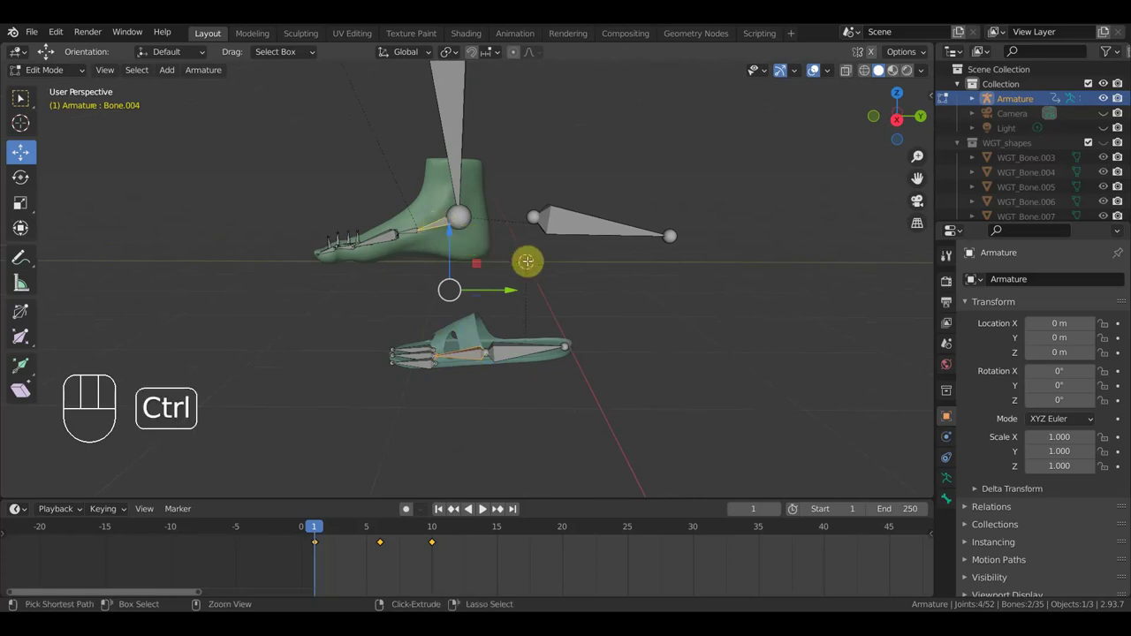
{"action": "key", "text": "ctrl+p"}
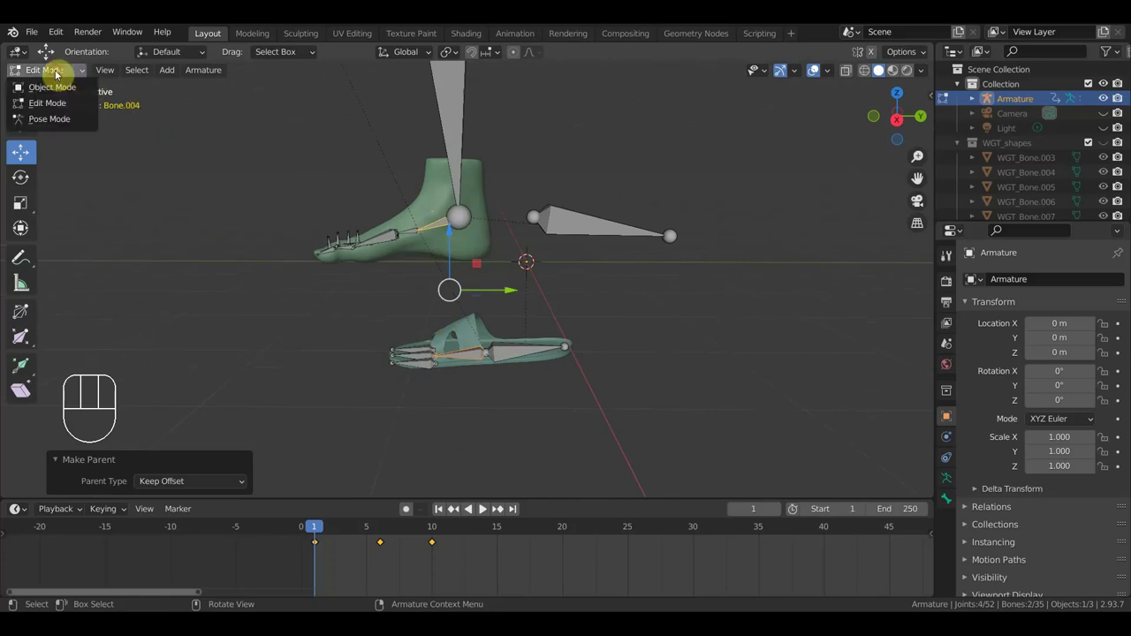
{"action": "left_click_drag", "start_coordinate": [61, 81], "coordinate": [66, 95]}
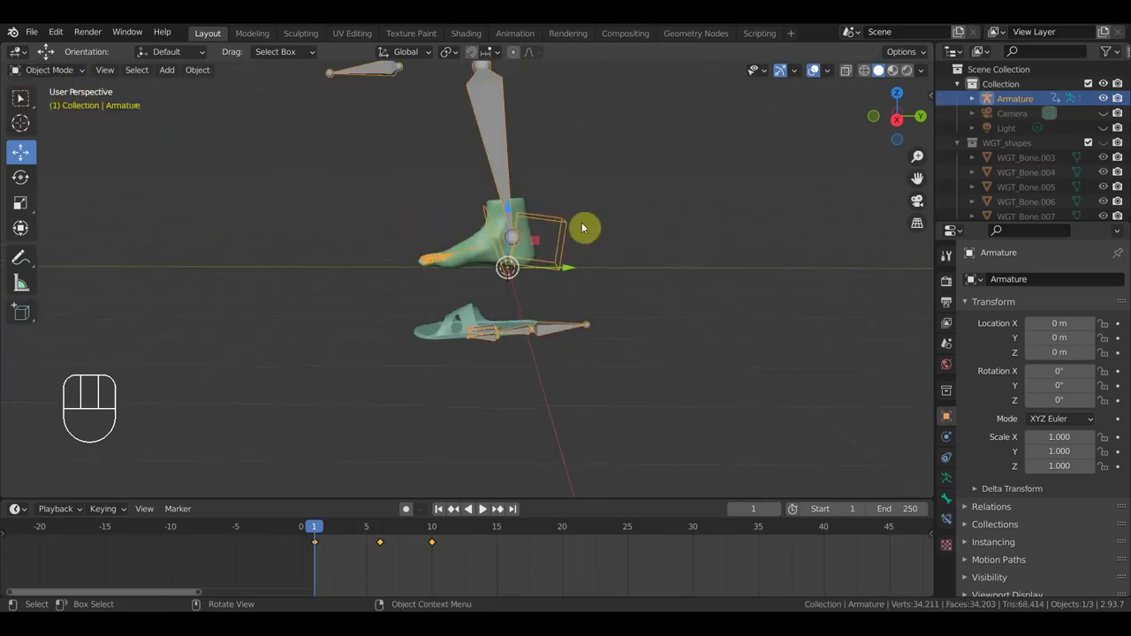
Step: Parent the sandal sole Line002 and foot mesh to the armature with automatic weights
{"action": "left_click_drag", "start_coordinate": [592, 244], "coordinate": [574, 279]}
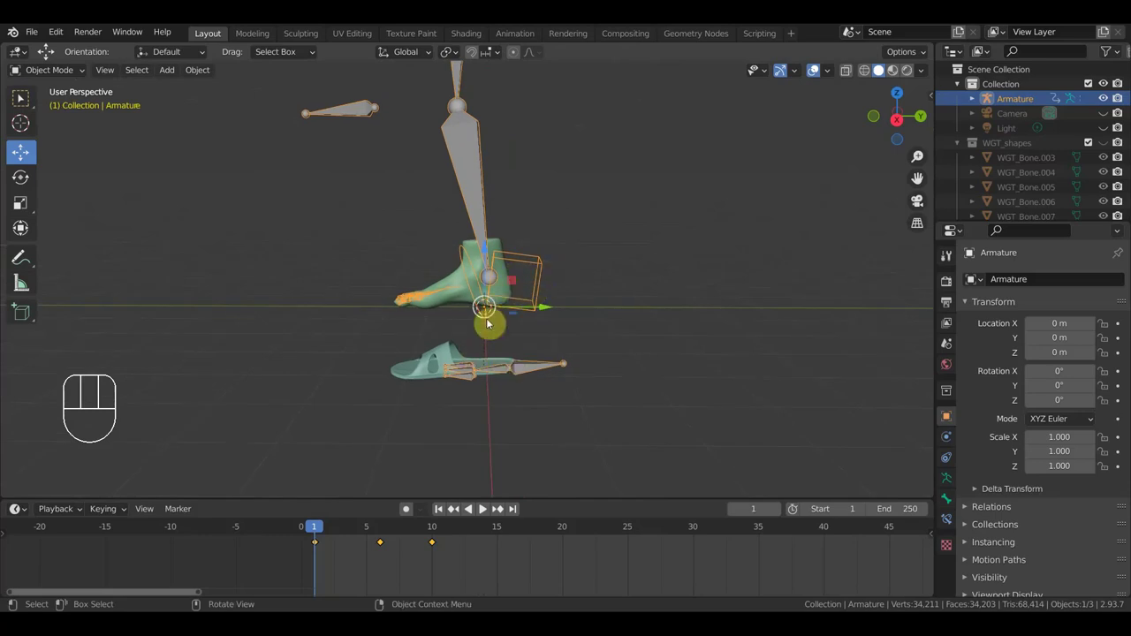
{"action": "left_click", "coordinate": [453, 358]}
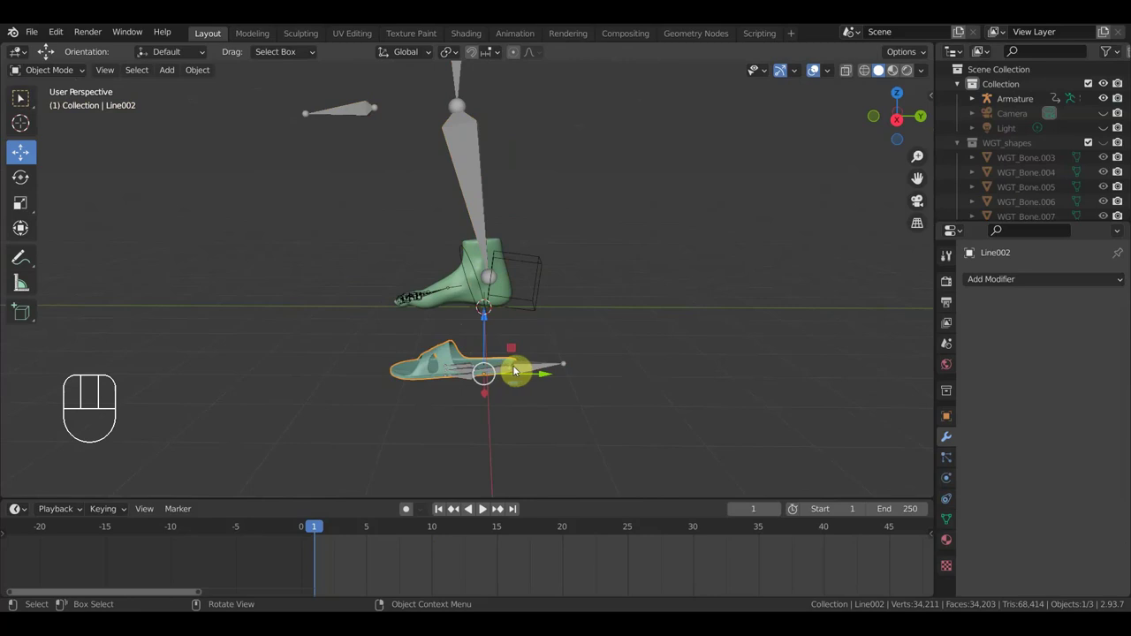
{"action": "left_click", "coordinate": [483, 259]}
{"action": "left_click", "coordinate": [482, 227]}
{"action": "key", "text": "ctrl+p"}
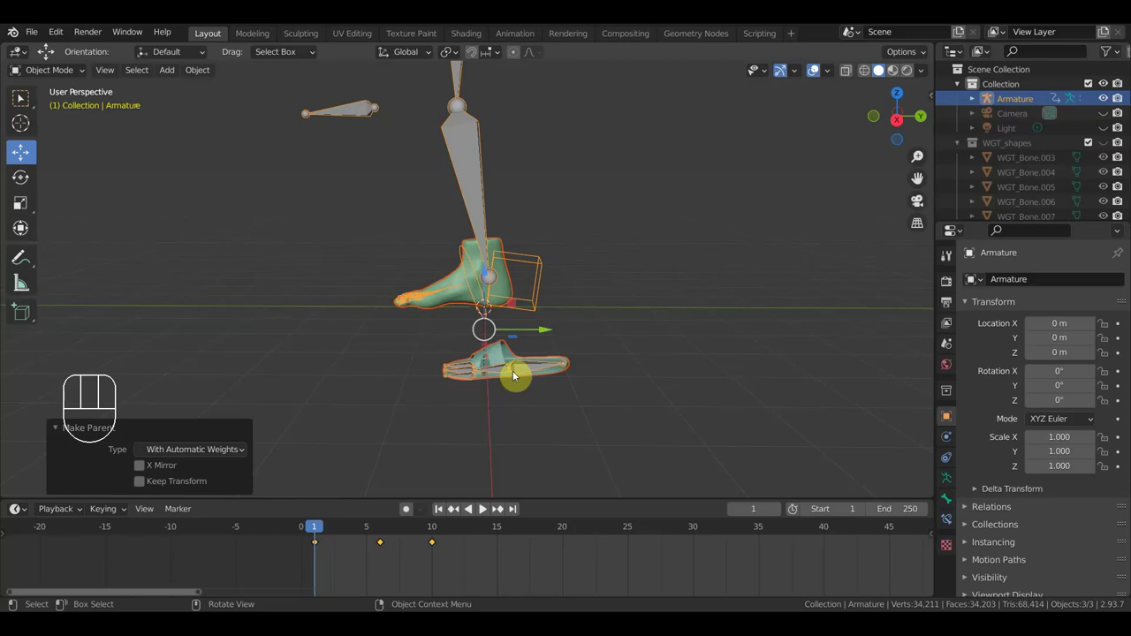
{"action": "left_click", "coordinate": [543, 373]}
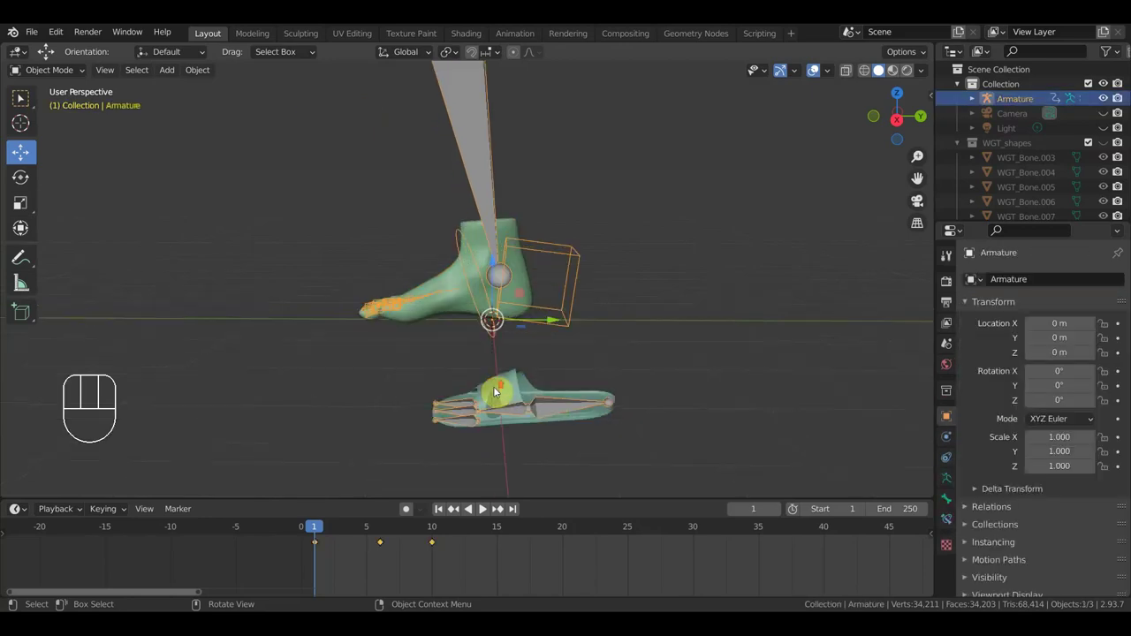
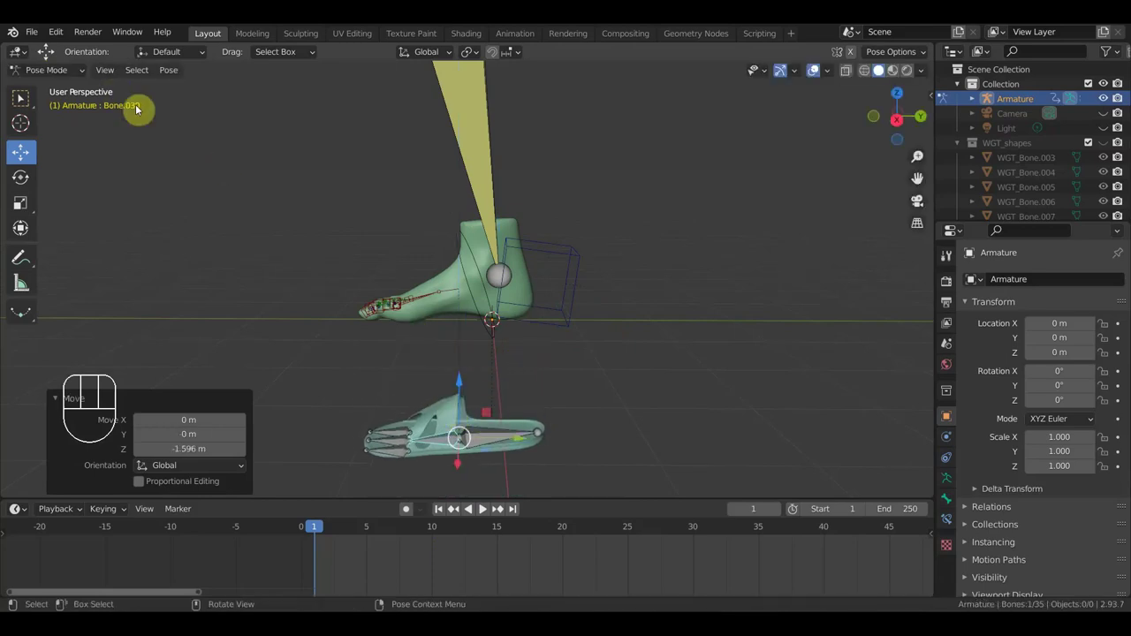
Step: Undo the test rotation of the toe bone to restore the rest pose
{"action": "key", "text": "ctrl+z"}
{"action": "key", "text": "ctrl+z"}
{"action": "key", "text": "ctrl+z"}
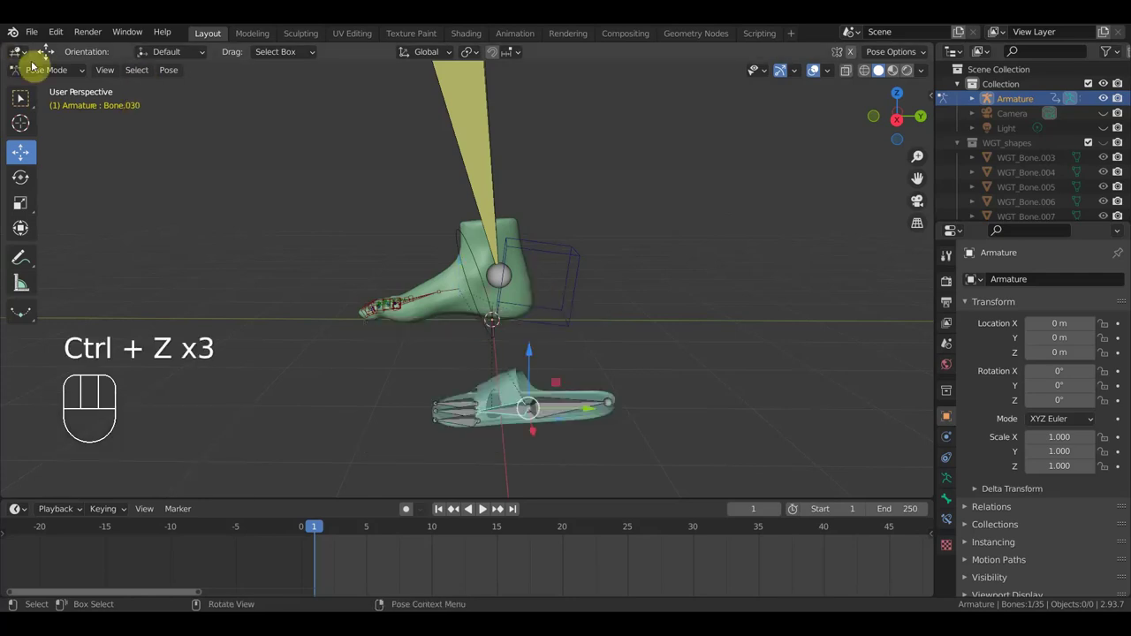
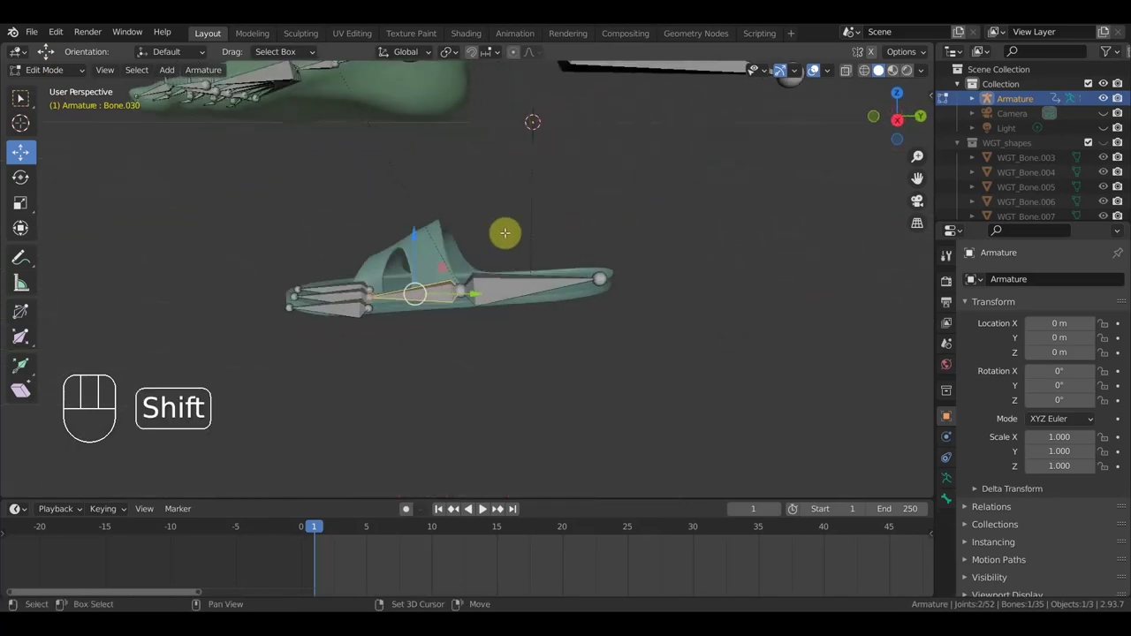
Step: Duplicate new toe bones inside the lower foot's toes and reposition them
{"action": "key", "text": "shift+d"}
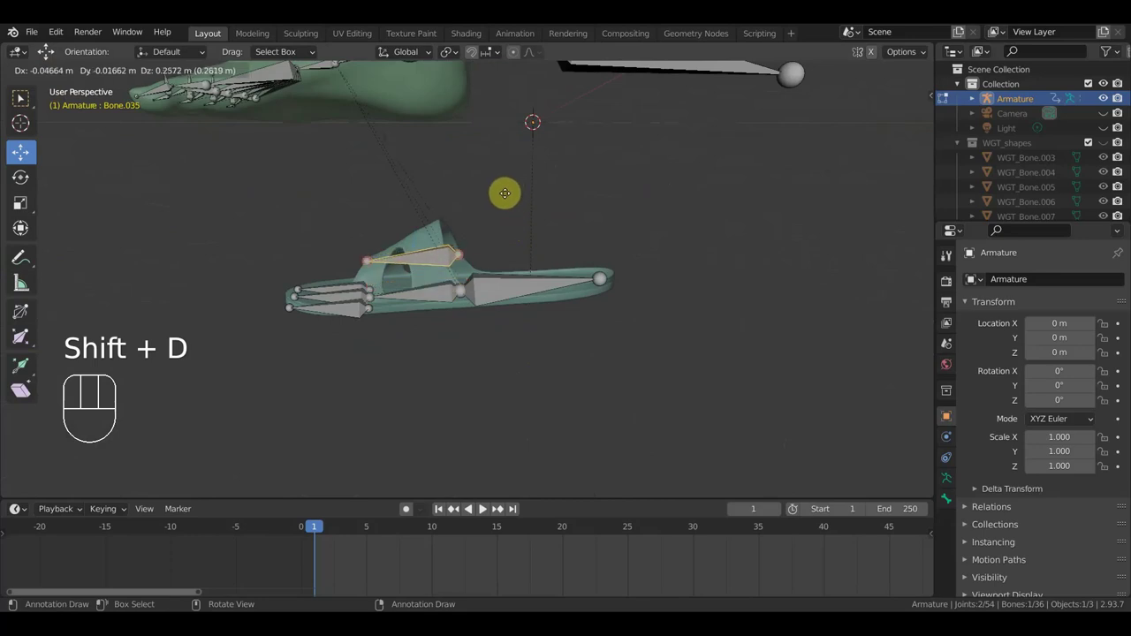
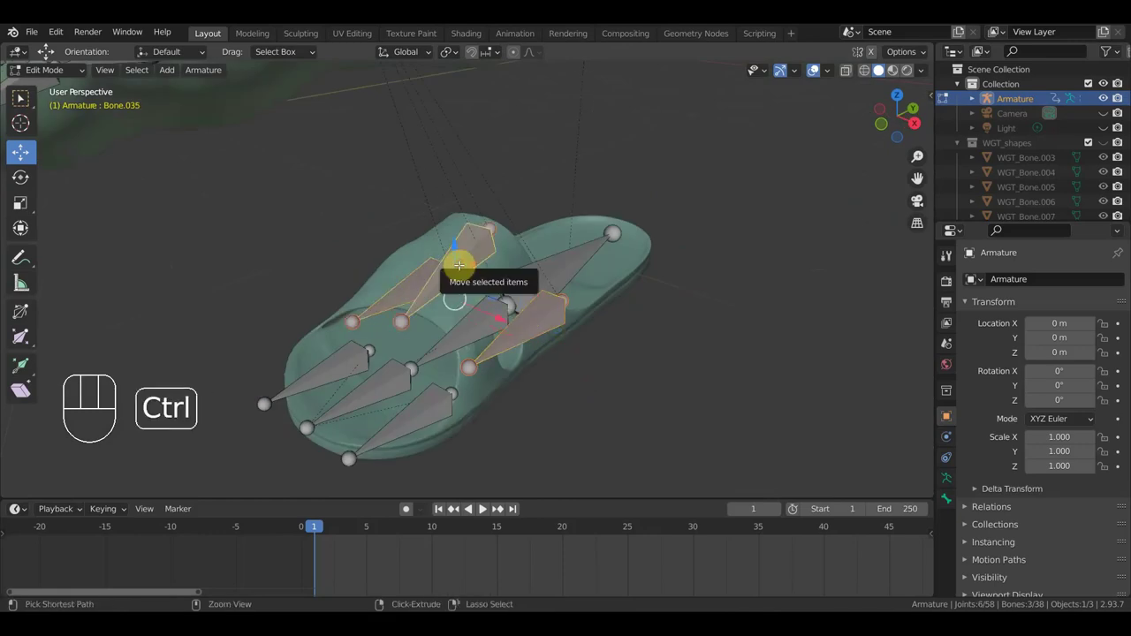
{"action": "key", "text": "ctrl+p"}
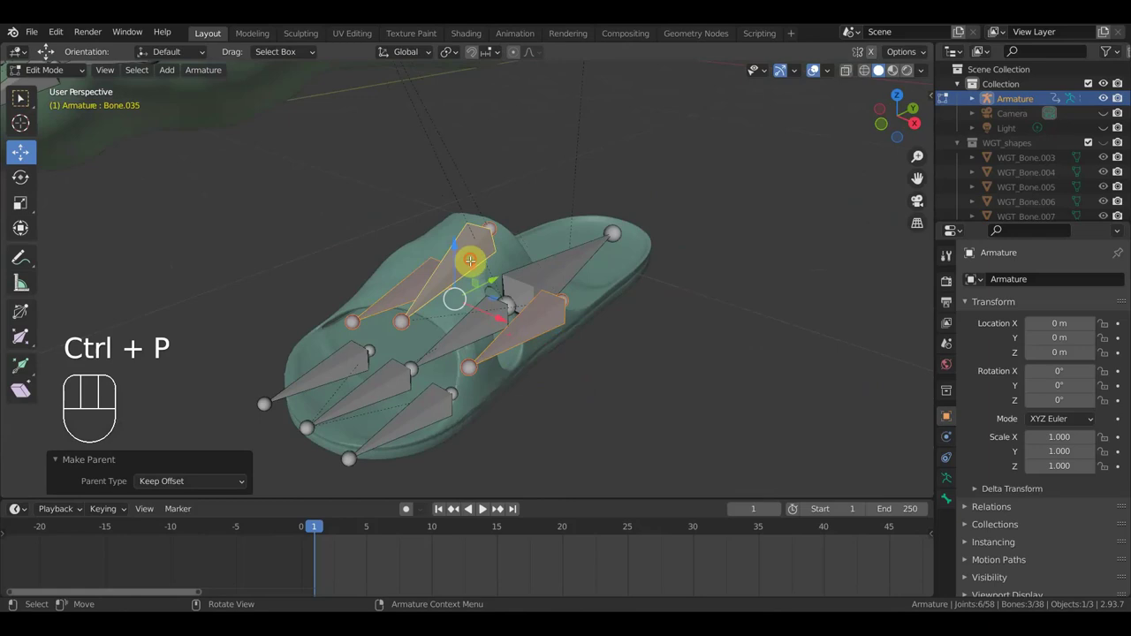
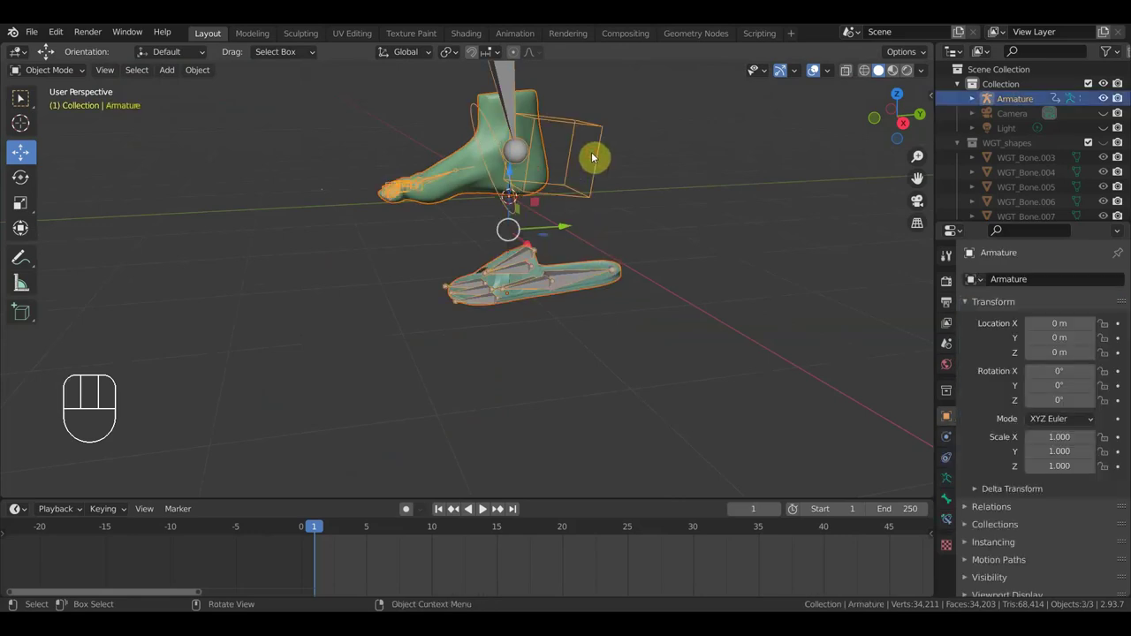
Step: Parent the foot meshes to the armature with automatic weights and enter Pose Mode on a lower-foot bone
{"action": "key", "text": "ctrl+p"}
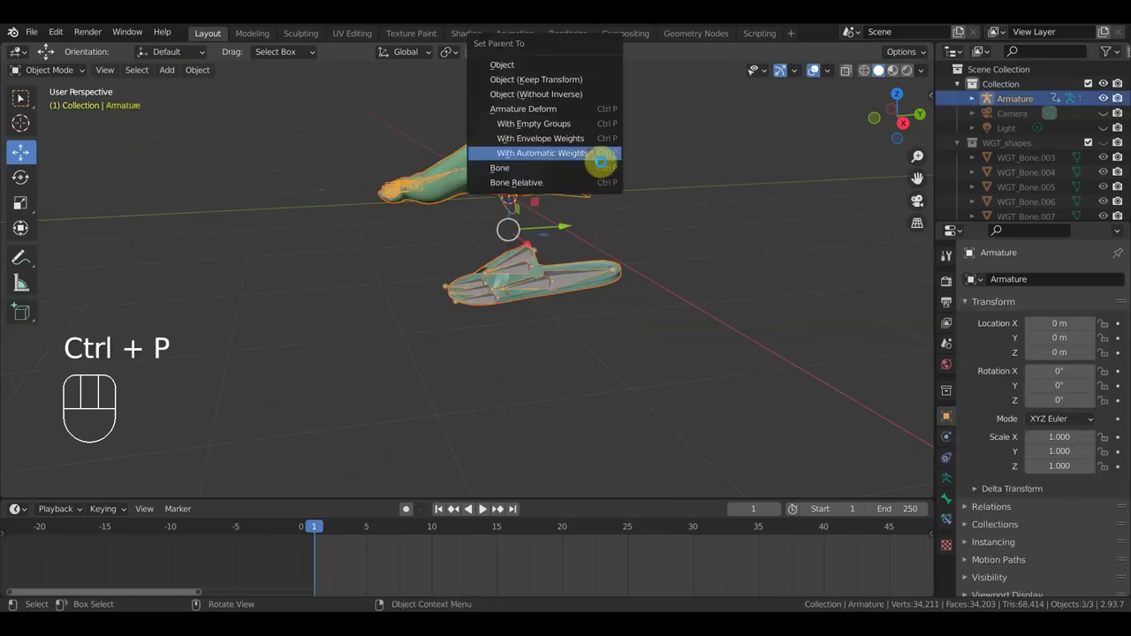
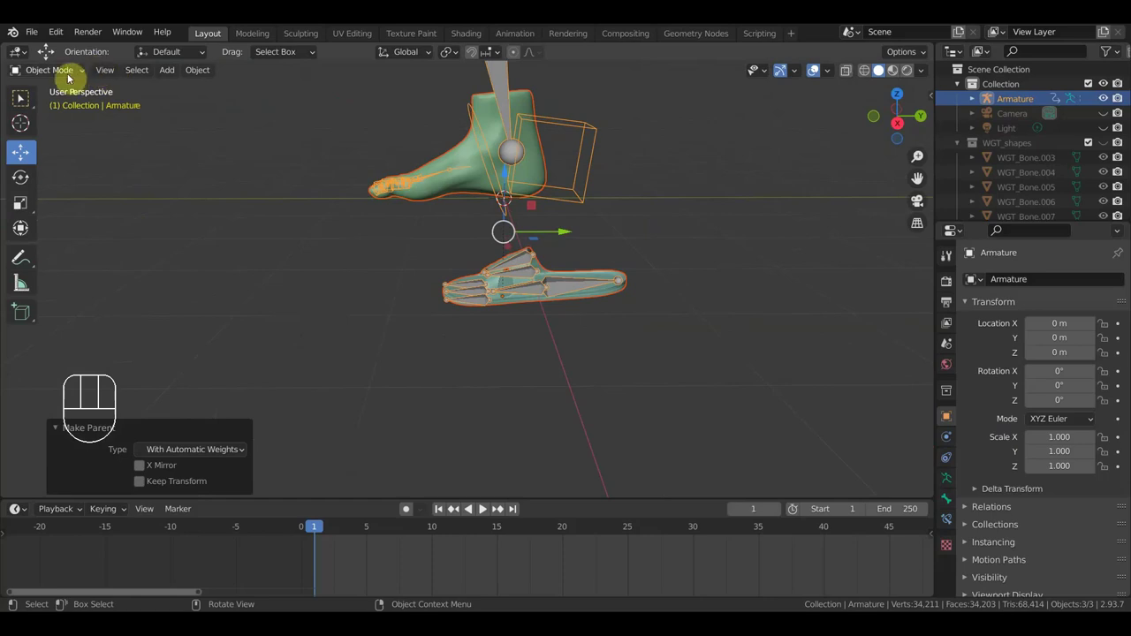
{"action": "left_click", "coordinate": [63, 81]}
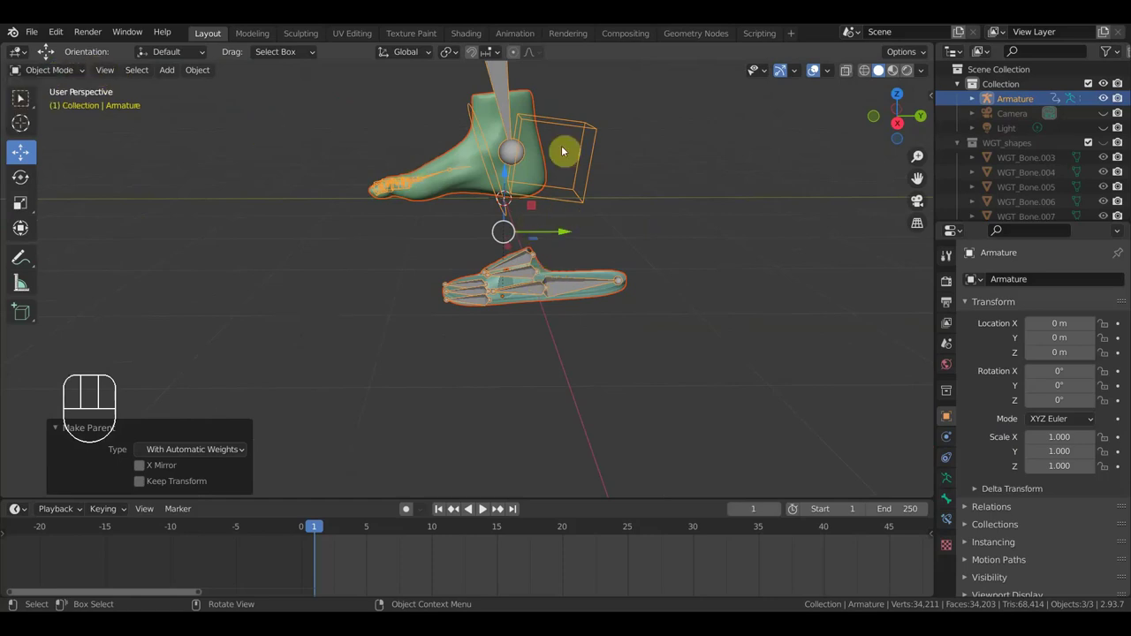
{"action": "left_click", "coordinate": [598, 158]}
{"action": "left_click_drag", "start_coordinate": [58, 75], "coordinate": [72, 135]}
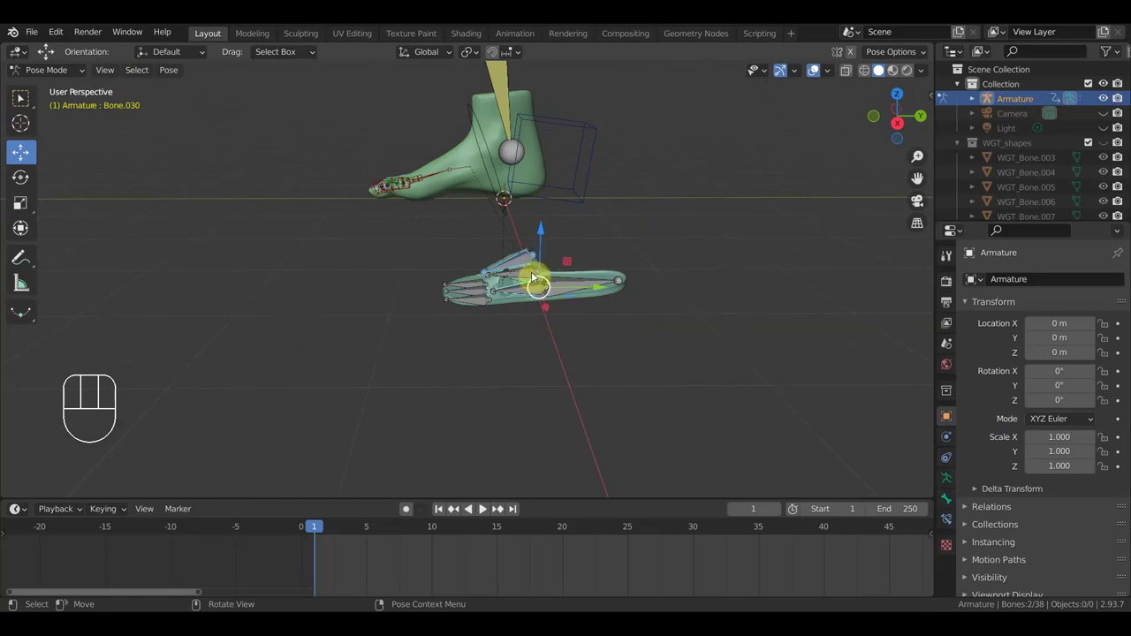
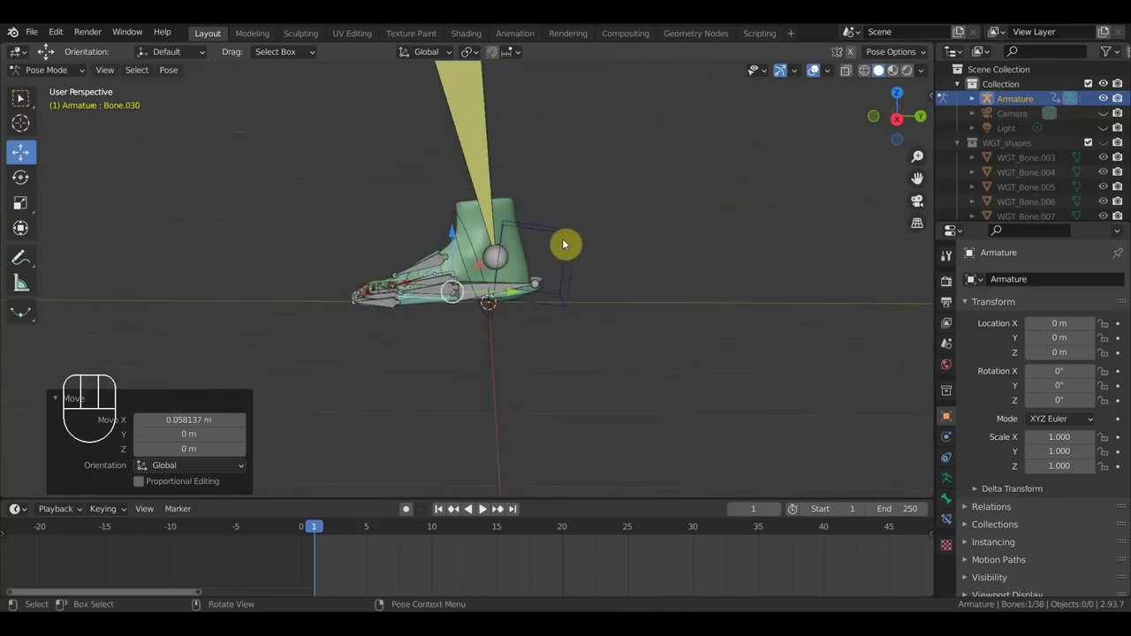
Step: Inspect the lower foot from heel side and select a bone near the heel
{"action": "left_click", "coordinate": [569, 245]}
{"action": "left_click", "coordinate": [817, 77]}
{"action": "left_click_drag", "start_coordinate": [501, 203], "coordinate": [525, 167]}
{"action": "scroll", "scroll_direction": "up", "scroll_amount": 3}
{"action": "left_click_drag", "start_coordinate": [633, 255], "coordinate": [624, 266]}
{"action": "scroll", "scroll_direction": "up", "scroll_amount": 3}
{"action": "middle_click", "coordinate": [686, 222]}
{"action": "left_click", "coordinate": [819, 77]}
Step: Rotate a toe bone about 10 degrees at frame 6 and confirm the rotation
{"action": "middle_click", "coordinate": [373, 306]}
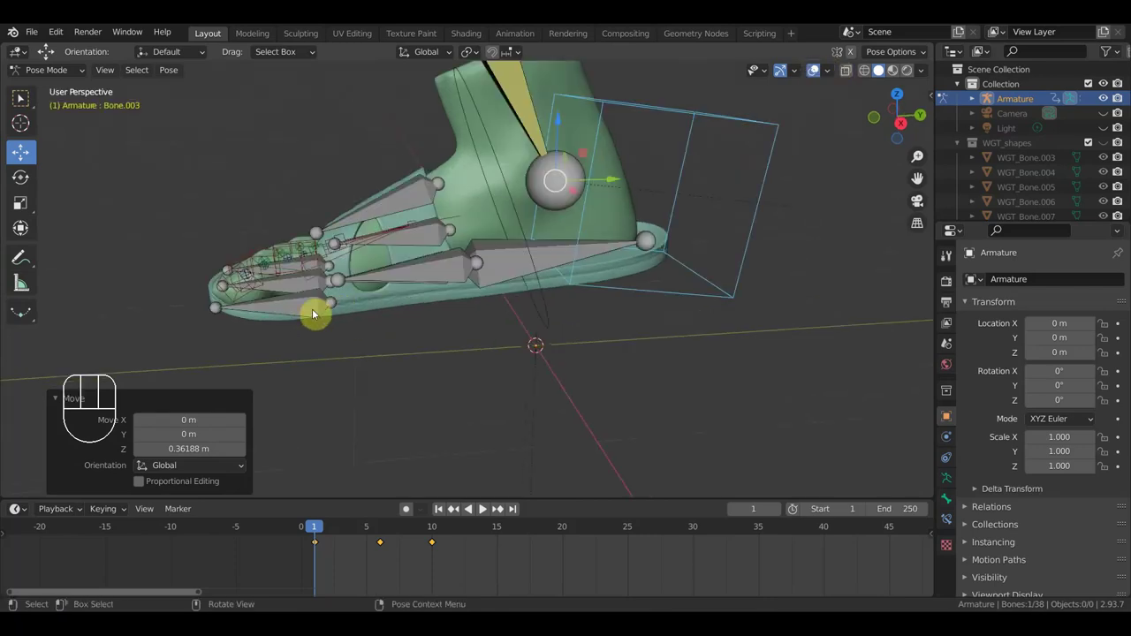
{"action": "scroll", "scroll_direction": "up", "scroll_amount": 3}
{"action": "left_click_drag", "start_coordinate": [348, 296], "coordinate": [358, 301]}
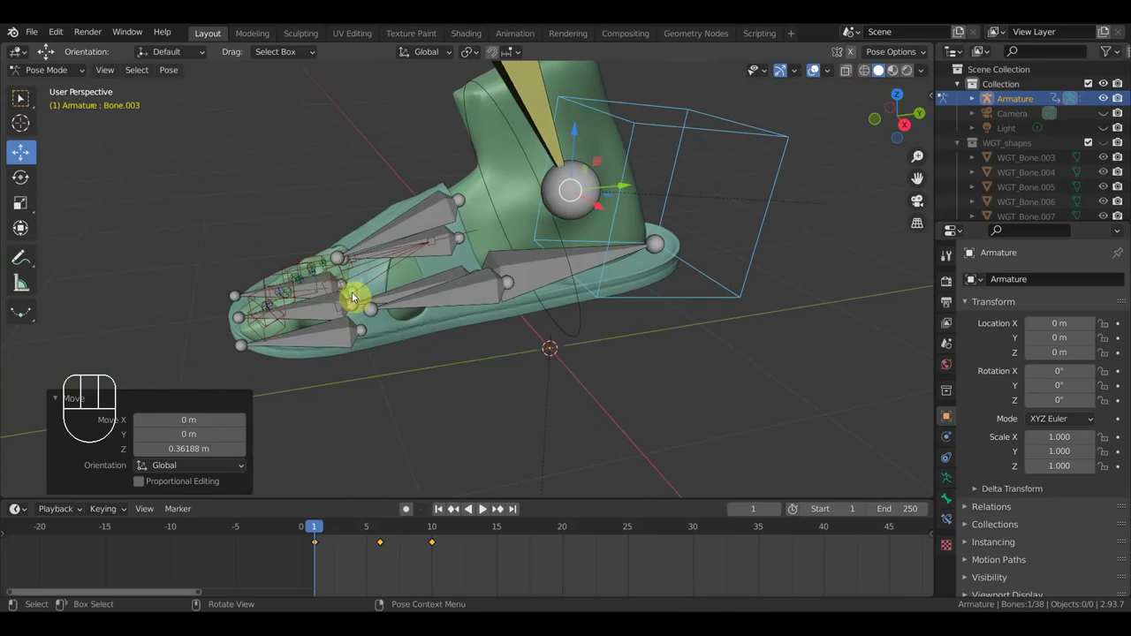
{"action": "left_click_drag", "start_coordinate": [508, 306], "coordinate": [484, 294]}
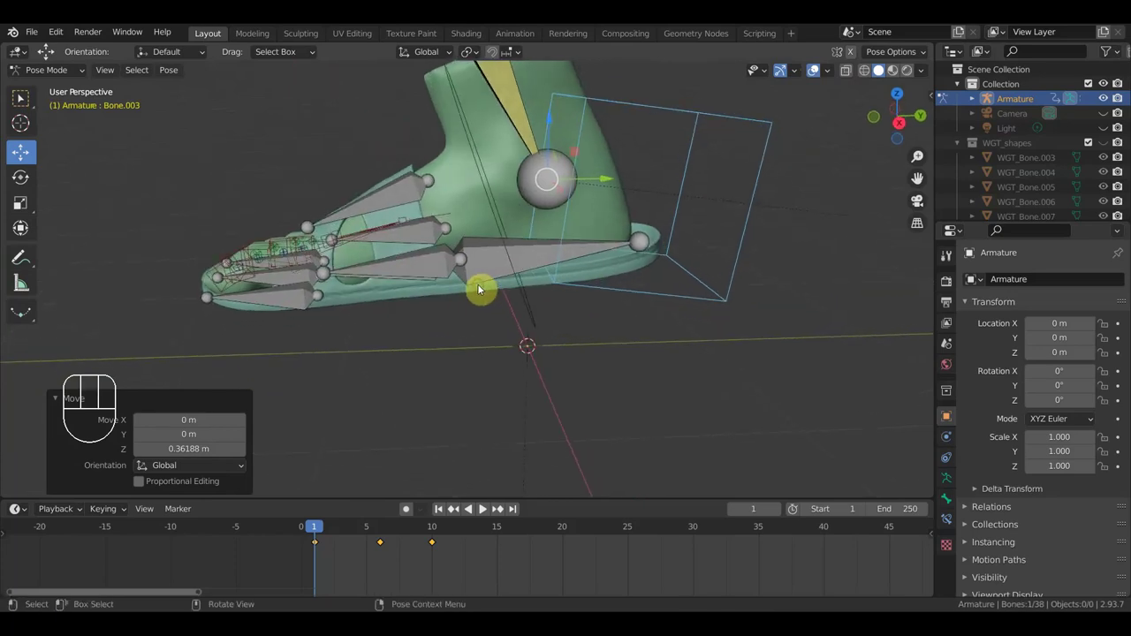
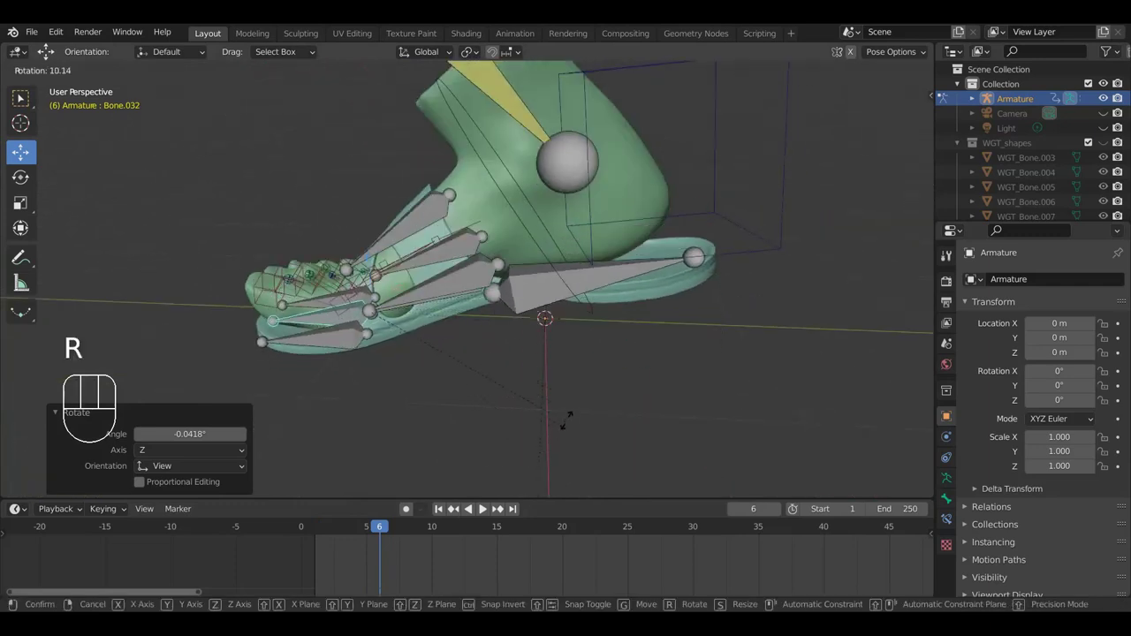
{"action": "left_click", "coordinate": [581, 390]}
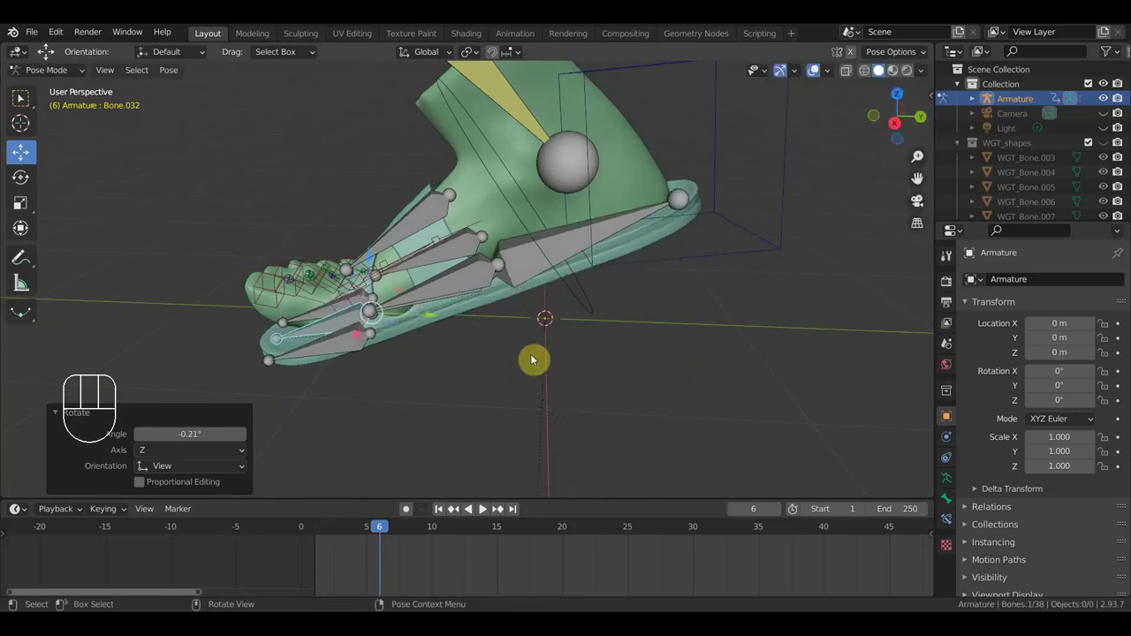
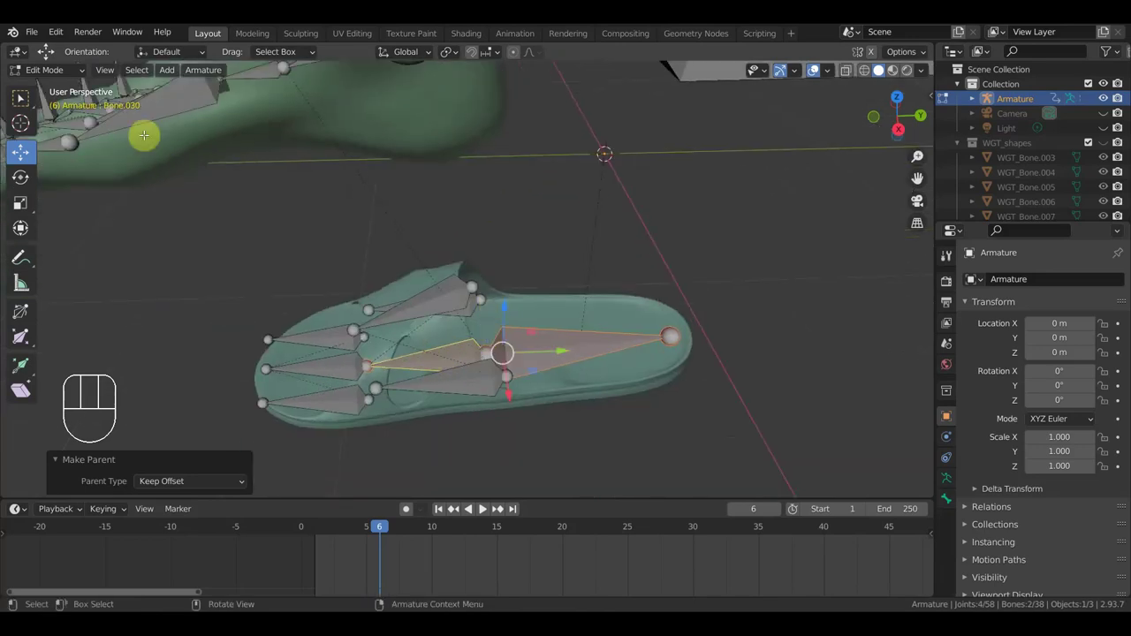
Step: View the toe bones in Pose Mode and rotate a toe bone so the toe starts to curl
{"action": "left_click_drag", "start_coordinate": [56, 86], "coordinate": [68, 130]}
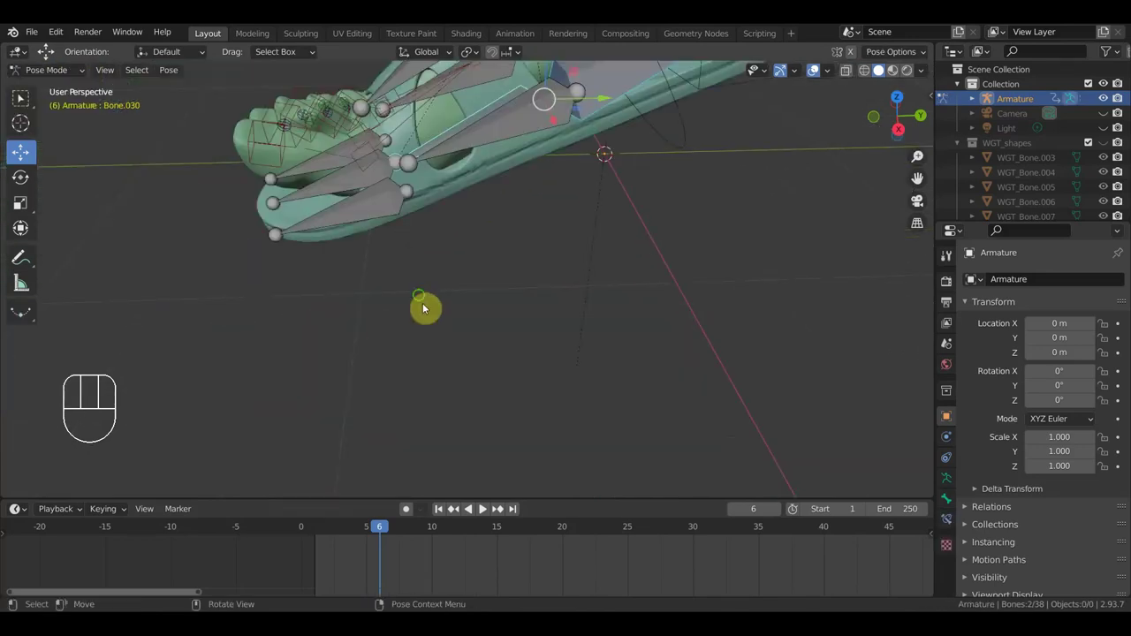
{"action": "left_click_drag", "start_coordinate": [421, 291], "coordinate": [414, 274]}
{"action": "left_click_drag", "start_coordinate": [485, 345], "coordinate": [498, 425]}
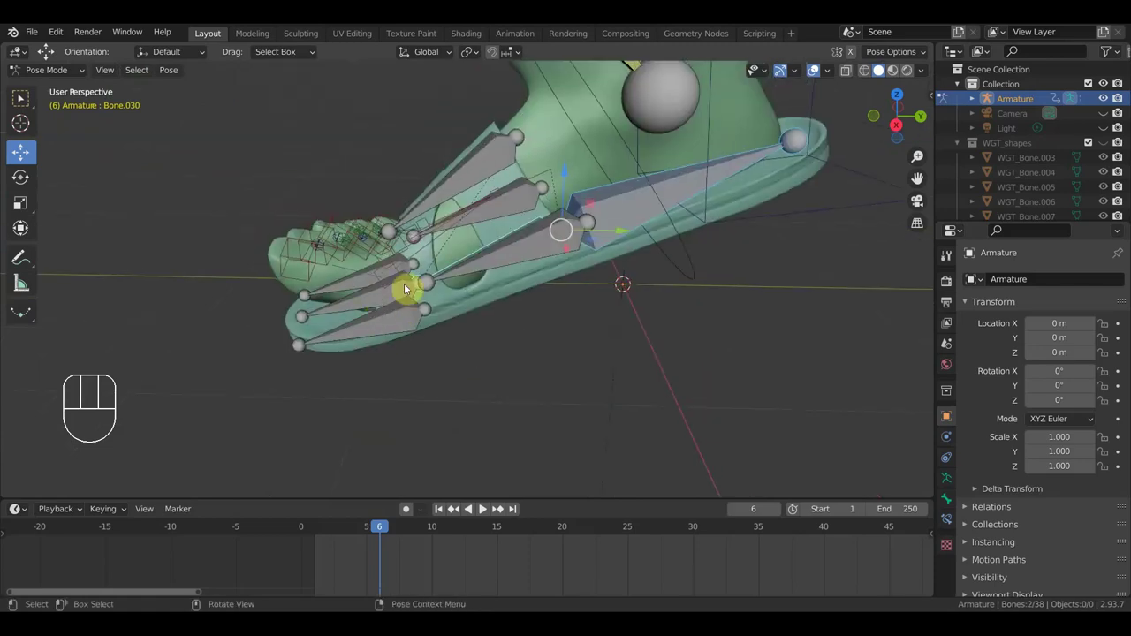
{"action": "middle_click", "coordinate": [470, 356]}
{"action": "left_click_drag", "start_coordinate": [437, 356], "coordinate": [591, 411]}
{"action": "left_click_drag", "start_coordinate": [583, 415], "coordinate": [559, 365]}
{"action": "key", "text": "r"}
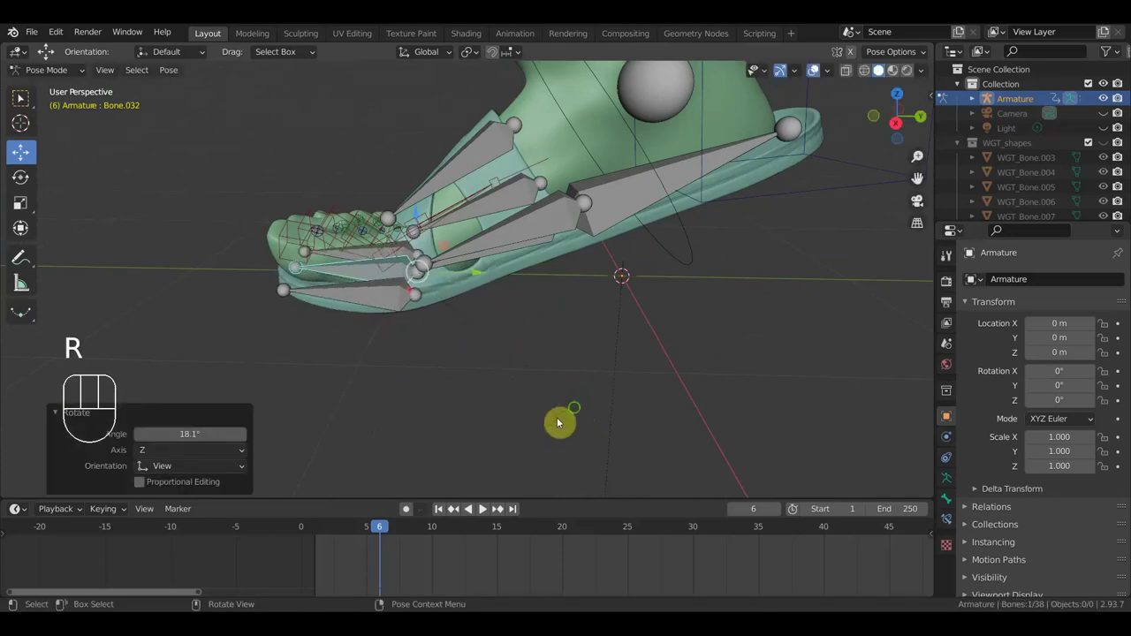
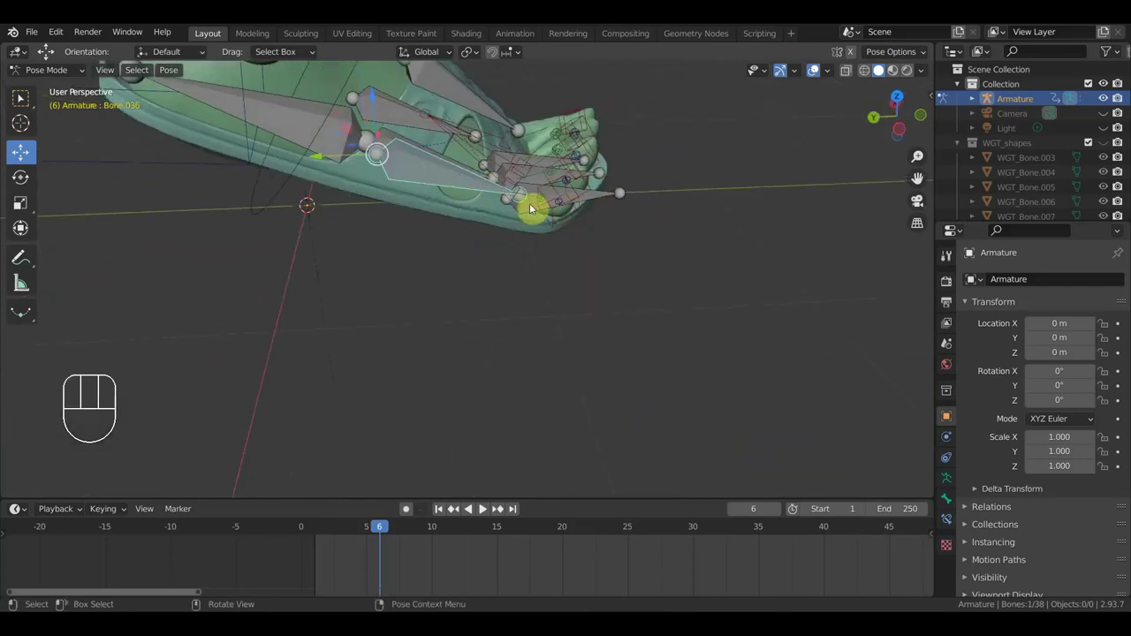
{"action": "key", "text": "r"}
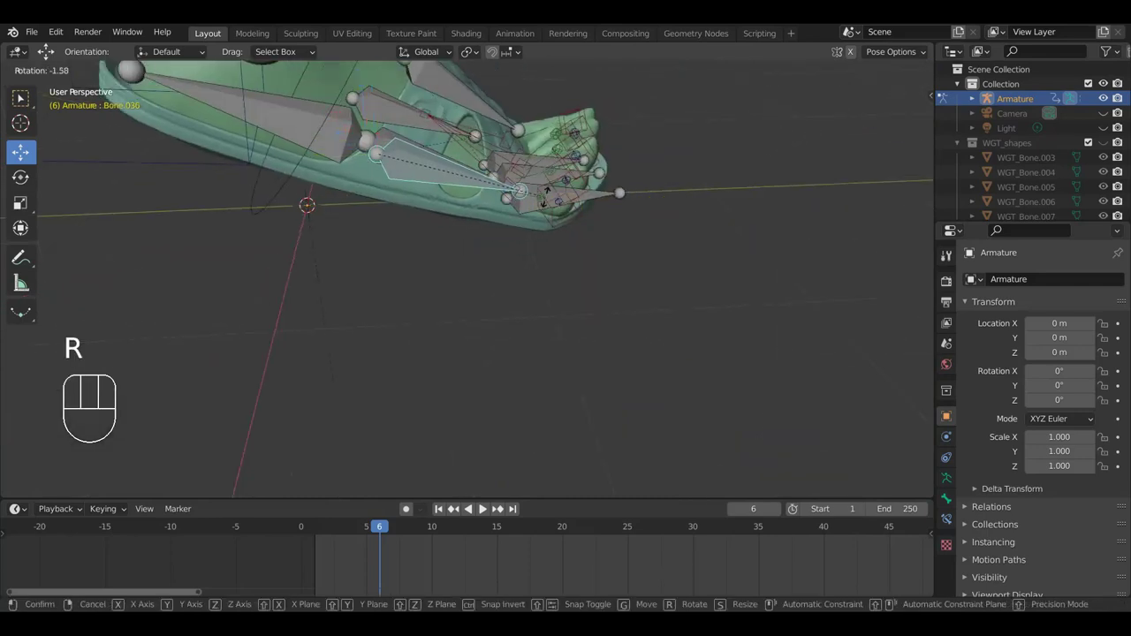
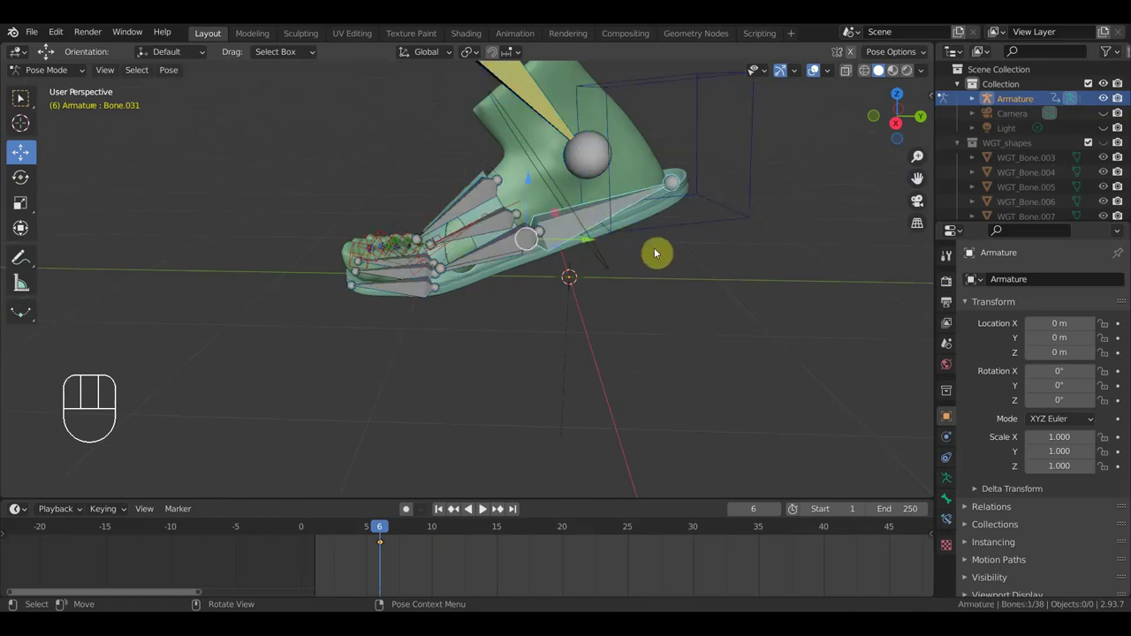
Step: Select every bone, key them, scrub back to frame 1 and clear a test bone move
{"action": "key", "text": "r"}
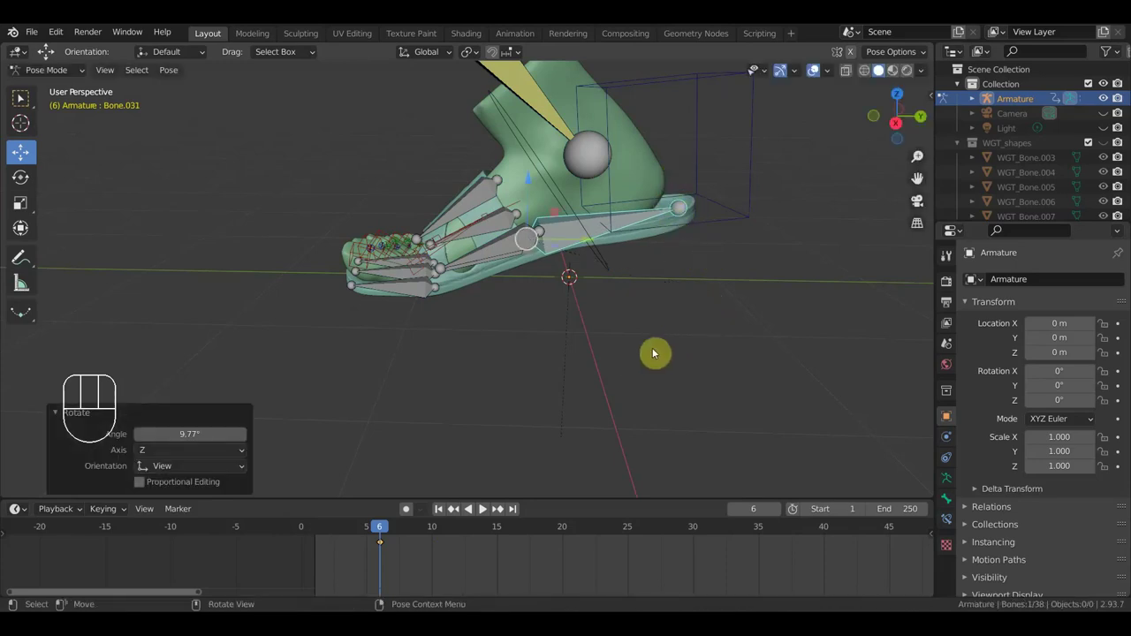
{"action": "key", "text": "a"}
{"action": "key", "text": "i"}
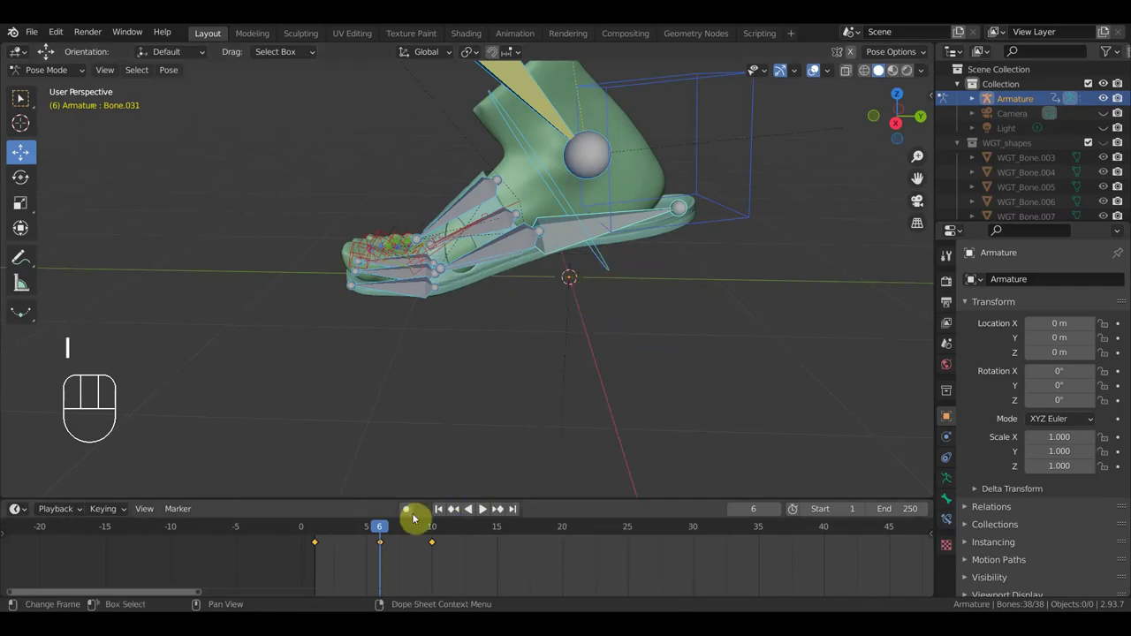
{"action": "left_click_drag", "start_coordinate": [370, 533], "coordinate": [323, 537]}
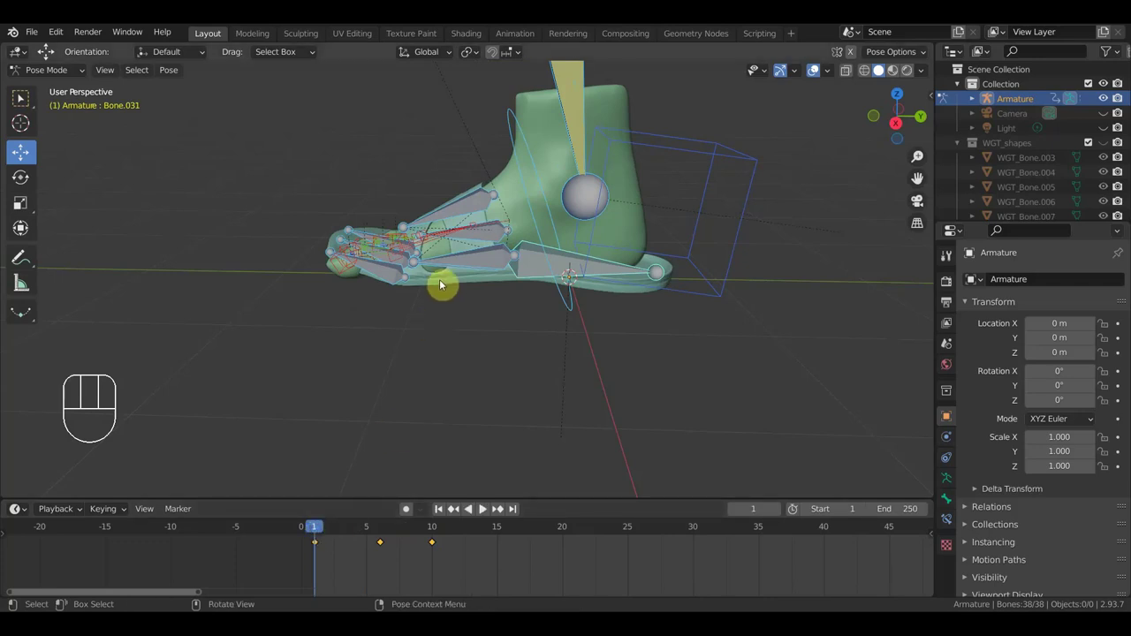
{"action": "key", "text": "alt+g"}
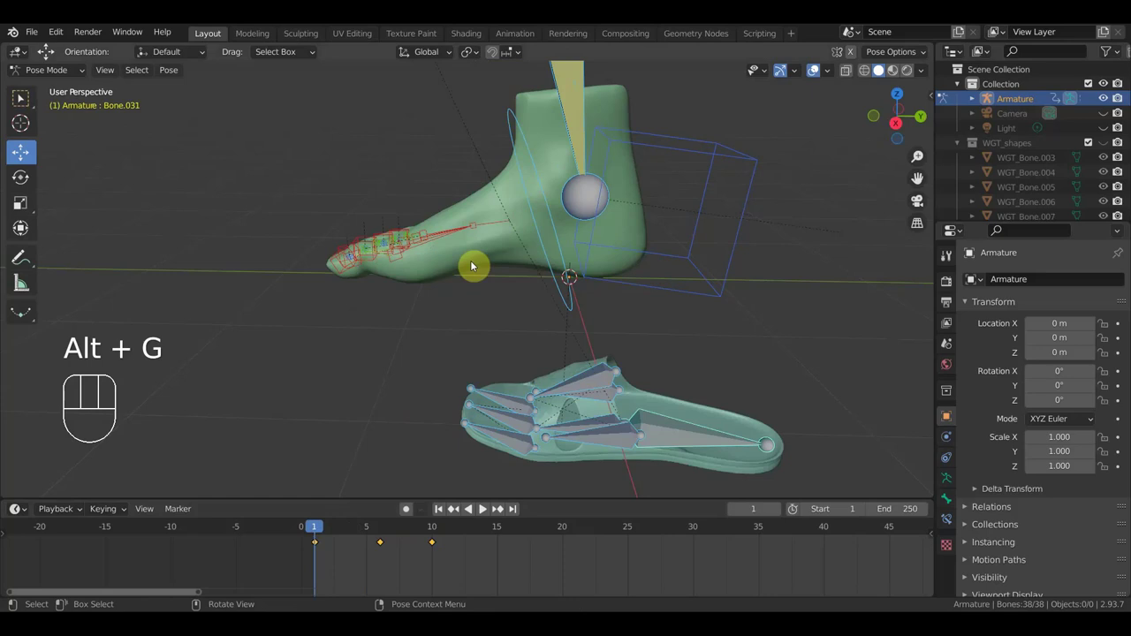
{"action": "key", "text": "ctrl+z"}
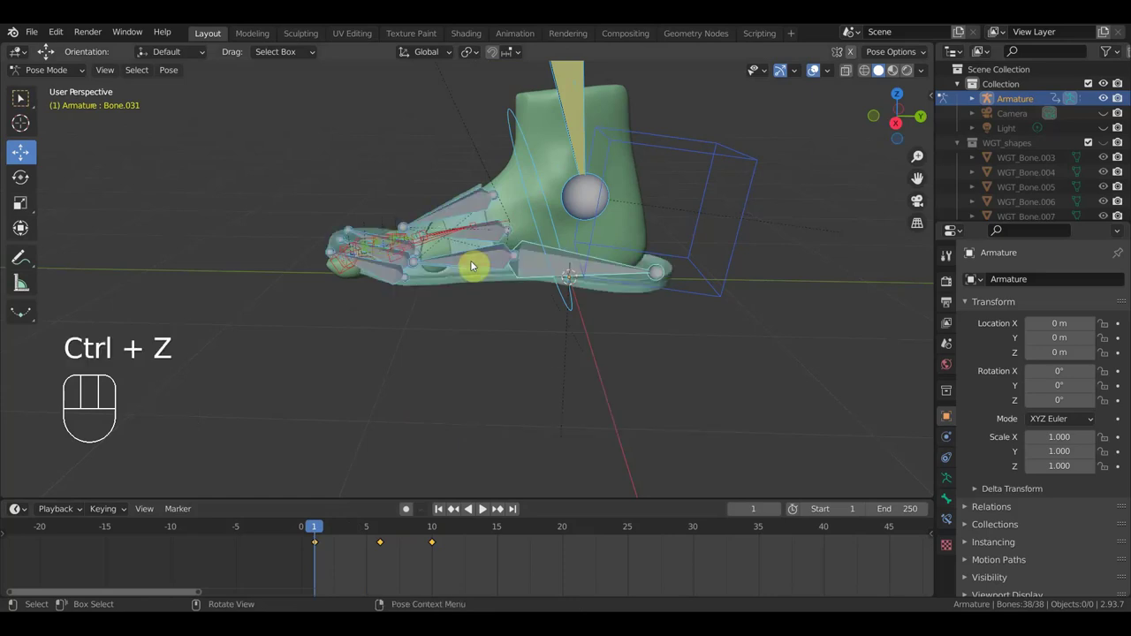
Step: Clear location and rotation on the sole bone and the toe bone group to return them to rest
{"action": "left_click", "coordinate": [493, 271]}
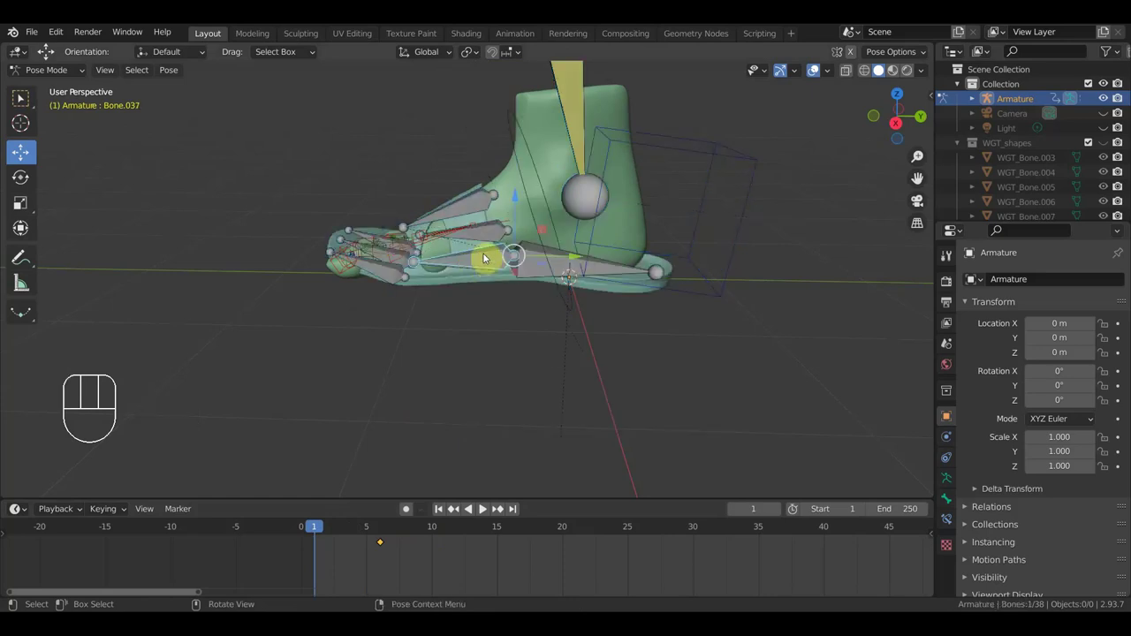
{"action": "left_click_drag", "start_coordinate": [486, 243], "coordinate": [513, 273]}
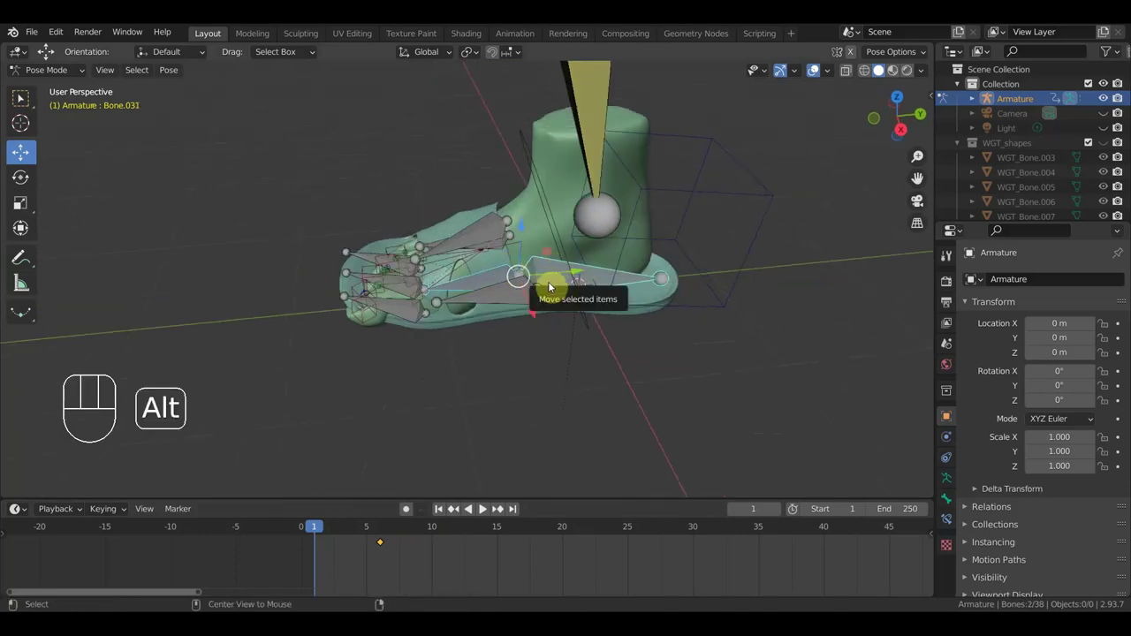
{"action": "key", "text": "alt+g"}
{"action": "key", "text": "alt+r"}
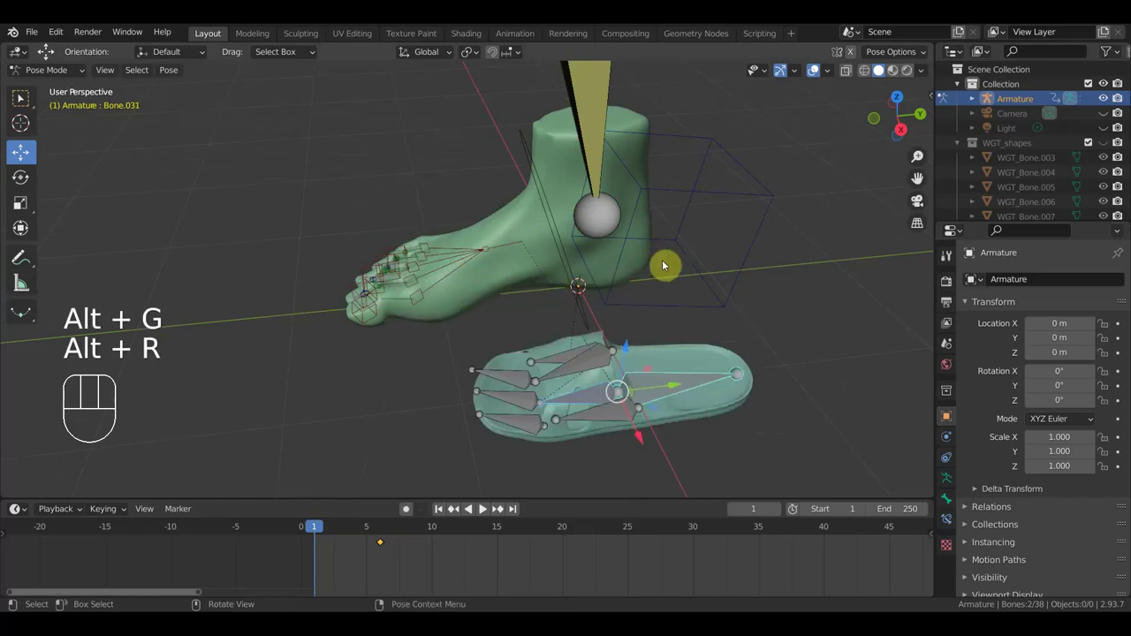
{"action": "left_click_drag", "start_coordinate": [544, 461], "coordinate": [477, 369]}
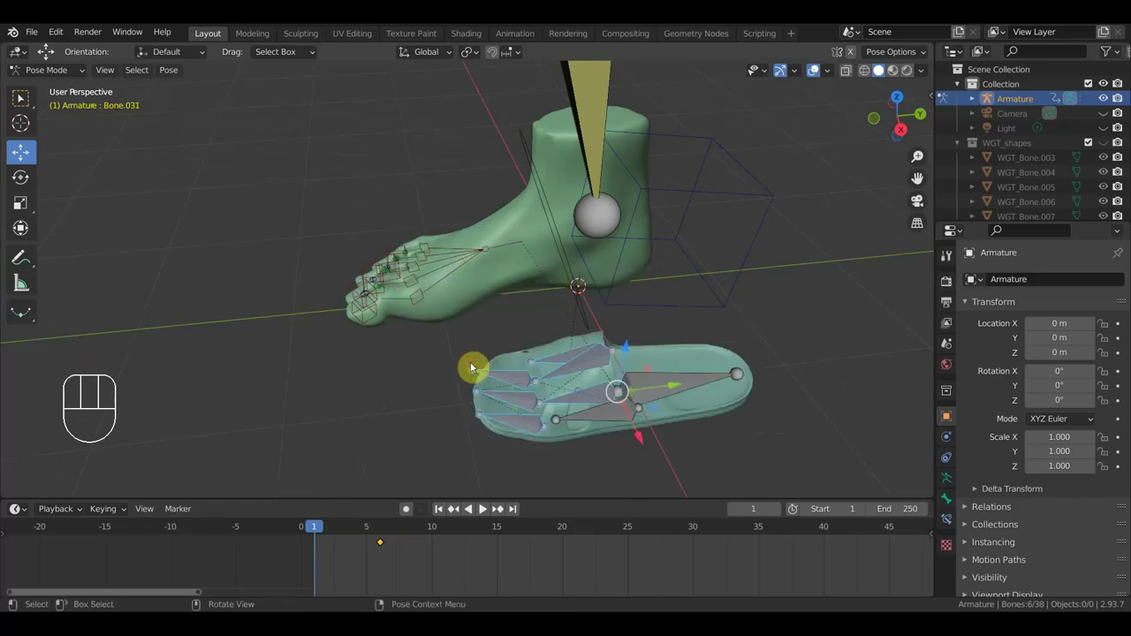
{"action": "key", "text": "alt+g"}
{"action": "key", "text": "alt+r"}
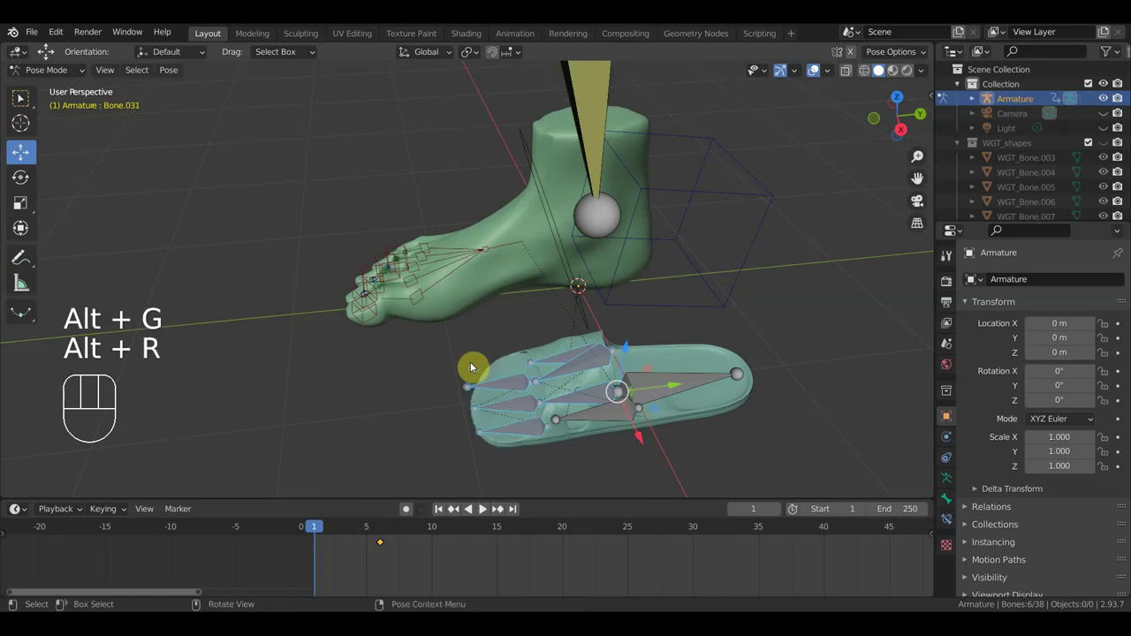
Step: Check the rig from the side, then select all 38 bones and key location and rotation at frame 1
{"action": "key", "text": "KP_3"}
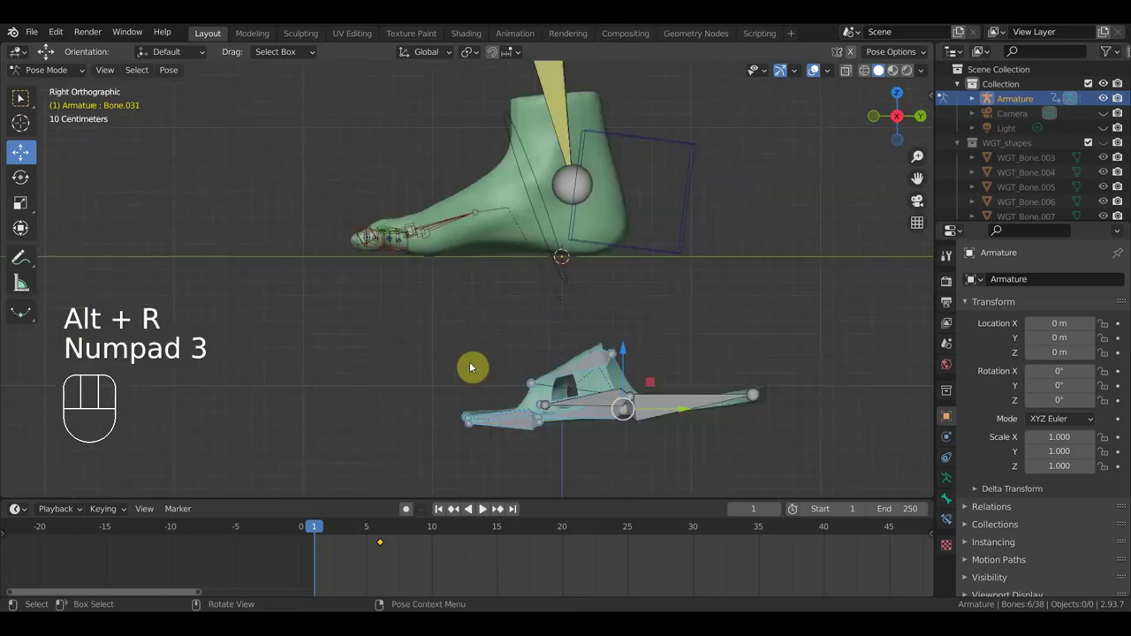
{"action": "left_click_drag", "start_coordinate": [612, 409], "coordinate": [623, 461]}
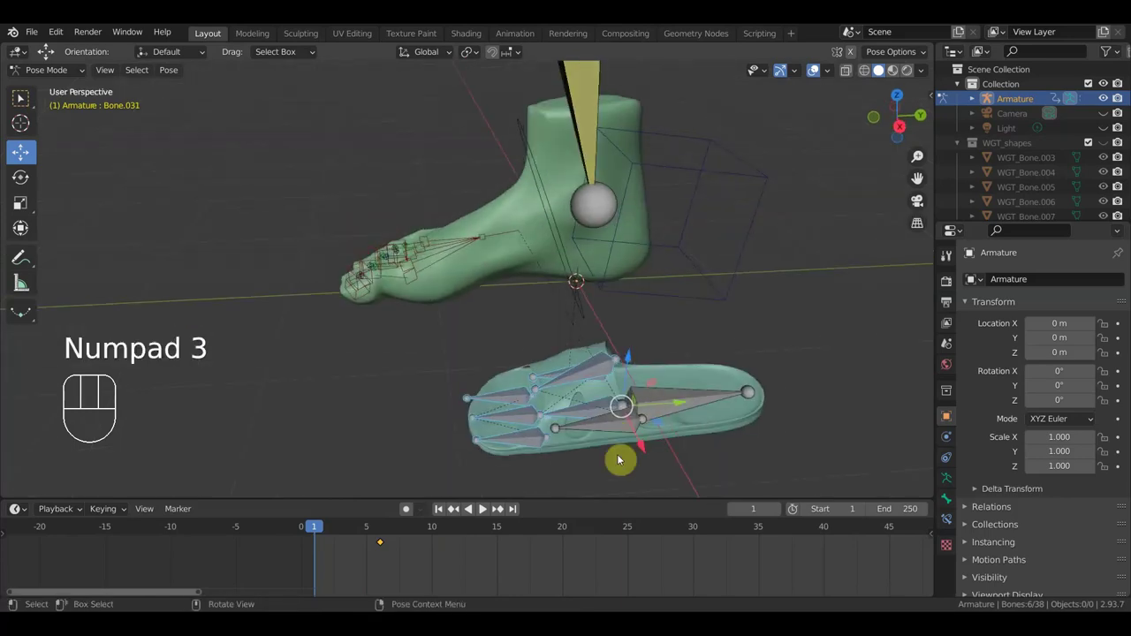
{"action": "left_click", "coordinate": [598, 414]}
{"action": "left_click_drag", "start_coordinate": [647, 414], "coordinate": [619, 388]}
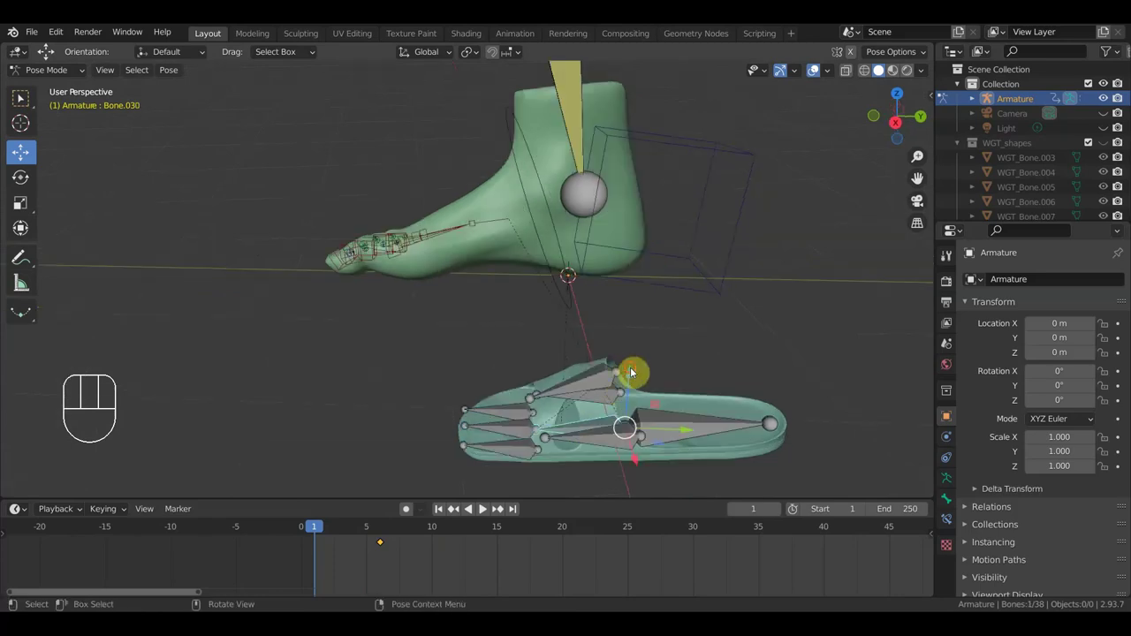
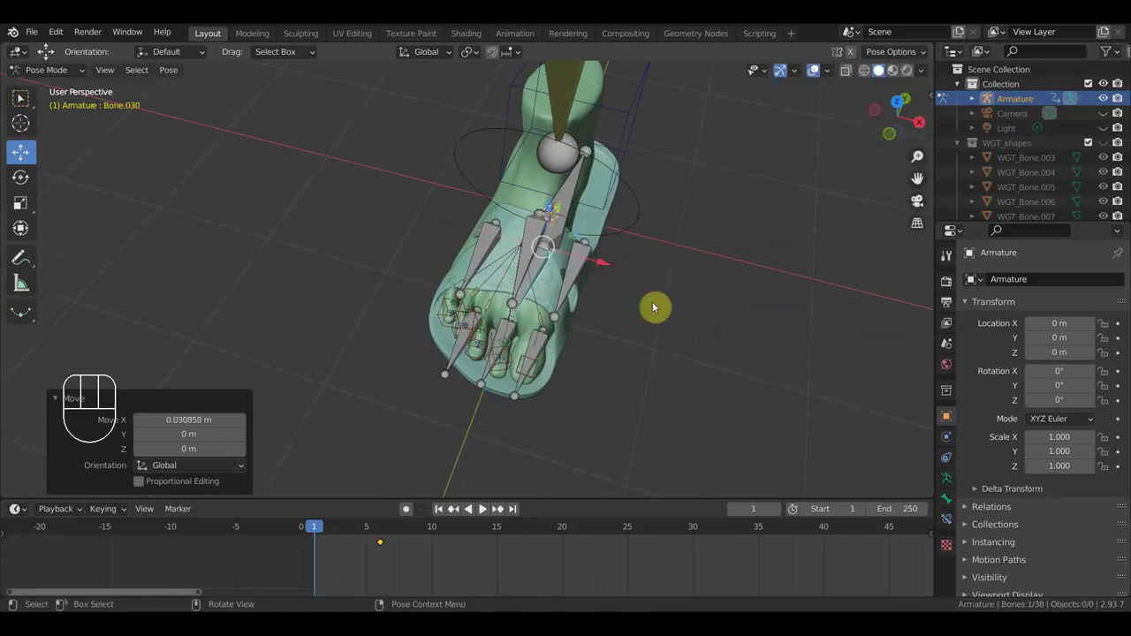
{"action": "key", "text": "a"}
{"action": "key", "text": "i"}
{"action": "left_click_drag", "start_coordinate": [693, 380], "coordinate": [590, 328]}
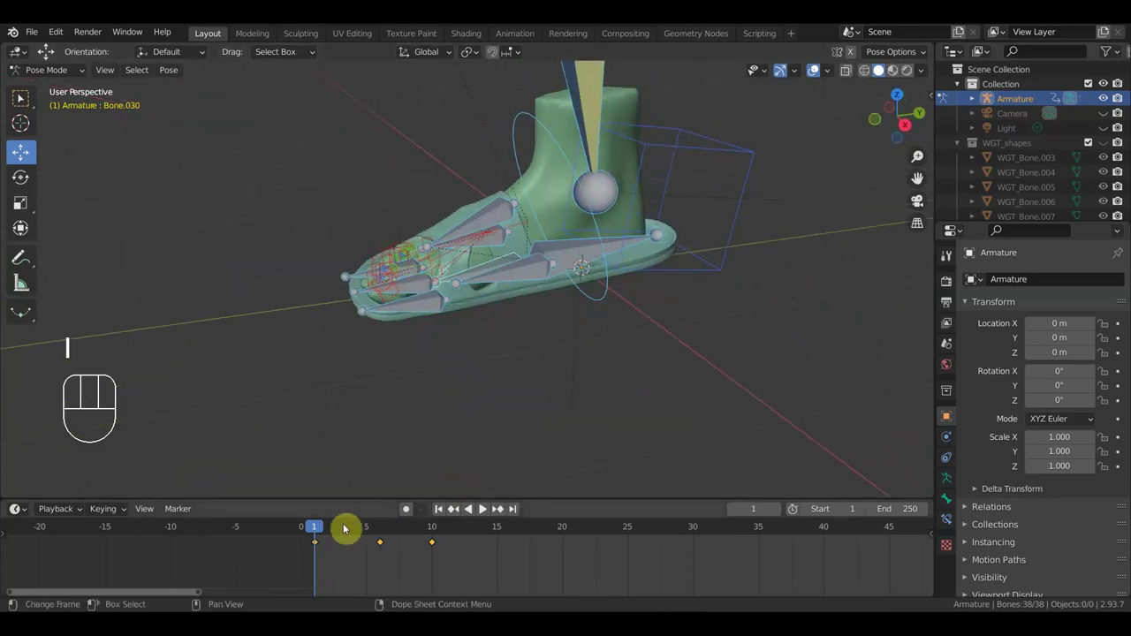
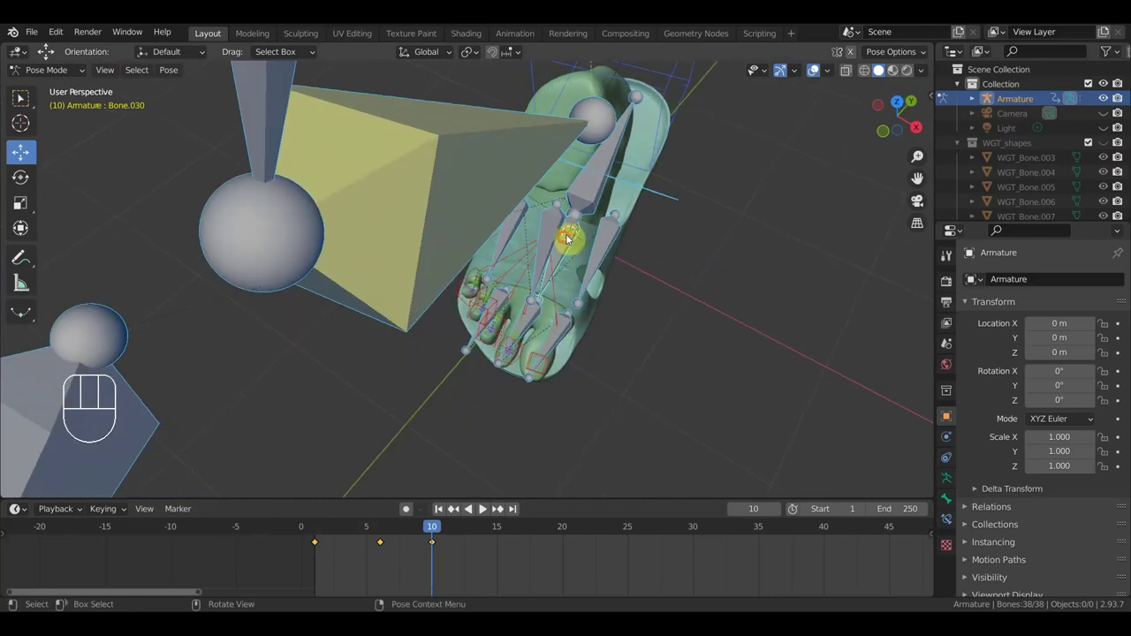
Step: At frame 10 select toe bone Bone.012 and raise it about 0.1 m
{"action": "left_click", "coordinate": [571, 245]}
{"action": "left_click_drag", "start_coordinate": [632, 245], "coordinate": [672, 267]}
{"action": "left_click_drag", "start_coordinate": [703, 311], "coordinate": [596, 256]}
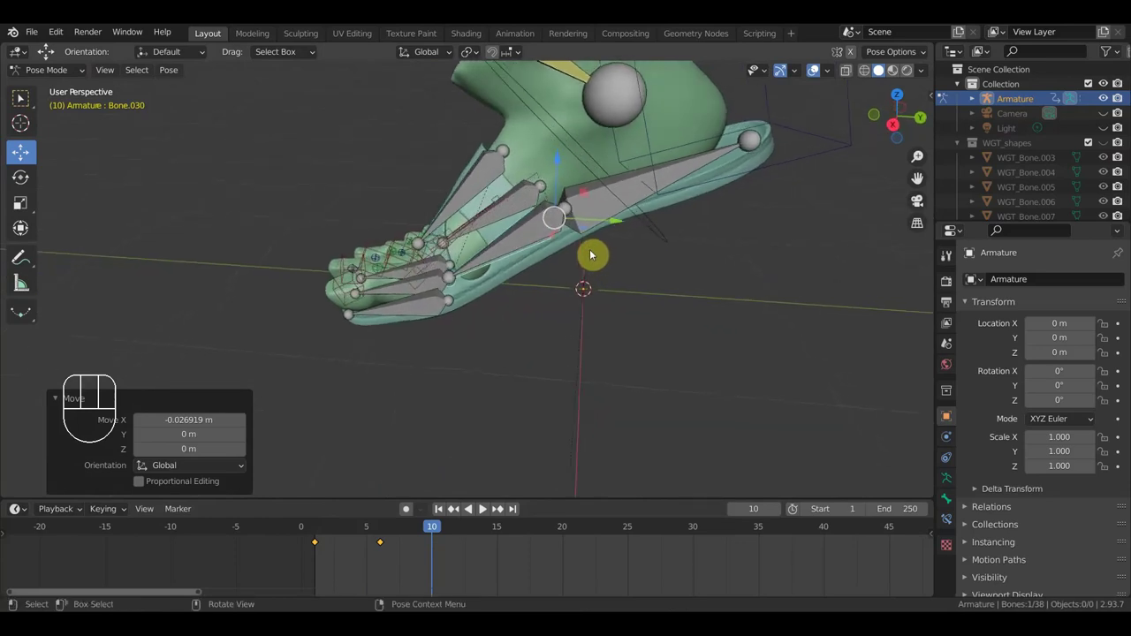
{"action": "left_click_drag", "start_coordinate": [636, 351], "coordinate": [716, 358]}
{"action": "left_click", "coordinate": [489, 286]}
{"action": "left_click_drag", "start_coordinate": [541, 316], "coordinate": [682, 367]}
{"action": "left_click_drag", "start_coordinate": [662, 365], "coordinate": [595, 342]}
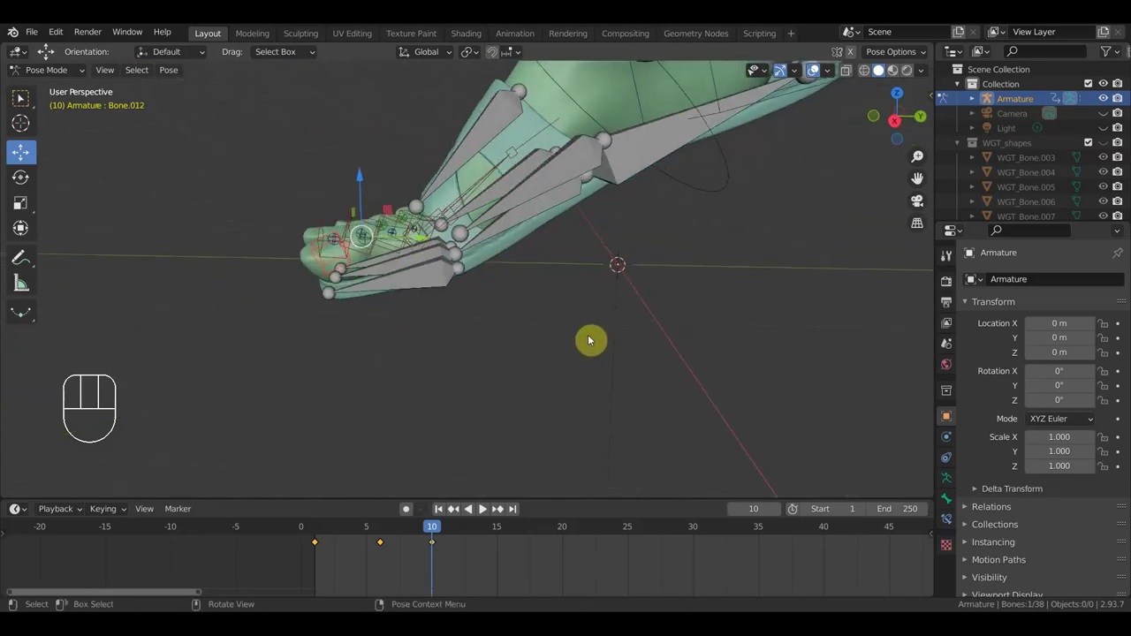
{"action": "key", "text": "g"}
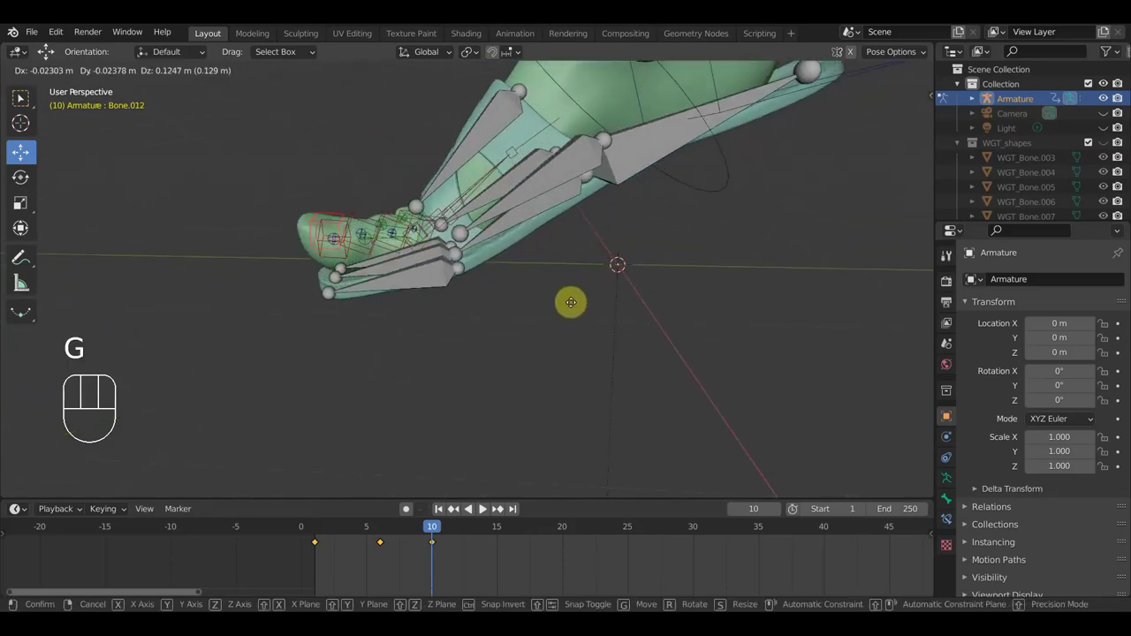
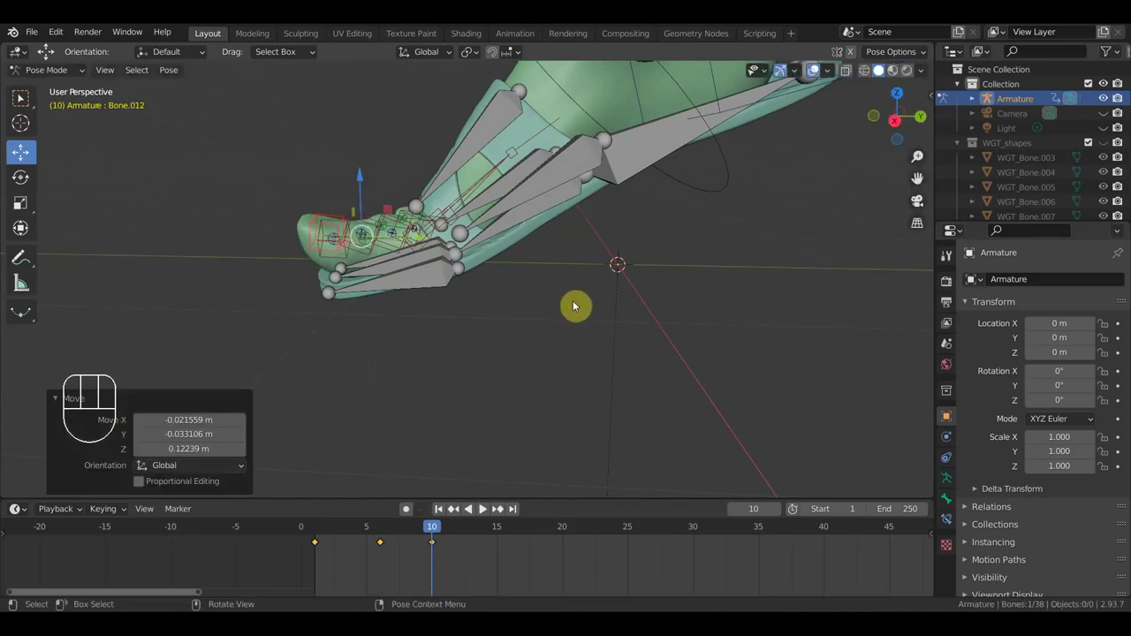
Step: Select all 38 bones and insert Location & Rotation keyframes at frame 10
{"action": "key", "text": "a"}
{"action": "key", "text": "i"}
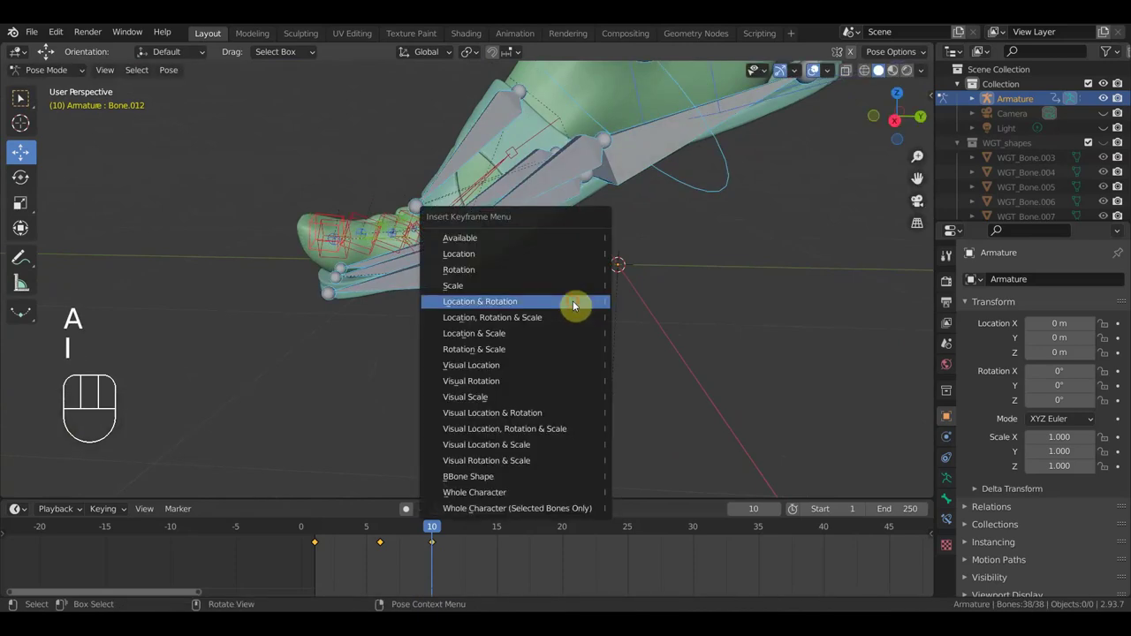
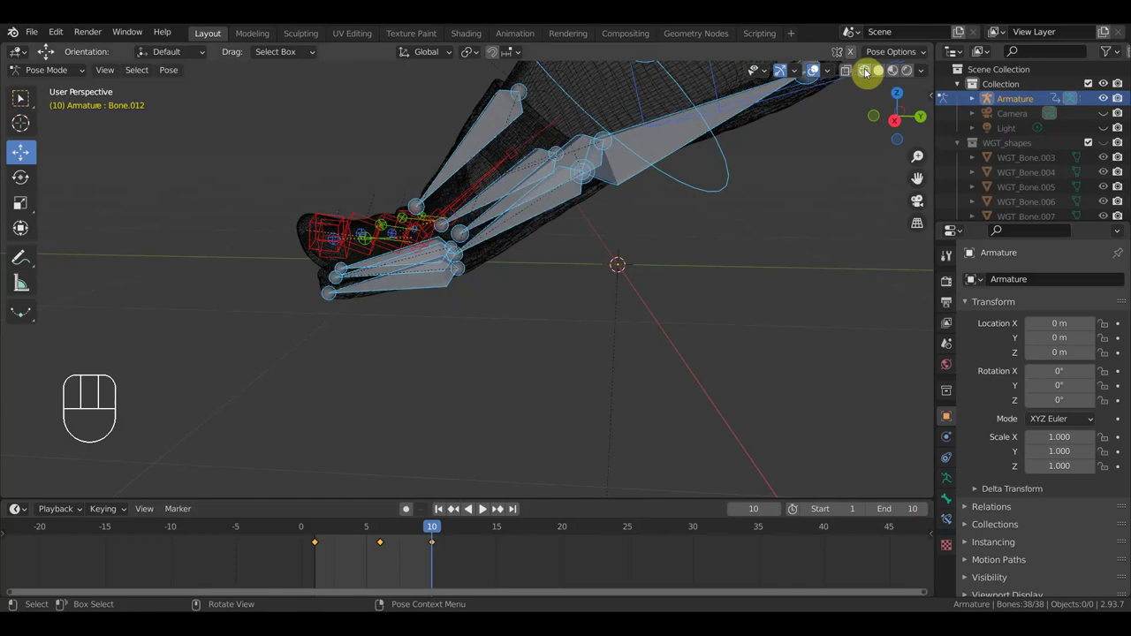
Step: Switch to material preview shading and play the 10-frame toe animation around the sandaled foot
{"action": "left_click", "coordinate": [900, 77]}
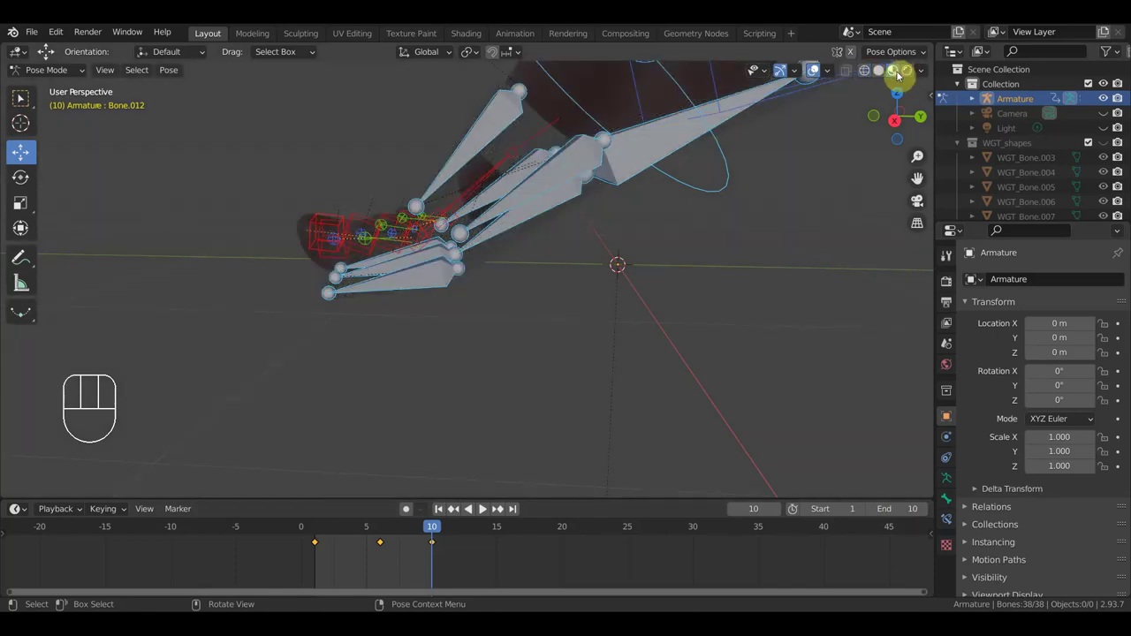
{"action": "left_click", "coordinate": [819, 79]}
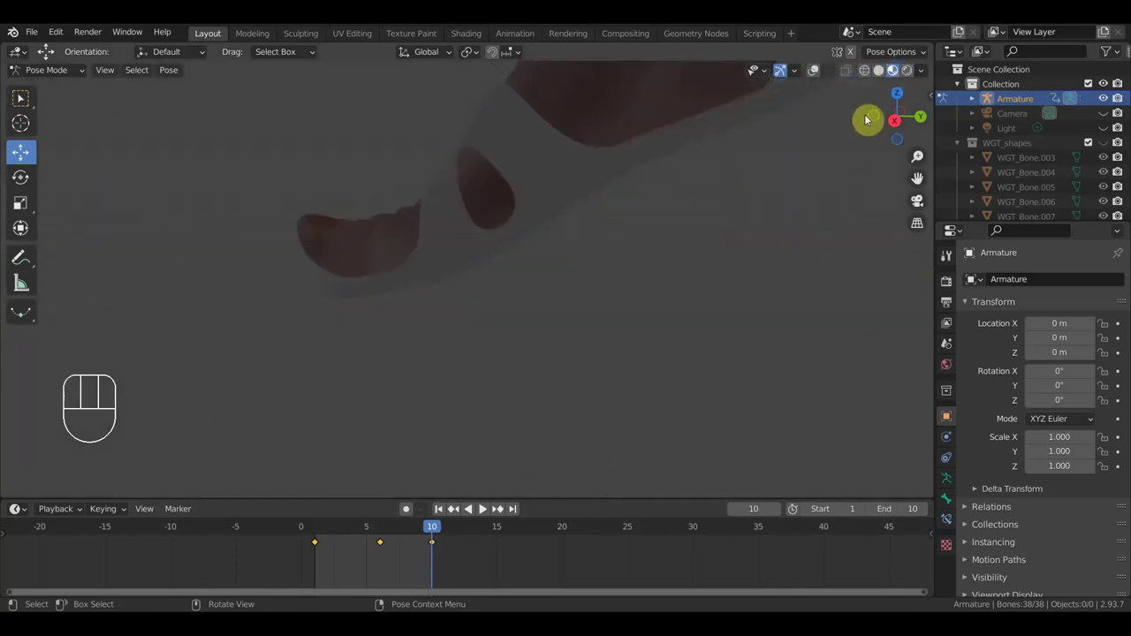
{"action": "left_click_drag", "start_coordinate": [930, 75], "coordinate": [890, 42]}
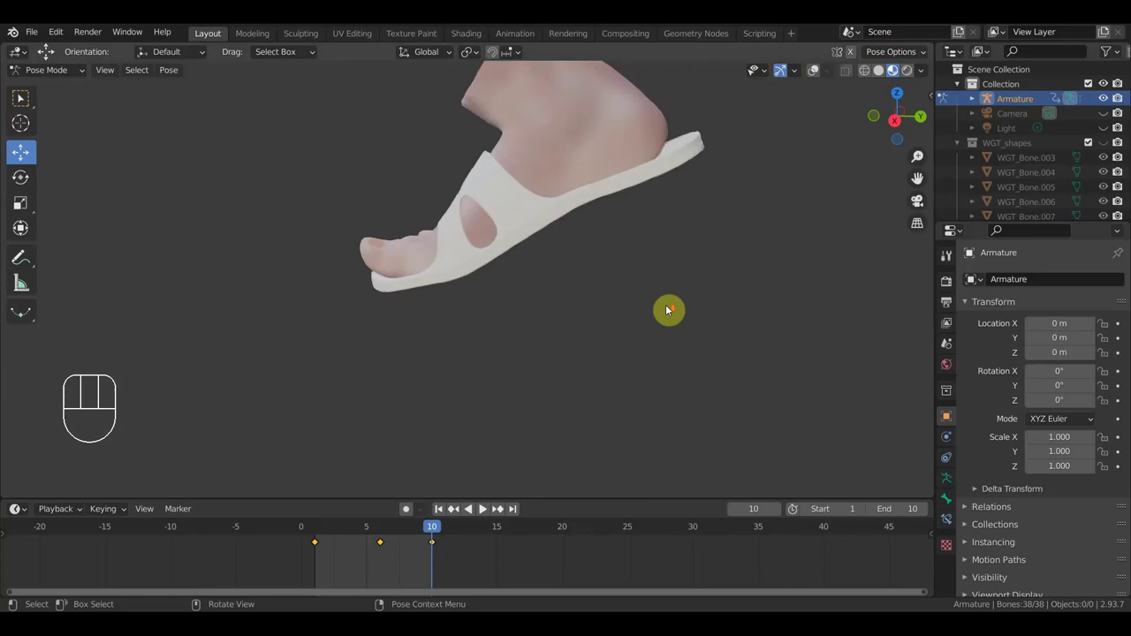
{"action": "left_click_drag", "start_coordinate": [738, 318], "coordinate": [739, 397]}
{"action": "left_click_drag", "start_coordinate": [748, 386], "coordinate": [735, 282]}
{"action": "key", "text": "space"}
{"action": "left_click_drag", "start_coordinate": [735, 282], "coordinate": [800, 267]}
{"action": "key", "text": "space"}
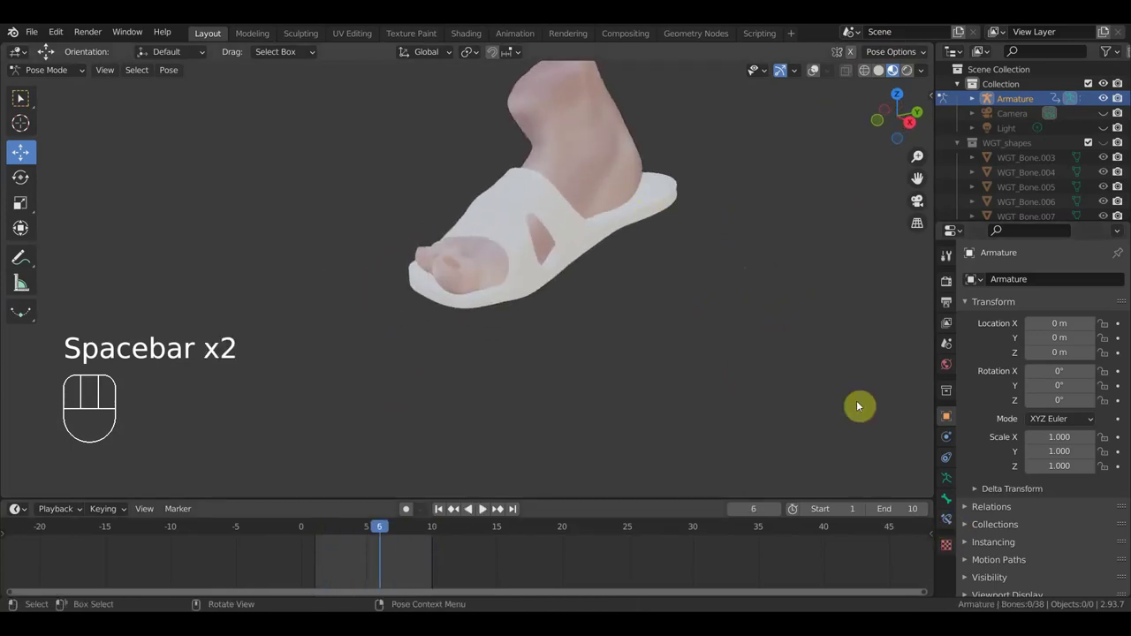
Step: Return the armature to Object Mode with its bones shown over the sandal
{"action": "left_click", "coordinate": [823, 82]}
{"action": "left_click_drag", "start_coordinate": [67, 73], "coordinate": [71, 95]}
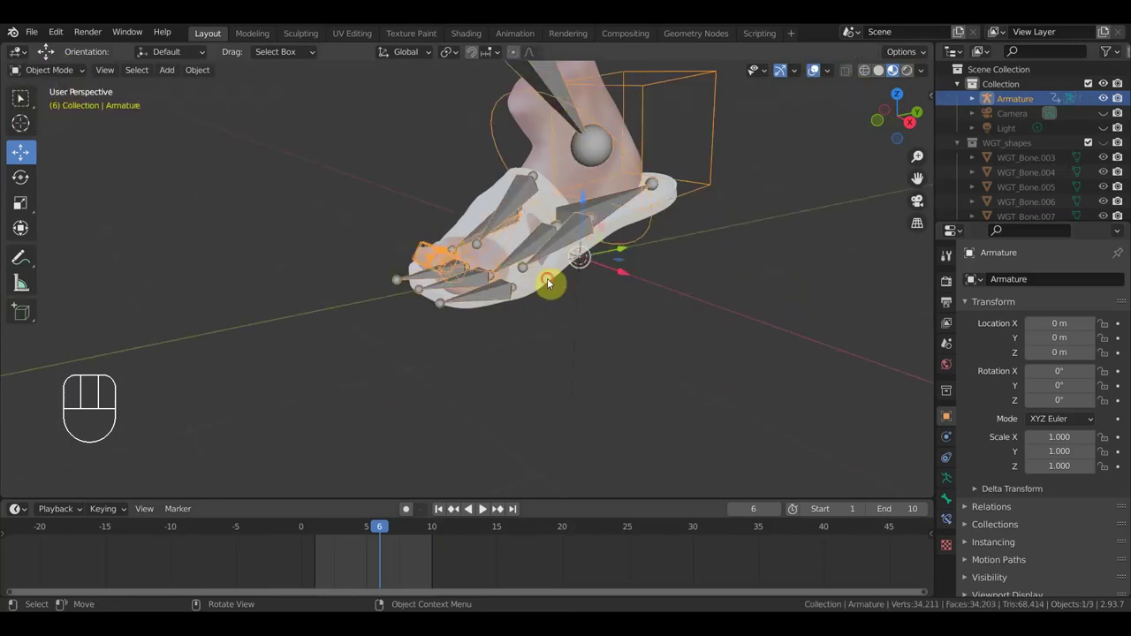
Step: Set the sandal's Base Color to dark brown and replay the toe animation, viewing the toes from above
{"action": "left_click", "coordinate": [956, 546]}
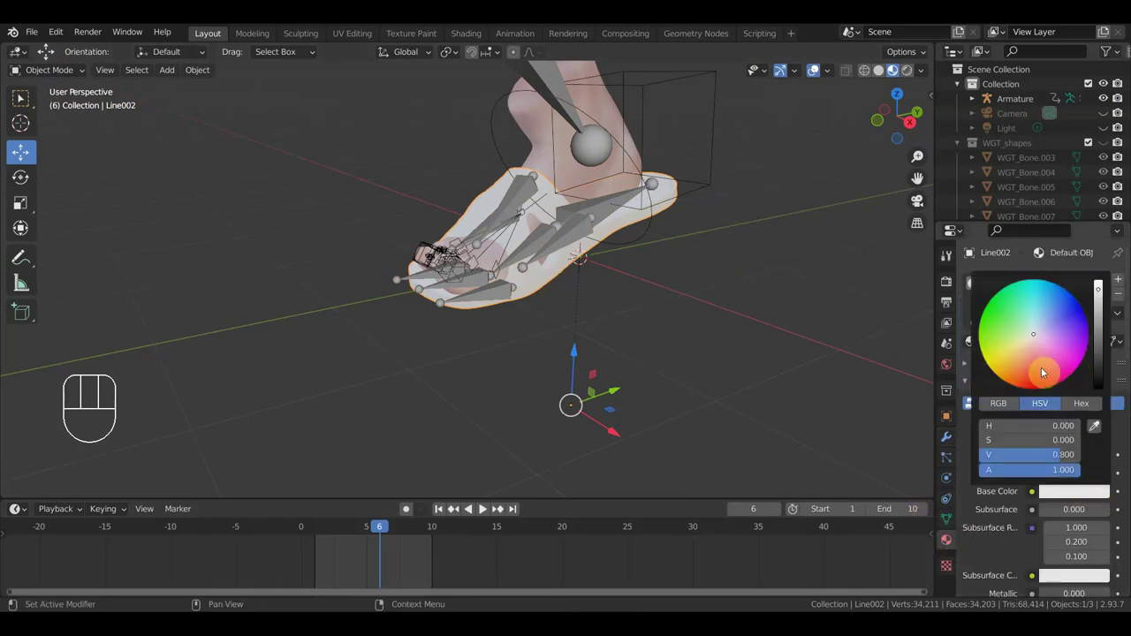
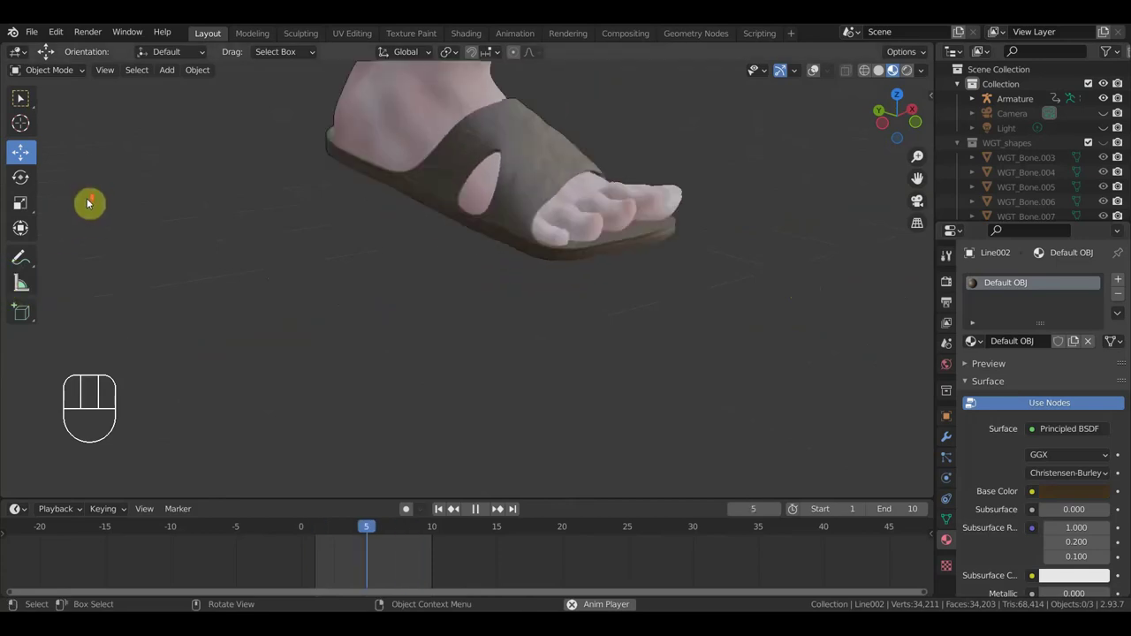
{"action": "left_click_drag", "start_coordinate": [211, 141], "coordinate": [216, 261]}
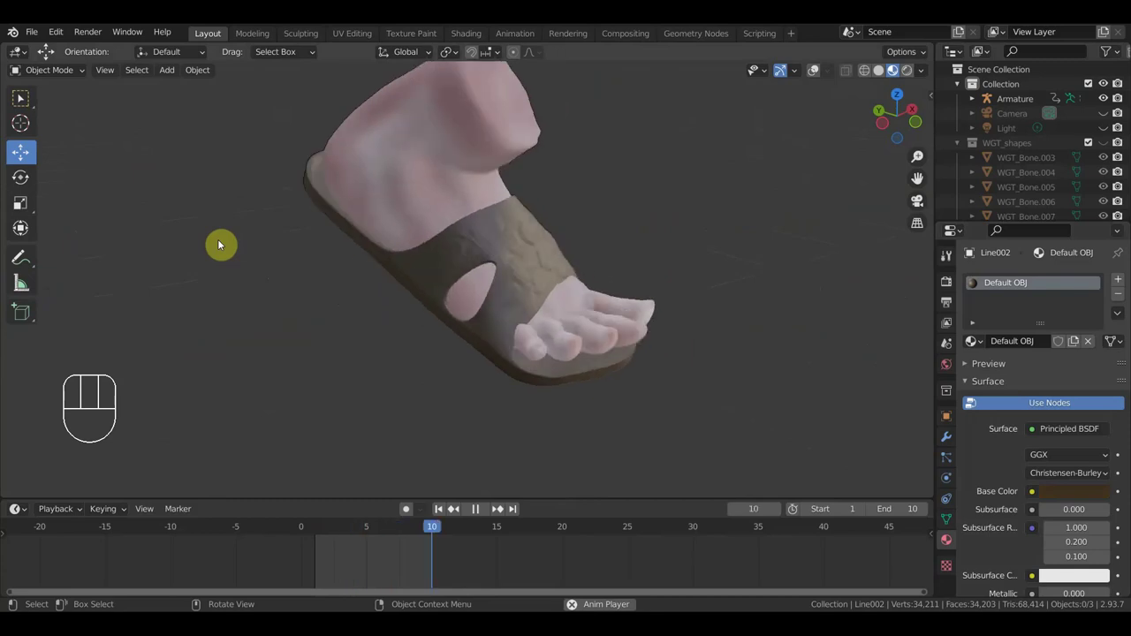
{"action": "key", "text": "space"}
{"action": "left_click_drag", "start_coordinate": [390, 279], "coordinate": [352, 313]}
{"action": "left_click_drag", "start_coordinate": [459, 325], "coordinate": [420, 368]}
{"action": "left_click_drag", "start_coordinate": [557, 344], "coordinate": [538, 345]}
{"action": "left_click", "coordinate": [820, 78]}
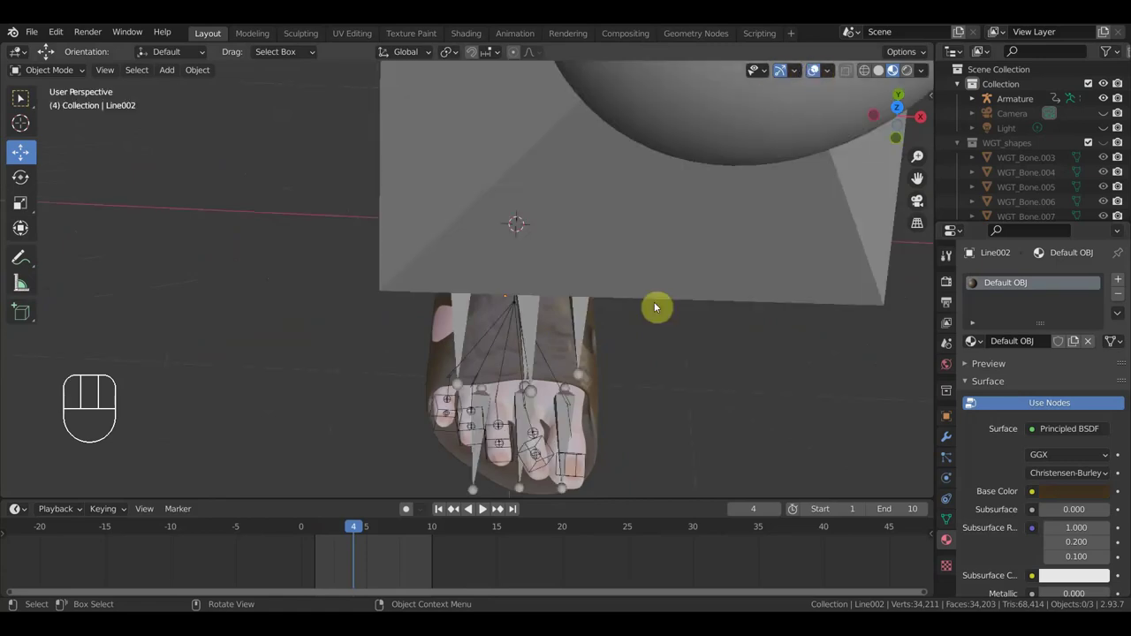
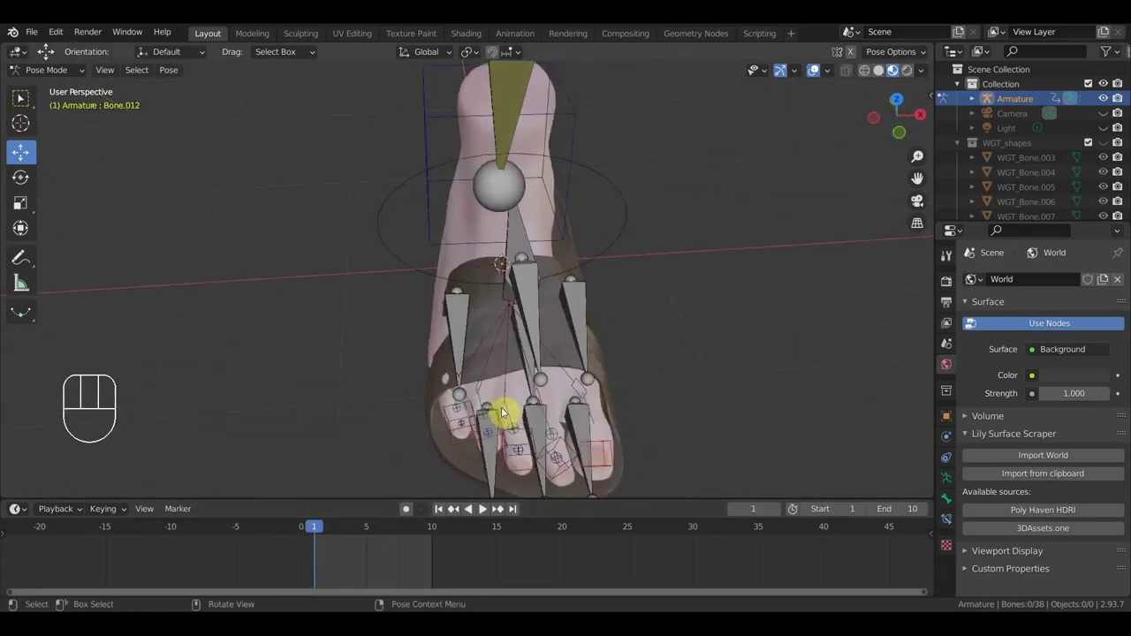
Step: Key the toe bones' pose at frame 10 and start playback of the curling toes
{"action": "middle_click", "coordinate": [579, 381]}
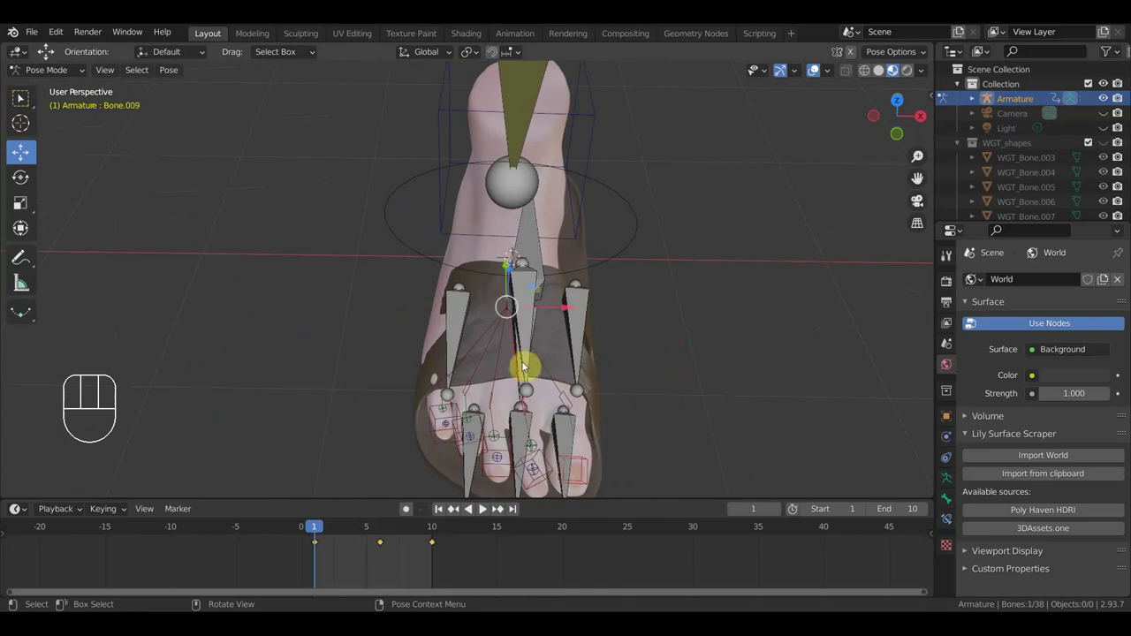
{"action": "left_click_drag", "start_coordinate": [594, 354], "coordinate": [528, 342]}
{"action": "left_click_drag", "start_coordinate": [527, 342], "coordinate": [575, 359]}
{"action": "left_click_drag", "start_coordinate": [576, 360], "coordinate": [659, 406]}
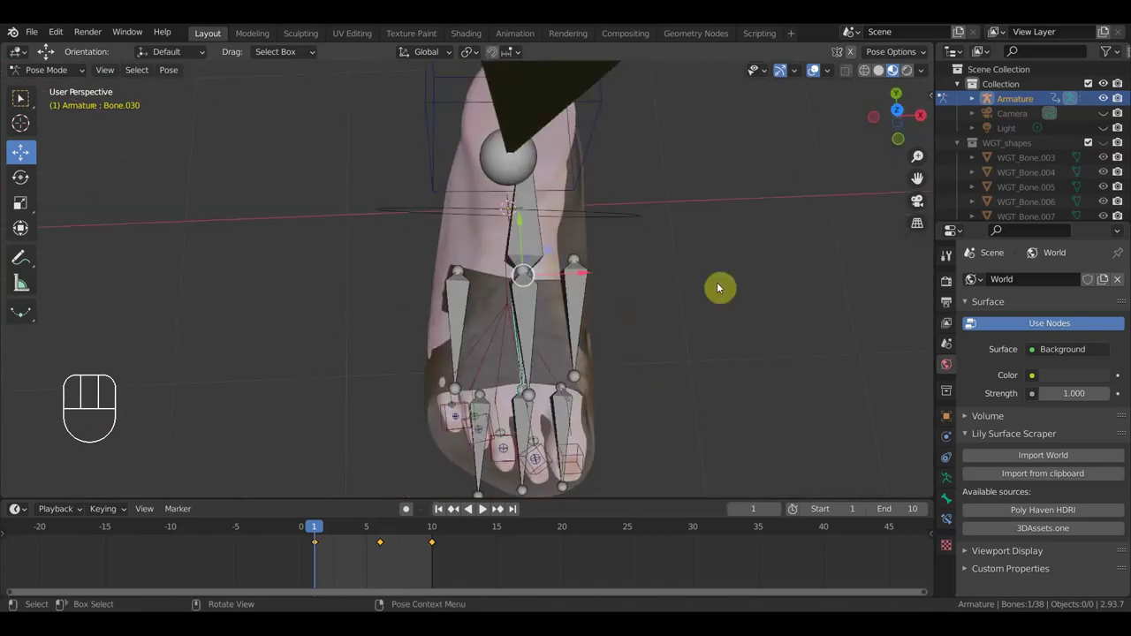
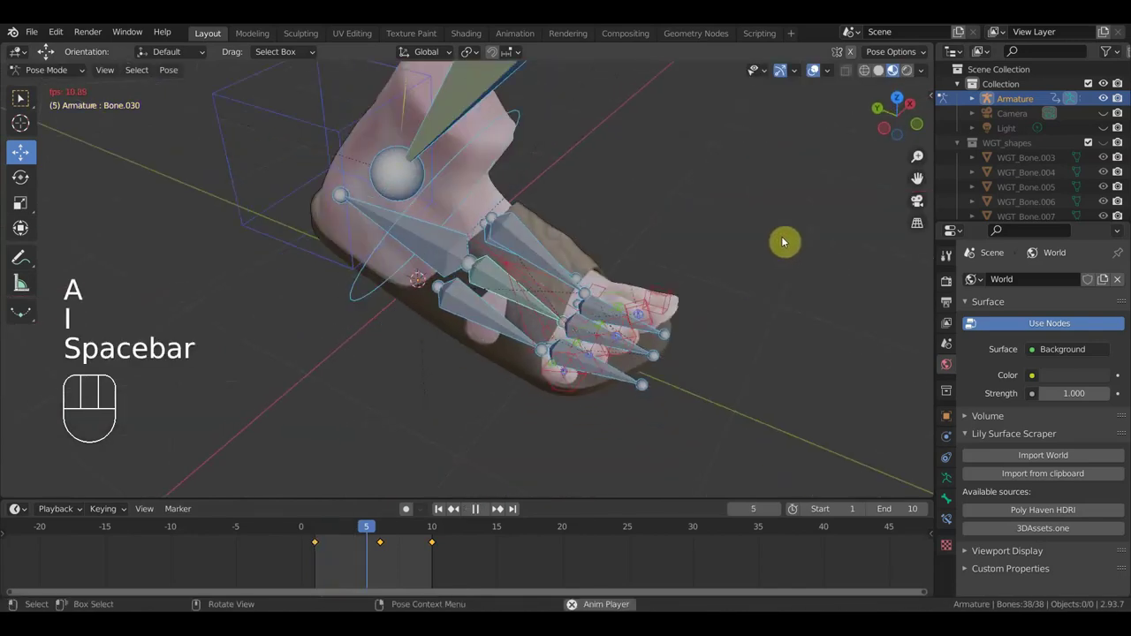
{"action": "left_click_drag", "start_coordinate": [778, 301], "coordinate": [764, 232]}
Step: Hide the bones and orbit around the curling toes inside the sandal during playback
{"action": "key", "text": "space"}
{"action": "left_click_drag", "start_coordinate": [709, 397], "coordinate": [735, 319]}
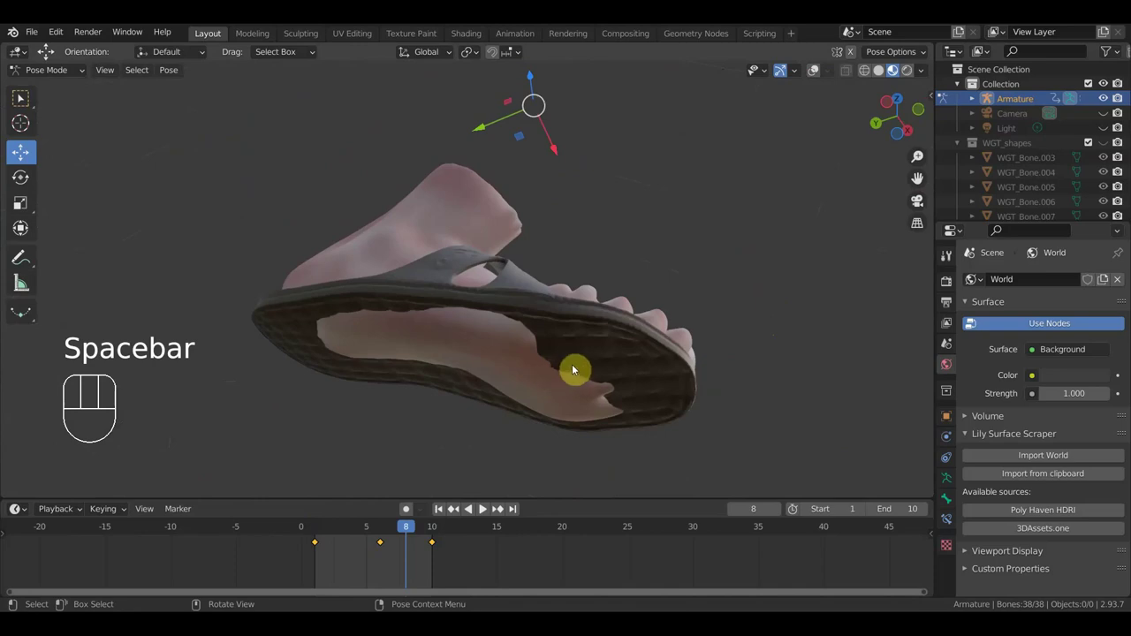
{"action": "left_click_drag", "start_coordinate": [602, 442], "coordinate": [588, 421]}
{"action": "left_click_drag", "start_coordinate": [544, 388], "coordinate": [540, 397]}
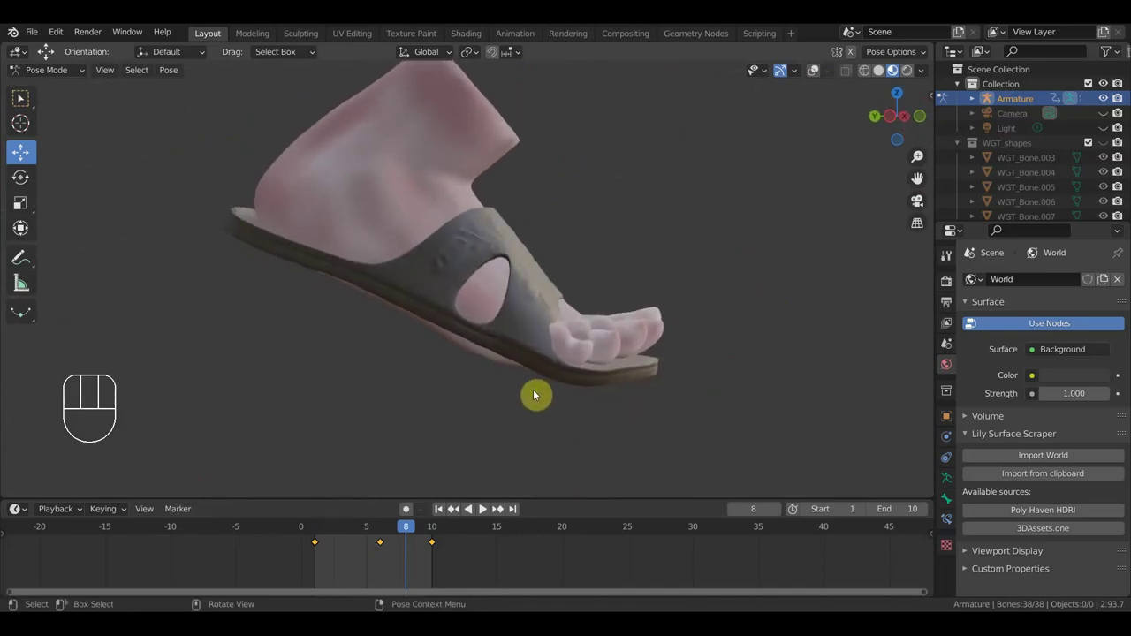
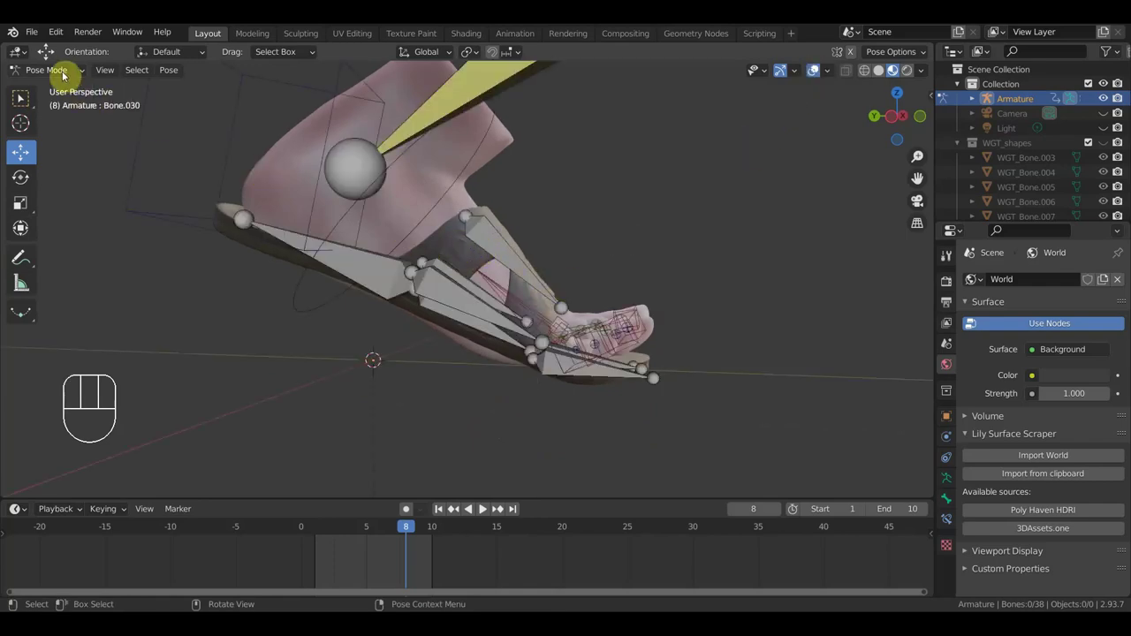
Step: Return from Pose Mode to Object Mode and select the brown sandal
{"action": "left_click_drag", "start_coordinate": [68, 77], "coordinate": [77, 91]}
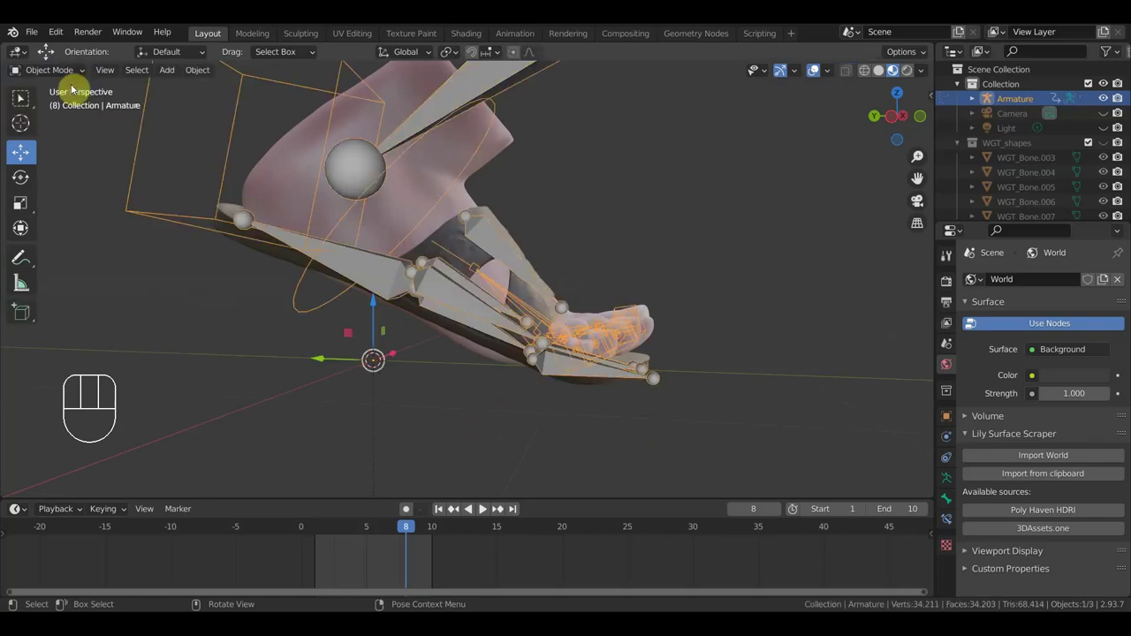
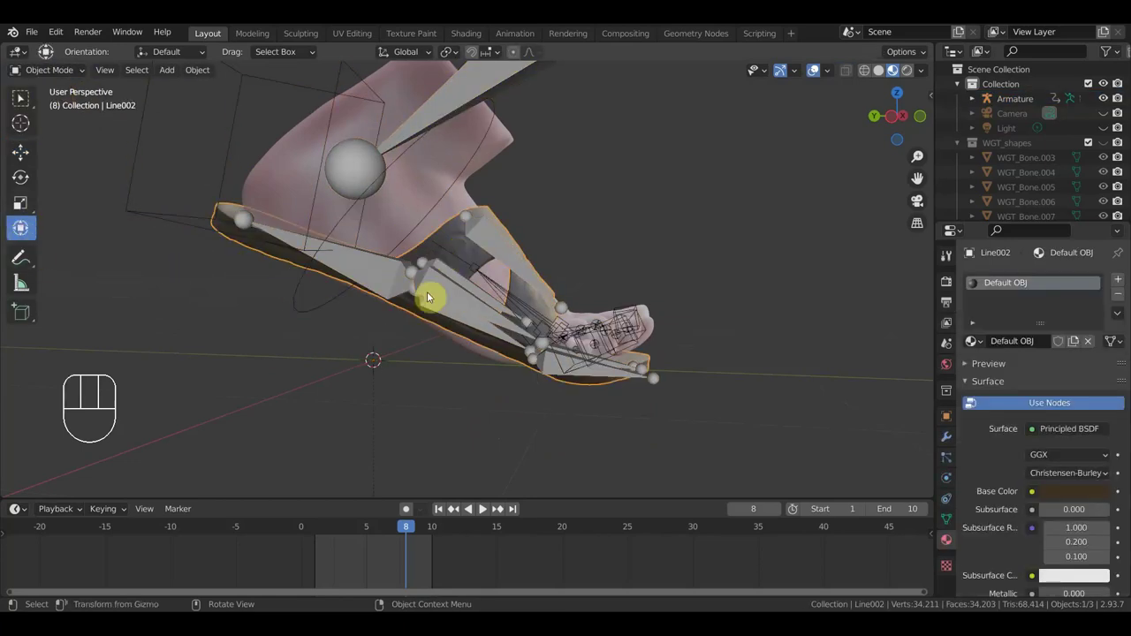
{"action": "left_click_drag", "start_coordinate": [210, 80], "coordinate": [405, 138]}
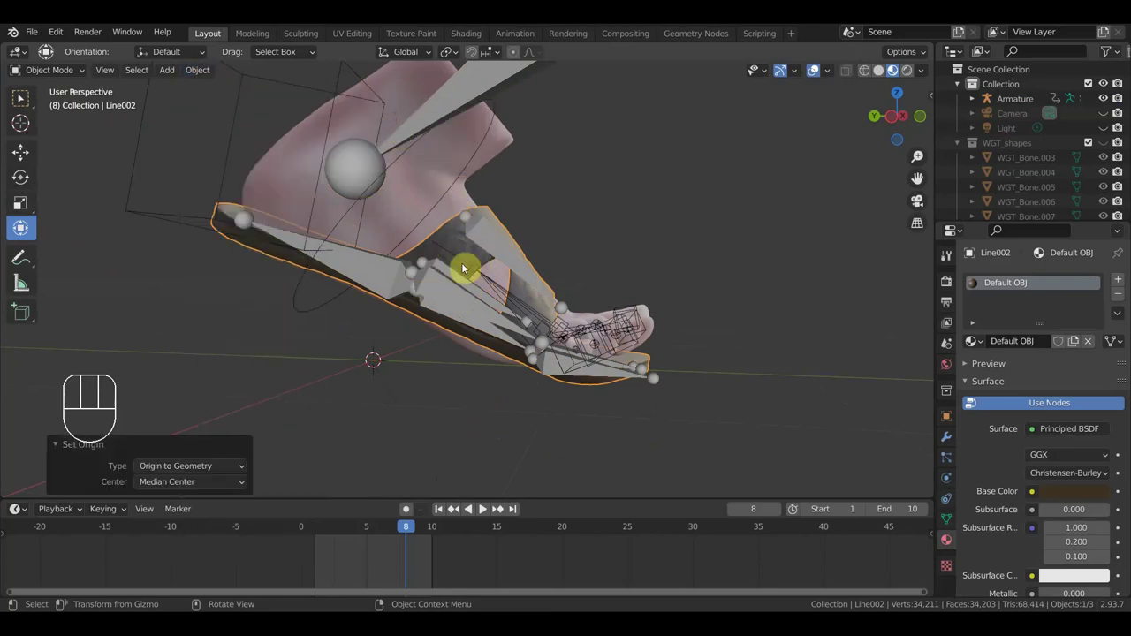
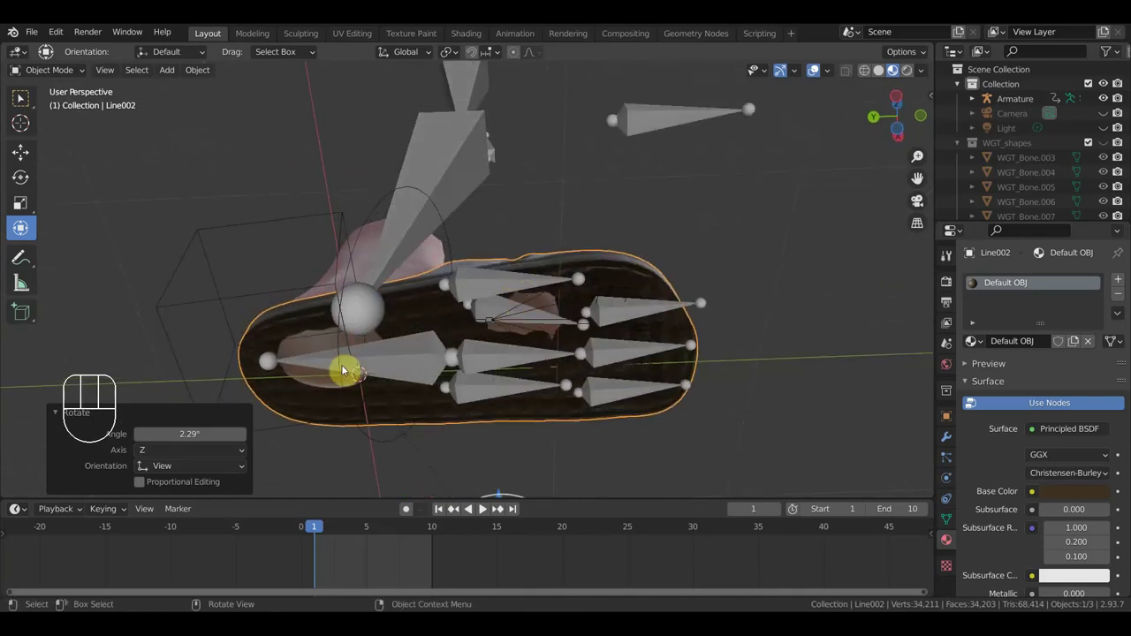
Step: Orbit under the sandal and nudge its shape near the toes with the Grab brush
{"action": "left_click_drag", "start_coordinate": [451, 382], "coordinate": [476, 452]}
{"action": "middle_click", "coordinate": [450, 403]}
{"action": "scroll", "scroll_direction": "down", "scroll_amount": 3}
{"action": "left_click_drag", "start_coordinate": [374, 365], "coordinate": [401, 348]}
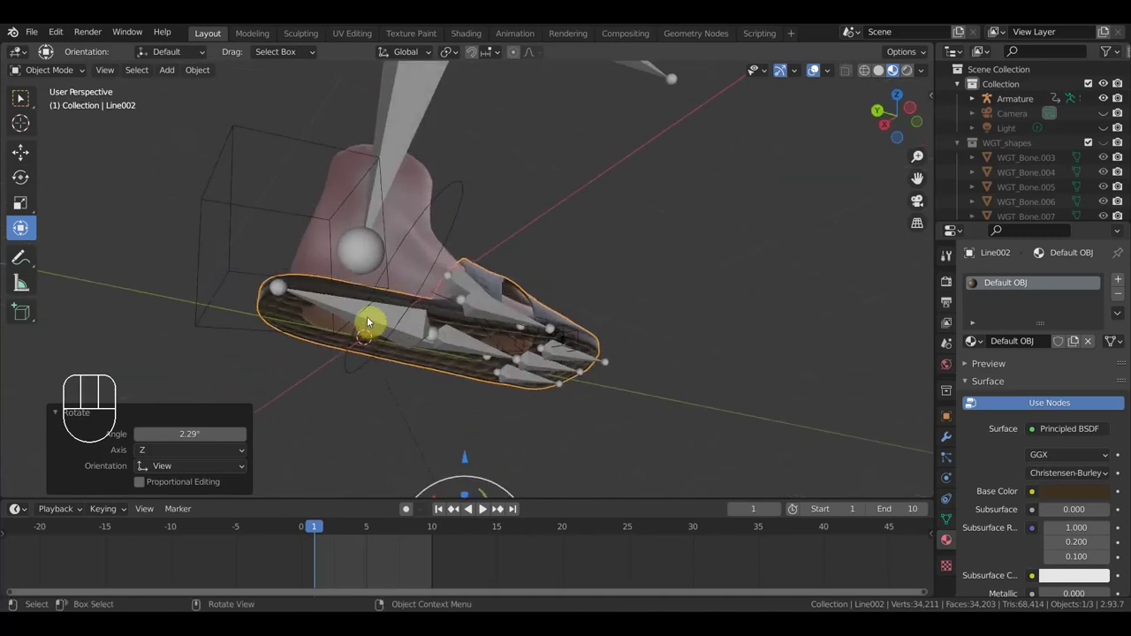
{"action": "left_click_drag", "start_coordinate": [453, 341], "coordinate": [227, 208]}
{"action": "left_click_drag", "start_coordinate": [424, 275], "coordinate": [410, 283]}
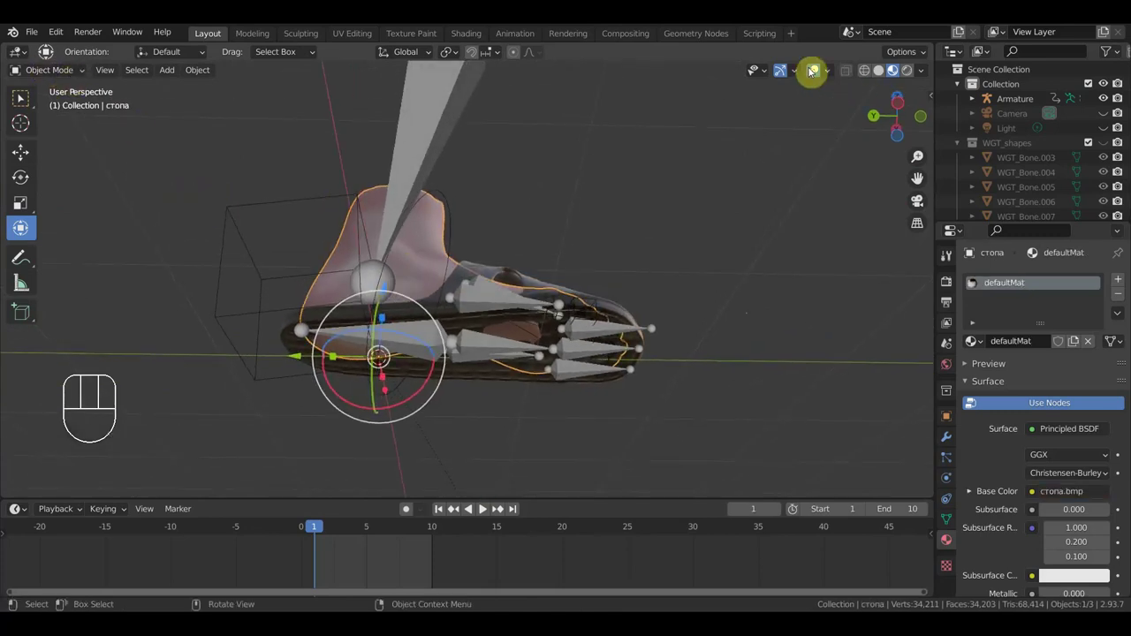
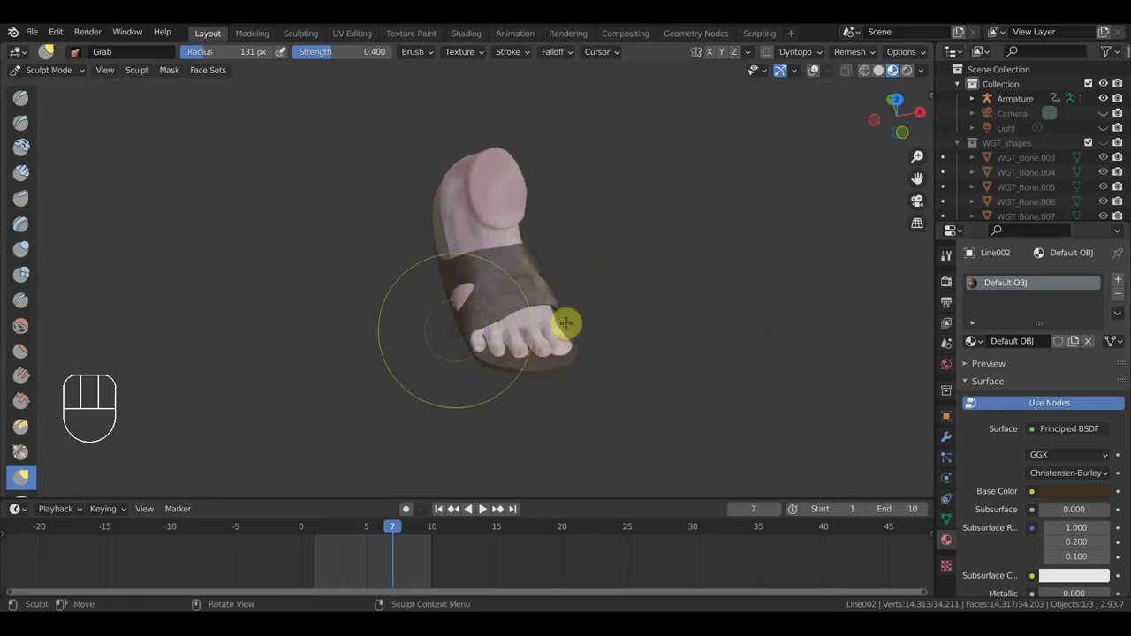
Step: Leave Sculpt Mode for Object Mode and start the toe-curl playback, orbiting around the foot
{"action": "key", "text": "space"}
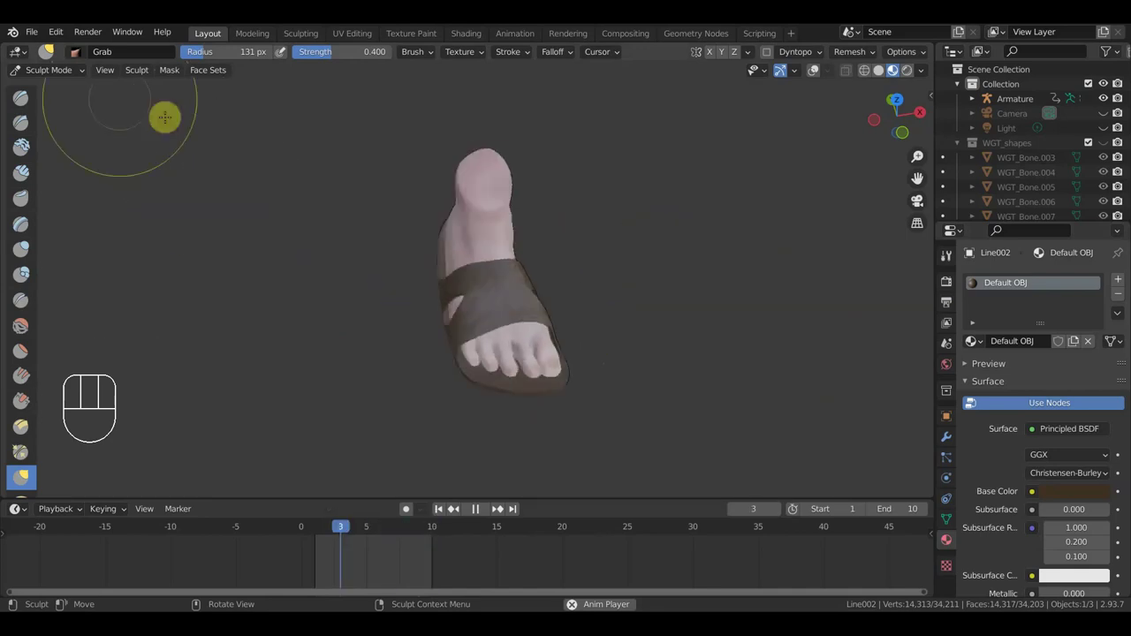
{"action": "left_click_drag", "start_coordinate": [59, 74], "coordinate": [78, 106]}
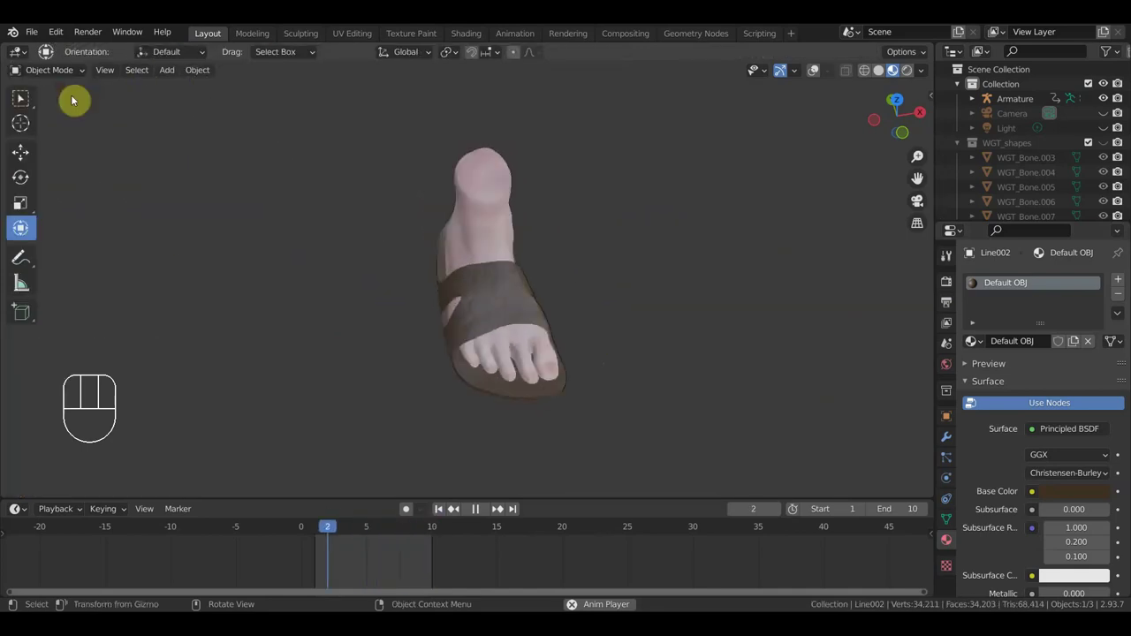
{"action": "key", "text": "space"}
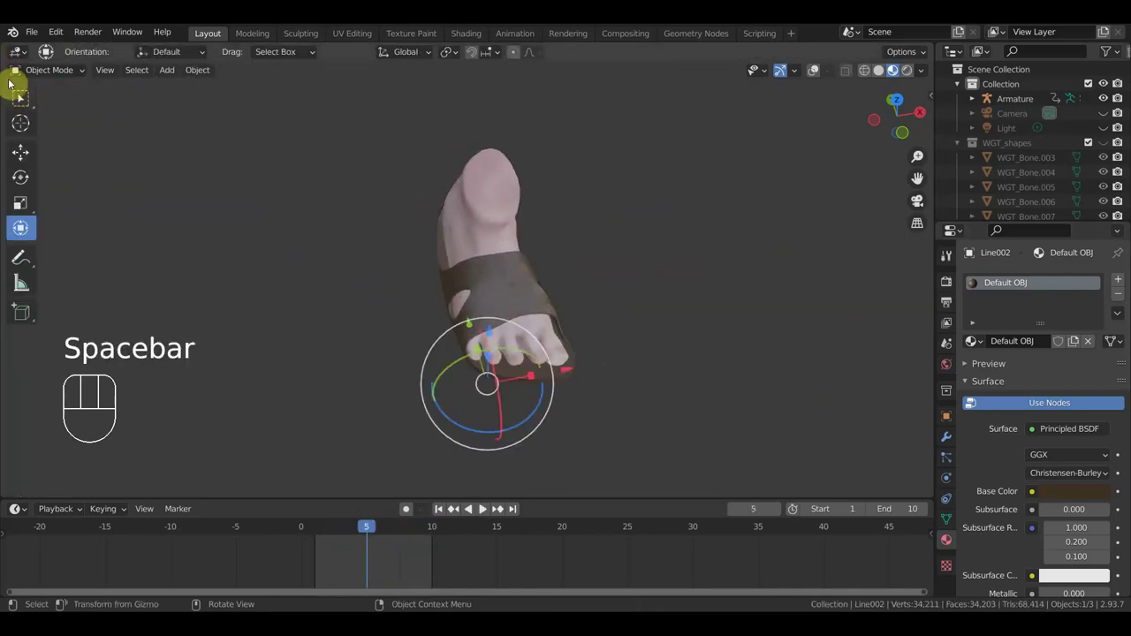
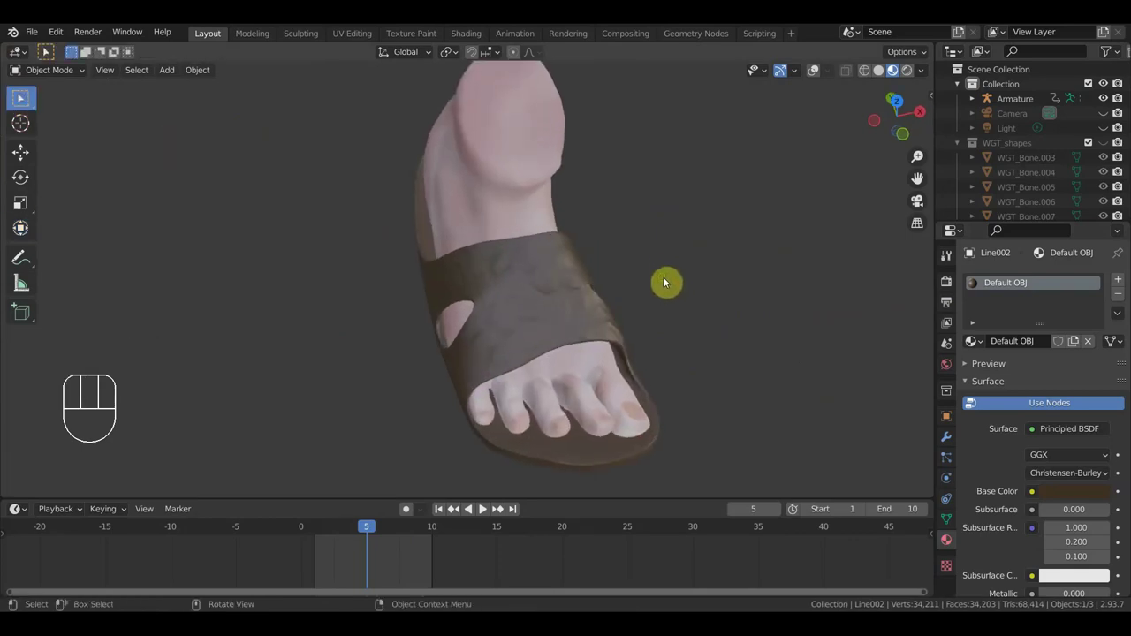
{"action": "middle_click", "coordinate": [594, 313]}
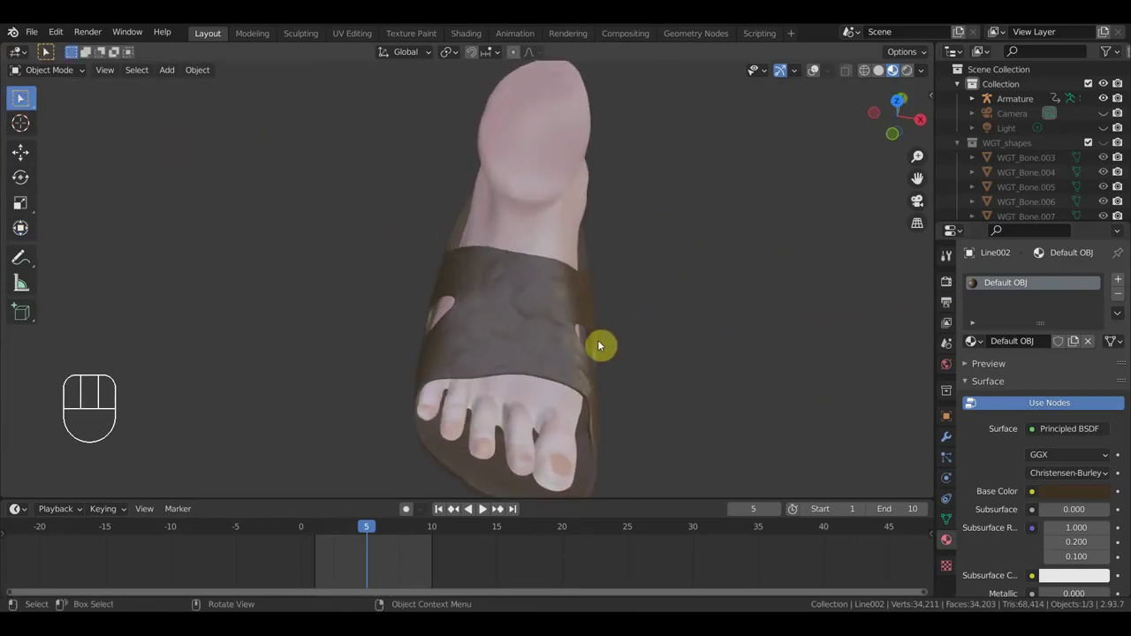
{"action": "left_click_drag", "start_coordinate": [615, 373], "coordinate": [608, 299]}
{"action": "left_click_drag", "start_coordinate": [560, 378], "coordinate": [573, 431]}
{"action": "left_click_drag", "start_coordinate": [610, 389], "coordinate": [777, 337]}
Step: Replay the toe-curl animation while orbiting to review the reshaped sandal, then stop at frame 7
{"action": "key", "text": "space"}
{"action": "left_click_drag", "start_coordinate": [704, 403], "coordinate": [669, 459]}
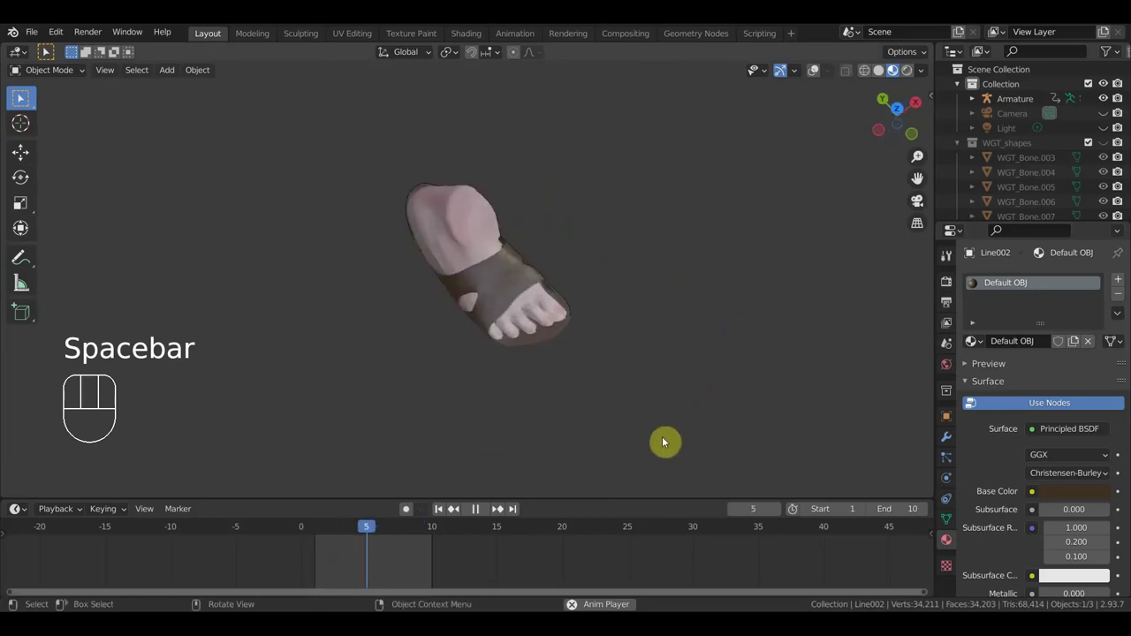
{"action": "left_click_drag", "start_coordinate": [686, 395], "coordinate": [521, 291]}
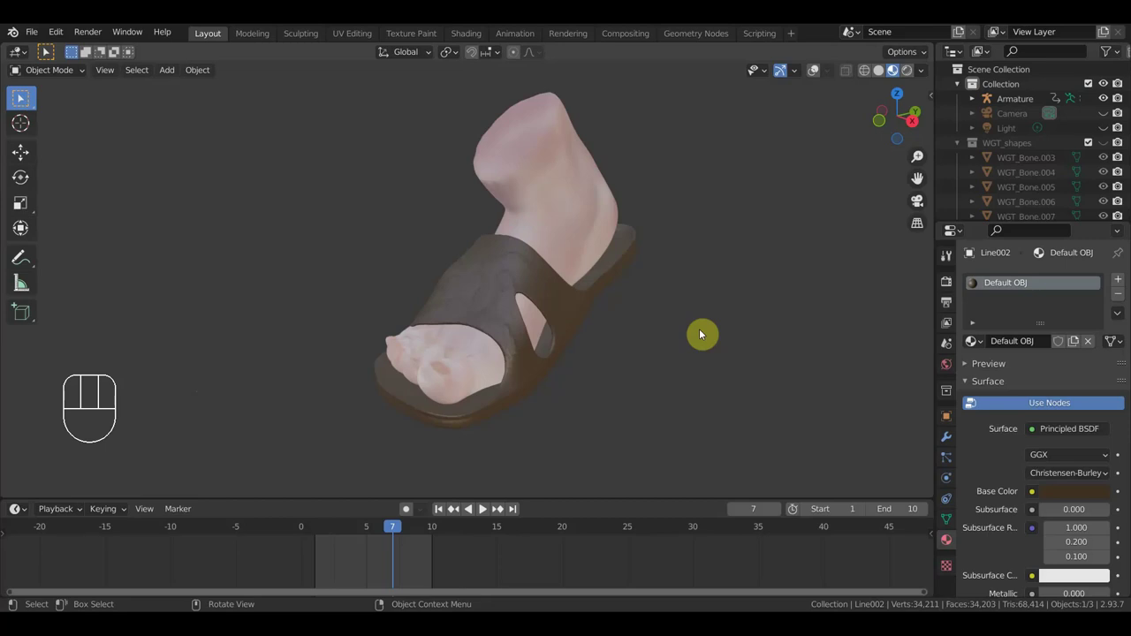
{"action": "key", "text": "space"}
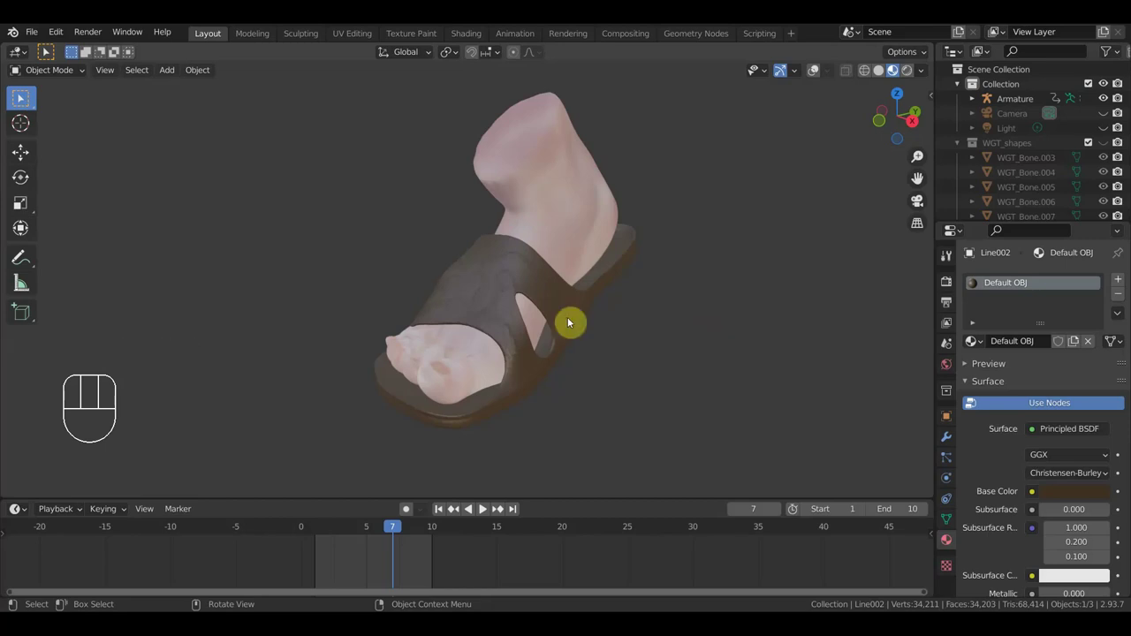